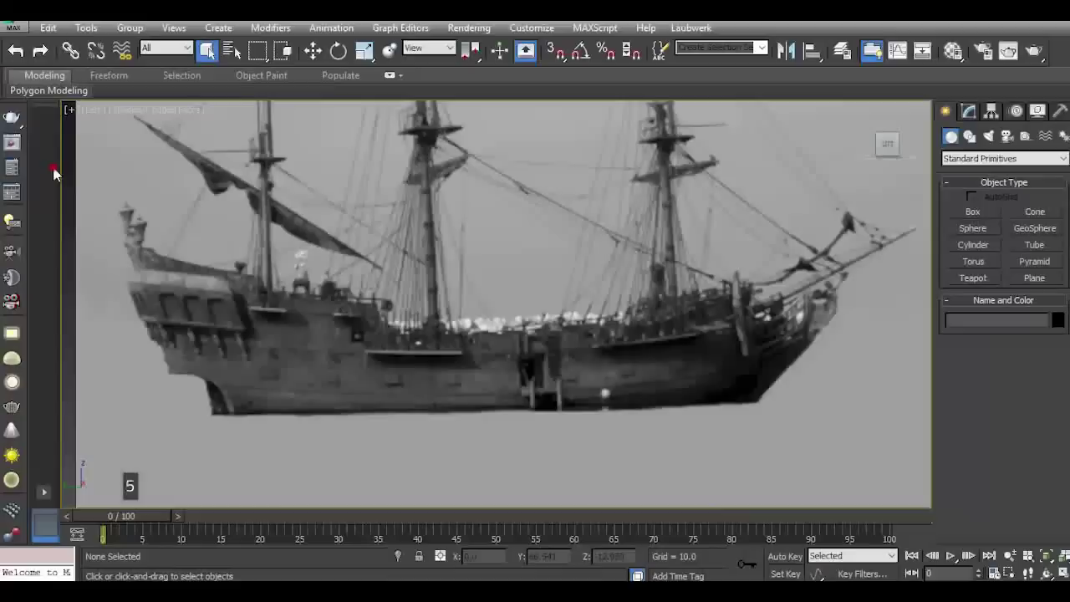
# Check the ship reference in Perspective, return to the Left view zoomed on the stern, ready for a new Plane.
pyautogui.press('5')
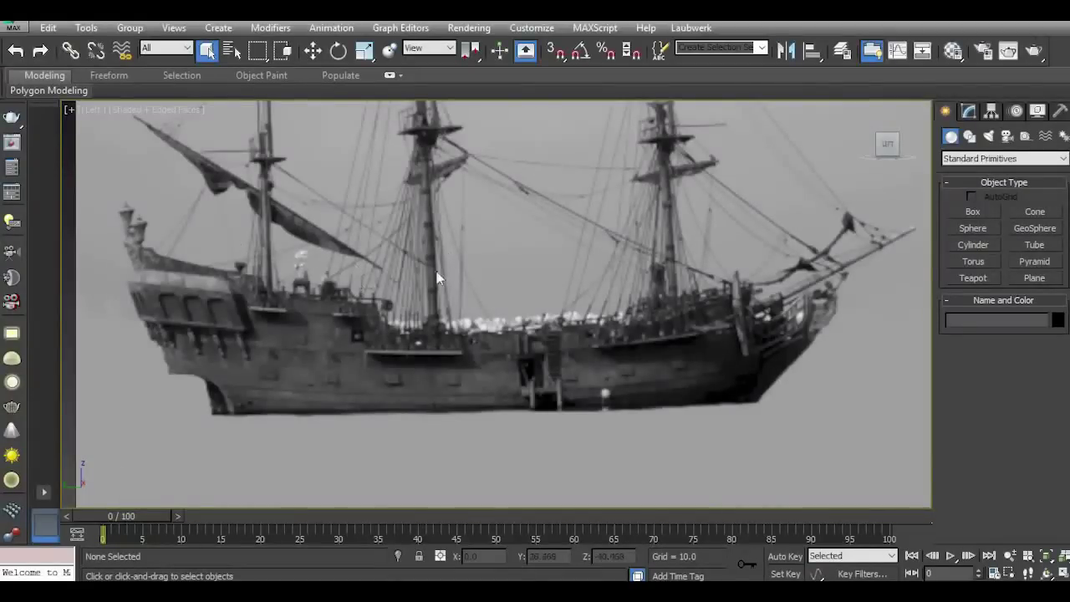
pyautogui.press('p')
pyautogui.scroll(-3)
pyautogui.press('p')
pyautogui.click(888, 143)
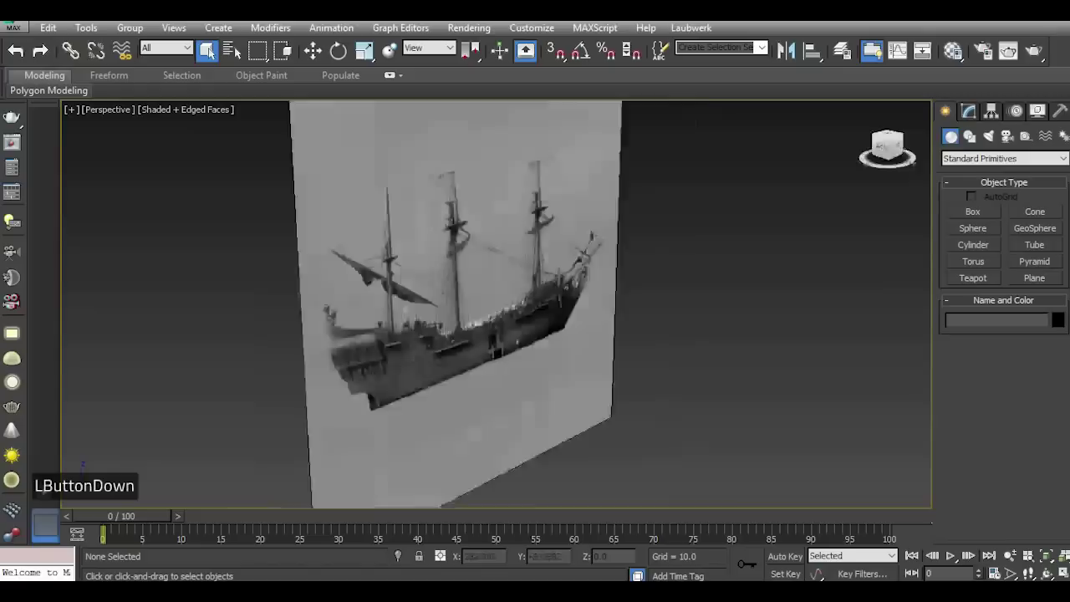
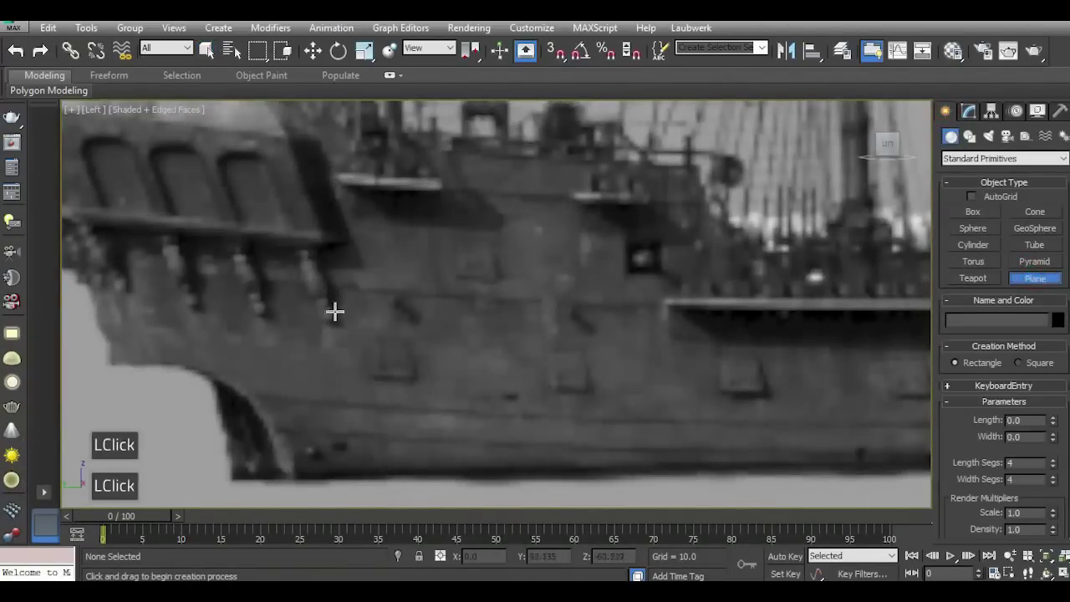
# Drag a plane over the lower stern and reduce it to a single length/width segment.
pyautogui.scroll(-3)
pyautogui.scroll(3)
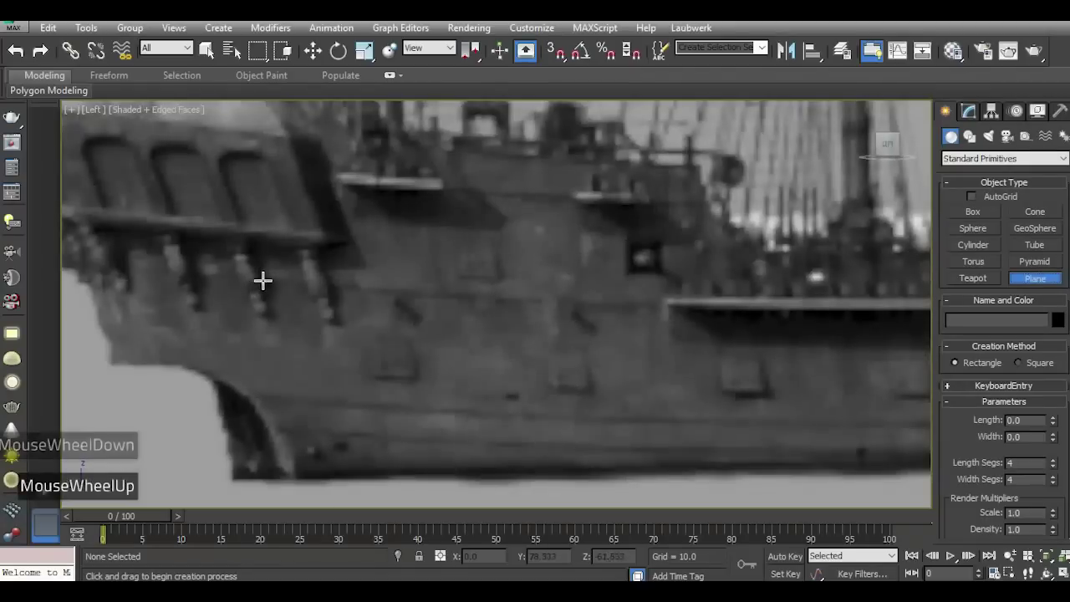
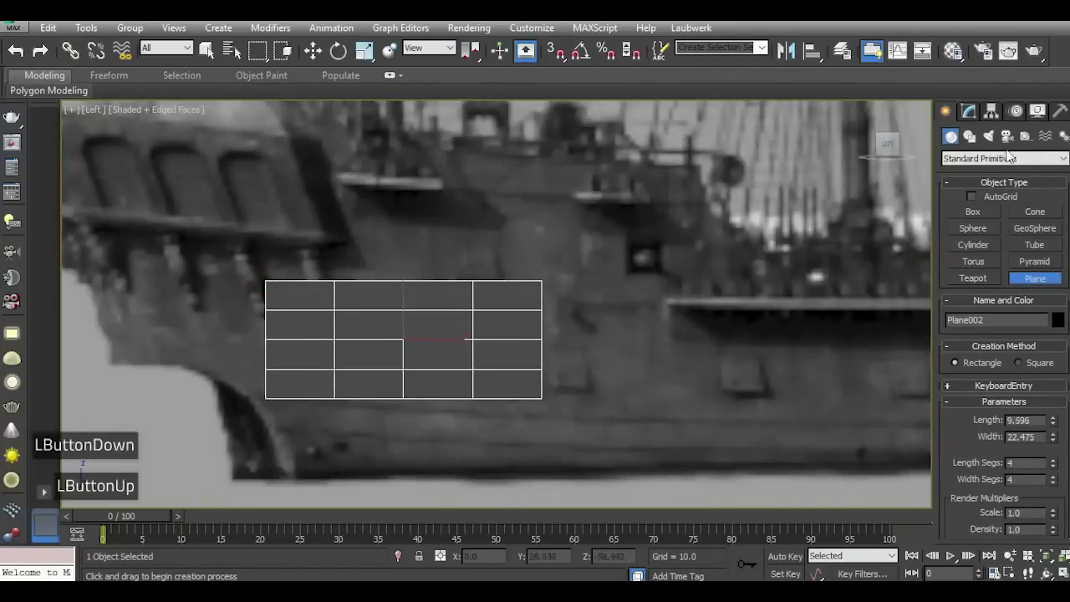
pyautogui.click(979, 112)
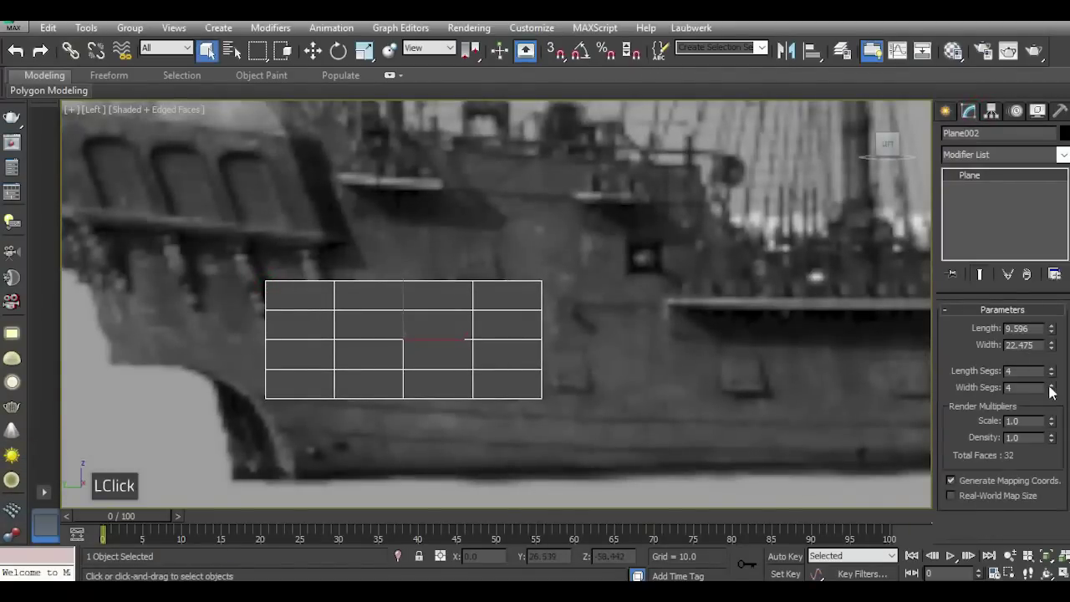
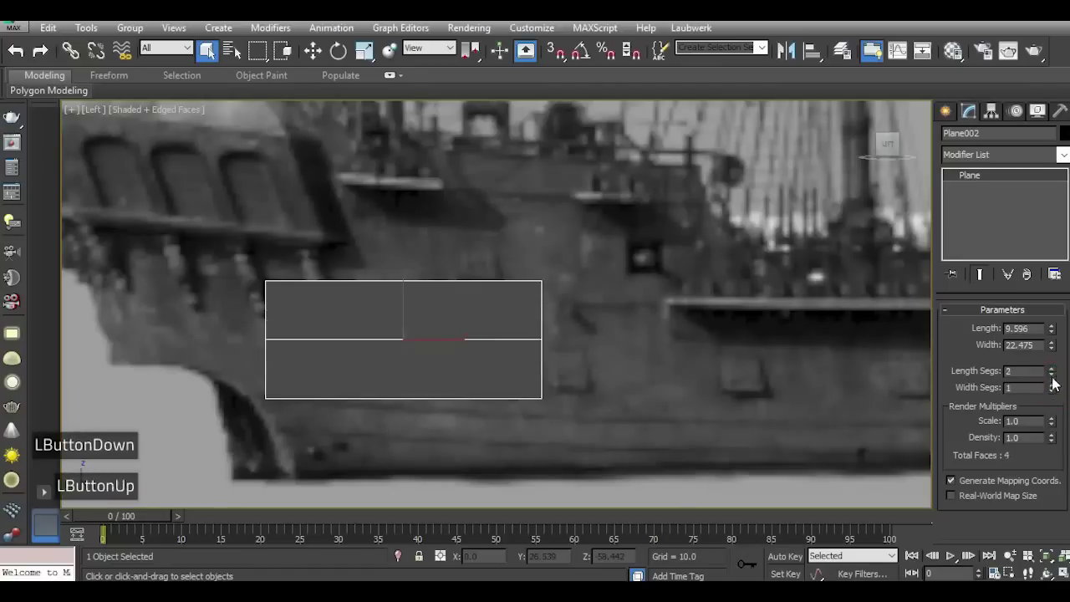
pyautogui.doubleClick(1057, 378)
pyautogui.click(954, 52)
# Assign the plain grey material to the new plane from the Material Editor.
pyautogui.click(208, 118)
pyautogui.click(143, 261)
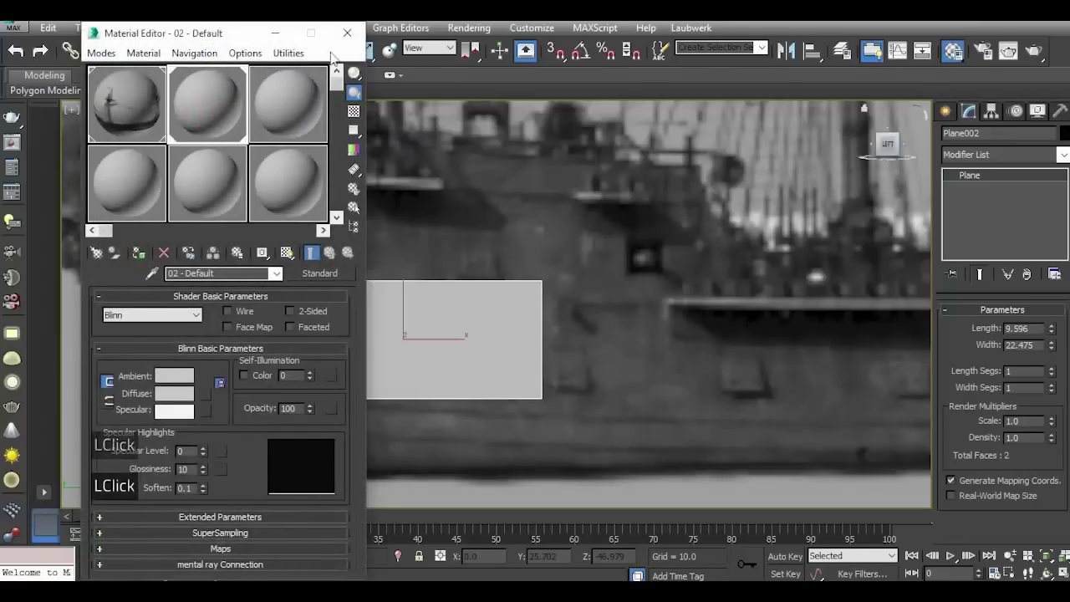
pyautogui.click(363, 31)
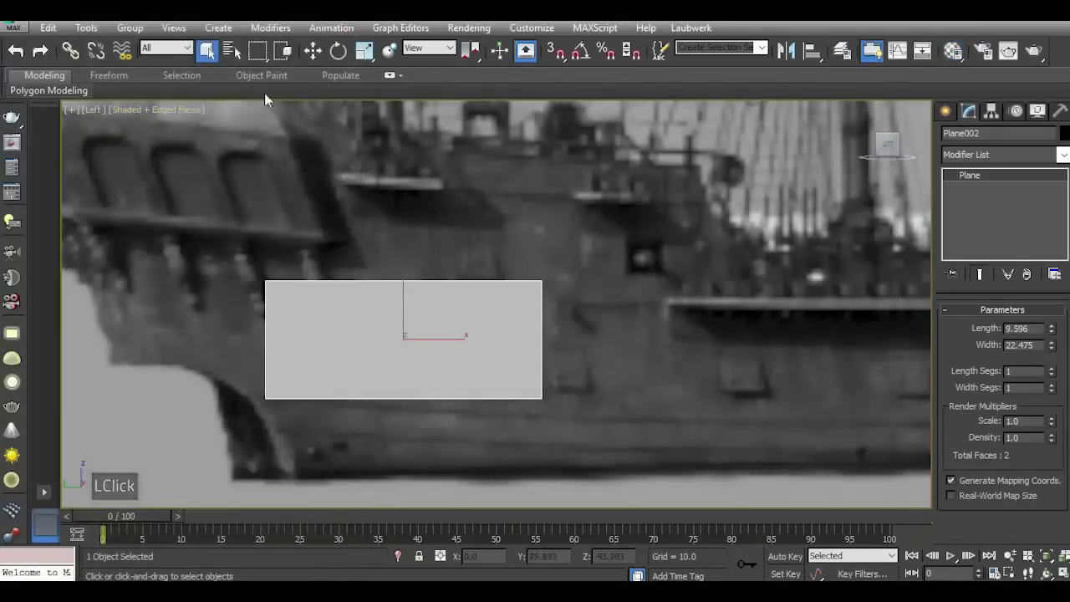
pyautogui.click(316, 61)
# Convert the plane to Editable Poly, add horizontal cuts and slant the bottom corner vertices along the stern.
pyautogui.rightClick(1014, 236)
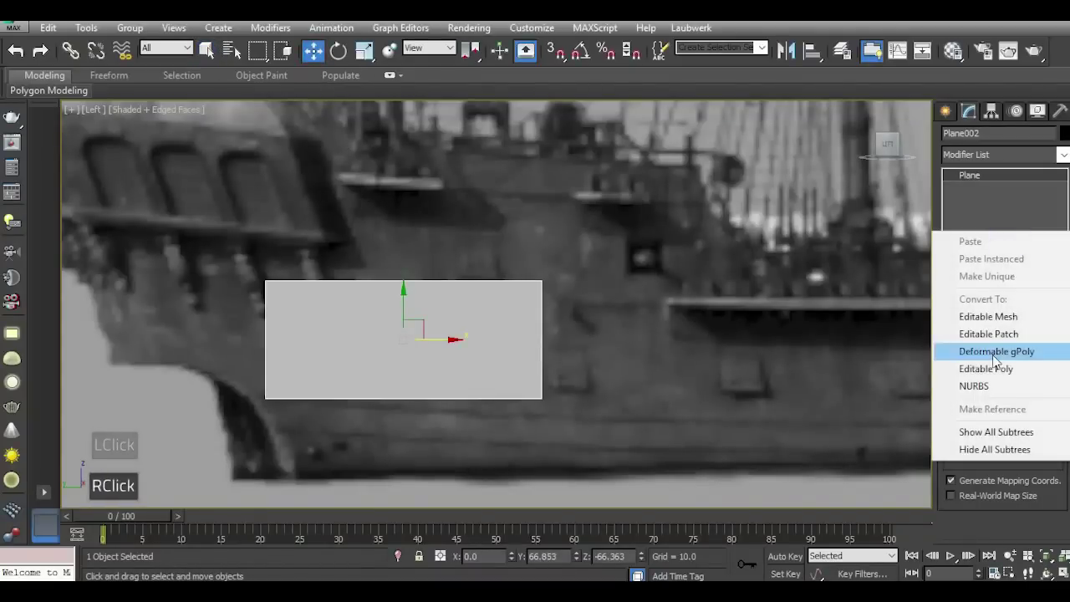
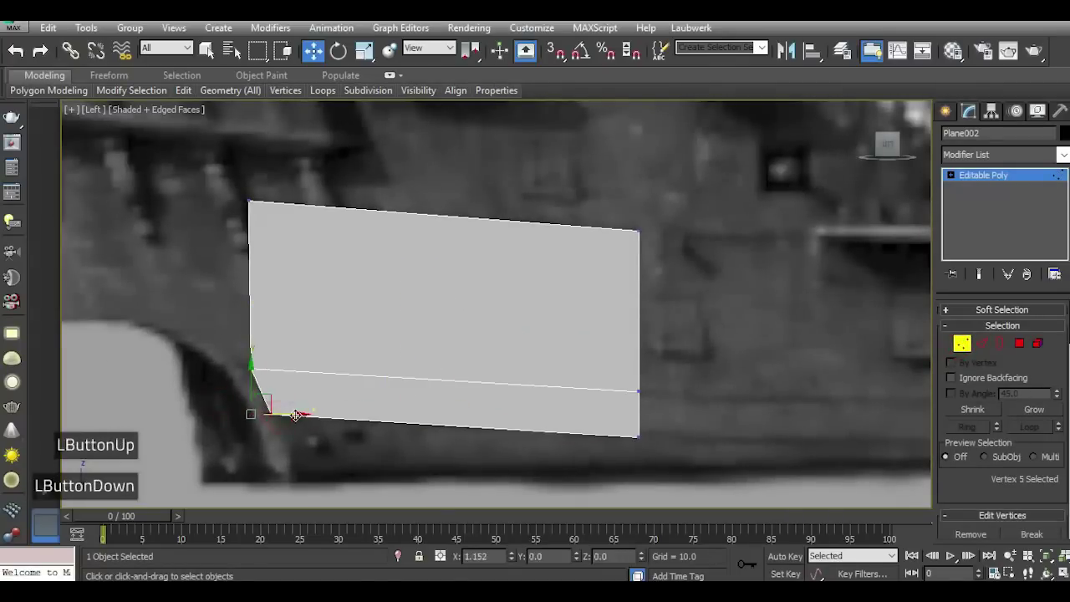
pyautogui.click(986, 341)
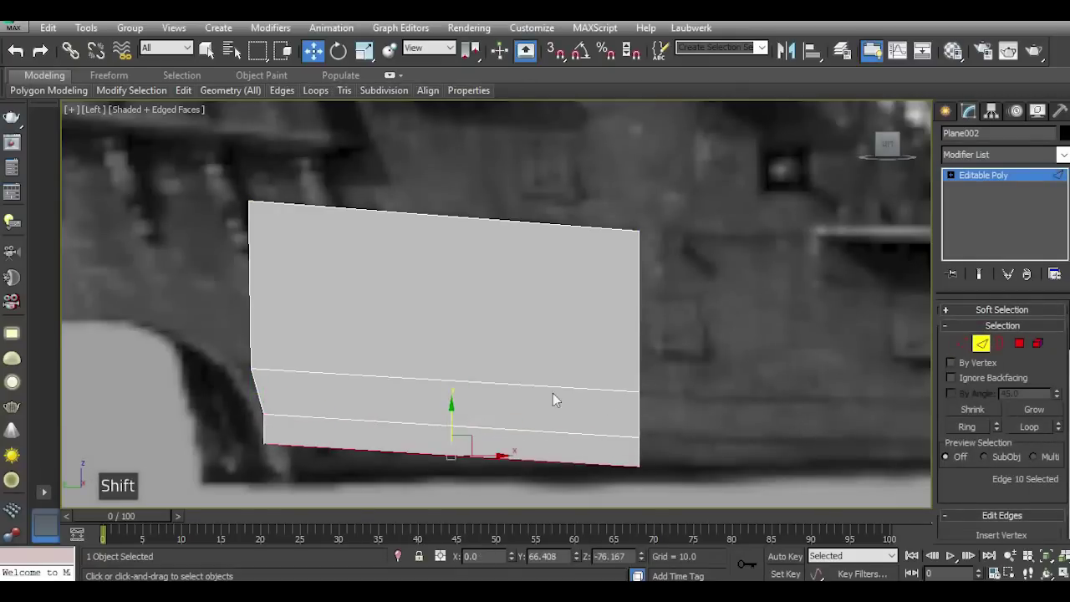
pyautogui.click(965, 346)
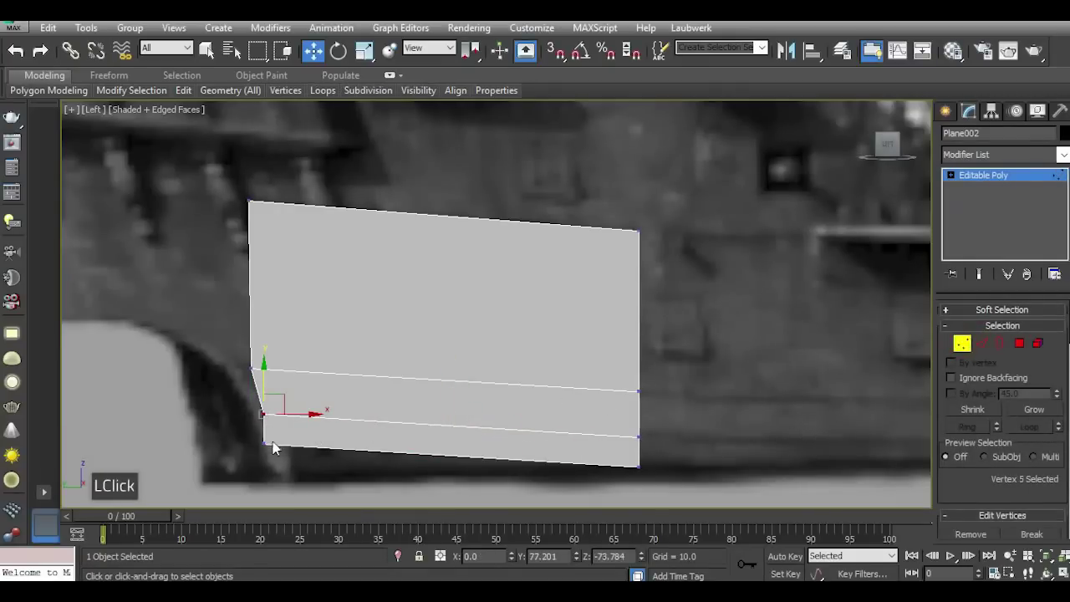
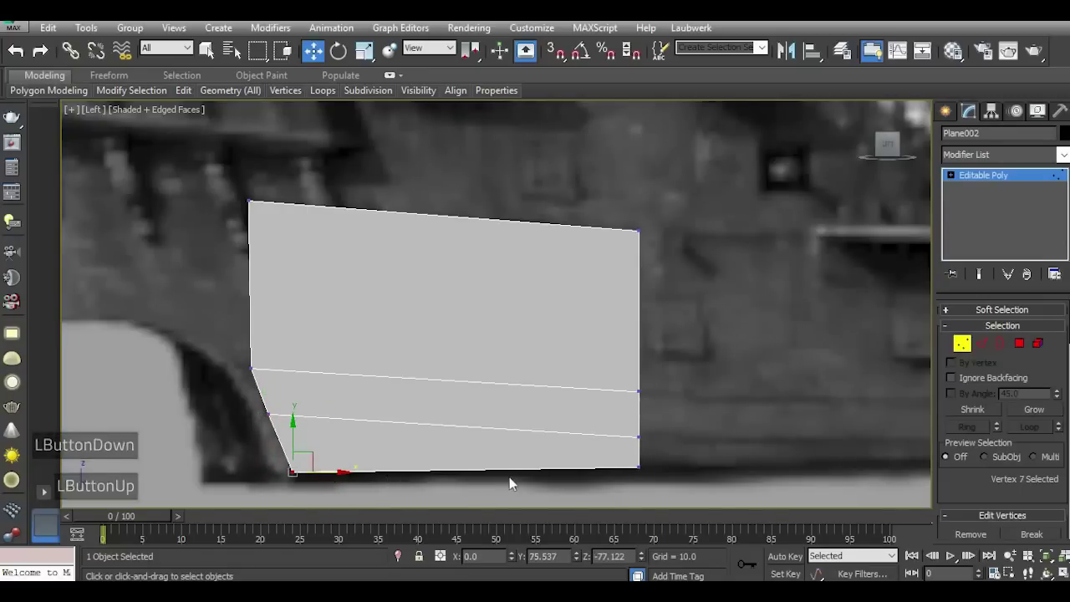
pyautogui.scroll(-3)
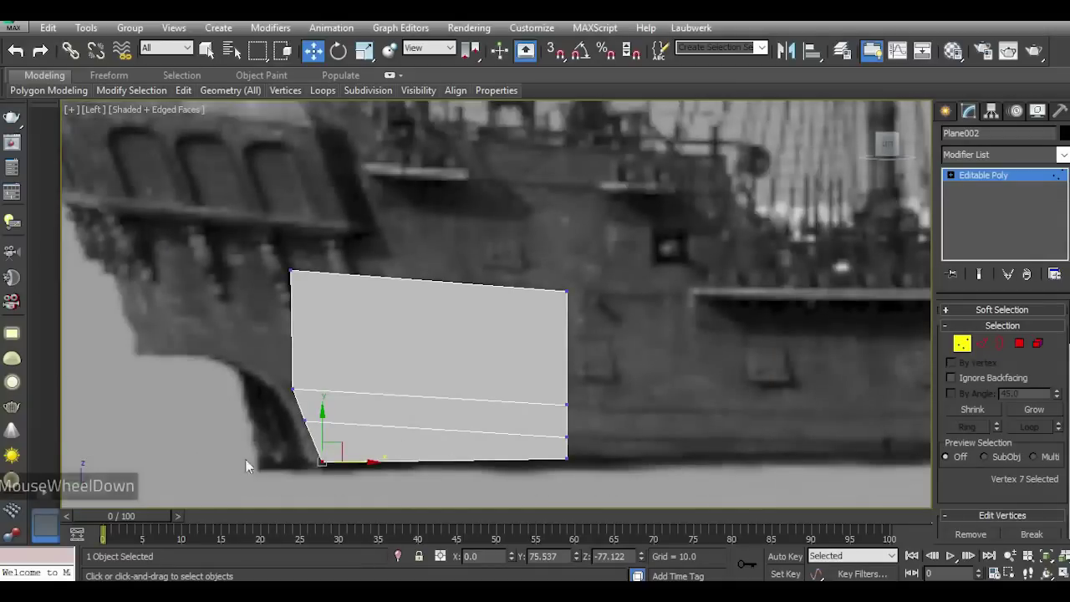
pyautogui.click(313, 453)
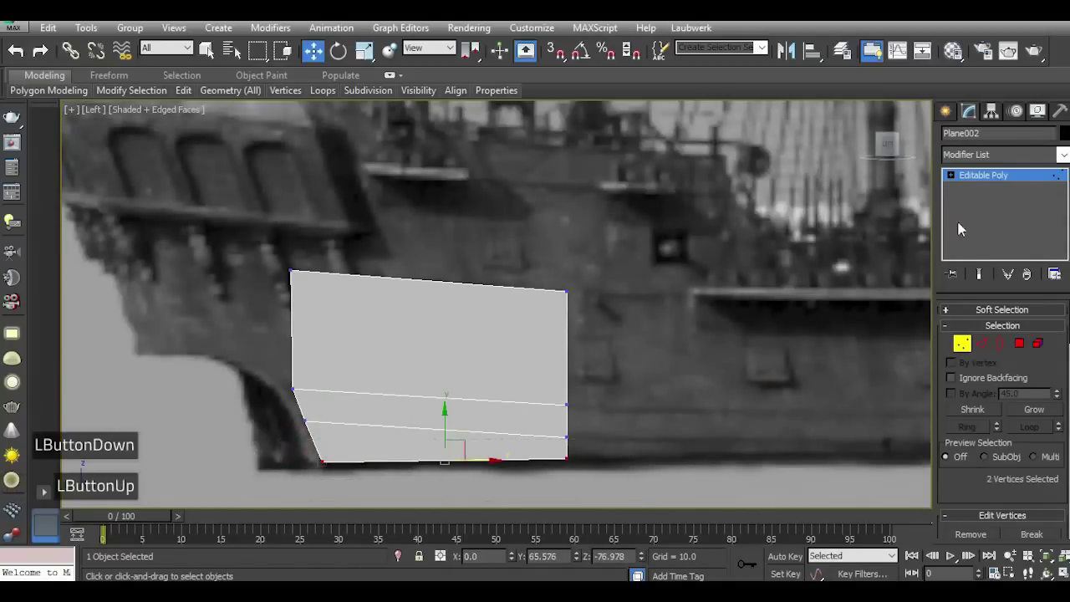
# Orbit to view the panel at an angle and hide the ship reference backdrop.
pyautogui.click(901, 147)
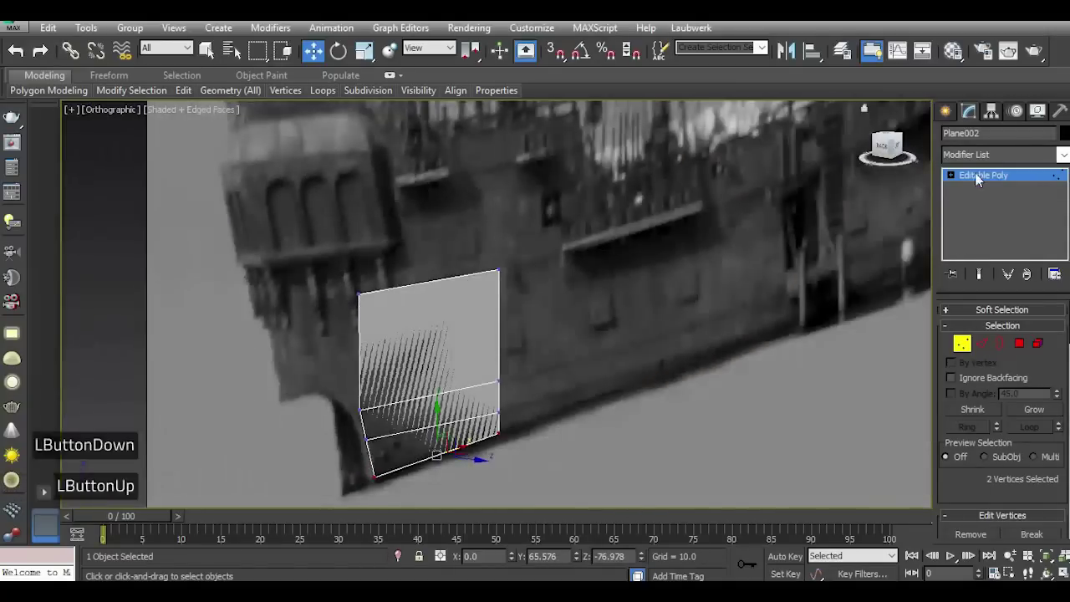
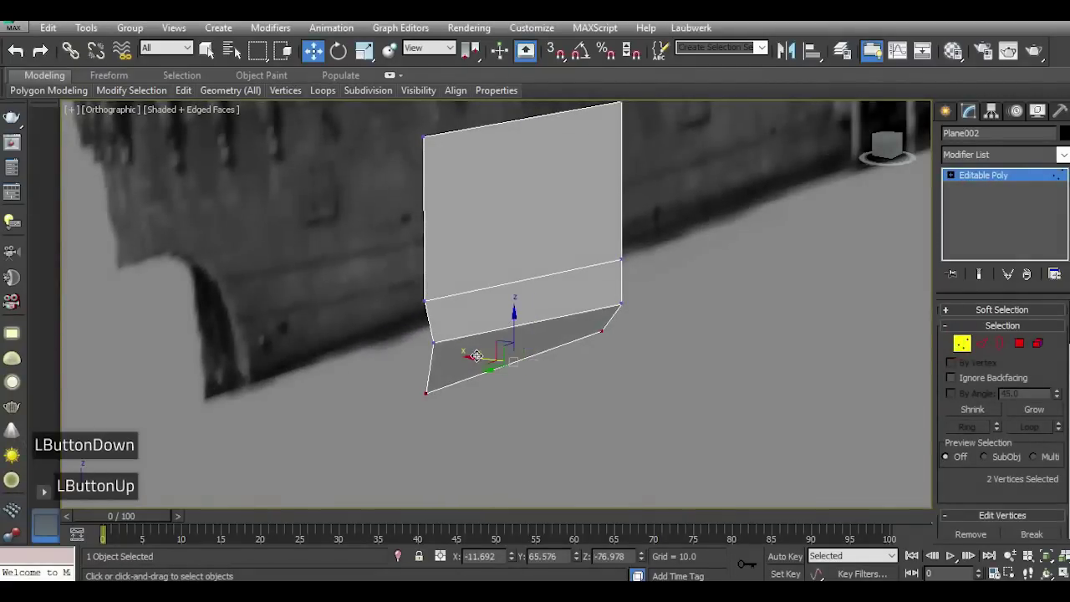
pyautogui.click(901, 155)
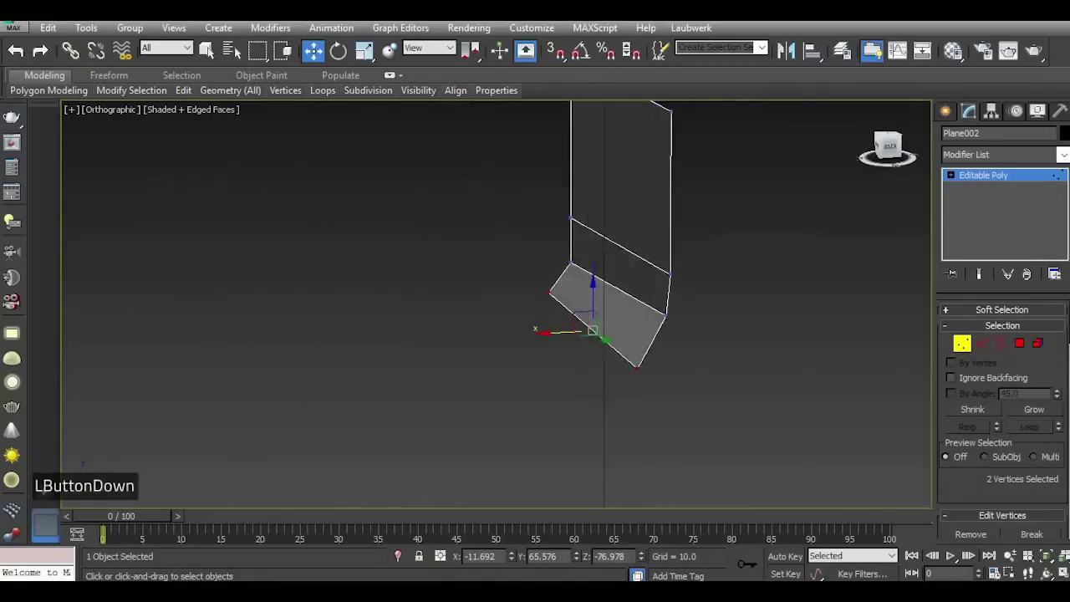
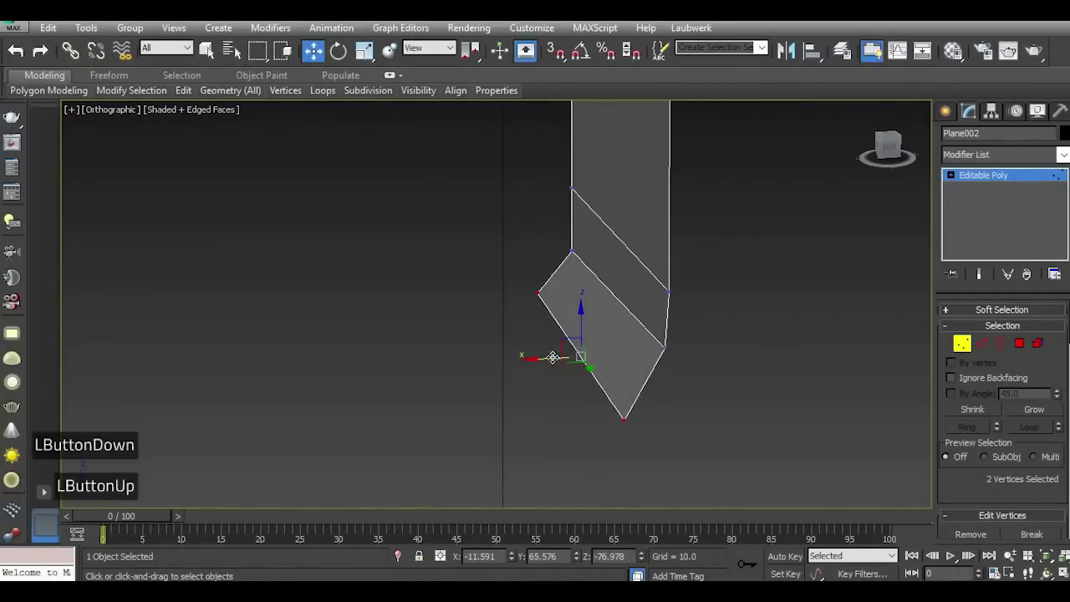
pyautogui.scroll(-3)
pyautogui.scroll(3)
# Extrude the panel's bottom edge inward into a narrow strip folding into a flat hull bottom.
pyautogui.click(890, 148)
pyautogui.click(986, 343)
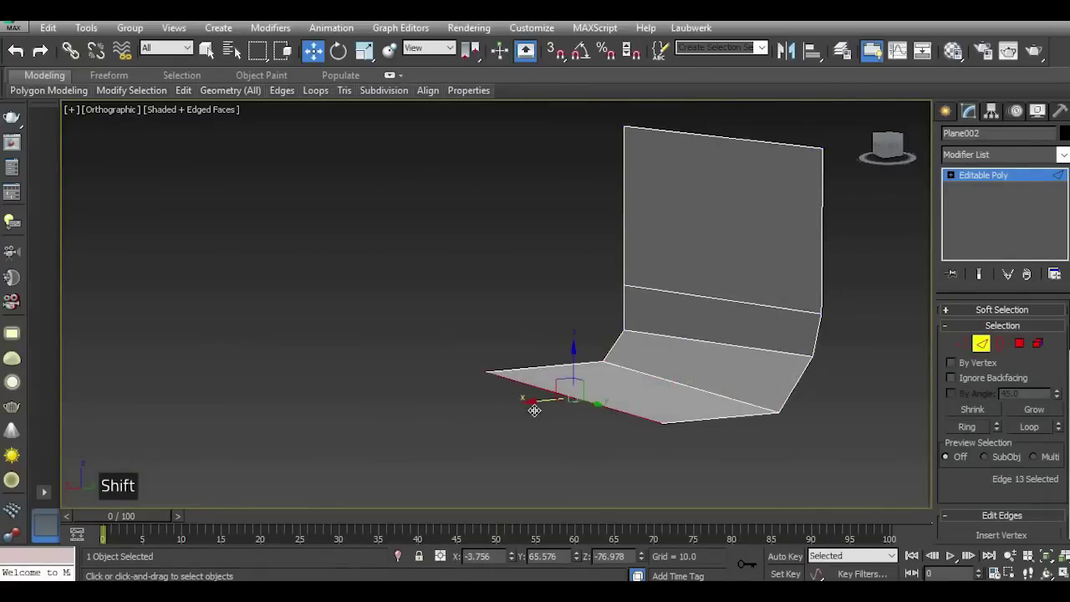
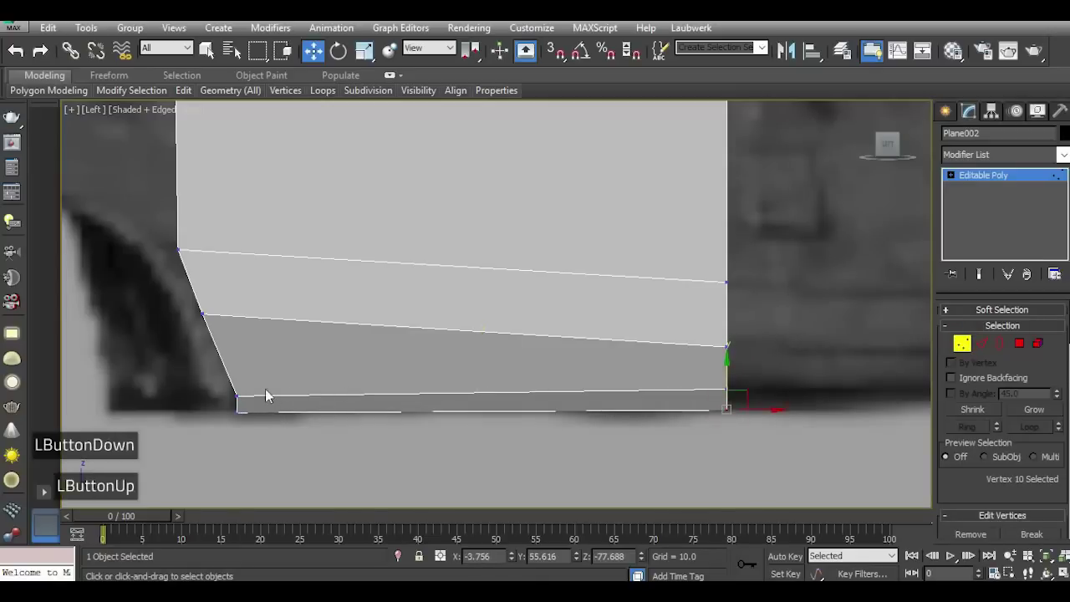
pyautogui.scroll(-3)
pyautogui.click(904, 152)
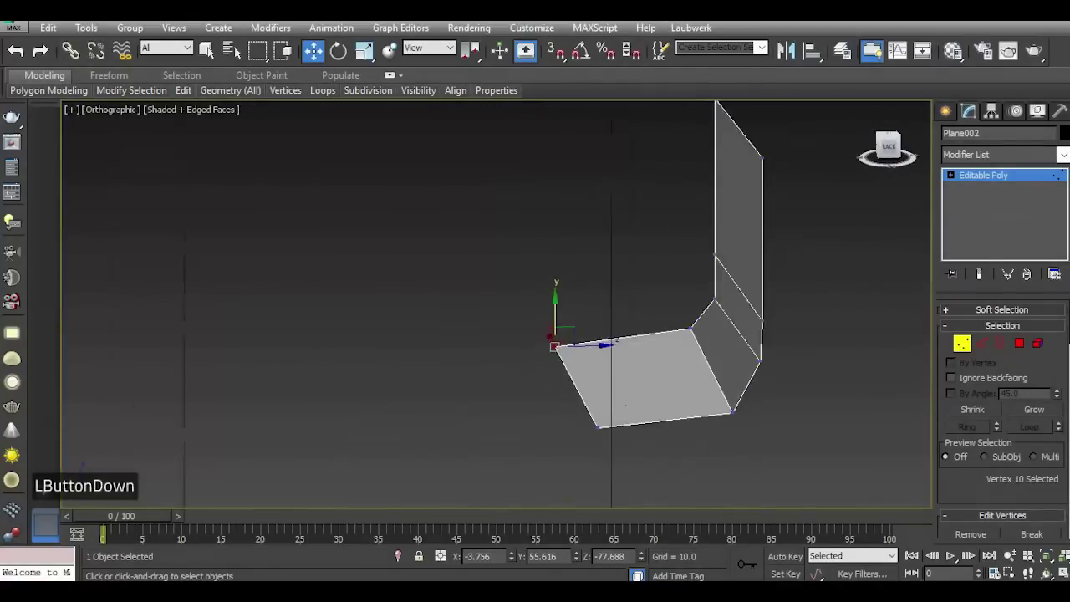
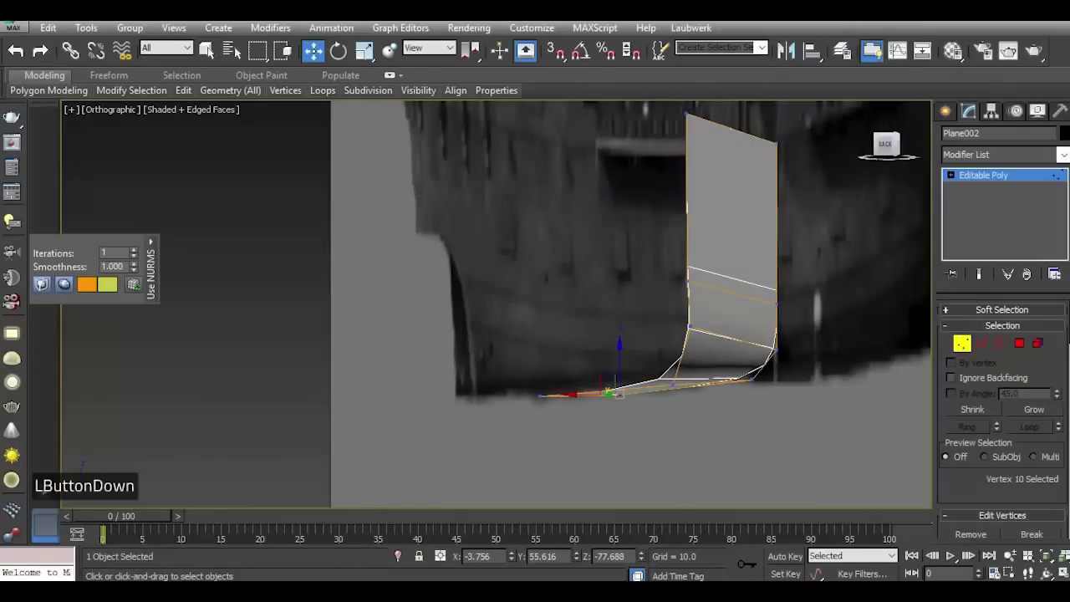
# Return to the Left view over the reference to preview smoothing and cut a vertical edge loop.
pyautogui.press('l')
pyautogui.scroll(3)
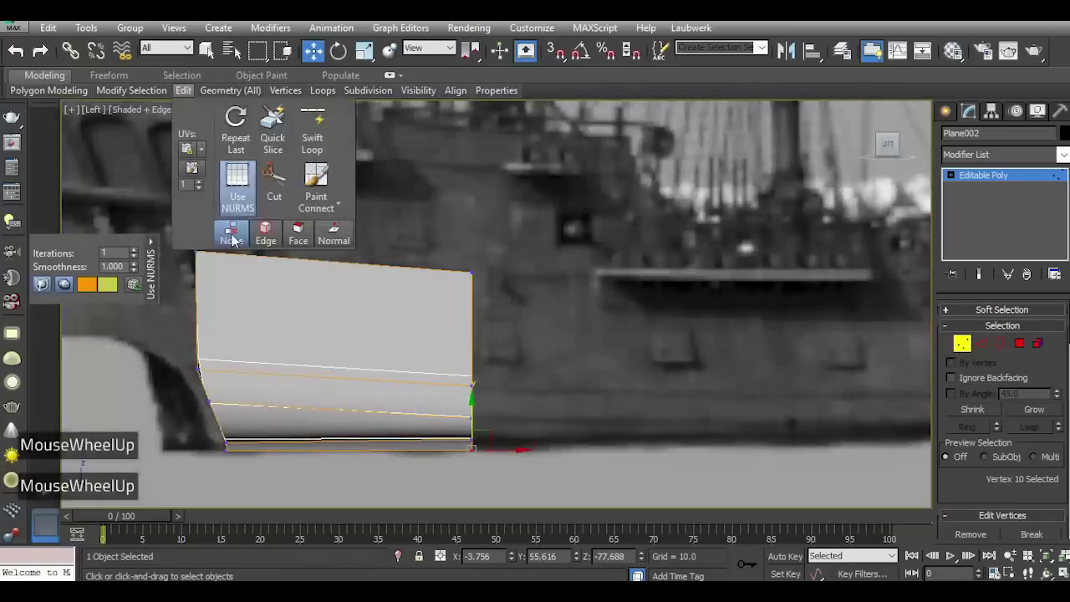
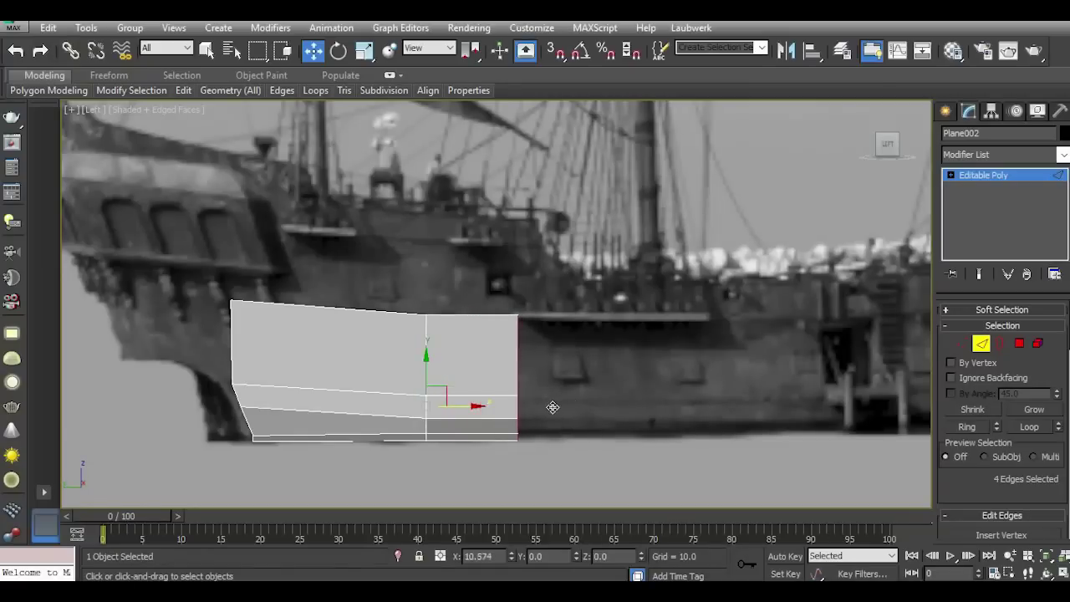
# Extend the hull panel forward along the waterline by dragging its front end edge toward the bow.
pyautogui.scroll(3)
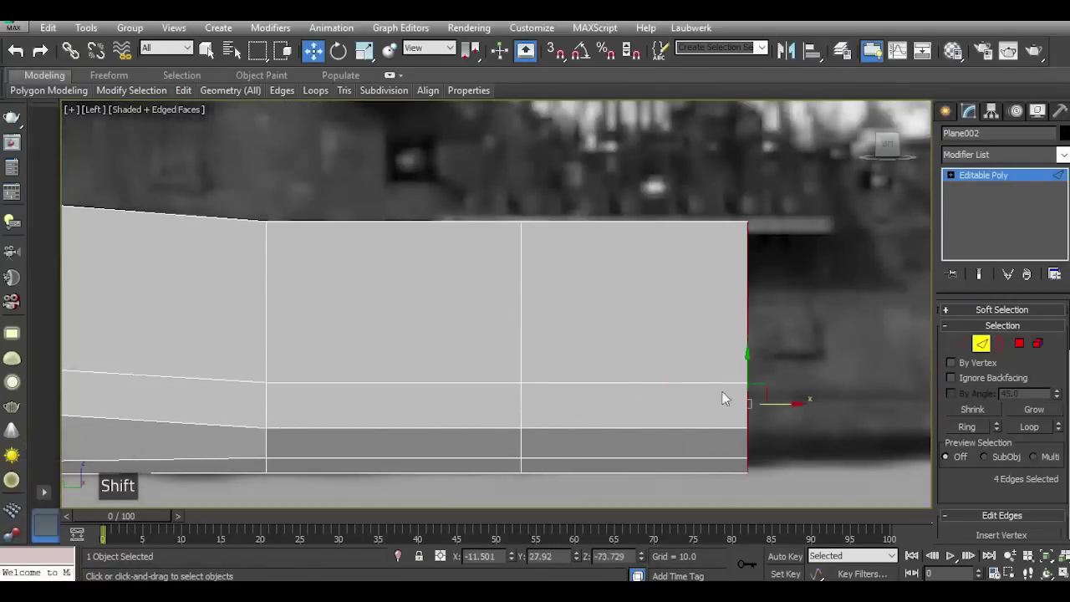
pyautogui.scroll(-3)
pyautogui.scroll(3)
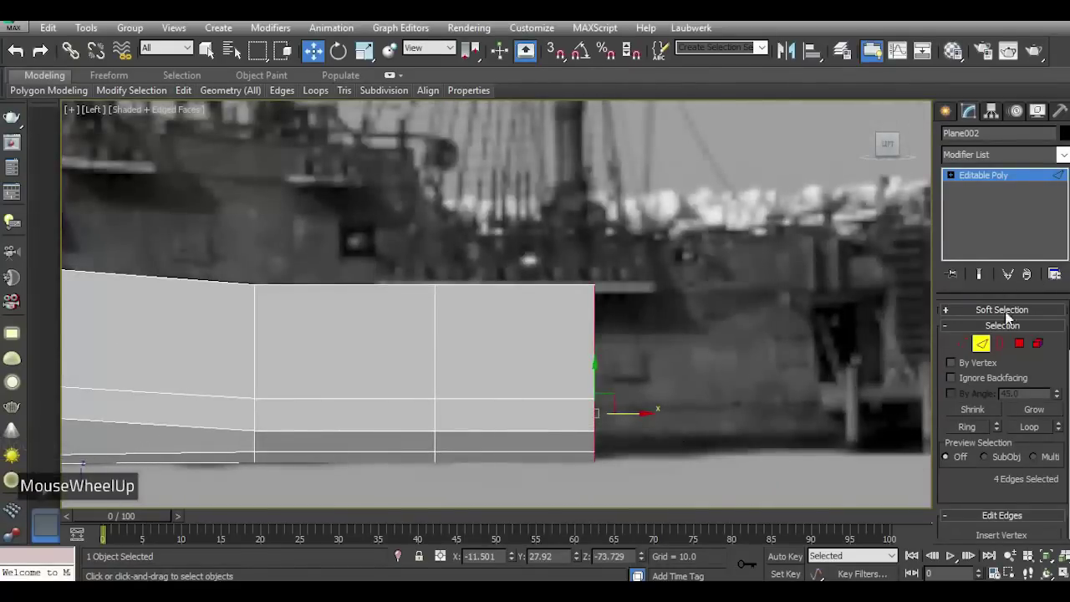
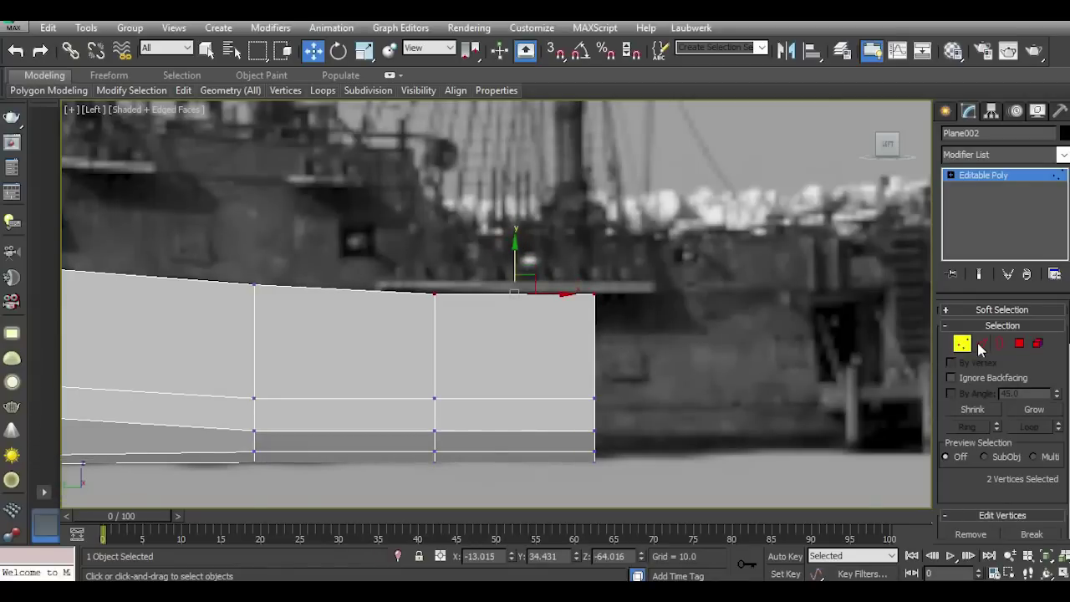
pyautogui.click(982, 349)
pyautogui.scroll(-3)
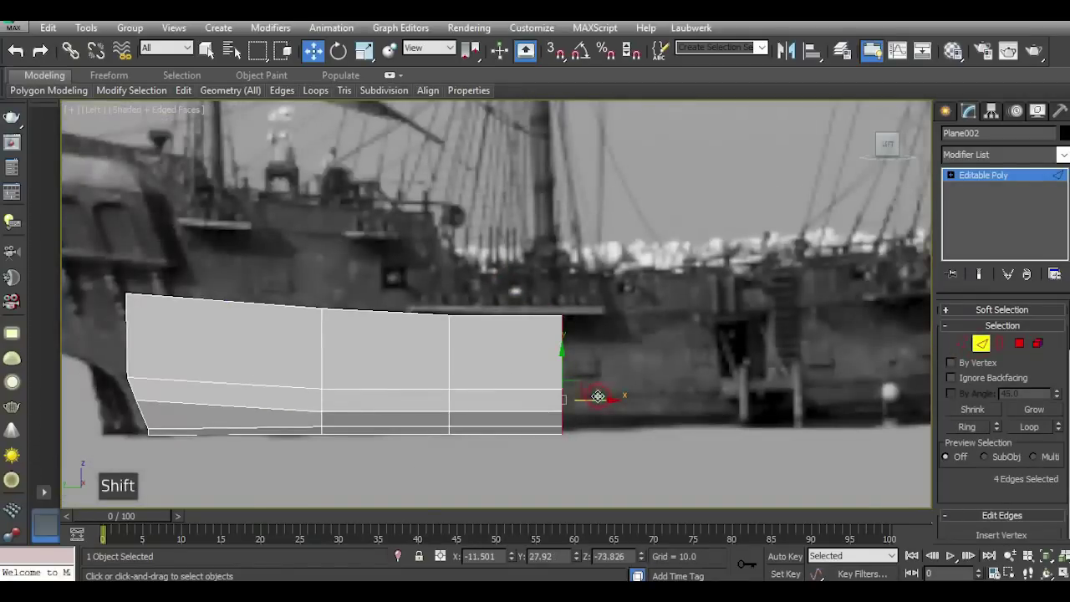
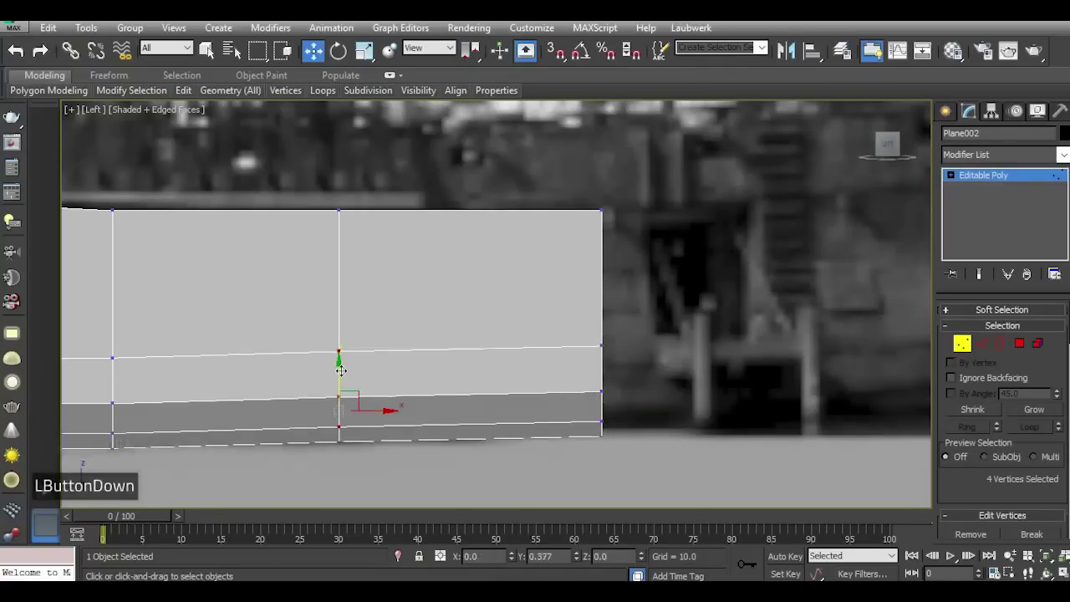
pyautogui.scroll(-3)
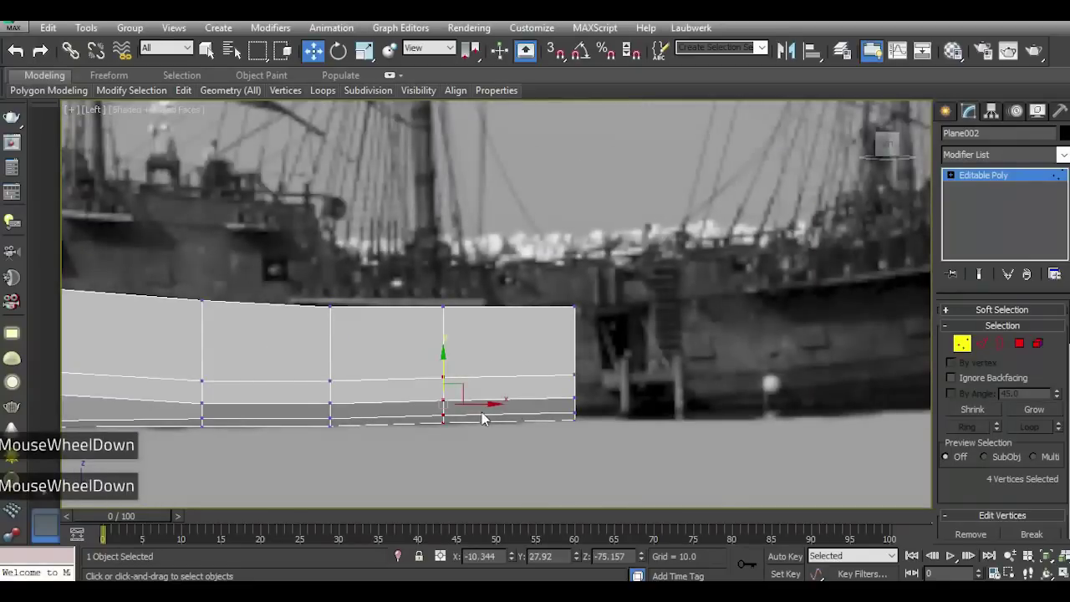
pyautogui.scroll(3)
pyautogui.click(986, 352)
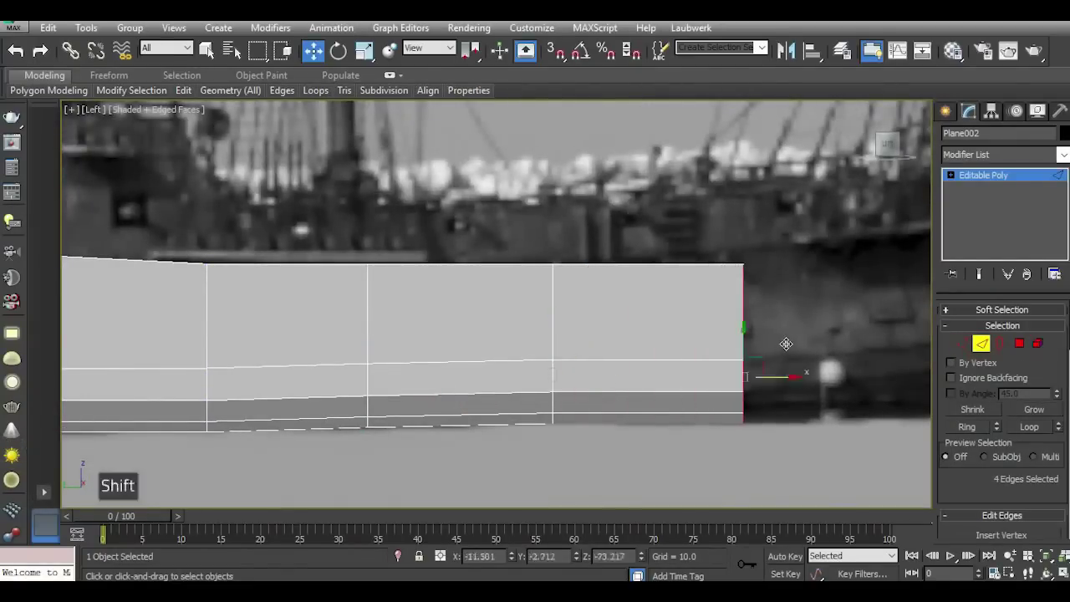
pyautogui.scroll(-3)
pyautogui.scroll(3)
pyautogui.scroll(-3)
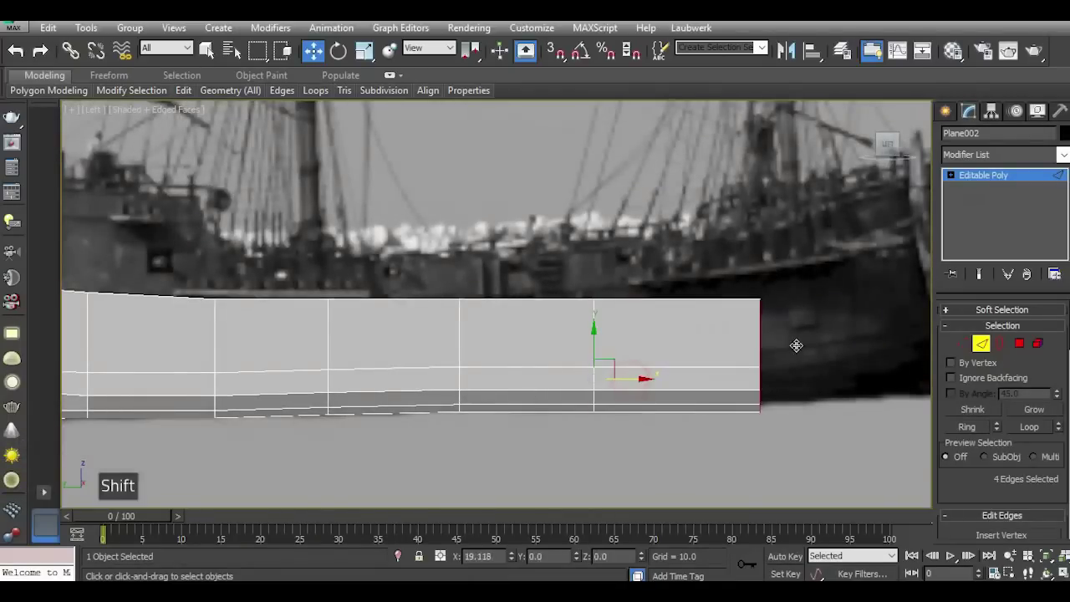
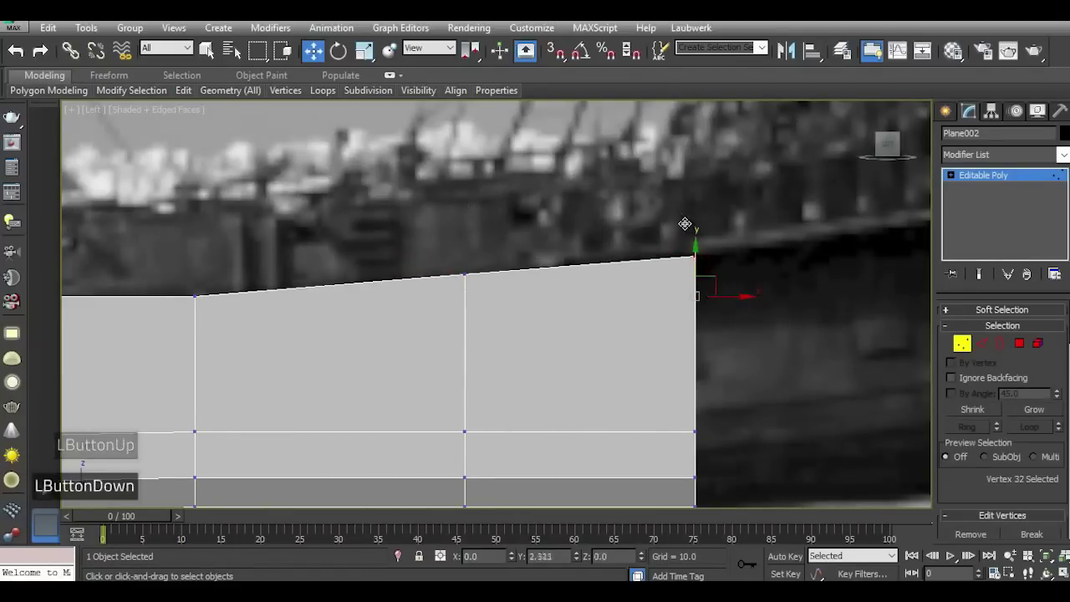
# Pull the lower front vertices and edges in to start tracing the bow's profile.
pyautogui.scroll(-3)
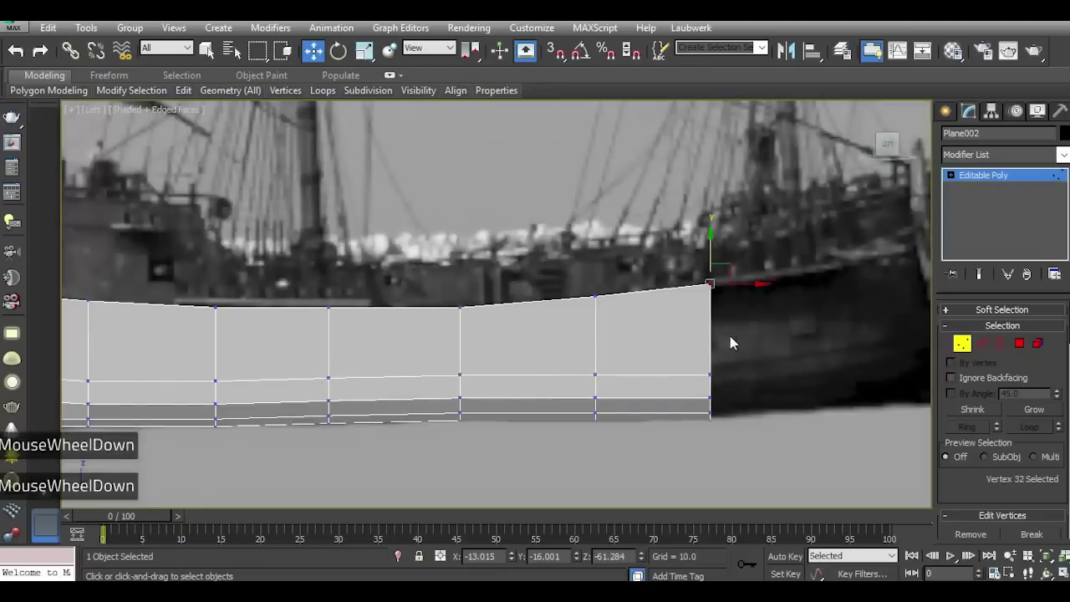
pyautogui.scroll(3)
pyautogui.click(698, 390)
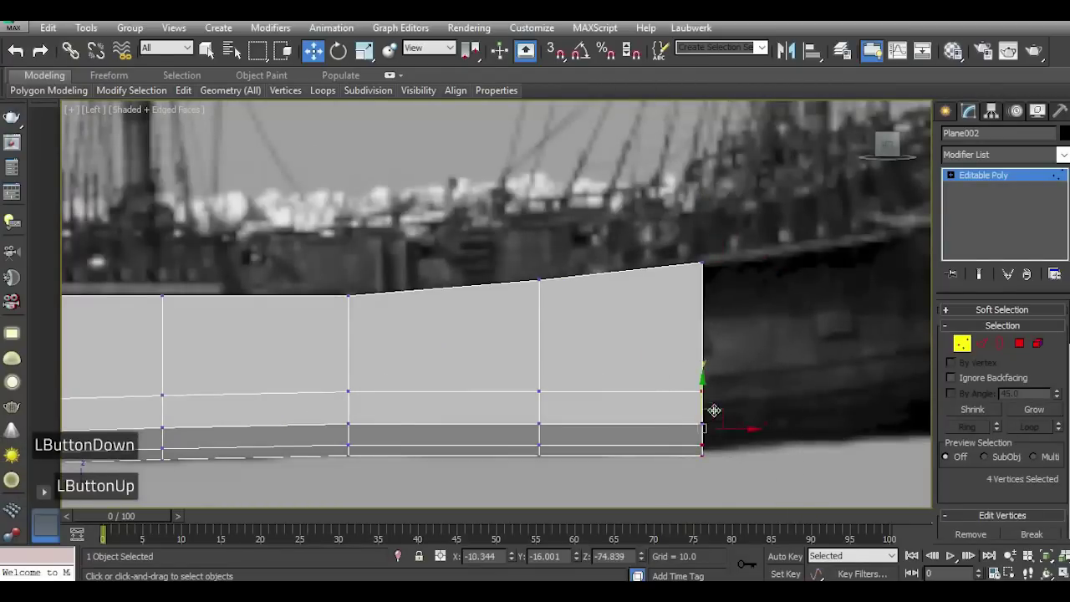
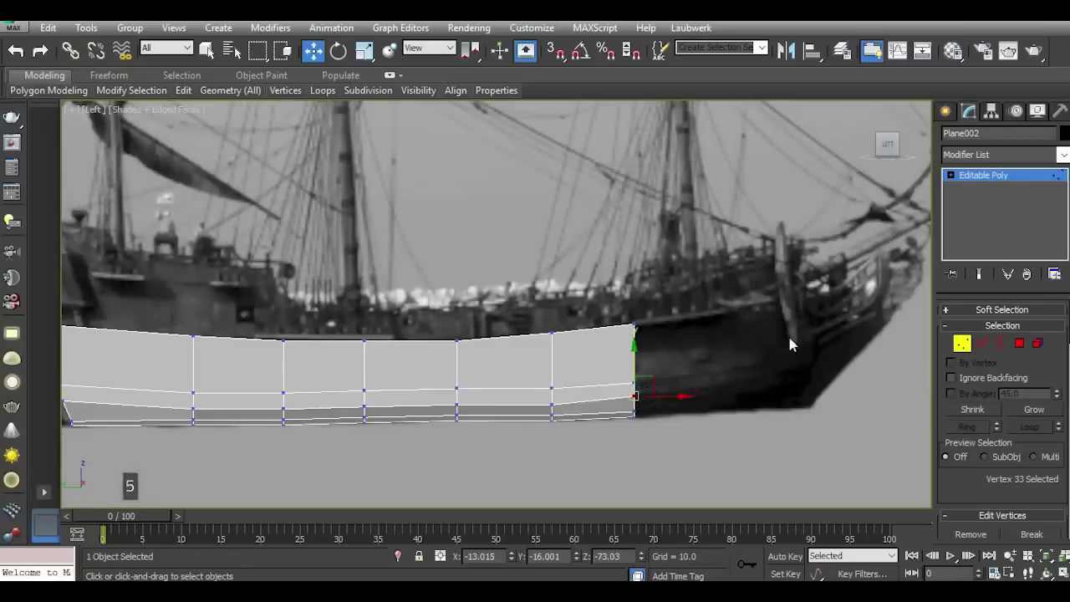
pyautogui.scroll(3)
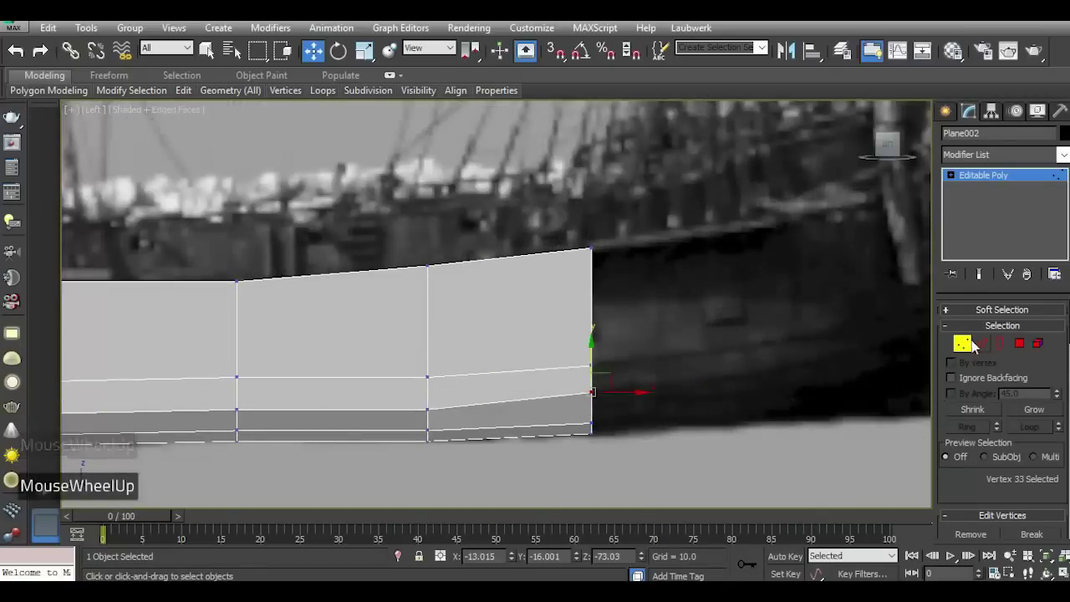
pyautogui.click(984, 346)
pyautogui.scroll(-3)
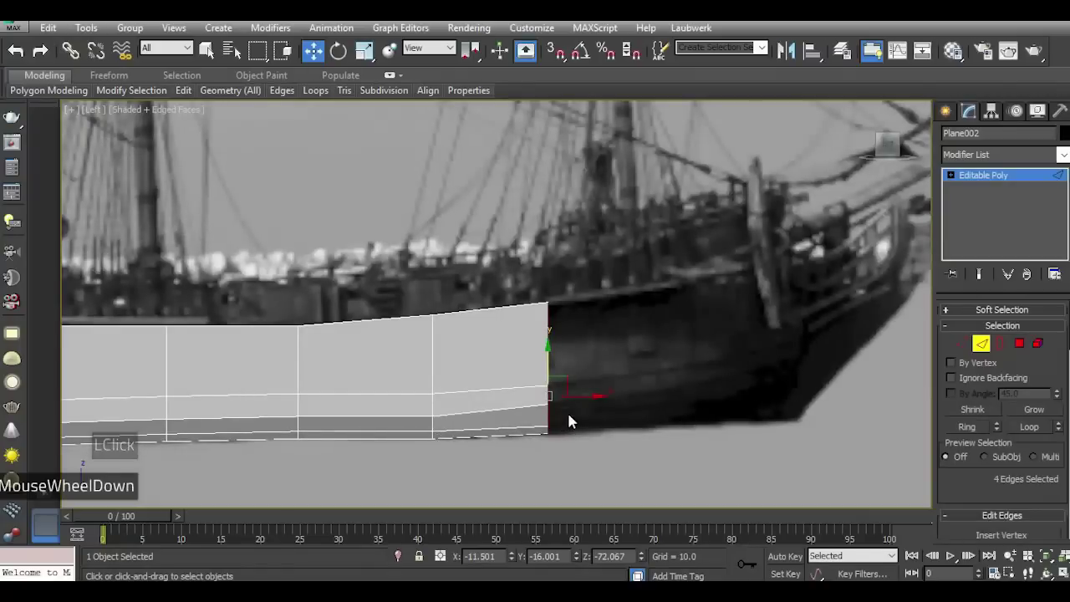
pyautogui.scroll(3)
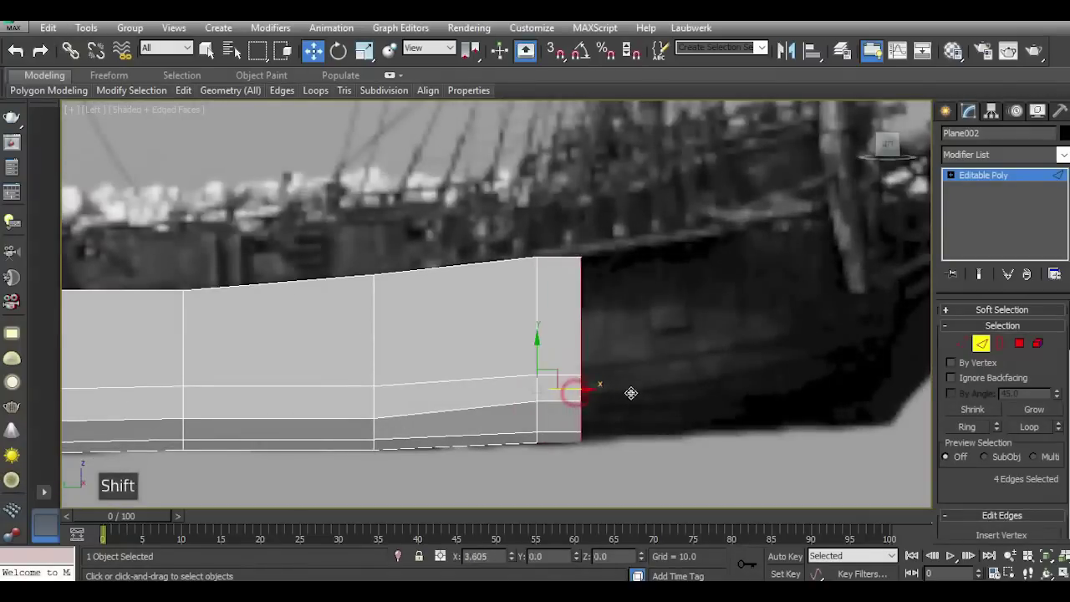
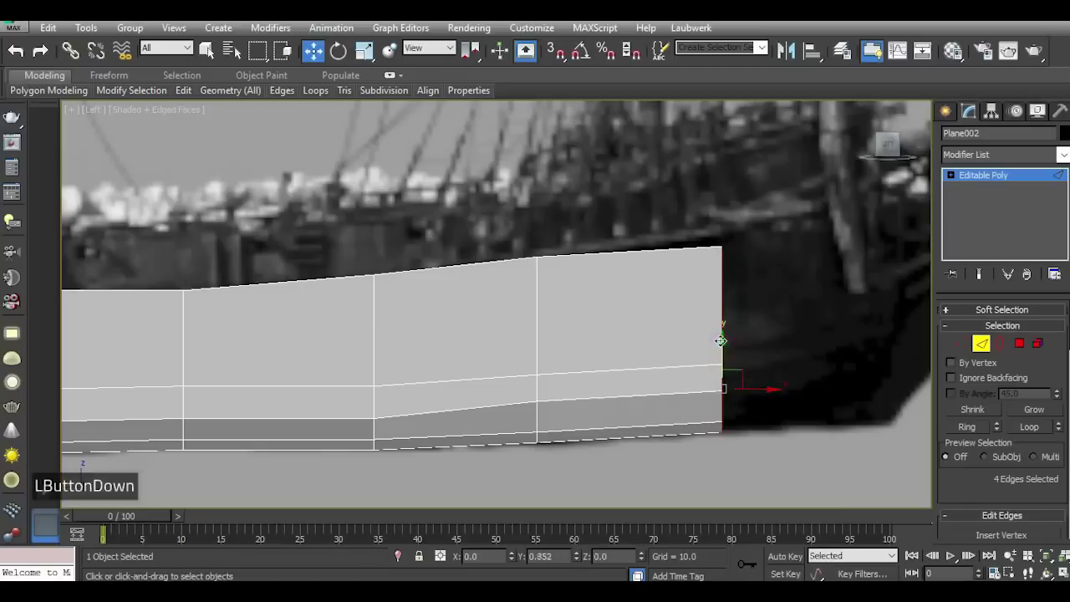
pyautogui.doubleClick(962, 342)
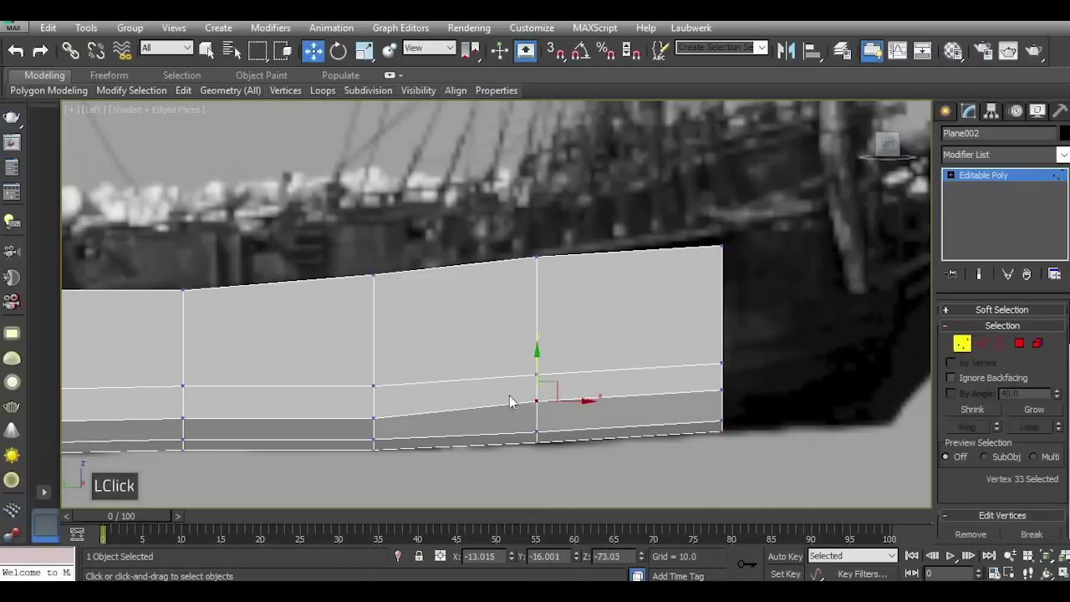
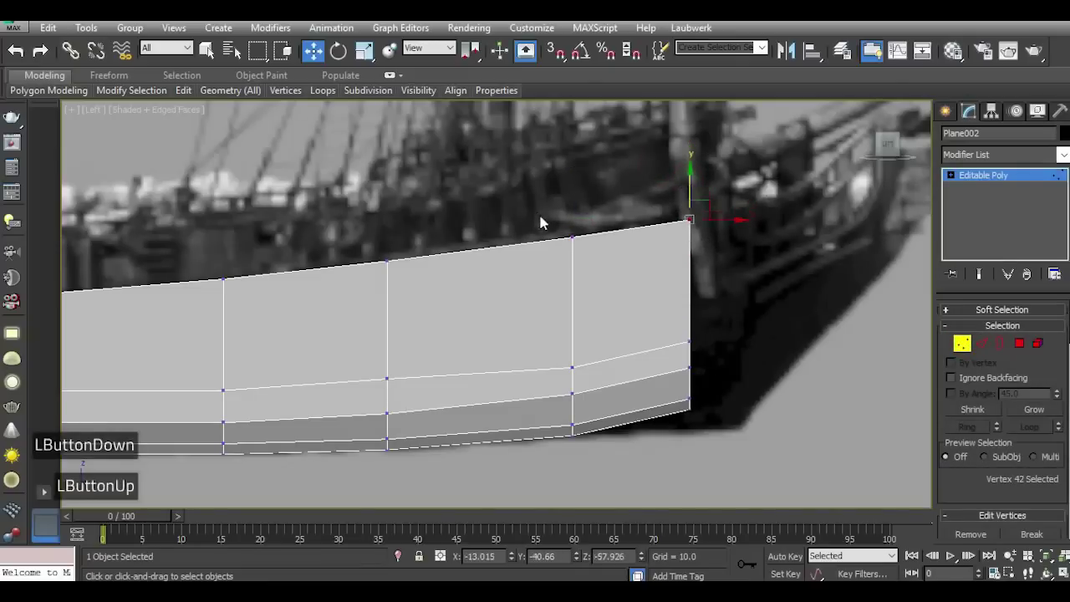
# Move the lower bow vertices and the topmost bow vertex to match the reference ship's bow outline.
pyautogui.scroll(-3)
pyautogui.scroll(3)
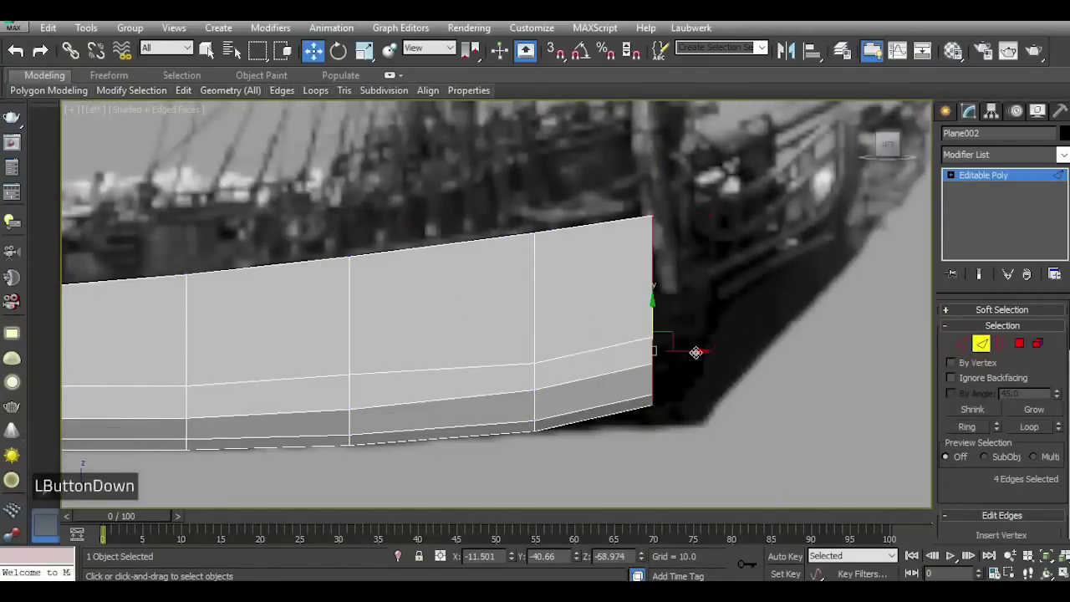
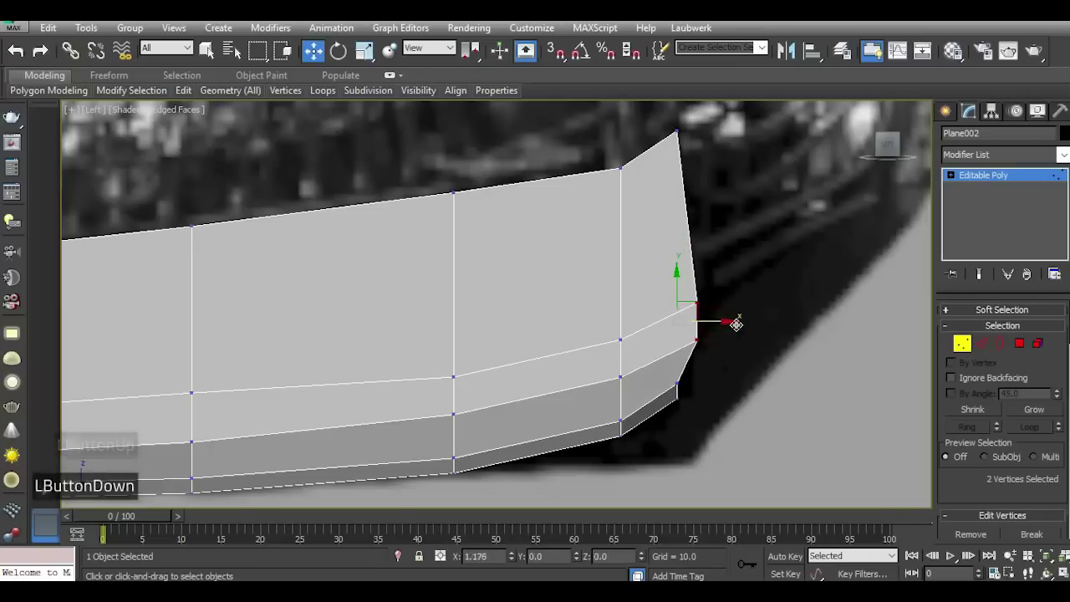
pyautogui.click(681, 384)
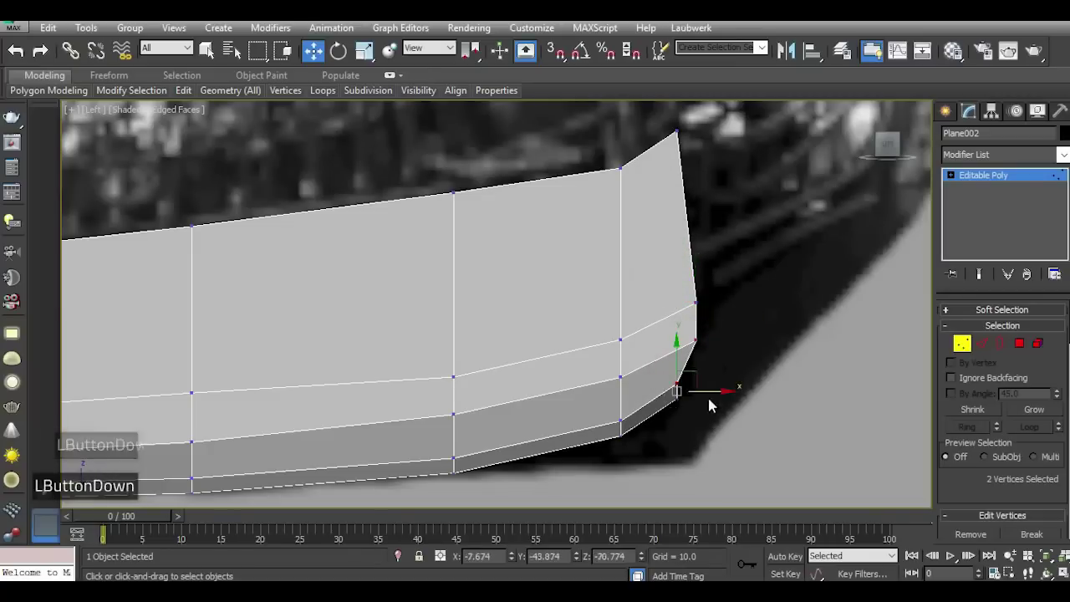
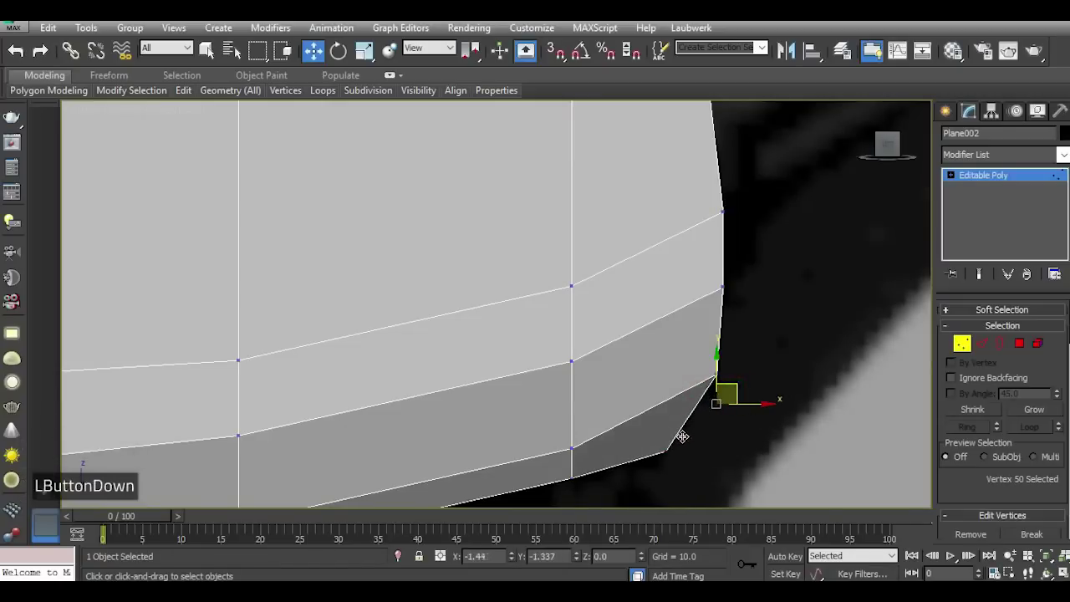
pyautogui.scroll(-3)
pyautogui.click(684, 202)
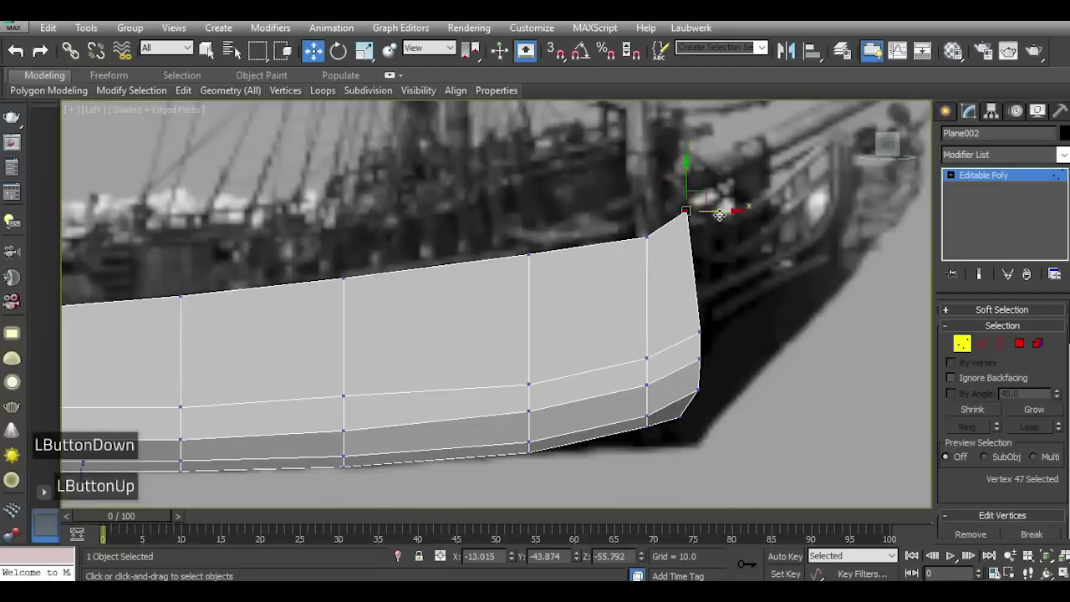
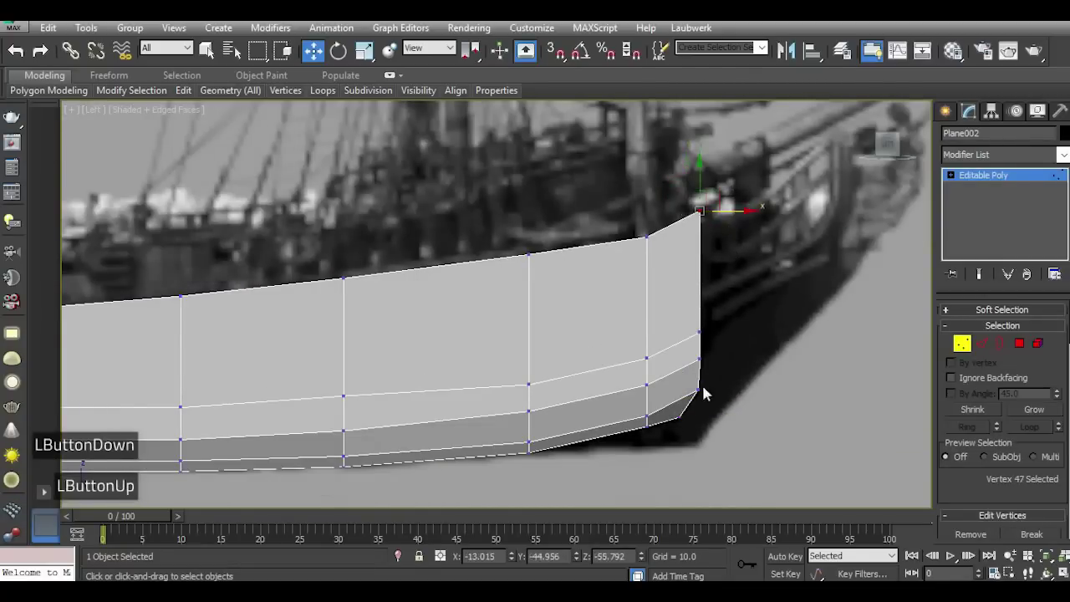
pyautogui.scroll(-3)
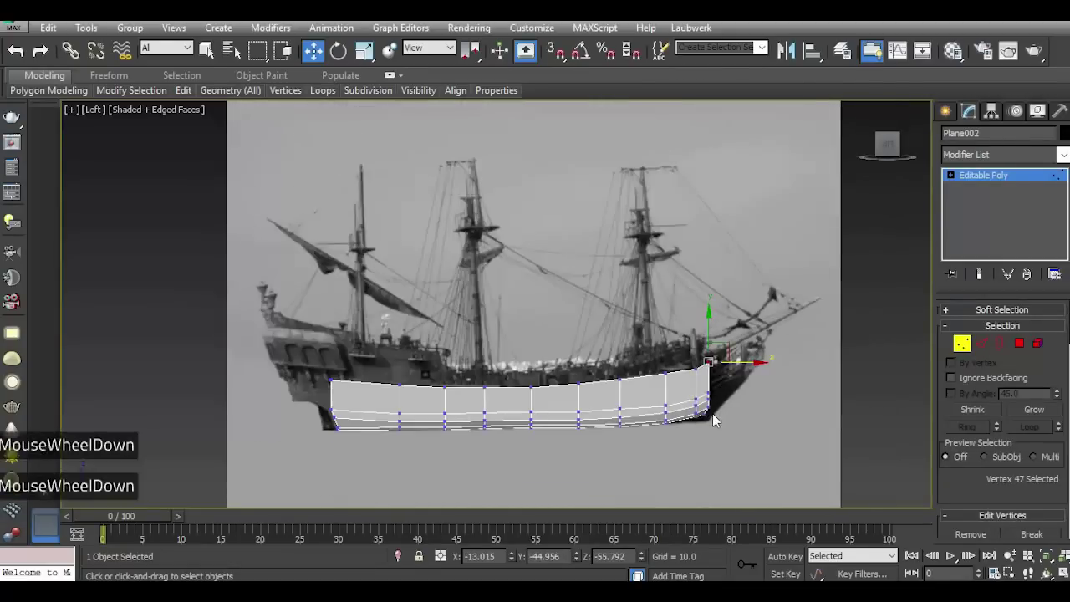
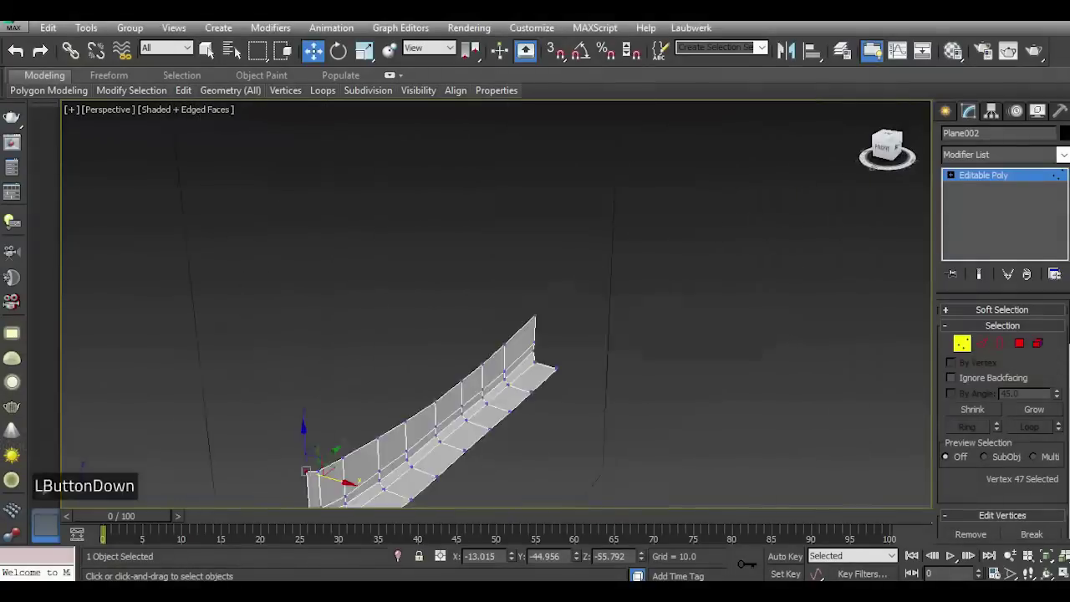
pyautogui.scroll(-3)
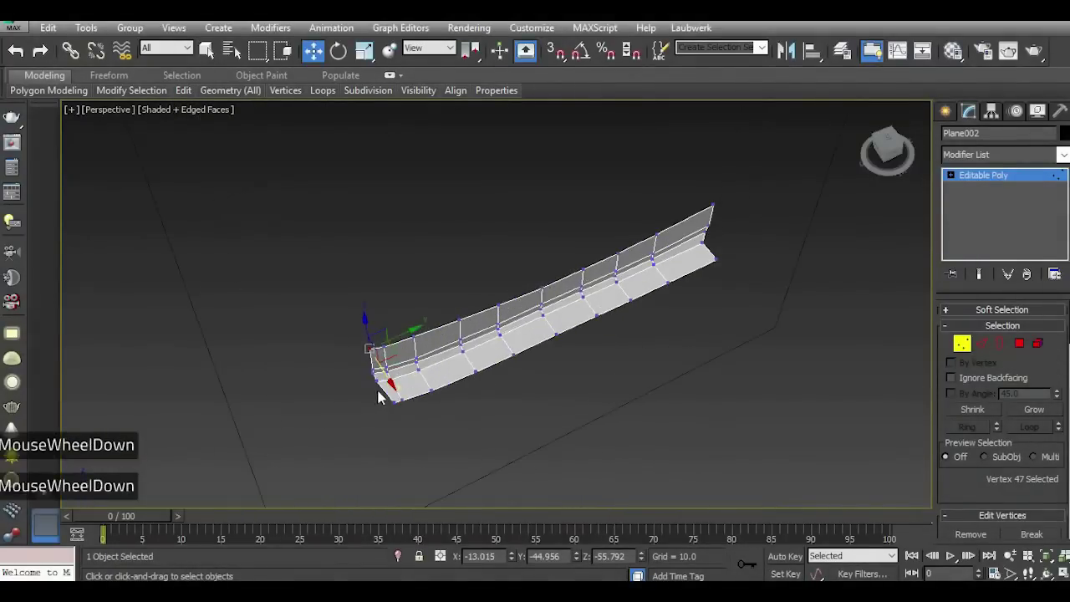
pyautogui.scroll(3)
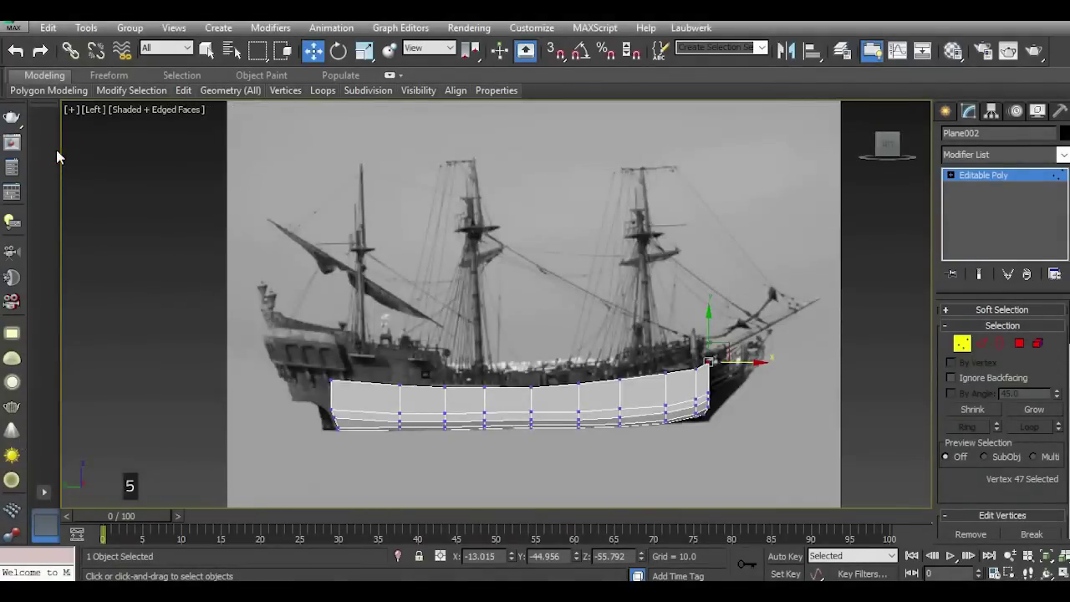
pyautogui.scroll(3)
pyautogui.scroll(3)
# Raise the hull panel's top edge loop into a curved sheer line following the reference deck line.
pyautogui.click(978, 354)
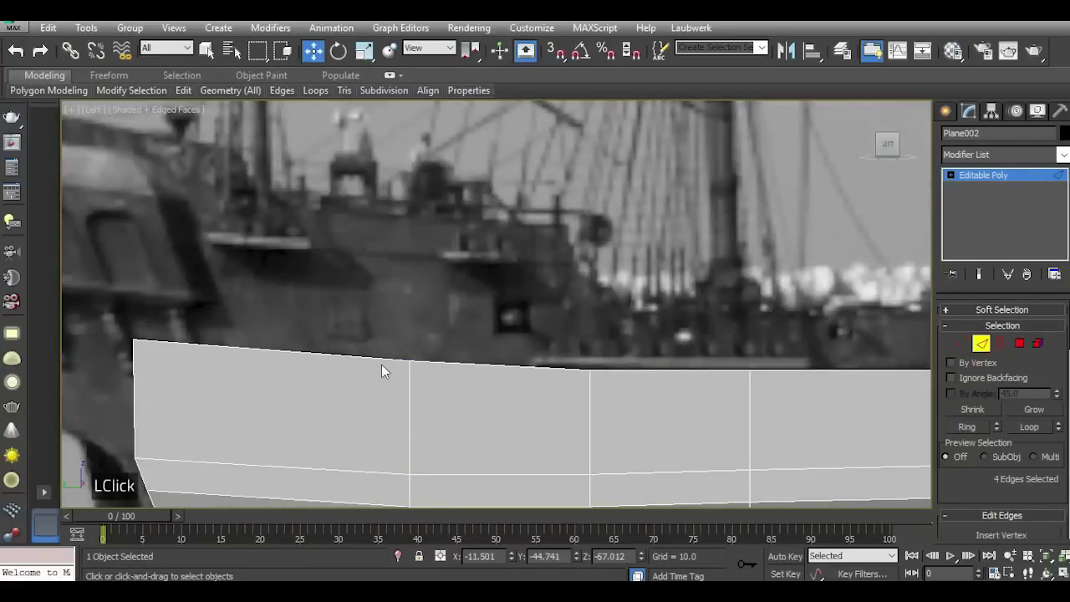
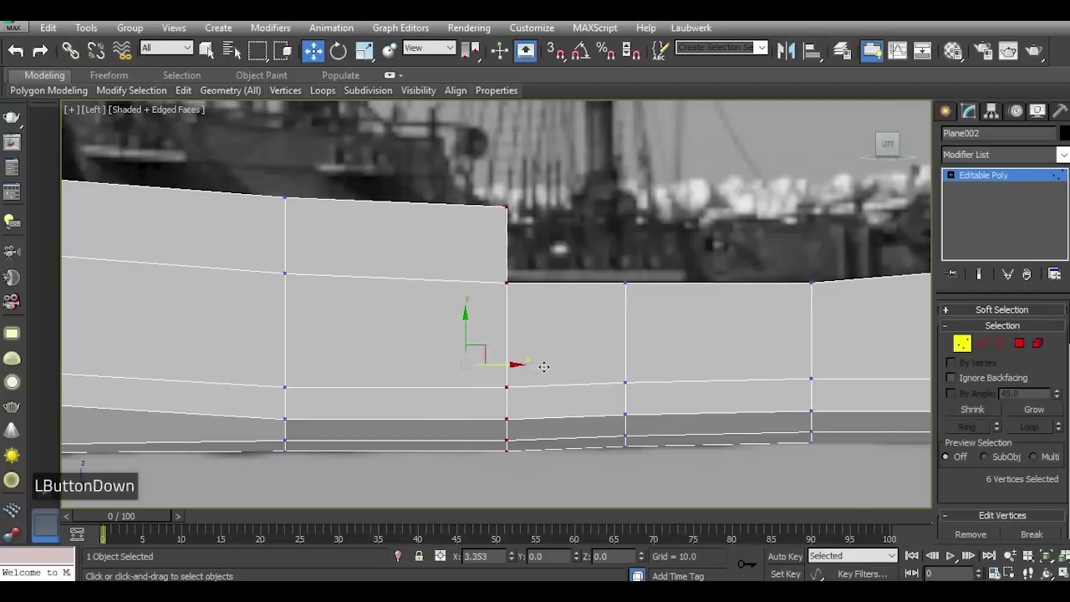
pyautogui.scroll(-3)
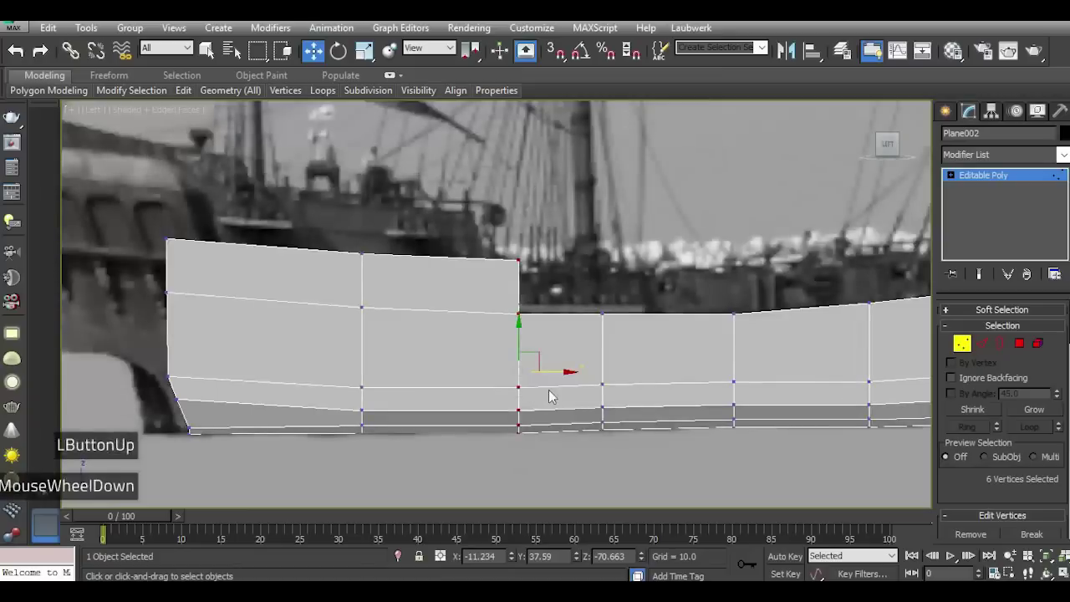
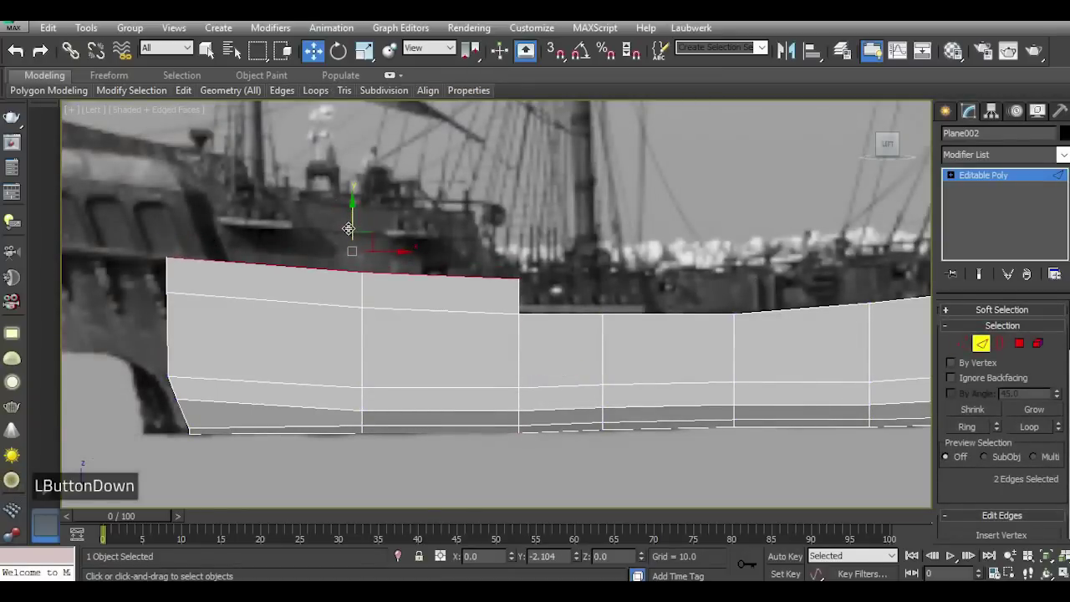
pyautogui.scroll(-3)
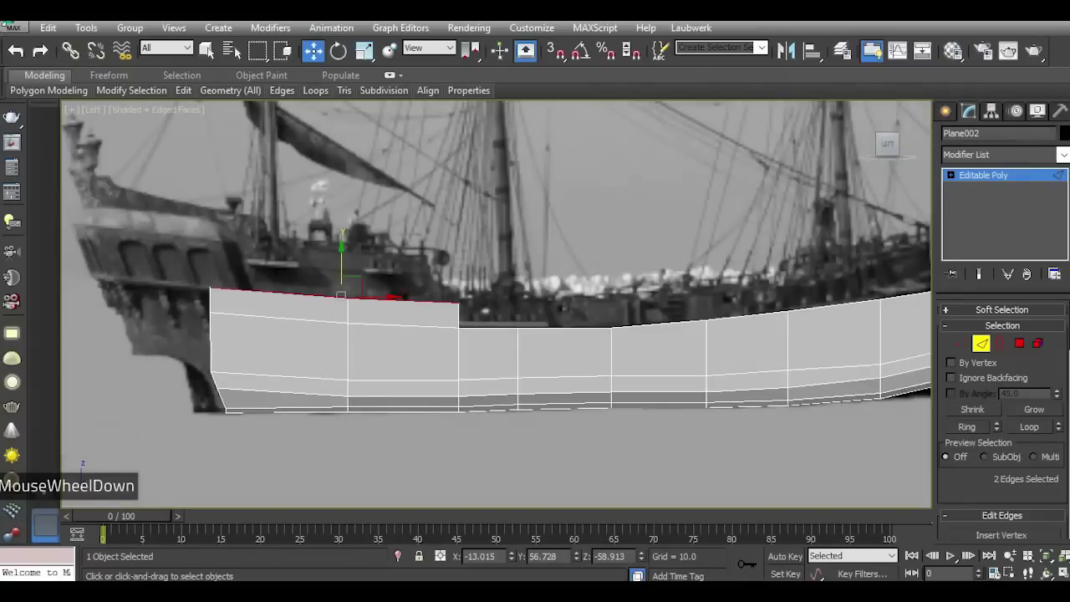
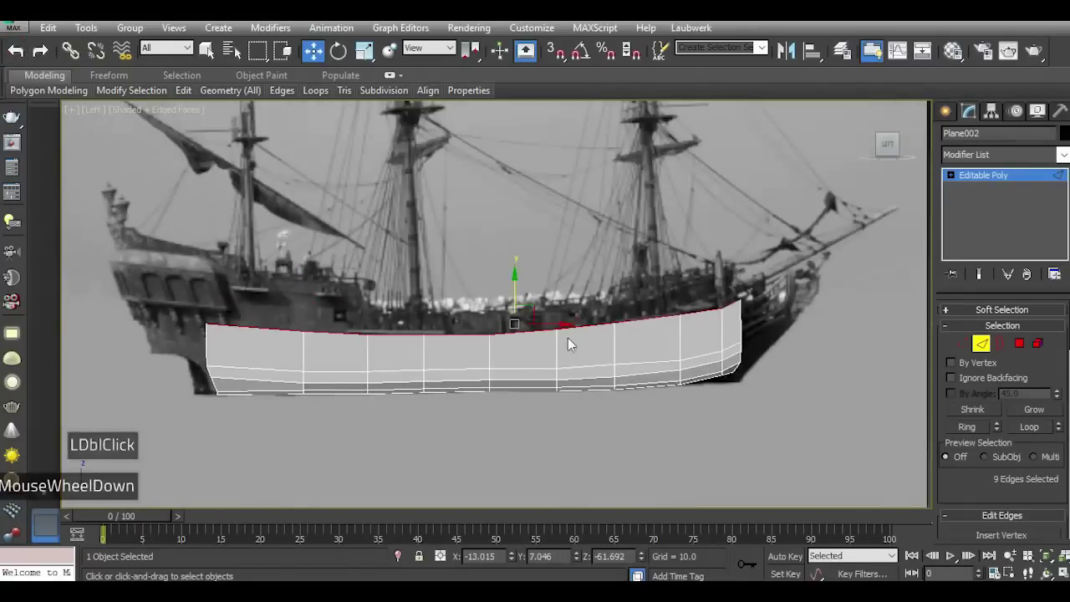
pyautogui.scroll(3)
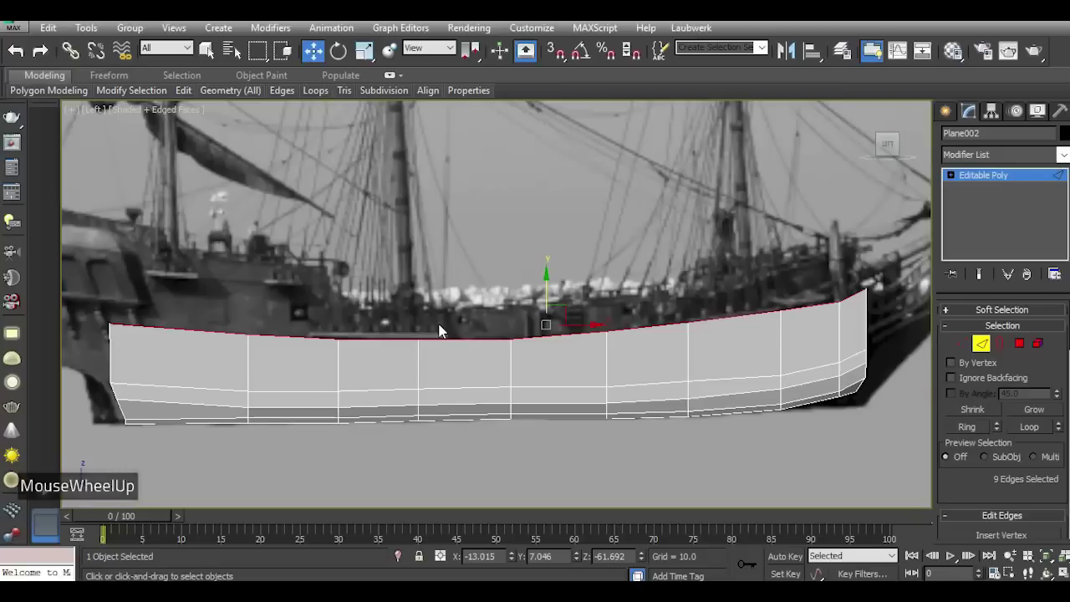
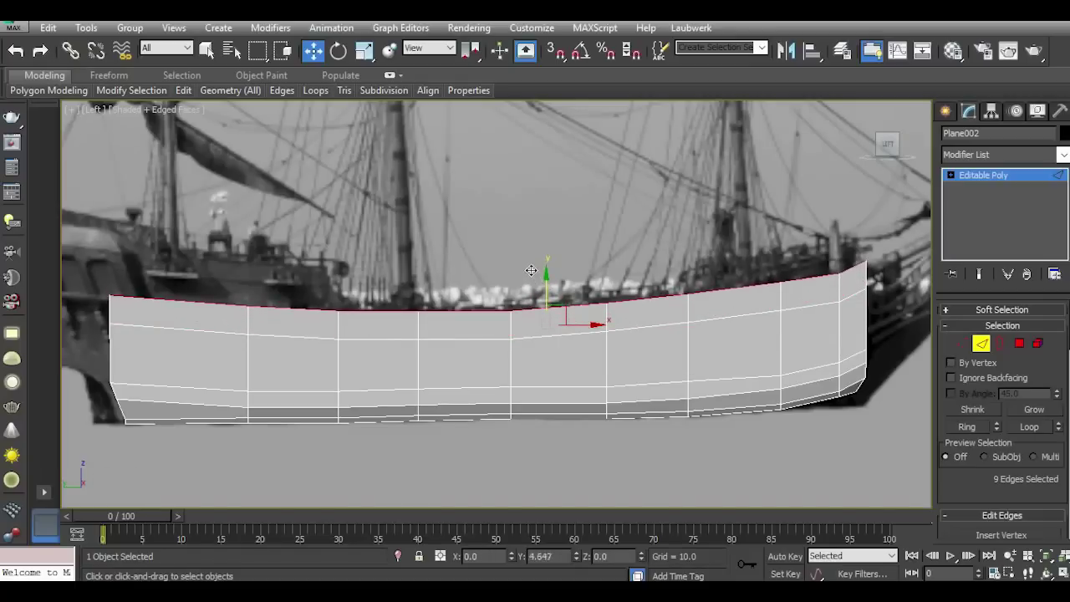
pyautogui.scroll(-3)
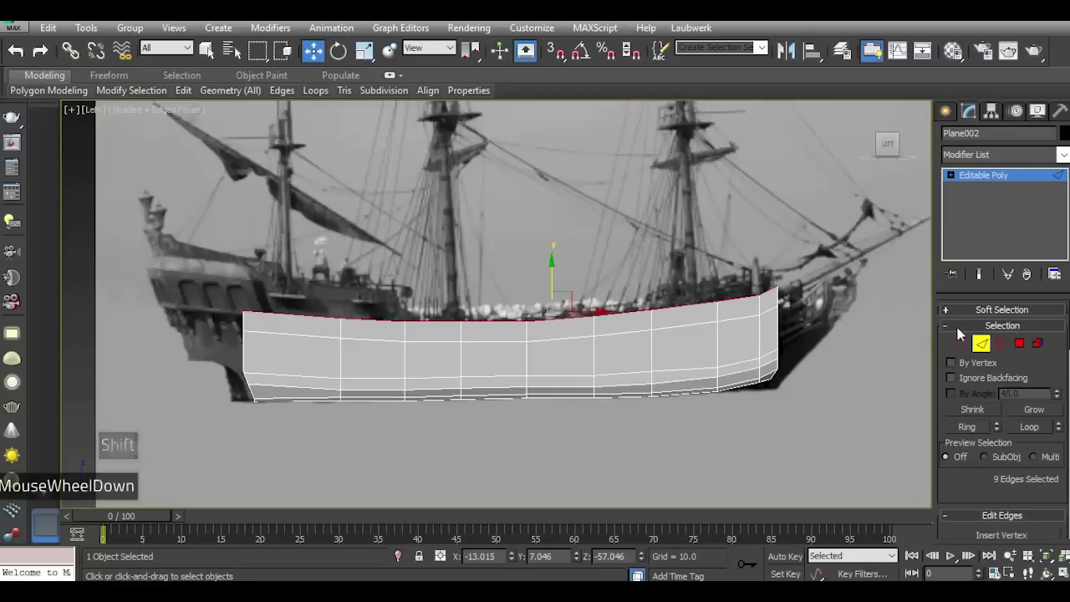
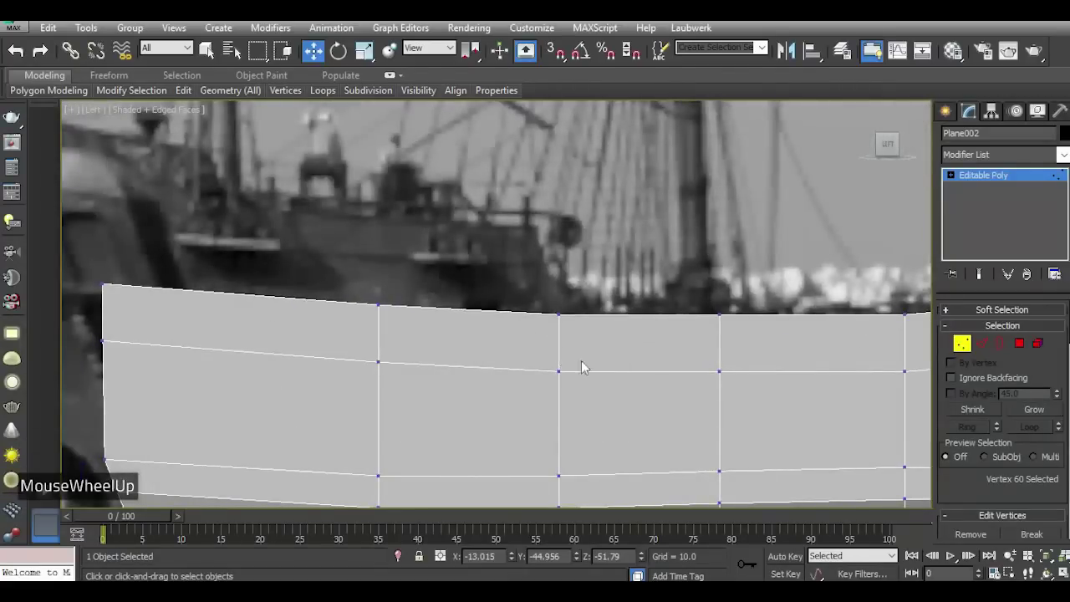
# Raise the forward top edges into a forecastle step and move its corner vertex to slope the drop.
pyautogui.scroll(-3)
pyautogui.click(543, 316)
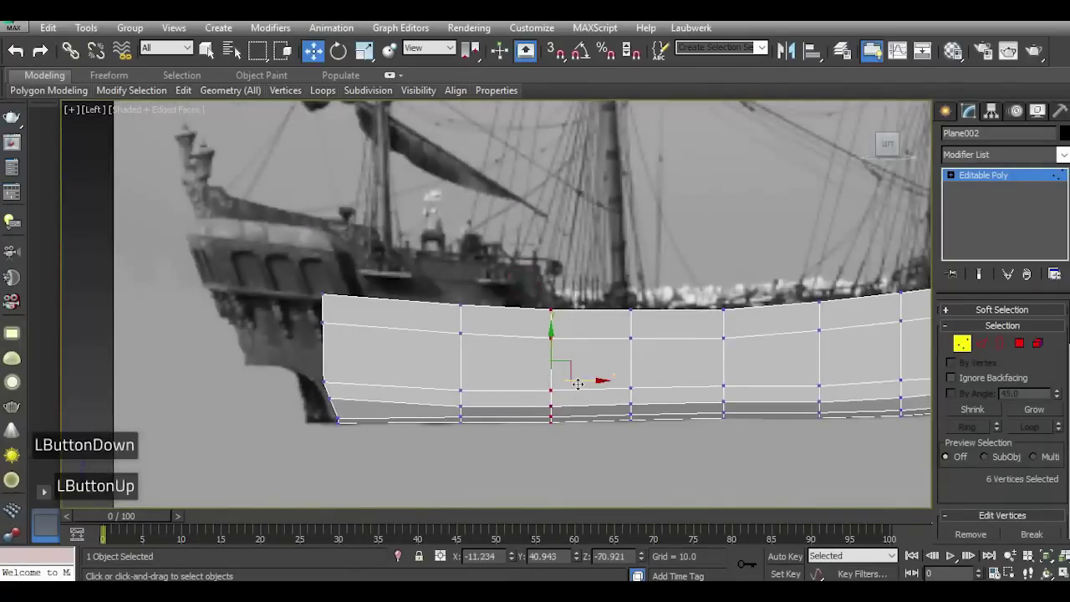
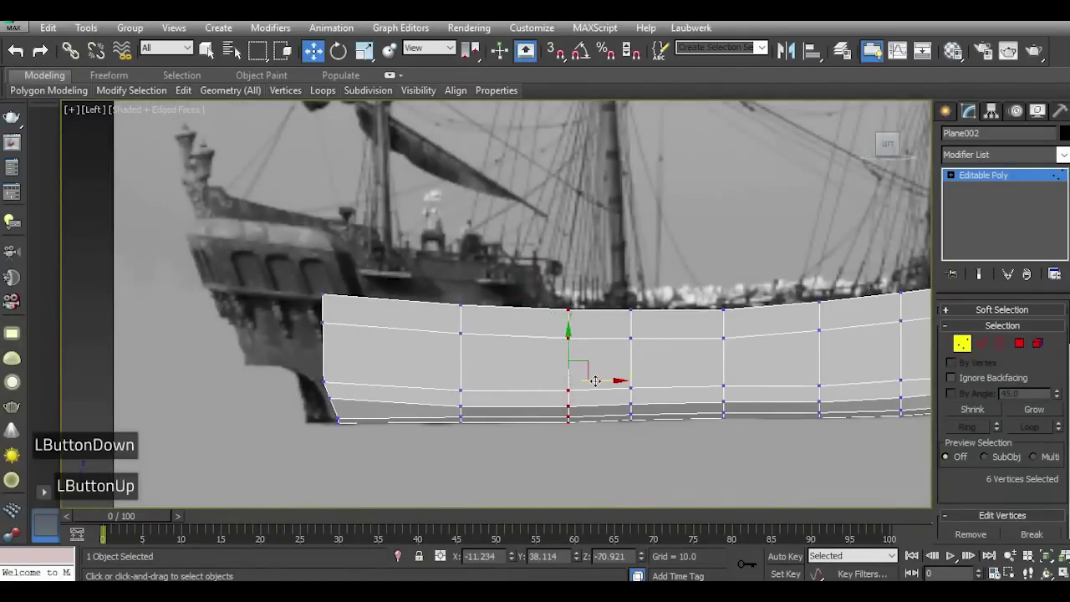
pyautogui.click(967, 349)
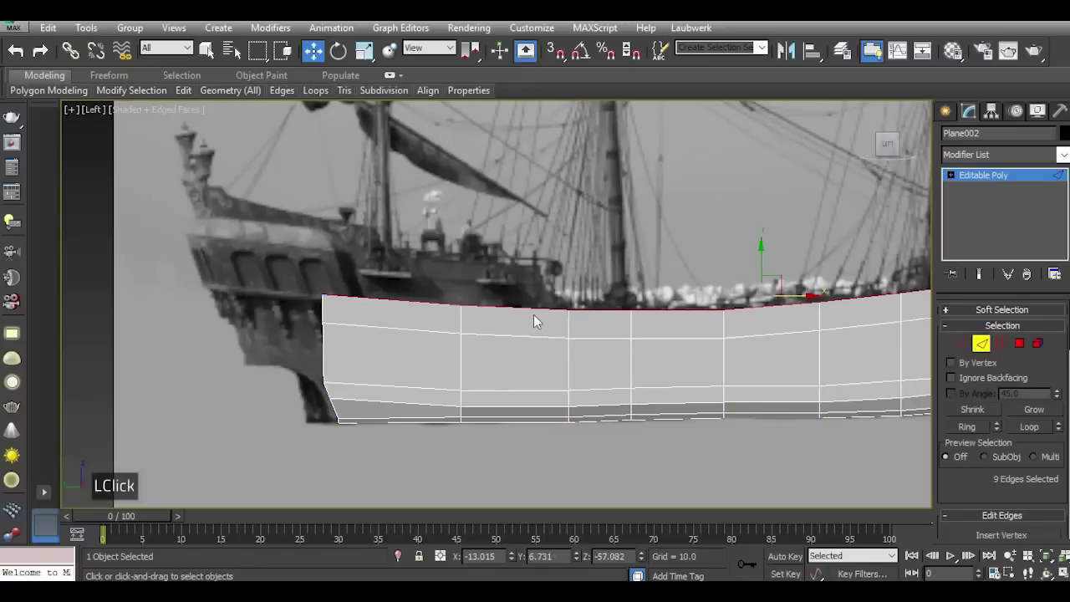
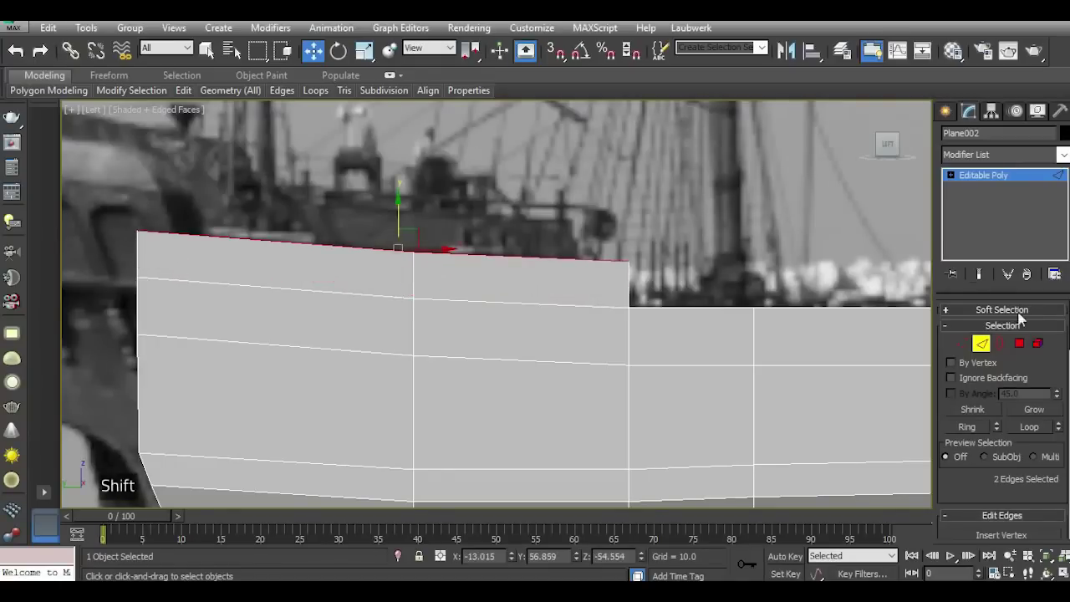
pyautogui.click(968, 344)
pyautogui.click(606, 250)
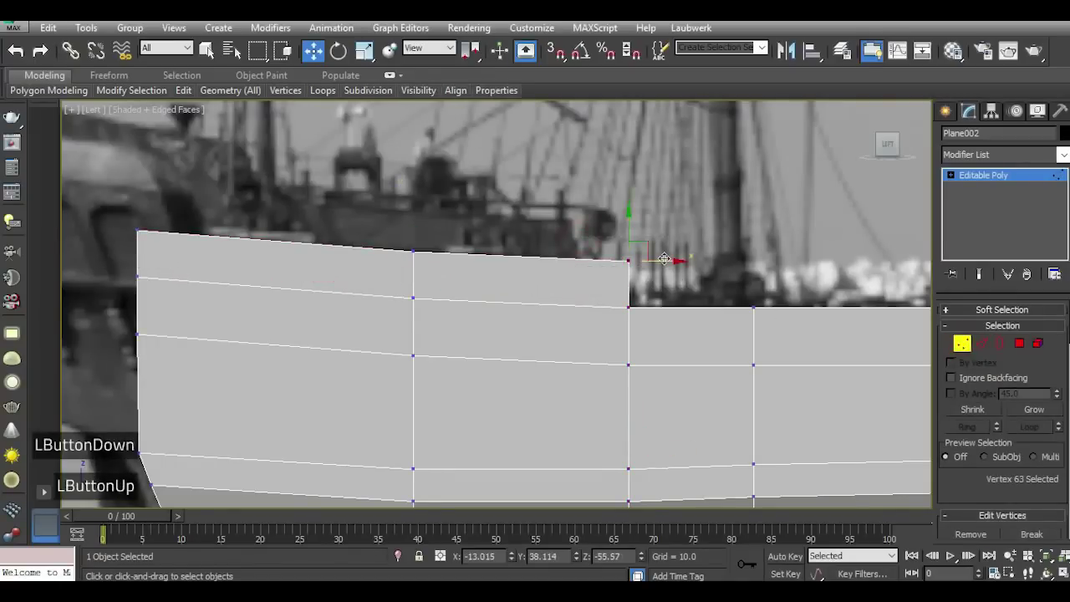
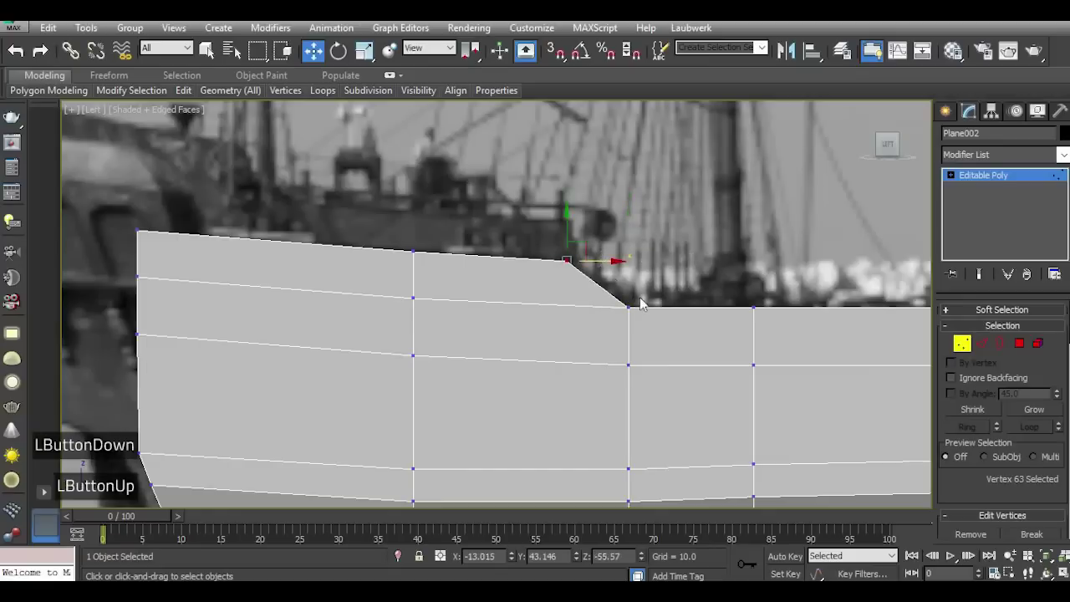
pyautogui.scroll(-3)
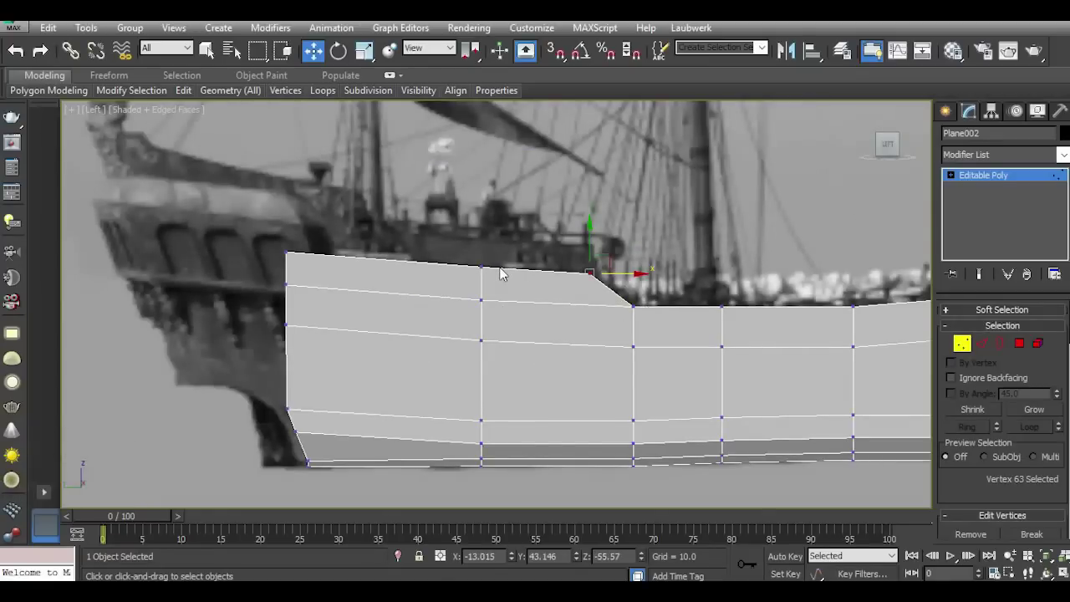
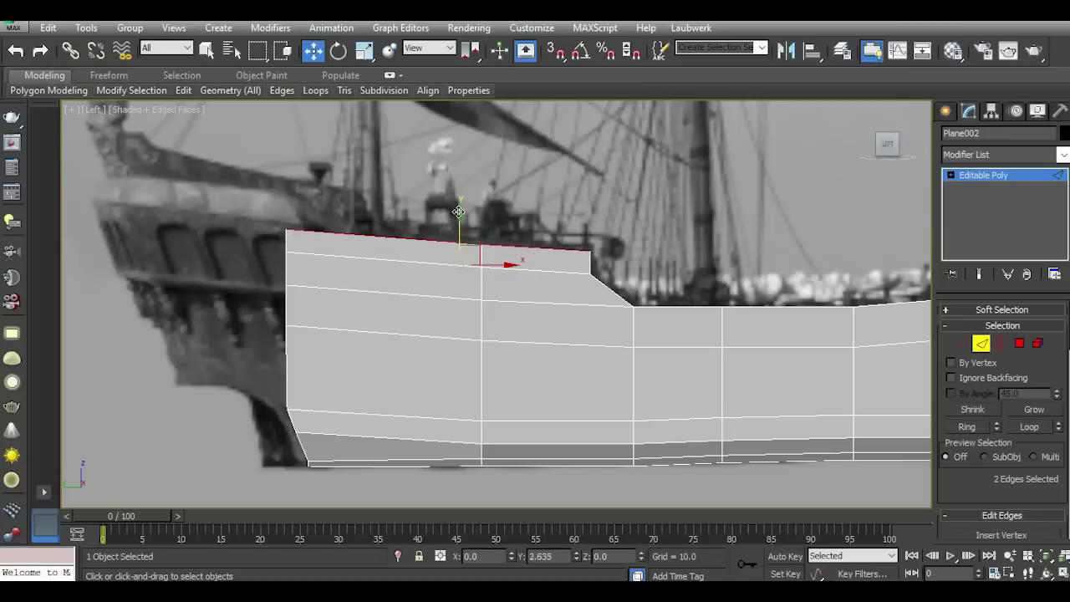
# Move the step's lower corner vertex to refine its slope and angle the lower front bow vertices.
pyautogui.scroll(3)
pyautogui.click(969, 343)
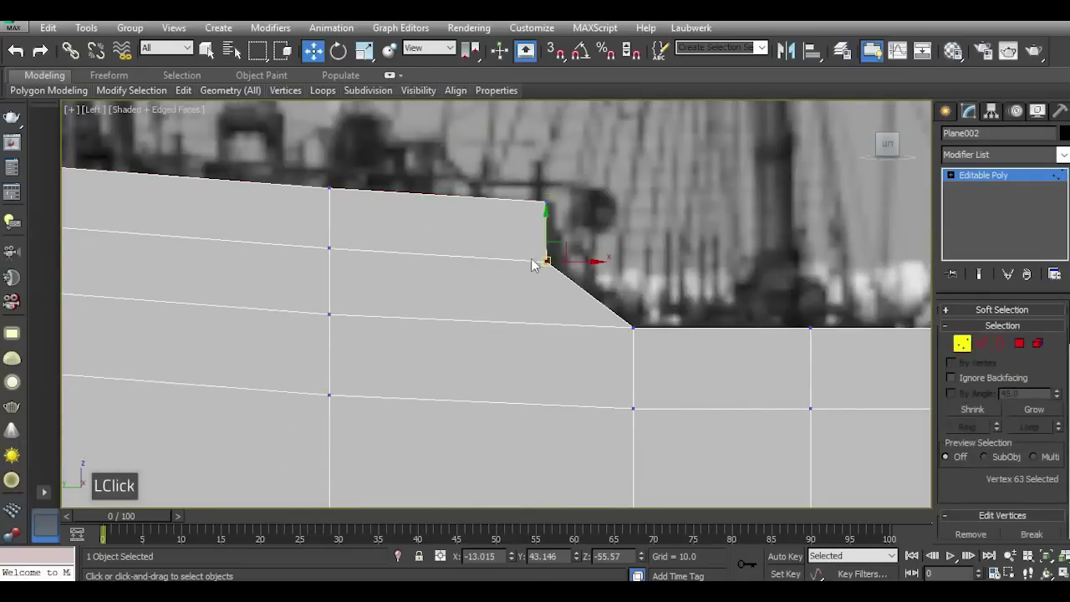
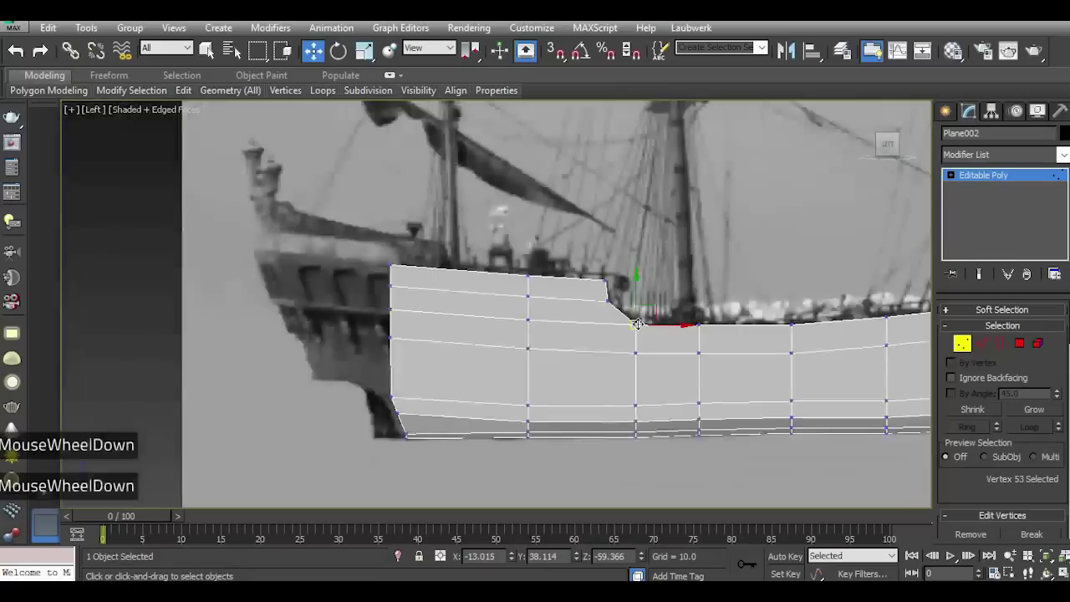
pyautogui.scroll(3)
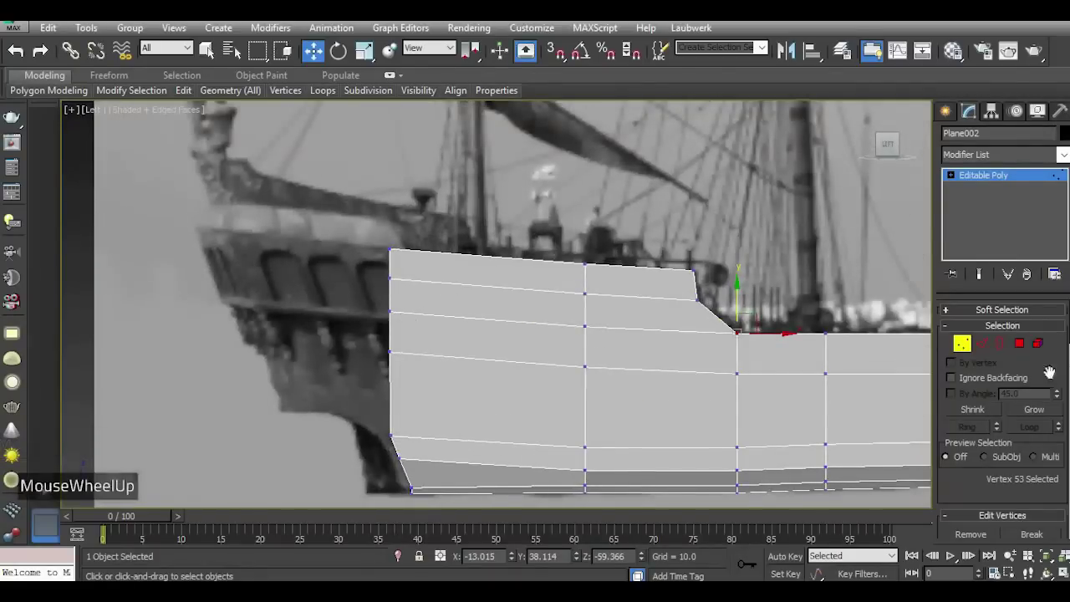
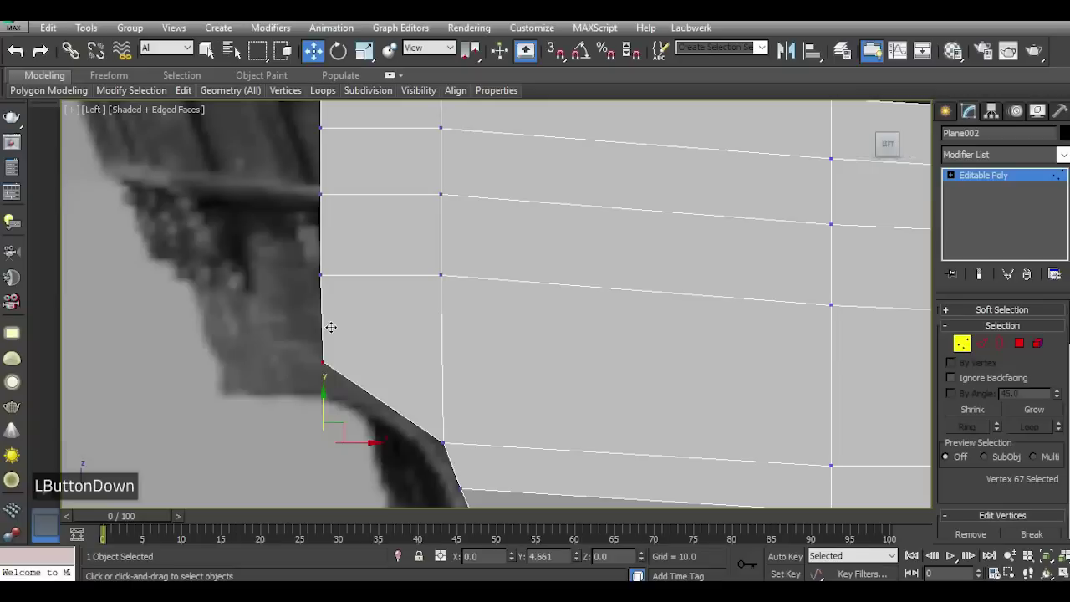
pyautogui.scroll(-3)
pyautogui.scroll(-3)
pyautogui.click(410, 430)
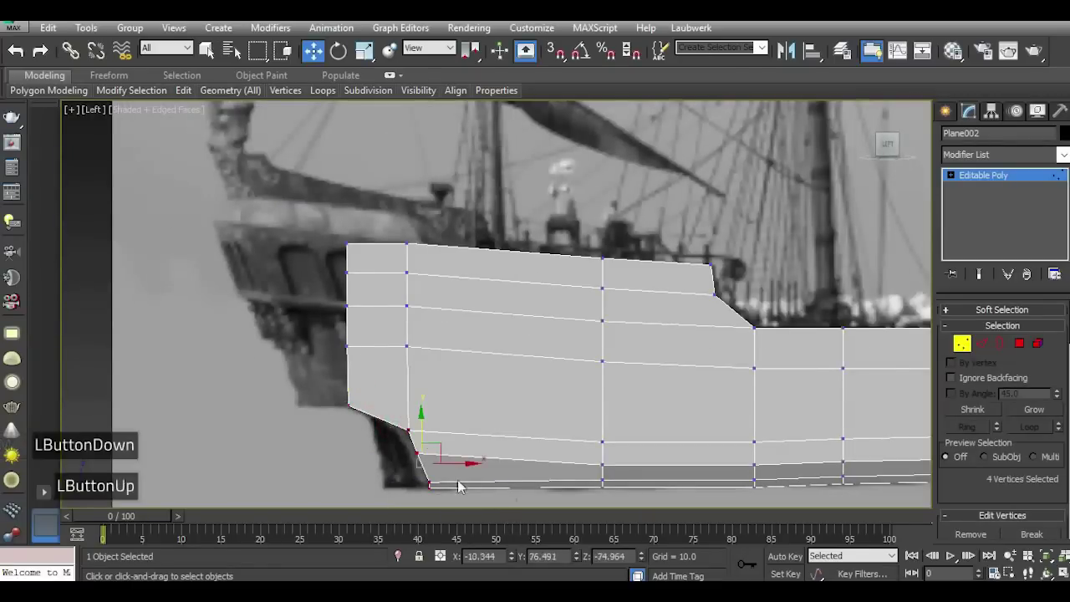
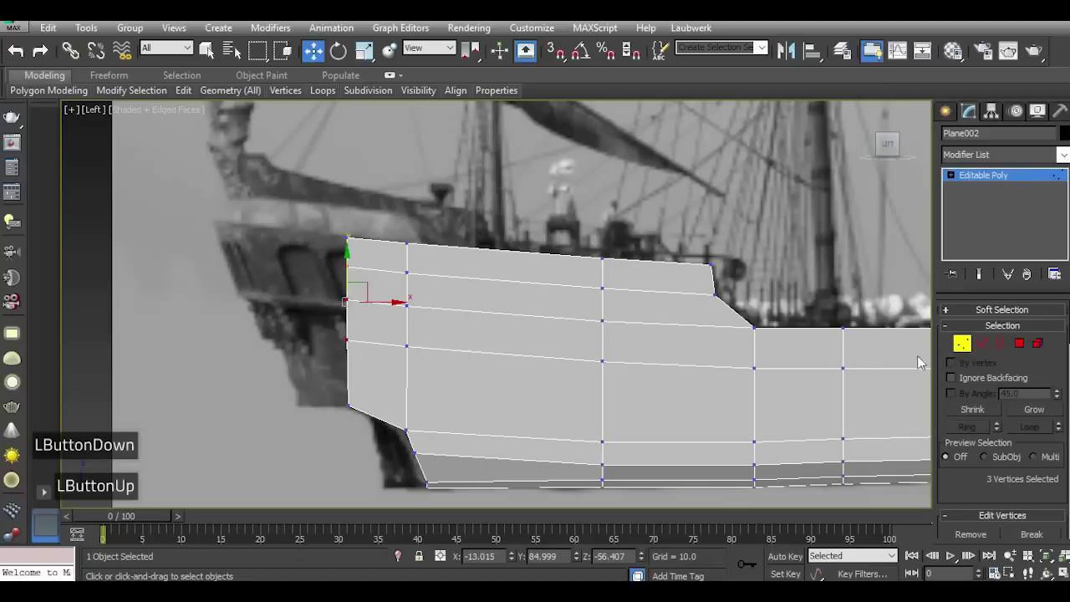
# Extrude the whole front edge loop forward into a new face column and slant its top corner outward.
pyautogui.doubleClick(984, 347)
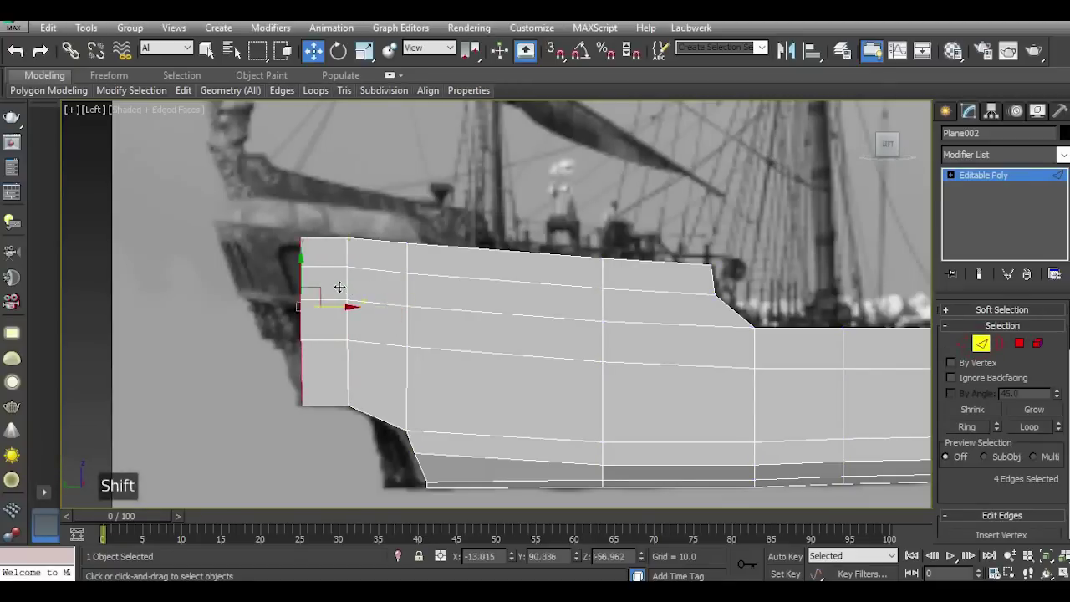
pyautogui.scroll(3)
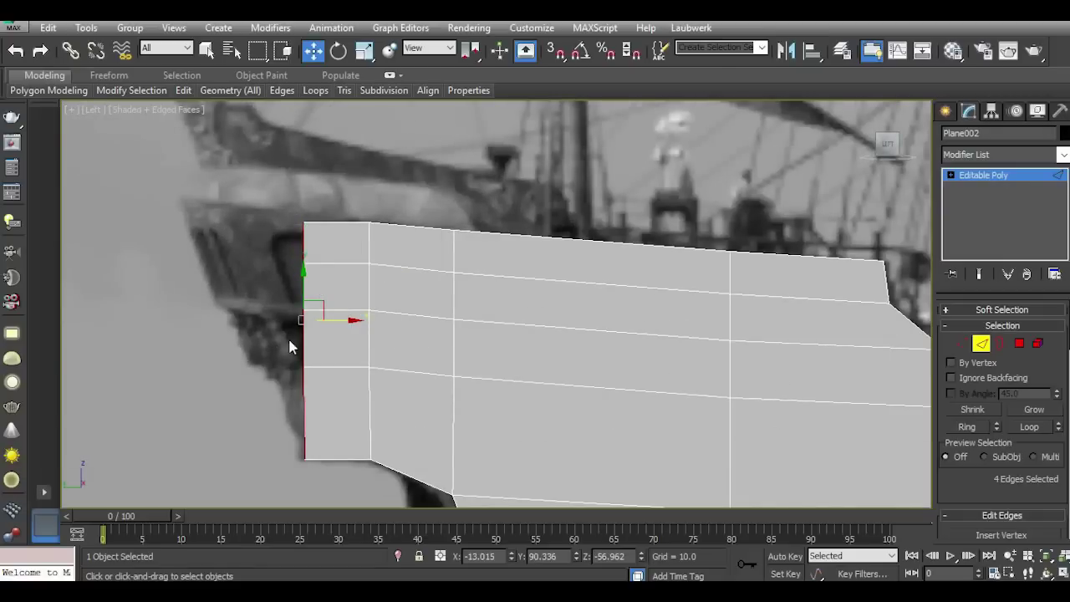
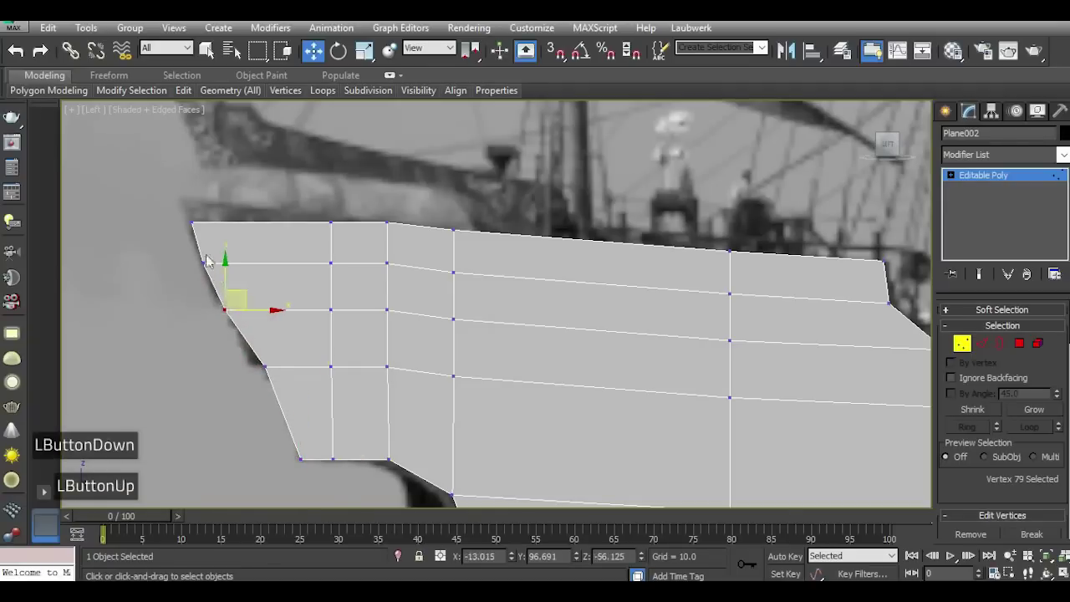
pyautogui.click(170, 206)
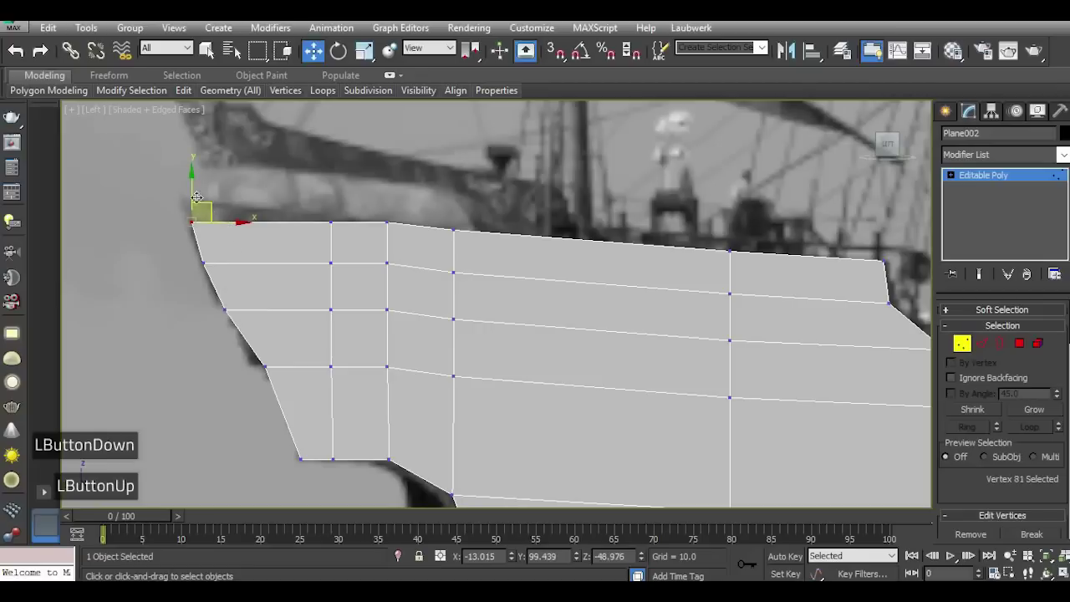
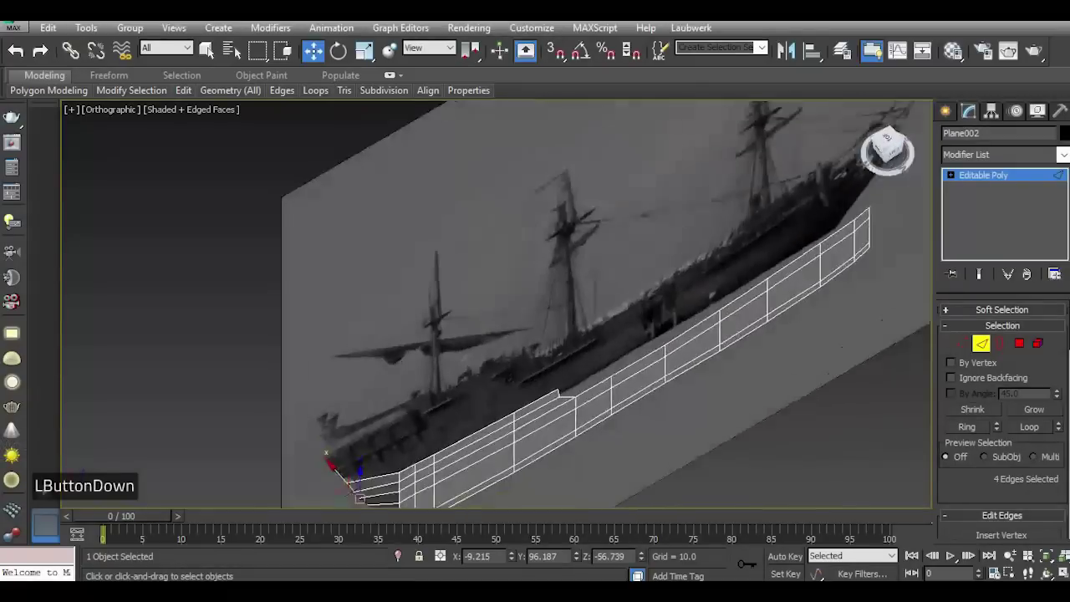
# Select the bow edge loop and Shift-drag it to pull a new strip of faces around the hull's front.
pyautogui.scroll(-3)
pyautogui.scroll(3)
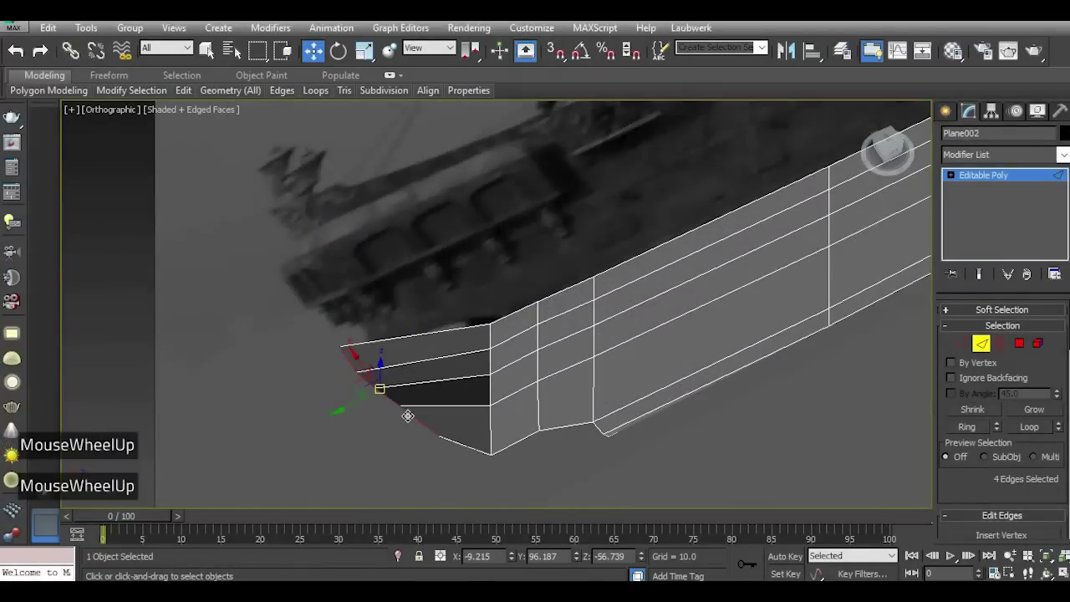
pyautogui.doubleClick(233, 194)
pyautogui.click(231, 192)
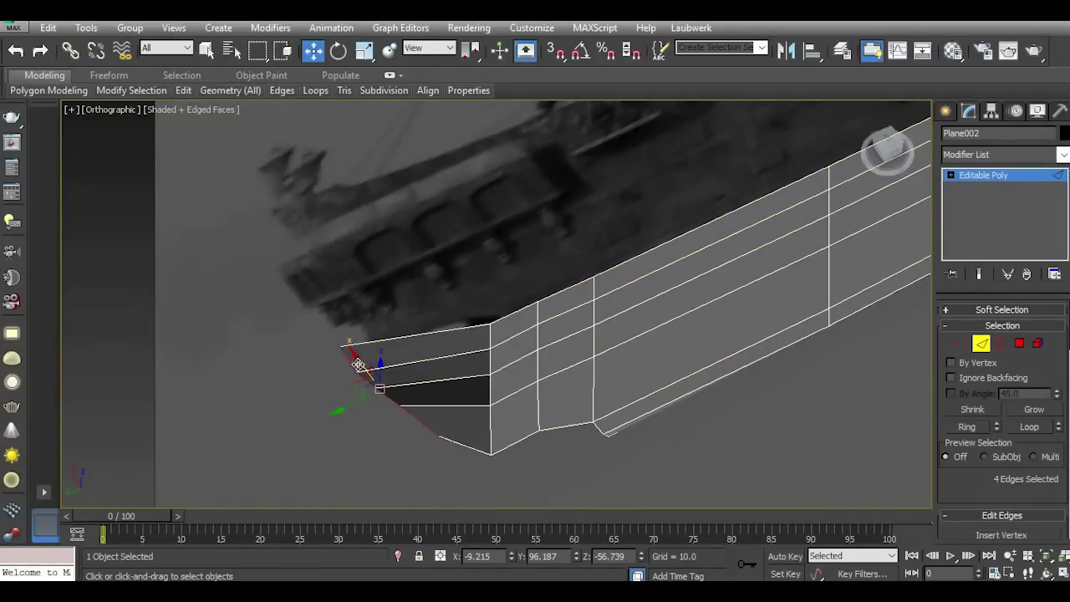
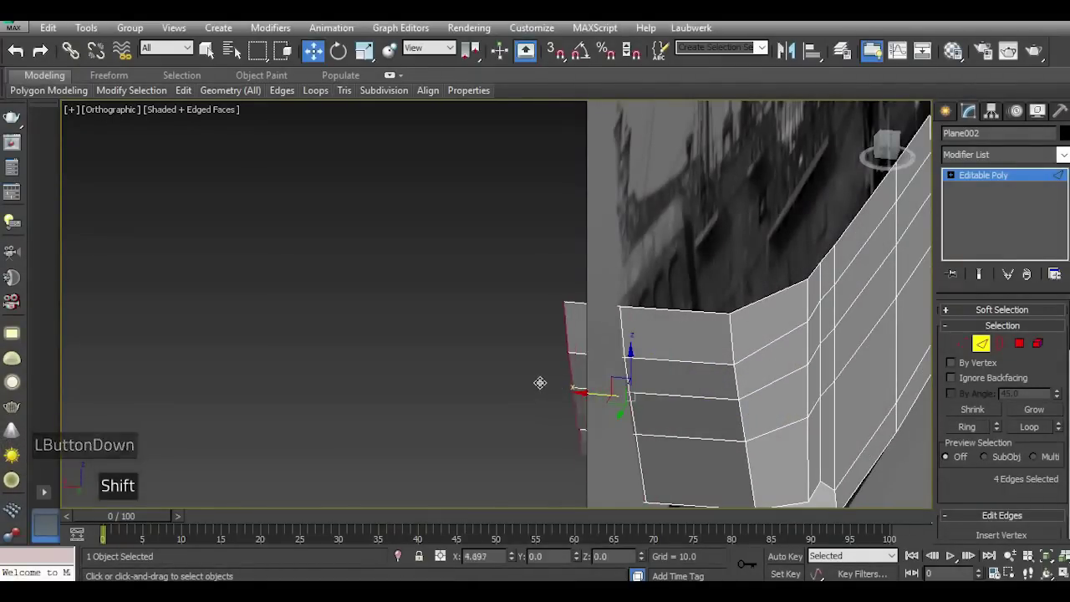
pyautogui.scroll(-3)
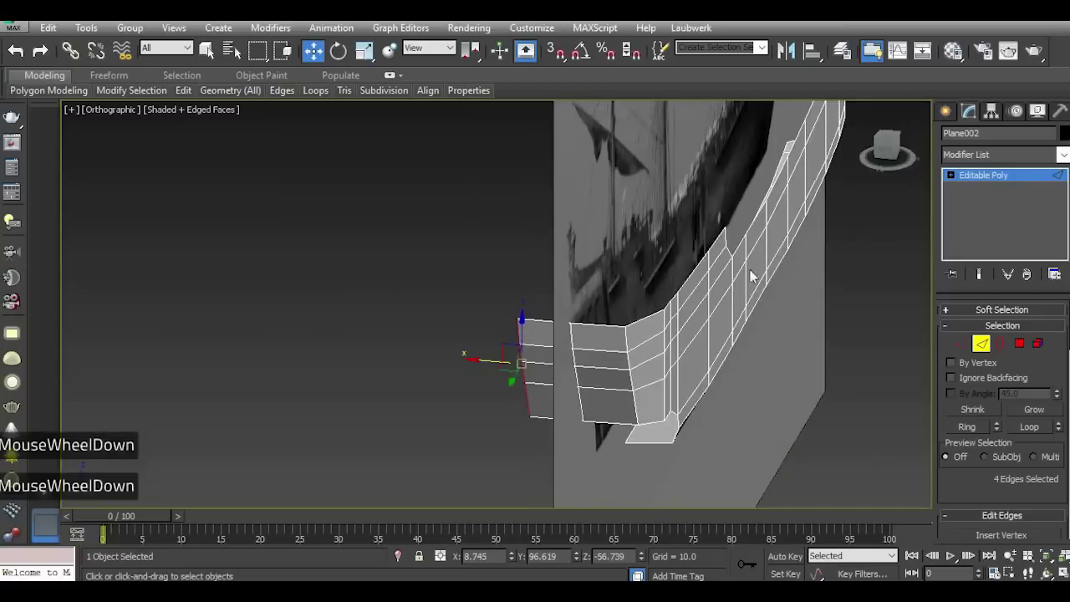
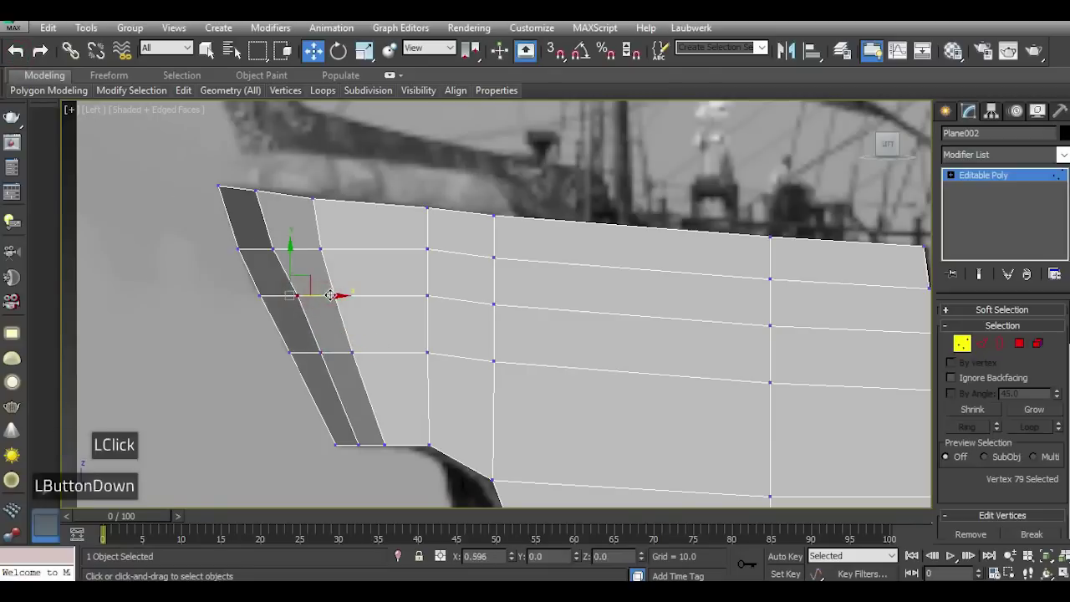
# Bend the bow vertices inward, preview with Use NURMS smoothing, then leave it turned off.
pyautogui.scroll(-3)
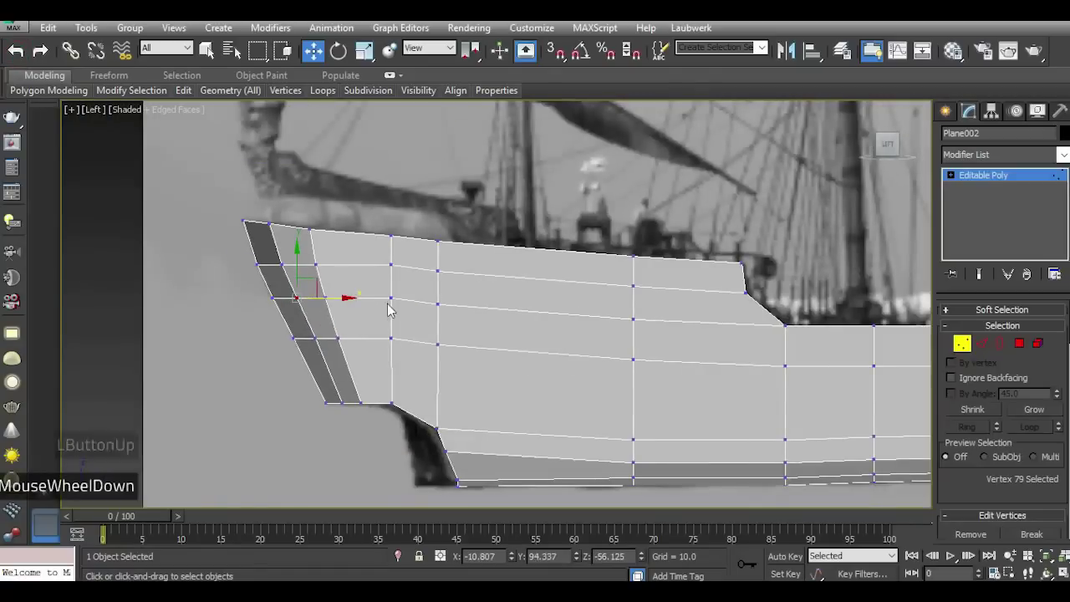
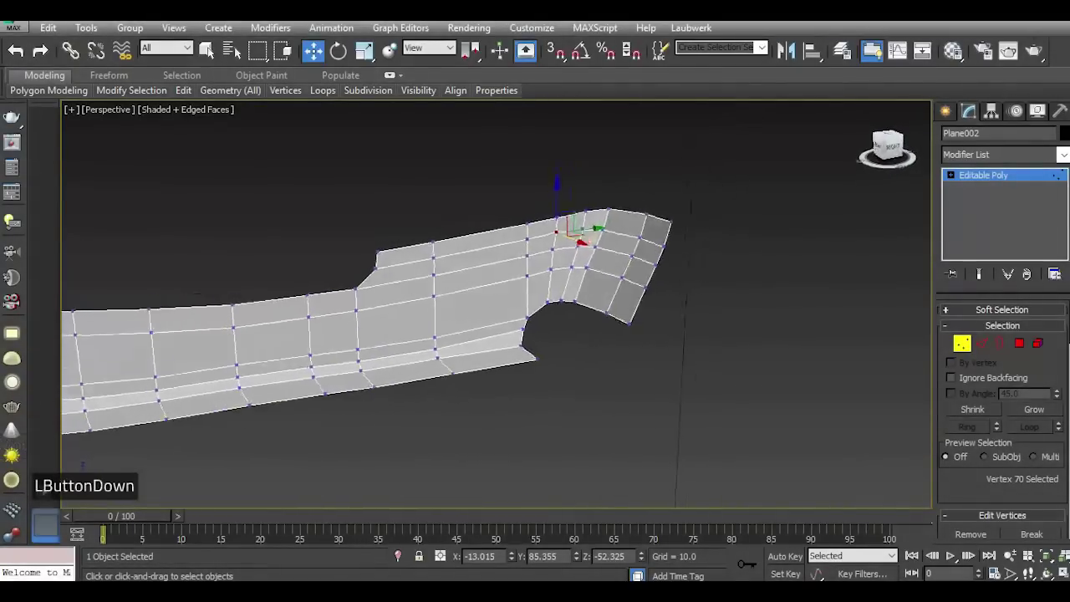
pyautogui.scroll(-3)
pyautogui.scroll(3)
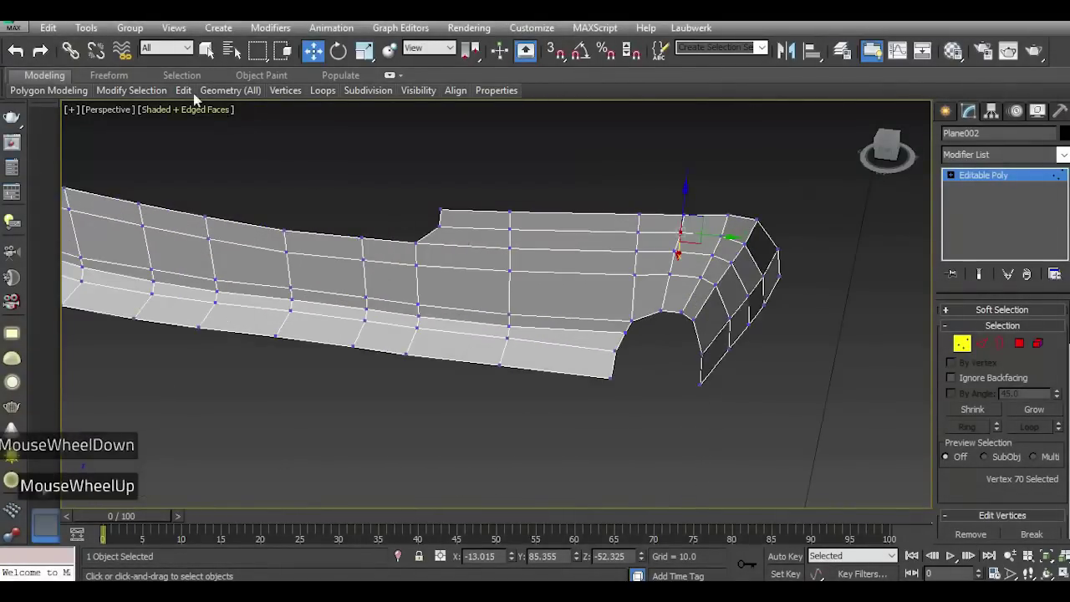
pyautogui.click(252, 194)
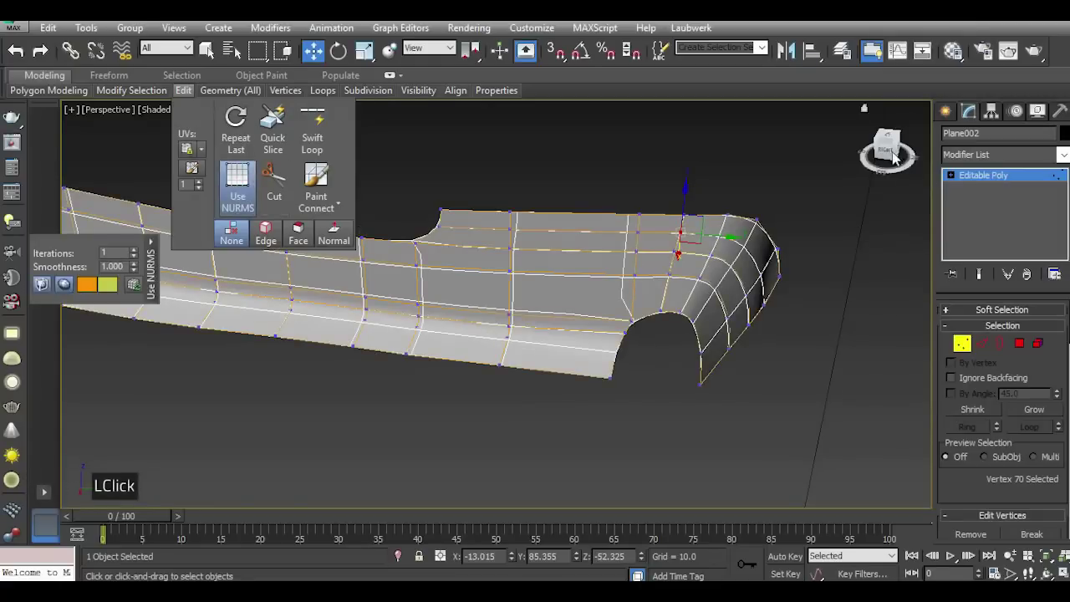
pyautogui.click(894, 155)
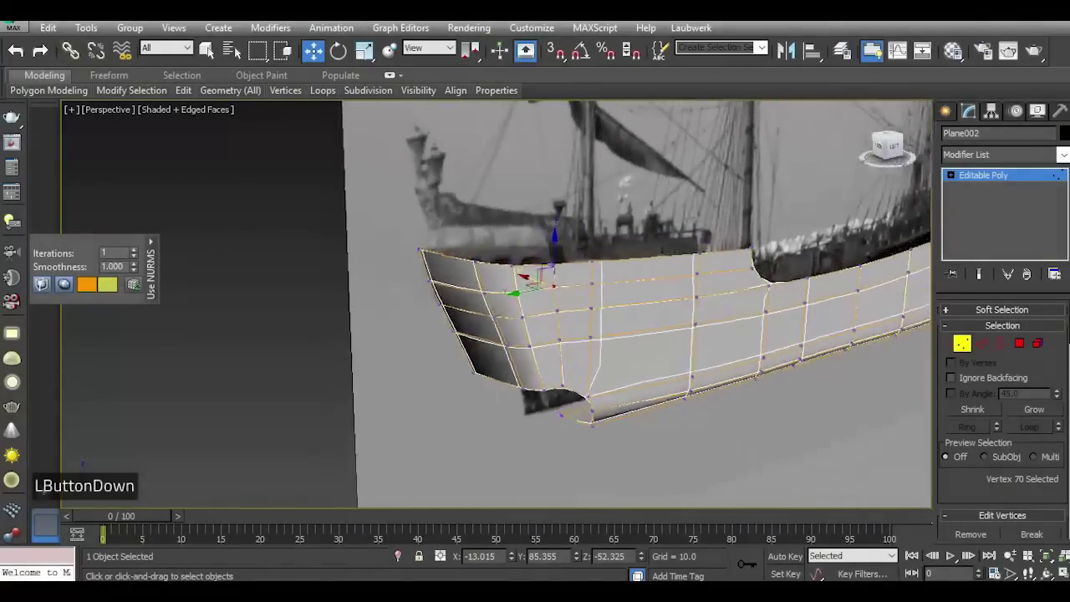
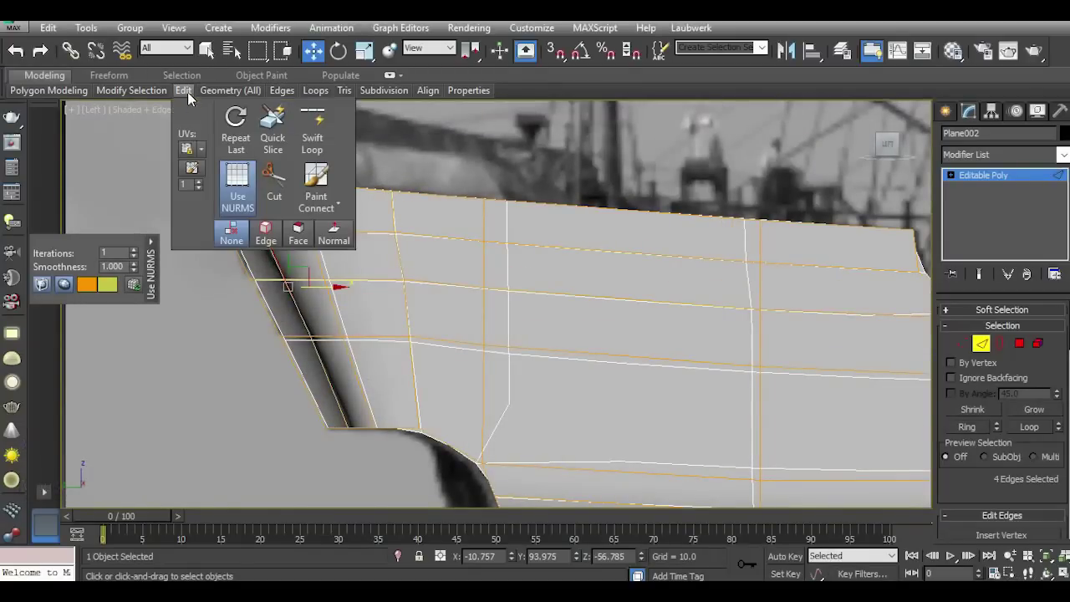
pyautogui.click(243, 180)
pyautogui.scroll(-3)
pyautogui.scroll(3)
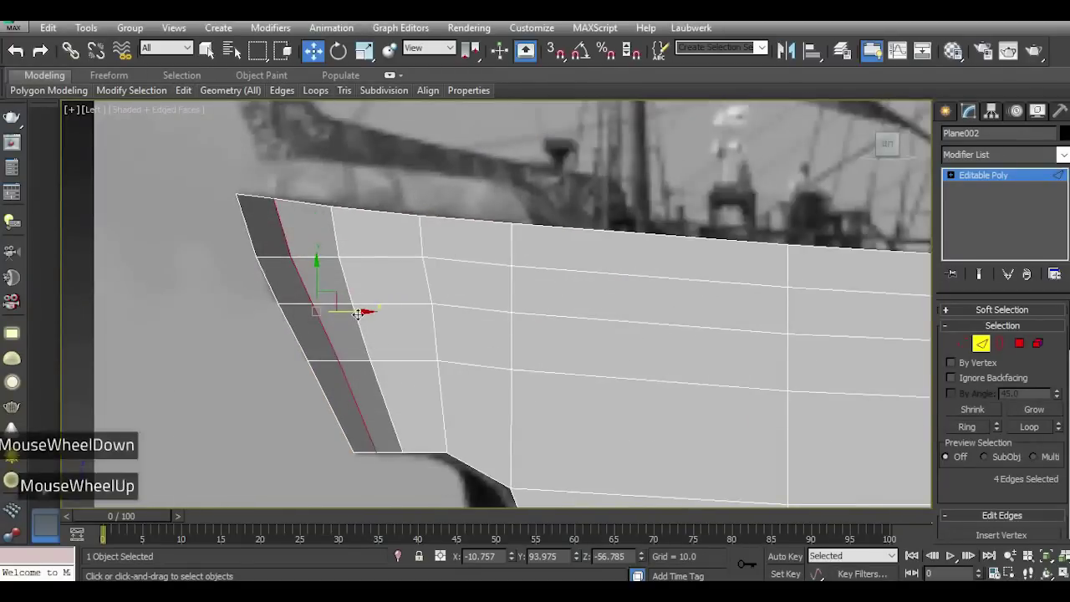
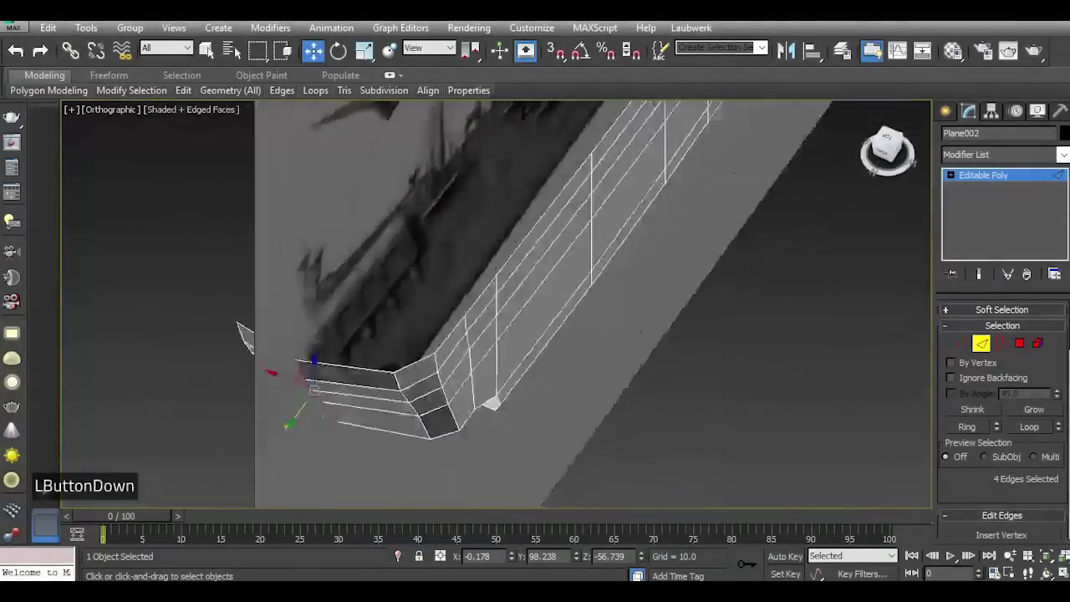
# Extrude new faces at the bow and align them to the reference profile in the Left view.
pyautogui.scroll(3)
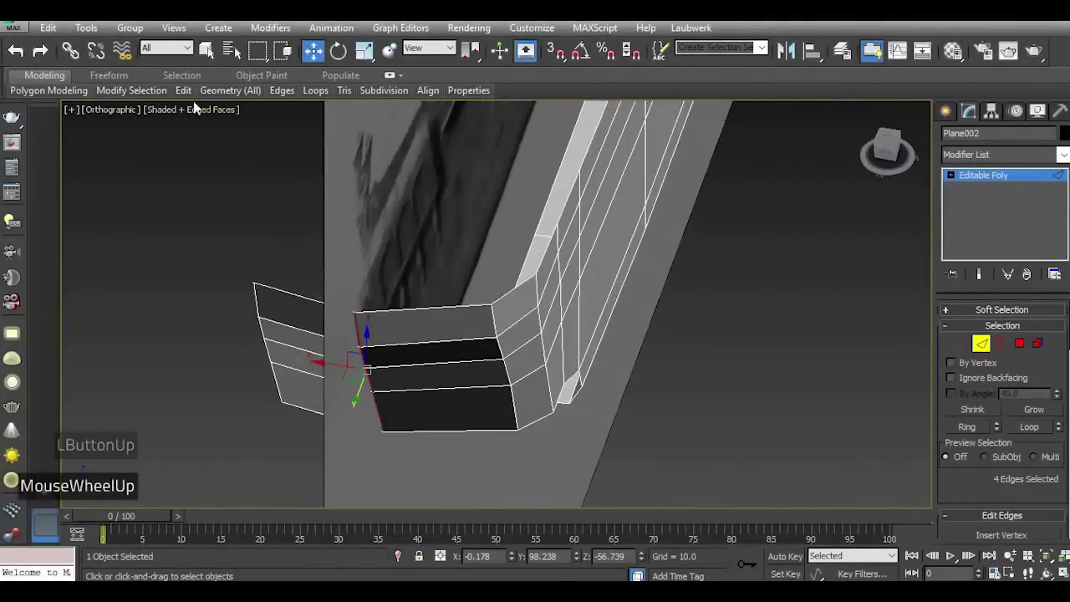
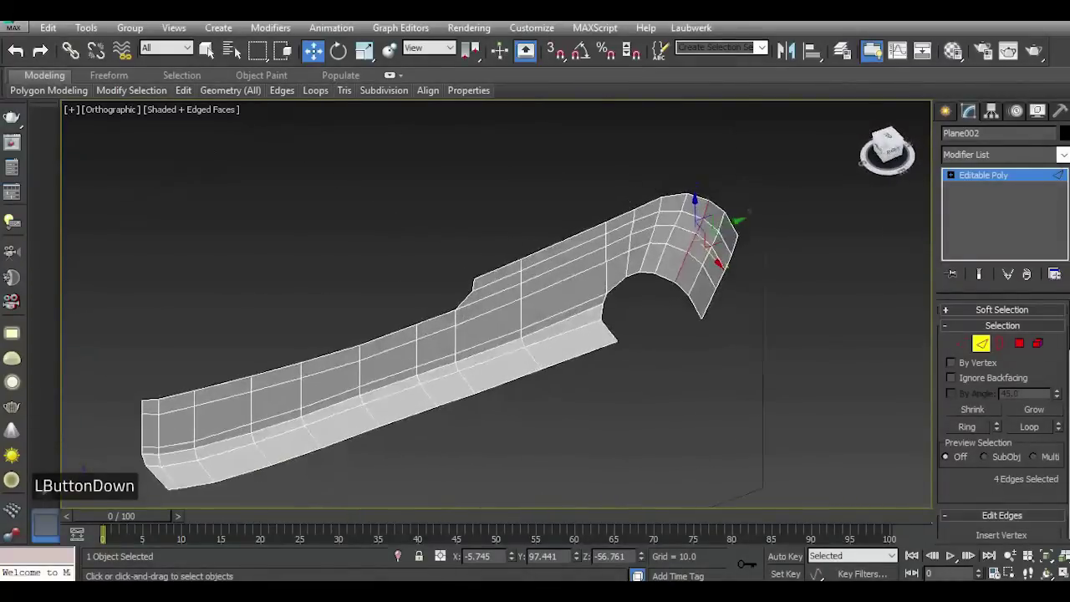
pyautogui.press('i')
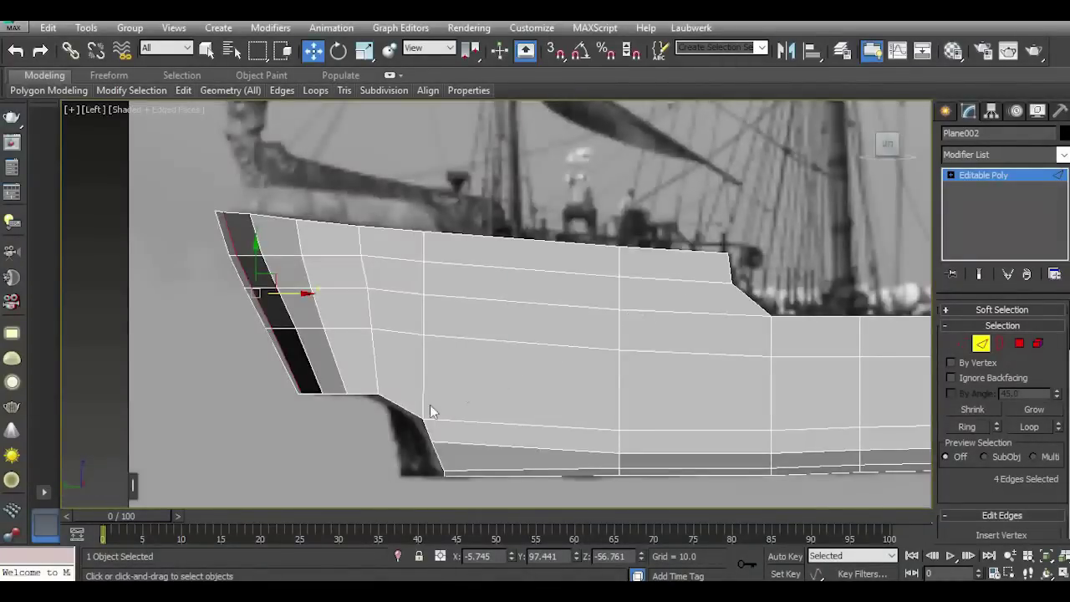
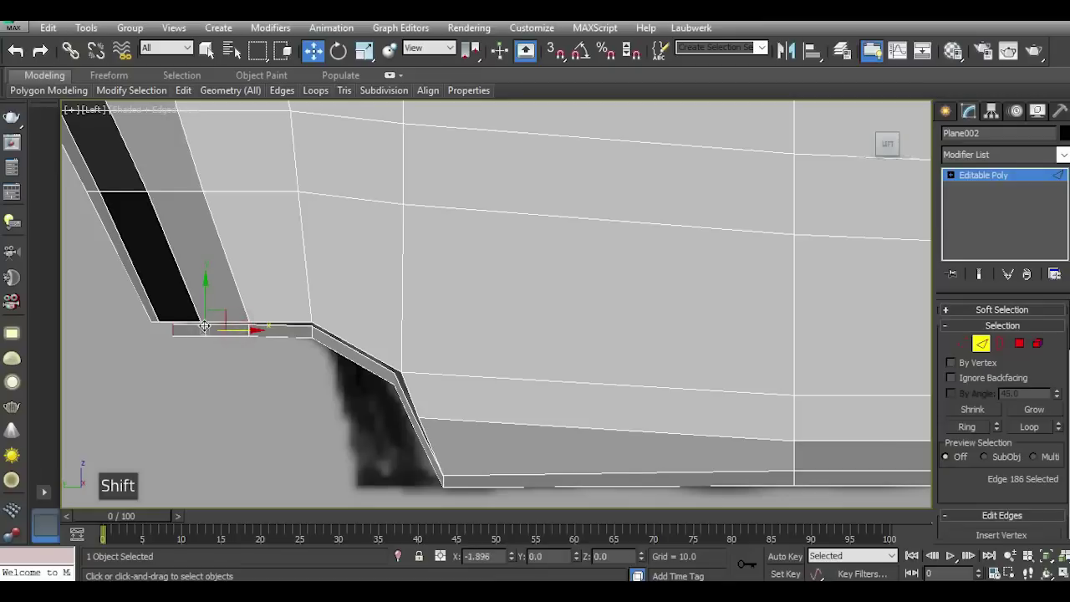
pyautogui.scroll(-3)
pyautogui.press('p')
pyautogui.click(898, 144)
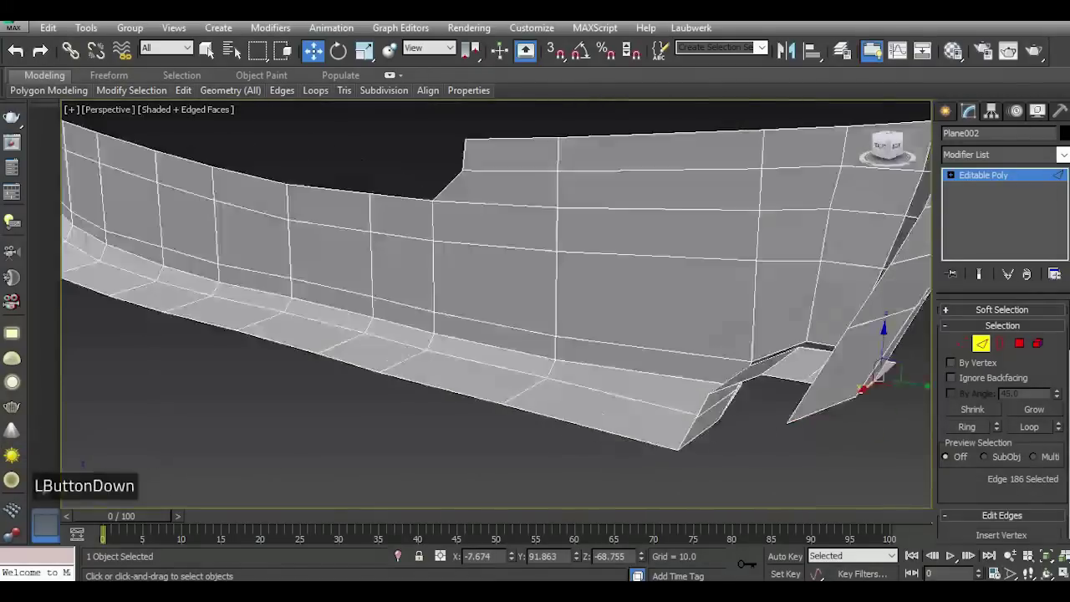
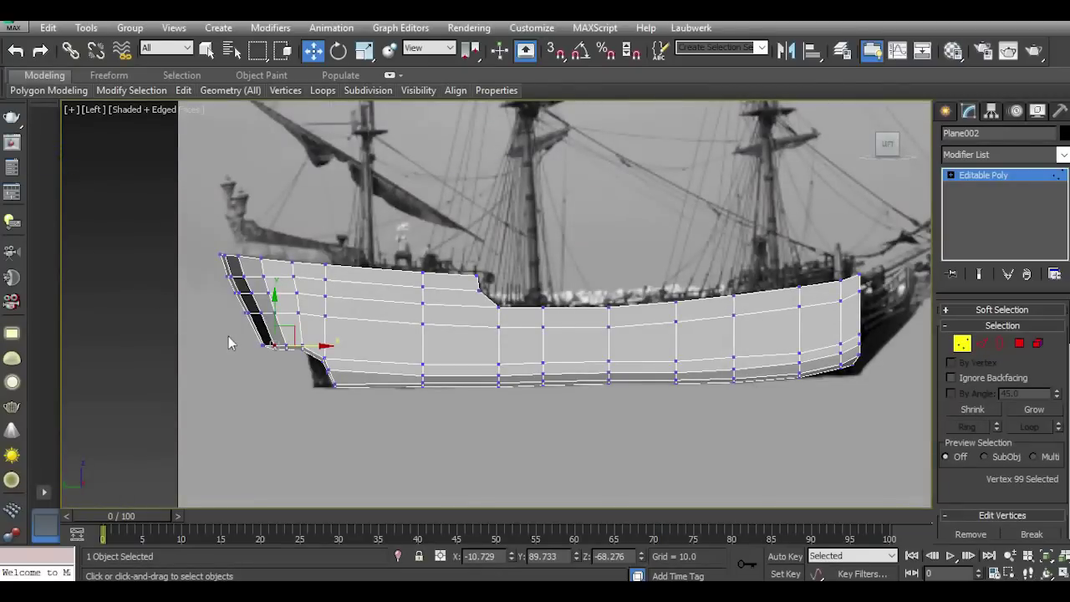
pyautogui.scroll(-3)
pyautogui.scroll(3)
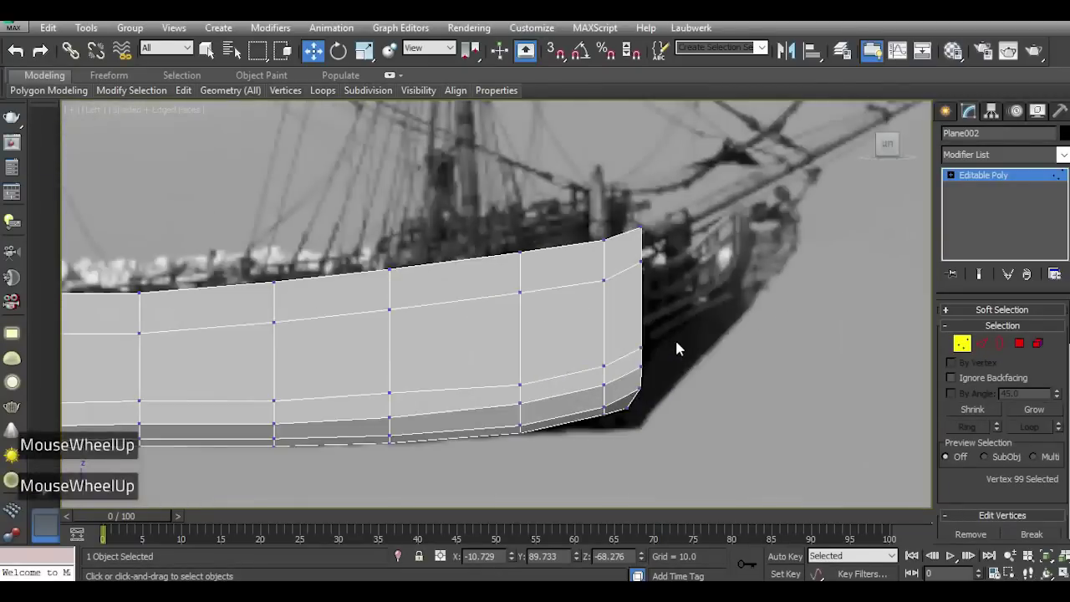
pyautogui.press('t')
pyautogui.scroll(-3)
pyautogui.scroll(3)
pyautogui.click(992, 350)
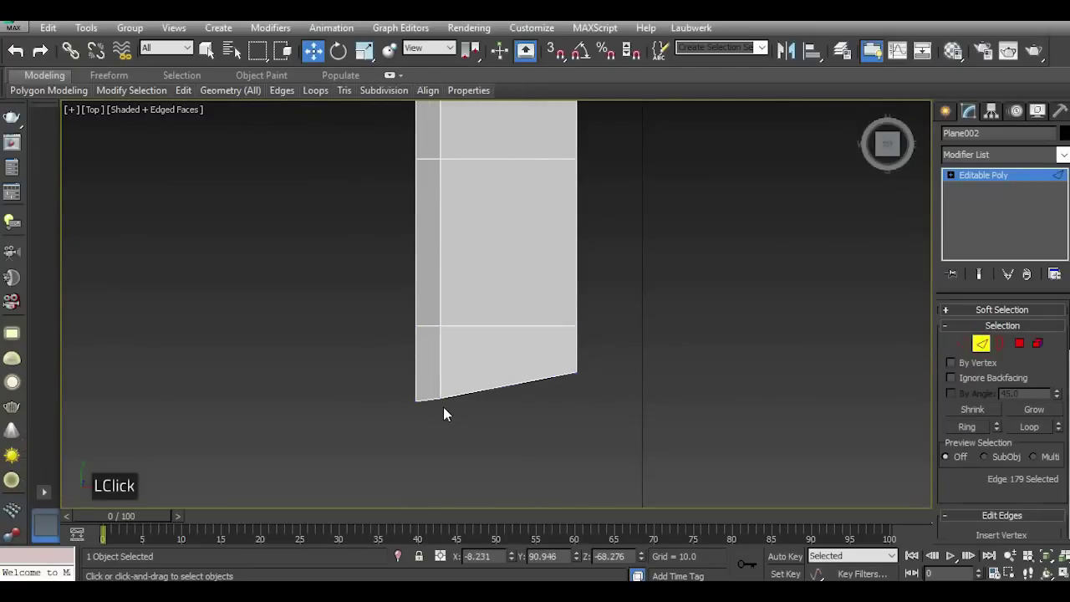
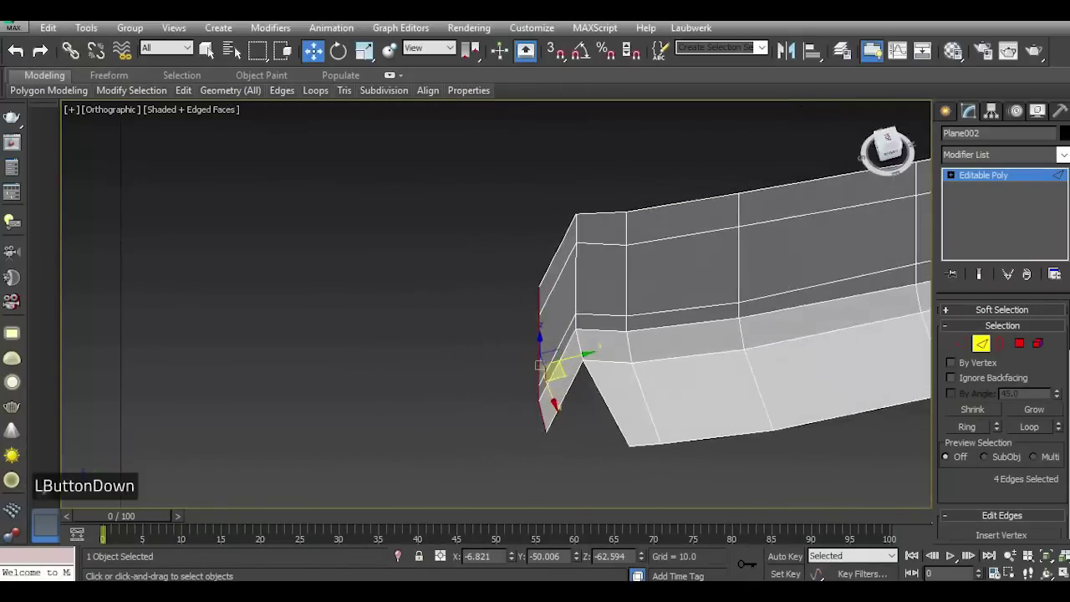
# From the Top view, extrude the end border edges and bend them inward into a rounded, tapered point.
pyautogui.press('t')
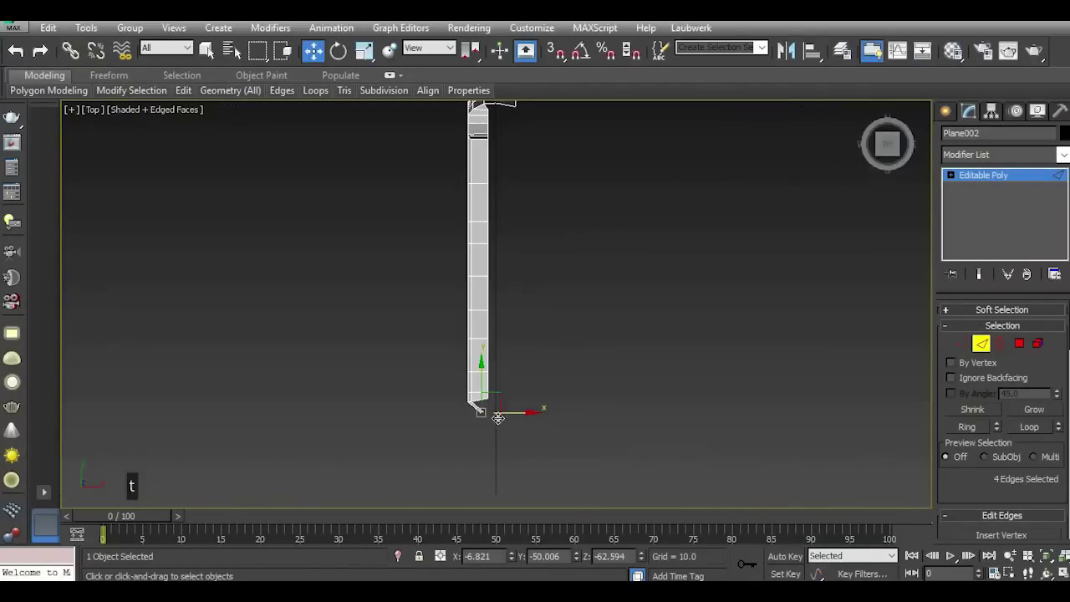
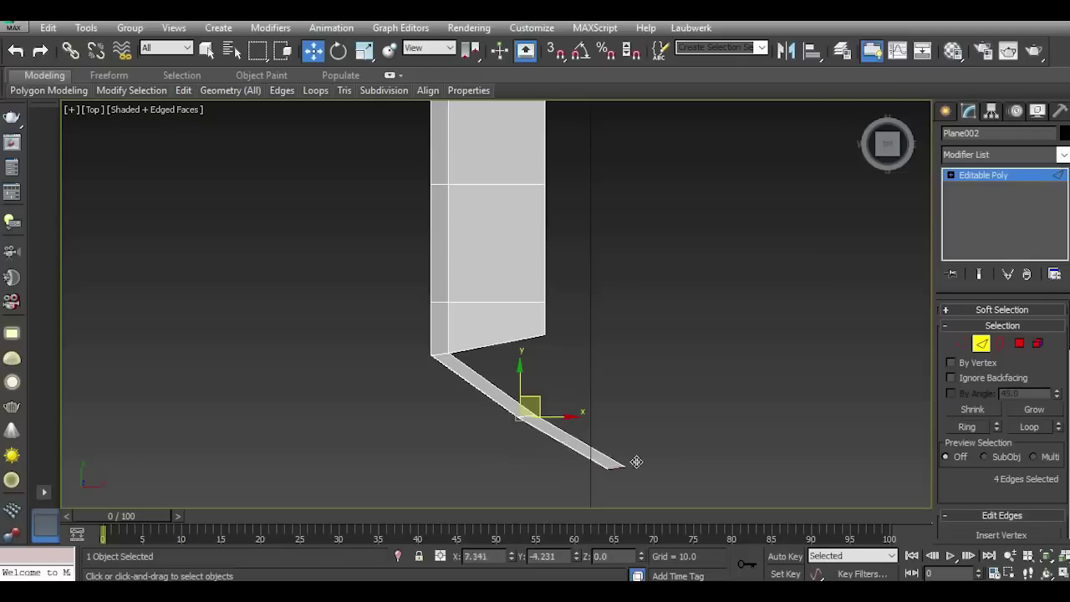
pyautogui.scroll(-3)
pyautogui.scroll(-3)
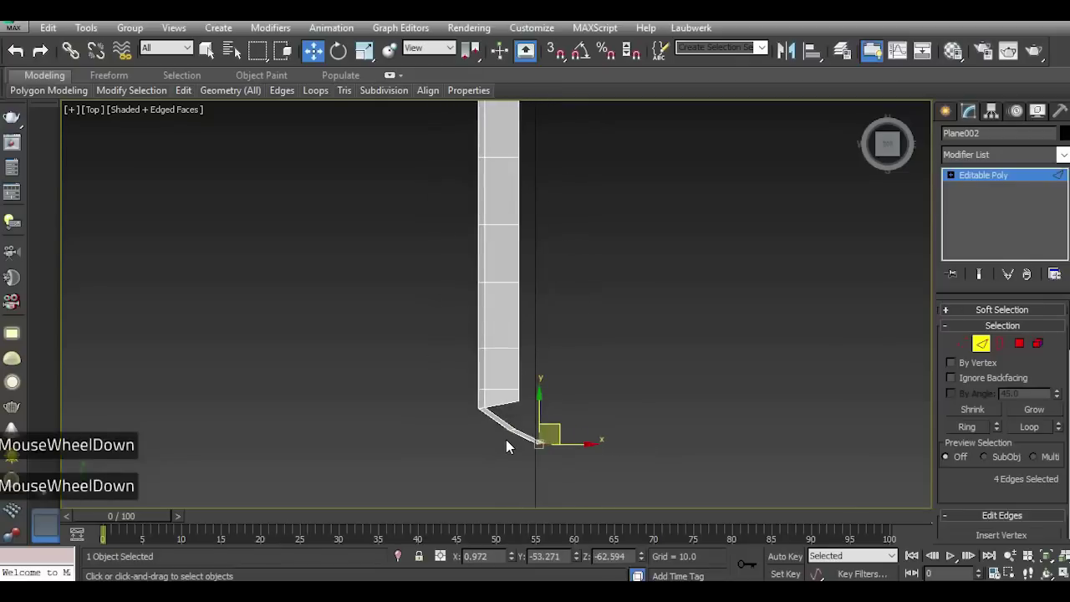
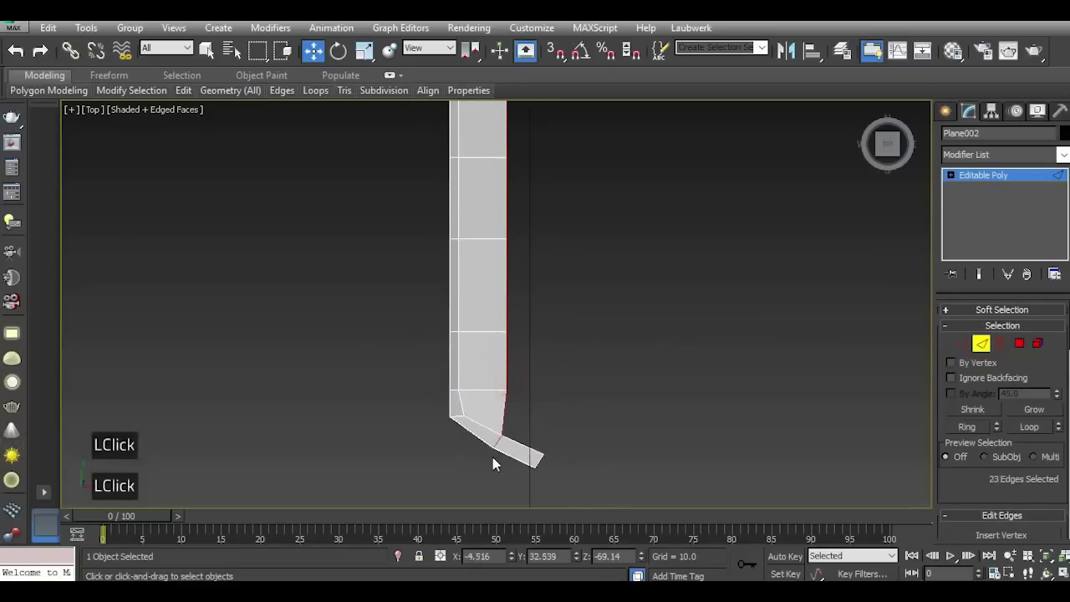
pyautogui.scroll(-3)
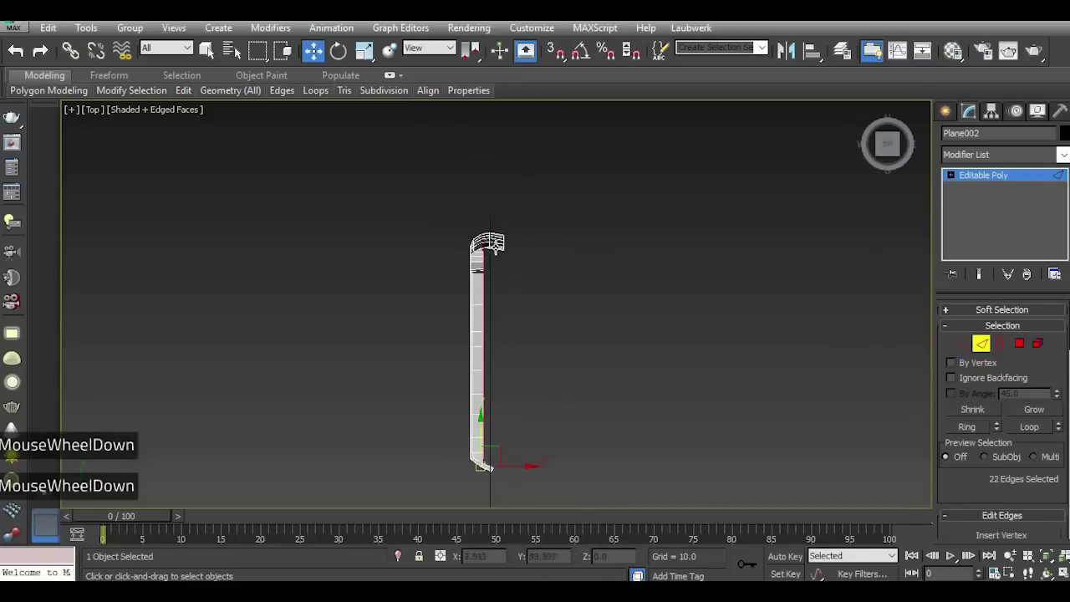
pyautogui.scroll(3)
pyautogui.scroll(3)
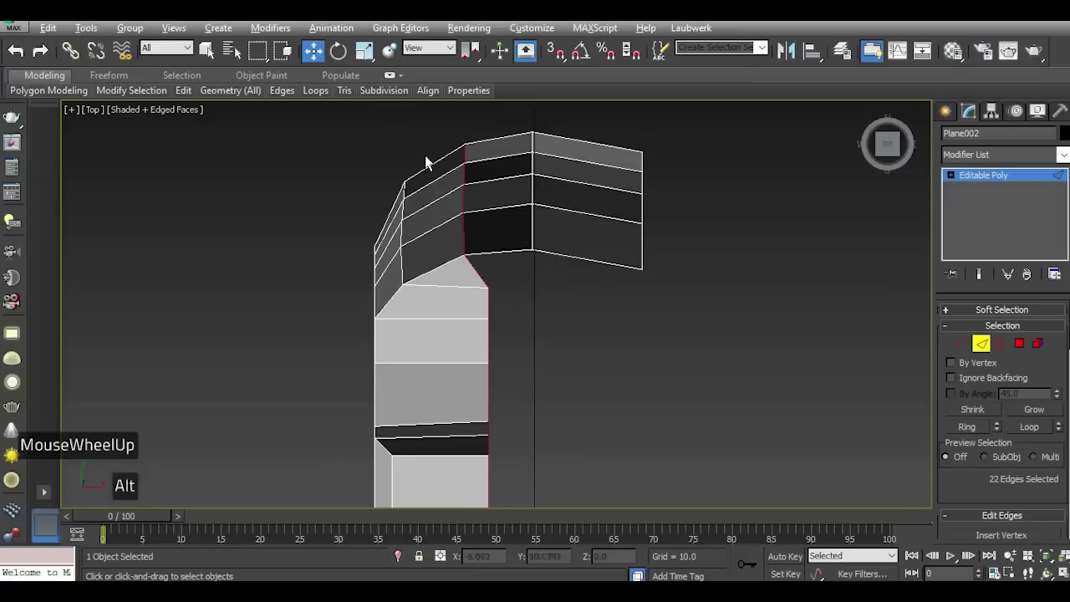
pyautogui.scroll(-3)
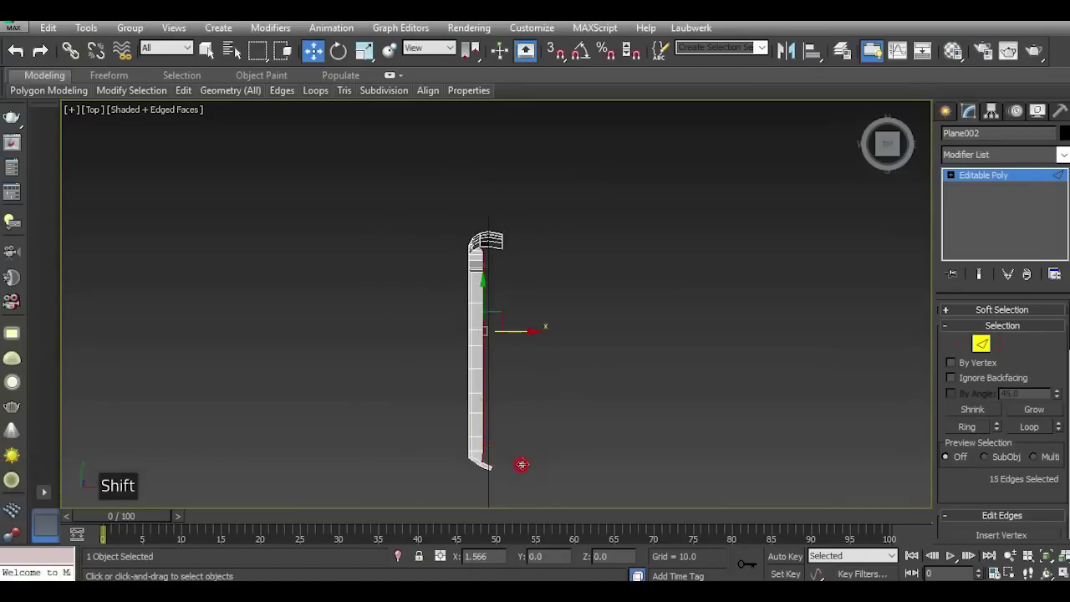
pyautogui.scroll(3)
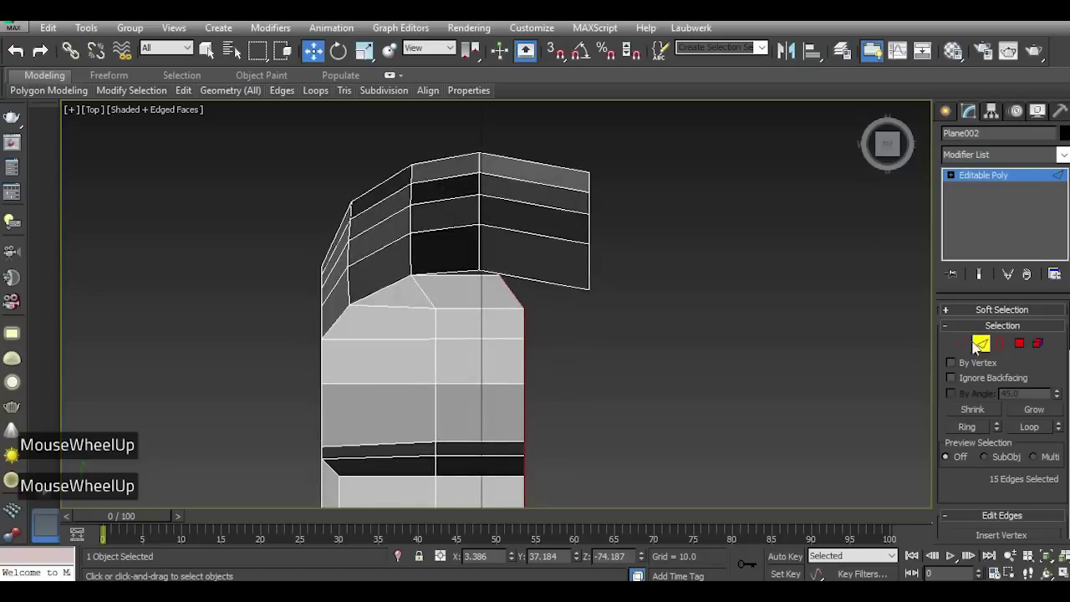
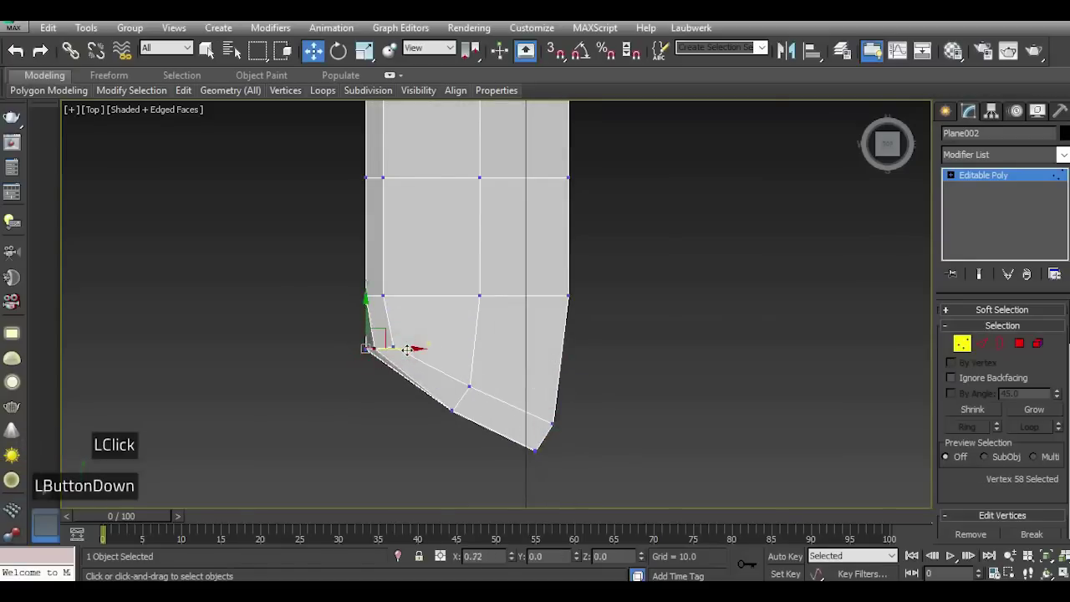
# Move the corner and tip vertices of the curved end to even out its rounded taper.
pyautogui.click(22, 59)
pyautogui.click(34, 68)
pyautogui.click(296, 325)
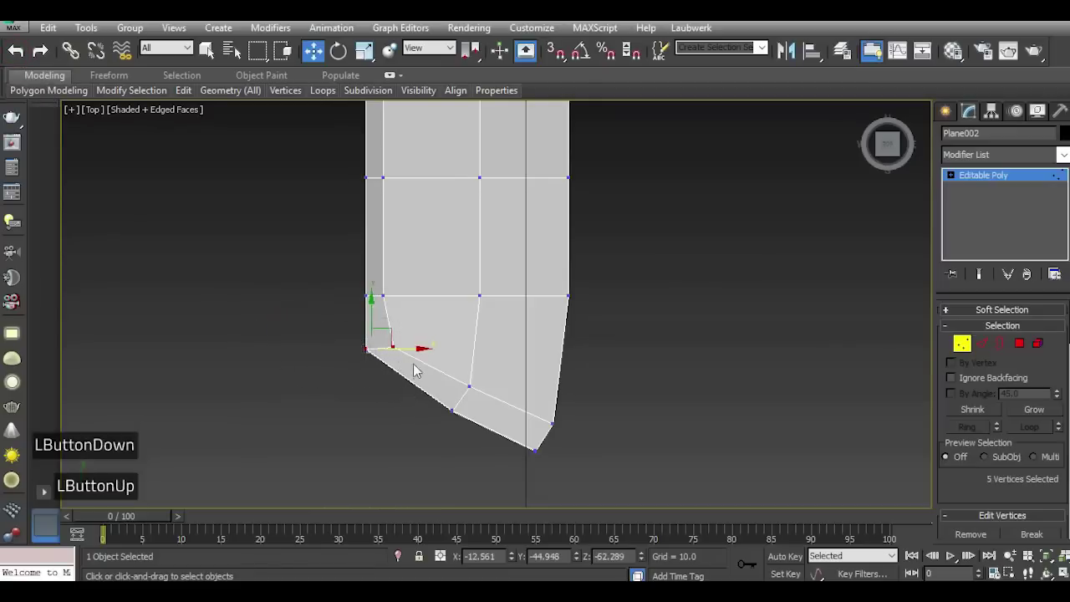
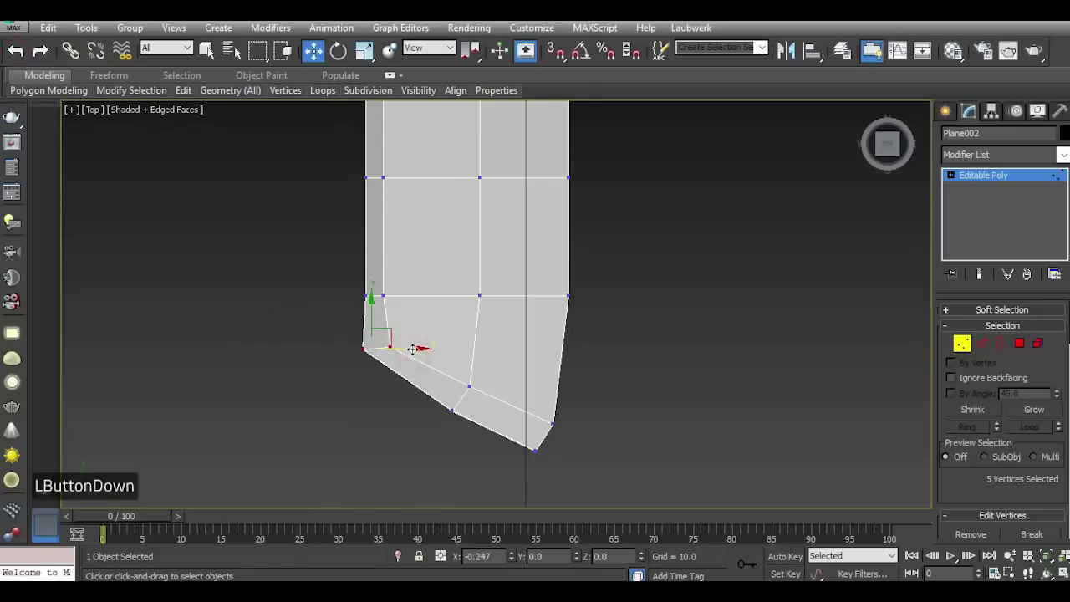
pyautogui.click(472, 408)
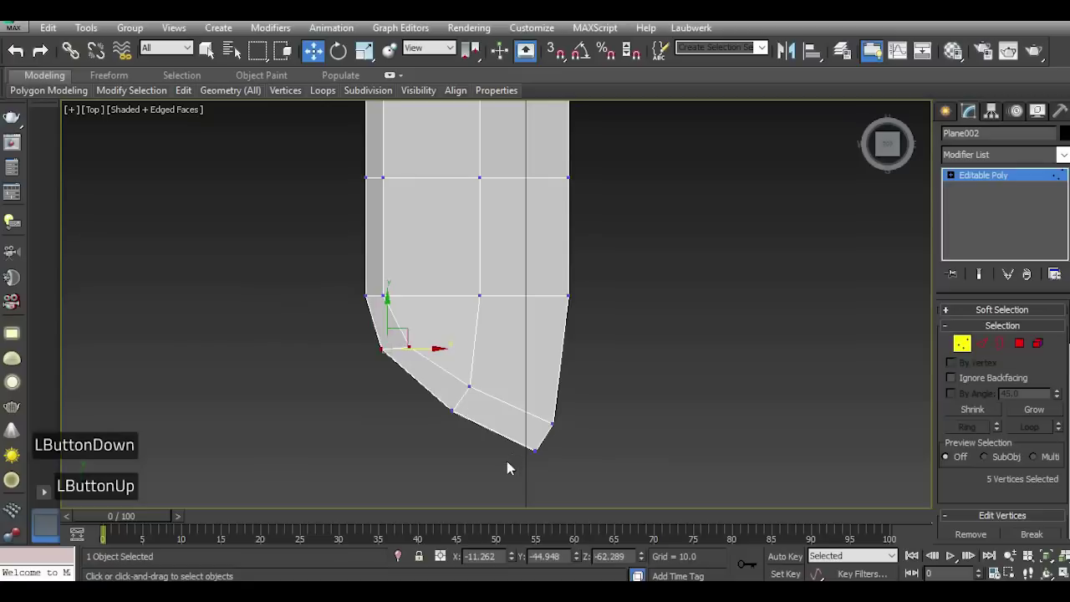
pyautogui.click(524, 454)
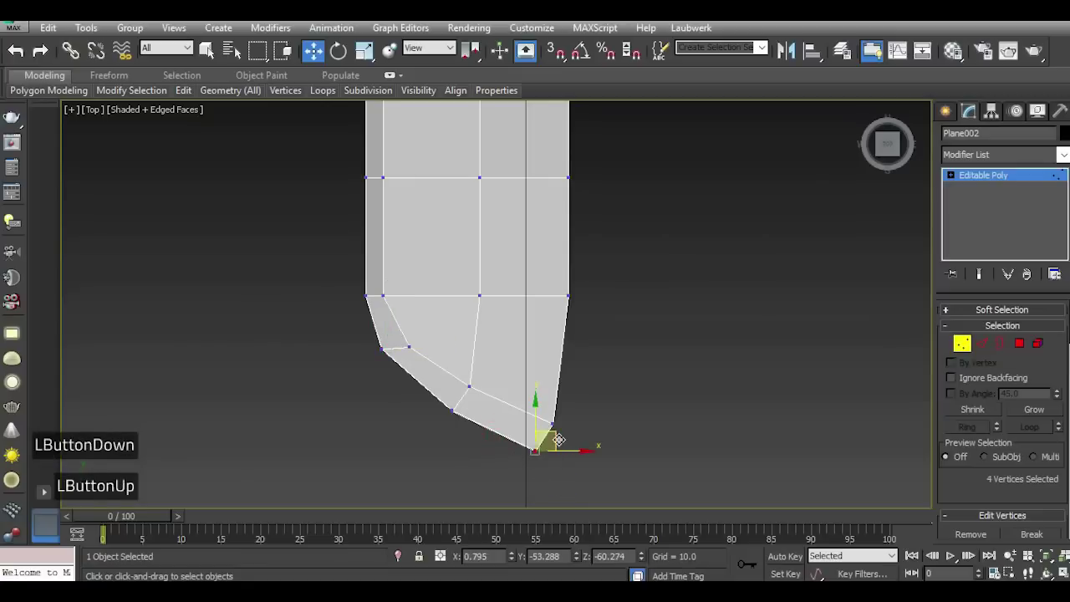
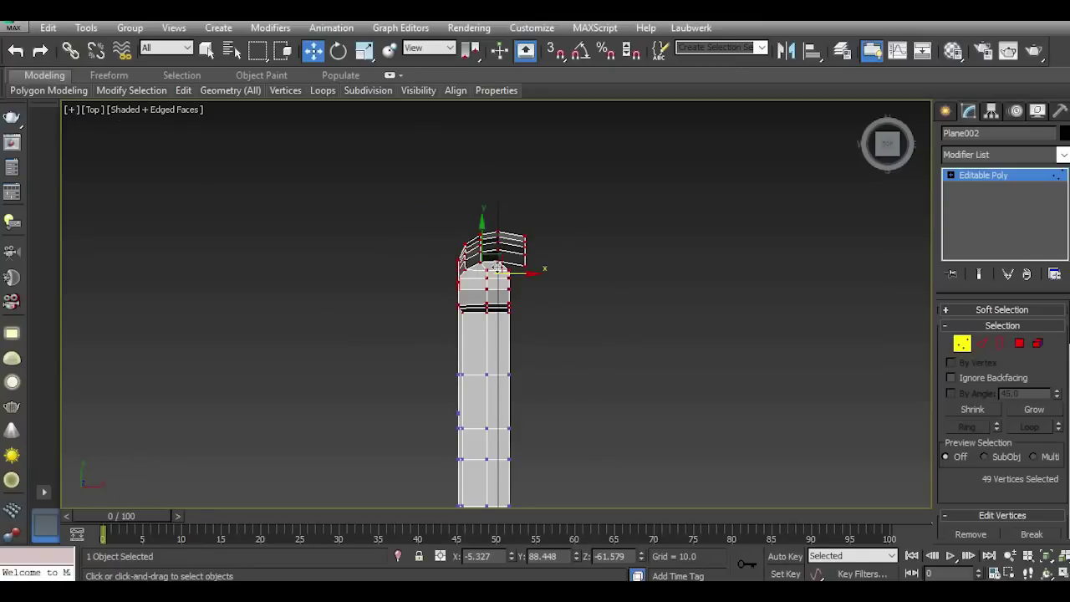
# Undo the accidental tilt of the hull so it stays straight.
pyautogui.scroll(3)
pyautogui.click(406, 176)
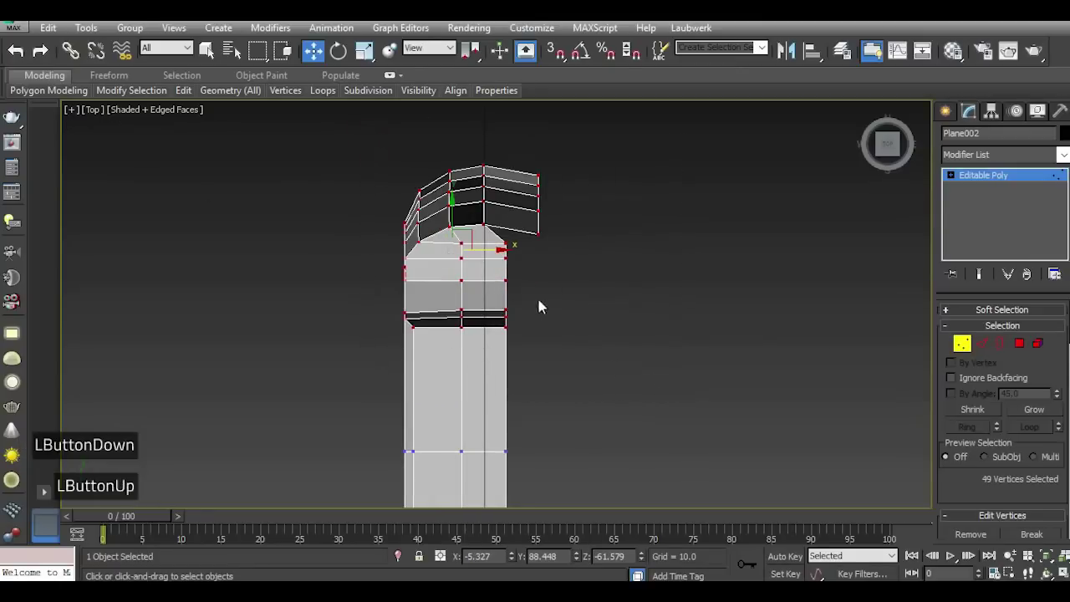
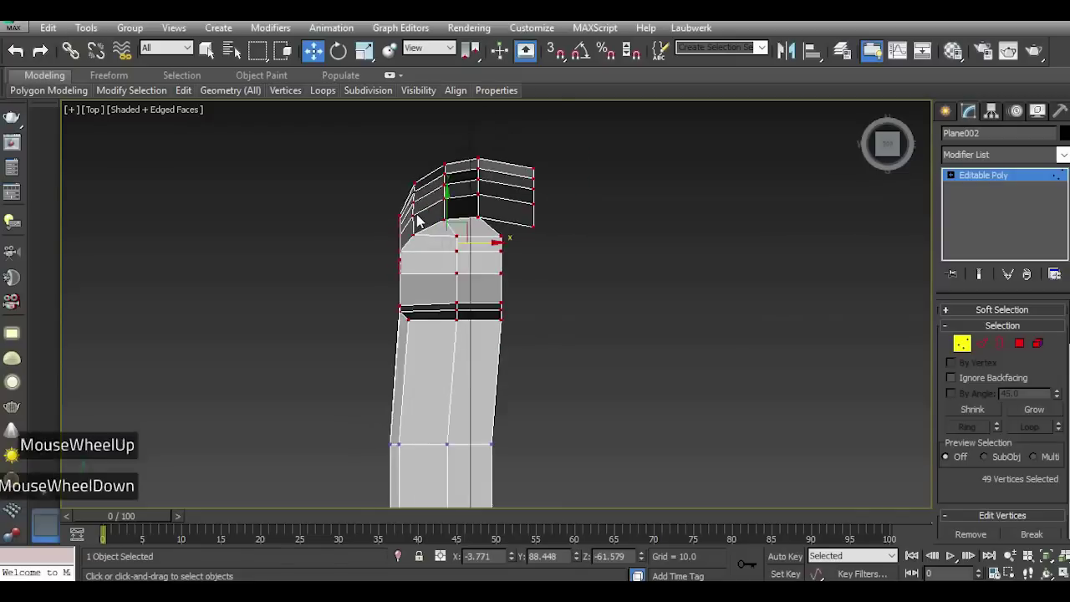
pyautogui.scroll(3)
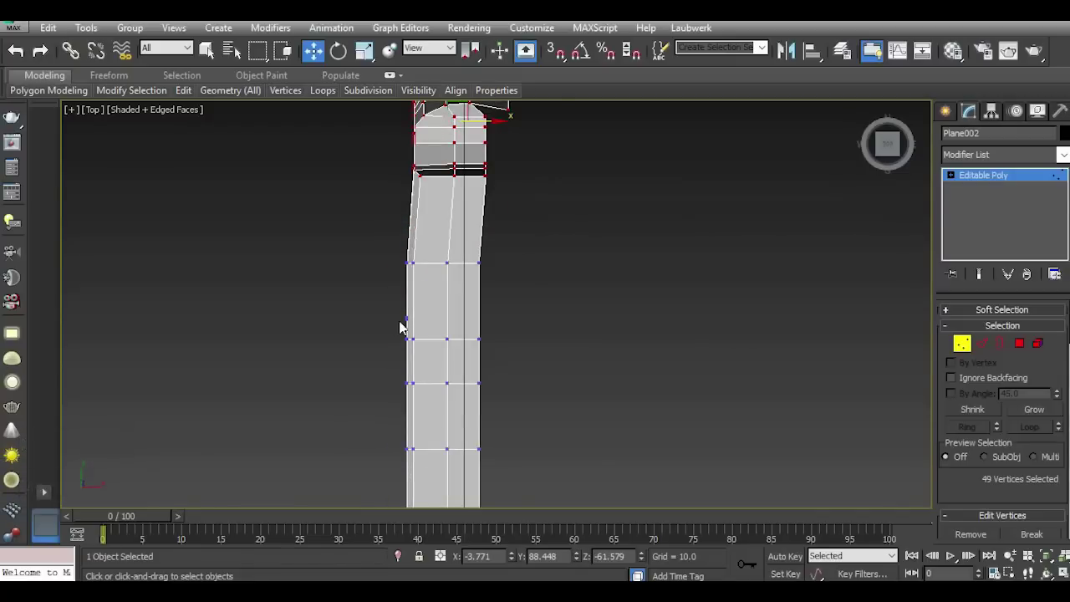
pyautogui.click(22, 59)
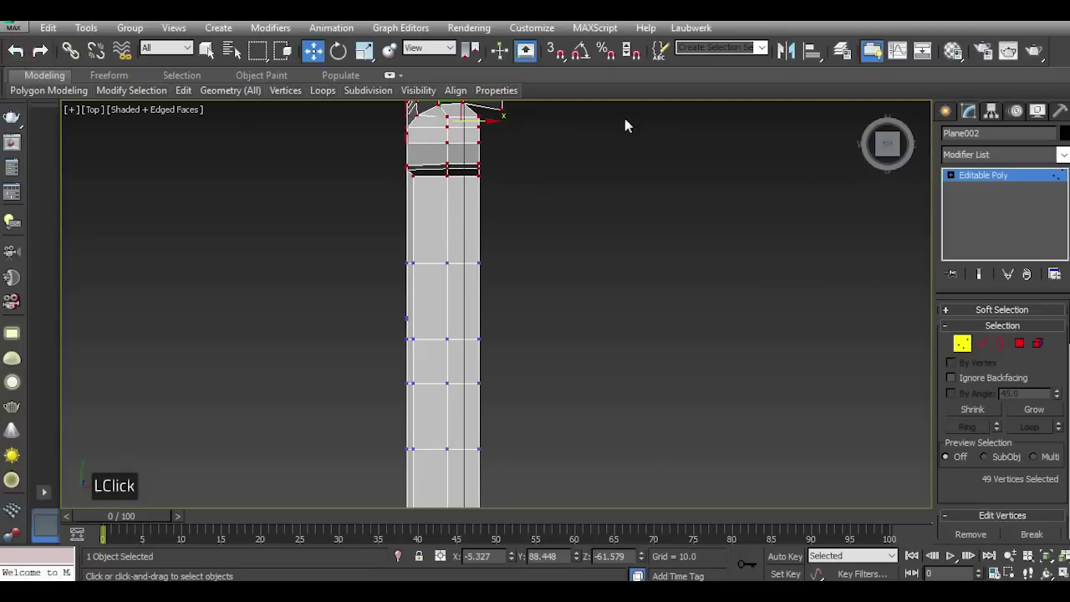
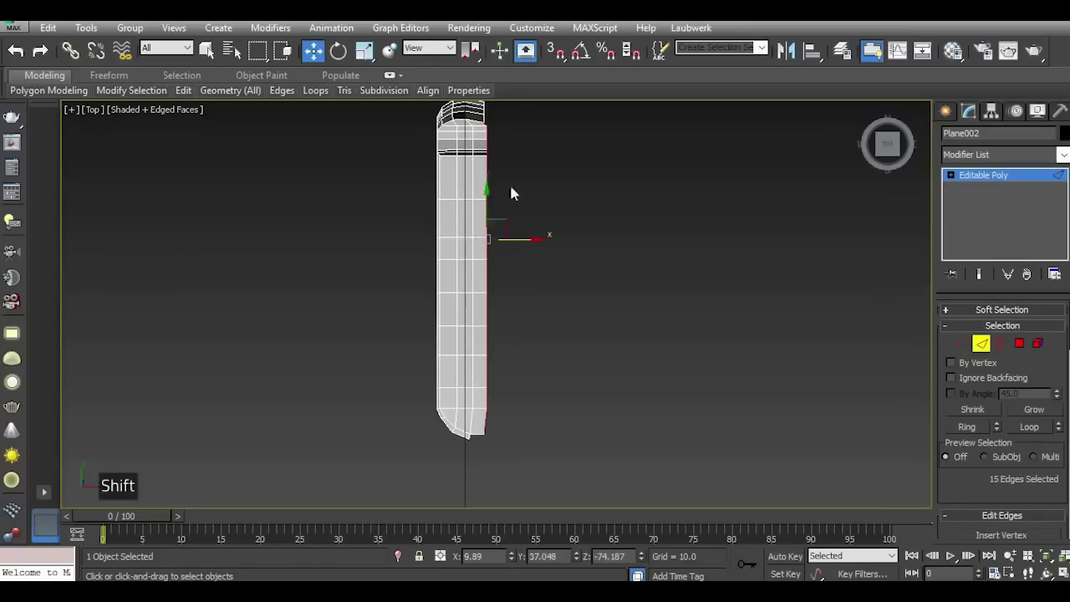
# In Edge mode, Shift-move the bow corner edges outward in the Top view to add a new face strip.
pyautogui.scroll(3)
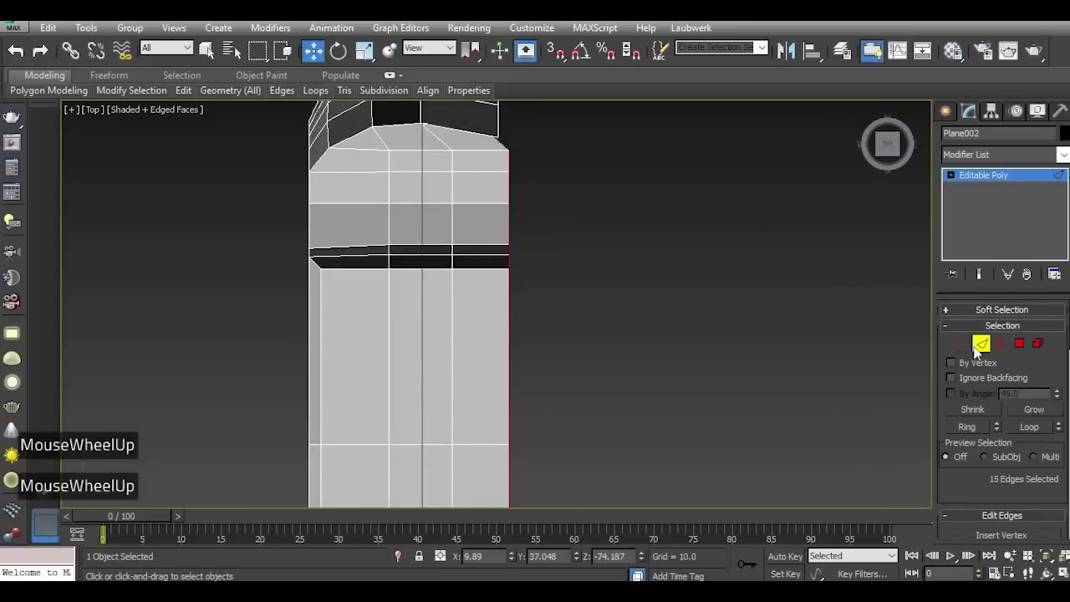
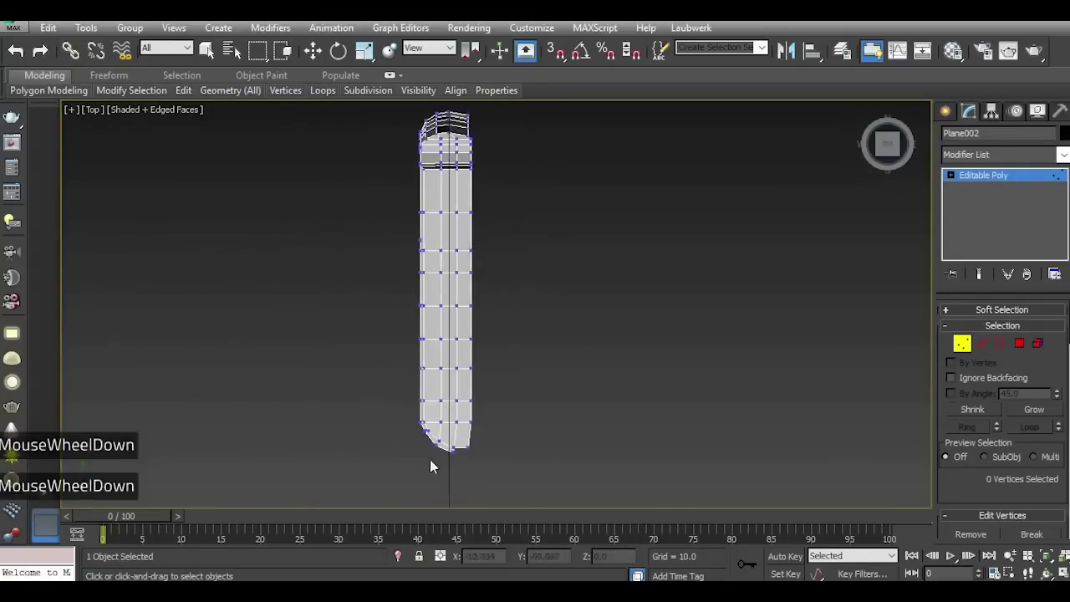
pyautogui.scroll(3)
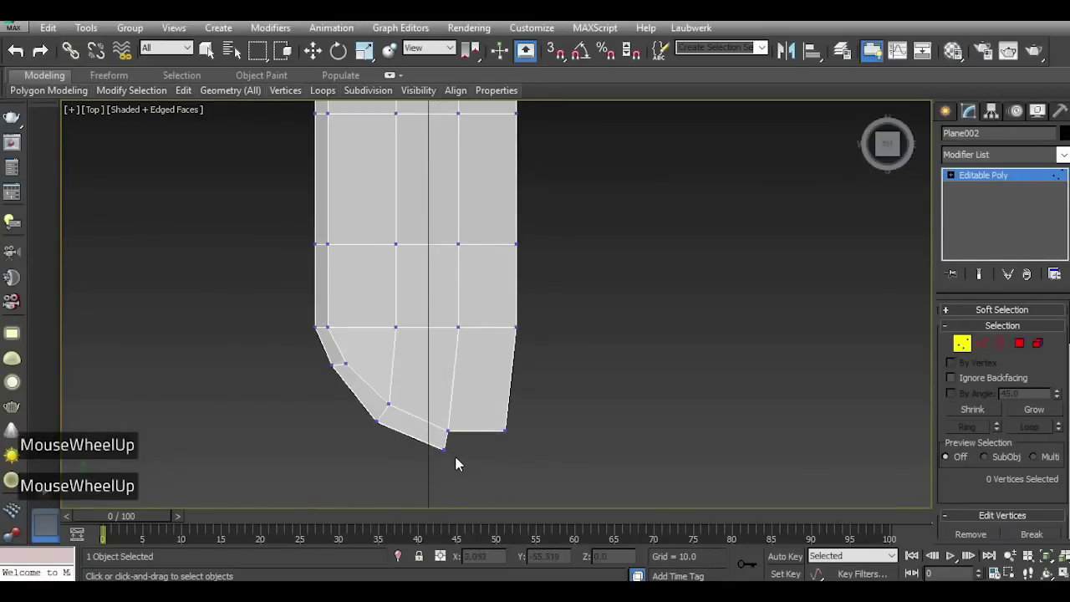
pyautogui.rightClick(479, 461)
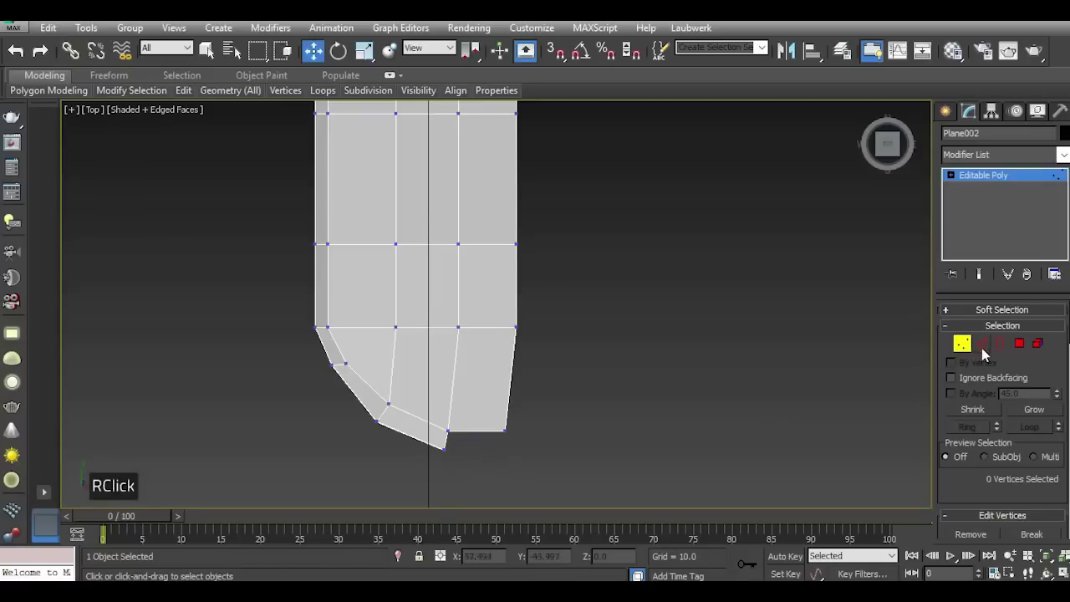
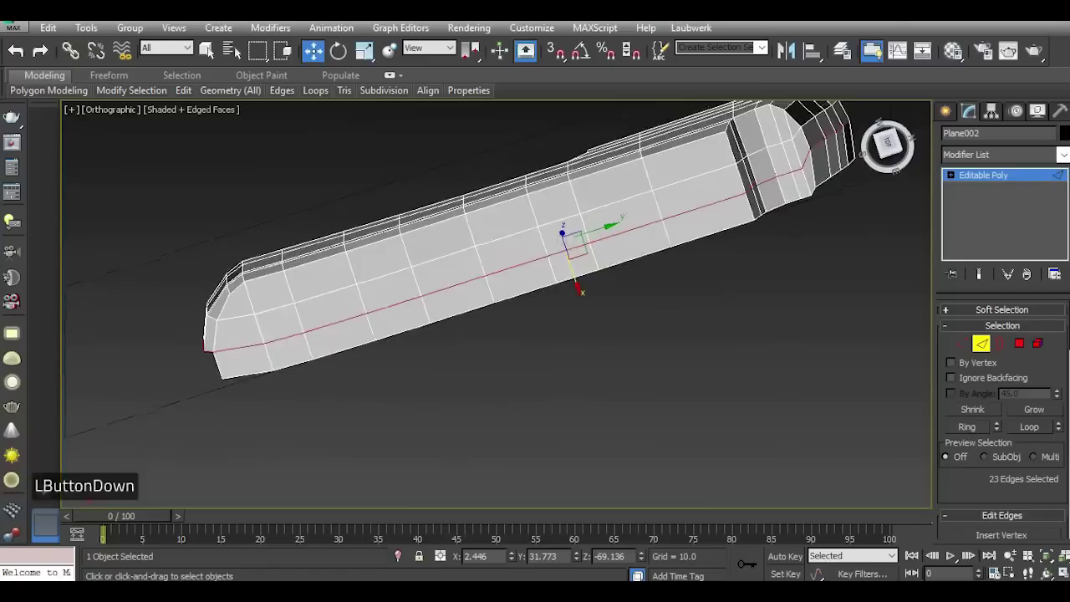
pyautogui.scroll(3)
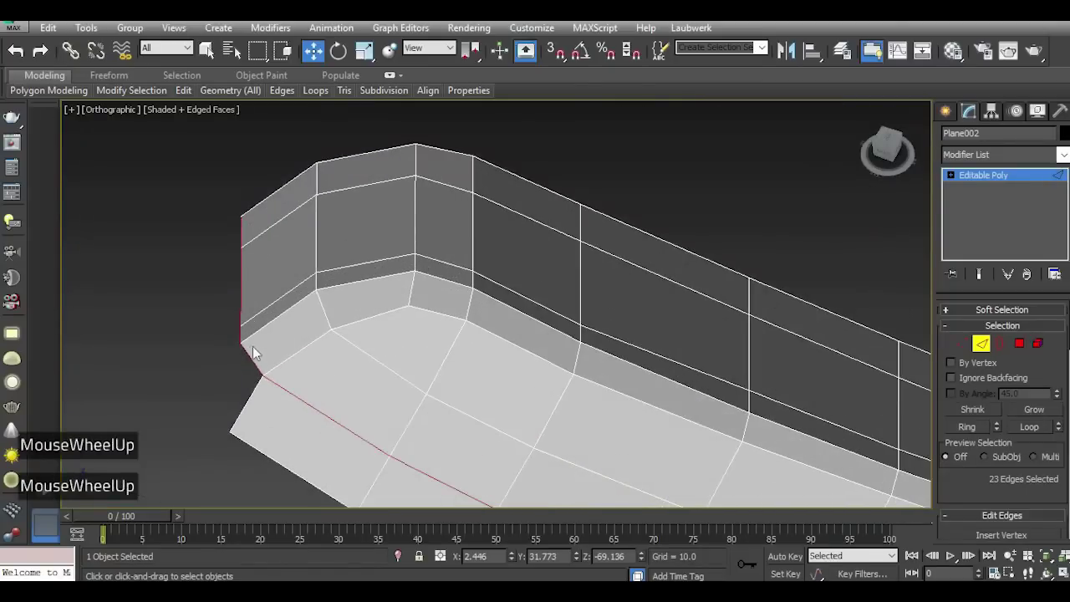
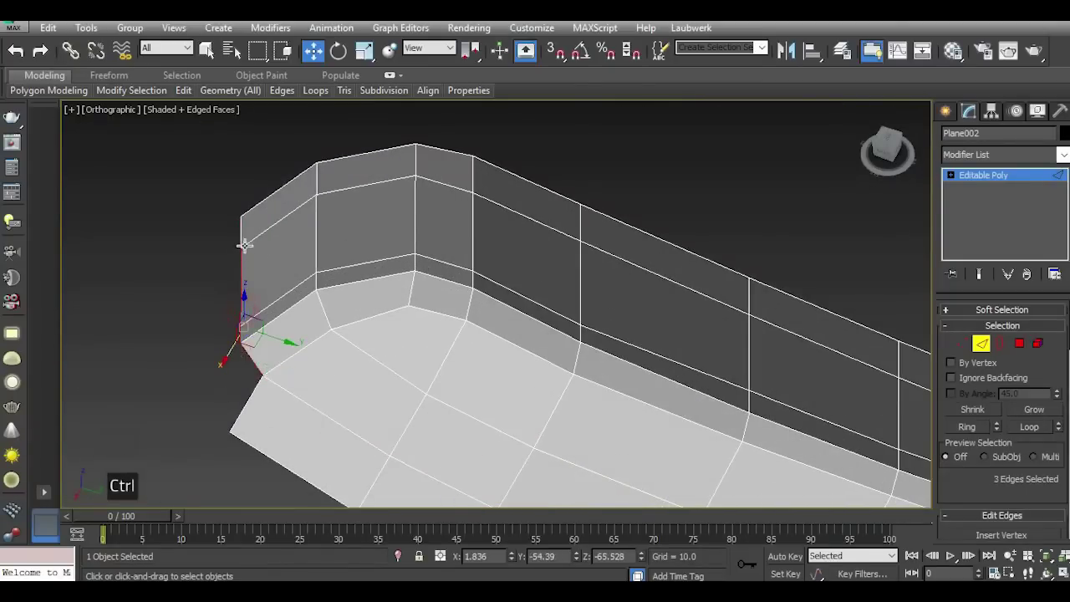
pyautogui.press('ctrl+t')
pyautogui.scroll(3)
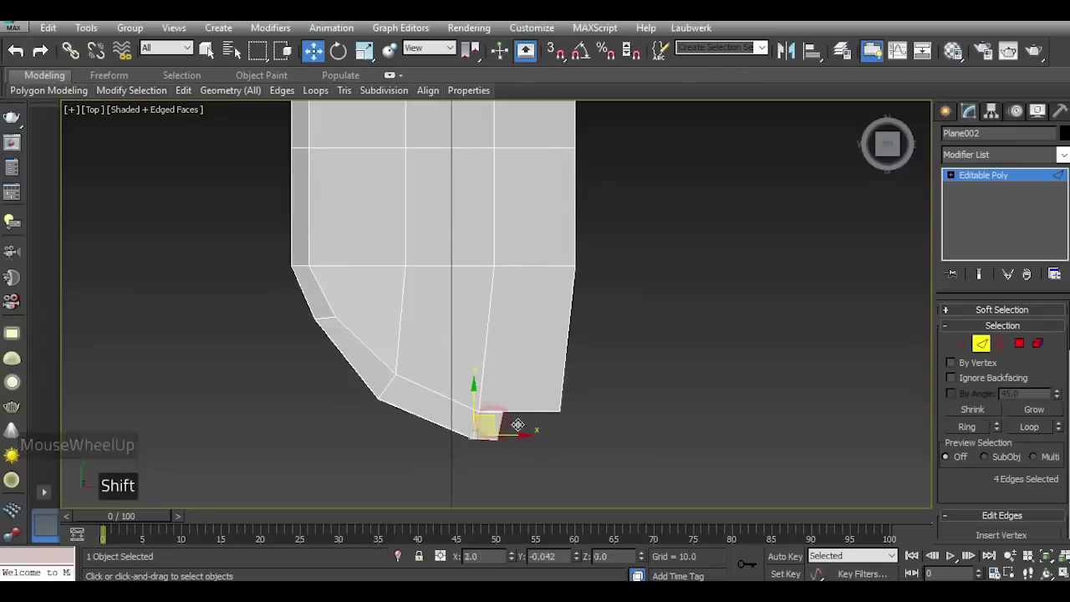
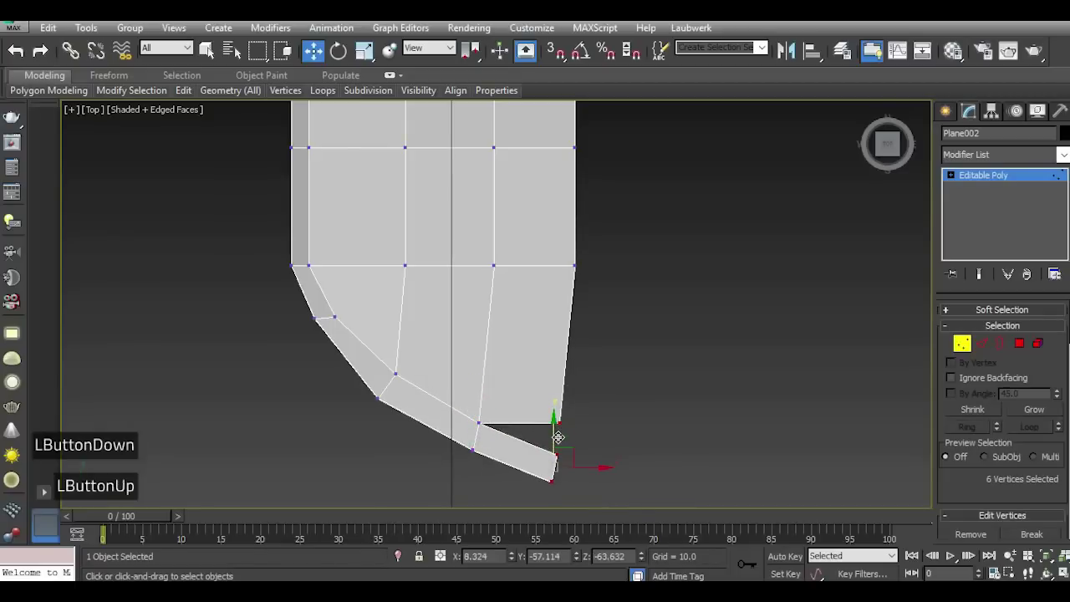
# Box-select the vertices near the bow tip in Vertex mode.
pyautogui.press('ctrl+5')
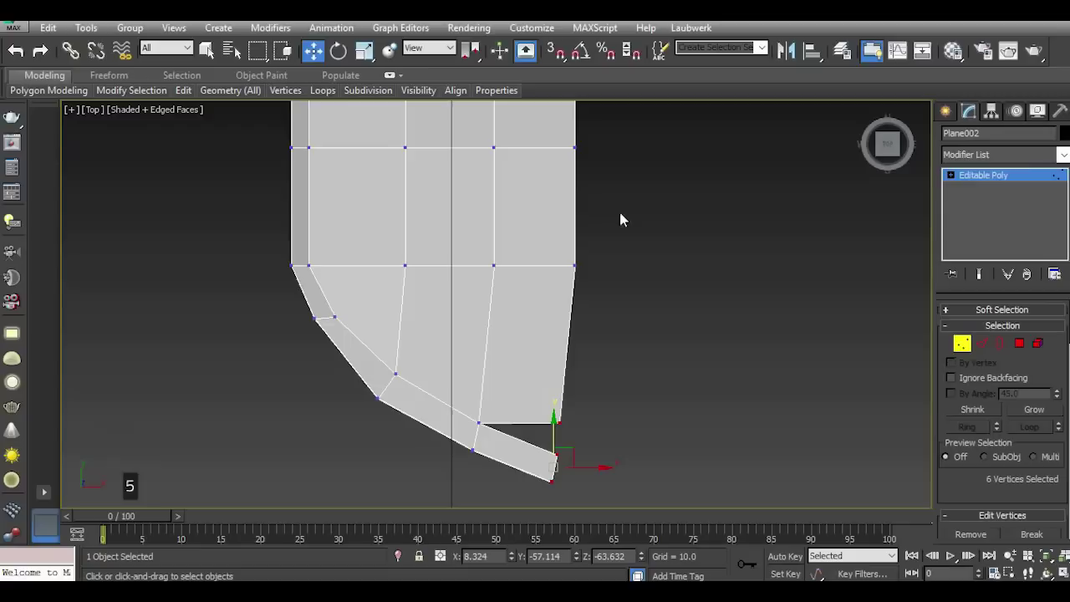
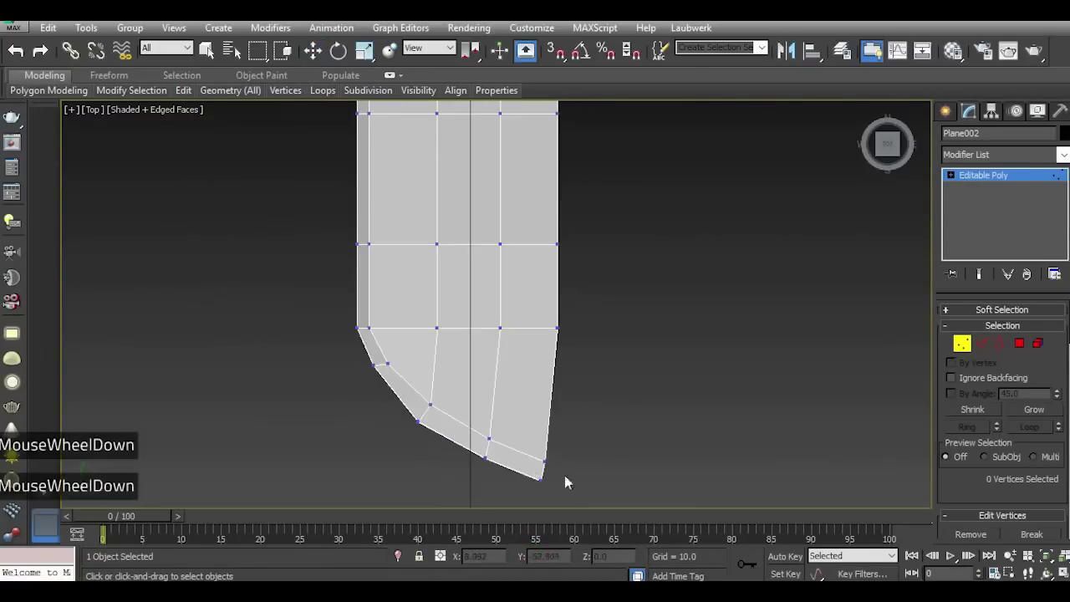
pyautogui.rightClick(582, 466)
pyautogui.scroll(3)
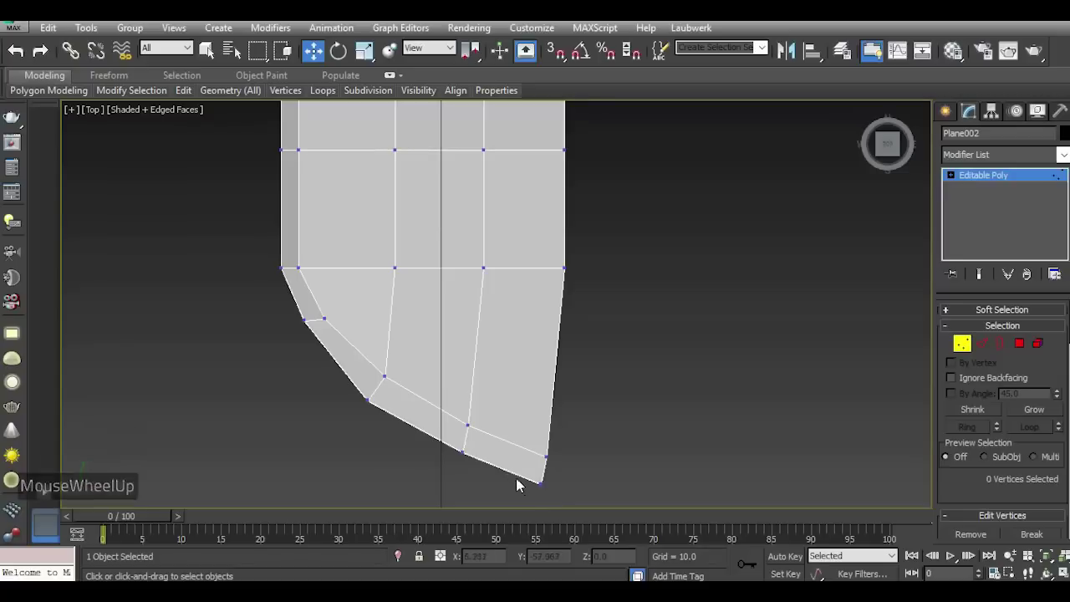
pyautogui.scroll(-3)
pyautogui.scroll(3)
pyautogui.click(502, 418)
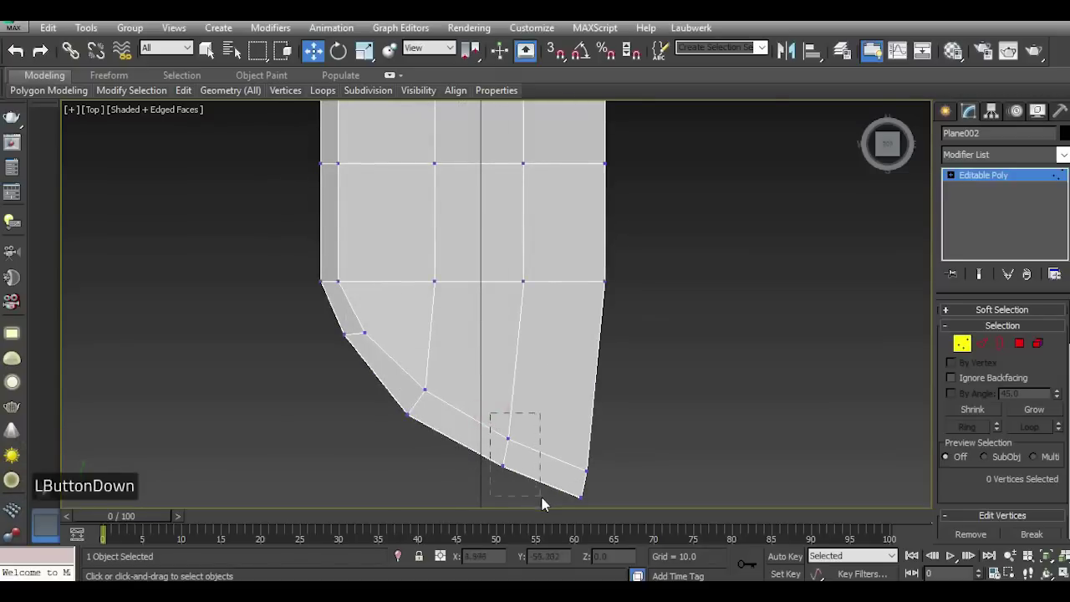
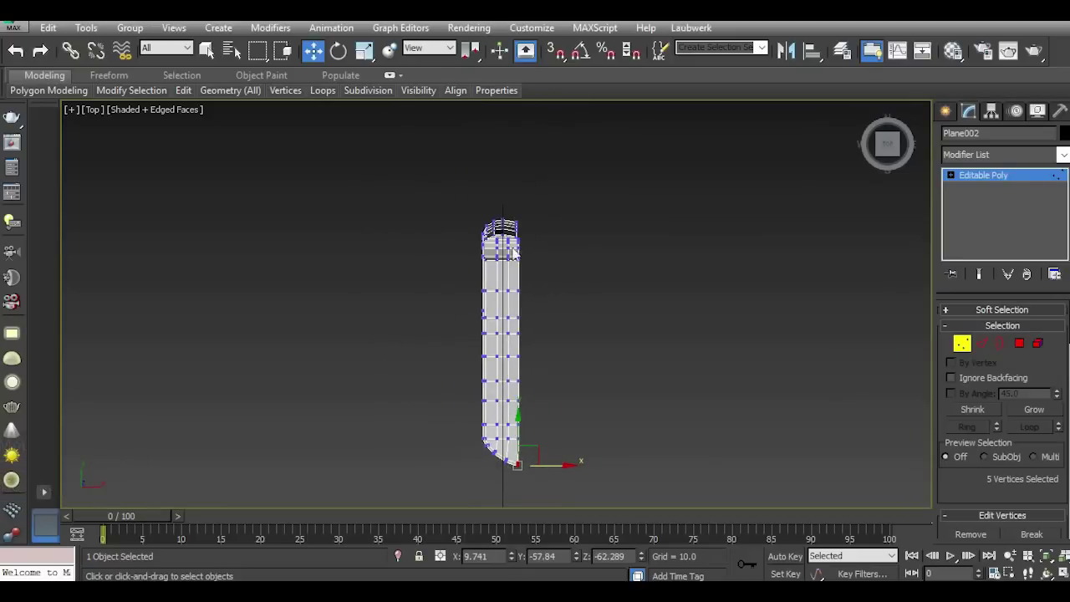
# Move the tip vertices in Top and Orthographic views so the bow rounds off smoothly.
pyautogui.scroll(3)
pyautogui.click(898, 147)
pyautogui.scroll(-3)
pyautogui.scroll(3)
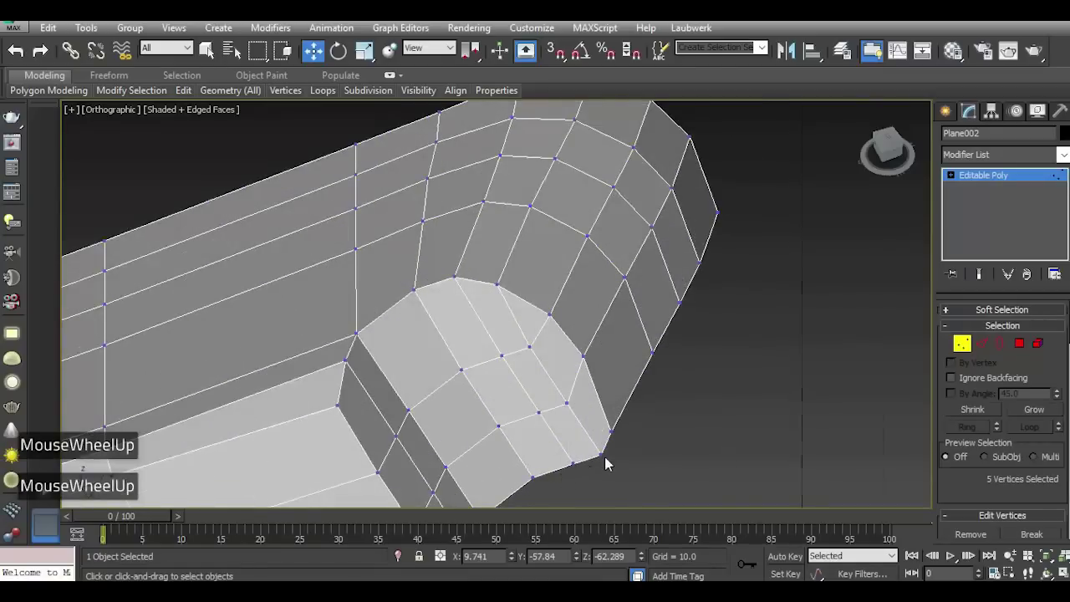
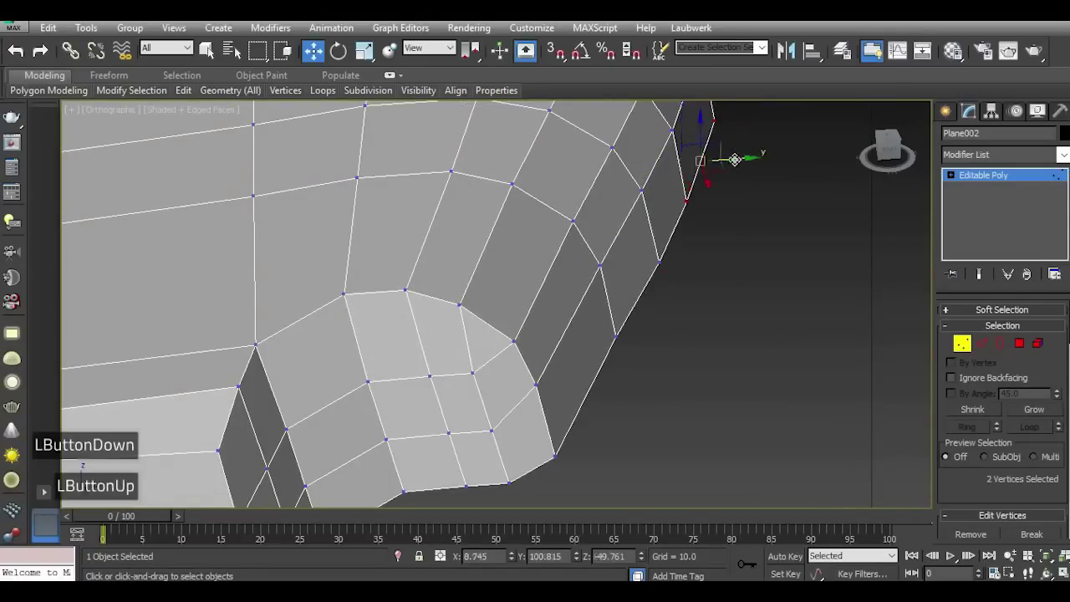
pyautogui.scroll(-3)
# In the Left view, move the bow-end vertex column closer to the end to match the reference.
pyautogui.doubleClick(723, 283)
pyautogui.press('i')
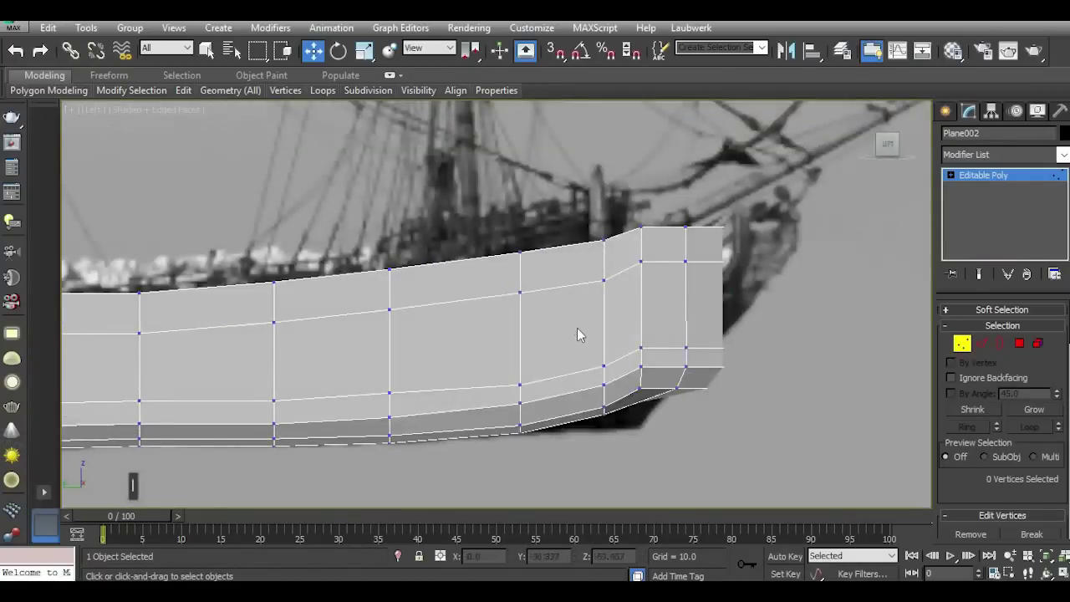
pyautogui.scroll(-3)
pyautogui.scroll(3)
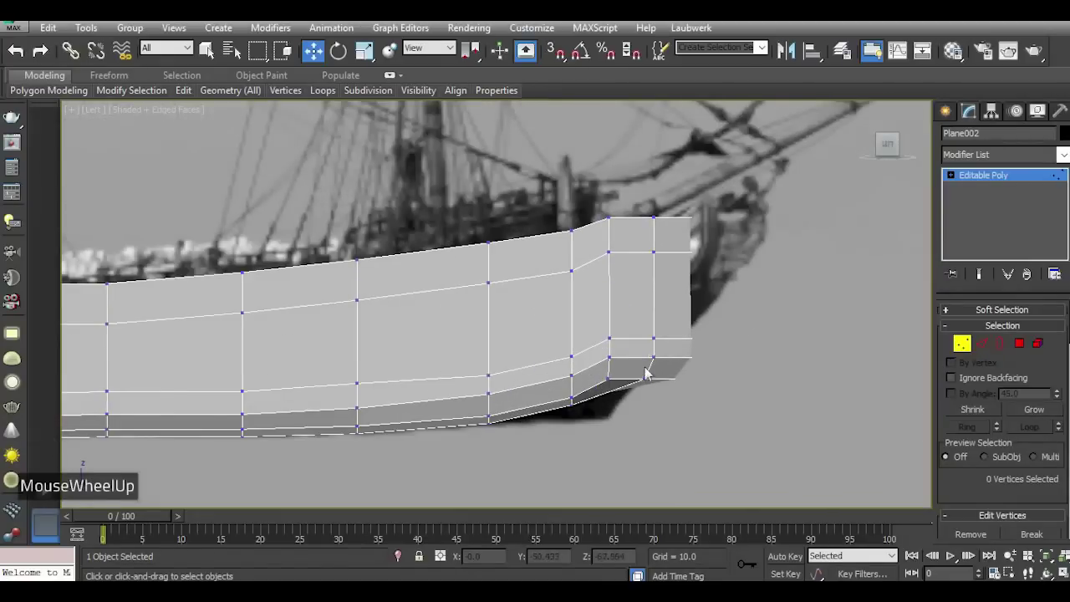
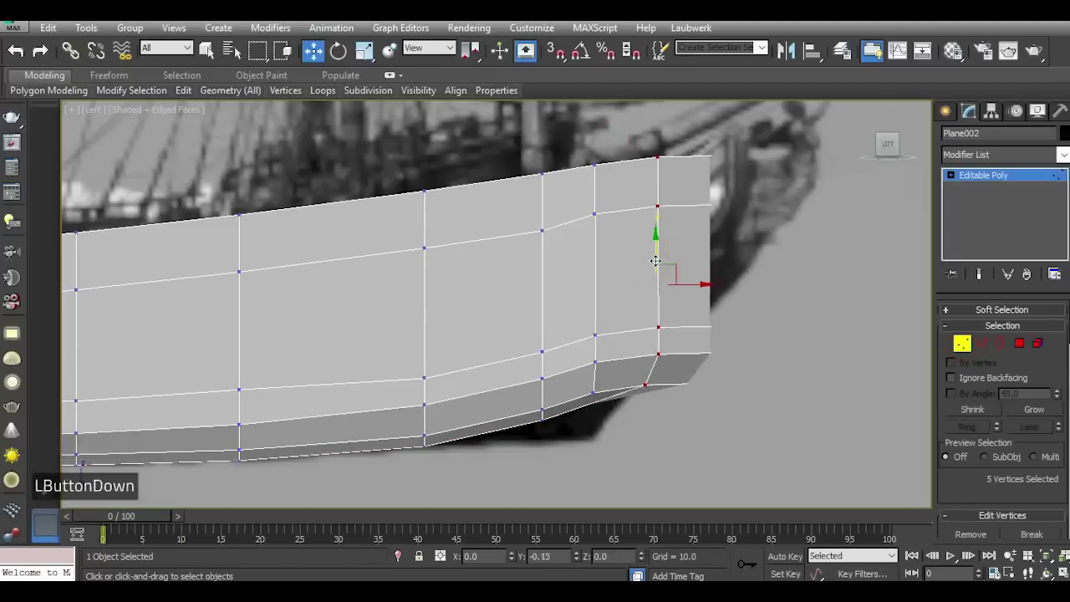
pyautogui.click(628, 257)
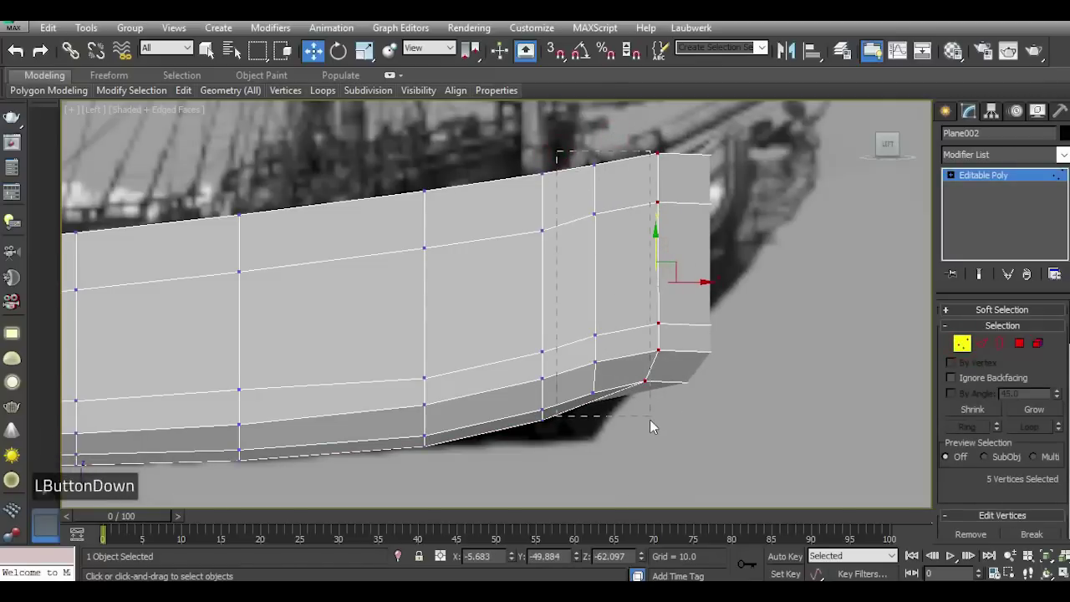
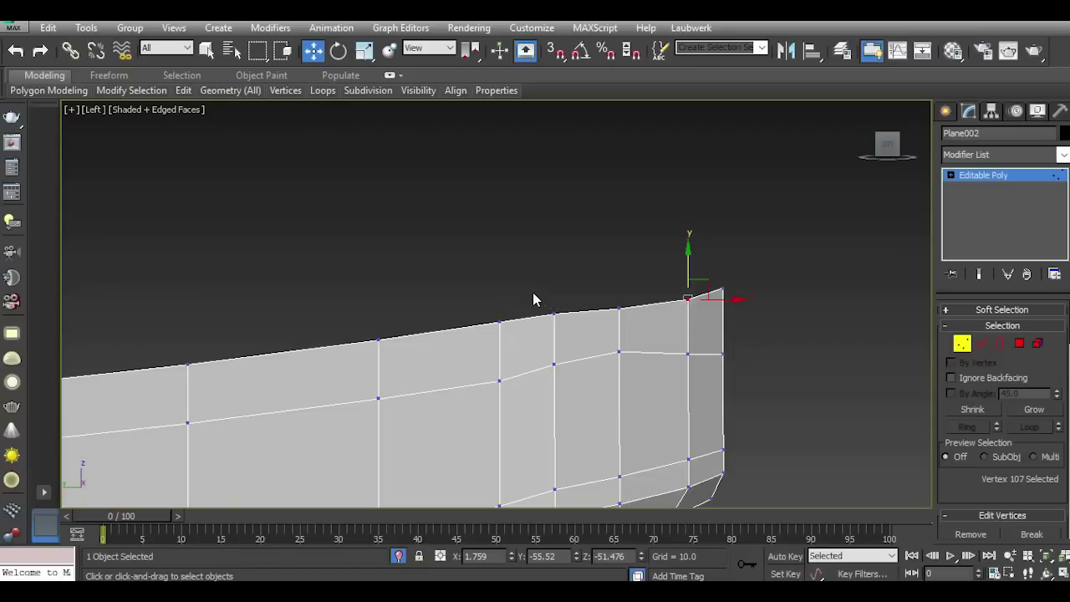
# Lift the top-edge vertex behind the bow along Y, then review in Perspective with nothing selected.
pyautogui.click(526, 305)
pyautogui.click(587, 327)
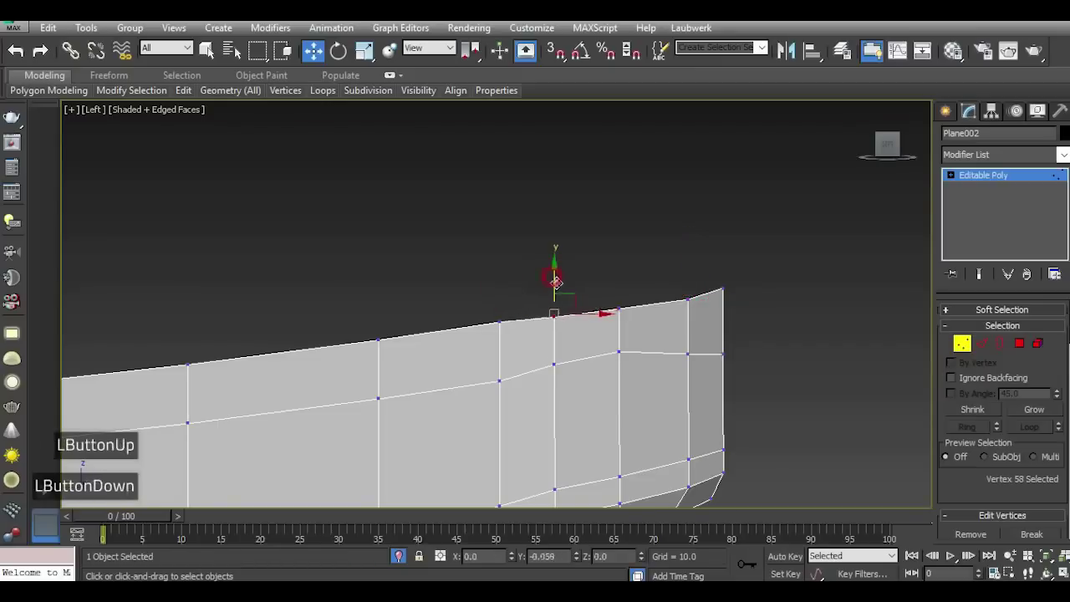
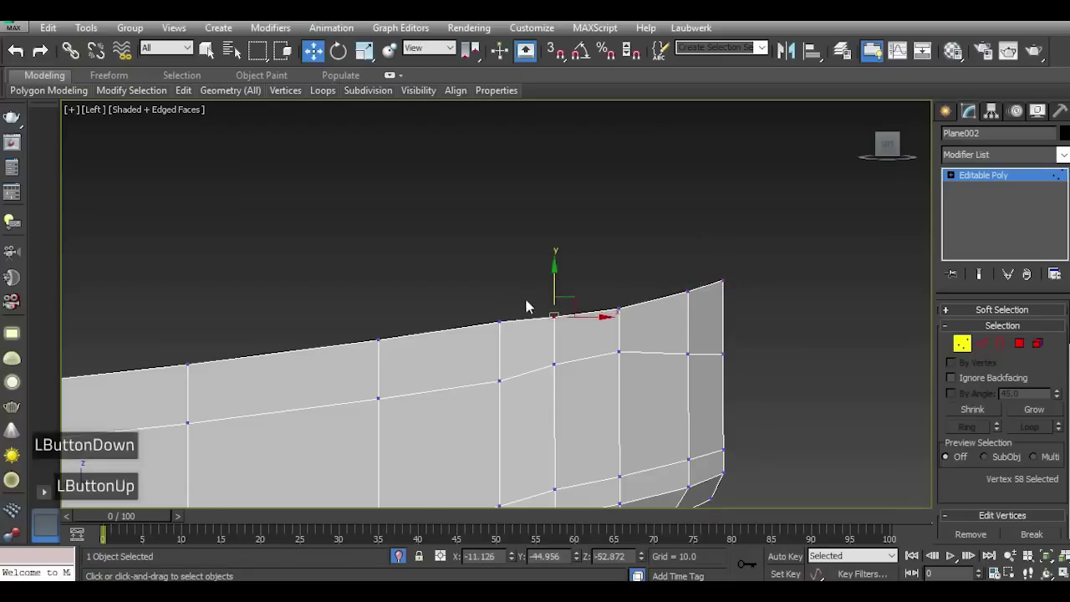
pyautogui.doubleClick(739, 339)
pyautogui.scroll(-3)
pyautogui.press('p')
pyautogui.click(892, 144)
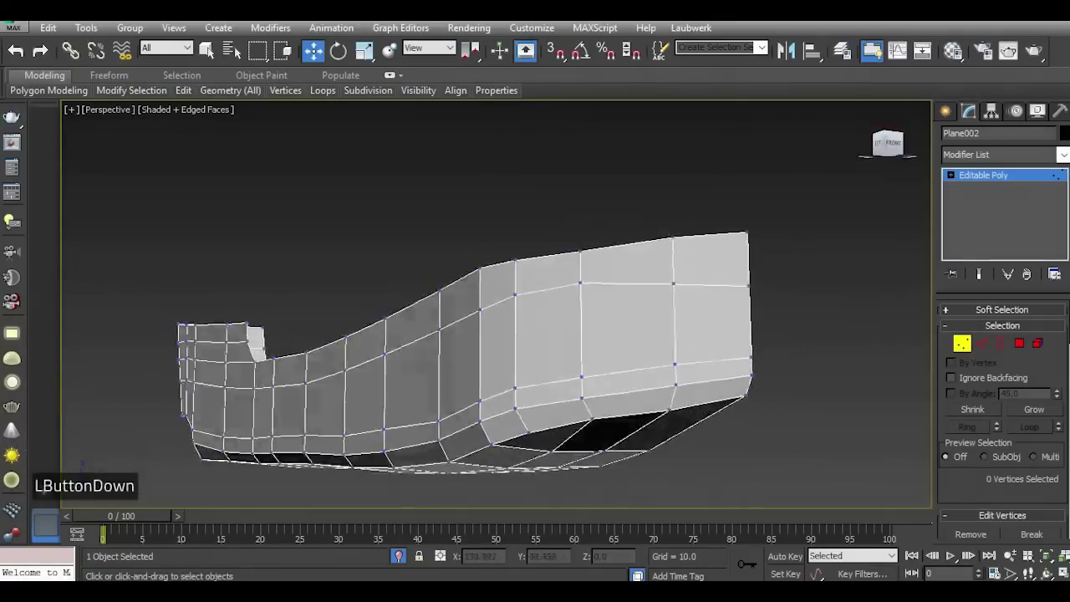
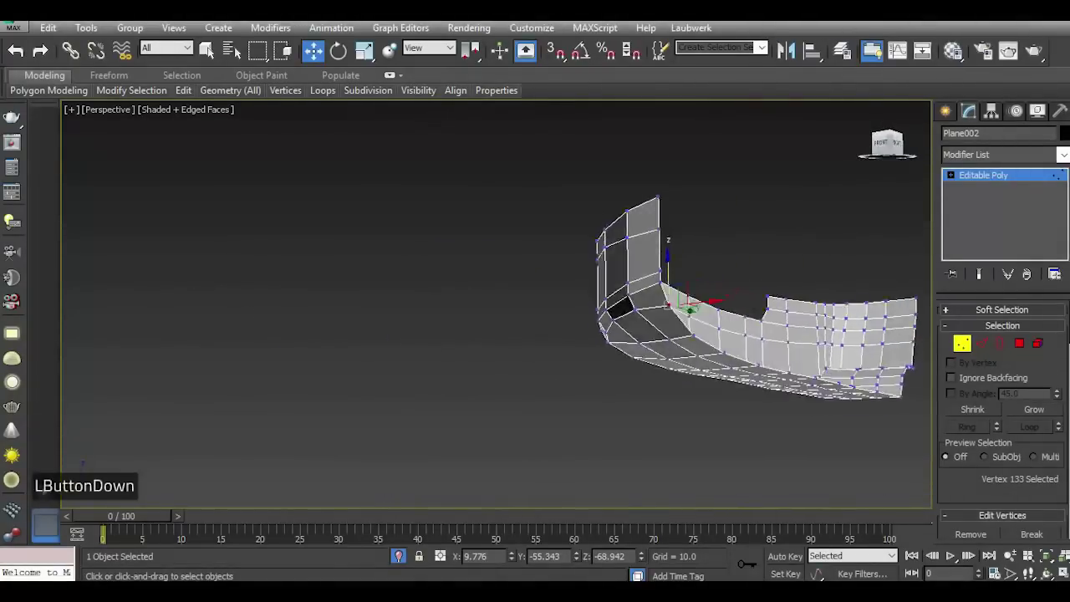
# Lower the corner vertex where the hull's raised end meets its flat bottom.
pyautogui.scroll(3)
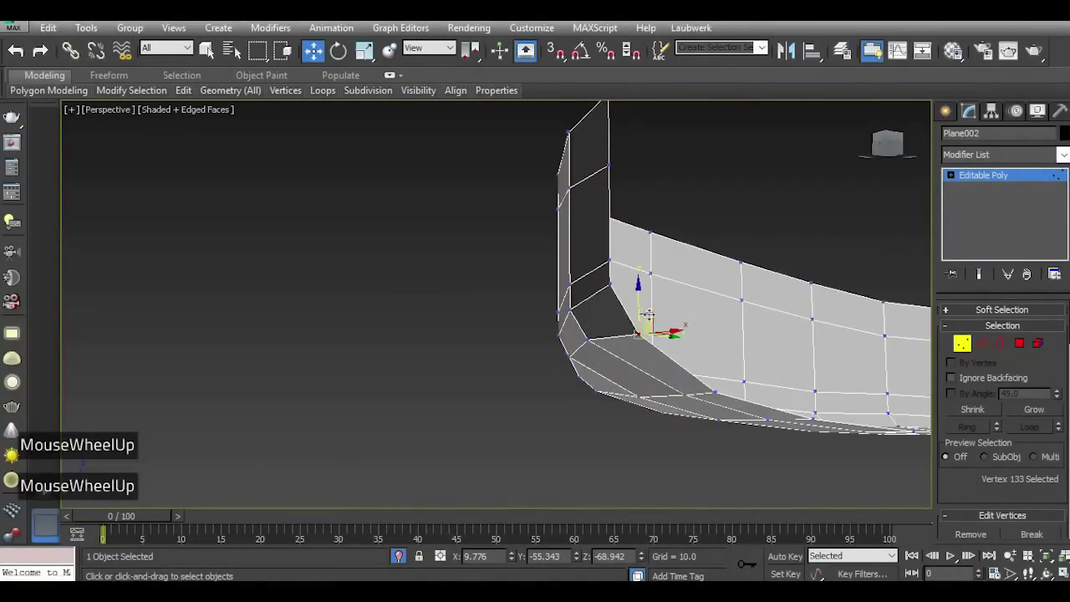
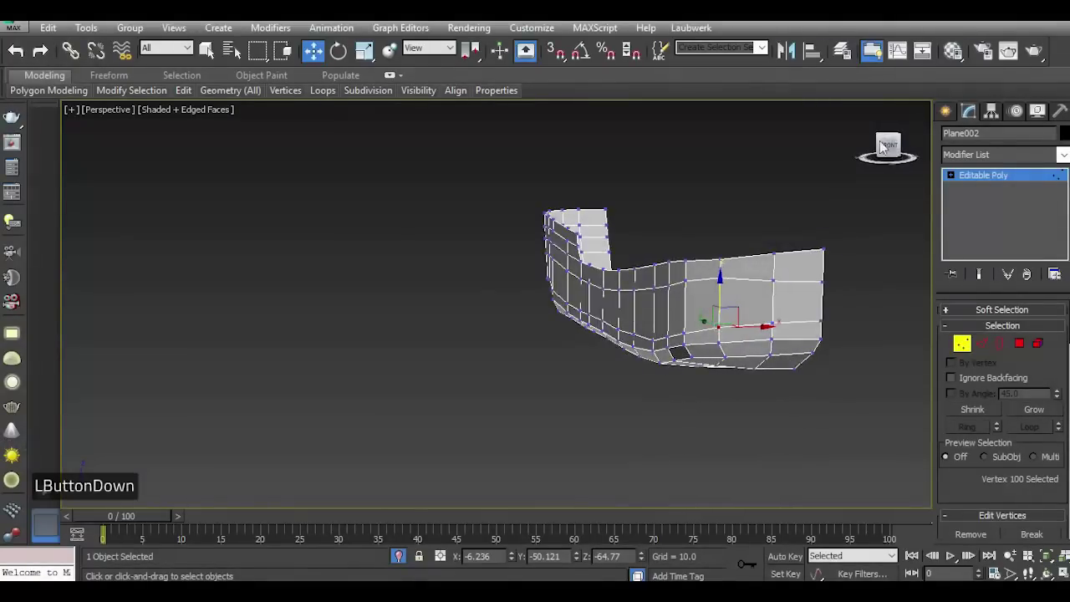
# Enable NURMS subdivision on the hull, check the bow, then view it from the top.
pyautogui.click(246, 189)
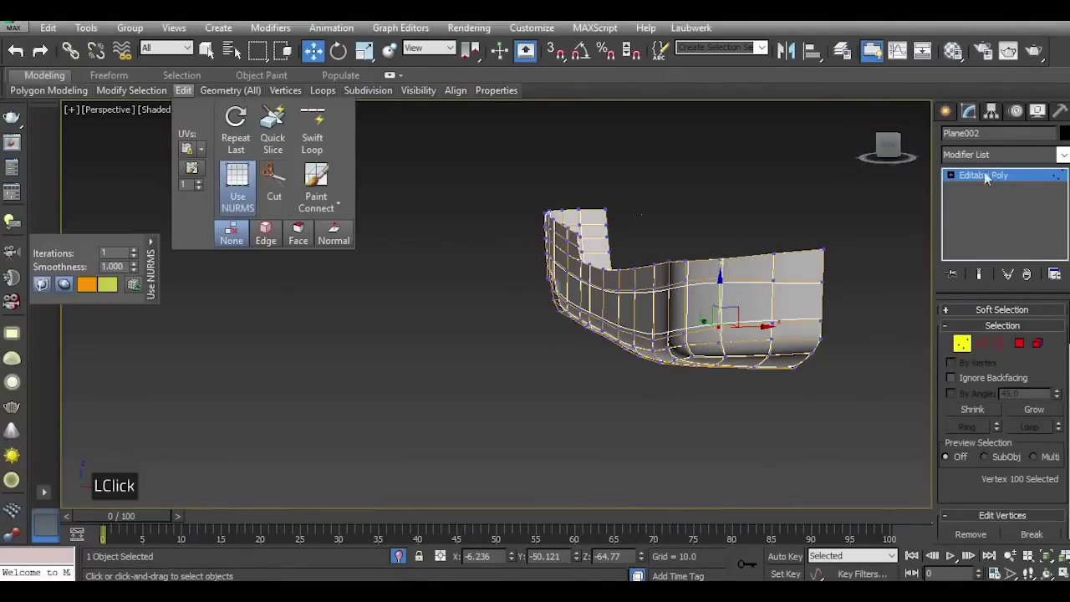
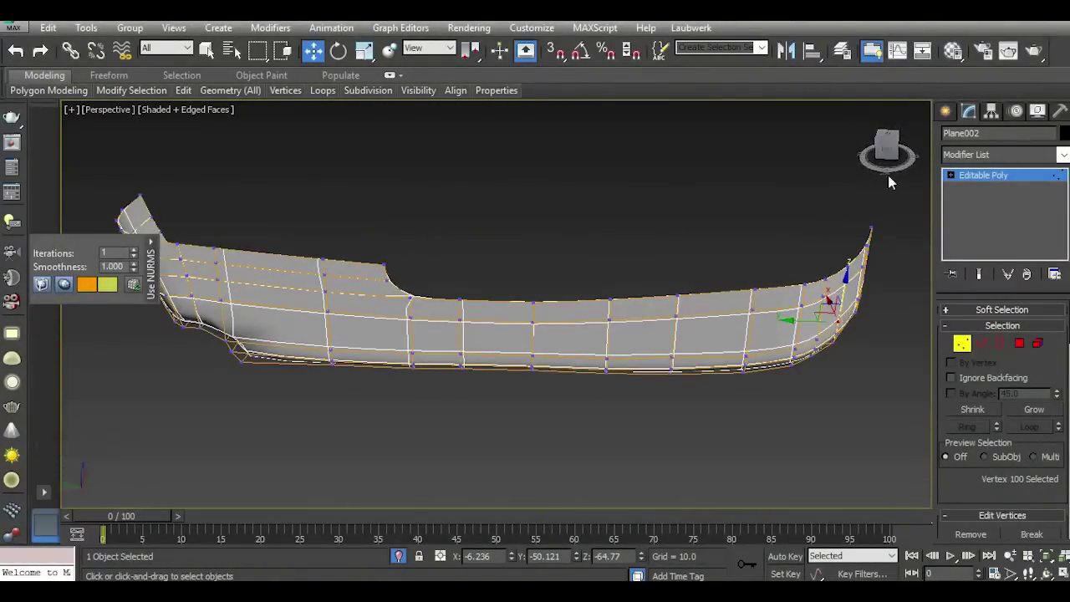
pyautogui.click(901, 145)
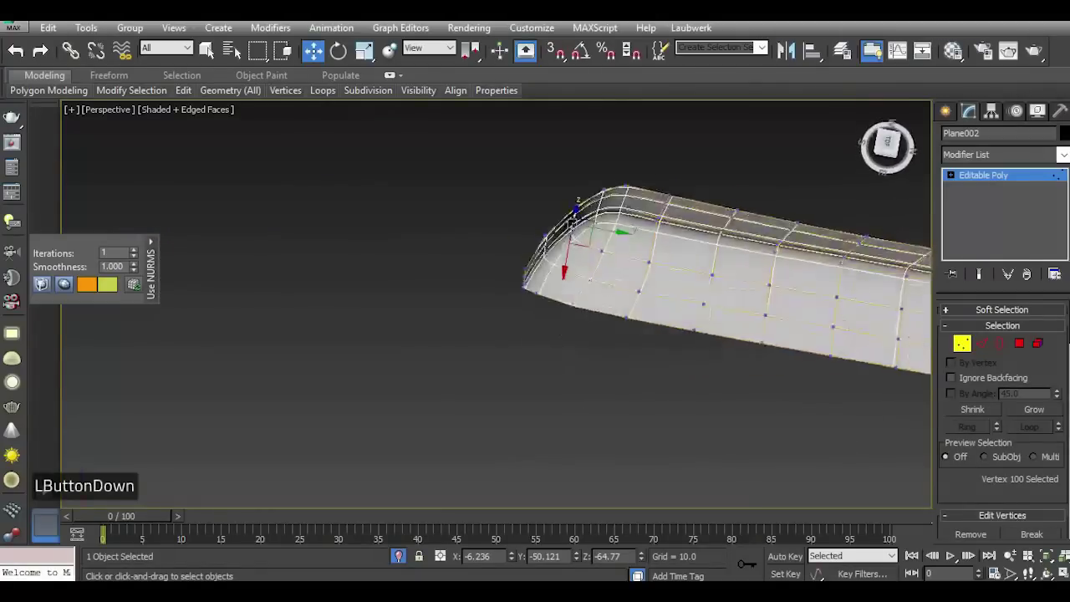
pyautogui.press('t')
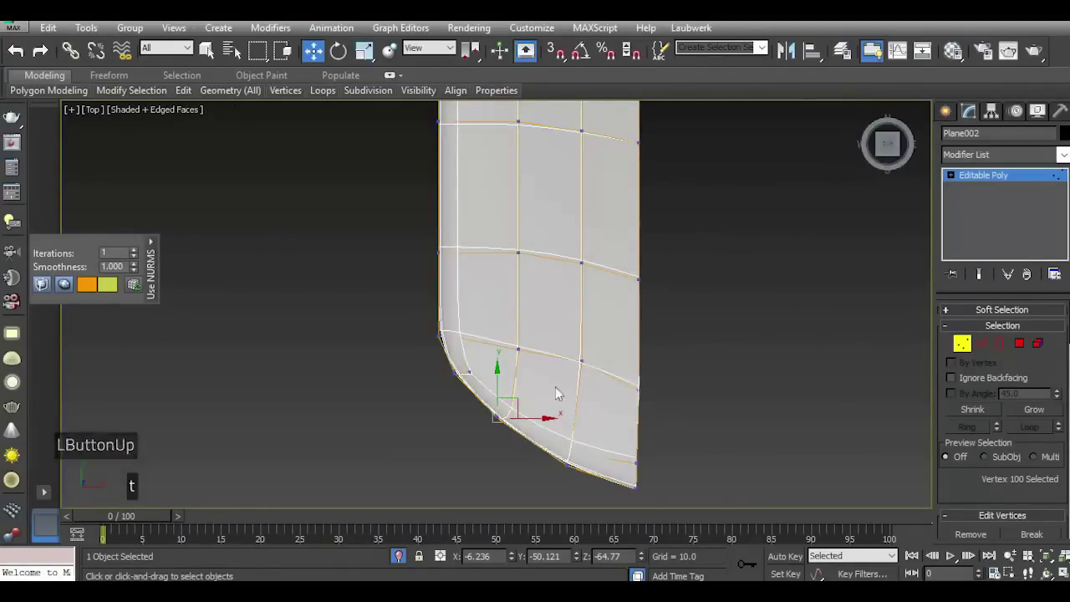
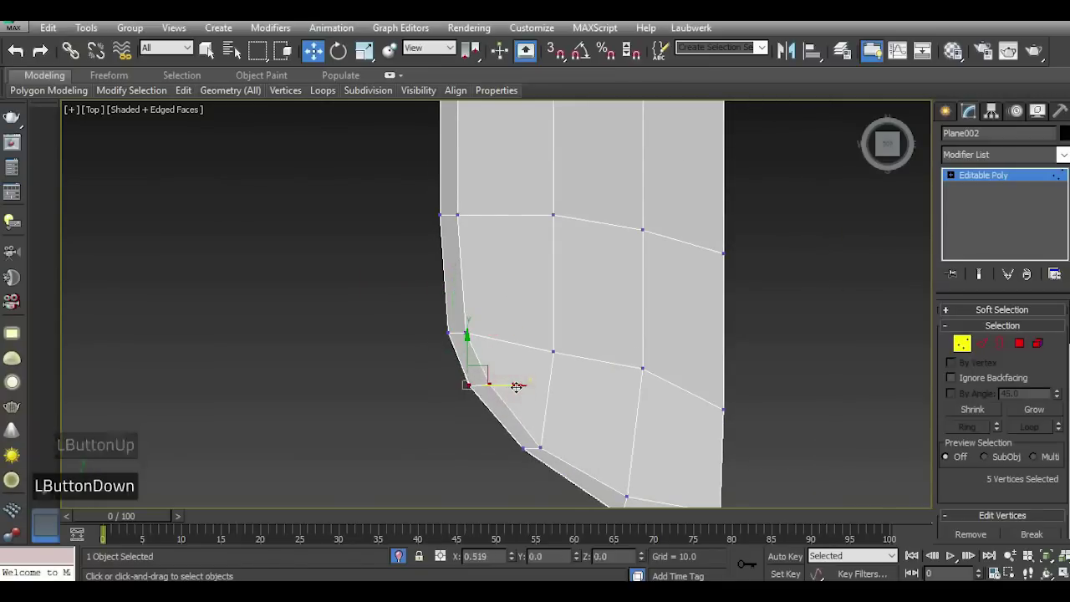
# Nudge the bow corner vertices into an evener taper in Top view, then check it in Perspective.
pyautogui.scroll(-3)
pyautogui.scroll(3)
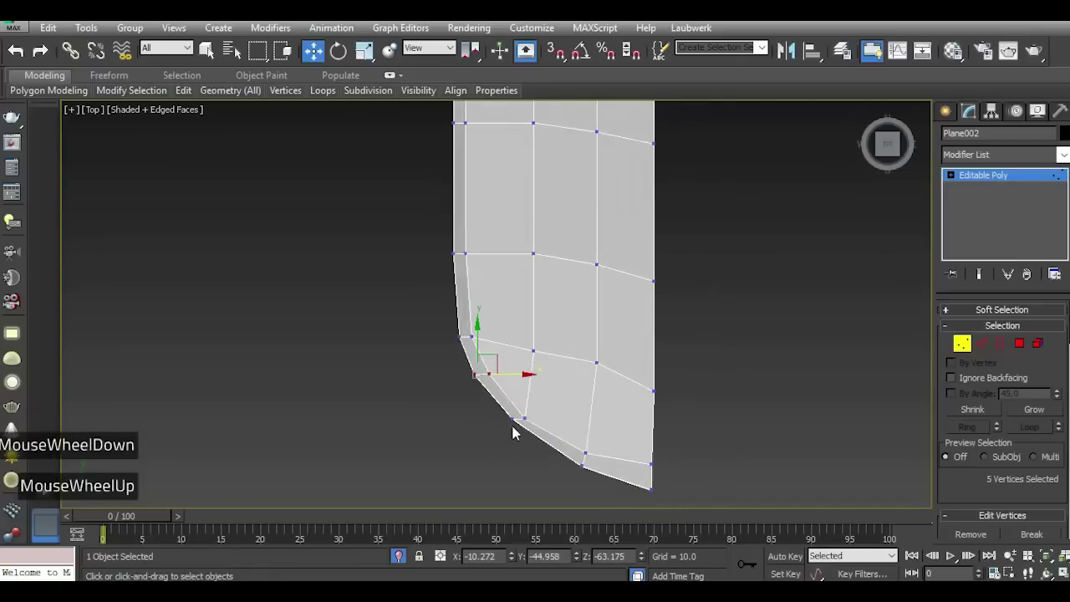
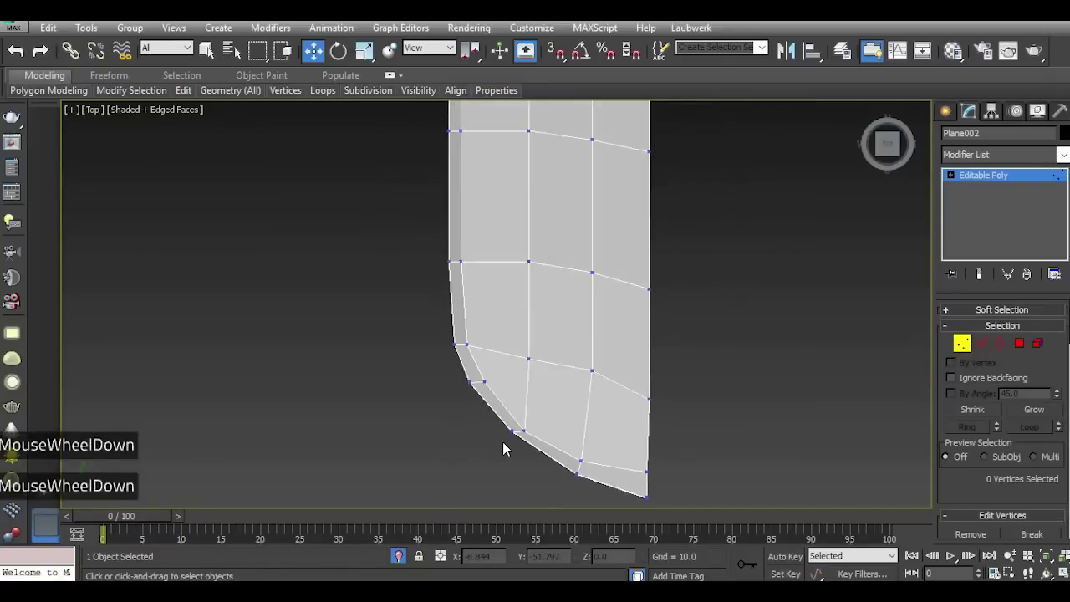
pyautogui.scroll(3)
pyautogui.press('p')
pyautogui.scroll(-3)
pyautogui.click(899, 148)
pyautogui.scroll(-3)
pyautogui.scroll(3)
pyautogui.scroll(-3)
pyautogui.scroll(3)
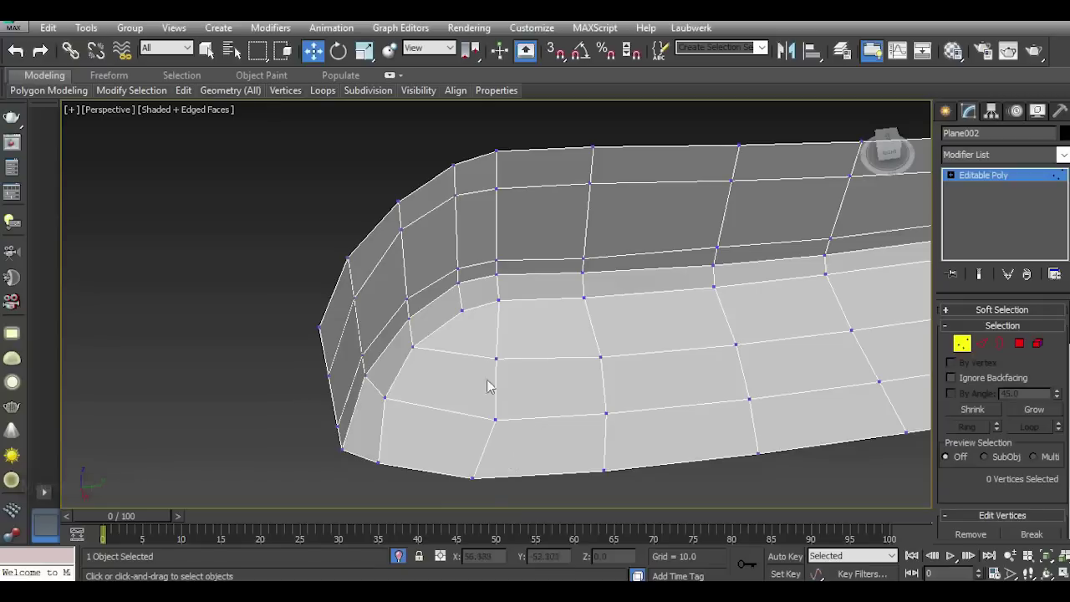
# Orbit and zoom around the hull from several angles to inspect its shape.
pyautogui.click(230, 179)
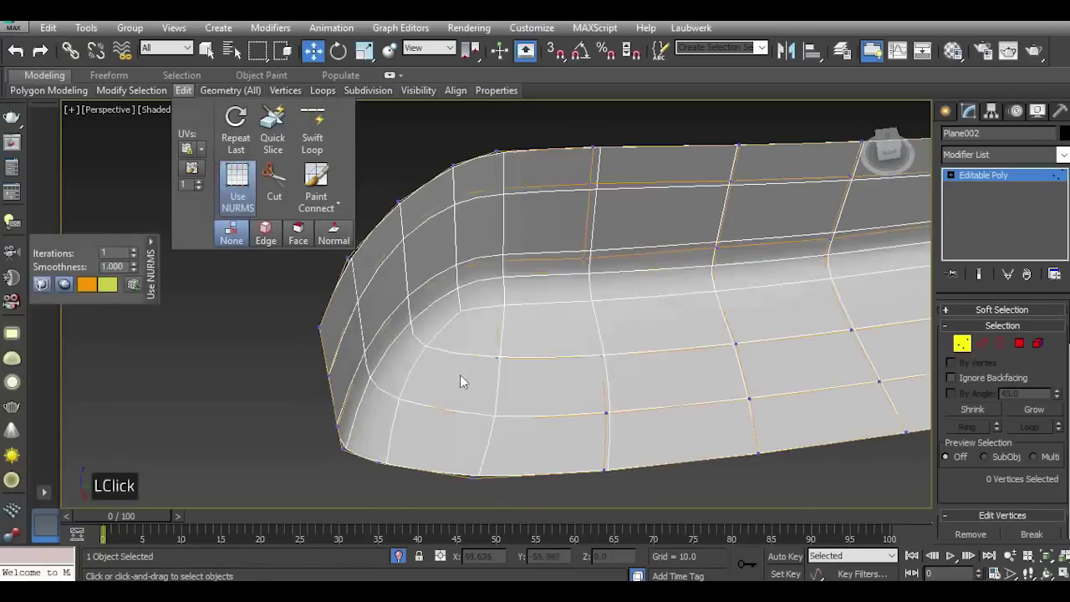
pyautogui.scroll(-3)
pyautogui.click(895, 154)
pyautogui.scroll(-3)
pyautogui.scroll(3)
pyautogui.click(890, 157)
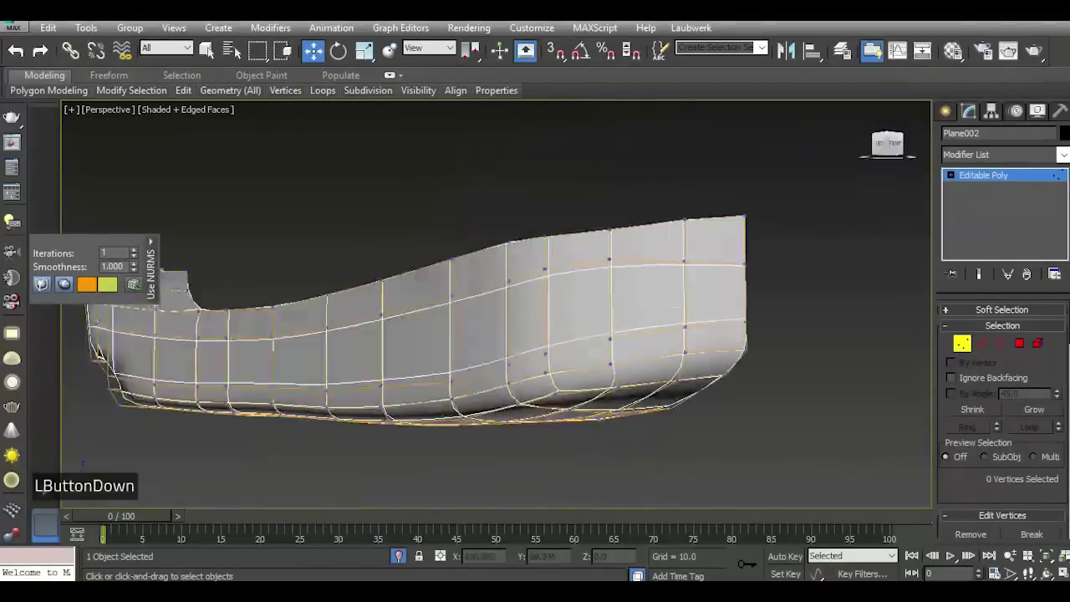
pyautogui.scroll(-3)
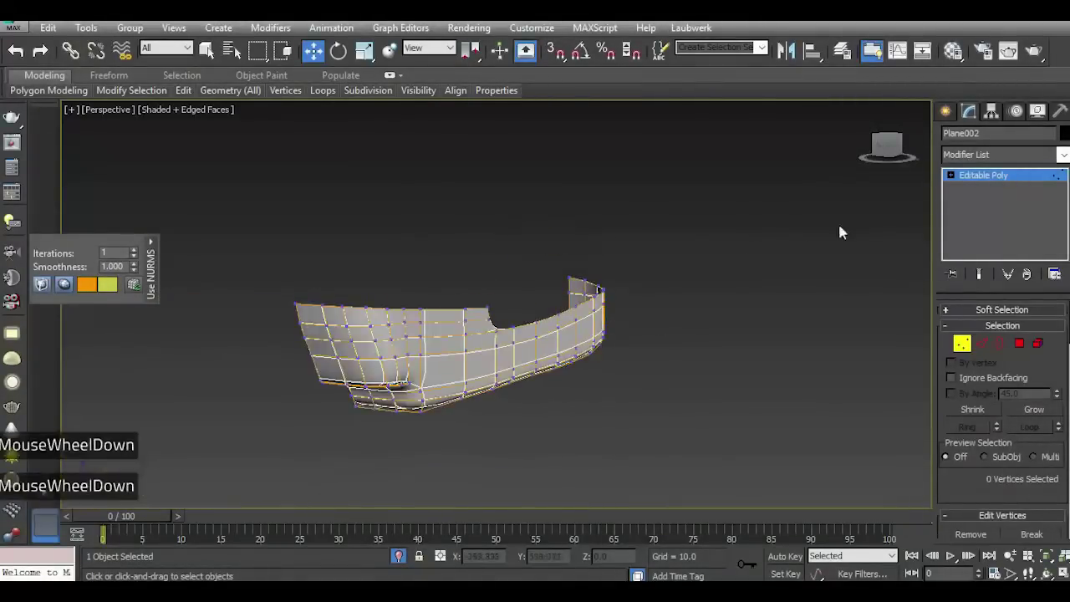
pyautogui.click(896, 147)
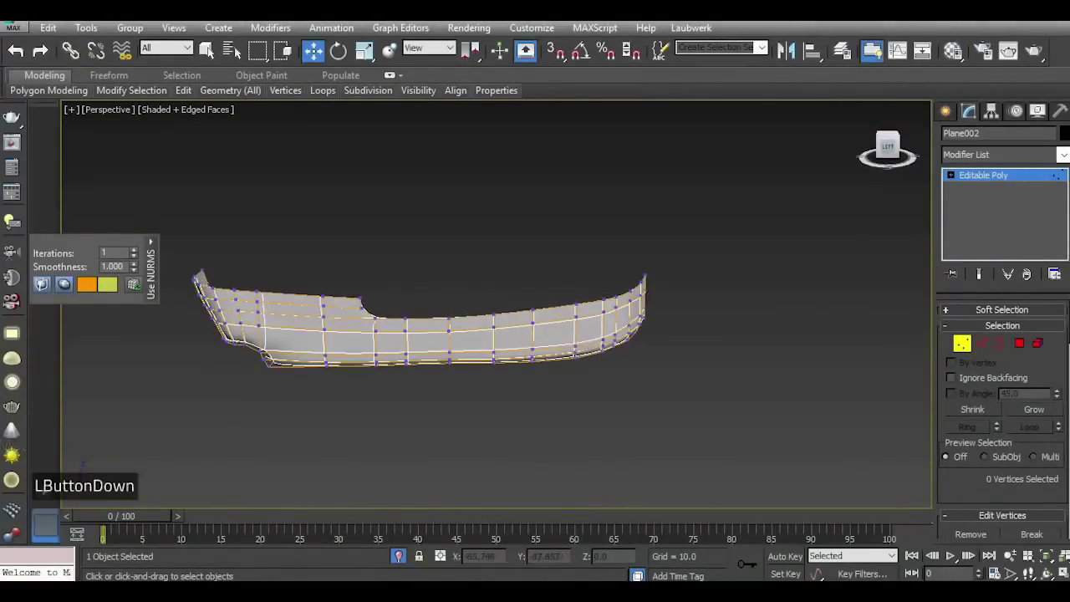
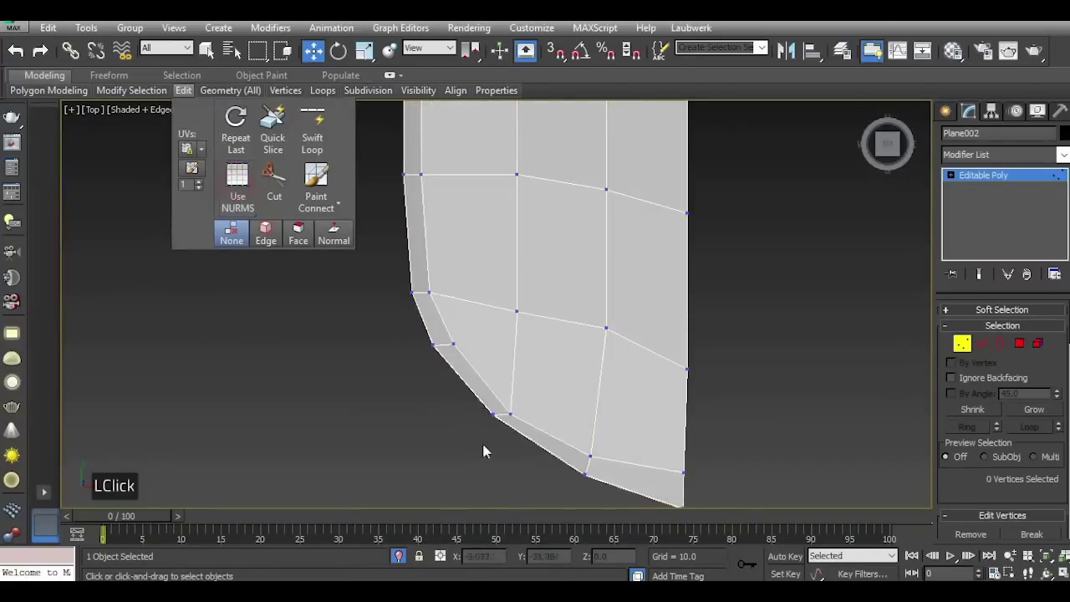
# Select the five vertices at the raised end and move them along X to reshape the outline.
pyautogui.scroll(-3)
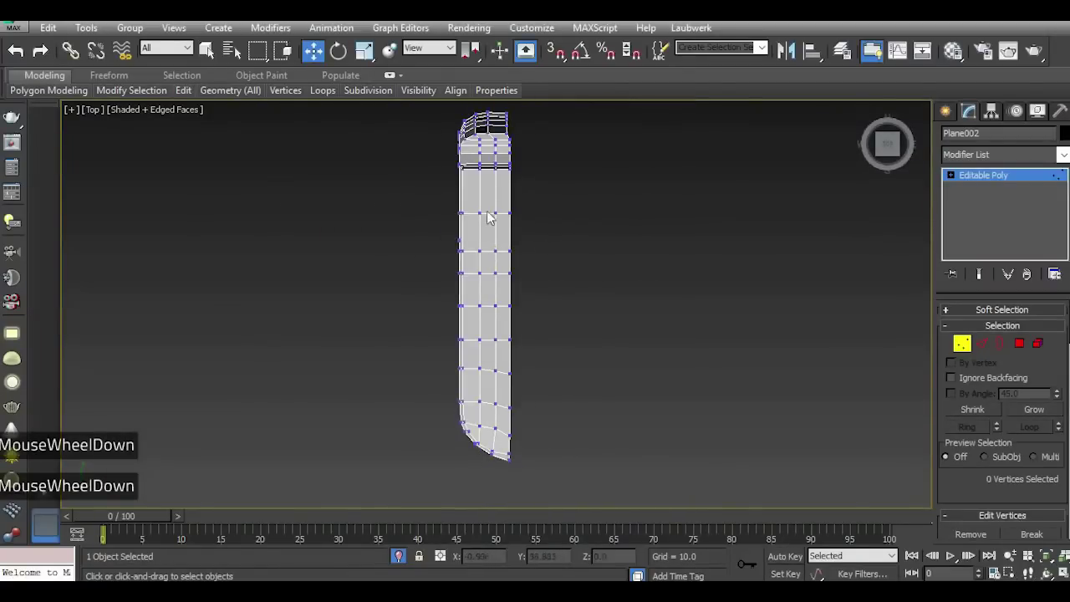
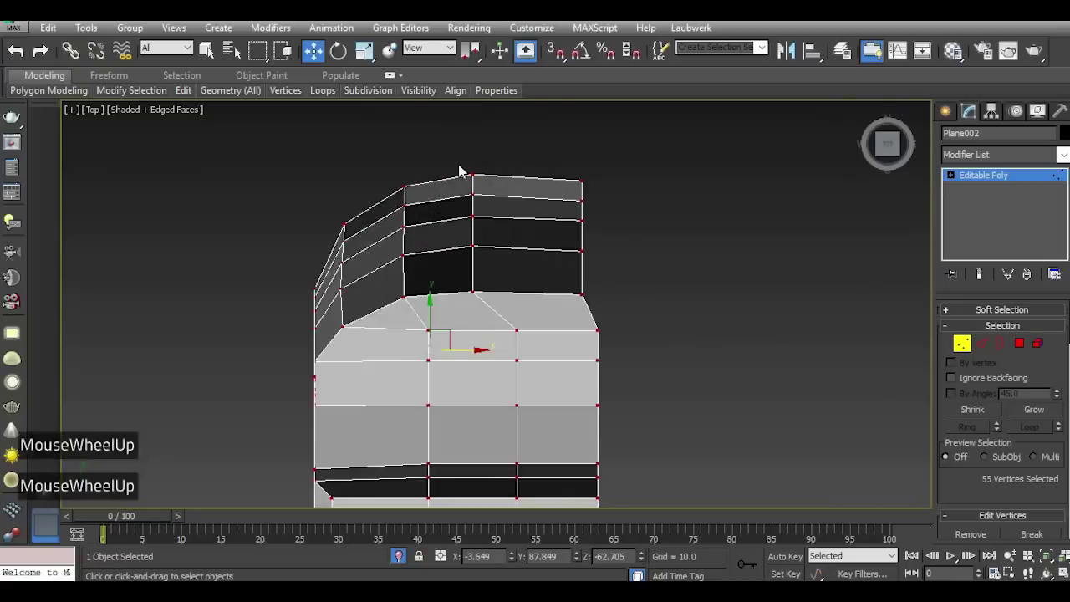
pyautogui.click(475, 185)
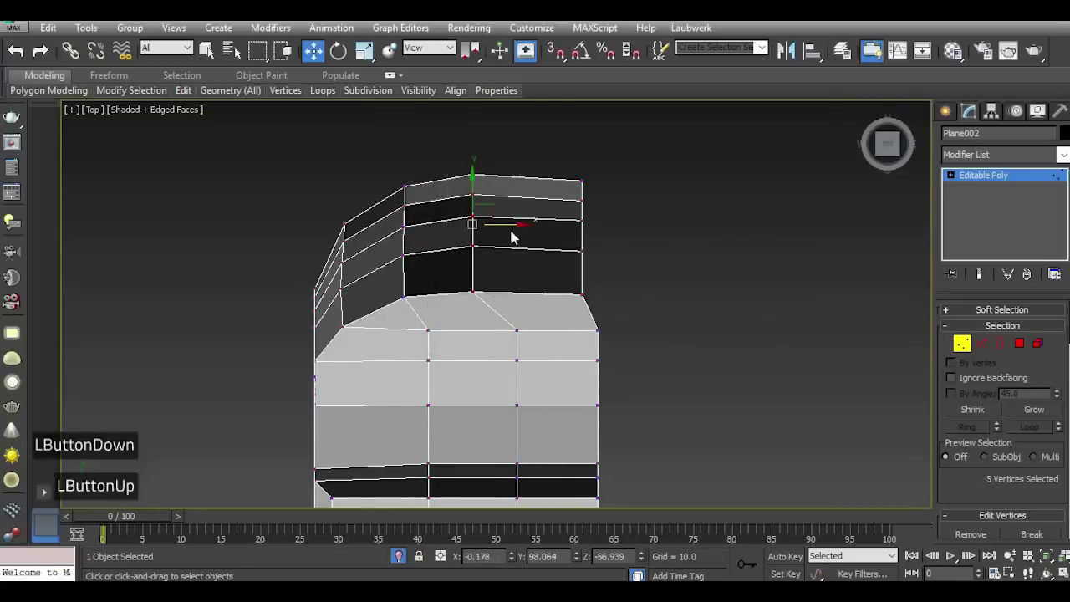
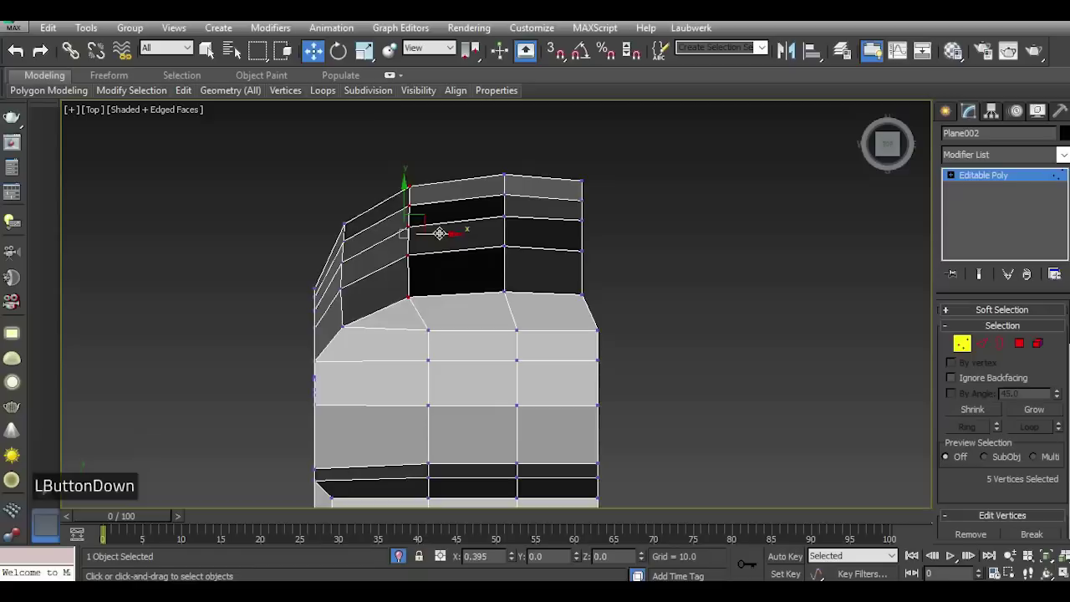
pyautogui.scroll(-3)
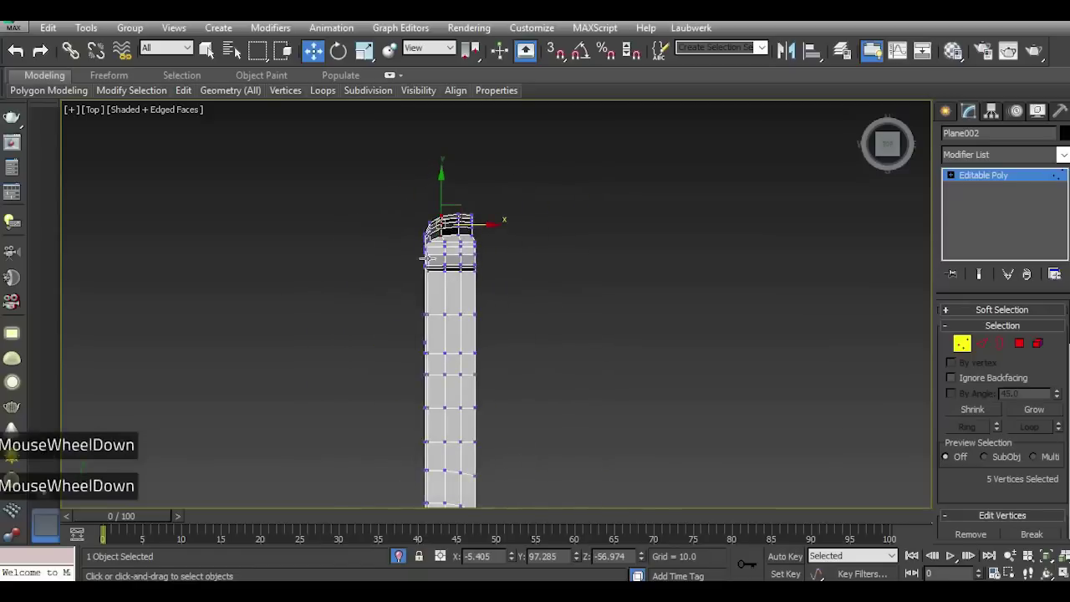
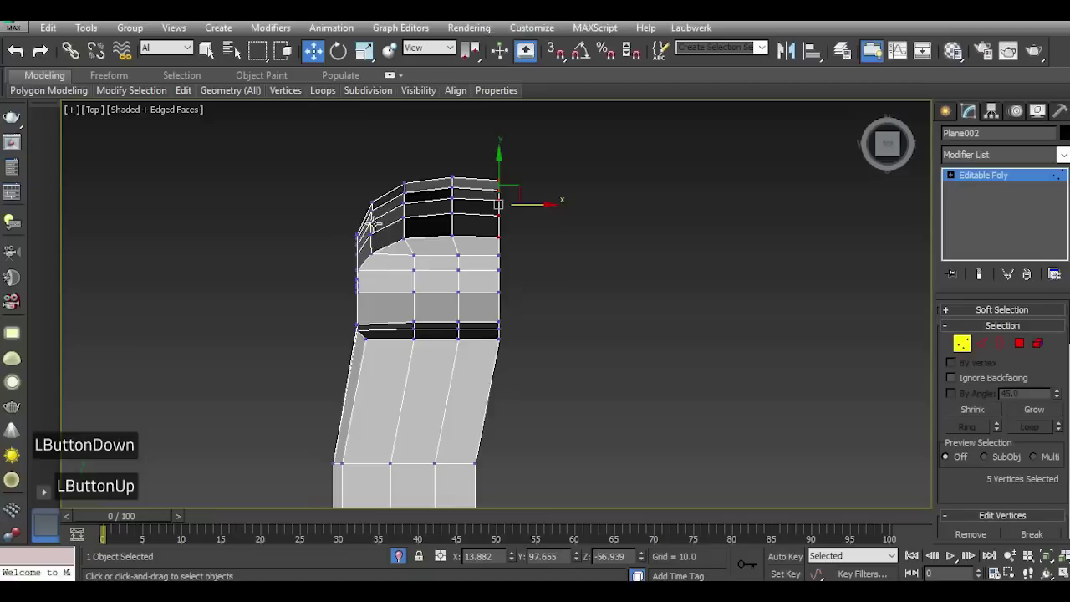
pyautogui.scroll(-3)
pyautogui.scroll(3)
pyautogui.scroll(-3)
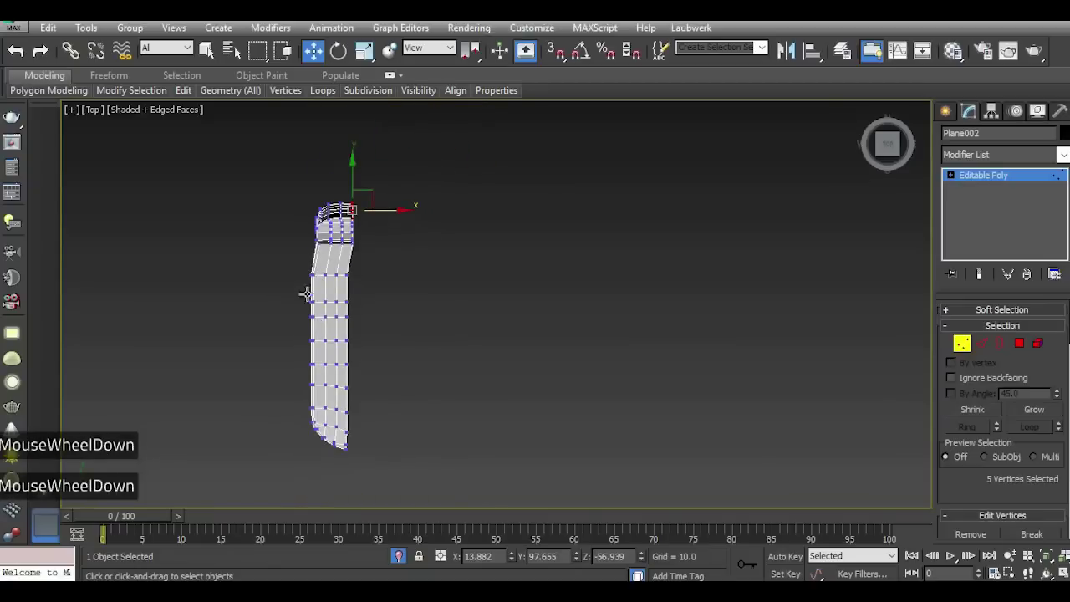
pyautogui.scroll(3)
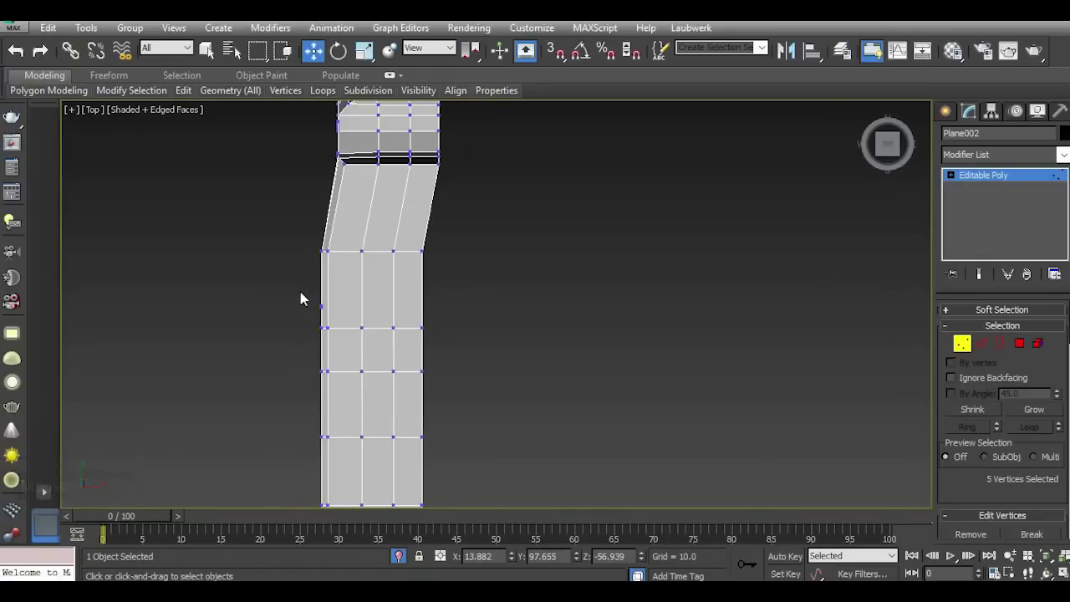
pyautogui.scroll(3)
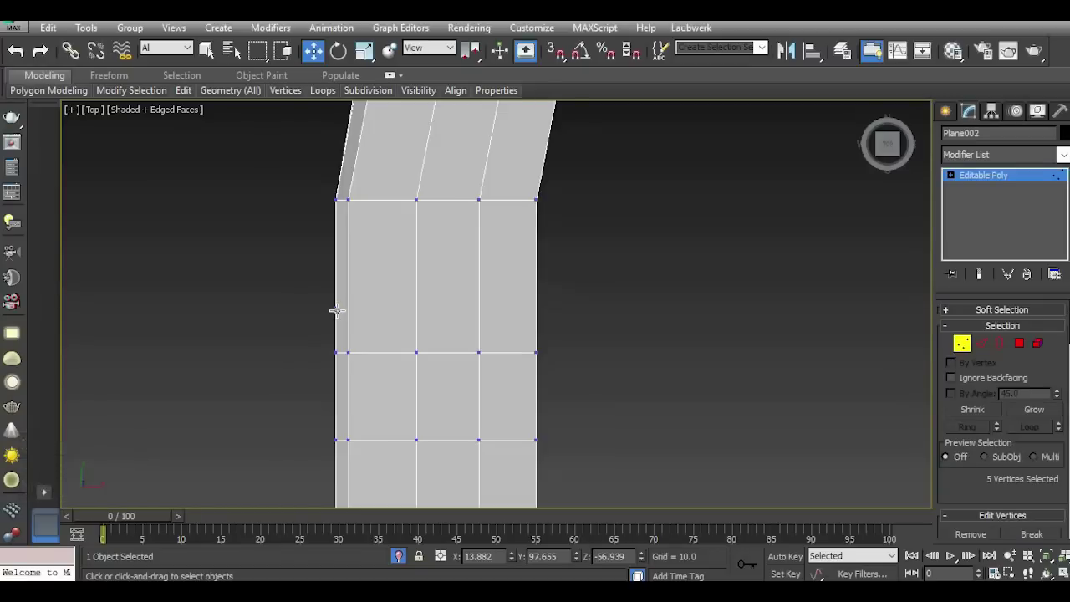
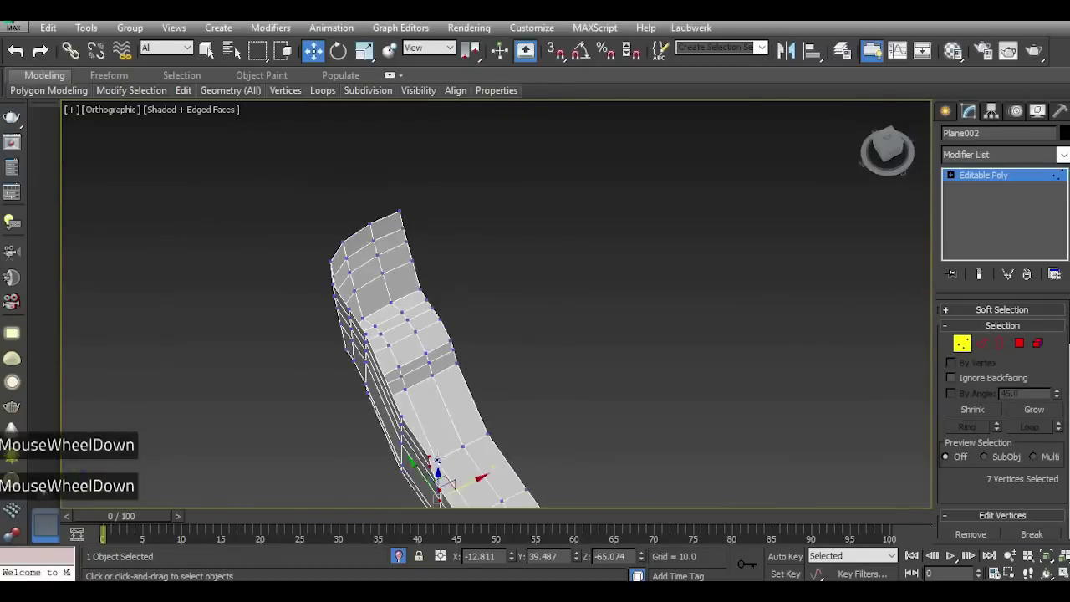
# In Top view, add the side vertices to the selection and move them to round the end corner.
pyautogui.scroll(3)
pyautogui.press('t')
pyautogui.scroll(-3)
pyautogui.scroll(3)
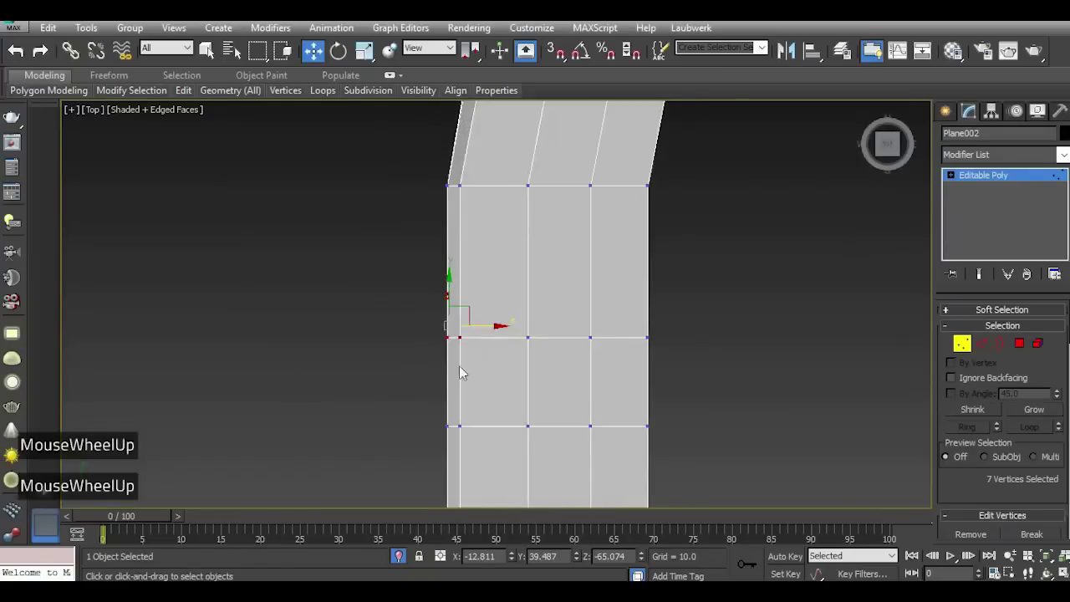
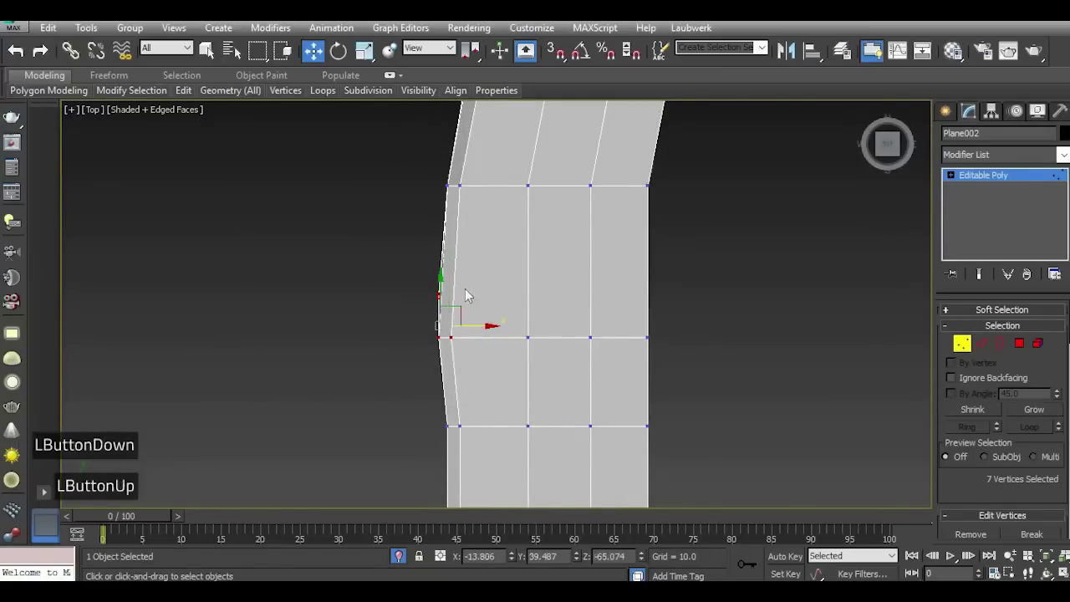
pyautogui.scroll(-3)
pyautogui.click(431, 334)
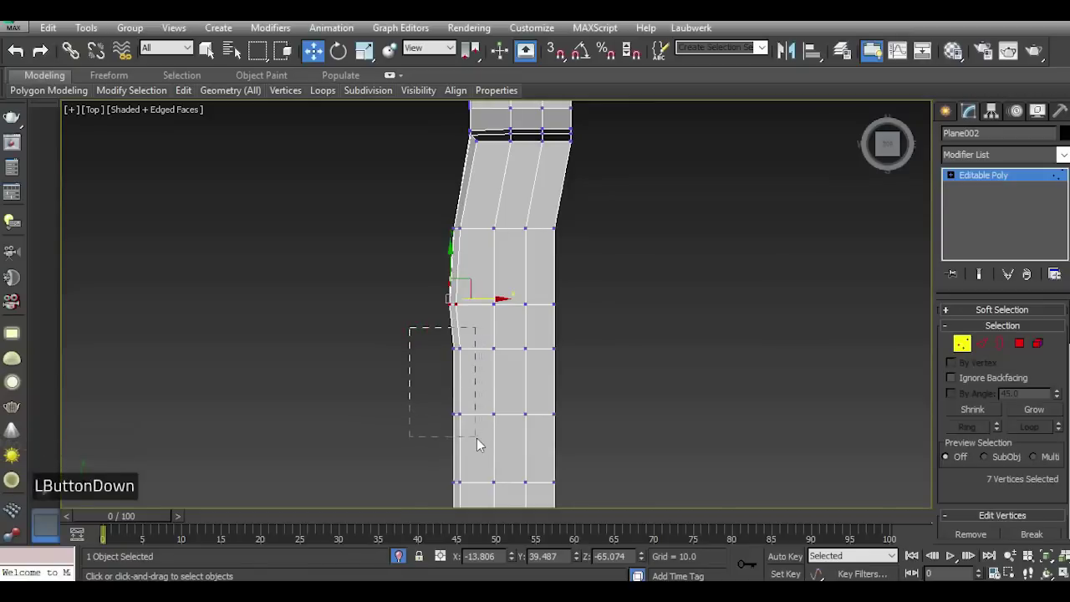
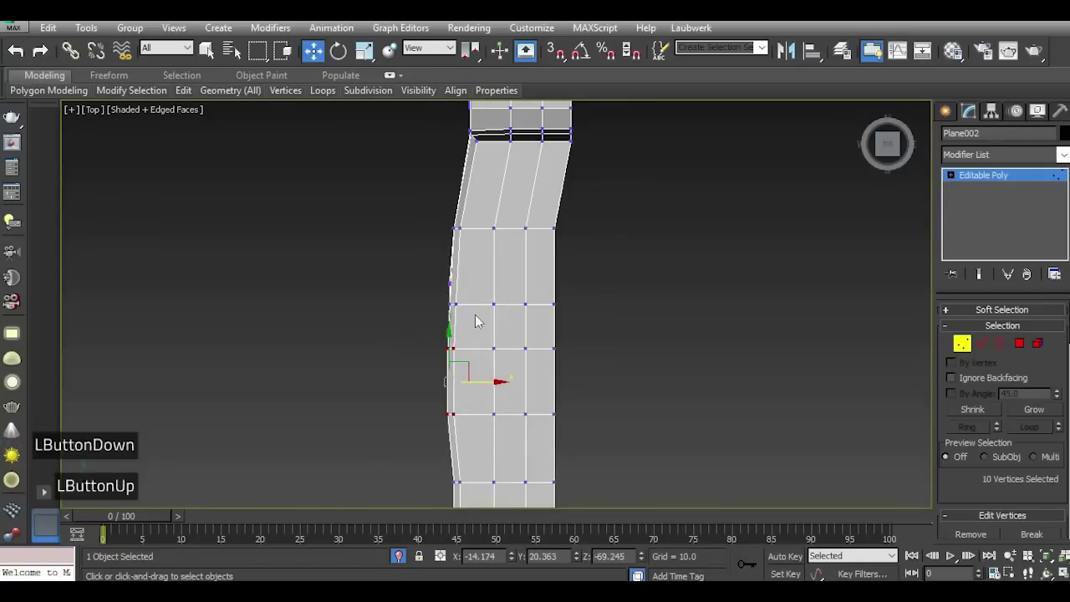
pyautogui.scroll(-3)
pyautogui.scroll(3)
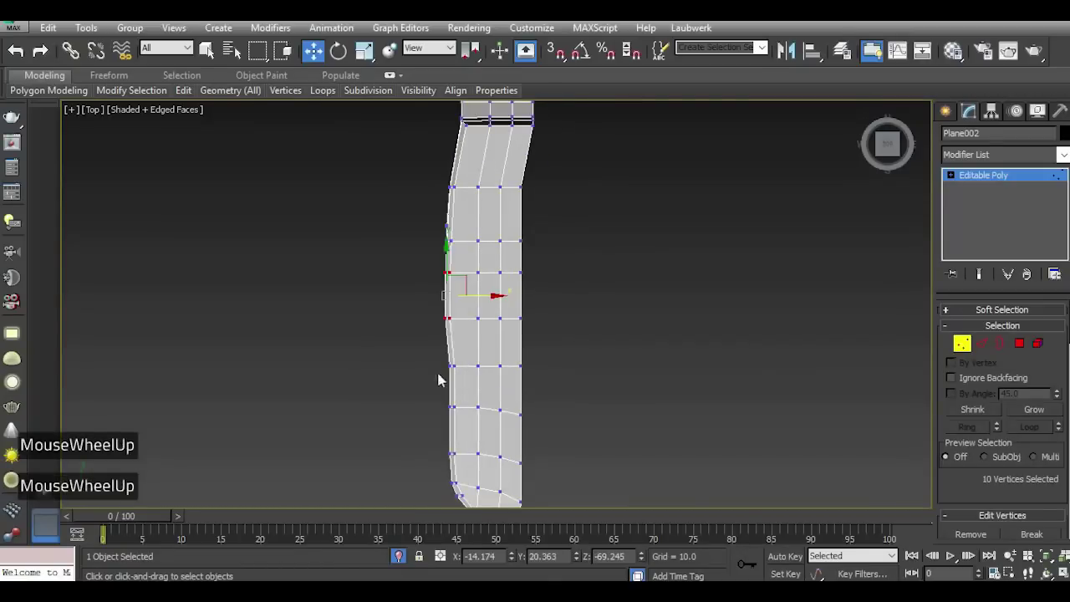
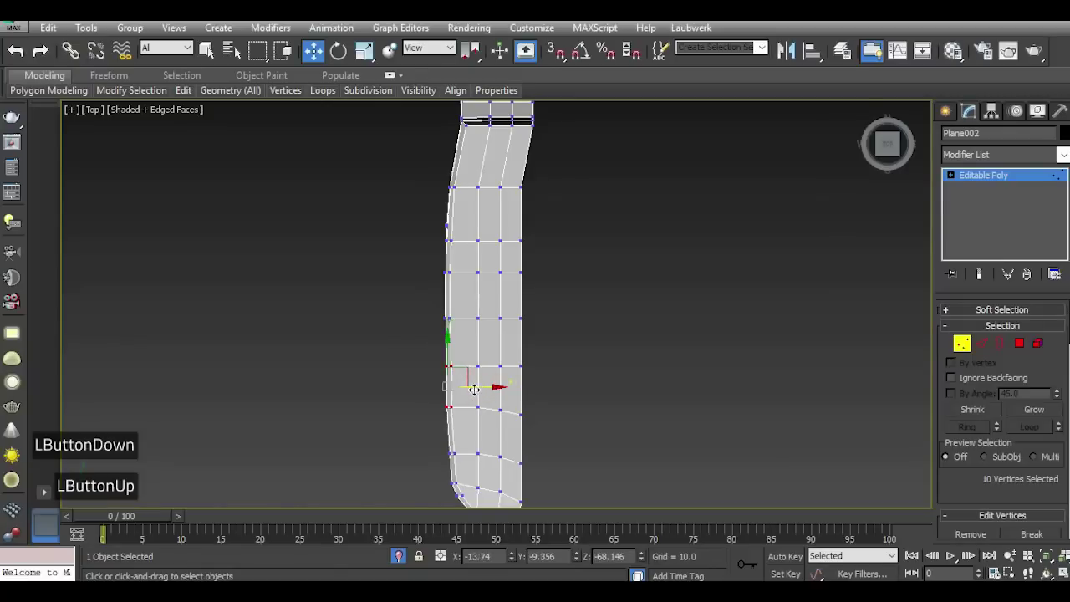
pyautogui.scroll(-3)
pyautogui.scroll(3)
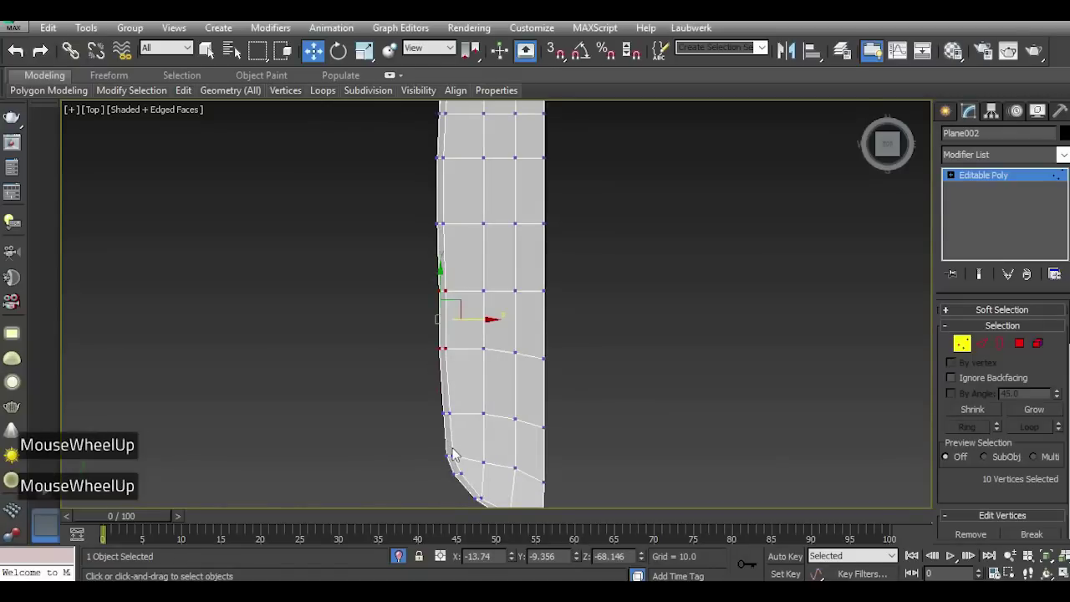
pyautogui.scroll(-3)
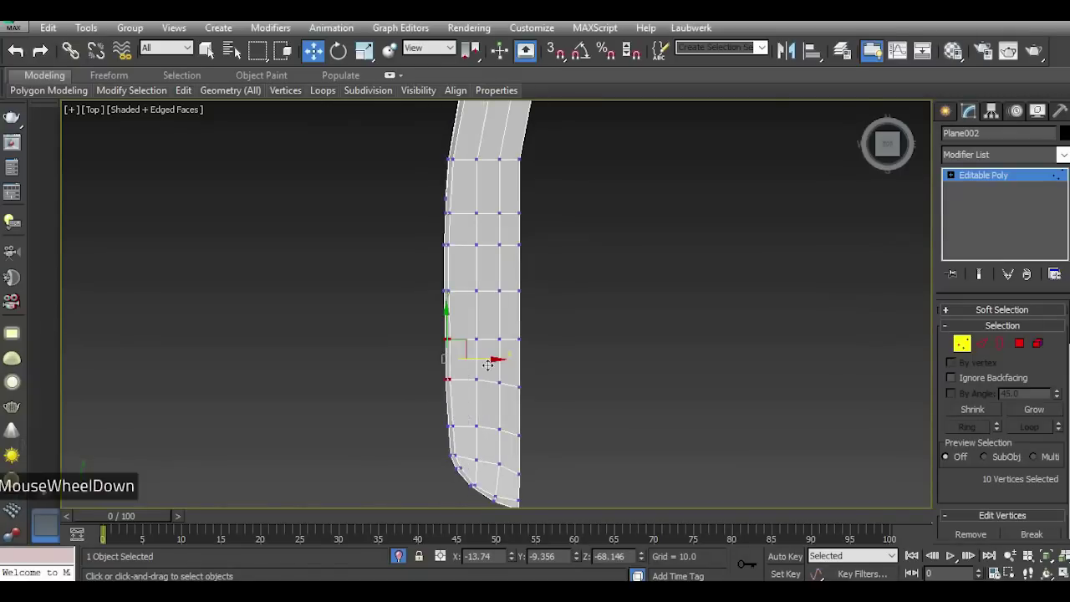
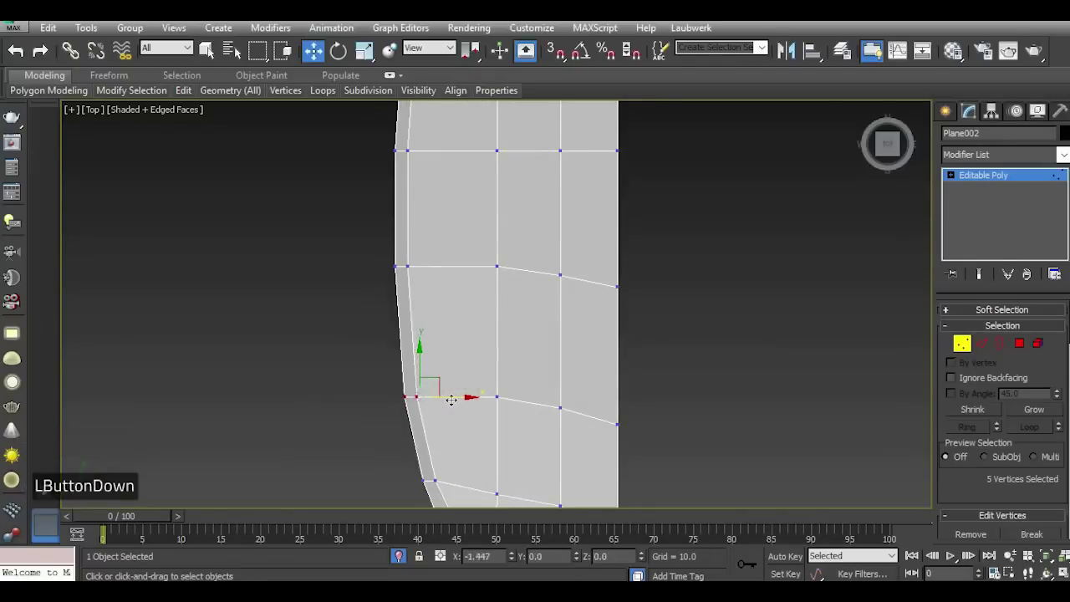
pyautogui.scroll(-3)
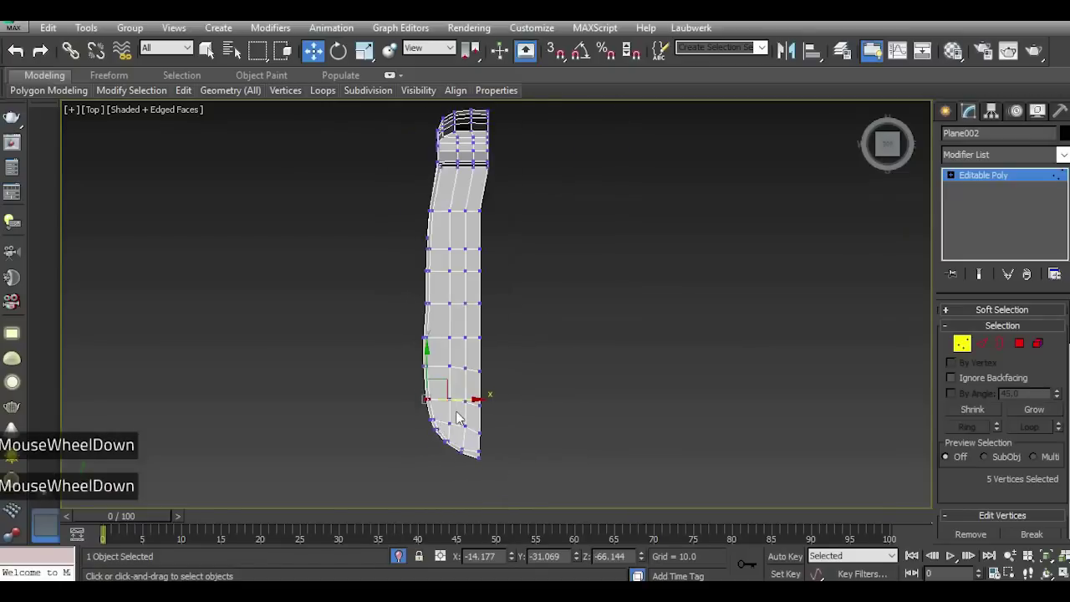
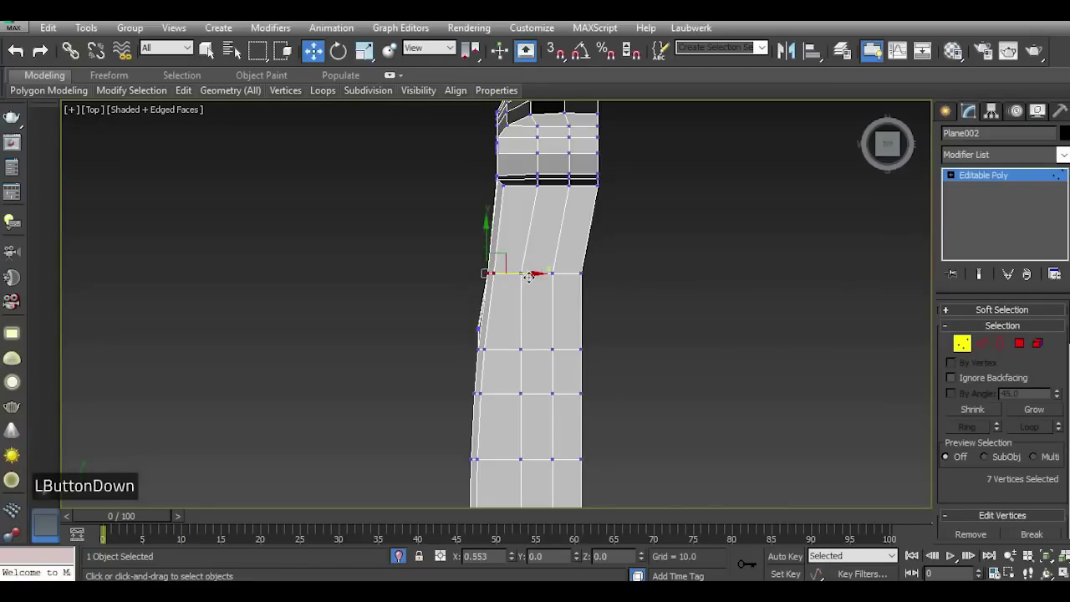
pyautogui.scroll(3)
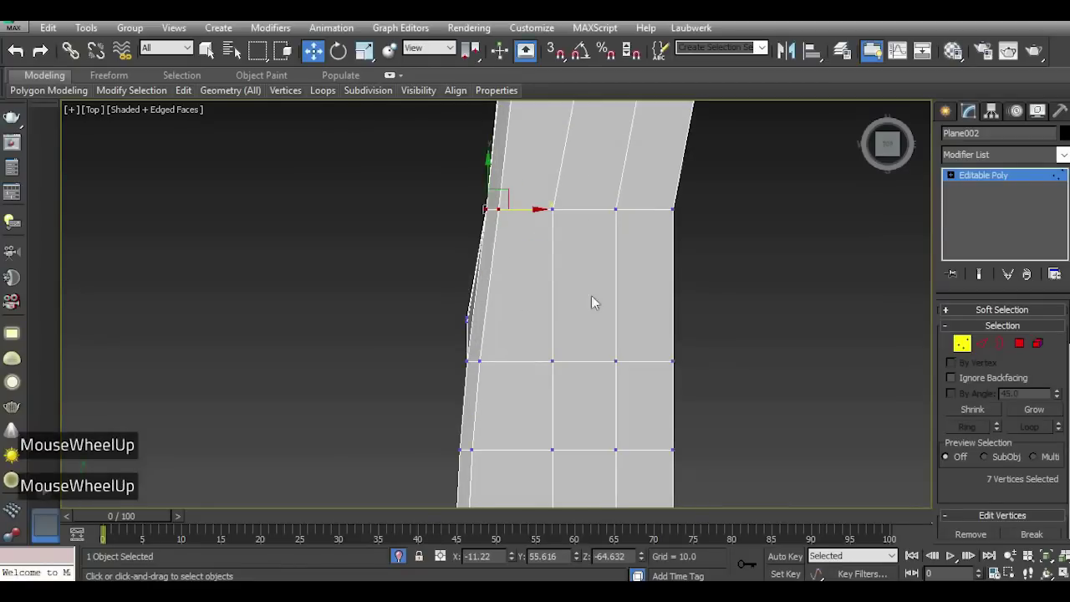
# Clear the selection and fine-tune the end vertices so the side row aligns straight.
pyautogui.click(696, 303)
pyautogui.scroll(-3)
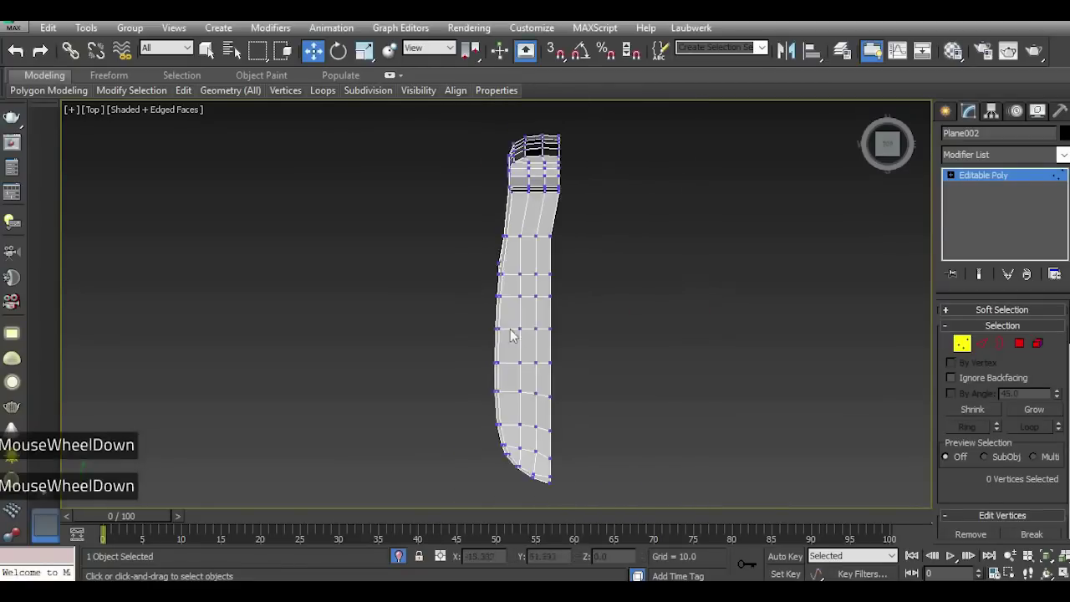
pyautogui.scroll(3)
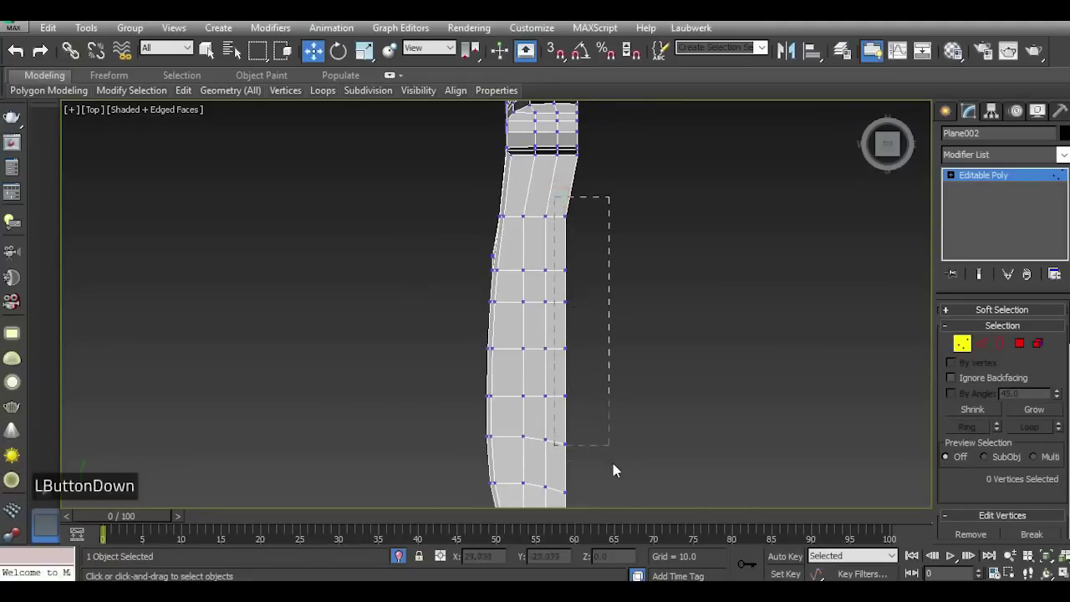
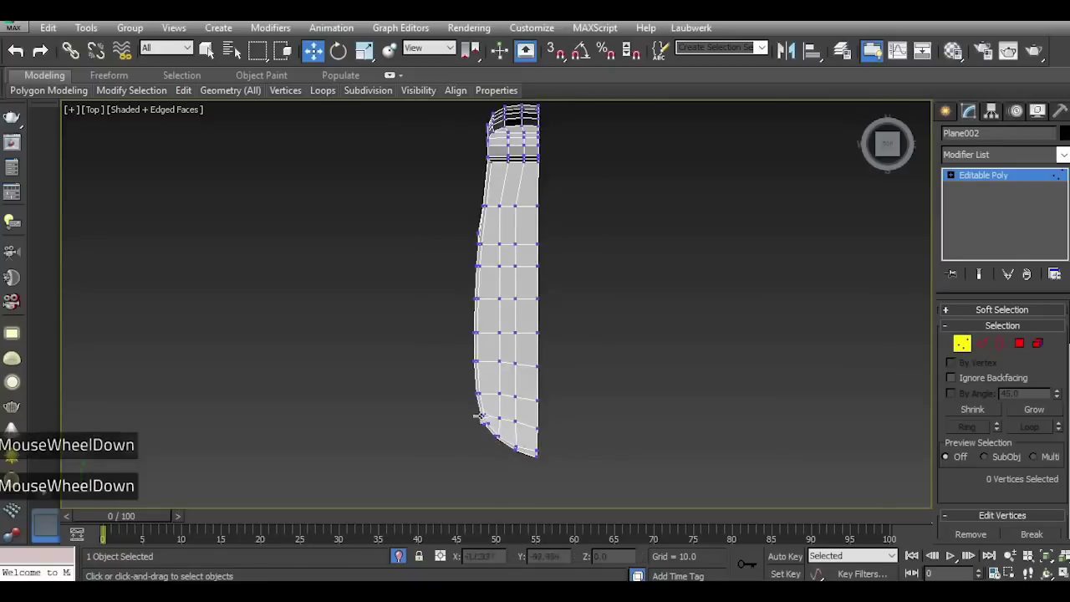
pyautogui.scroll(3)
pyautogui.scroll(-3)
pyautogui.scroll(-3)
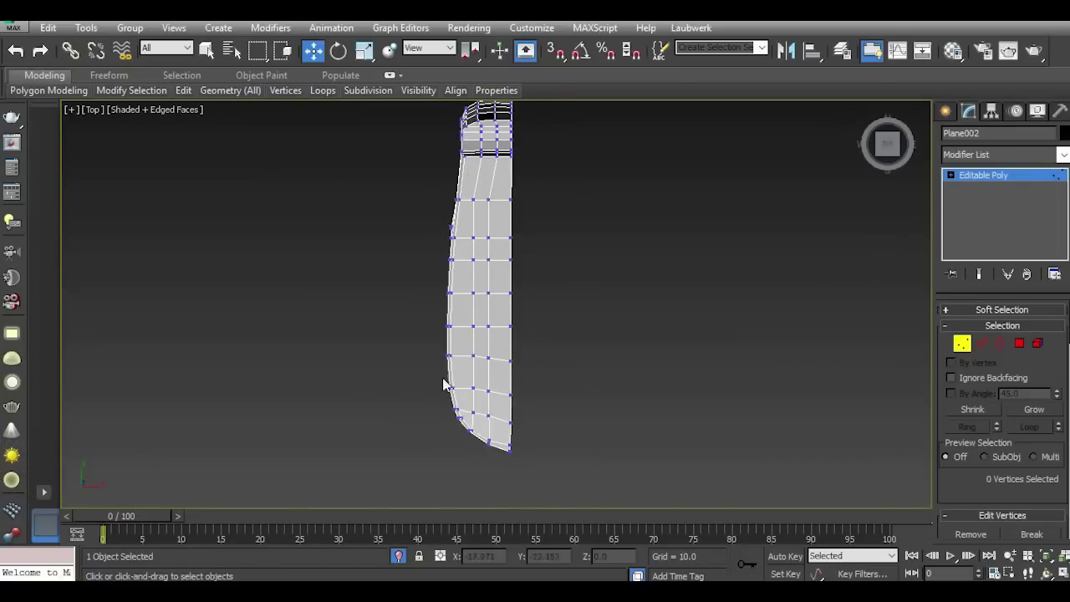
pyautogui.scroll(3)
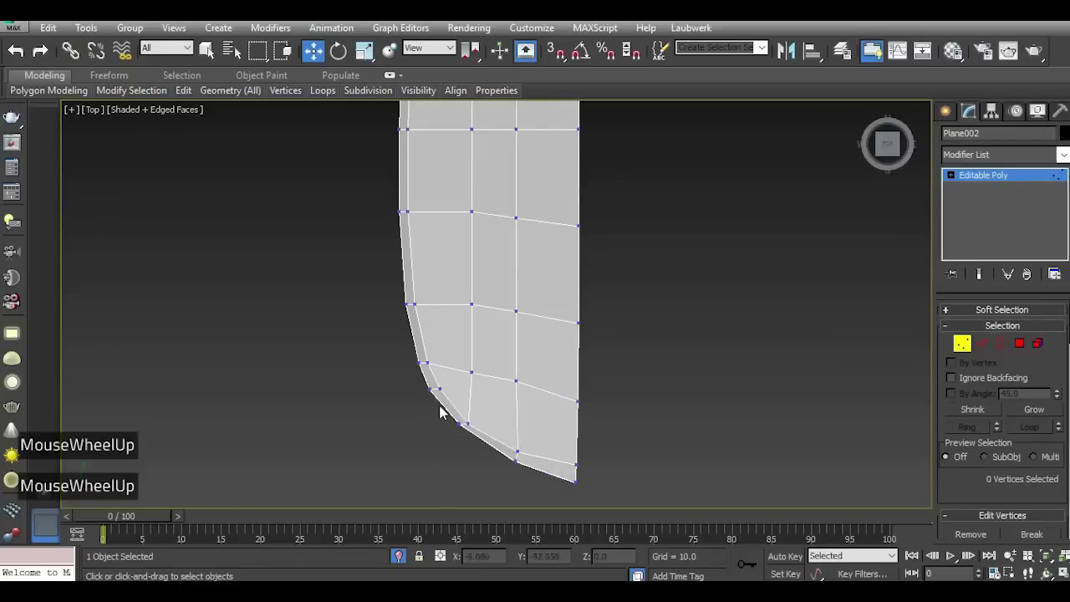
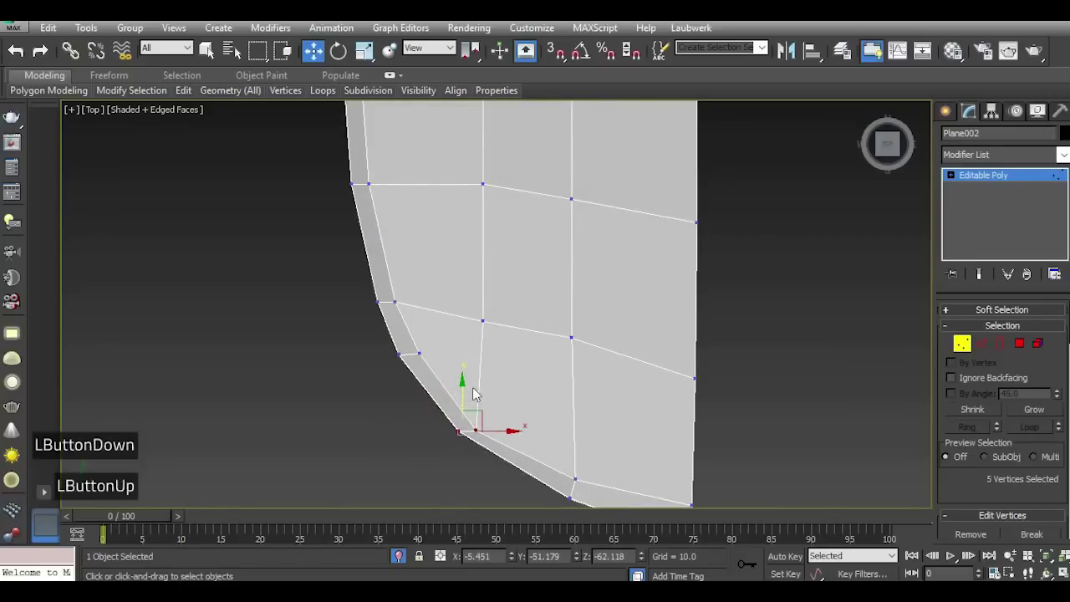
pyautogui.scroll(-3)
pyautogui.scroll(3)
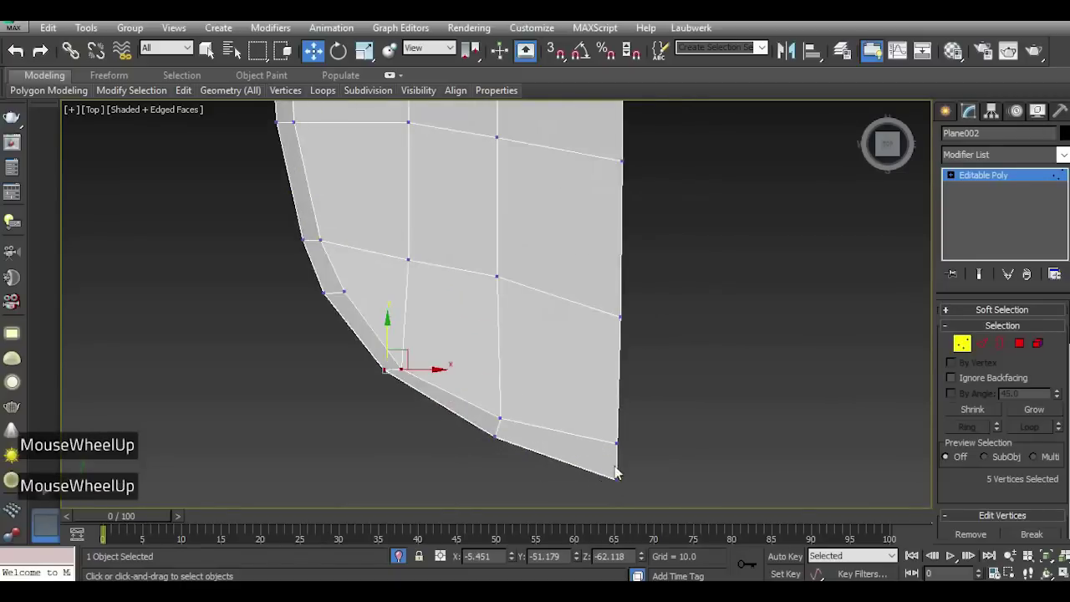
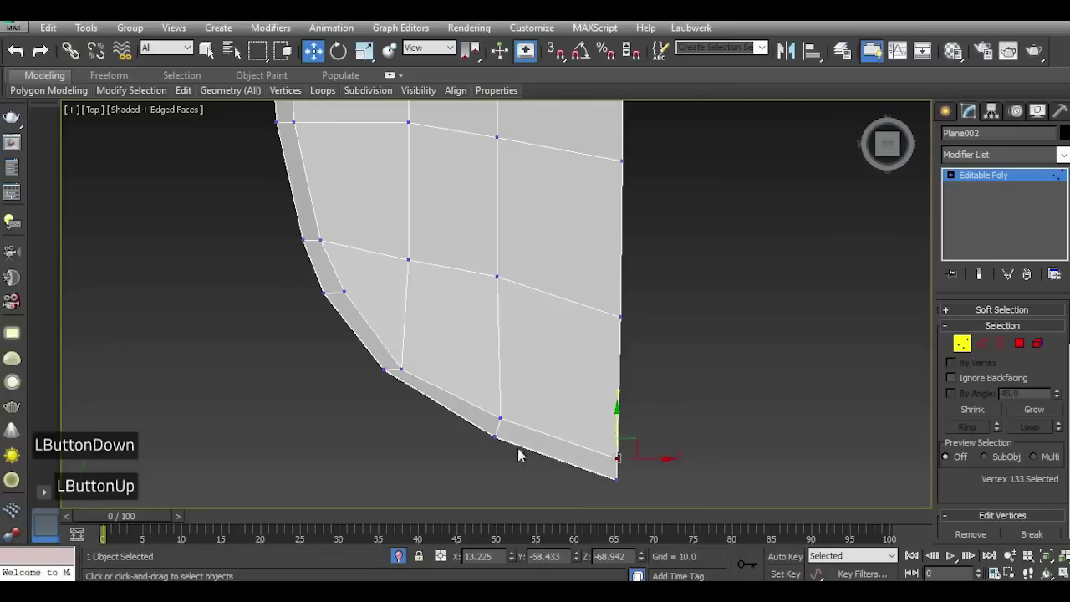
pyautogui.scroll(-3)
pyautogui.scroll(-3)
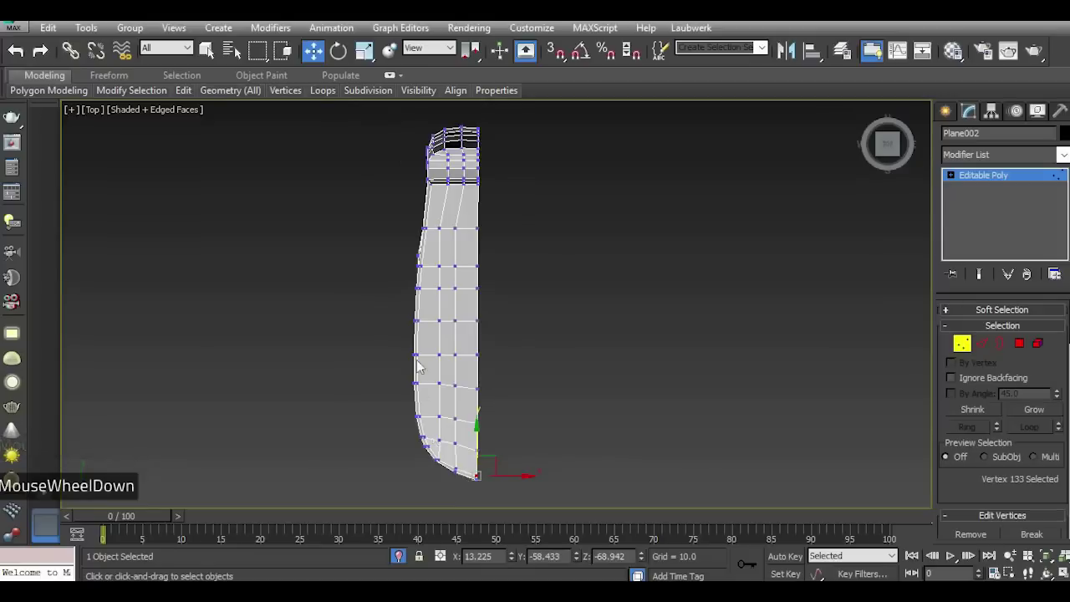
pyautogui.scroll(3)
# Leave vertex mode and add a Symmetry modifier mirroring the half hull across Z.
pyautogui.click(991, 178)
pyautogui.click(1064, 163)
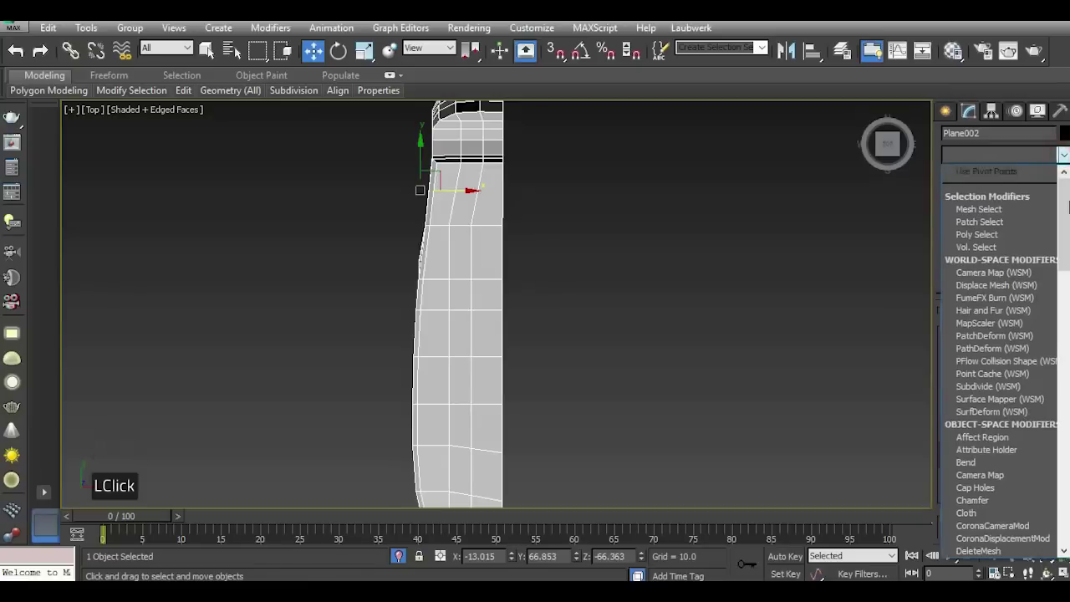
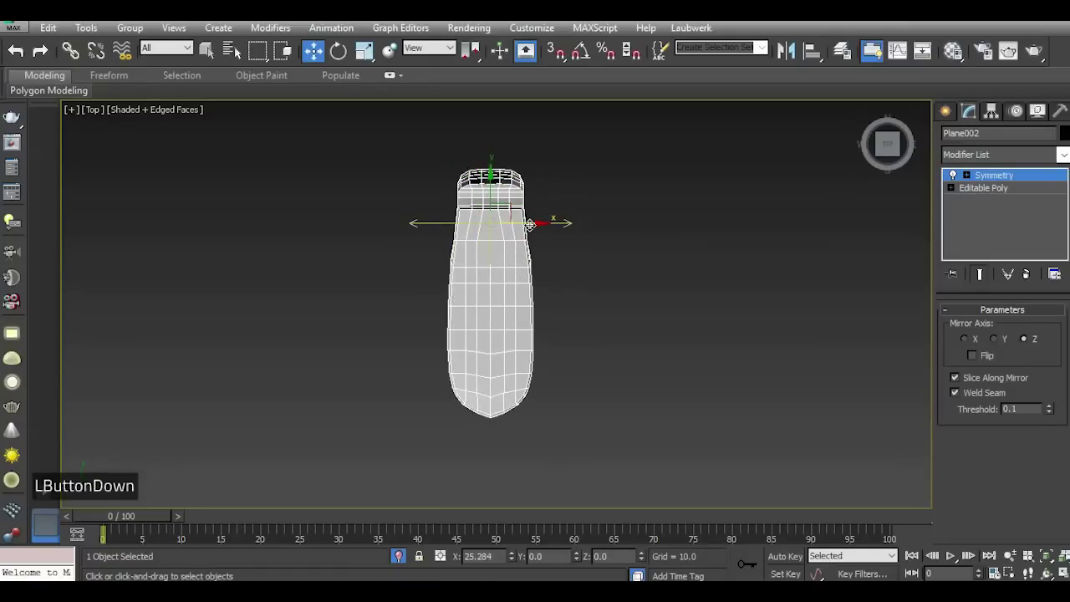
pyautogui.scroll(3)
pyautogui.scroll(-3)
pyautogui.scroll(3)
# Check the mirrored hull from below in Perspective, then view it from the left side.
pyautogui.press('p')
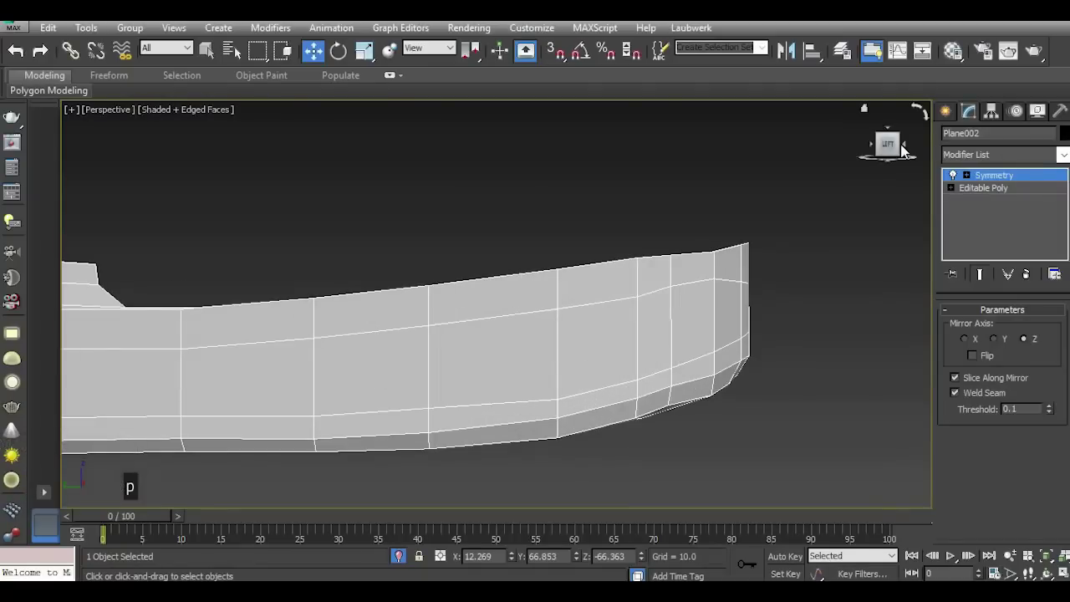
pyautogui.click(894, 148)
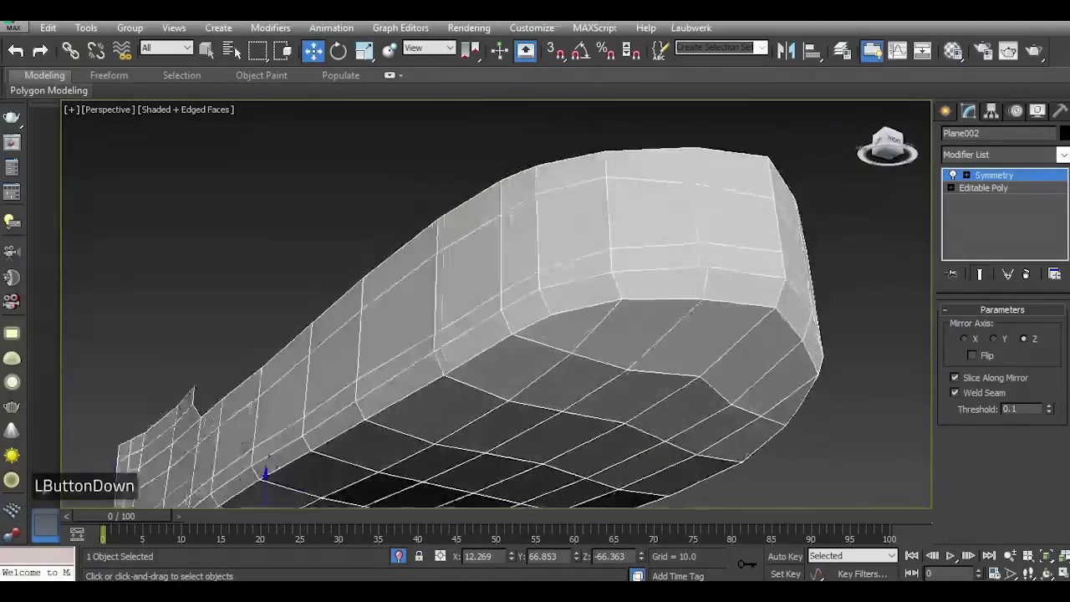
pyautogui.press('i')
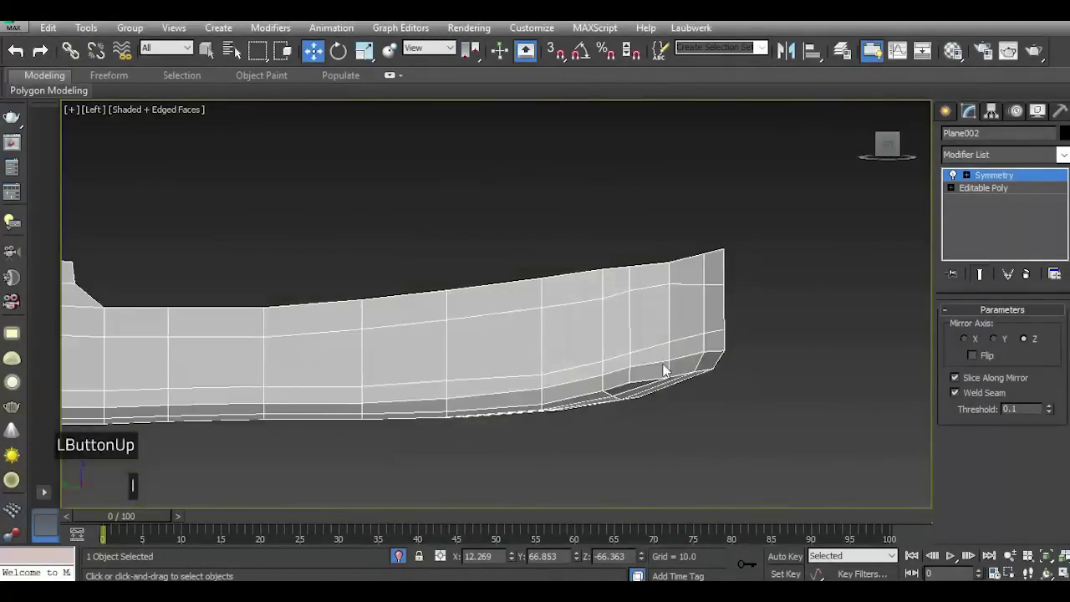
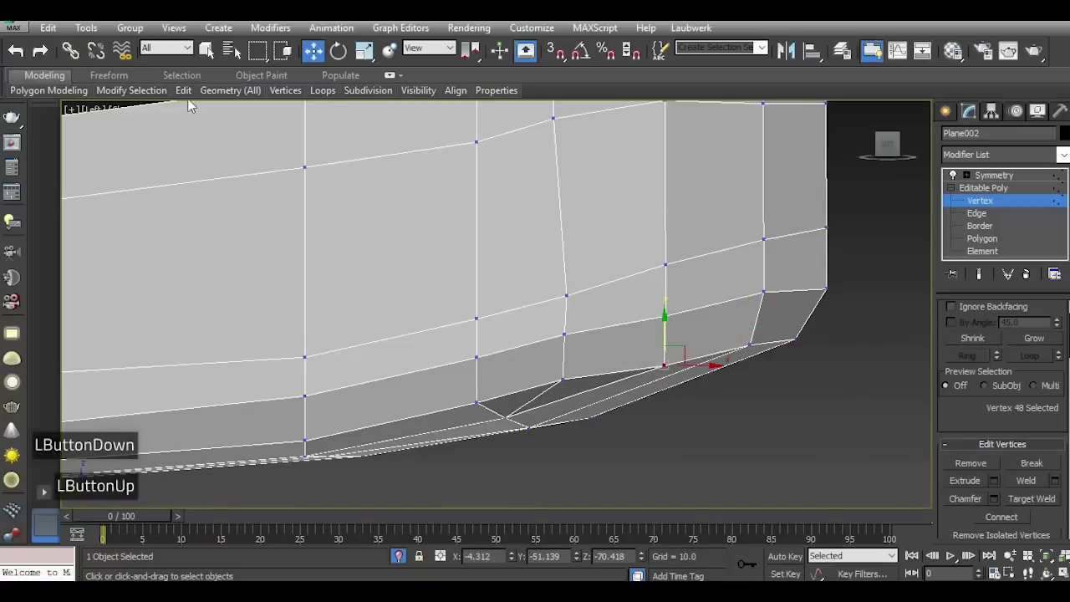
# Return to Editable Poly vertex level under Symmetry and preview the hull with NURMS smoothing.
pyautogui.click(248, 209)
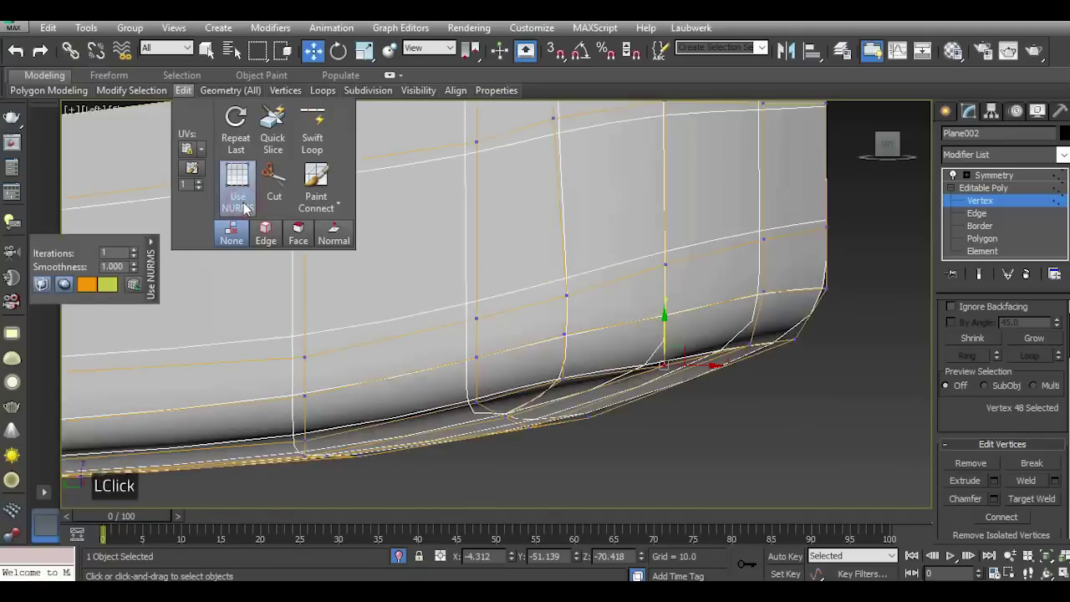
pyautogui.click(720, 421)
pyautogui.scroll(-3)
pyautogui.scroll(3)
pyautogui.click(895, 146)
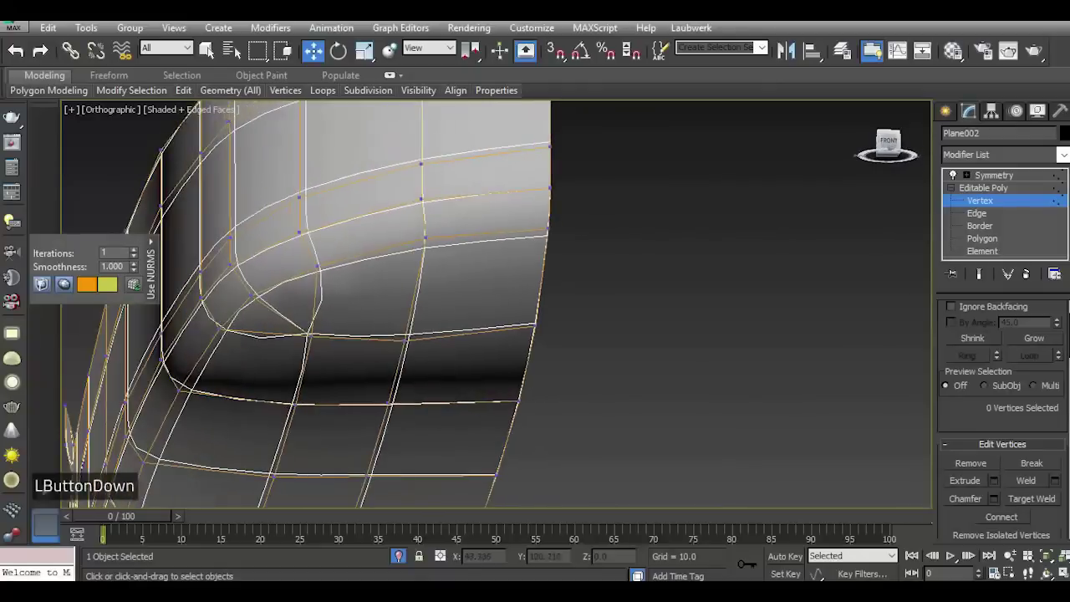
pyautogui.doubleClick(229, 187)
pyautogui.scroll(-3)
# In Left view, move the stern corner vertices so the back end slopes into a smoother sheer line.
pyautogui.press('i')
pyautogui.click(807, 399)
pyautogui.scroll(3)
pyautogui.scroll(3)
pyautogui.click(685, 364)
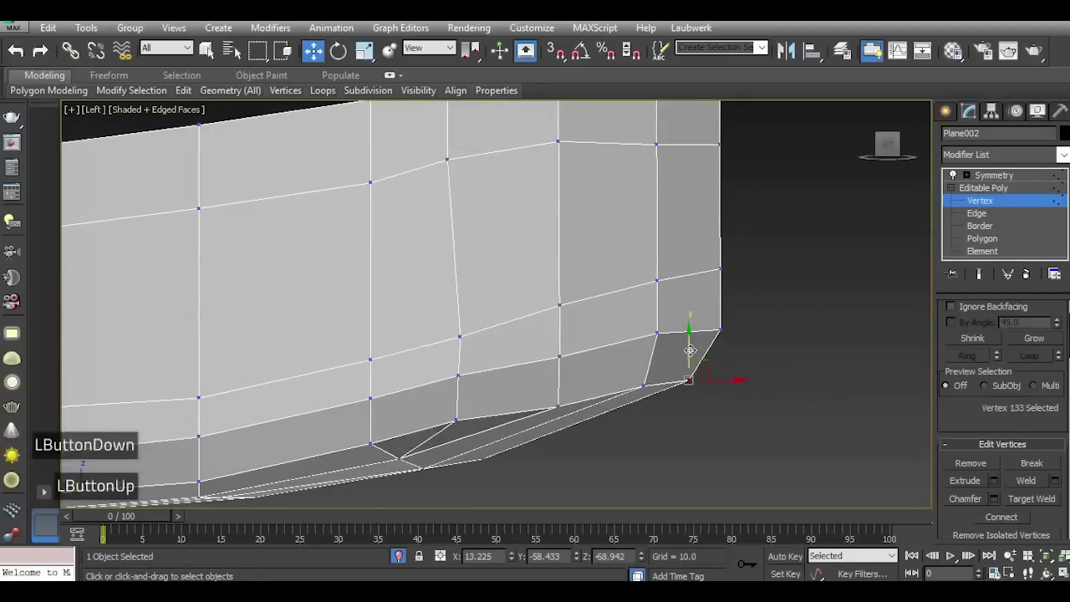
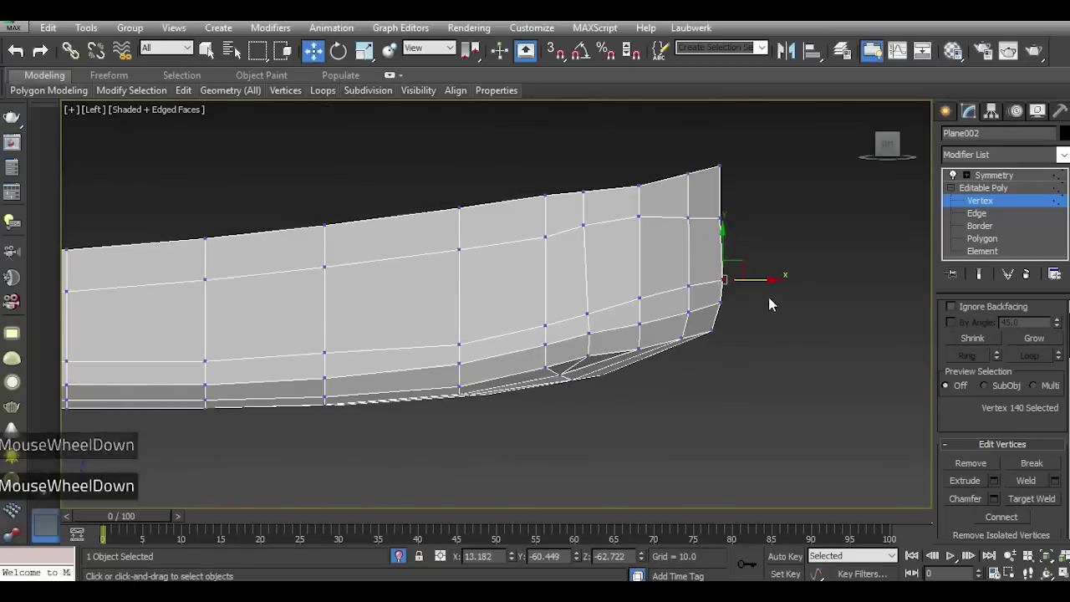
pyautogui.scroll(3)
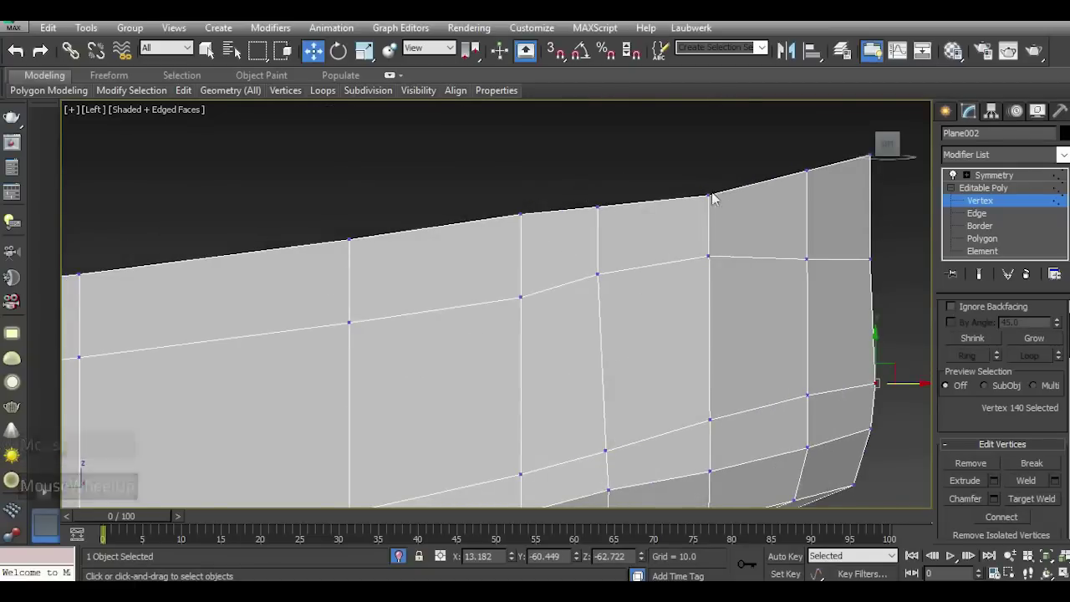
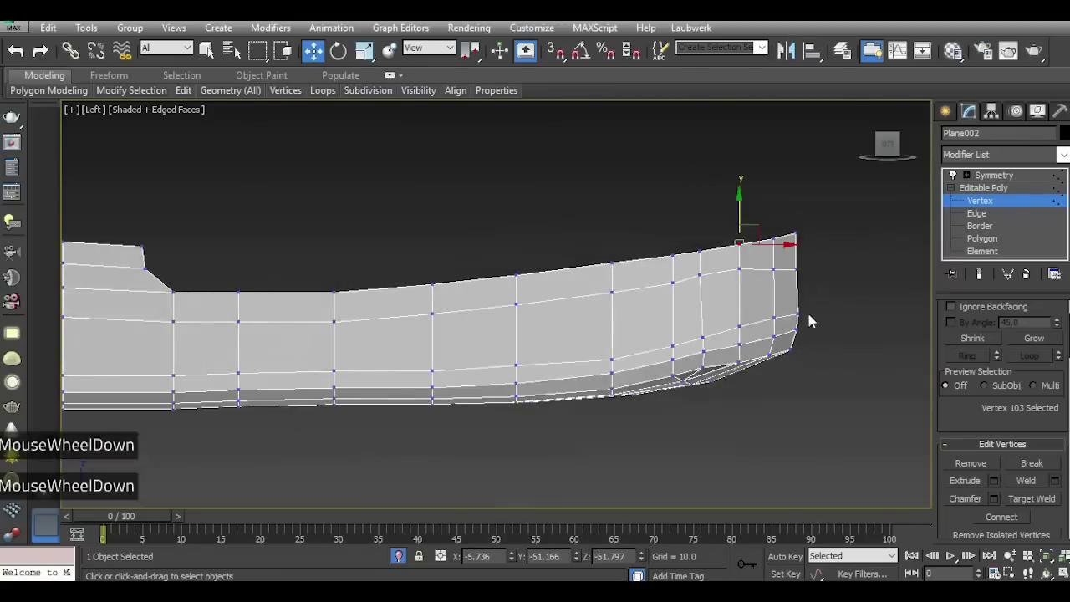
pyautogui.scroll(3)
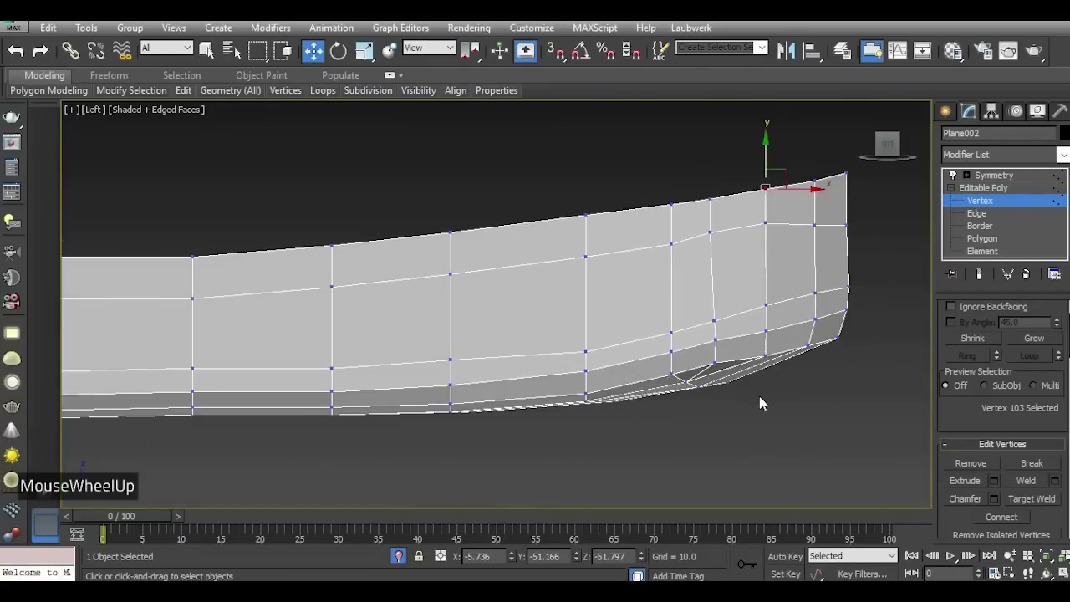
pyautogui.scroll(-3)
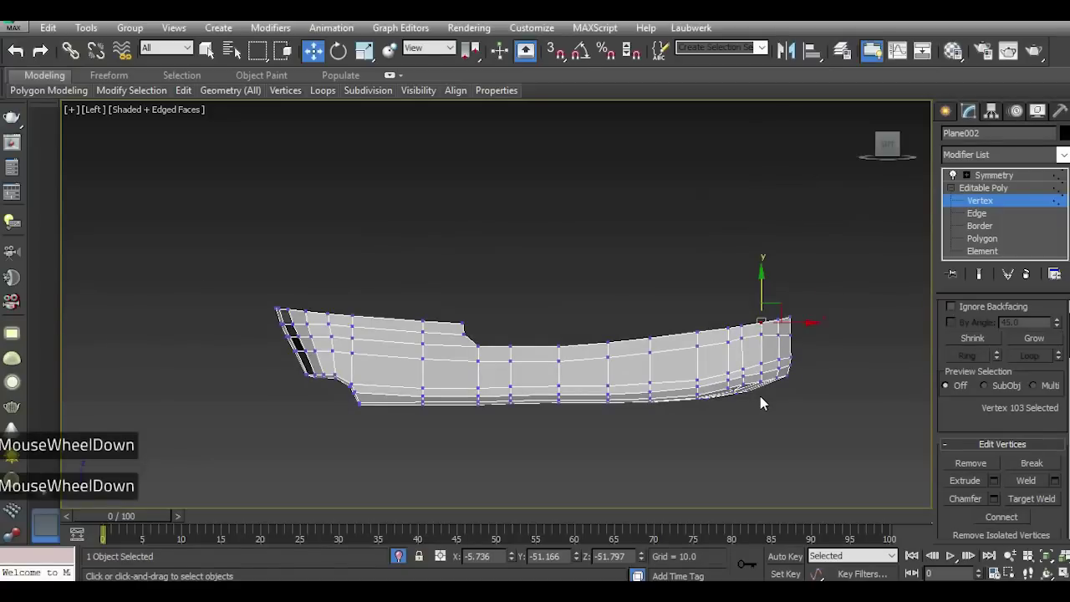
# Orbit the smoothed mirrored hull in Perspective to check the stern rounds into the bottom.
pyautogui.press('5')
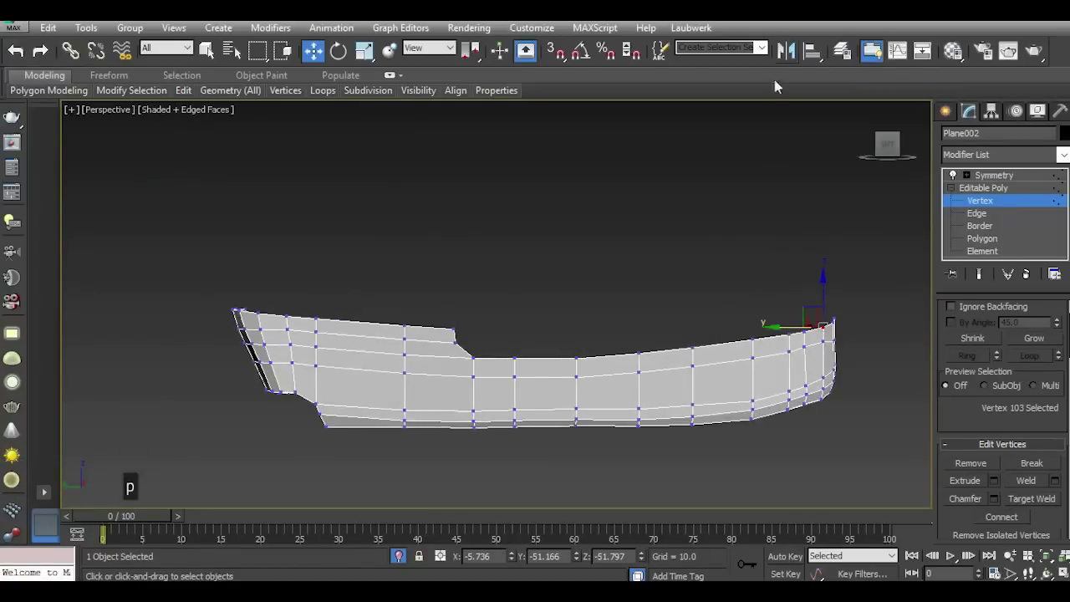
pyautogui.click(895, 143)
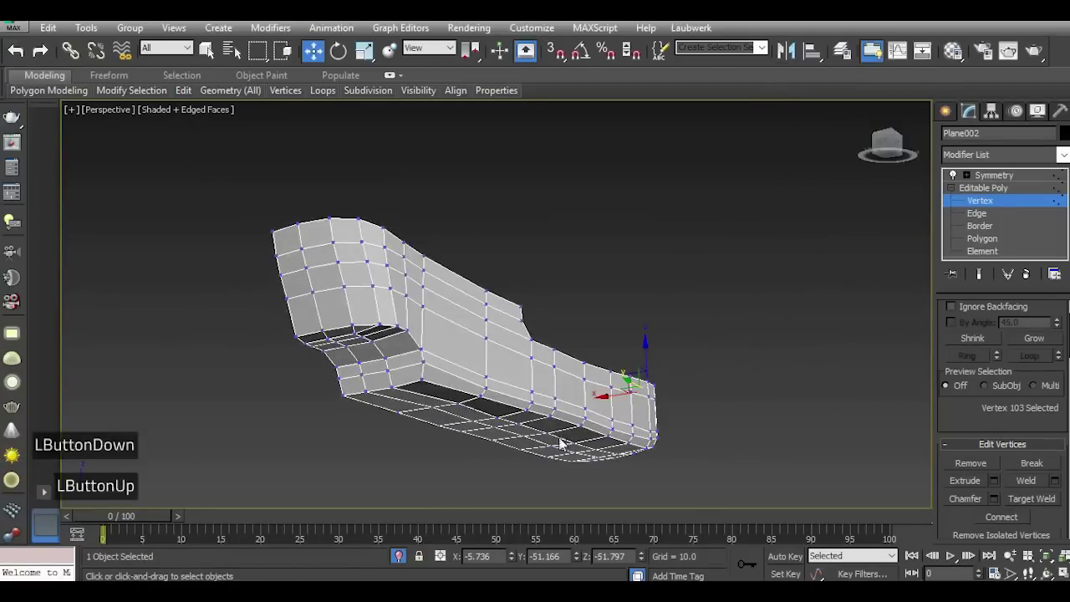
pyautogui.scroll(3)
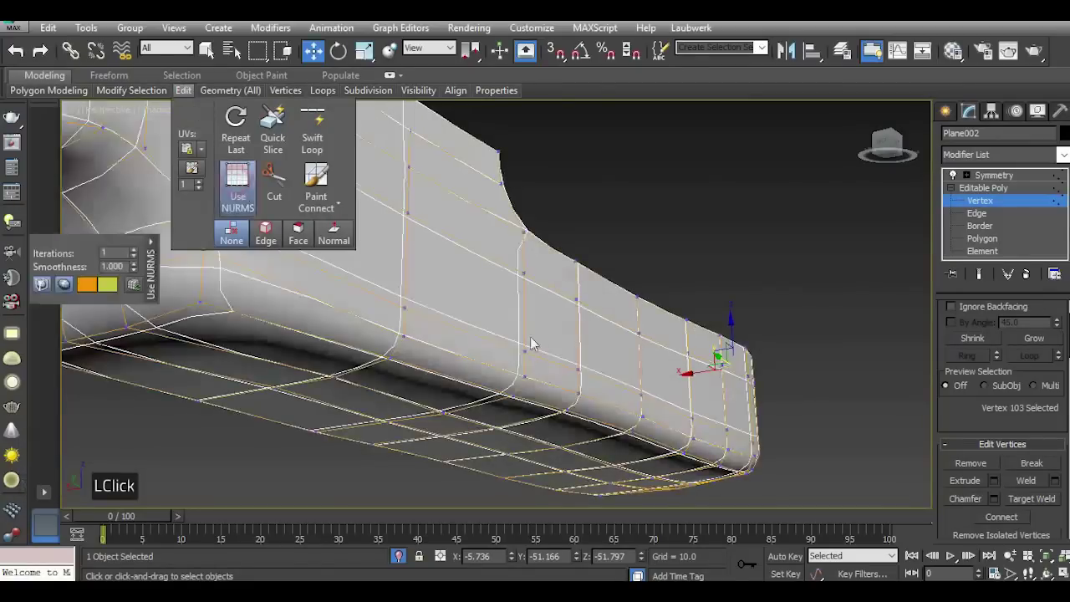
pyautogui.scroll(-3)
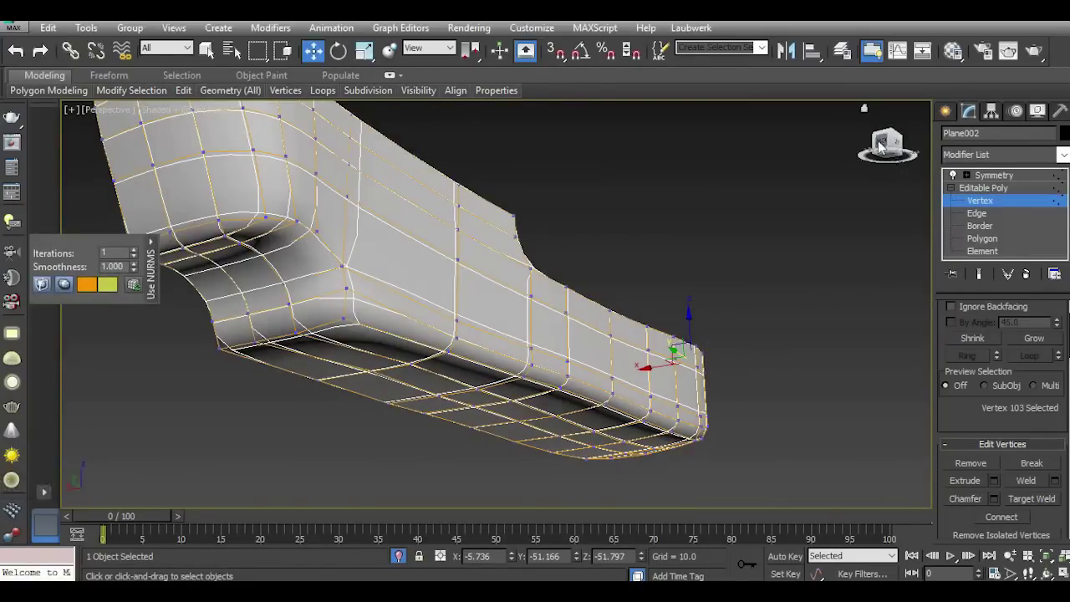
pyautogui.click(887, 146)
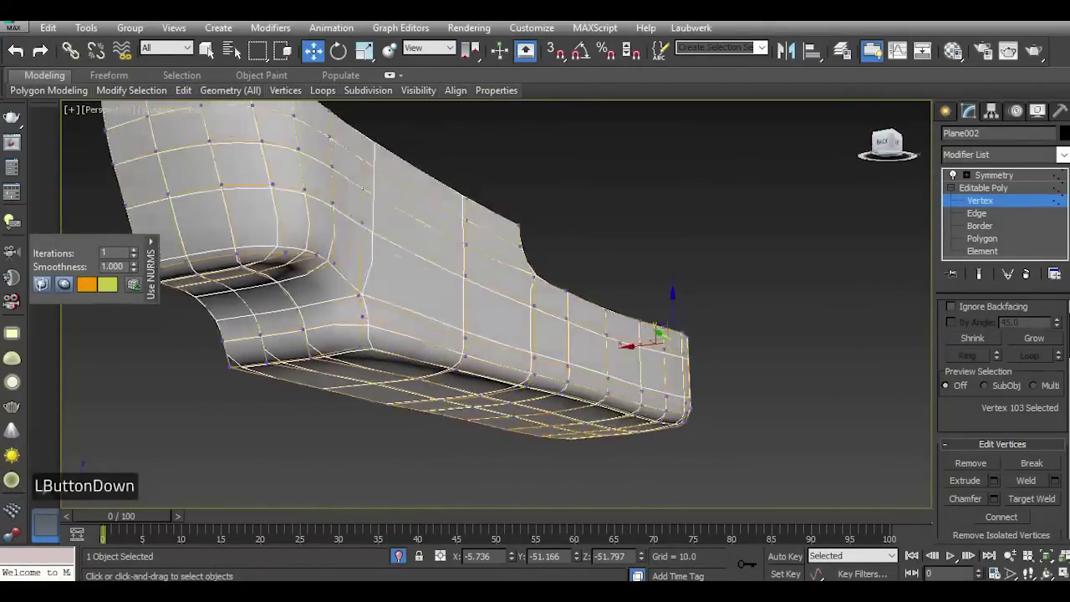
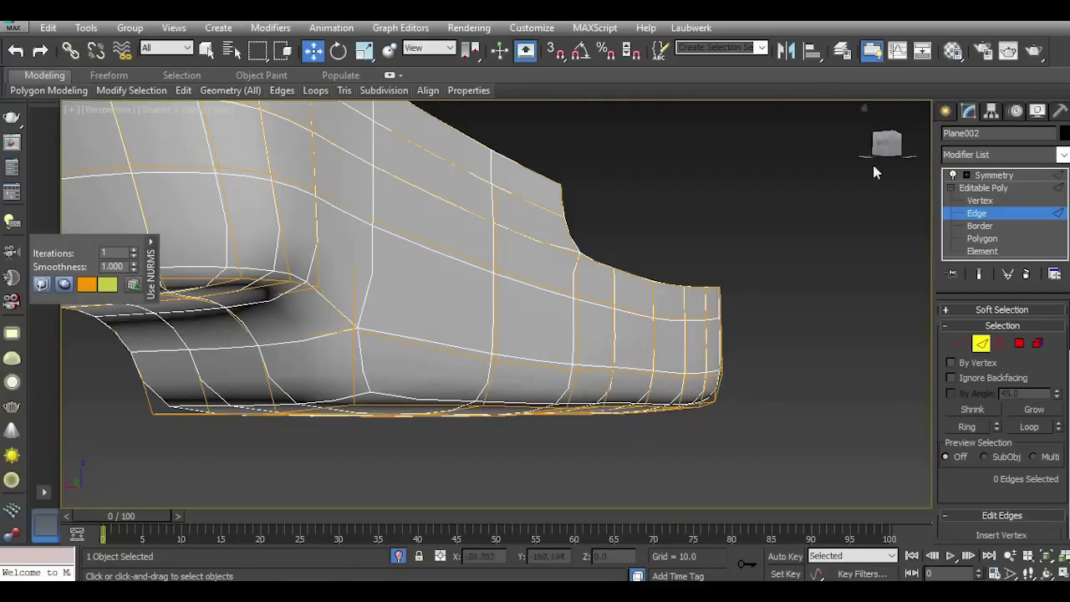
# Toggle the NURMS preview off and on while checking the hull underside near its end.
pyautogui.click(889, 156)
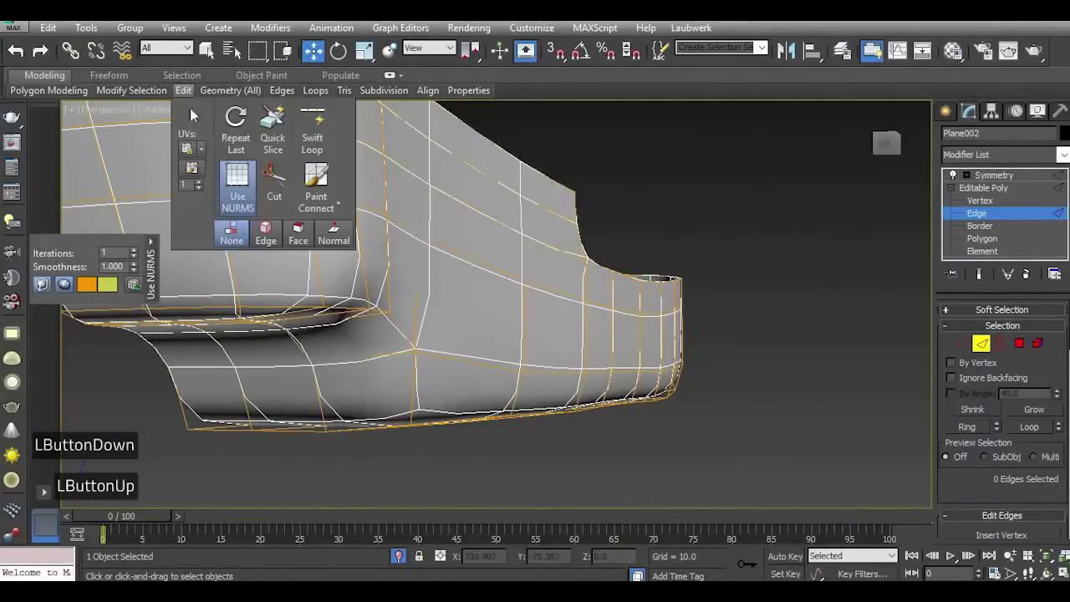
pyautogui.click(246, 190)
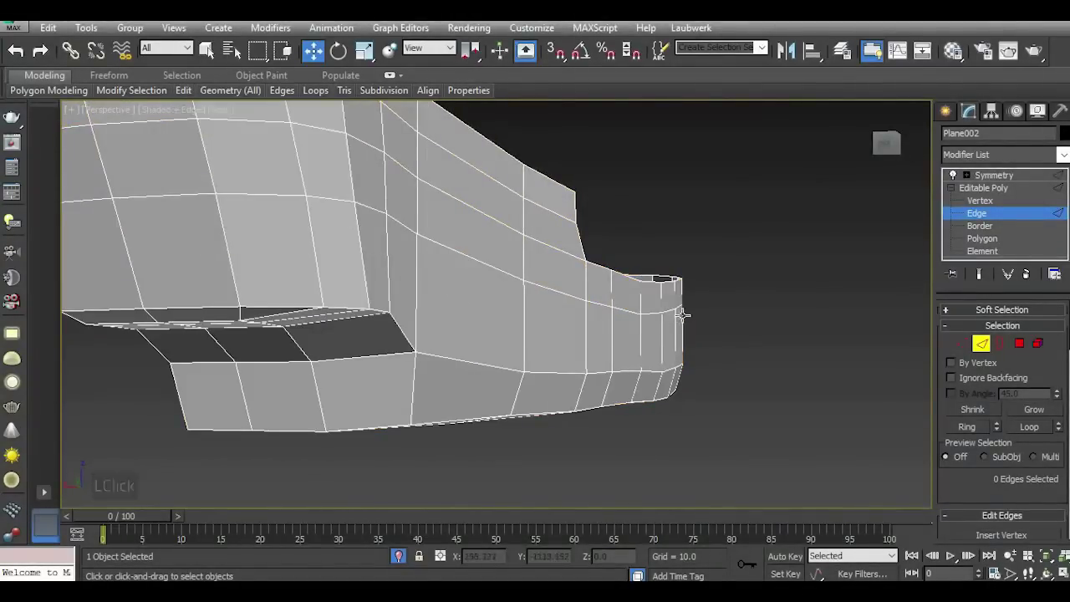
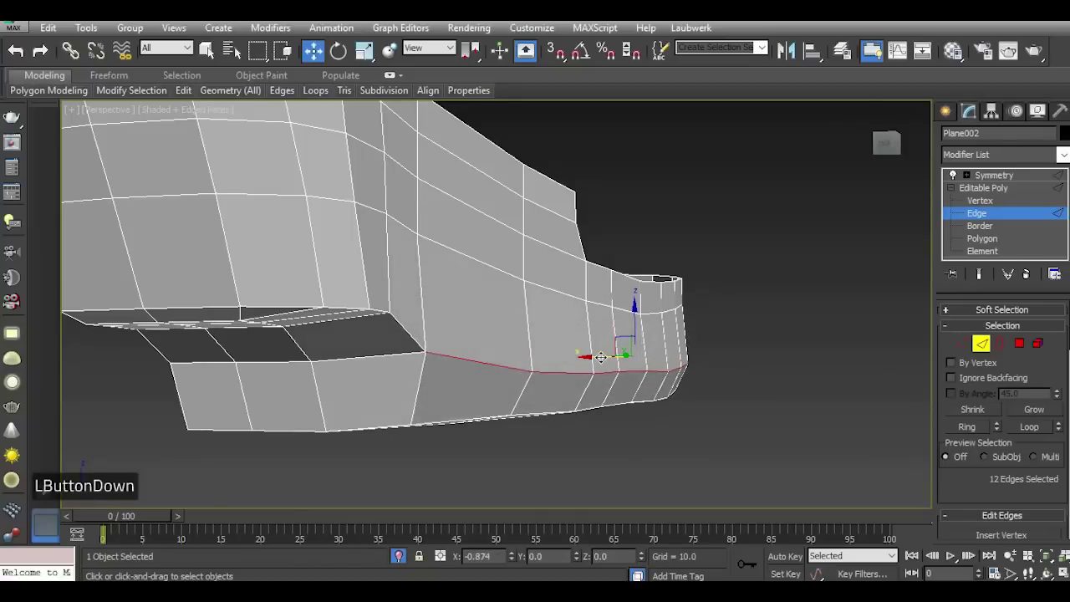
pyautogui.click(886, 156)
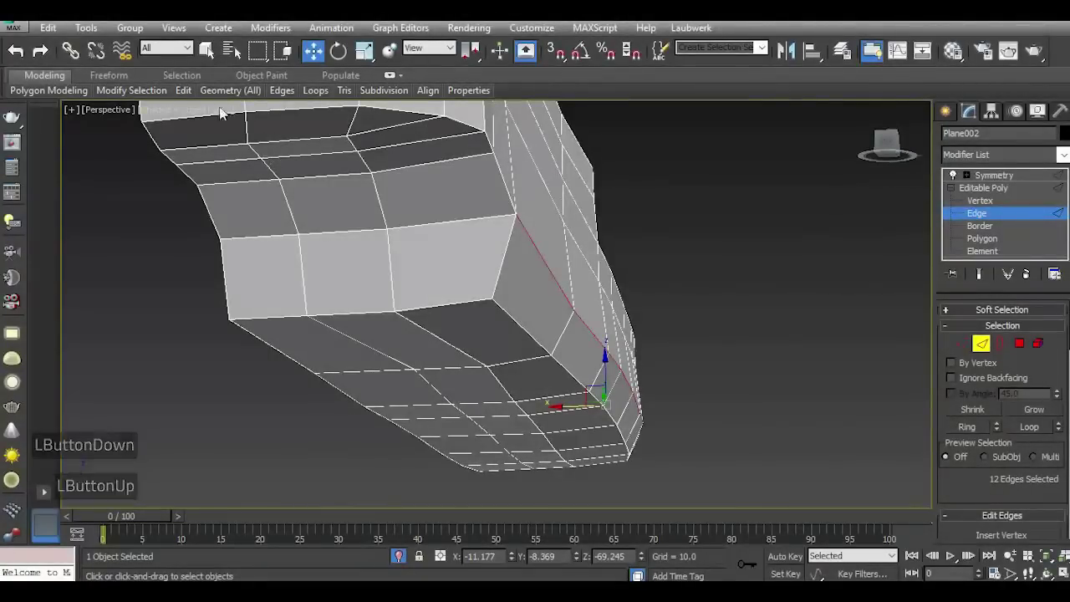
pyautogui.click(233, 205)
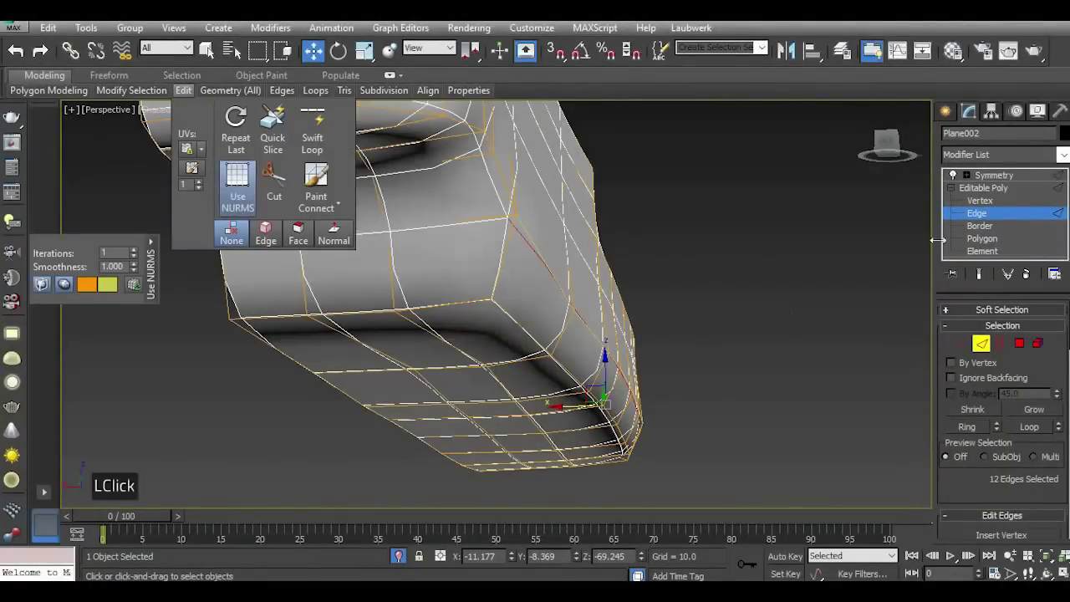
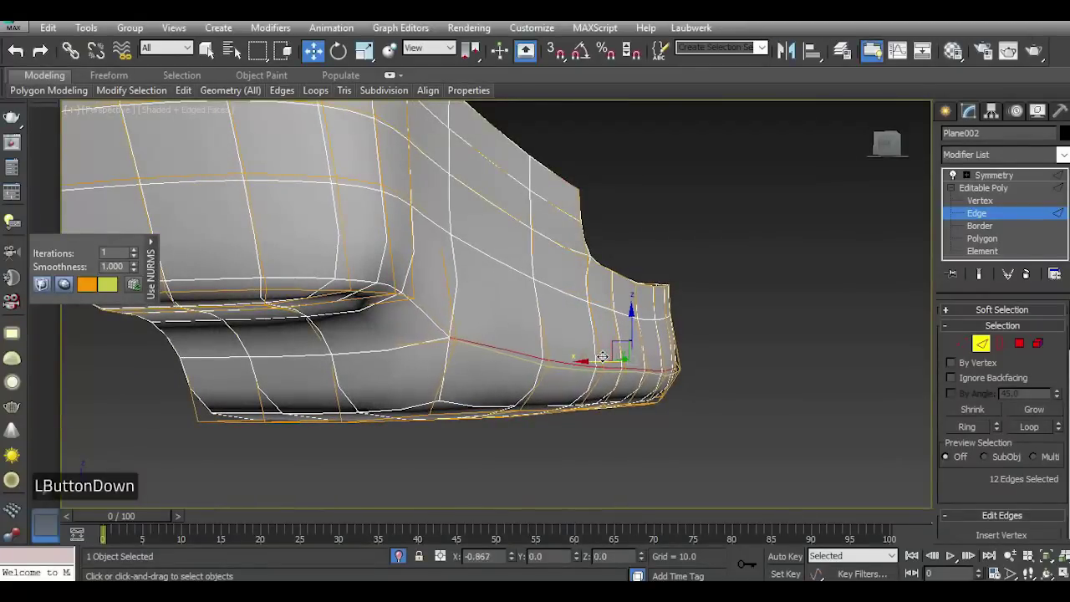
pyautogui.click(236, 204)
# Orbit under the hull and select the twelve-edge loop along its lower side.
pyautogui.click(894, 149)
pyautogui.scroll(-3)
pyautogui.click(898, 158)
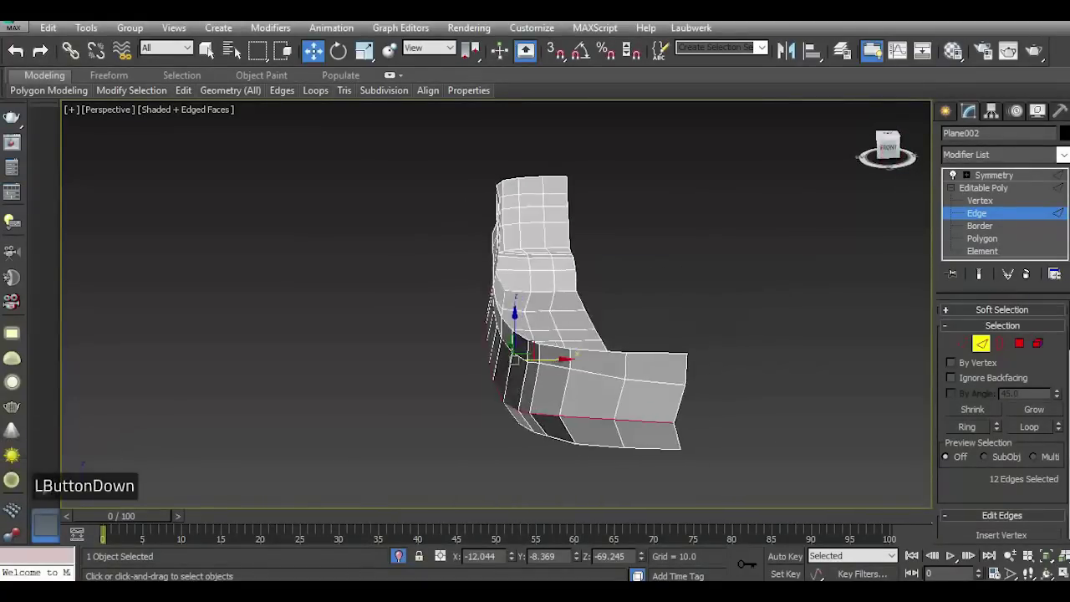
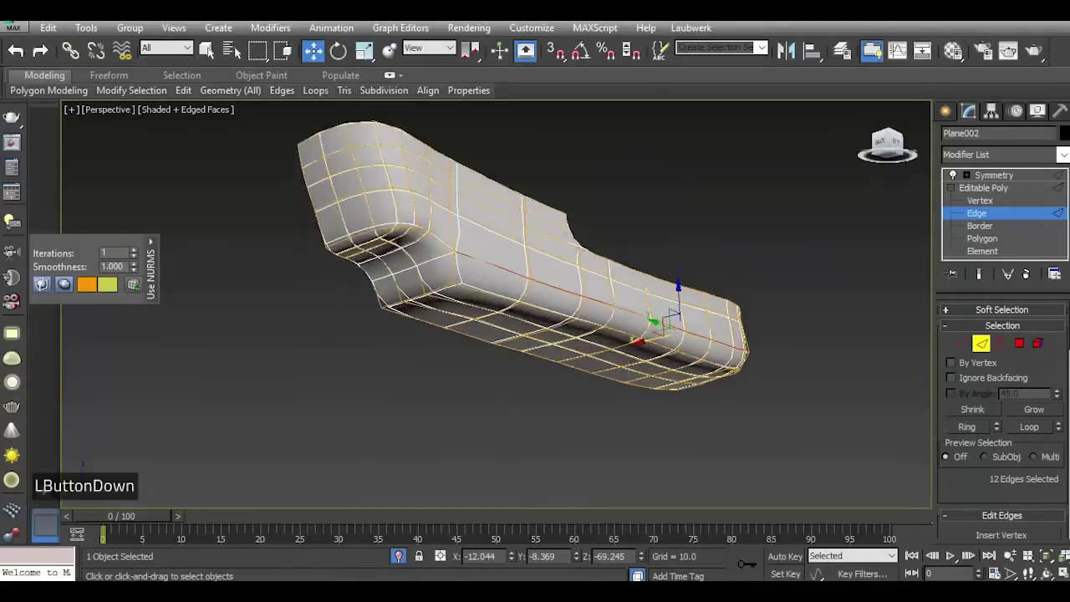
pyautogui.scroll(3)
pyautogui.click(904, 140)
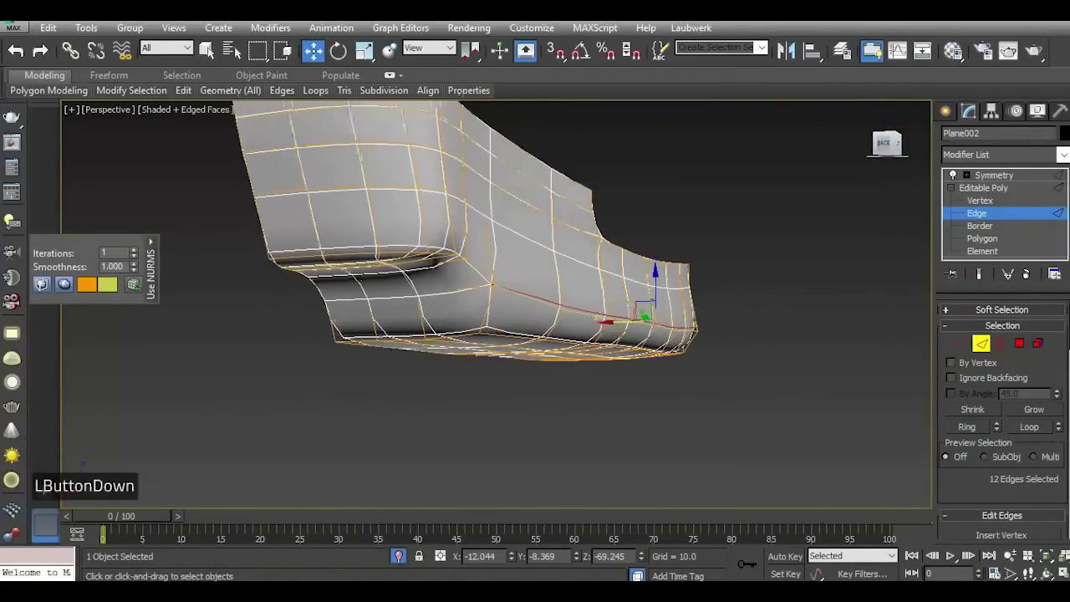
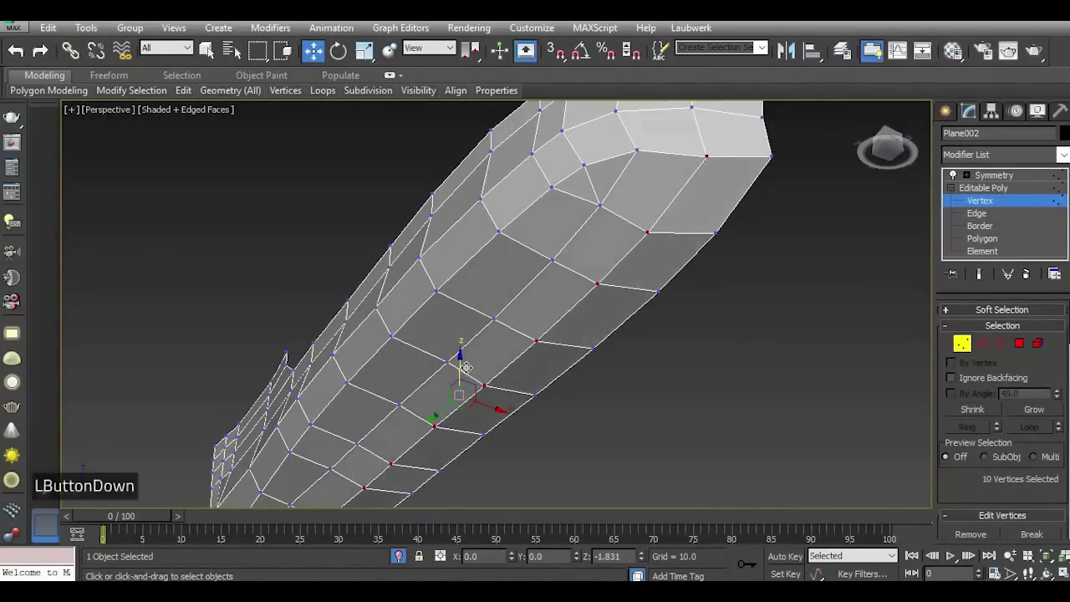
# In Left view, move the bottom bow vertices into a cleaner curve up to the stem.
pyautogui.scroll(-3)
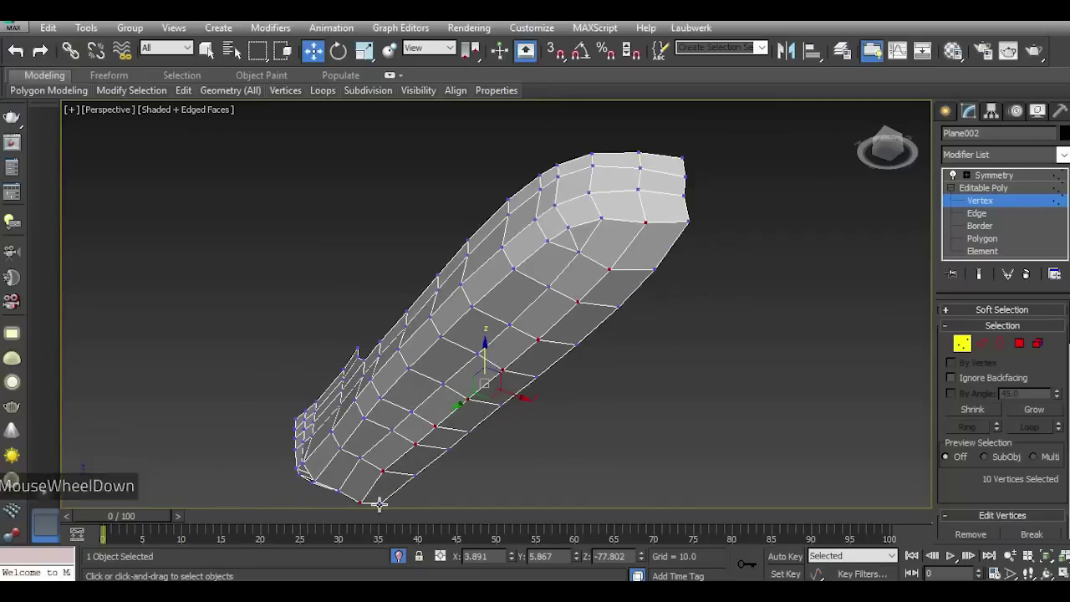
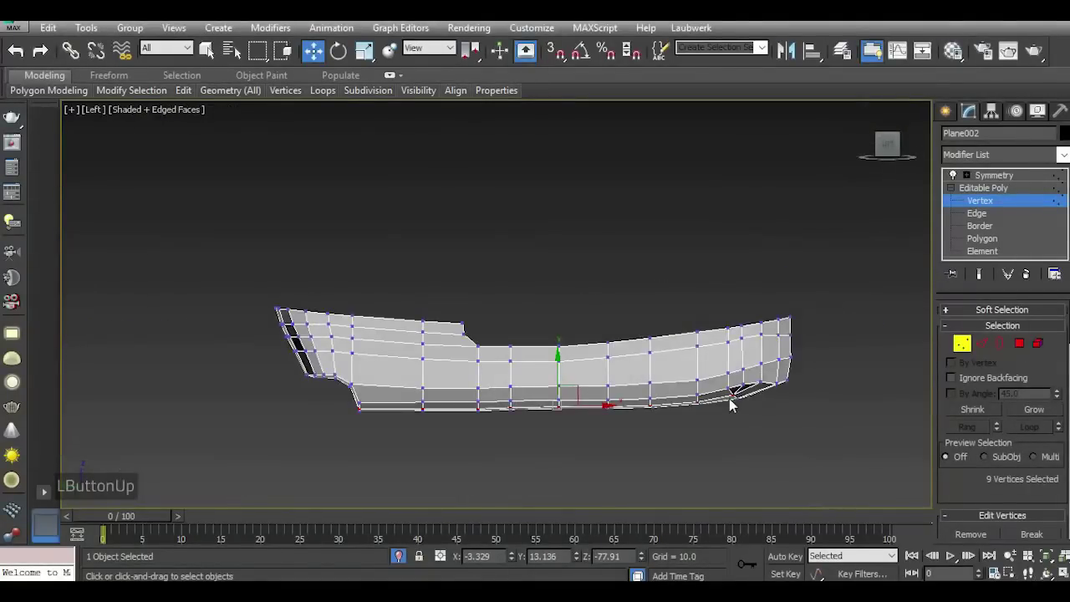
pyautogui.scroll(3)
pyautogui.scroll(3)
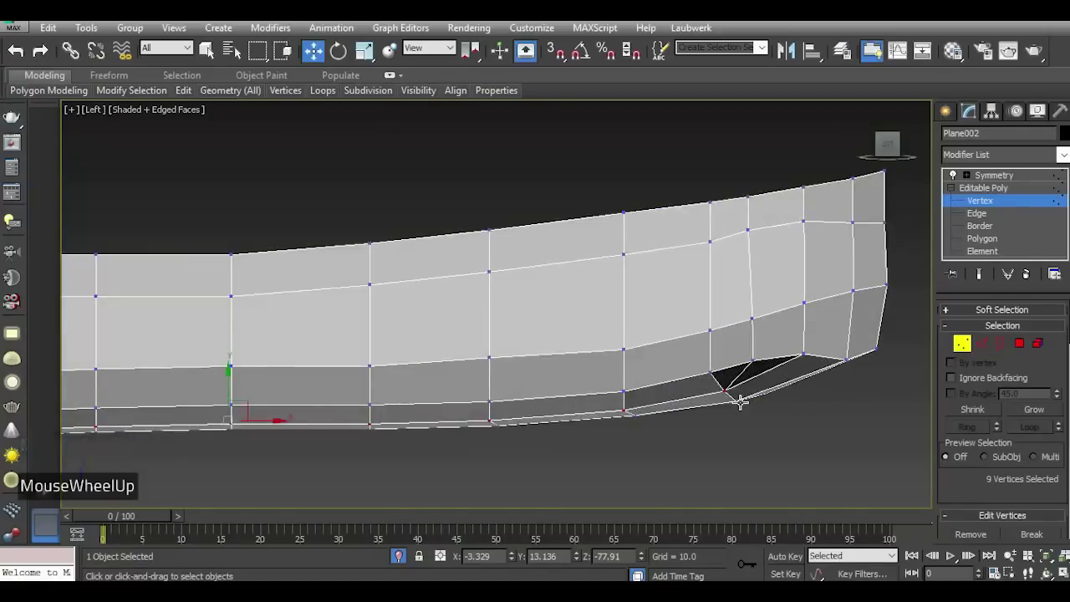
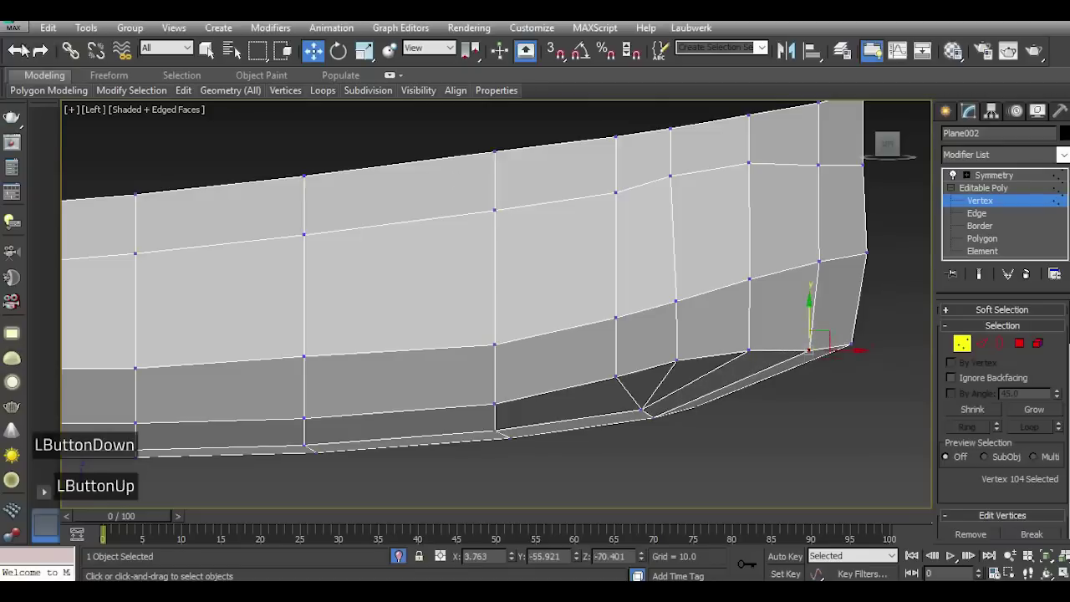
pyautogui.click(26, 54)
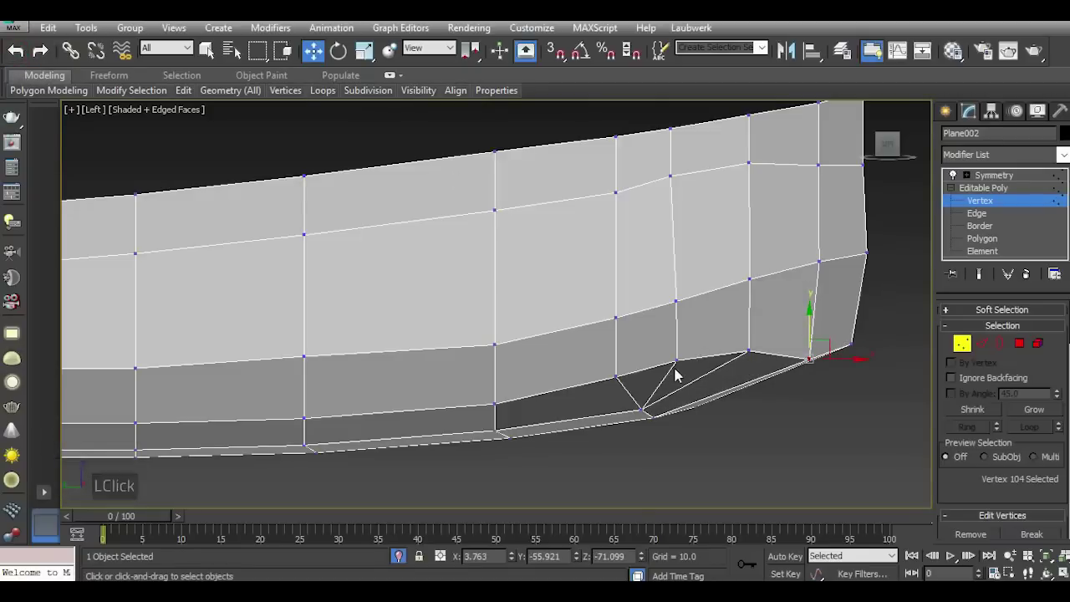
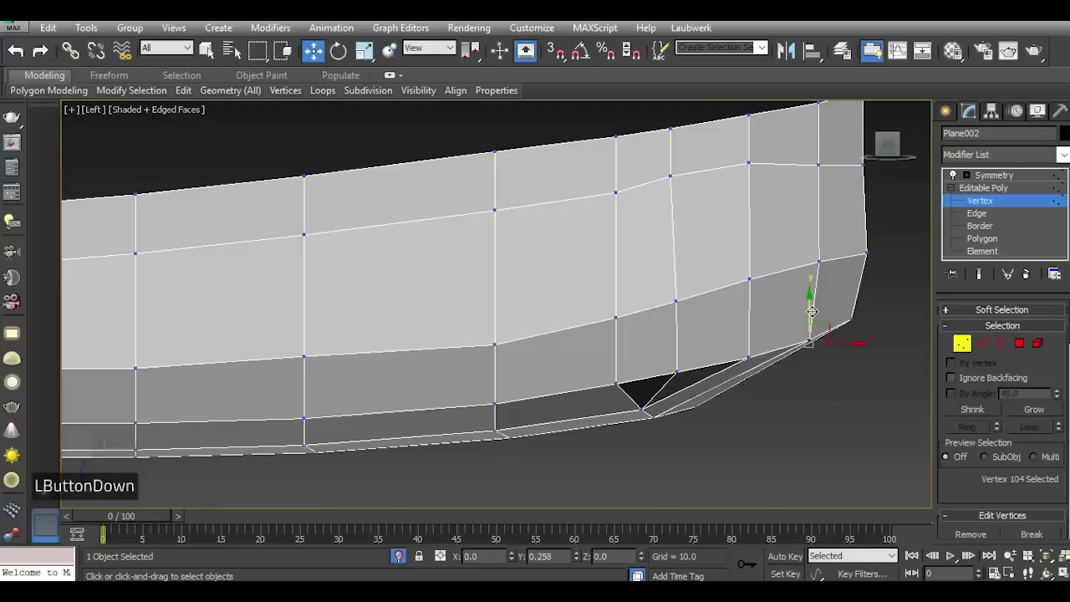
pyautogui.scroll(-3)
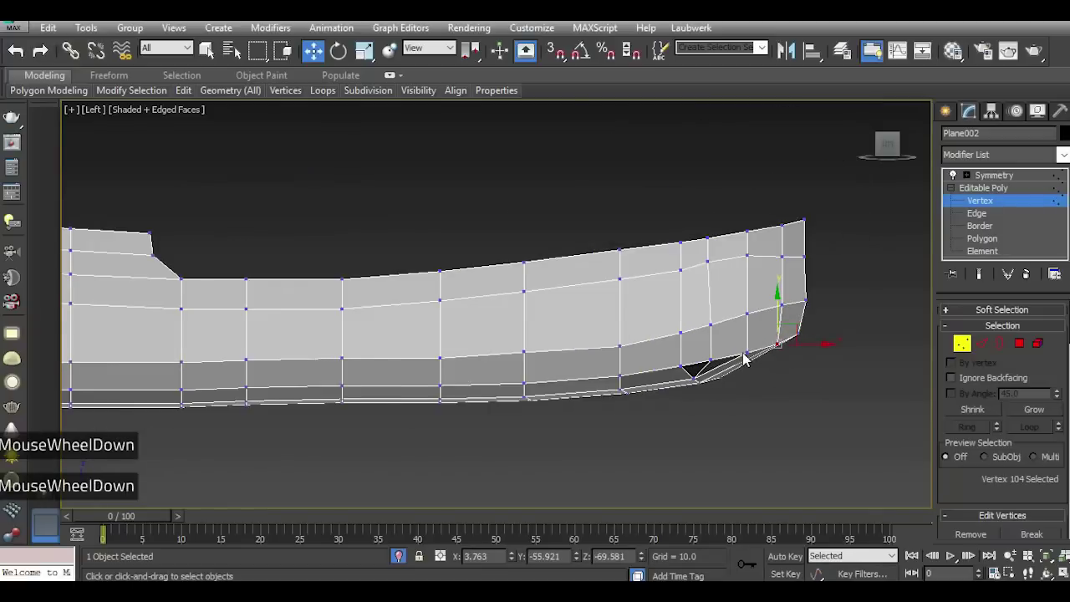
# Preview the reshaped lower edge smoothed in Perspective and orbit to check it.
pyautogui.click(241, 210)
pyautogui.press('p')
pyautogui.click(888, 152)
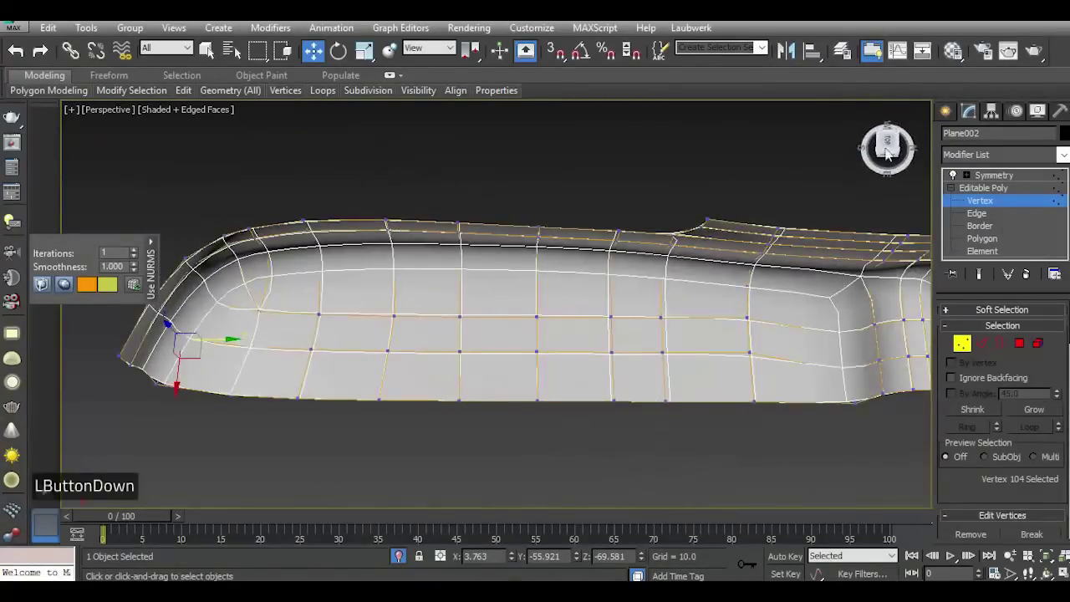
pyautogui.scroll(-3)
pyautogui.scroll(3)
pyautogui.click(895, 154)
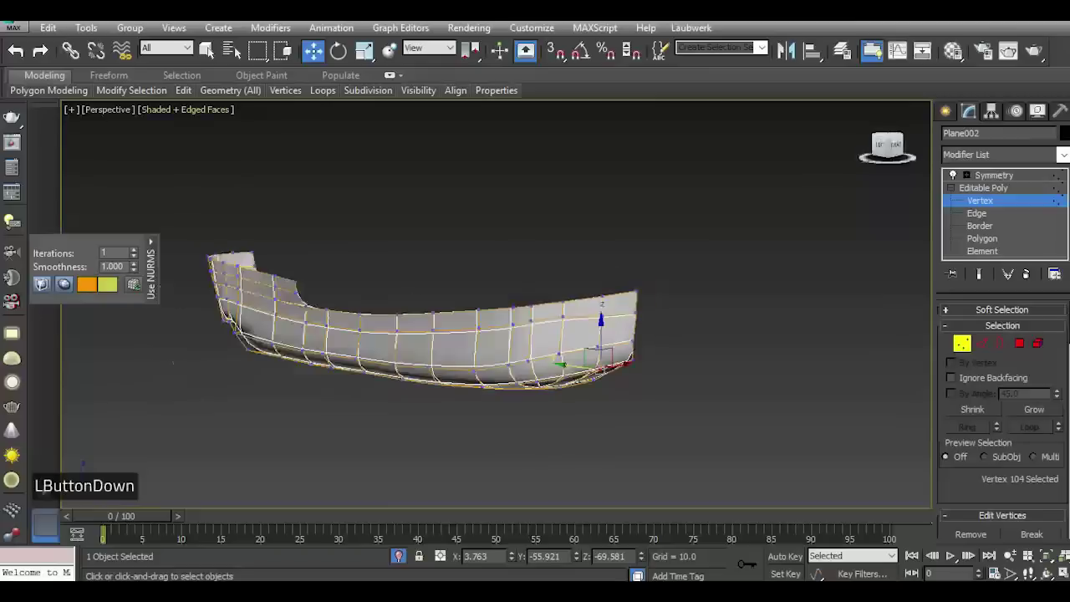
pyautogui.doubleClick(985, 193)
pyautogui.doubleClick(856, 271)
pyautogui.click(896, 151)
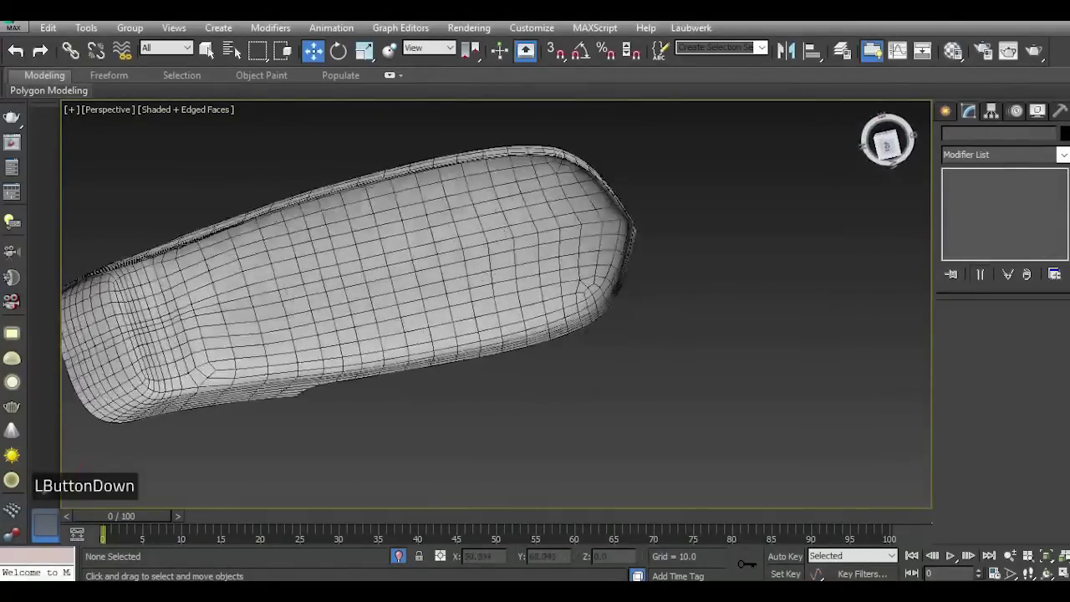
pyautogui.scroll(-3)
pyautogui.click(898, 147)
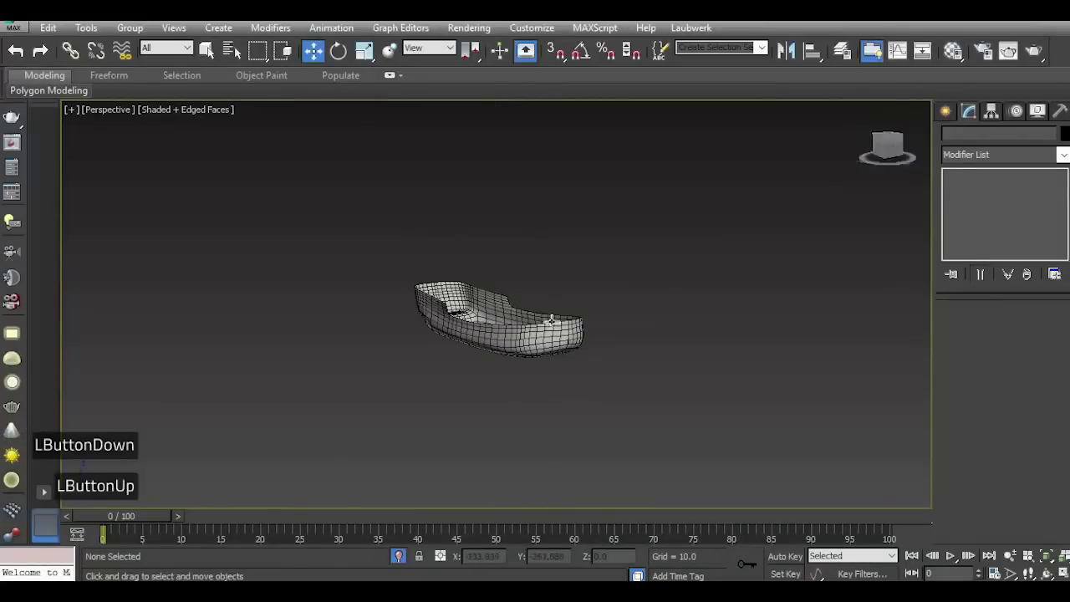
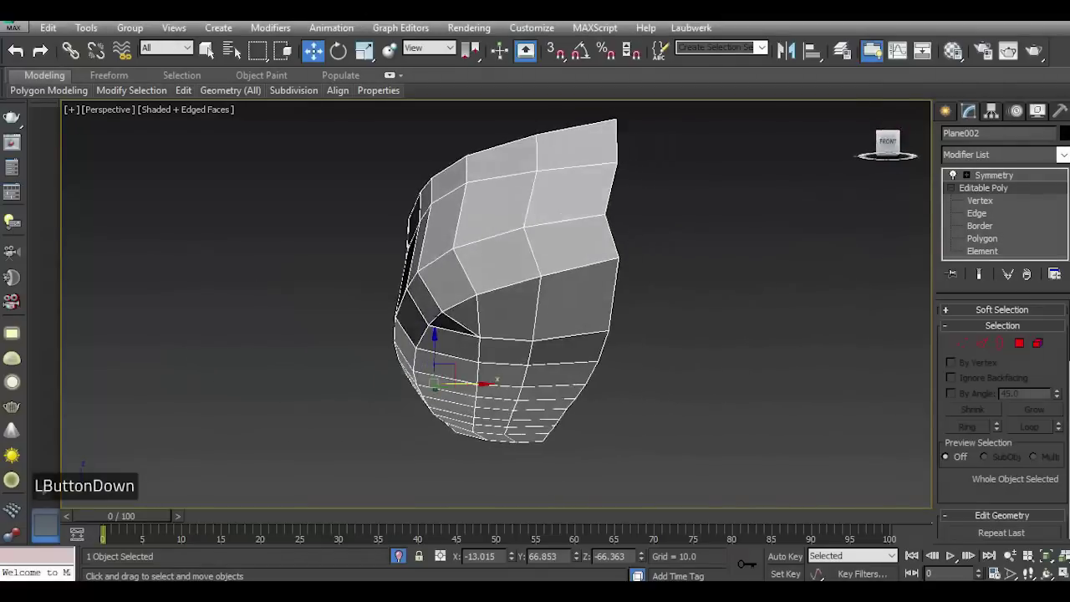
# Enter Vertex level on the hull's Editable Poly and select four centre-seam vertices at the hull's end for nudging.
pyautogui.doubleClick(990, 279)
pyautogui.doubleClick(991, 210)
pyautogui.click(896, 144)
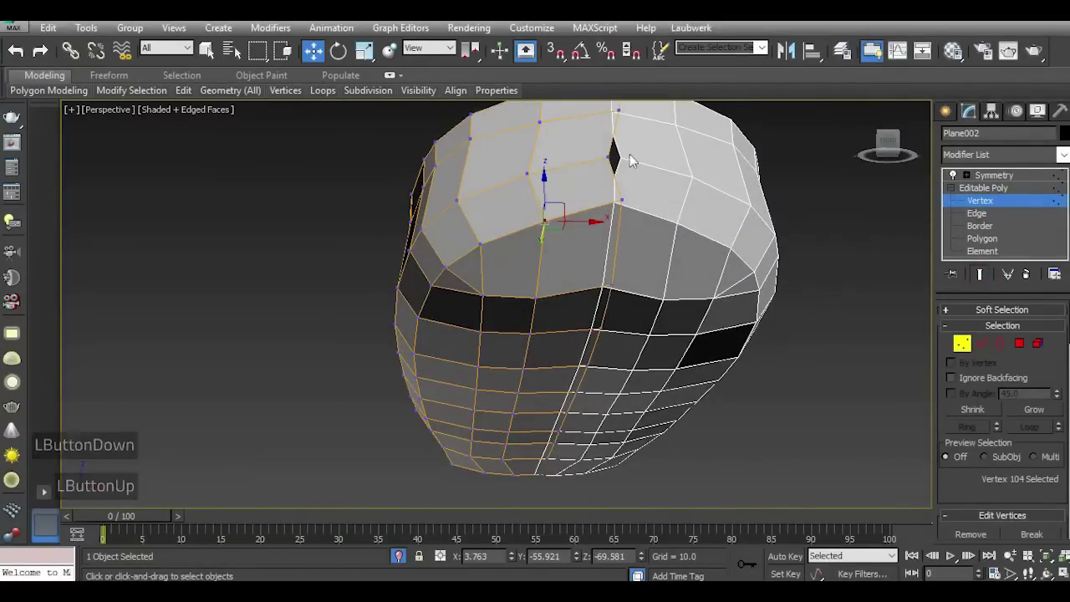
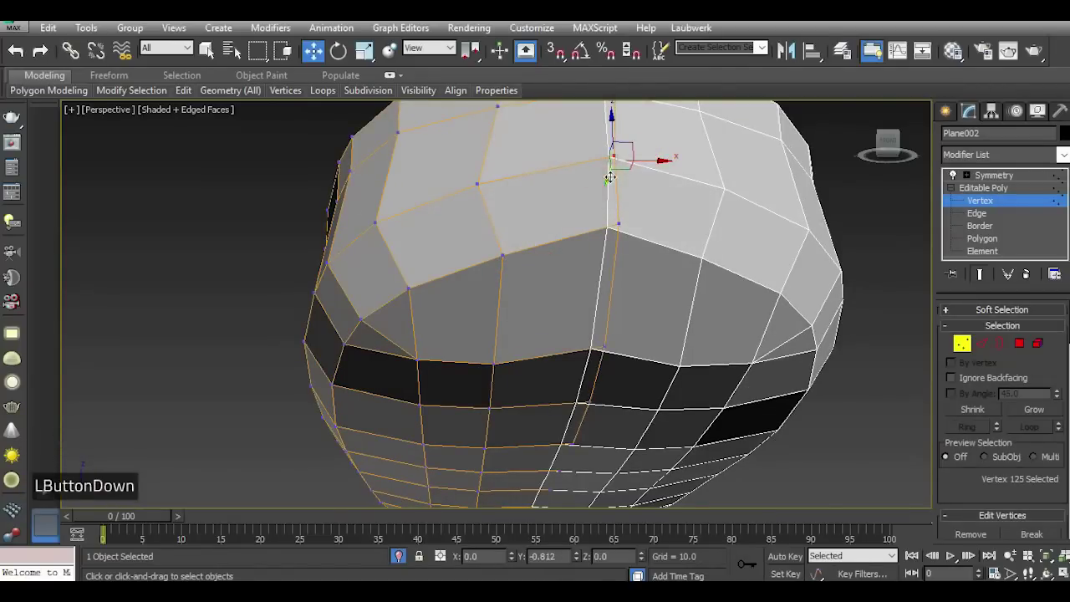
pyautogui.scroll(-3)
pyautogui.scroll(3)
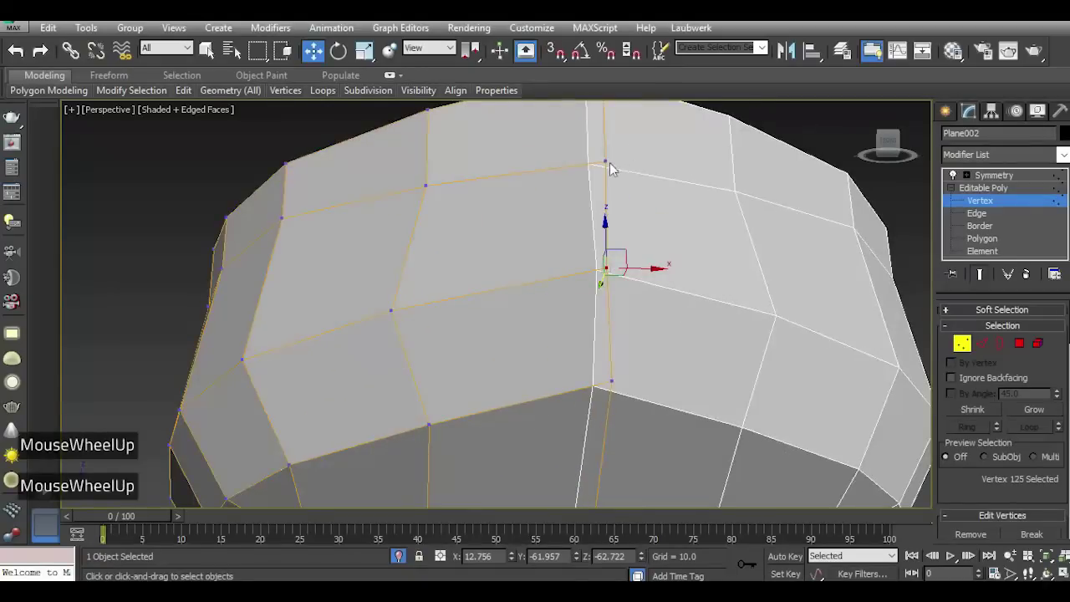
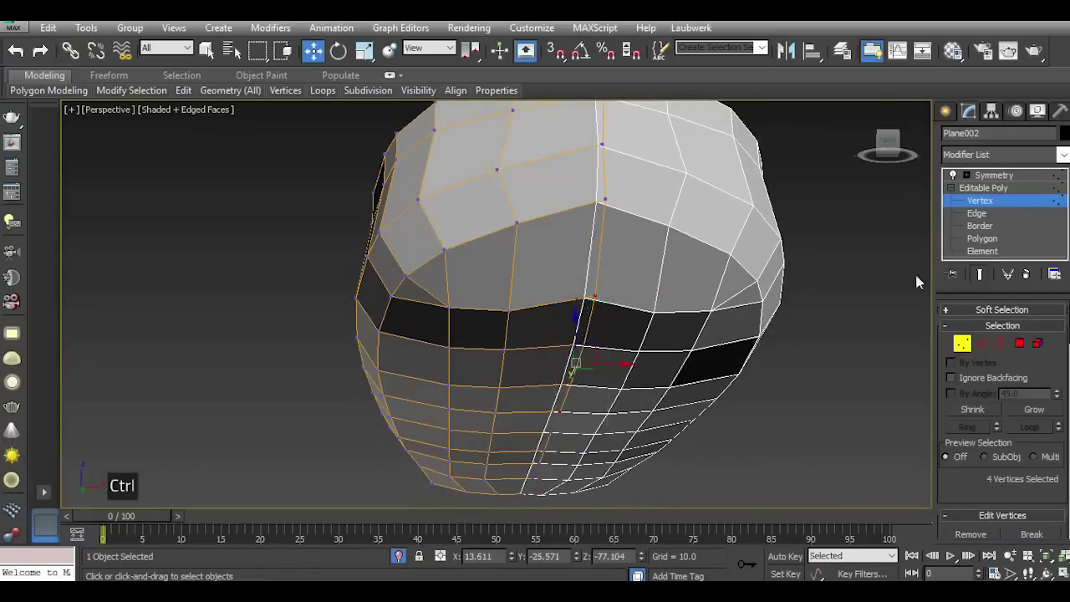
pyautogui.click(898, 149)
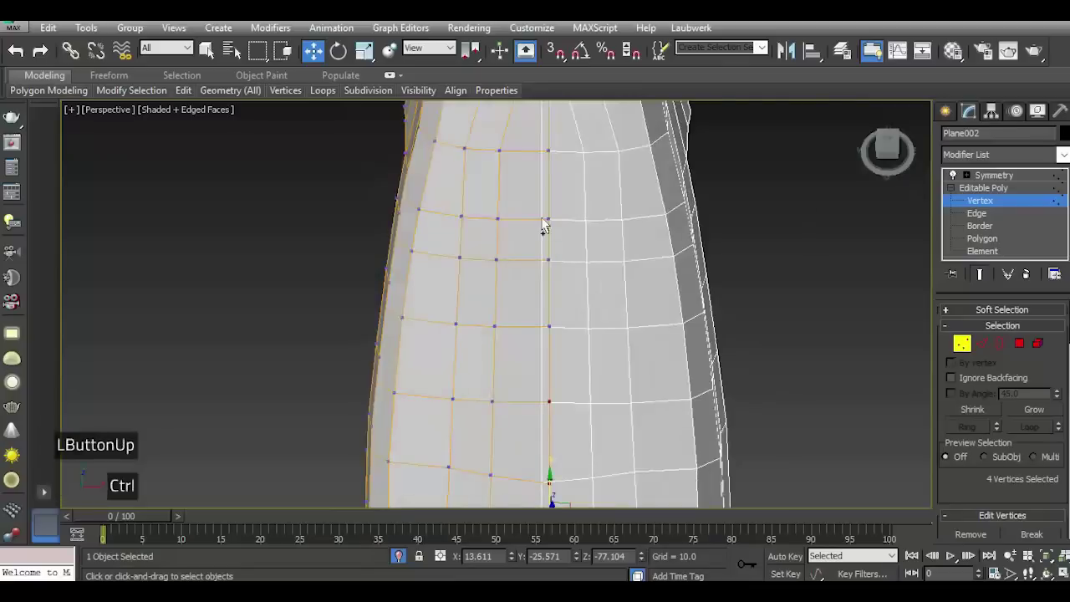
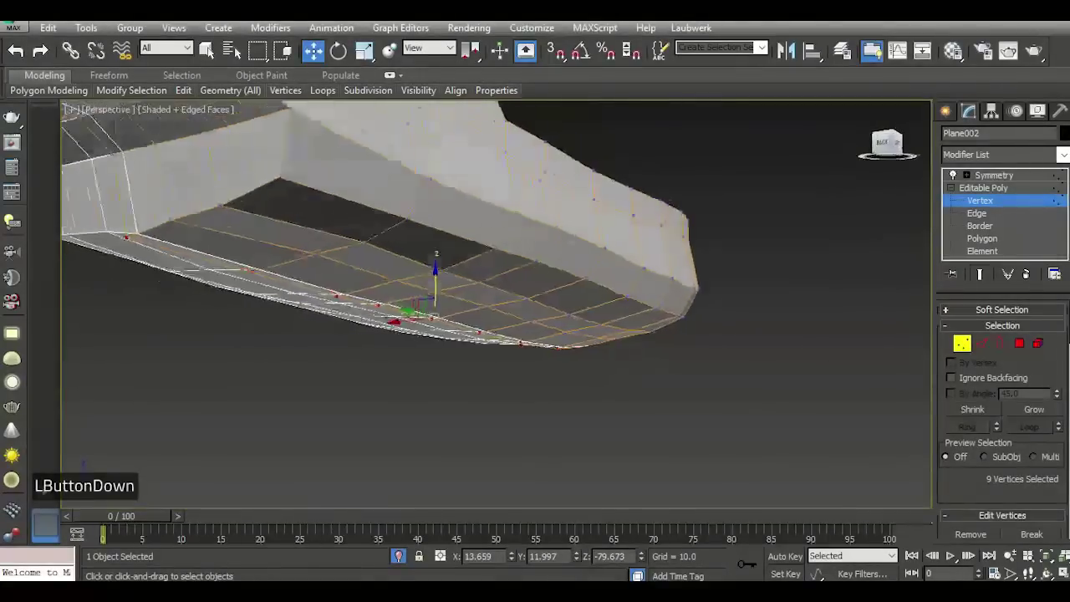
# Marquee-select rows of bottom vertices and move them into a flatter bottom tucked under the sides.
pyautogui.scroll(-3)
pyautogui.click(507, 372)
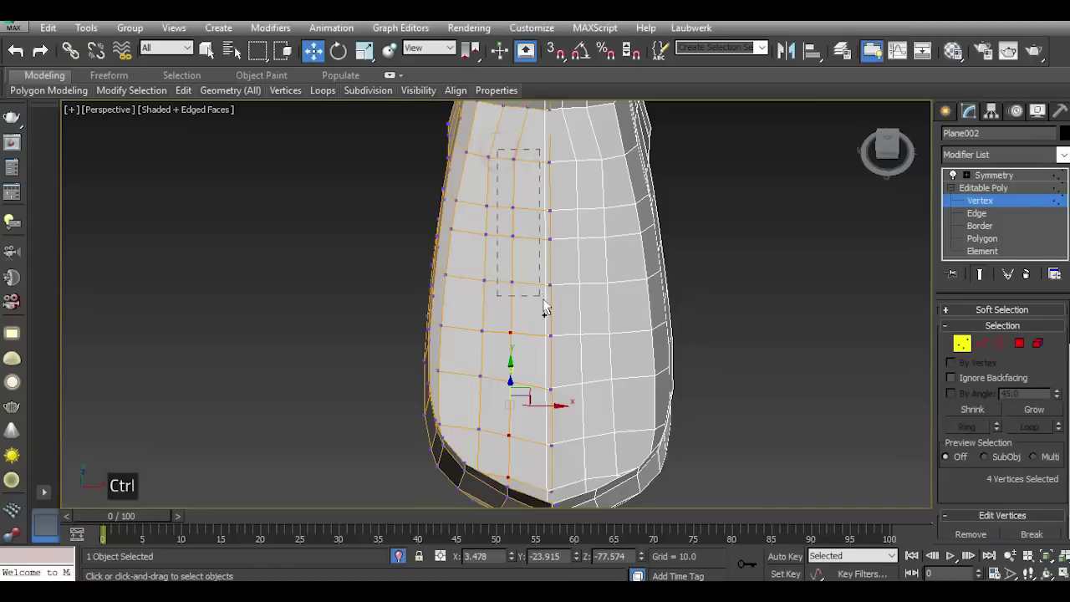
pyautogui.scroll(-3)
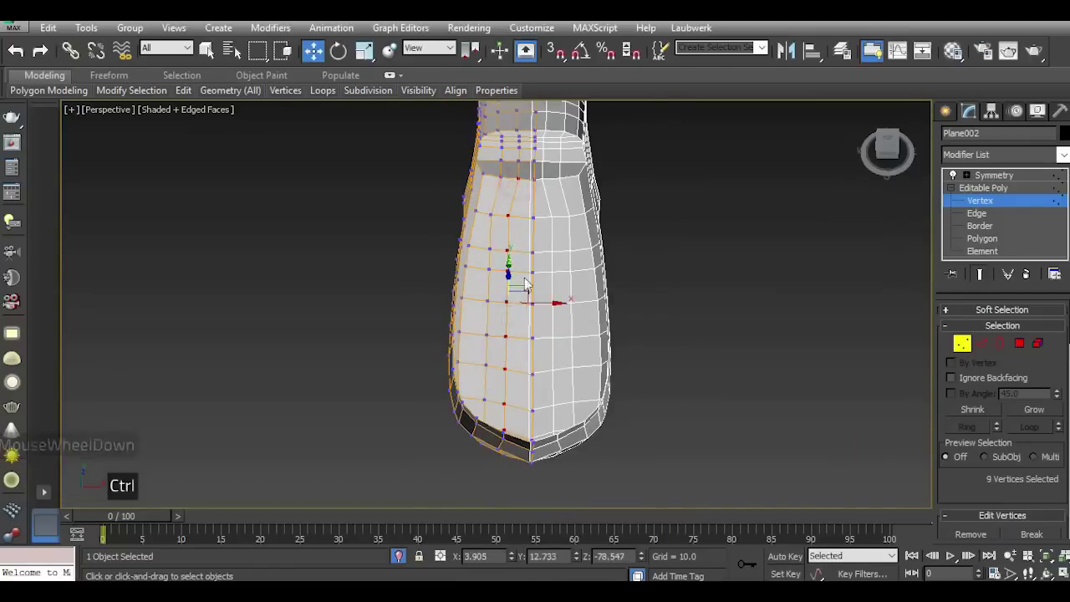
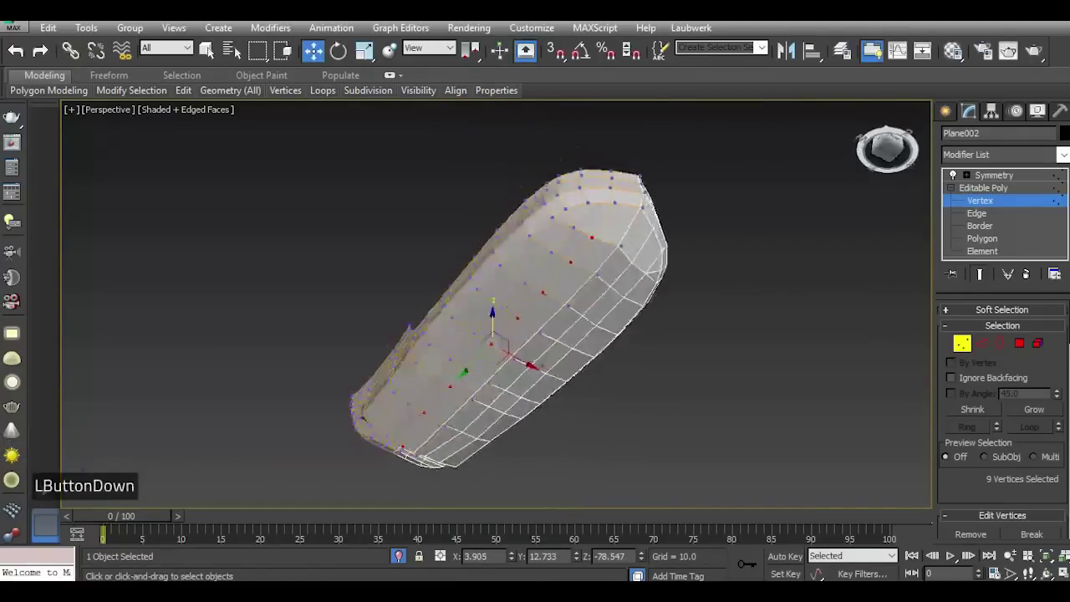
pyautogui.scroll(3)
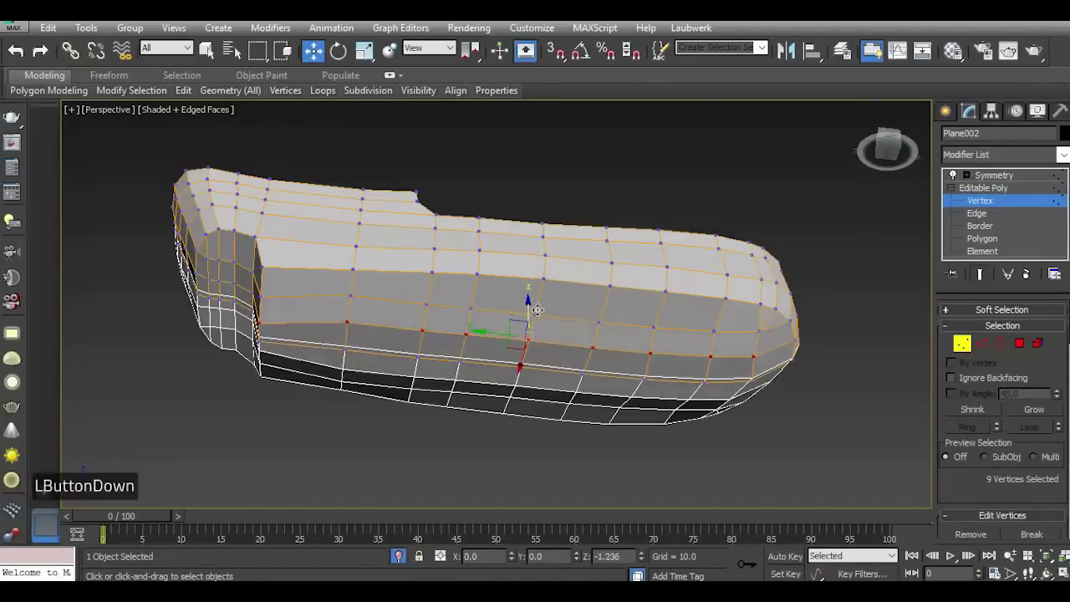
pyautogui.click(893, 151)
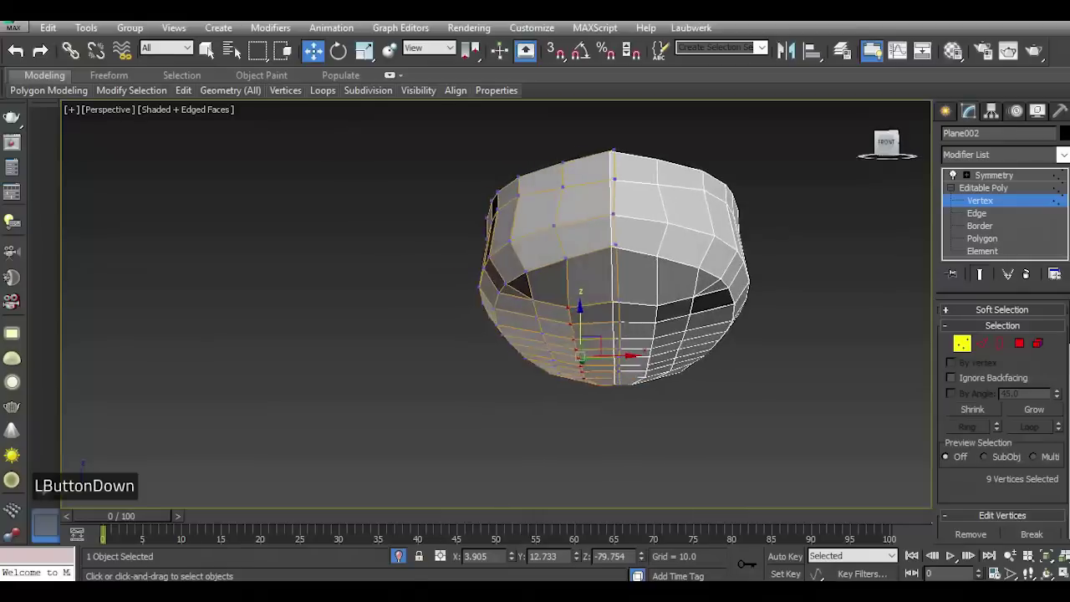
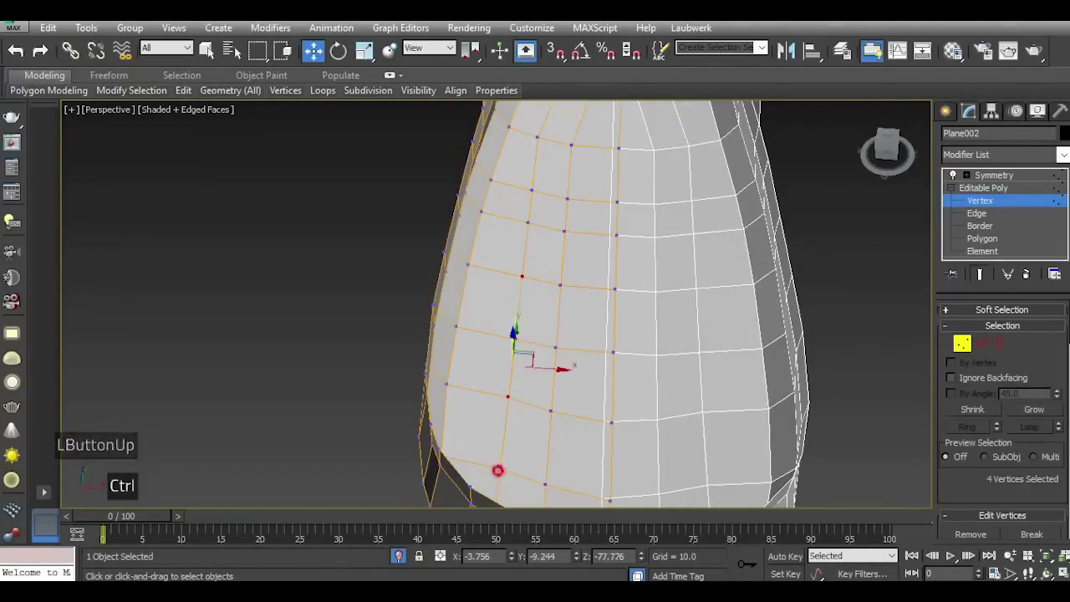
pyautogui.scroll(-3)
pyautogui.scroll(3)
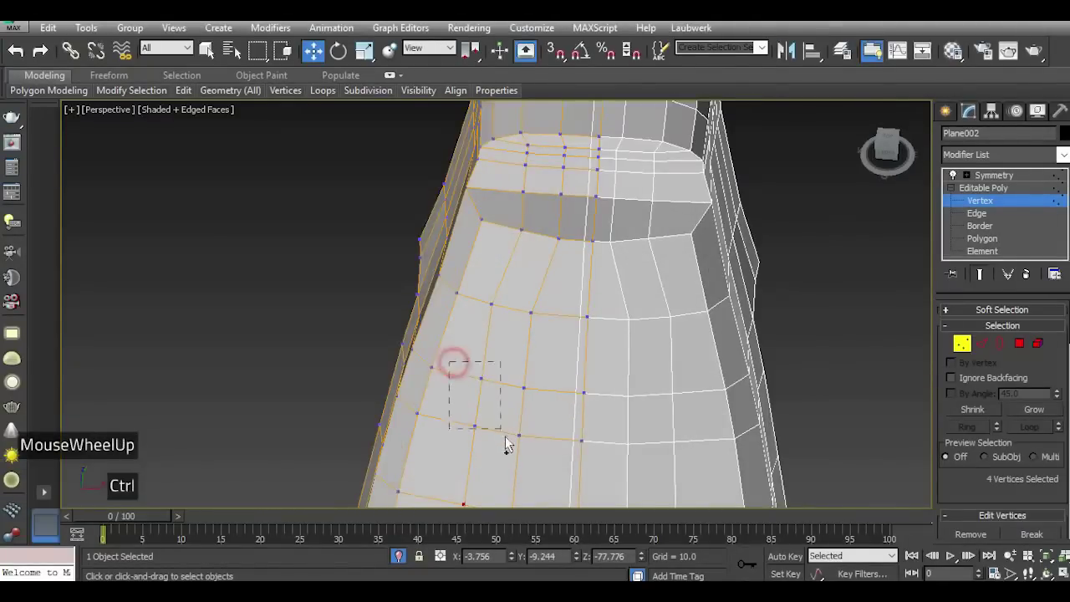
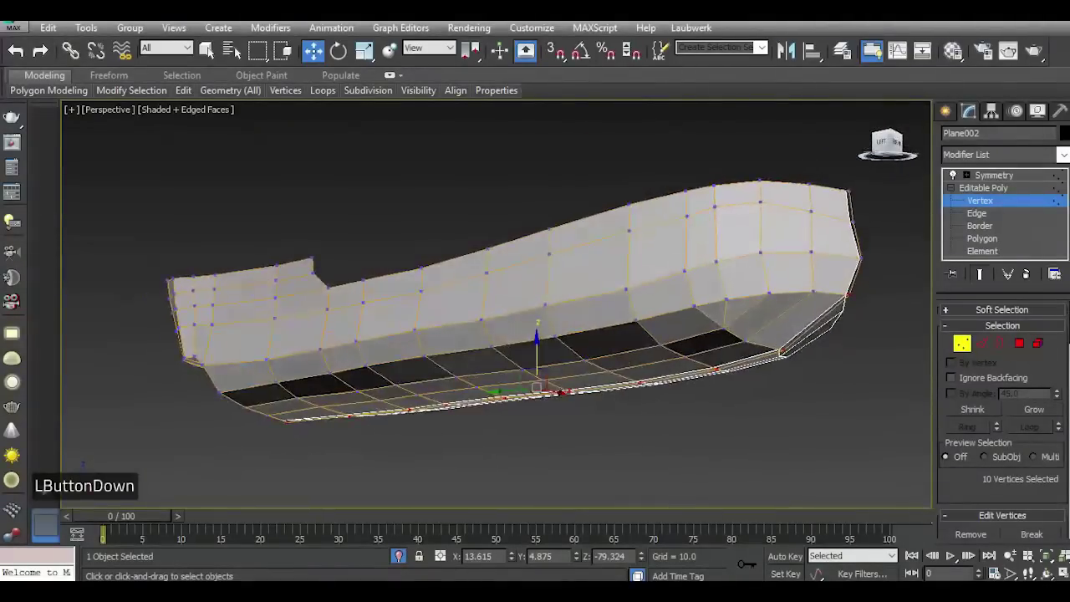
# Leave vertex sub-object editing and deselect the mirrored hull, viewed whole from the side.
pyautogui.scroll(-3)
pyautogui.doubleClick(986, 275)
pyautogui.doubleClick(994, 193)
pyautogui.doubleClick(799, 274)
pyautogui.click(894, 152)
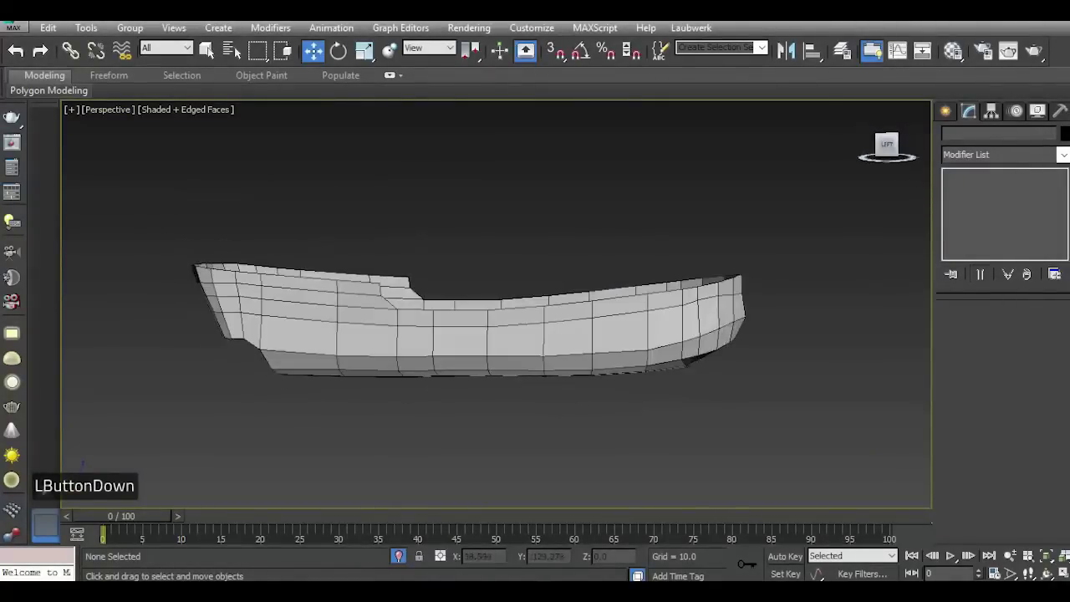
# Switch the viewport to look at the hull from directly above.
pyautogui.press('5')
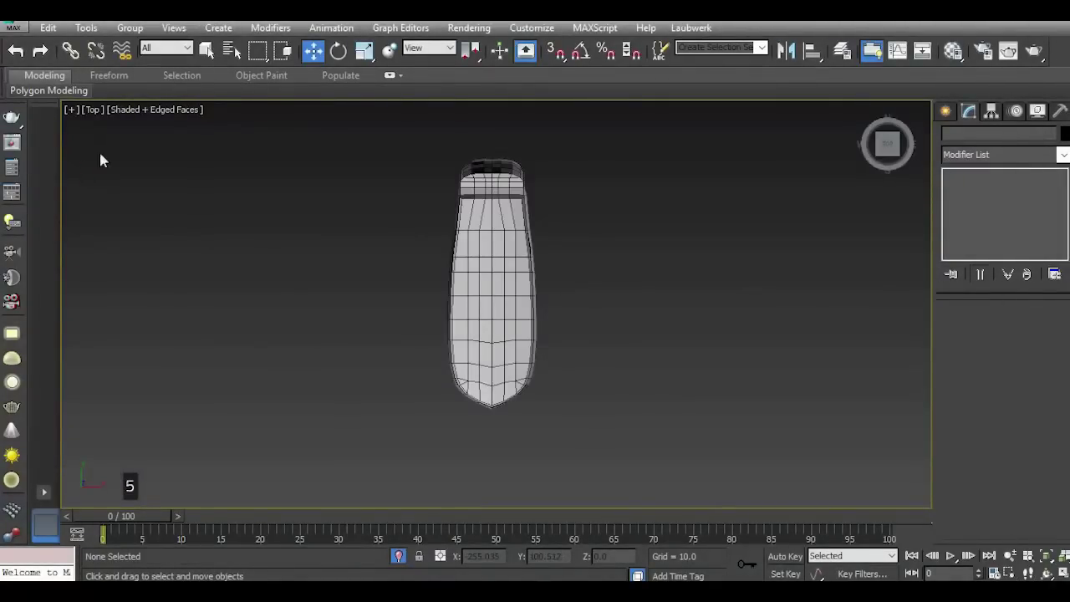
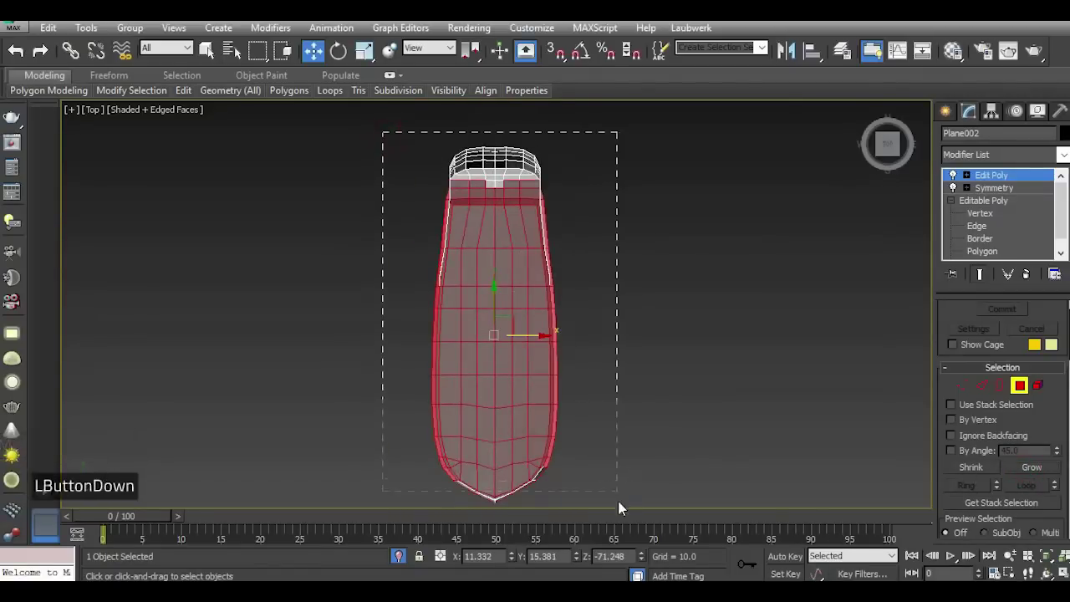
# Select 86 deck floor polygons on the Edit Poly layer, including the raised end wall, checking from the side.
pyautogui.press('i')
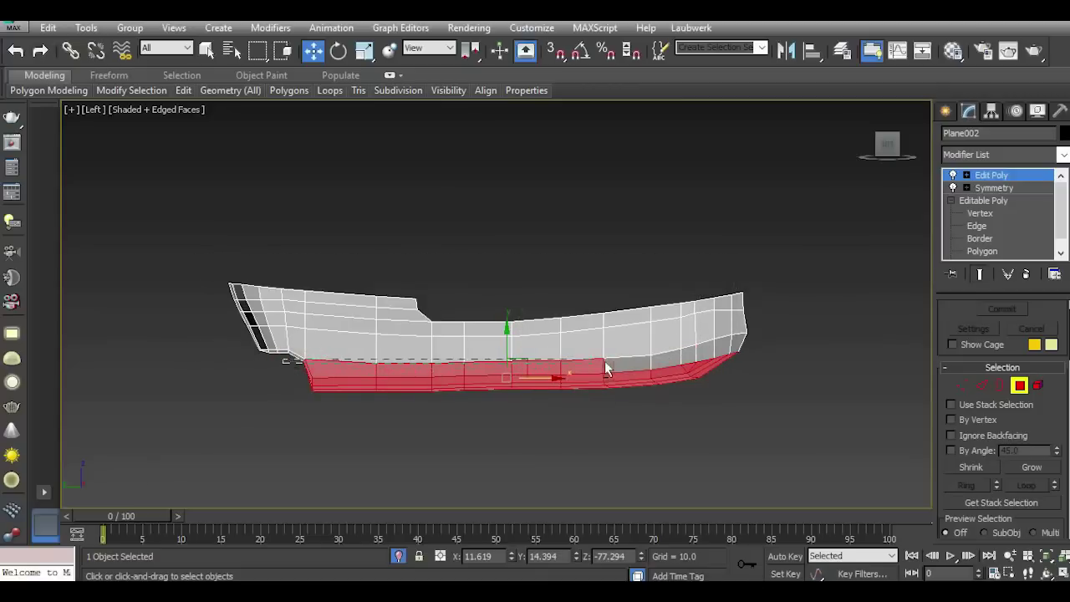
pyautogui.press('alt+p')
pyautogui.press('alt+p')
pyautogui.click(897, 152)
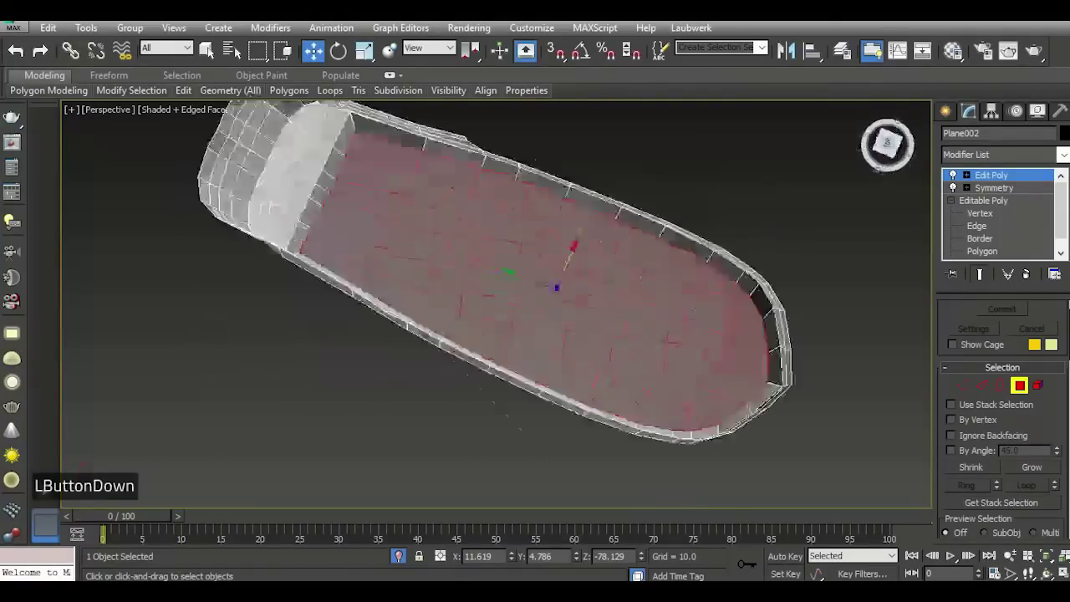
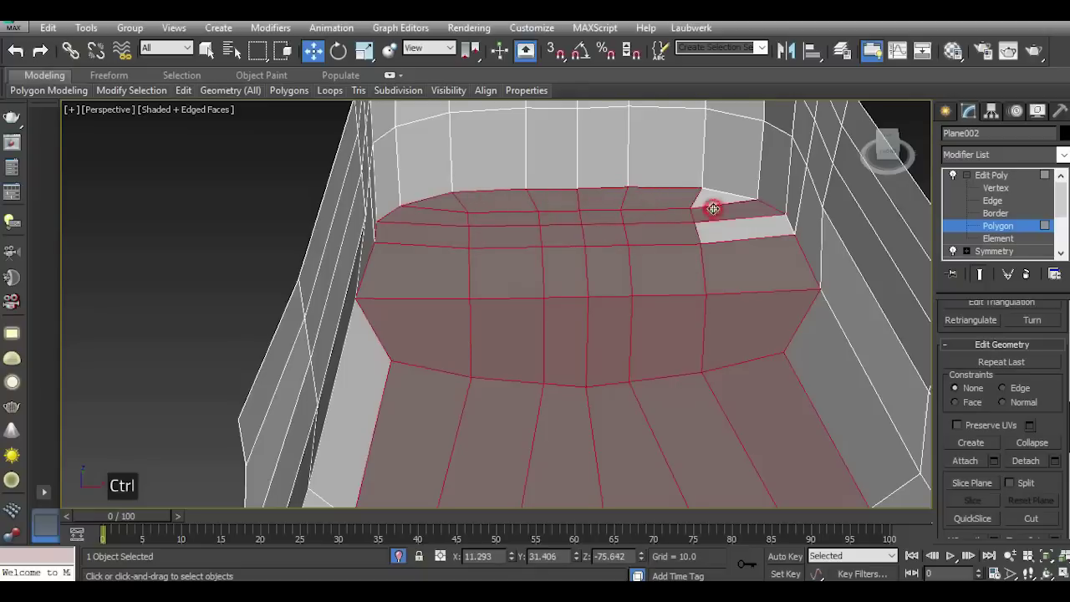
pyautogui.scroll(-3)
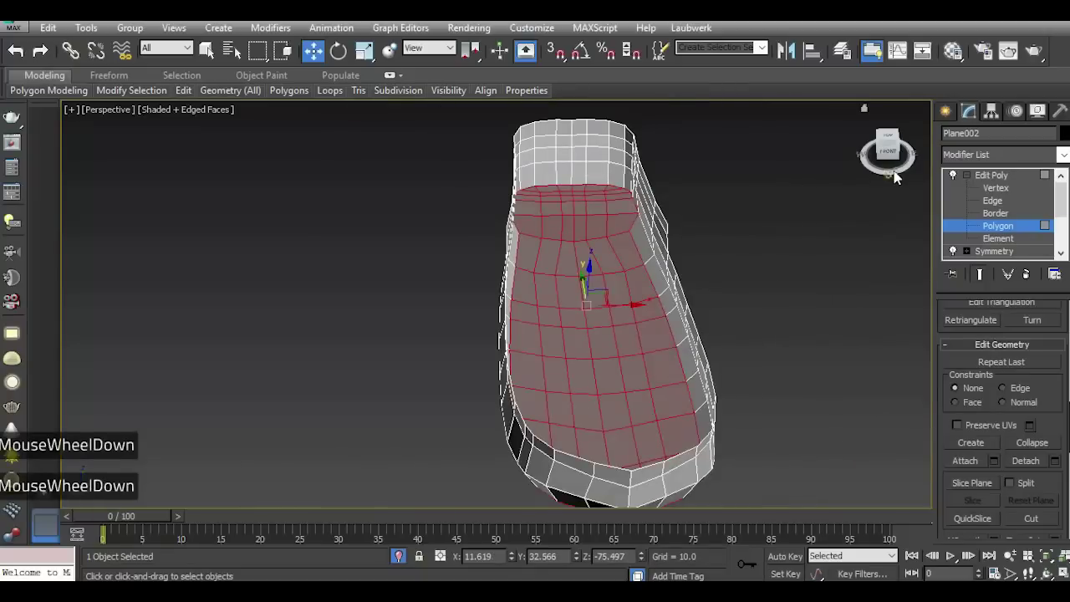
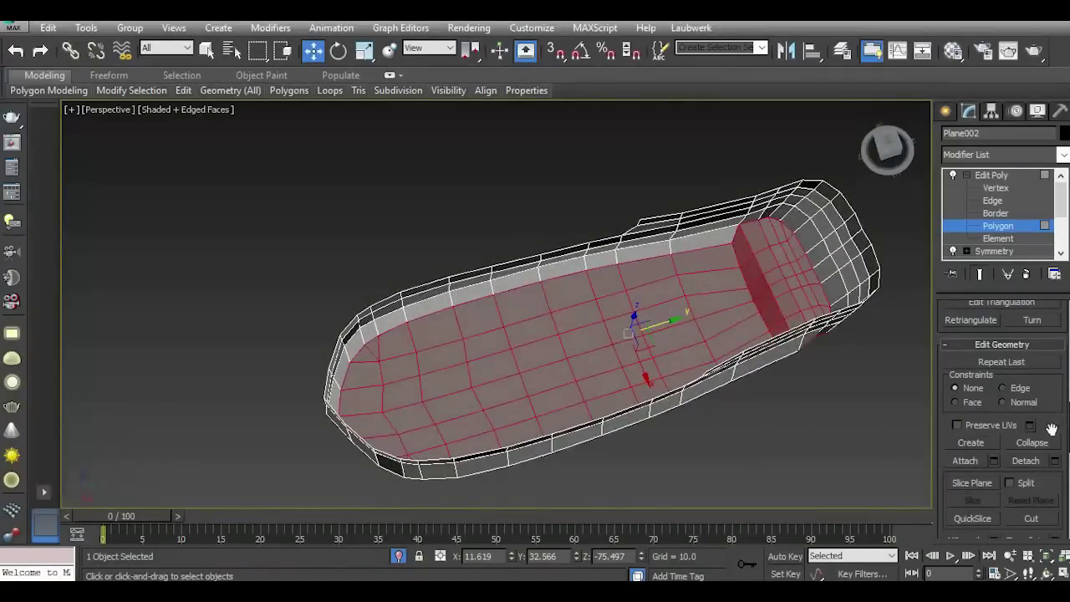
pyautogui.scroll(3)
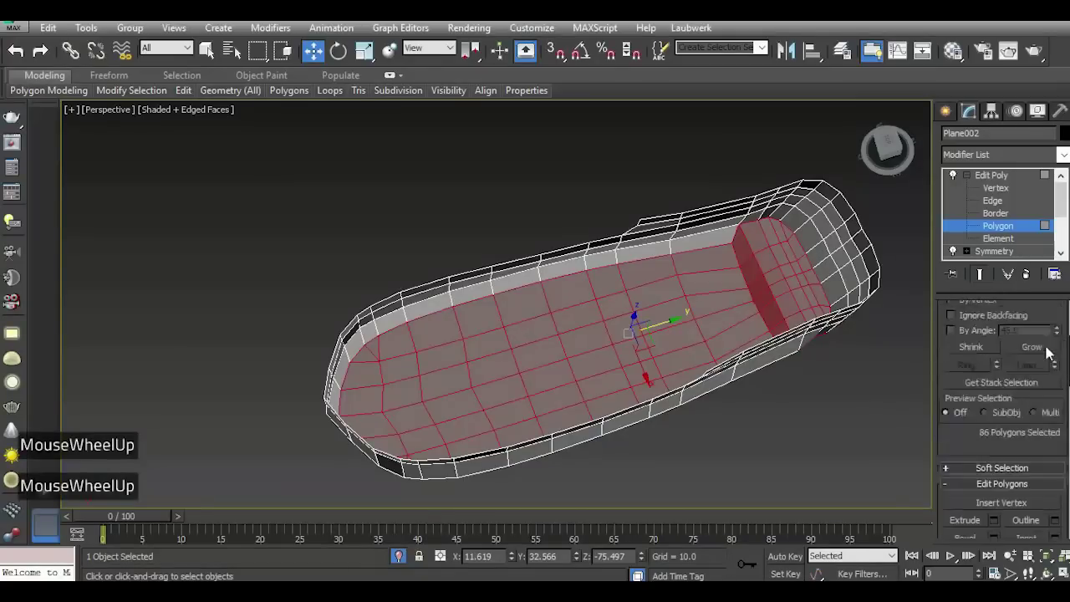
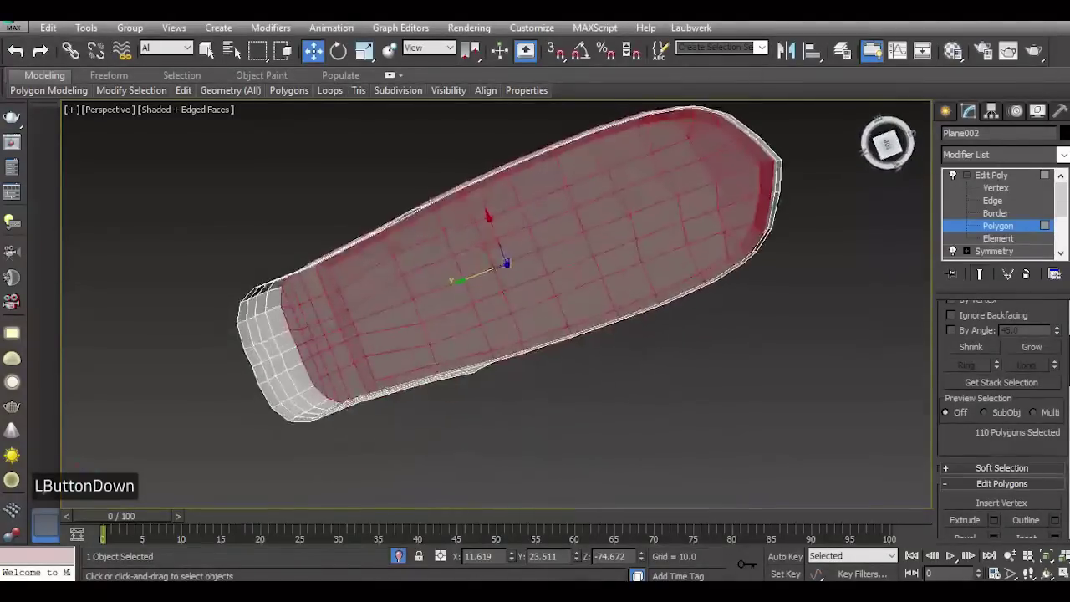
# Grow the deck selection to 110 polygons and switch the Edit Poly level to Element.
pyautogui.scroll(3)
pyautogui.scroll(3)
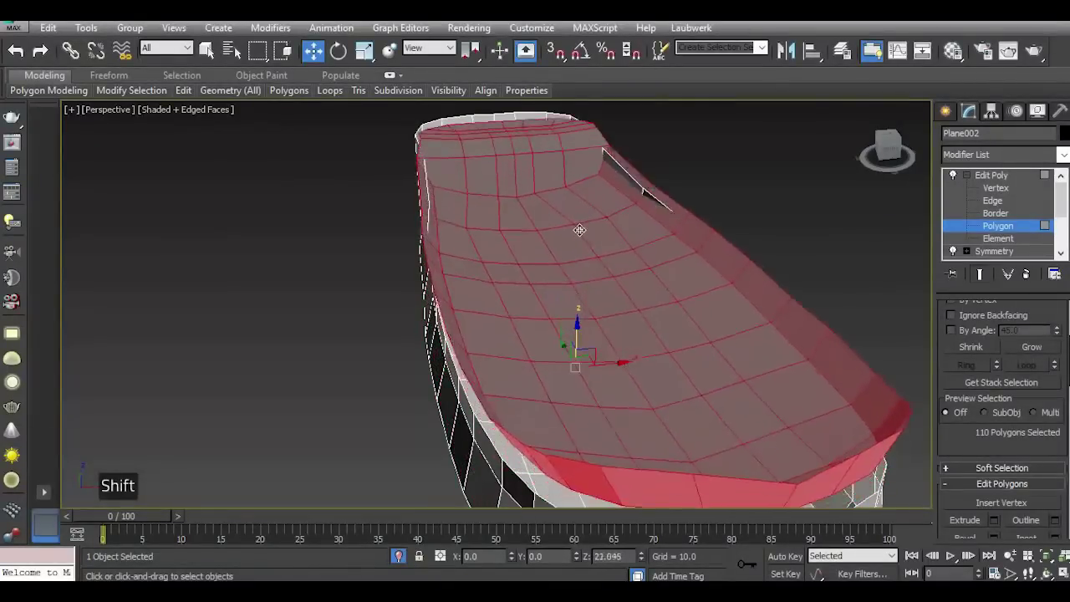
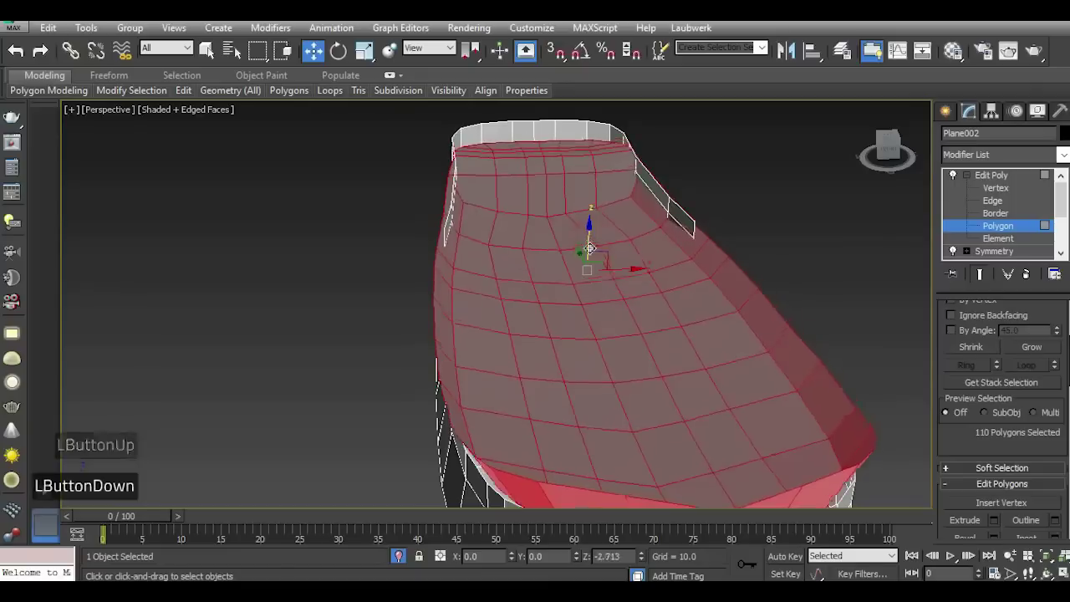
pyautogui.click(912, 250)
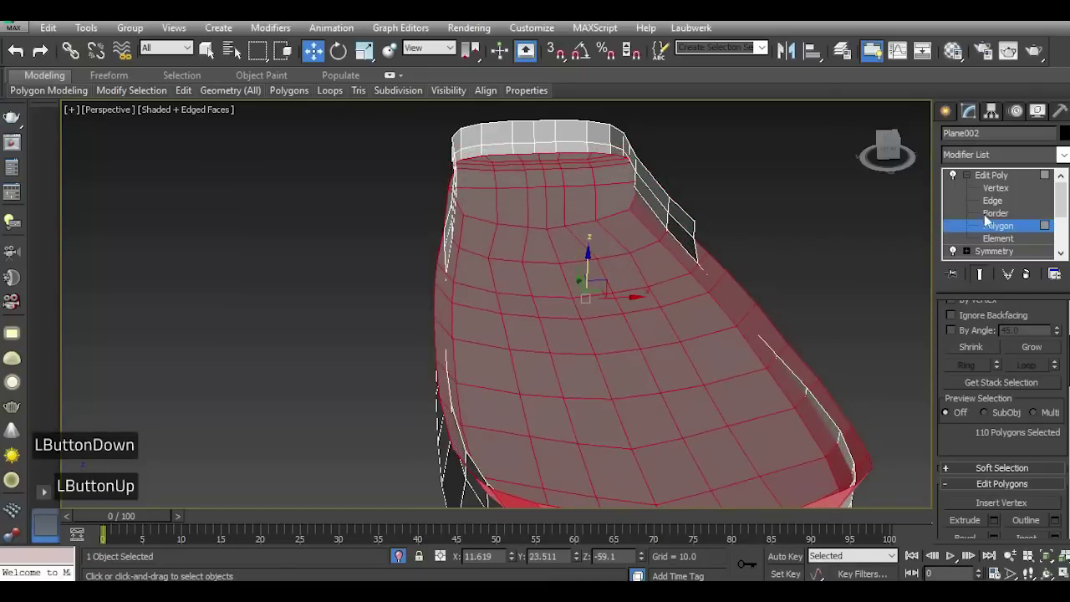
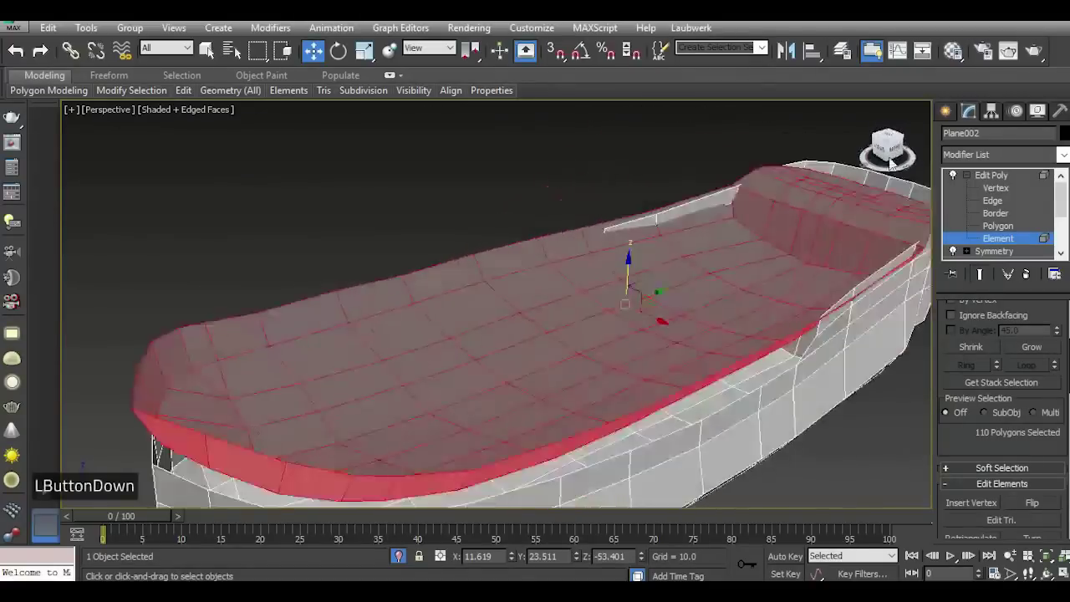
# Apply MSmooth to the selected deck element and inspect the rounded floor inside the hull from several angles.
pyautogui.scroll(-3)
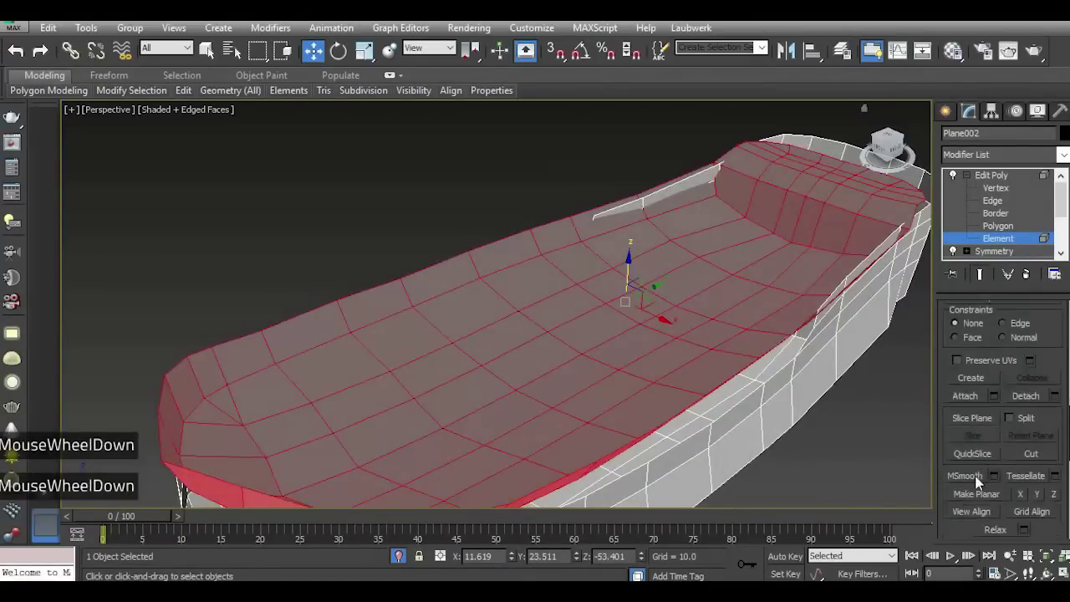
pyautogui.doubleClick(980, 497)
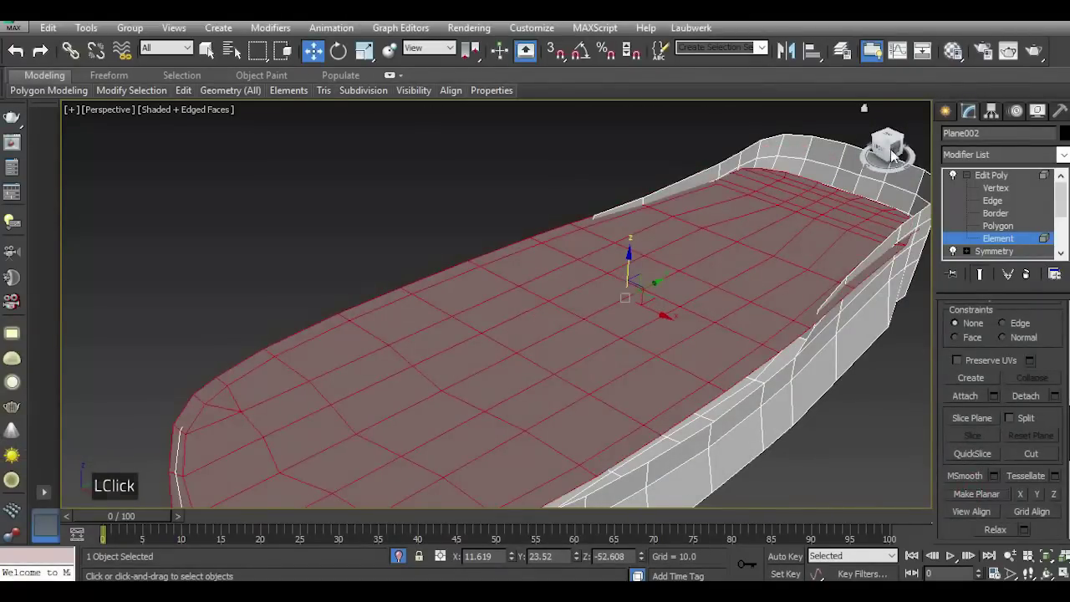
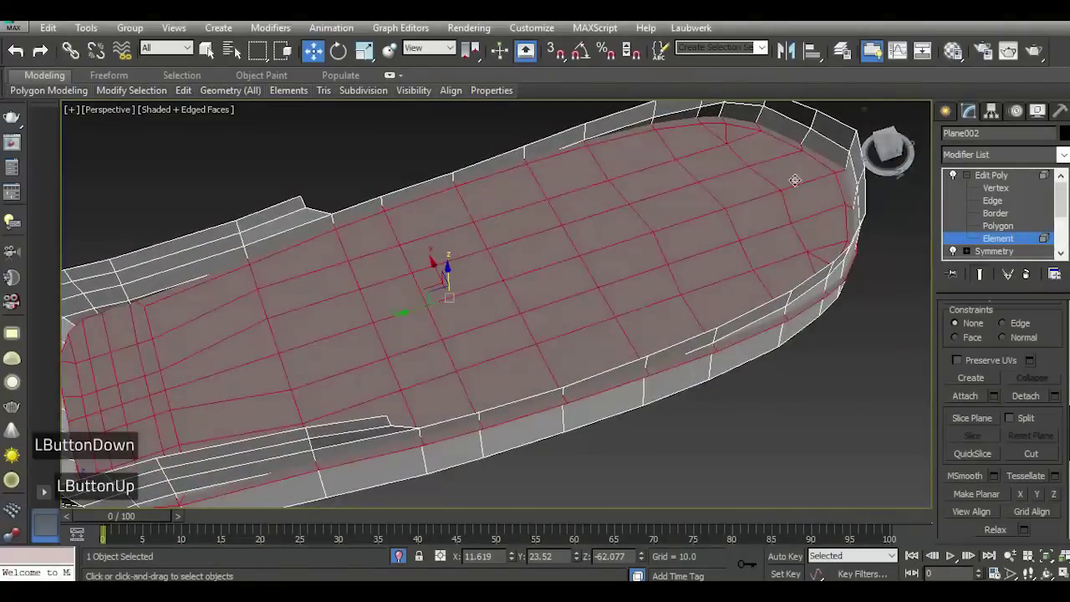
pyautogui.scroll(-3)
pyautogui.scroll(3)
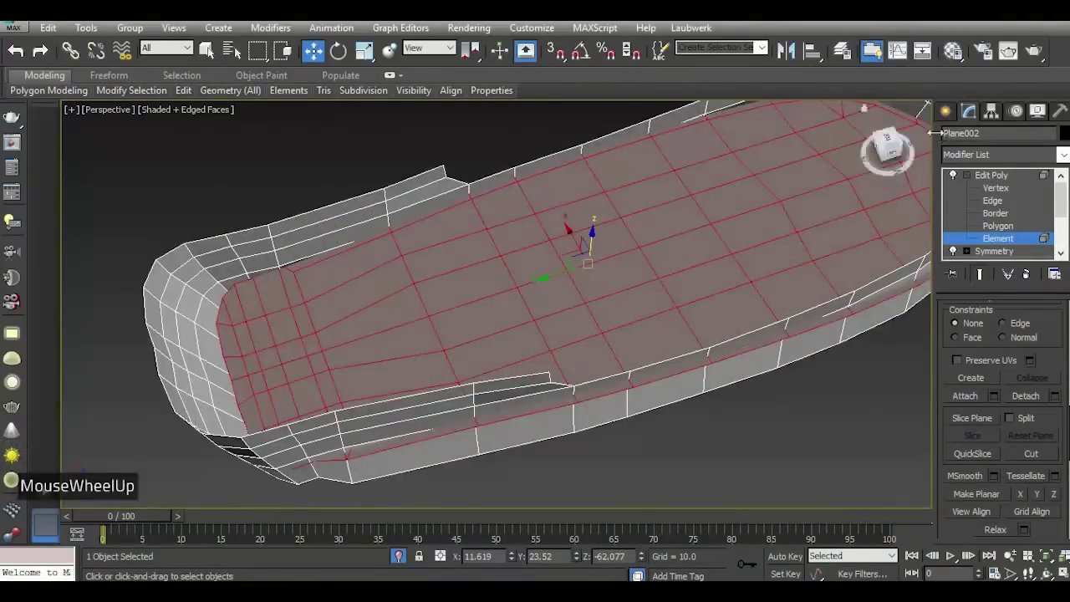
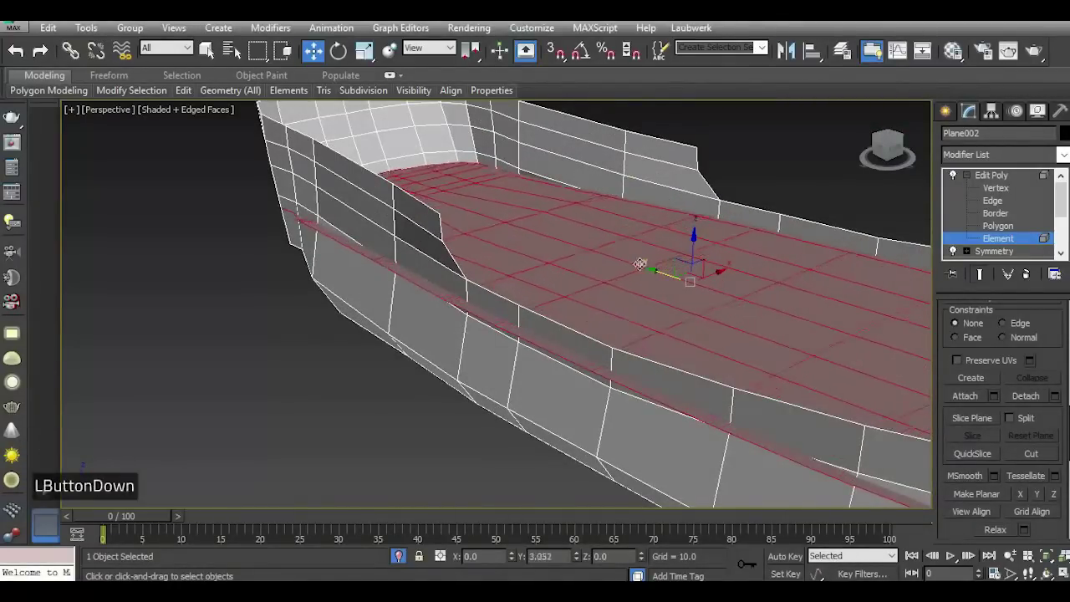
pyautogui.scroll(-3)
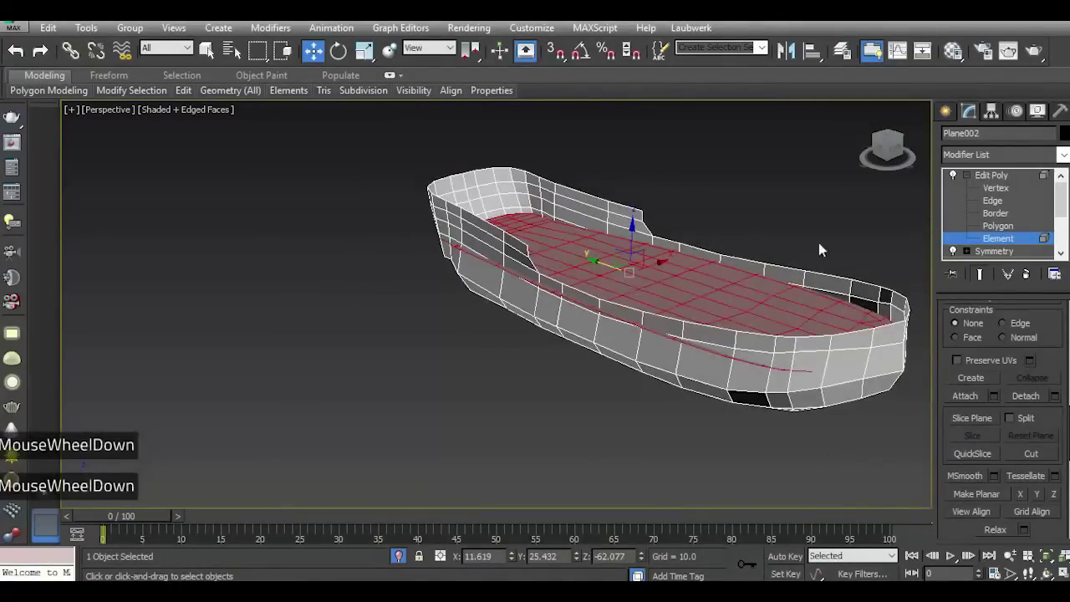
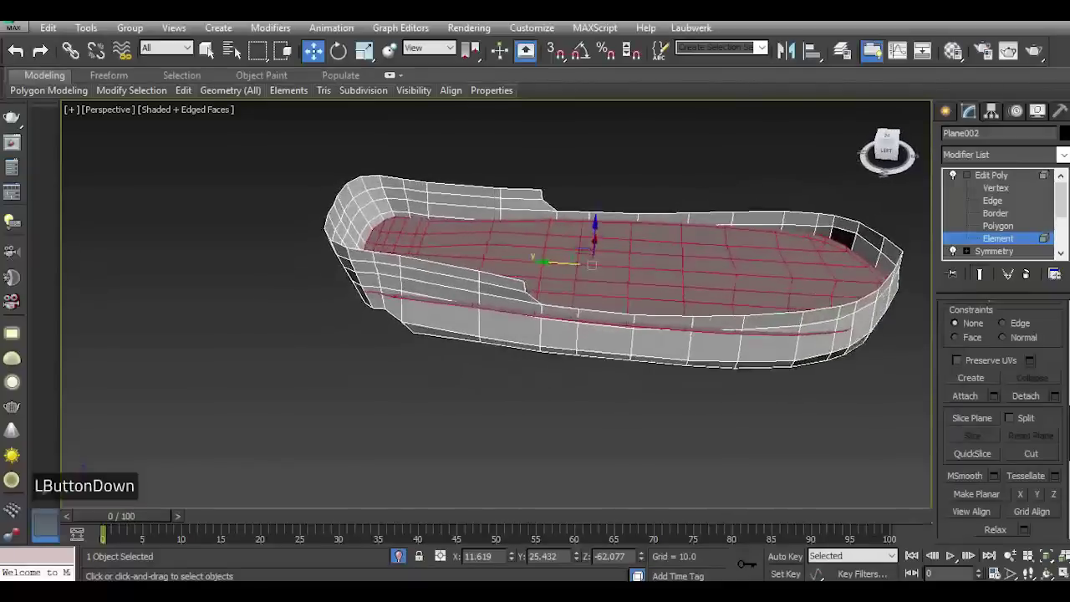
pyautogui.scroll(3)
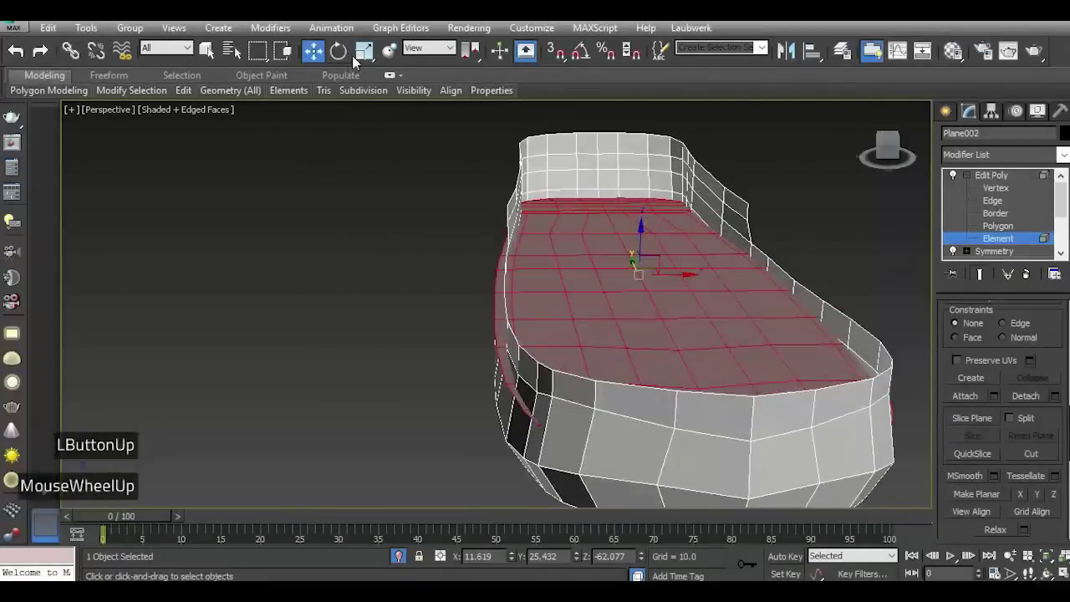
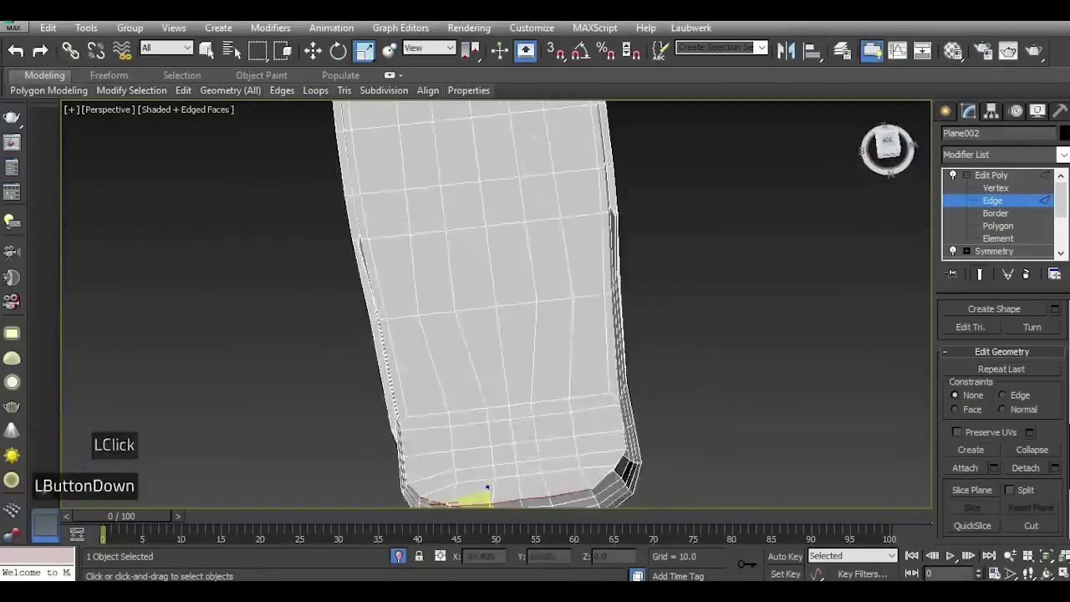
# Scale the bottom edge loop and nudge vertices around the raised step, viewing the hull from above and underneath.
pyautogui.scroll(-3)
pyautogui.scroll(3)
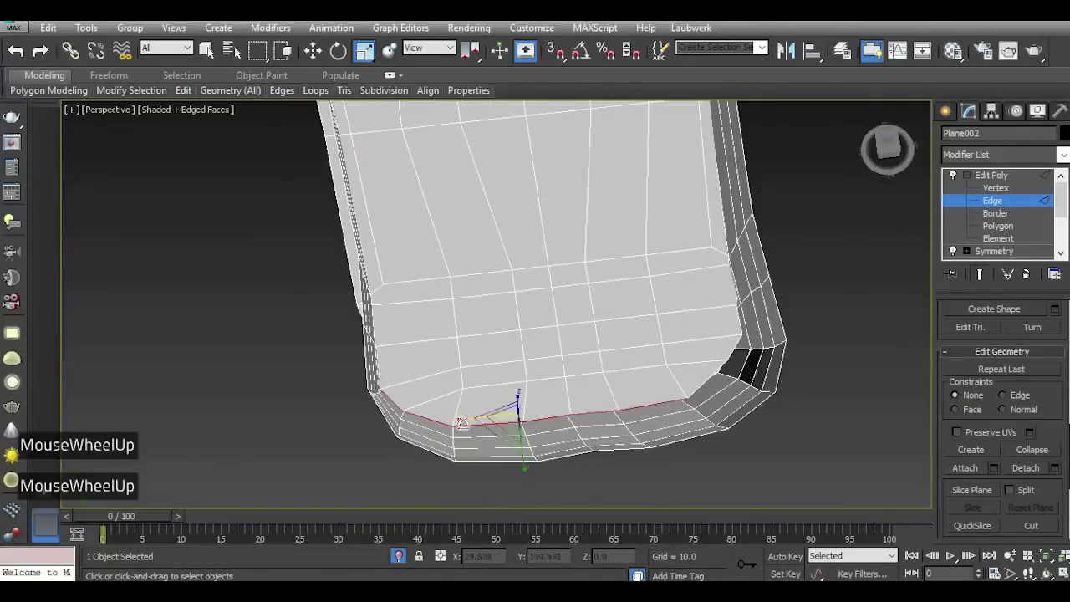
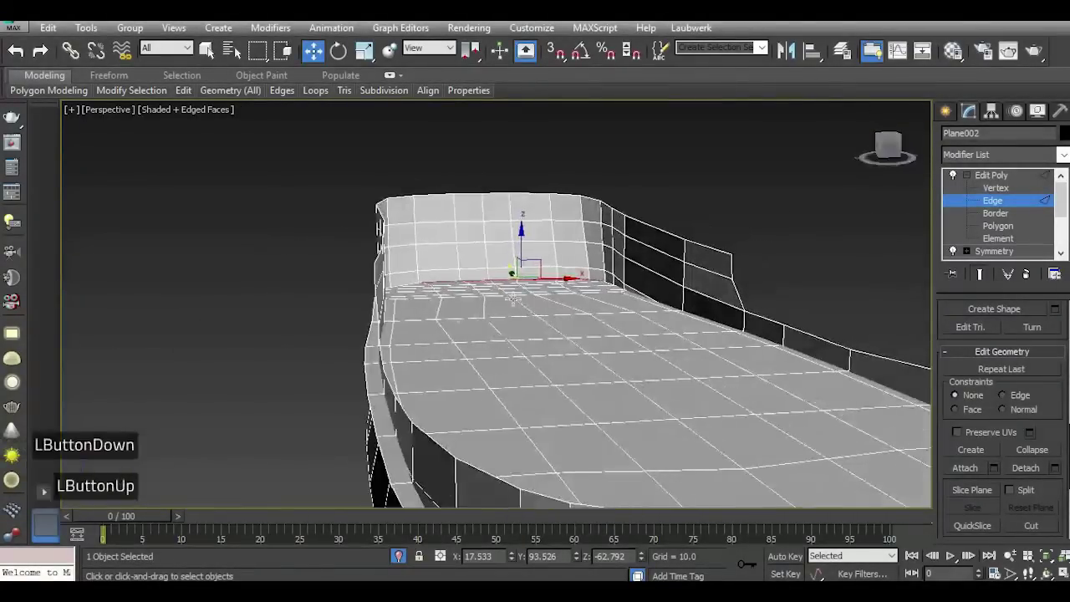
pyautogui.scroll(-3)
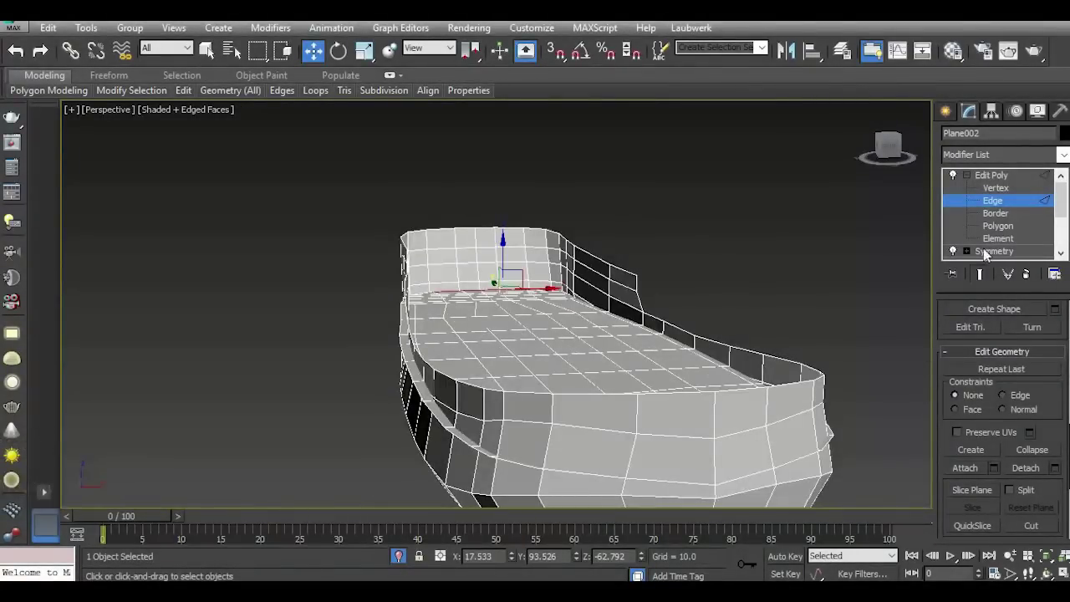
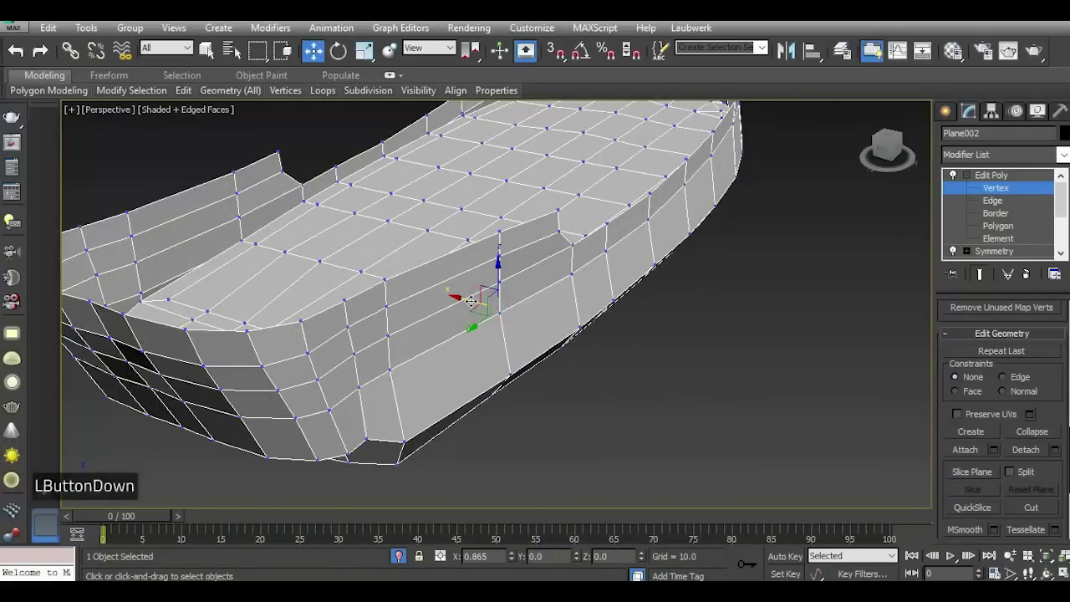
pyautogui.scroll(-3)
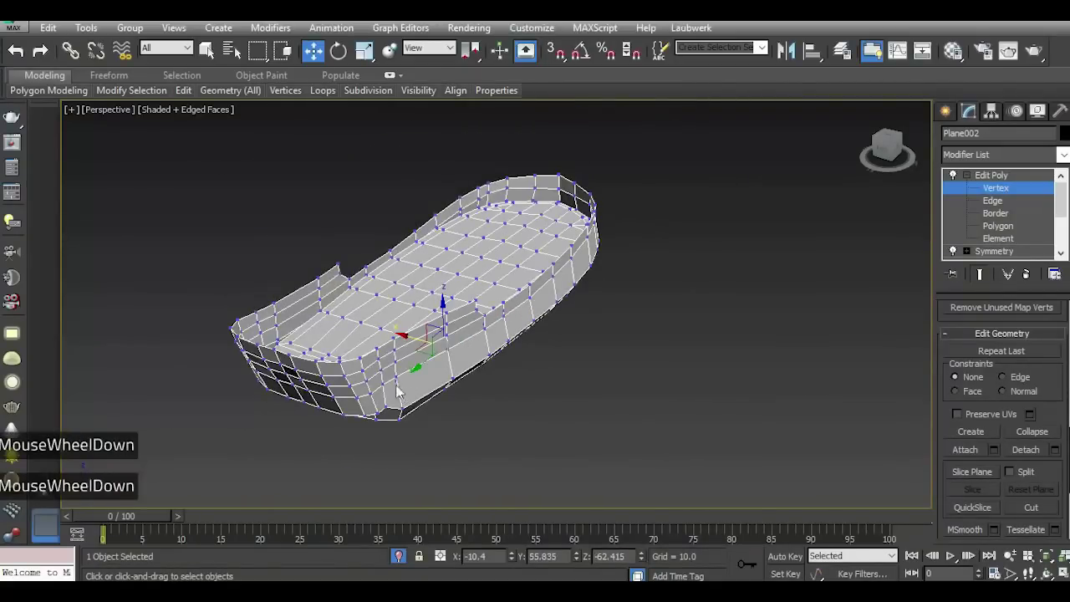
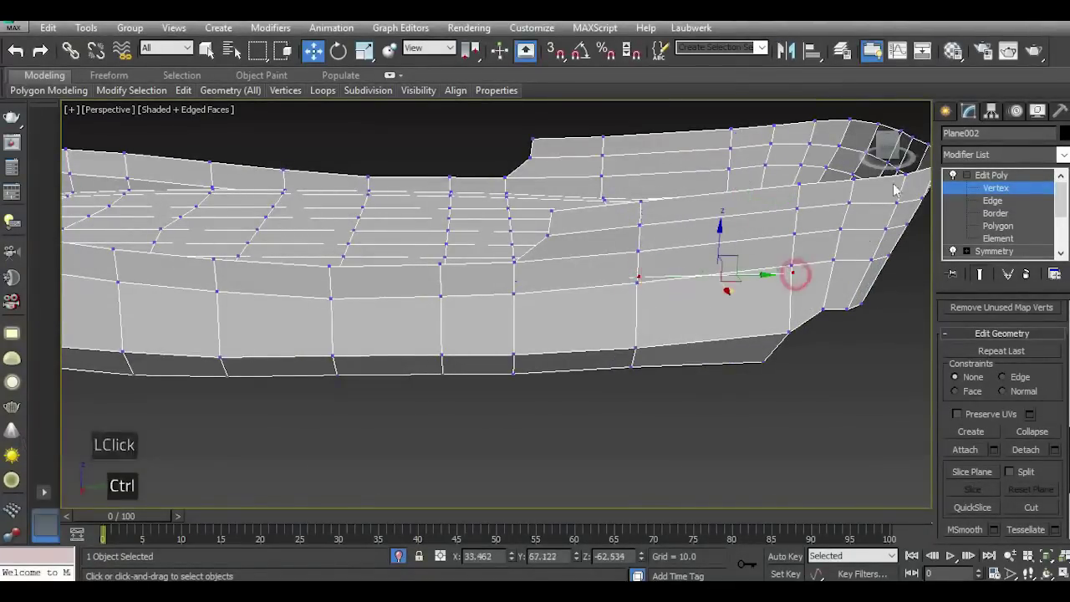
pyautogui.click(882, 135)
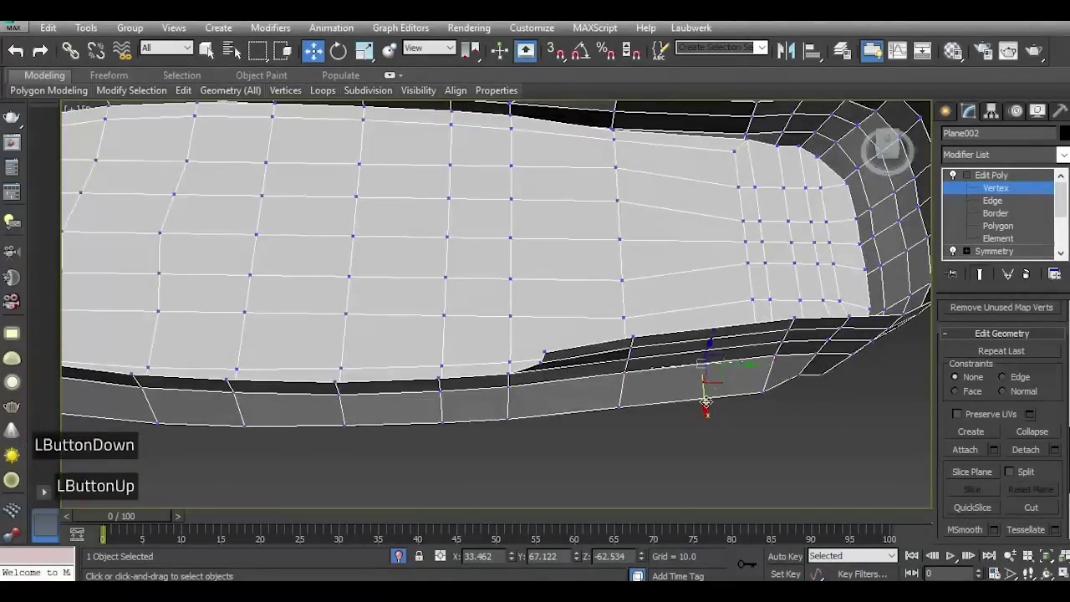
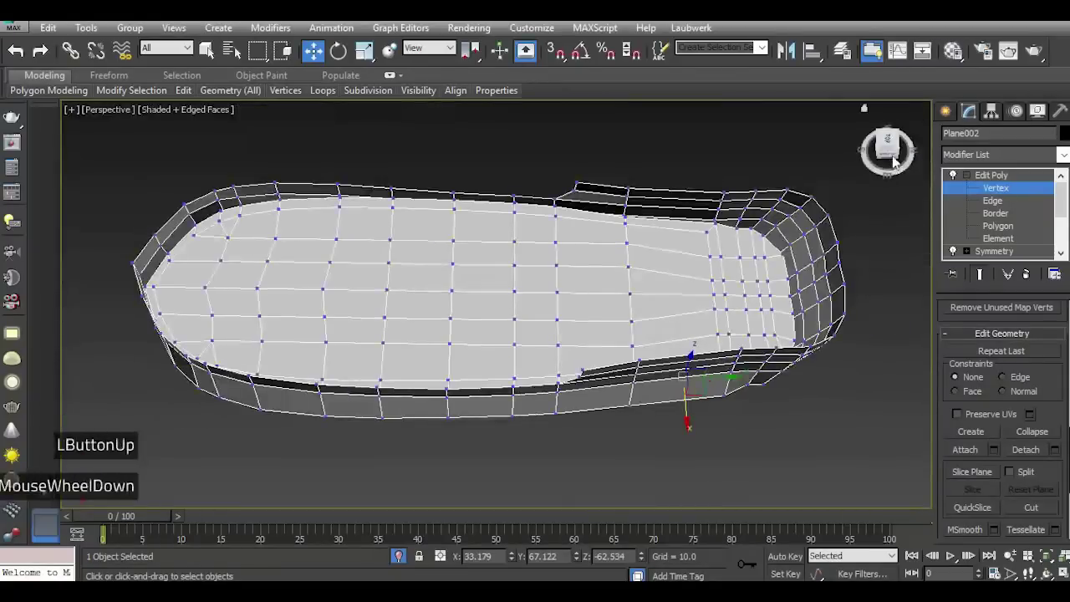
pyautogui.click(903, 153)
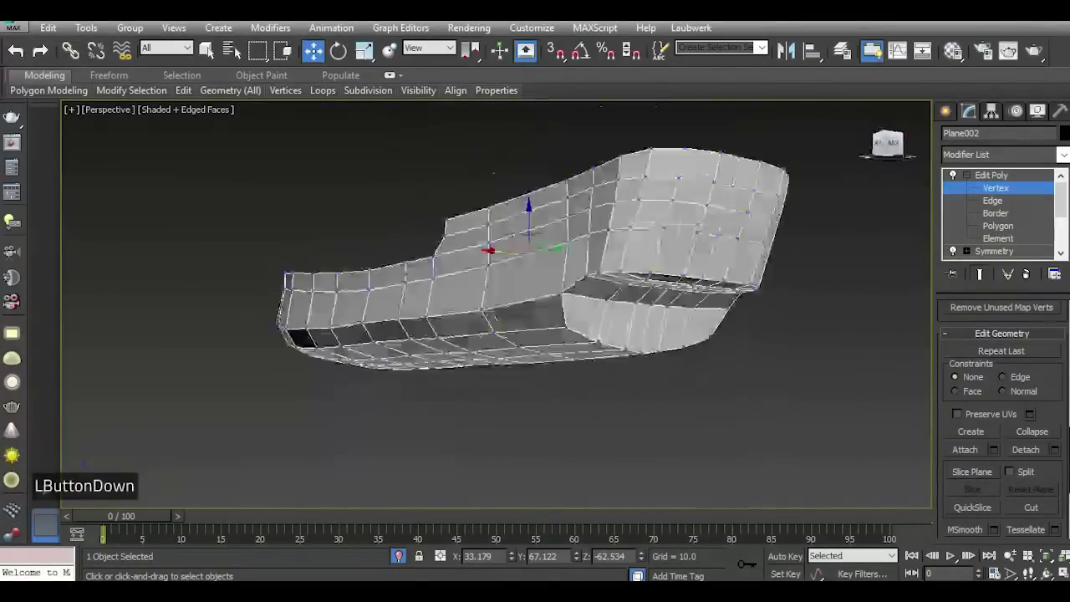
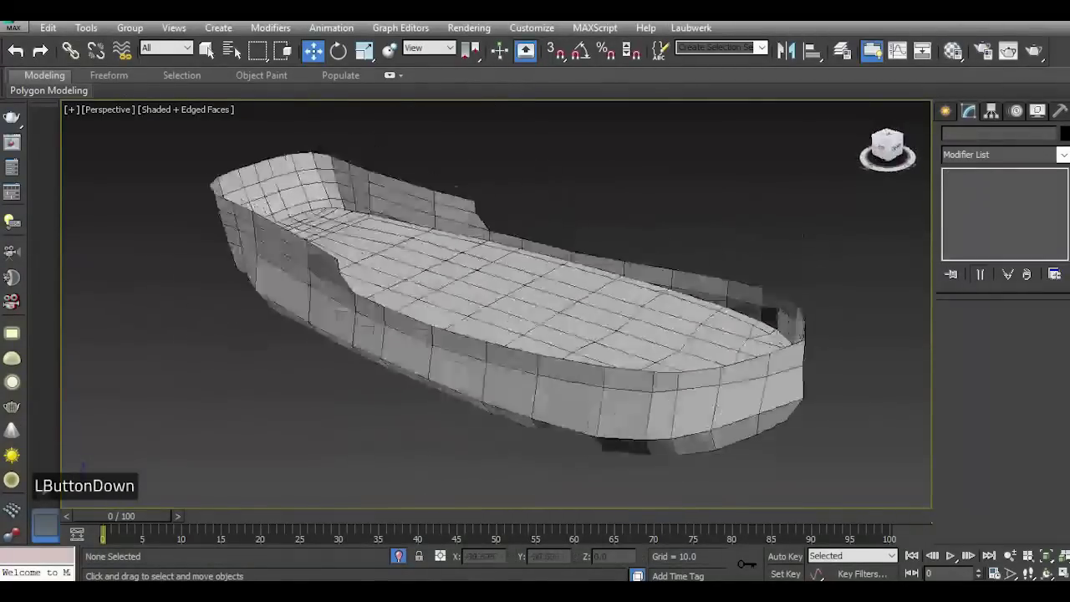
# At Edge level select the six matching vertical bulwark edges near the bow, viewed straight from the side.
pyautogui.scroll(-3)
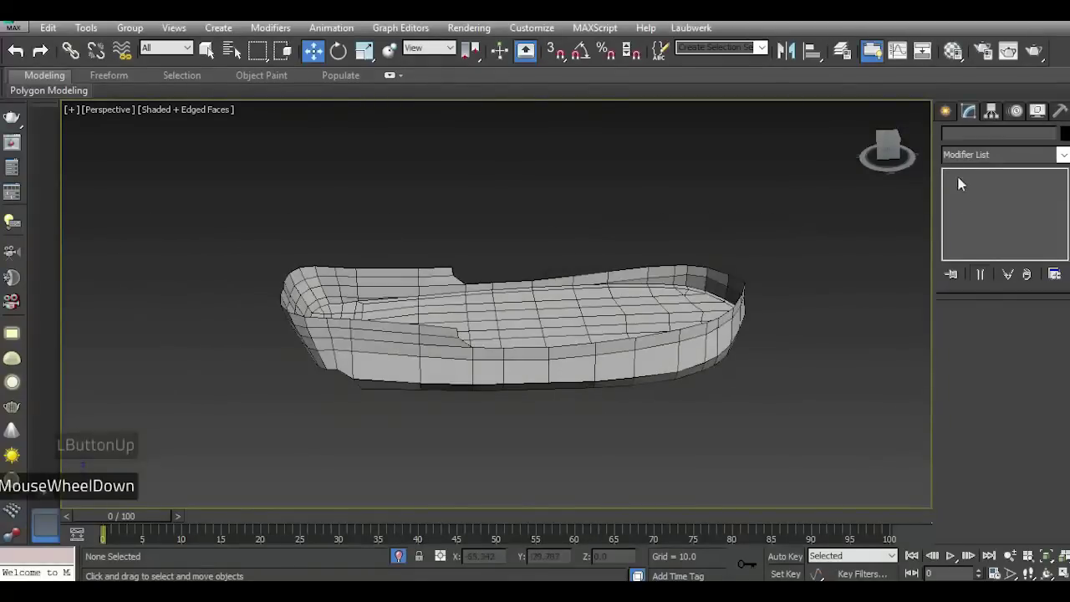
pyautogui.click(896, 148)
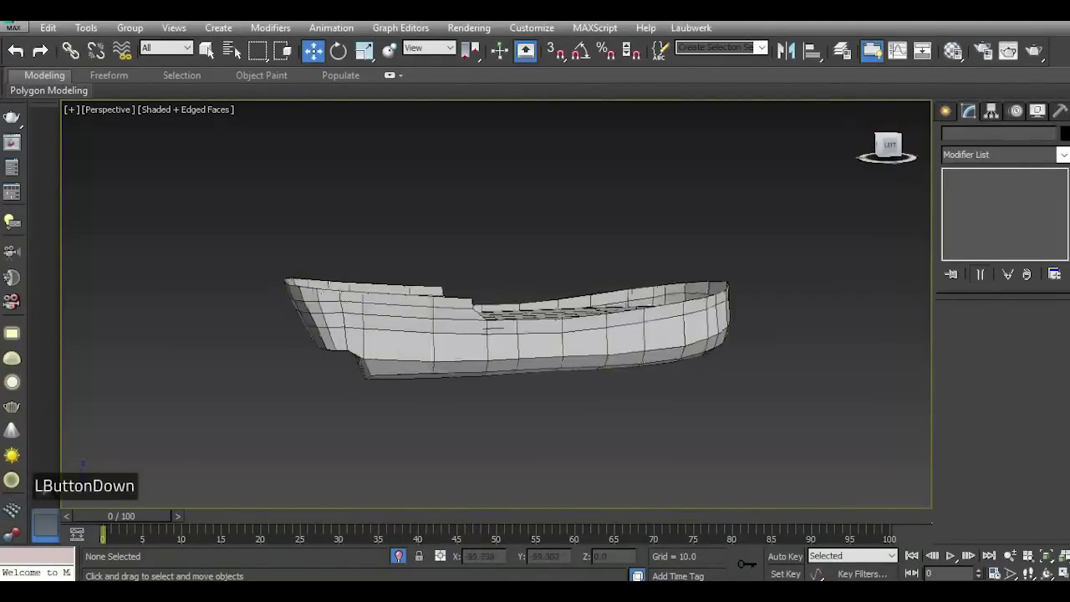
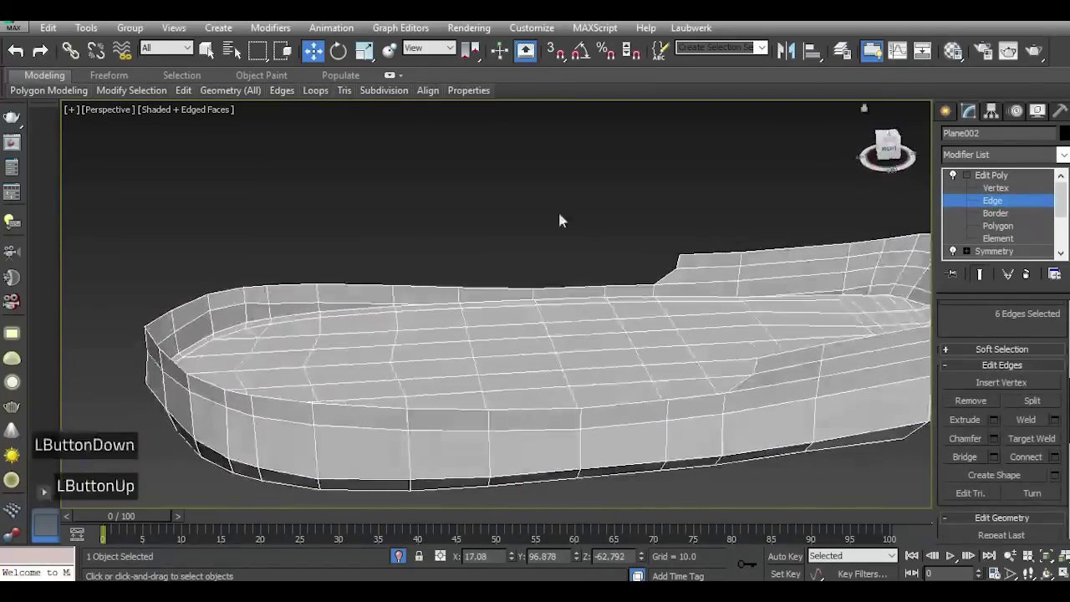
pyautogui.scroll(3)
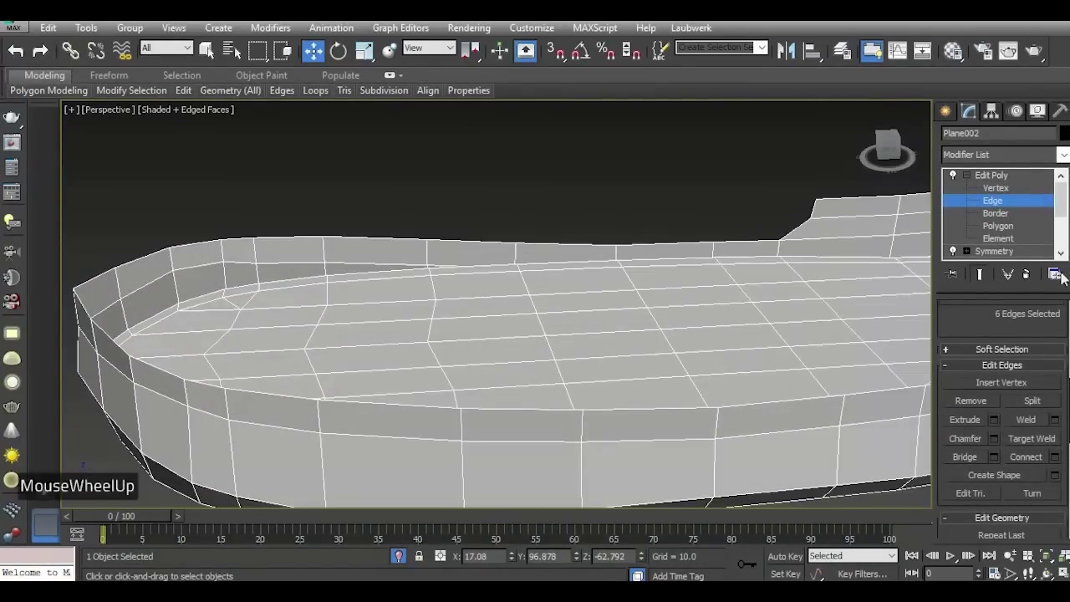
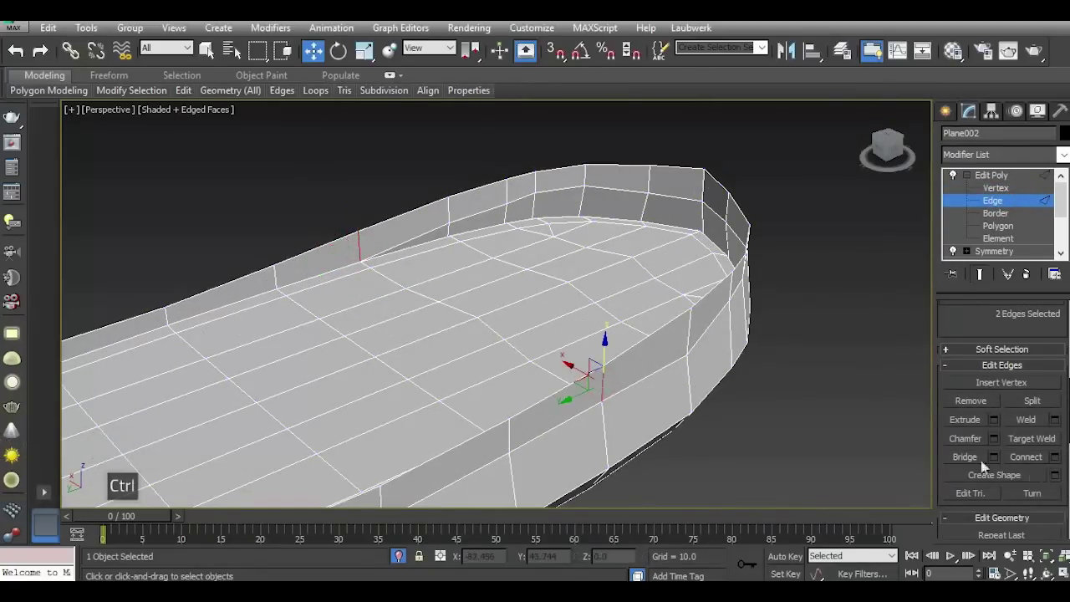
# Chamfer the selected bulwark edges open, then start Bridge settings to build the transverse wall between them.
pyautogui.click(907, 153)
pyautogui.scroll(-3)
pyautogui.scroll(3)
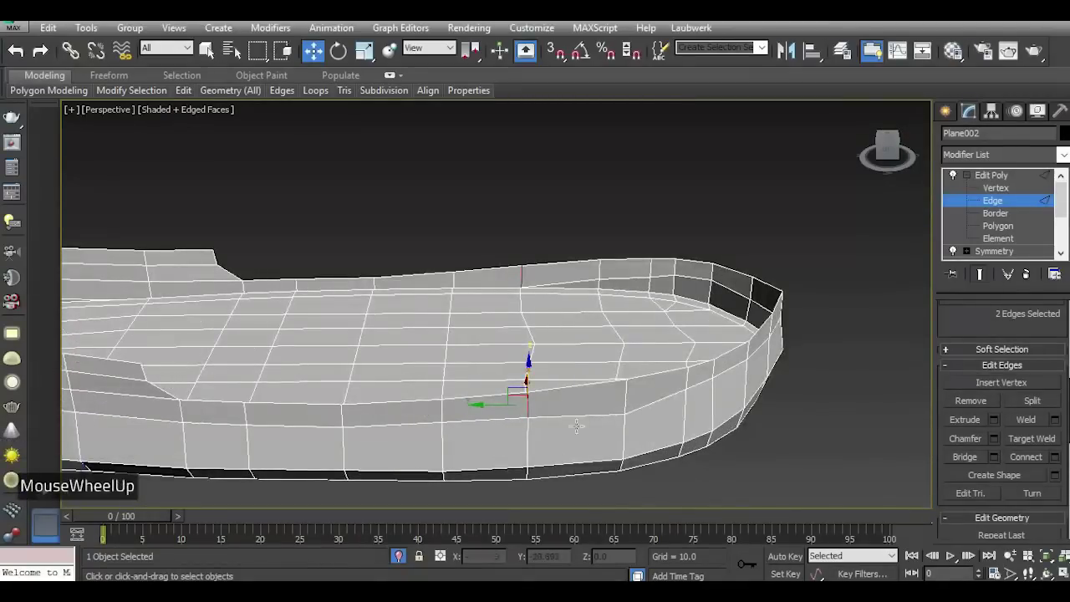
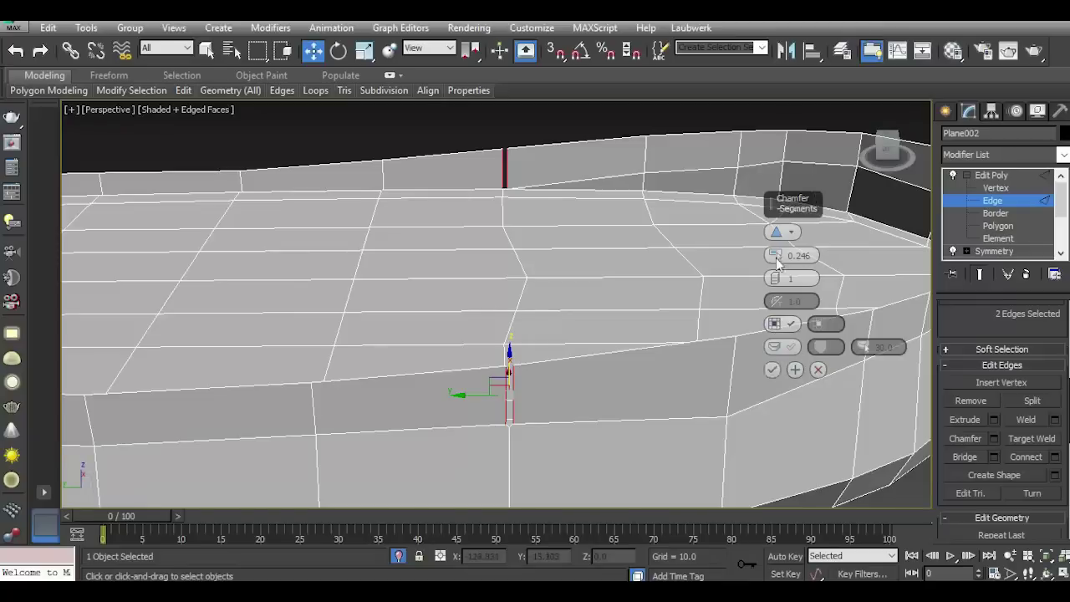
pyautogui.click(784, 259)
pyautogui.click(780, 372)
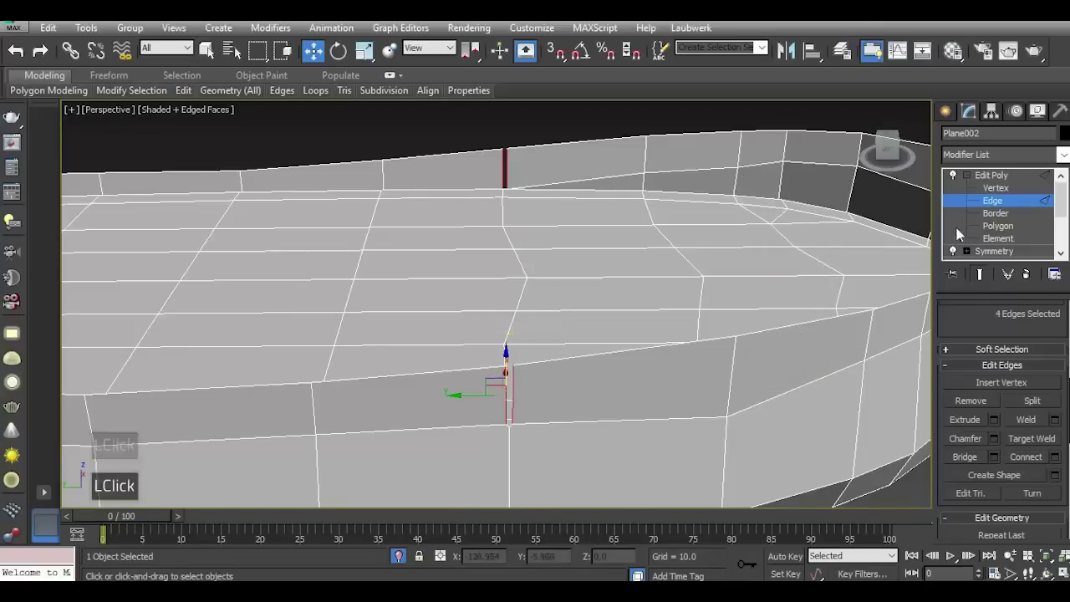
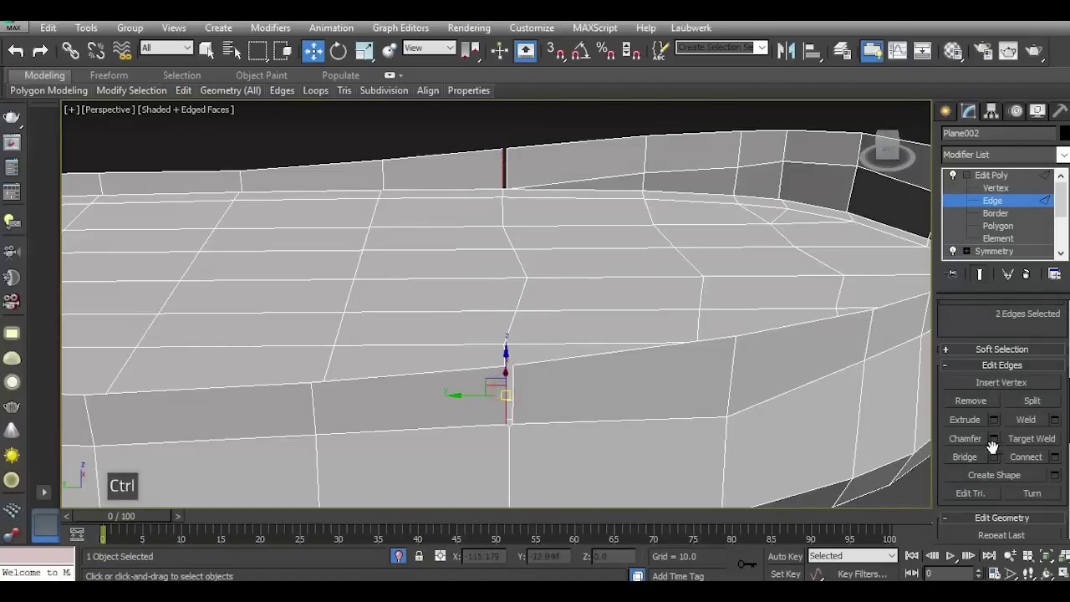
pyautogui.doubleClick(1003, 462)
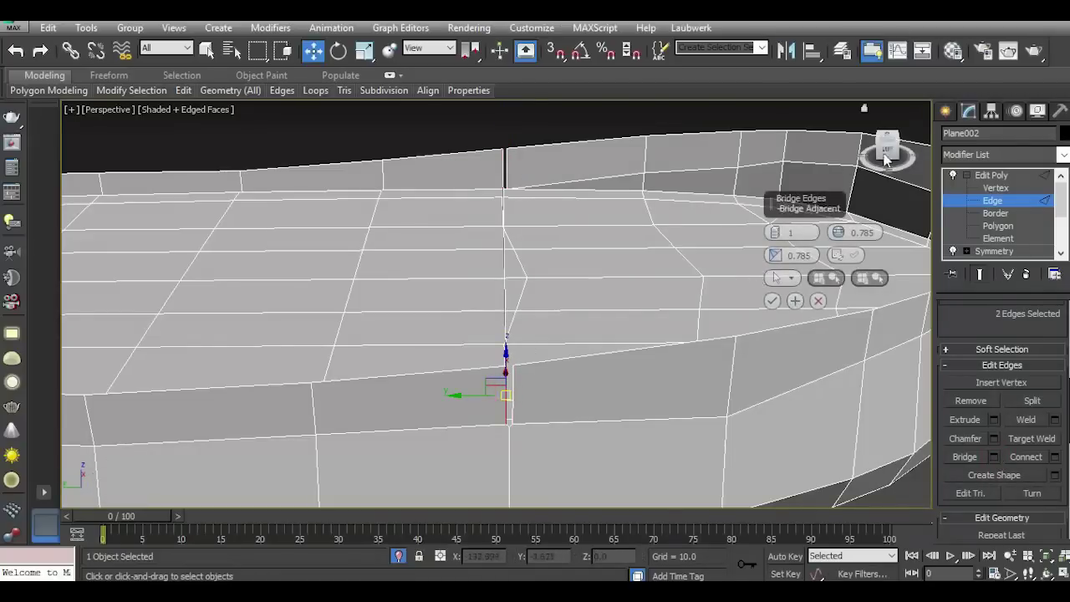
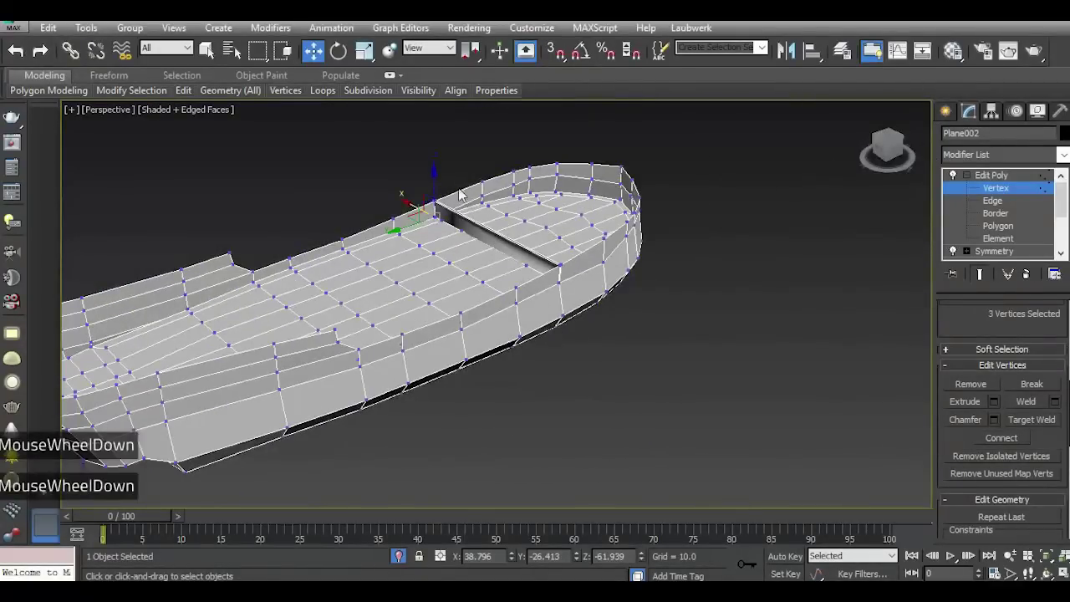
# Raise the five top edges of the forward bulwark beside the bridged wall into a taller step.
pyautogui.scroll(3)
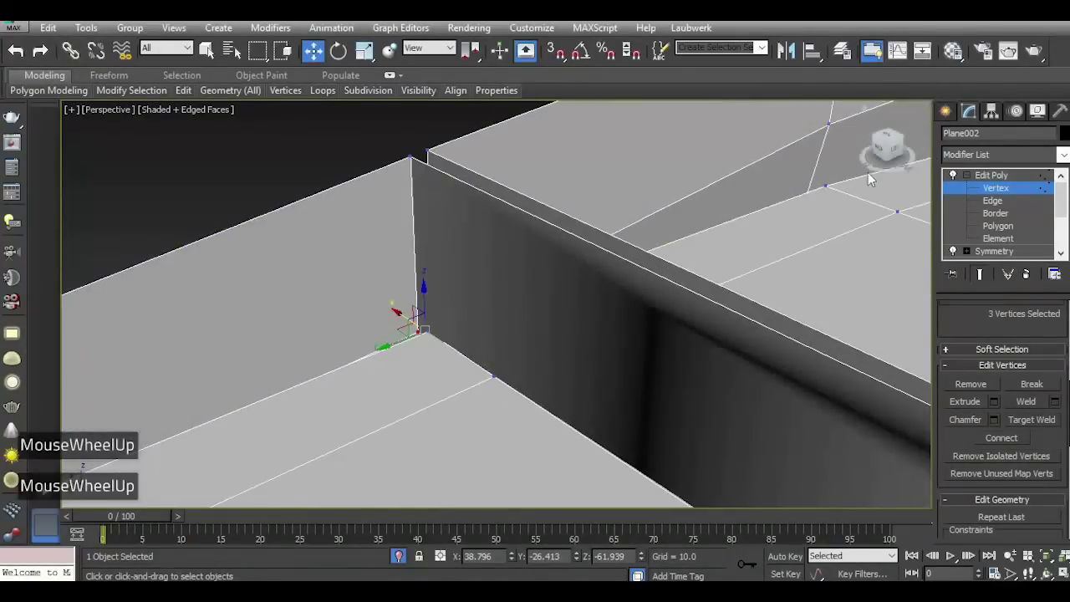
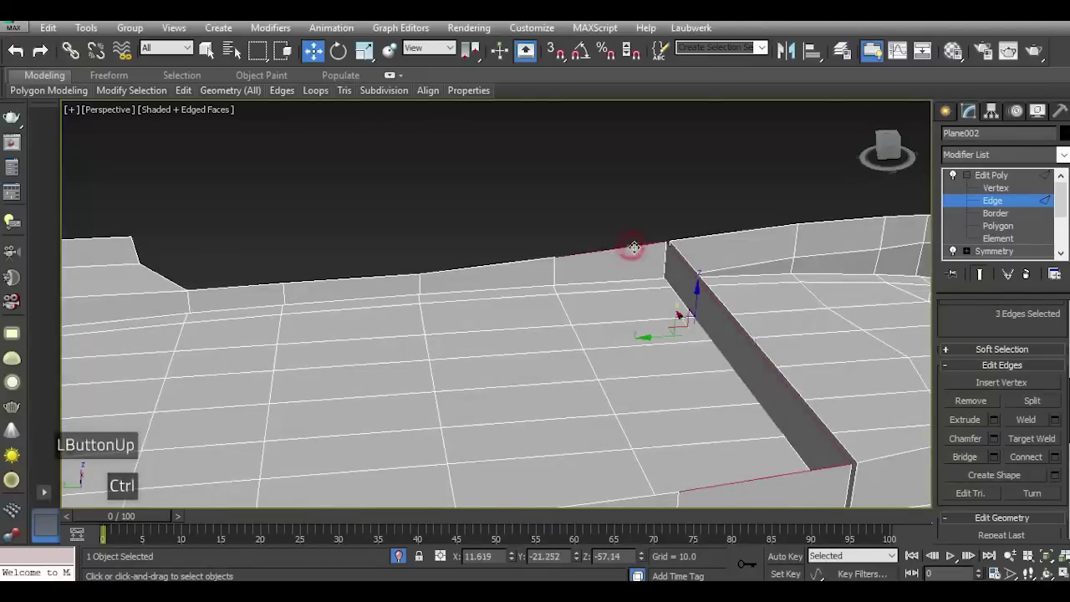
pyautogui.scroll(-3)
pyautogui.scroll(3)
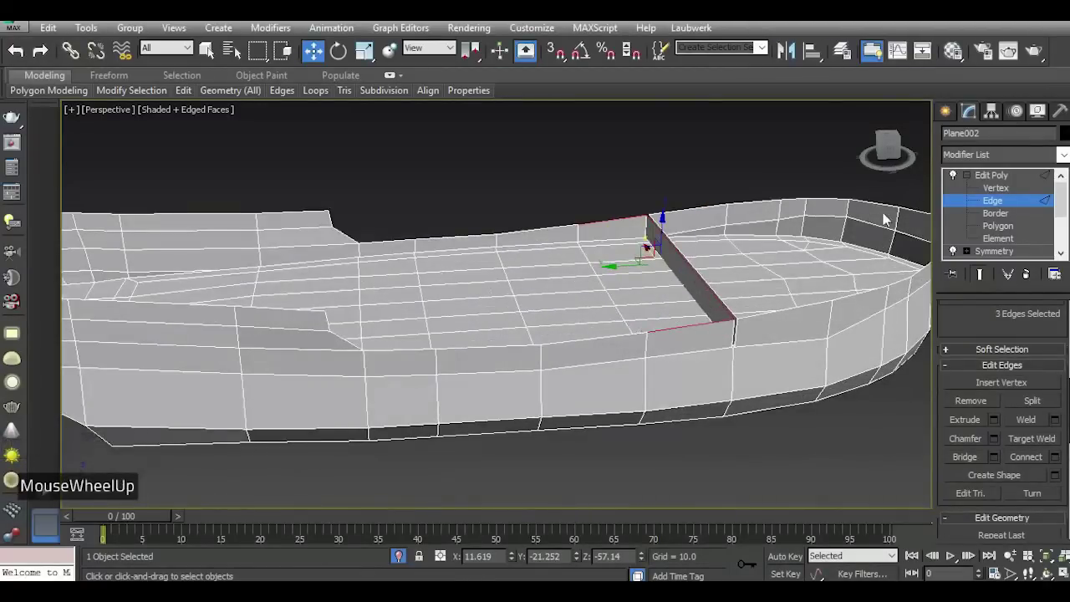
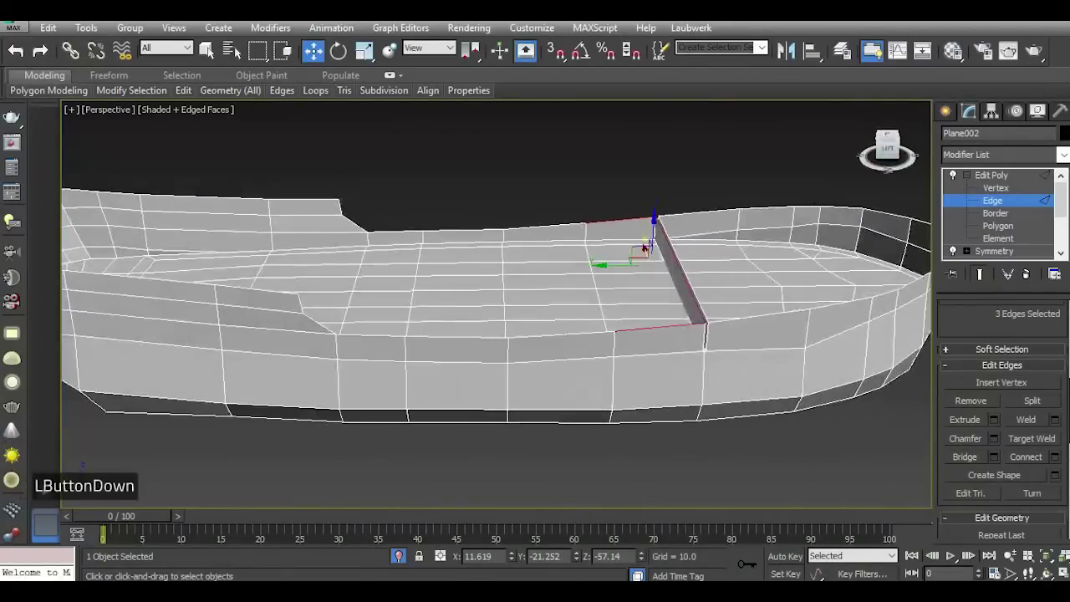
pyautogui.scroll(-3)
pyautogui.scroll(3)
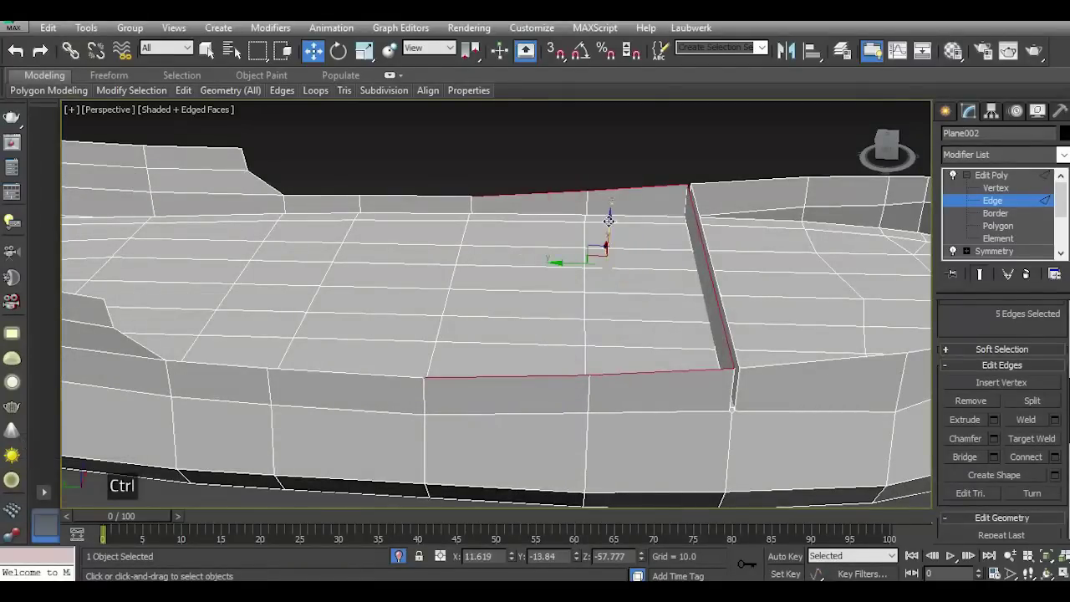
pyautogui.scroll(-3)
pyautogui.scroll(3)
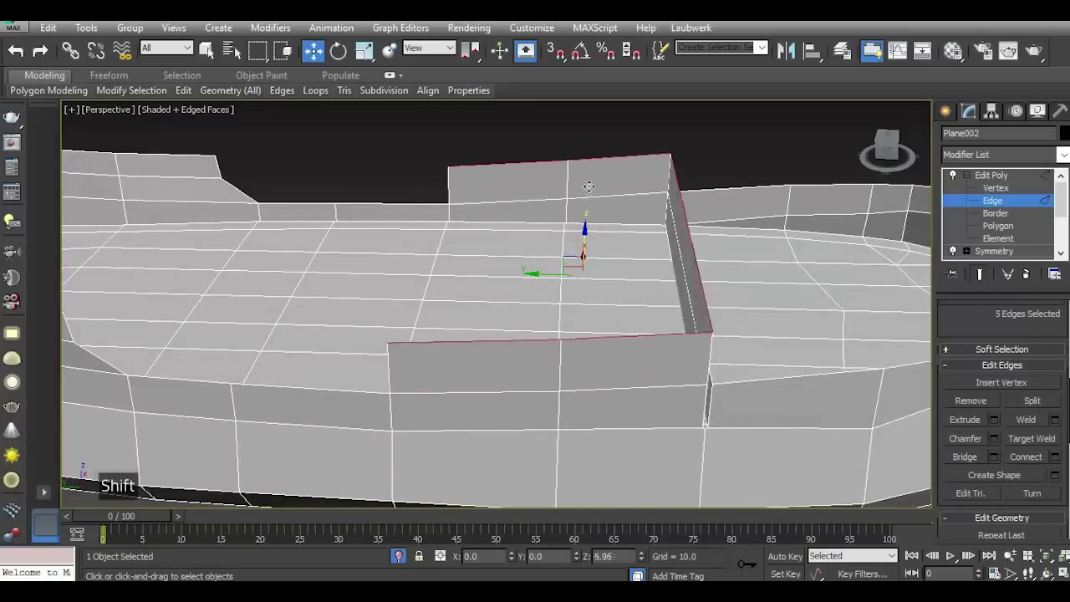
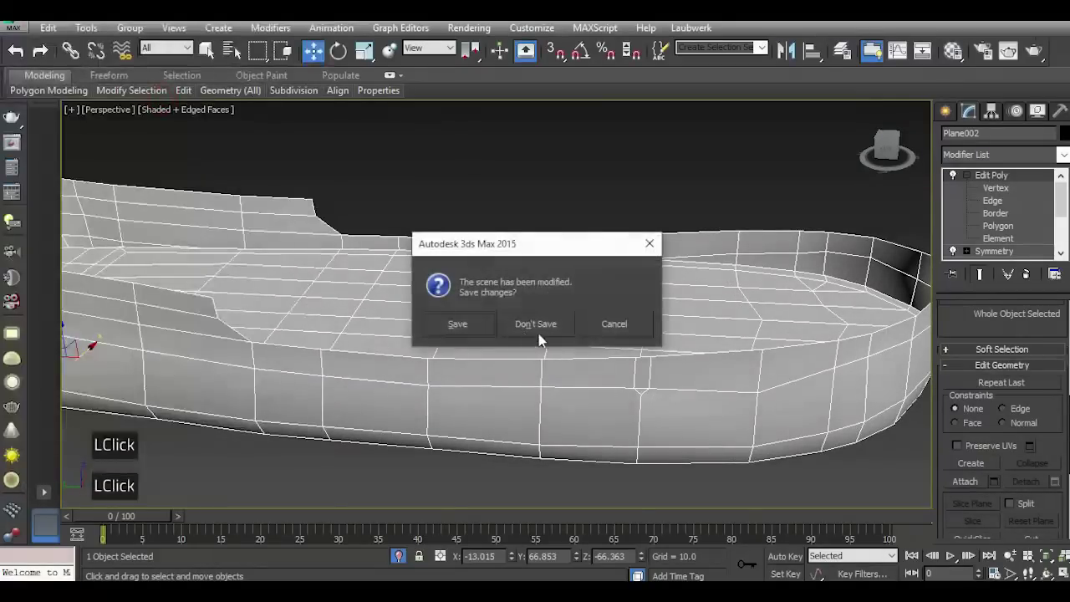
# Choose Don't Save, reload the earlier hull file and select Plane002 to inspect it.
pyautogui.doubleClick(539, 318)
pyautogui.doubleClick(646, 360)
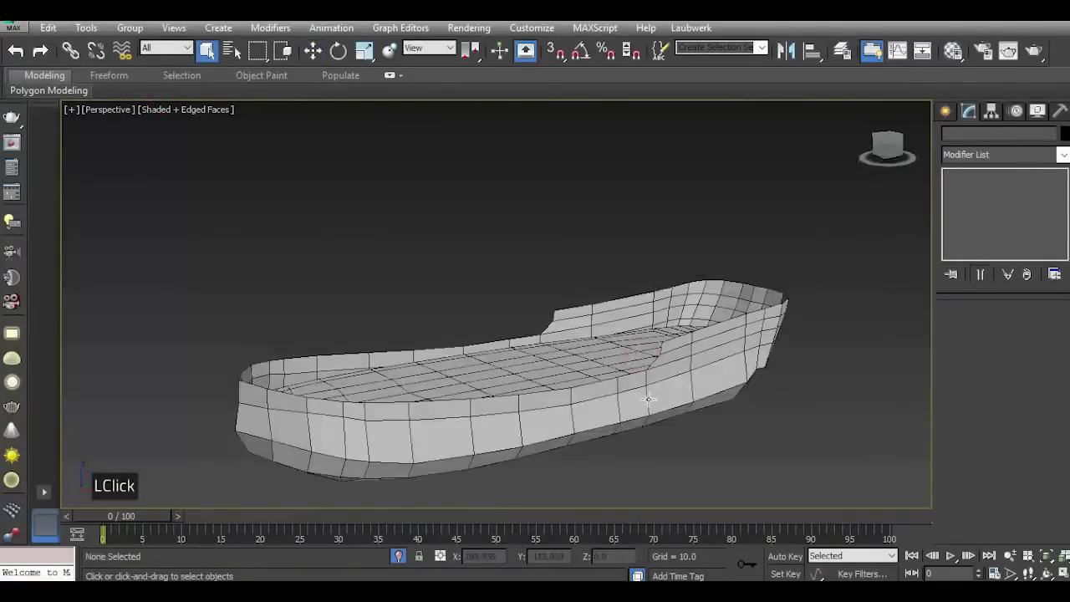
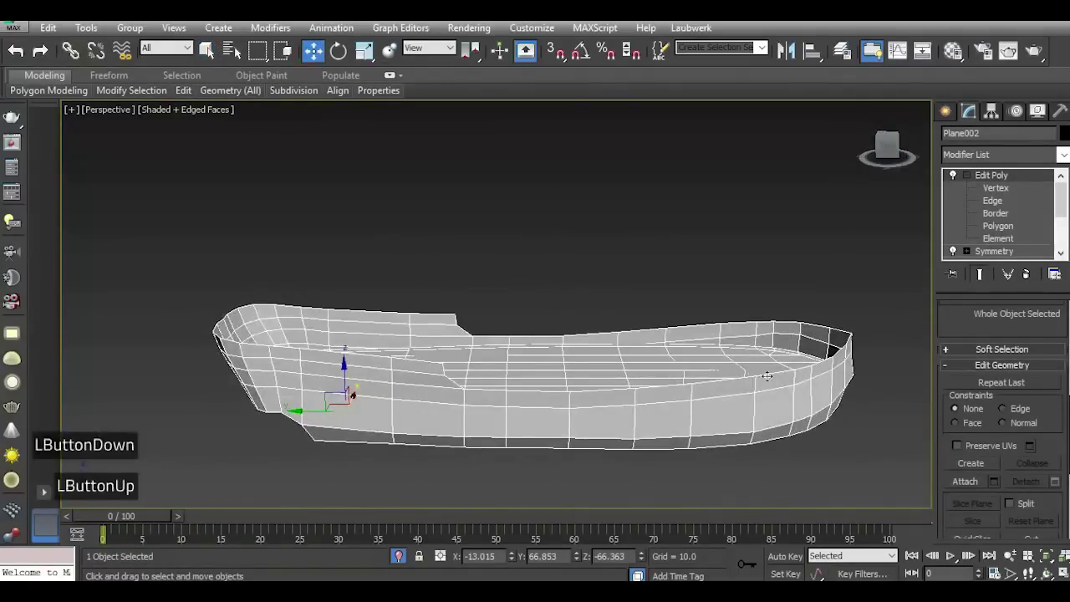
pyautogui.scroll(3)
pyautogui.click(893, 154)
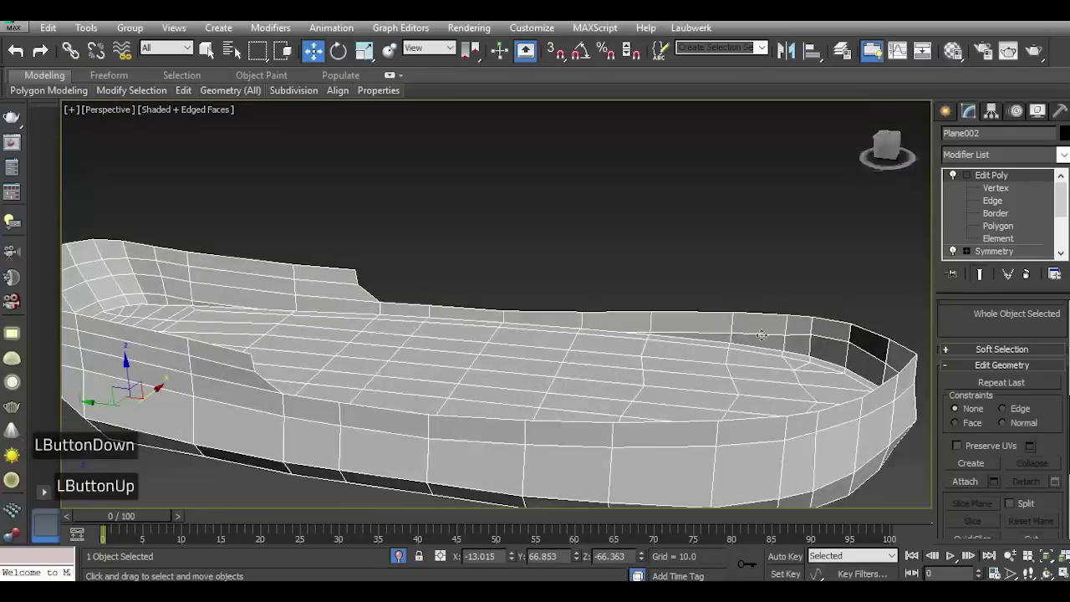
pyautogui.scroll(3)
pyautogui.scroll(-3)
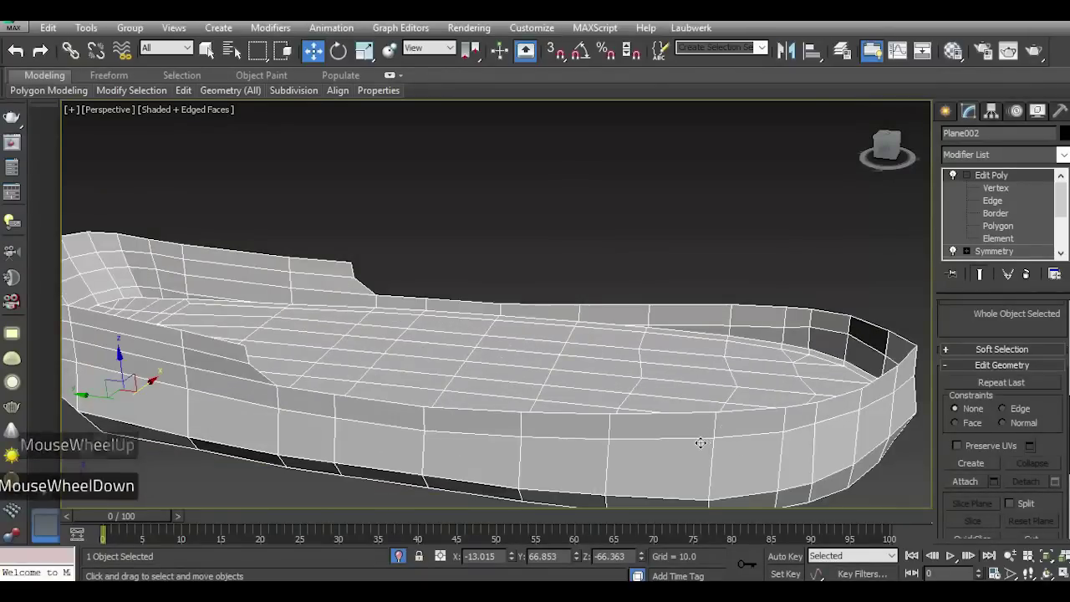
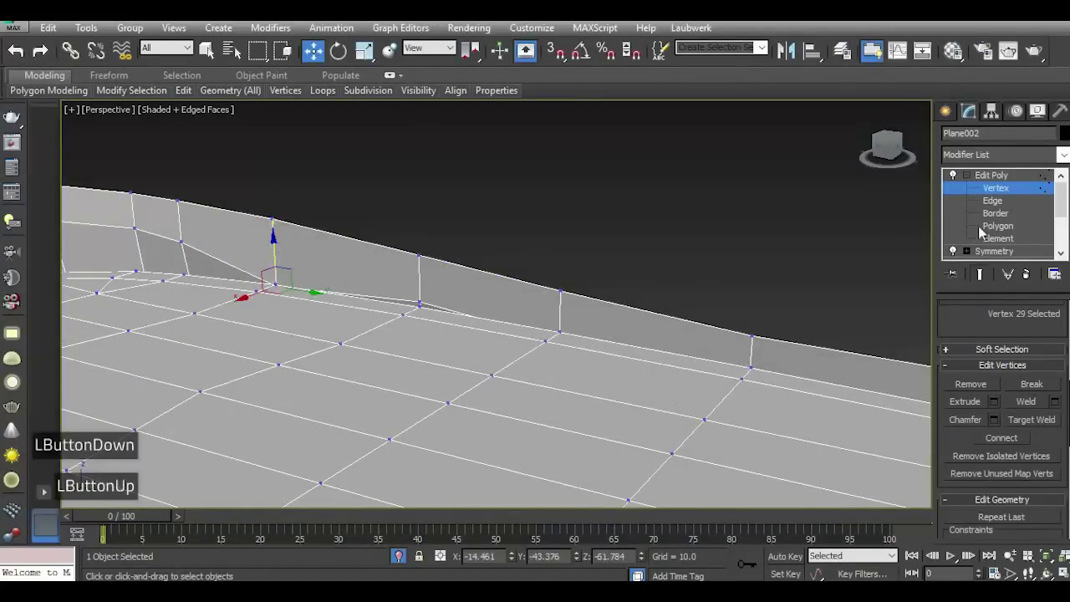
# In Edge mode select the bow border and vertical bulwark edges on both sides.
pyautogui.doubleClick(1002, 208)
pyautogui.click(880, 152)
pyautogui.scroll(-3)
pyautogui.scroll(3)
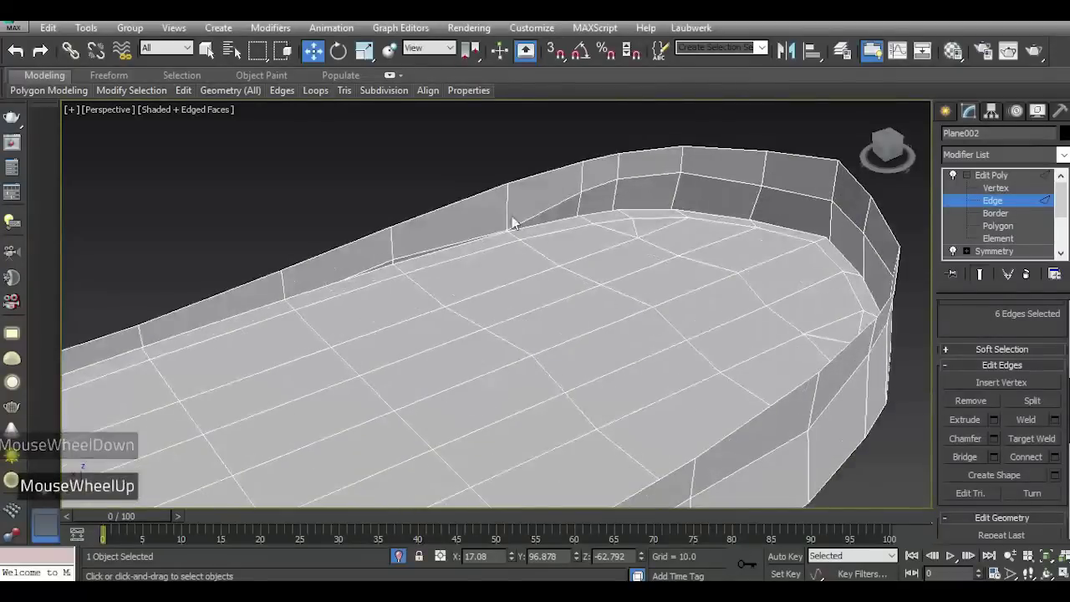
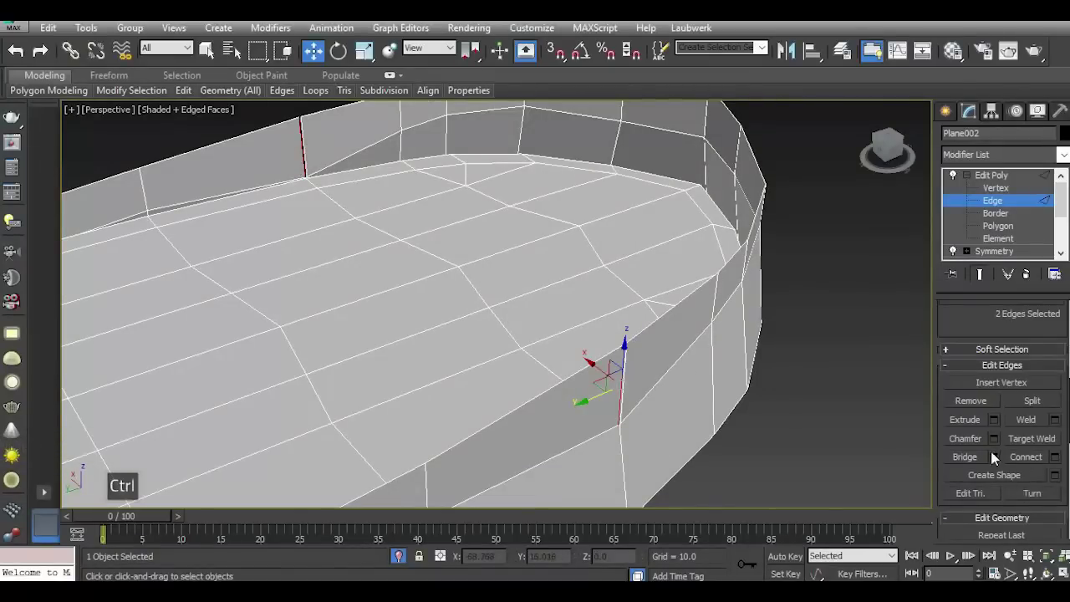
# Chamfer the selected bulwark edges to split off the forward section.
pyautogui.doubleClick(976, 460)
pyautogui.scroll(-3)
pyautogui.click(893, 150)
pyautogui.scroll(-3)
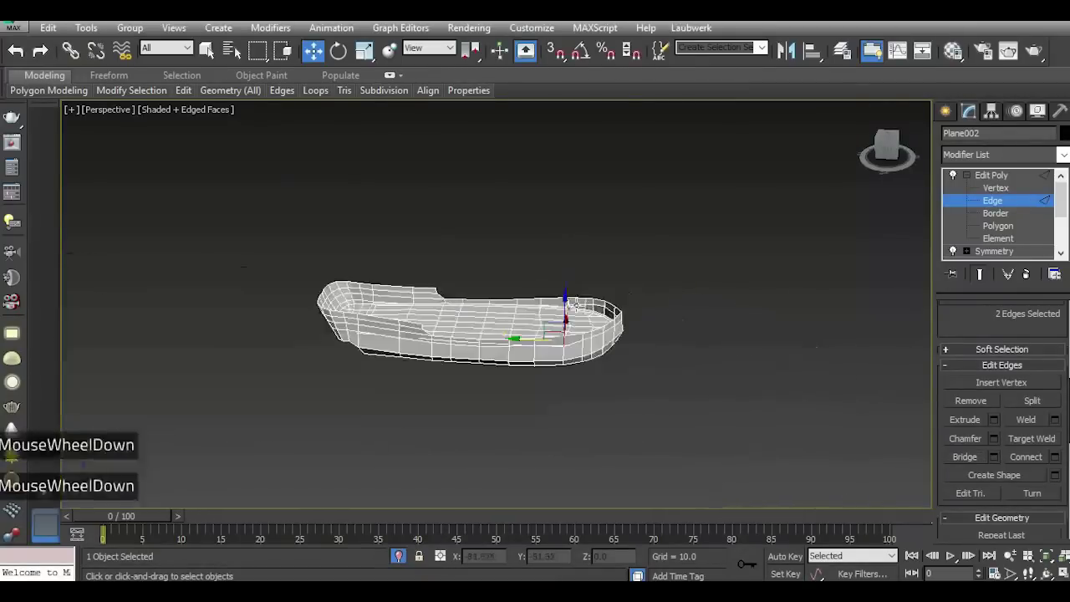
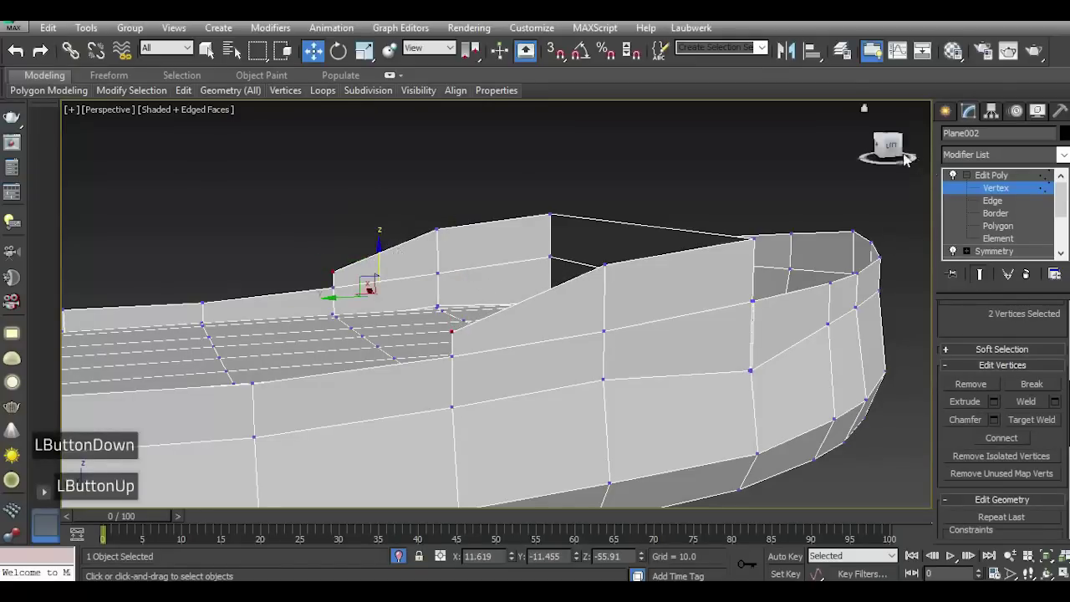
# Bridge the inner edges into a cross wall and view the hull from the Left.
pyautogui.click(905, 159)
pyautogui.scroll(-3)
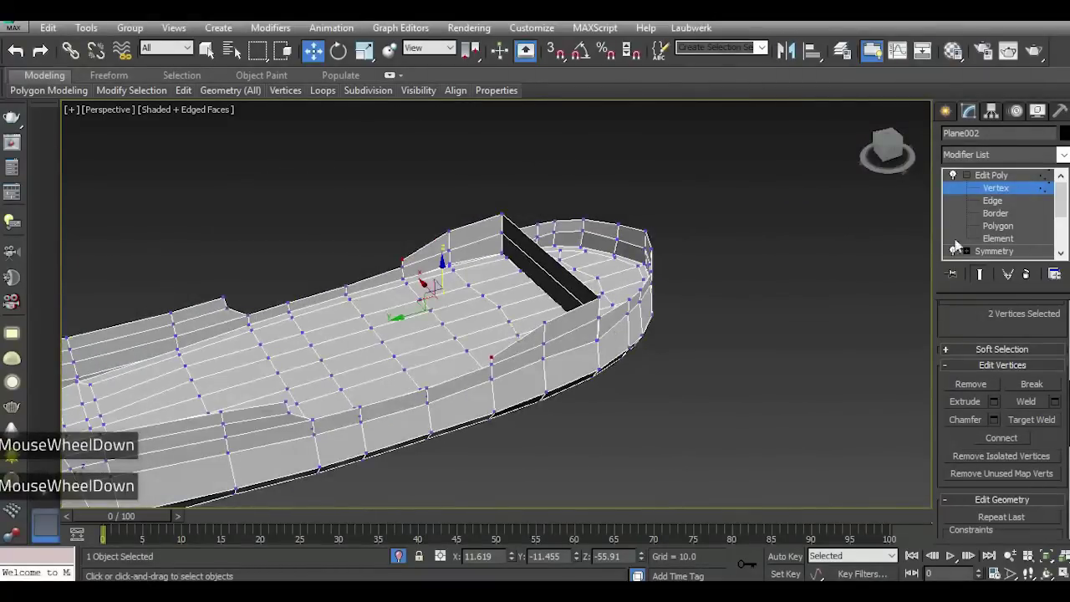
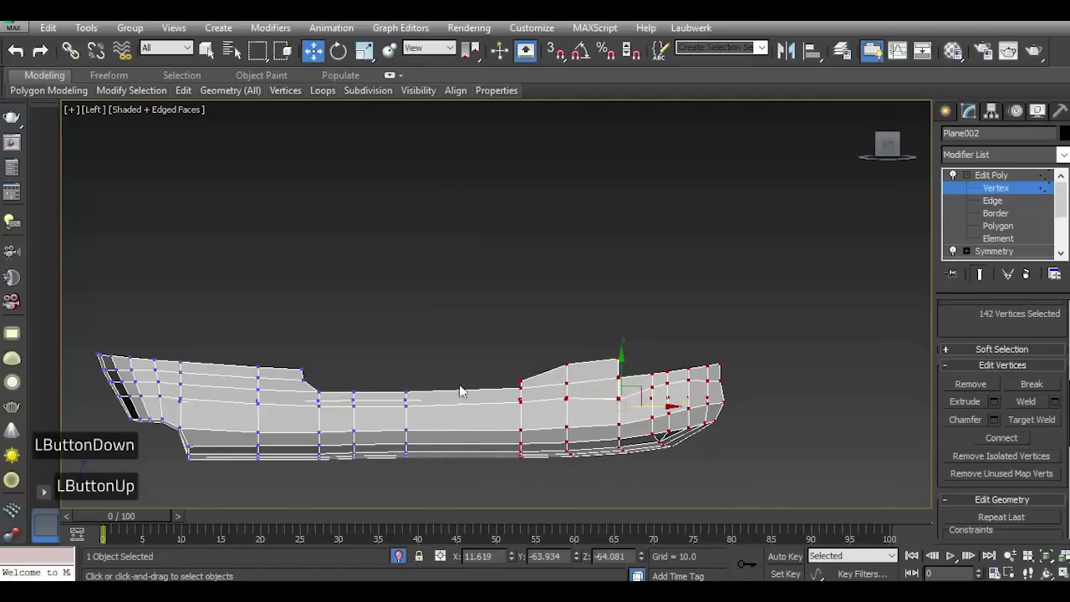
# In Edge mode select the vertical edges along the midship hull side.
pyautogui.click(474, 386)
pyautogui.click(1012, 200)
pyautogui.click(972, 204)
pyautogui.click(483, 432)
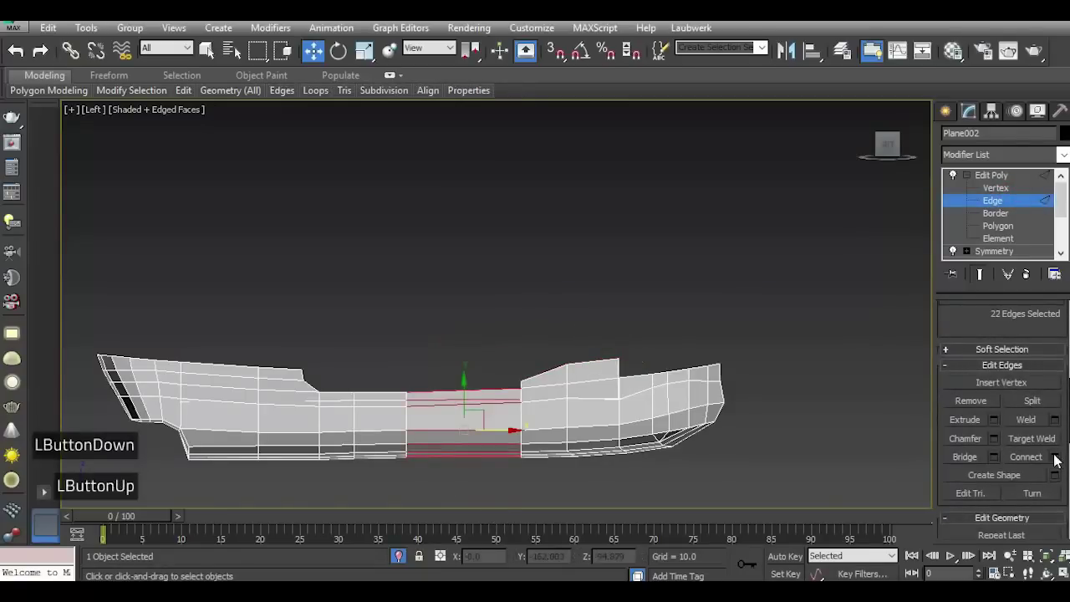
# Connect the midship edges with 1 segment, then return to Perspective view.
pyautogui.doubleClick(1061, 457)
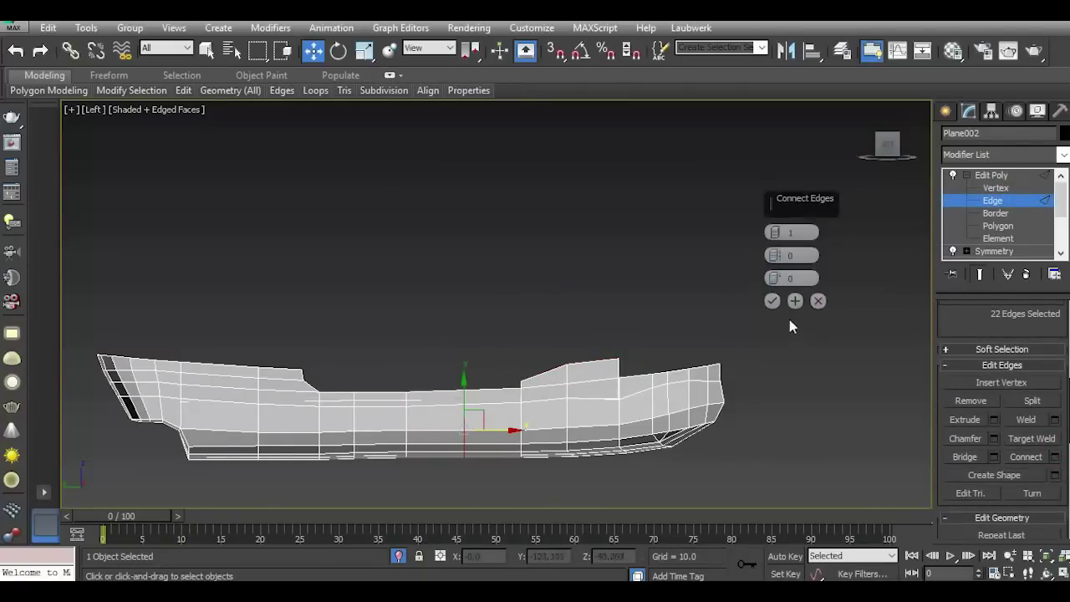
pyautogui.doubleClick(781, 308)
pyautogui.press('p')
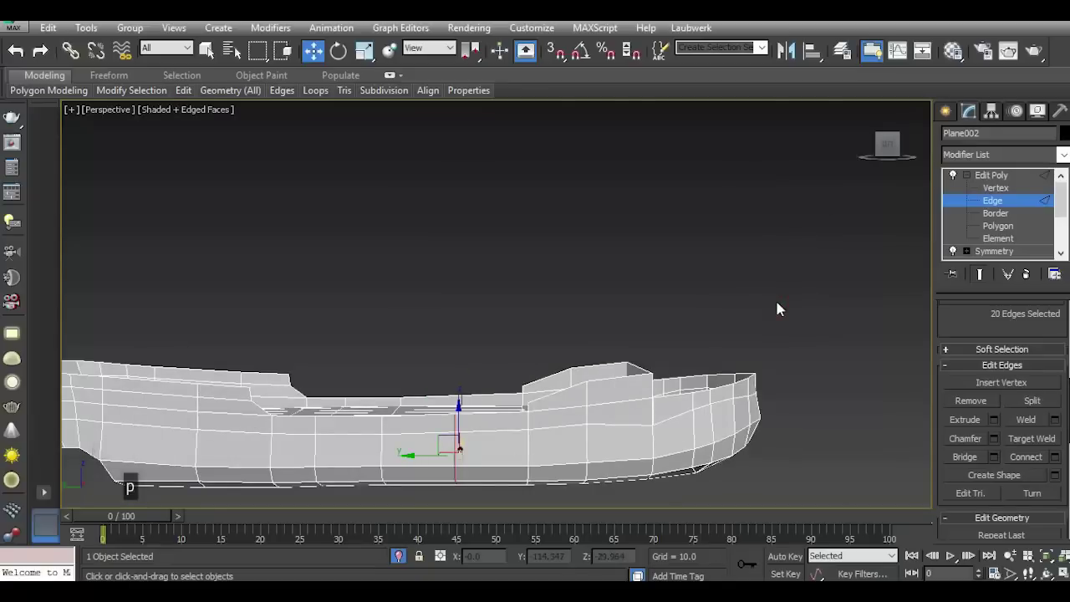
pyautogui.click(899, 154)
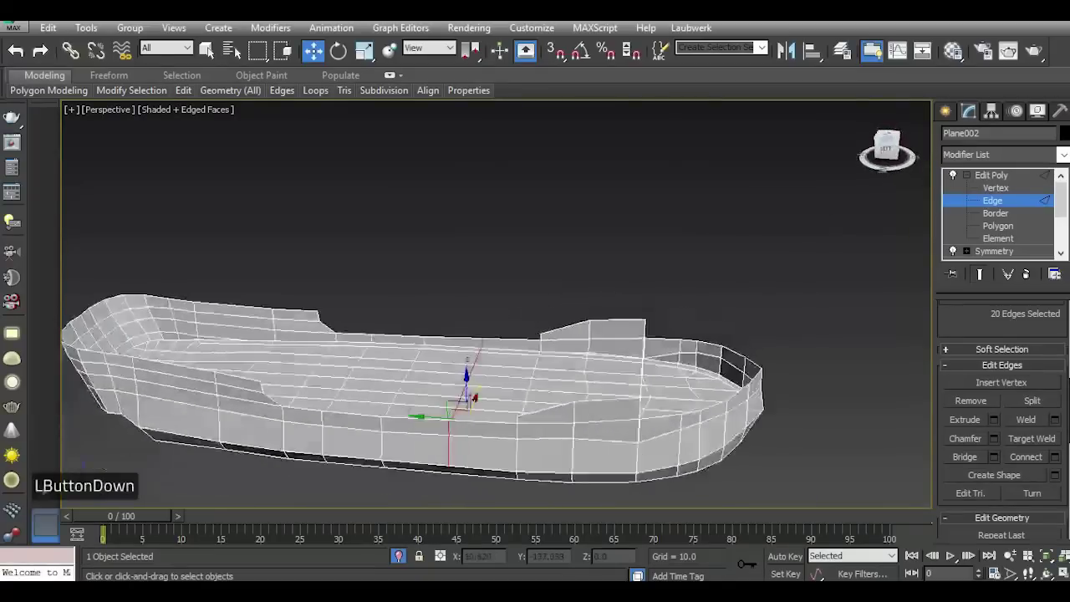
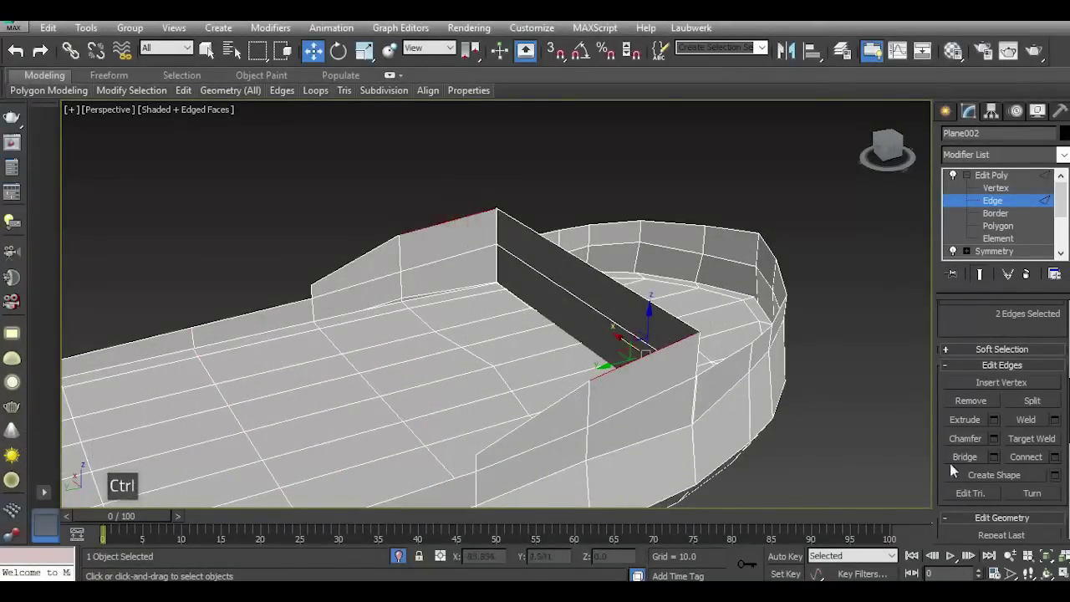
# Bridge the two top edges into a roof face over the forecastle step.
pyautogui.doubleClick(1003, 462)
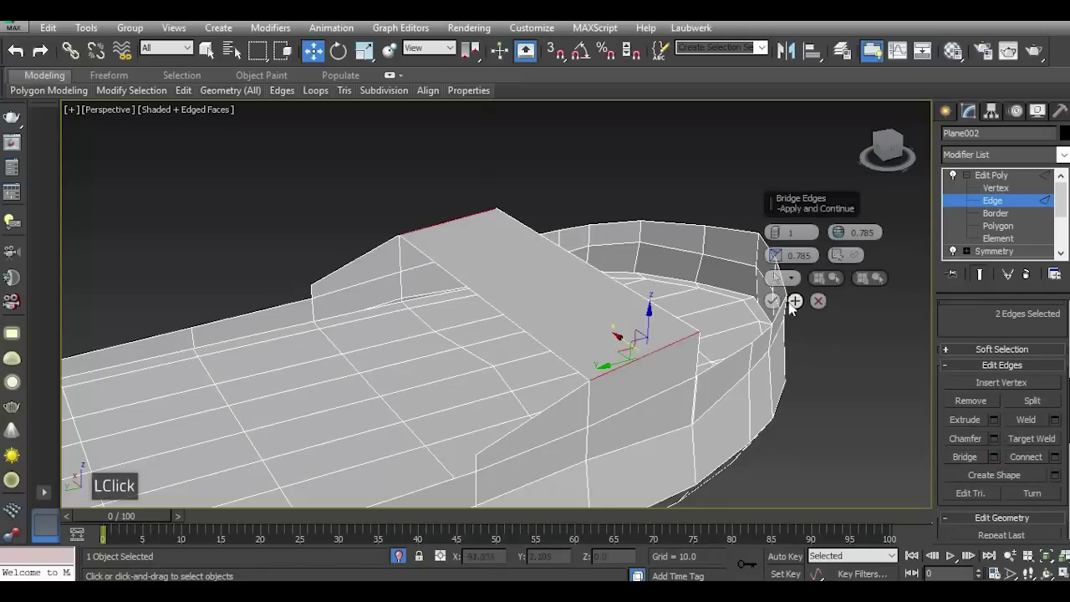
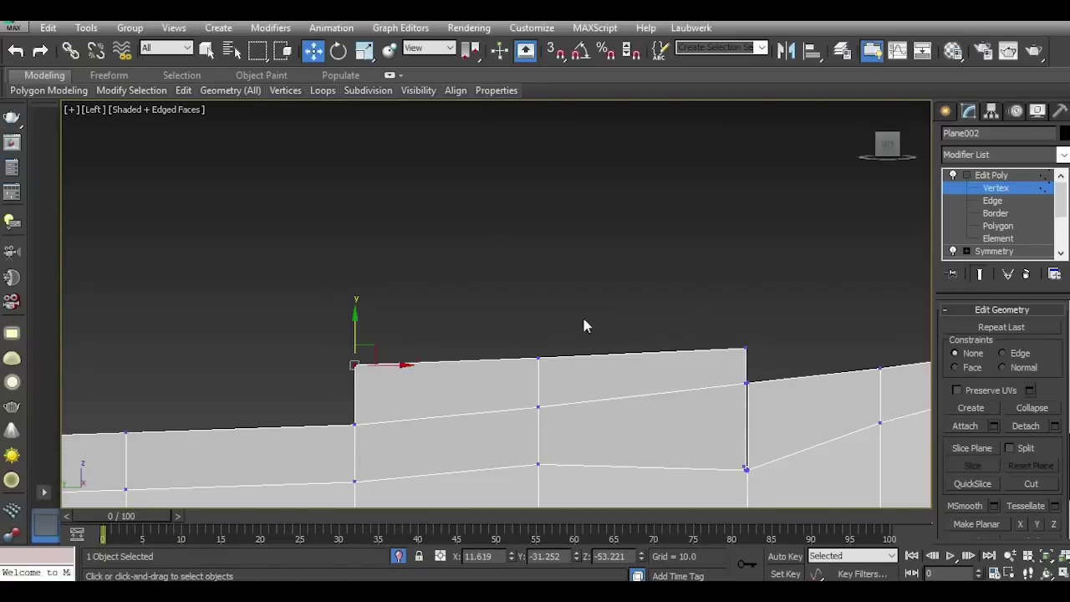
# Switch to Perspective and check the flat-roofed forecastle step on the whole hull.
pyautogui.press('p')
pyautogui.scroll(-3)
pyautogui.click(898, 151)
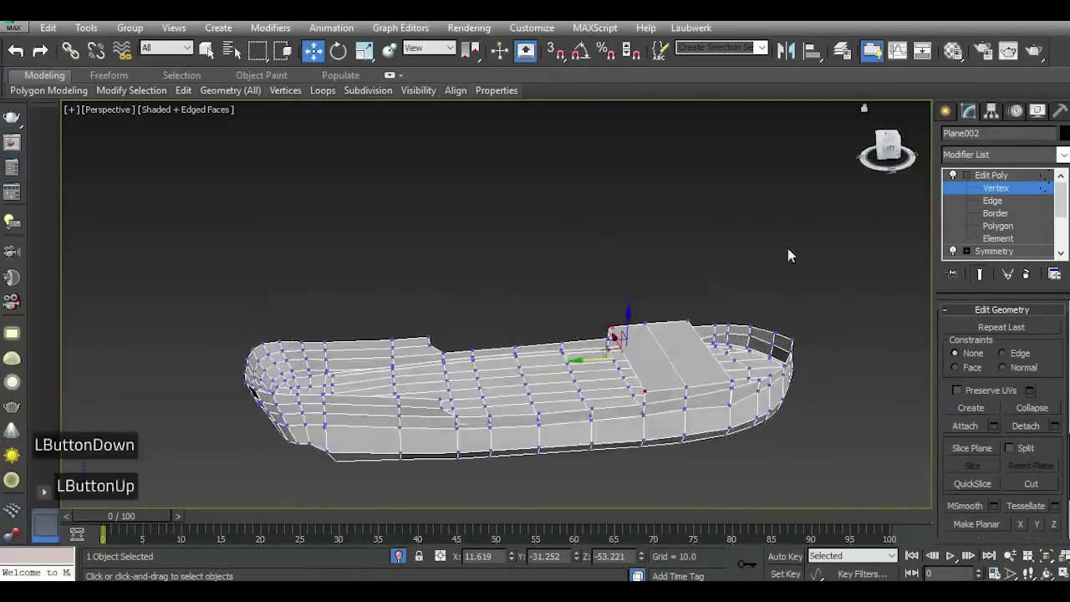
pyautogui.scroll(3)
# Collapse the mirrored stack to one Editable Poly and select the bow's top rim edges.
pyautogui.scroll(-3)
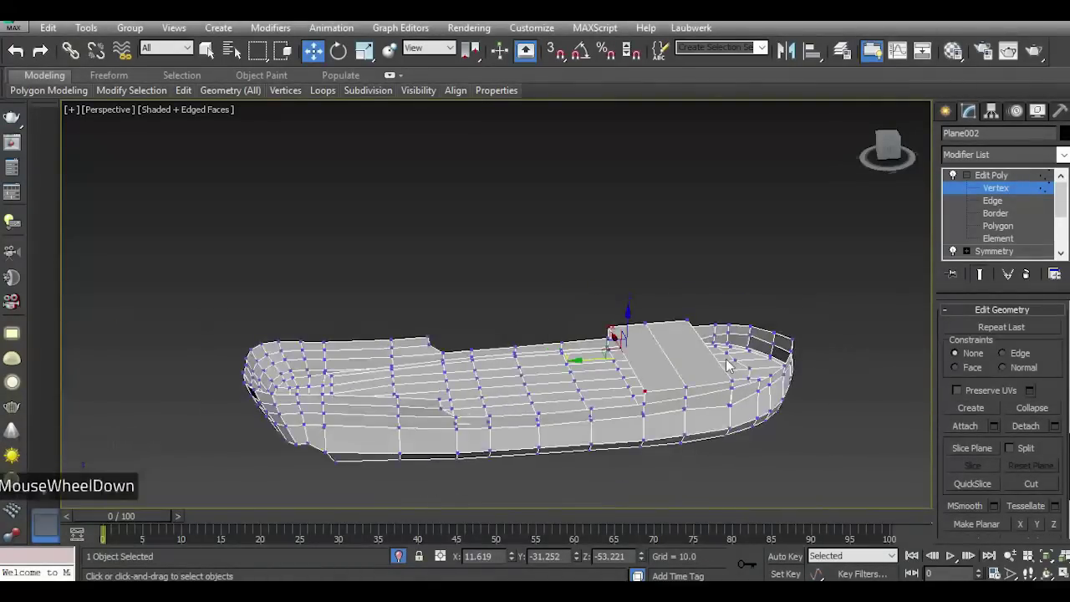
pyautogui.press('5')
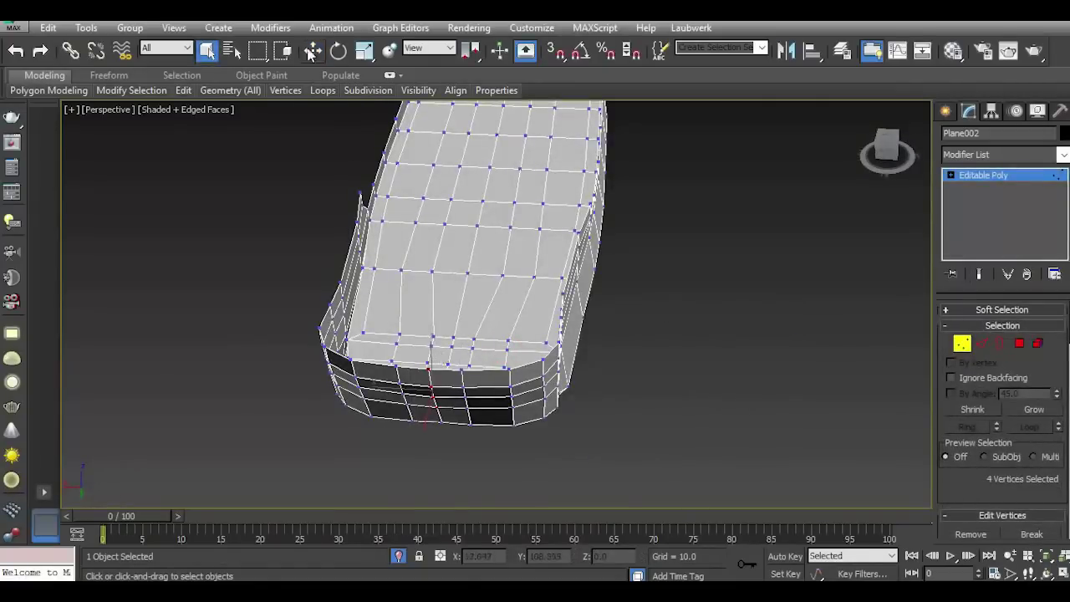
pyautogui.click(307, 49)
pyautogui.click(364, 67)
pyautogui.click(884, 160)
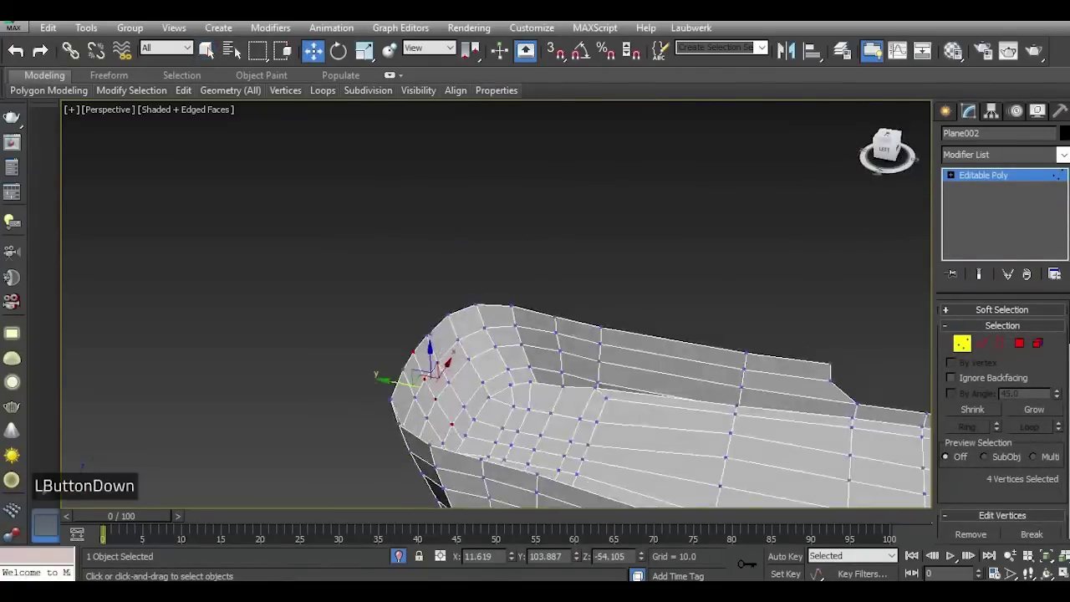
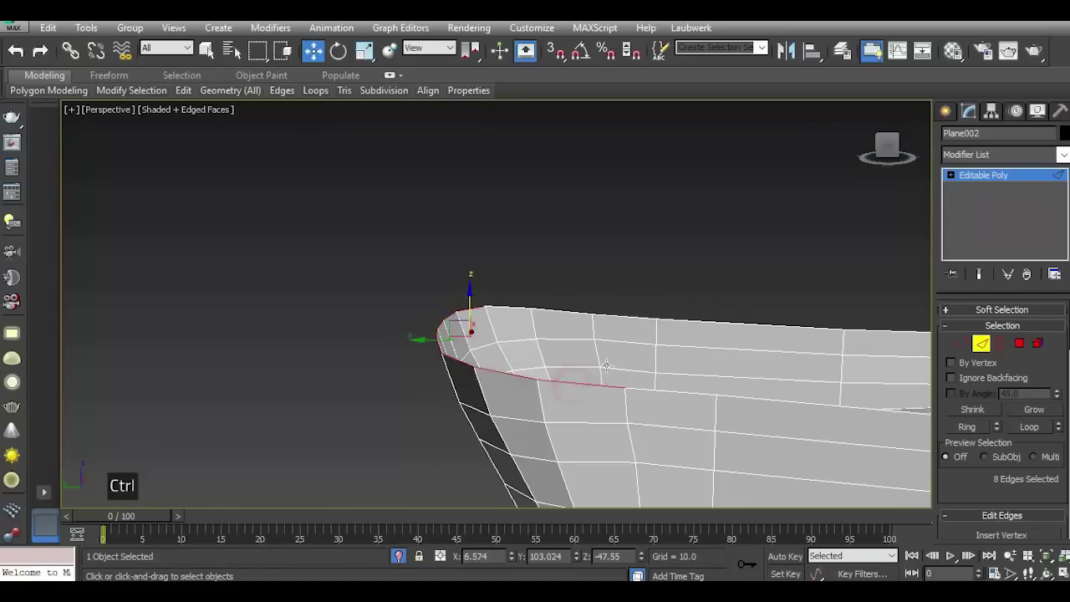
# Shift-move the bow rim up into a tall wall and slant its top corner vertices.
pyautogui.scroll(-3)
pyautogui.scroll(3)
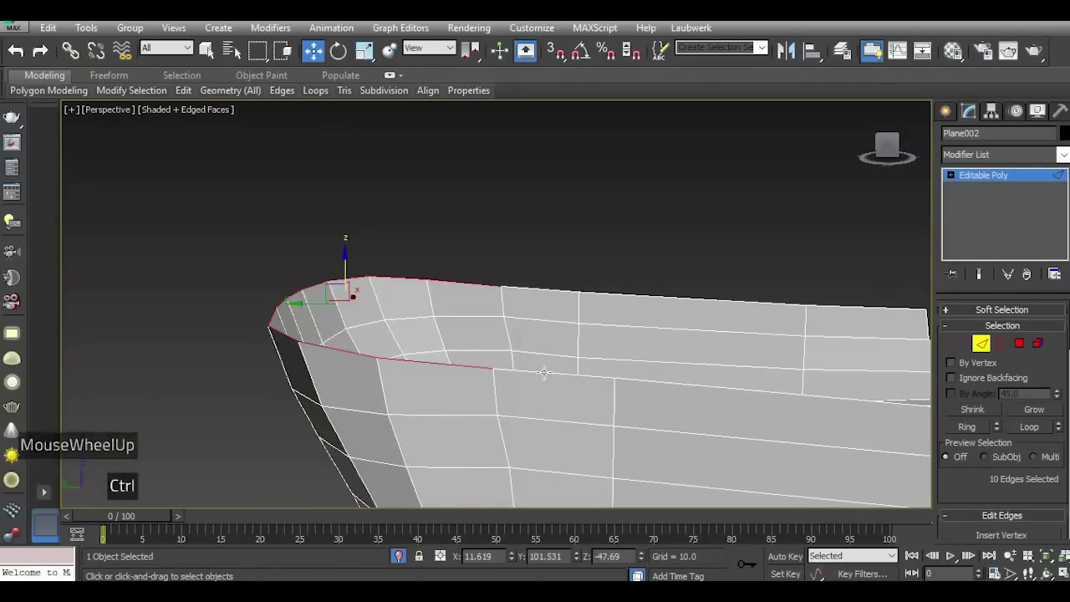
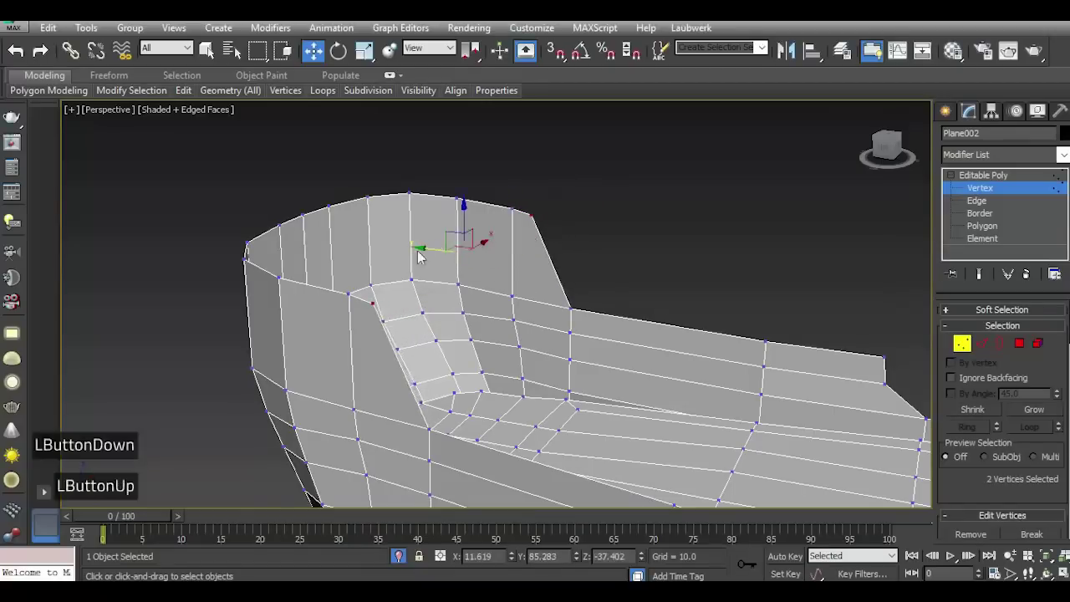
pyautogui.click(360, 280)
pyautogui.click(894, 149)
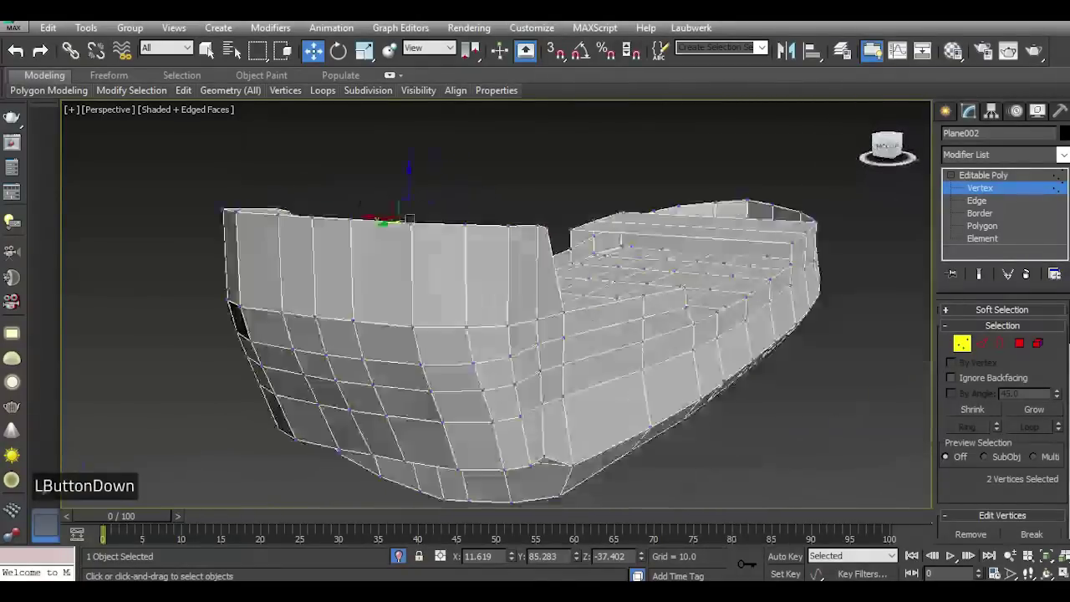
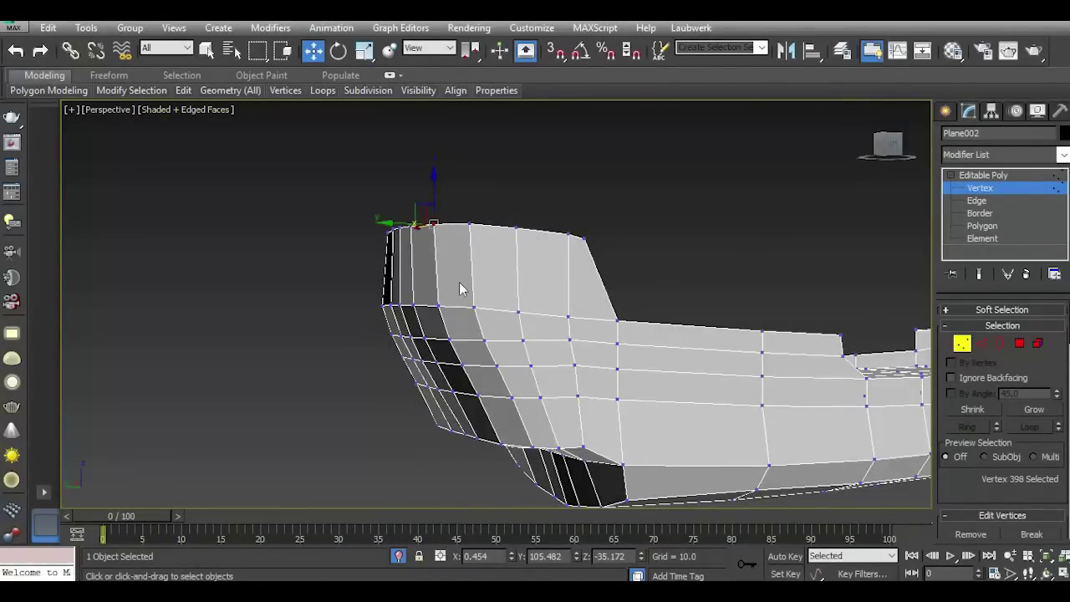
# Select the edge loop along the bow wall's top and detach the band as Object001.
pyautogui.scroll(3)
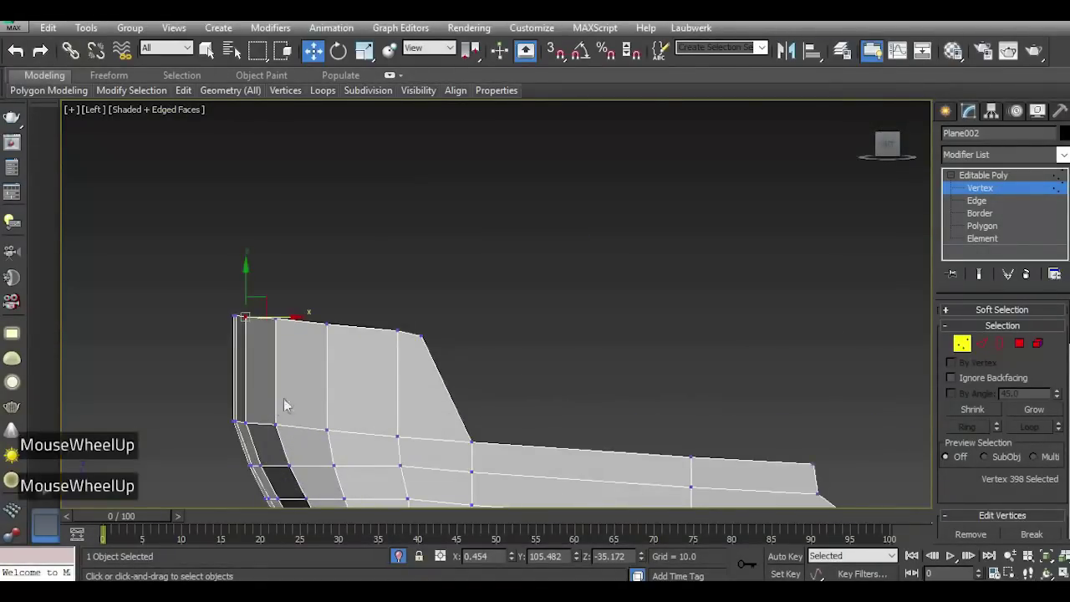
pyautogui.doubleClick(988, 347)
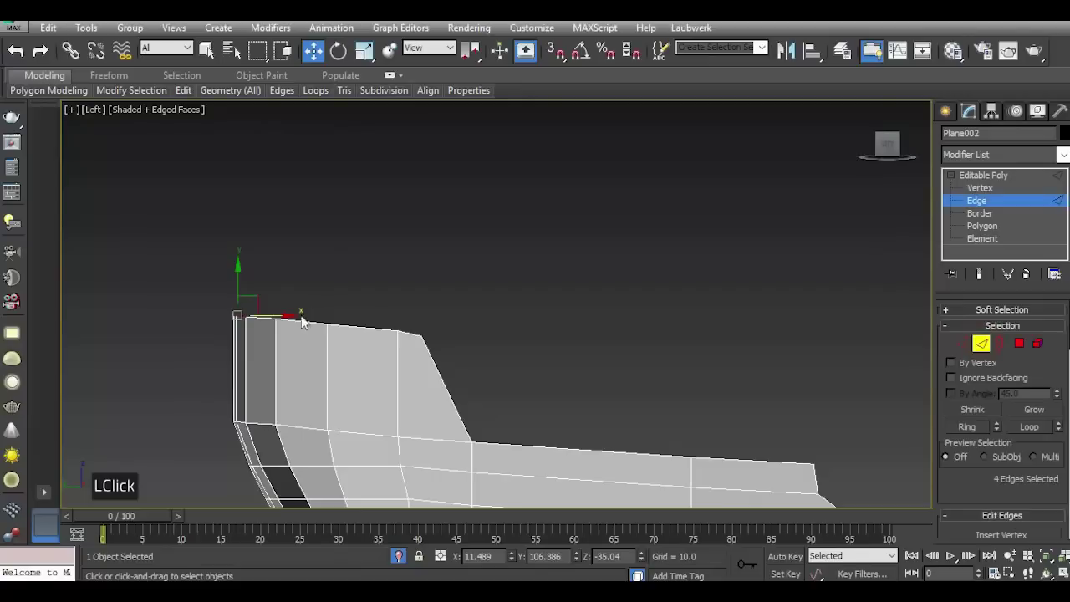
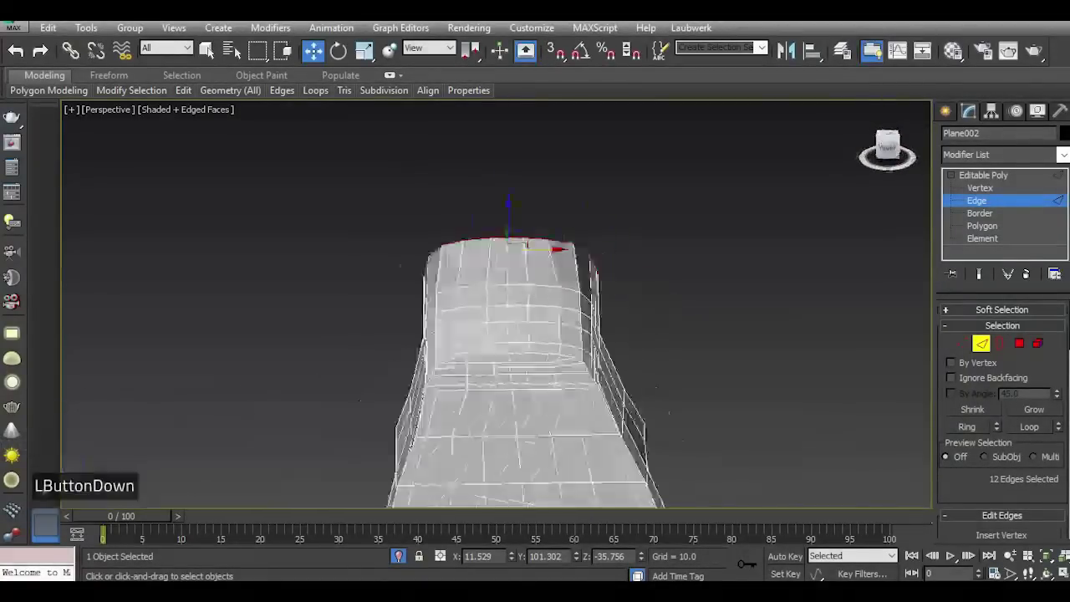
pyautogui.scroll(-3)
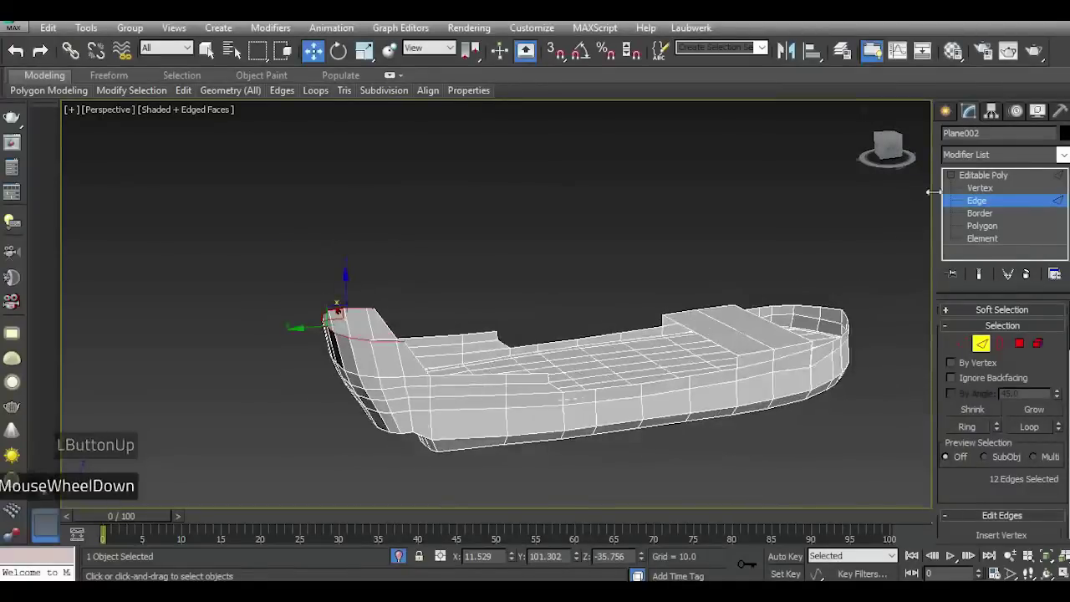
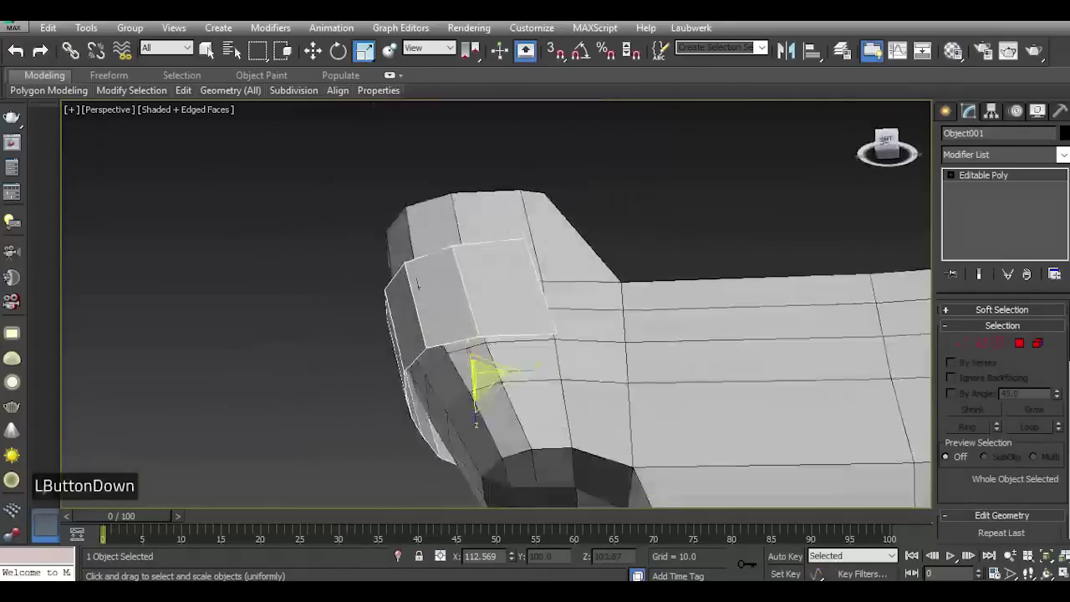
# In Object001 Vertex mode from the Left view, shift the band's lower vertices against the hull side.
pyautogui.press('l')
pyautogui.click(974, 344)
pyautogui.click(938, 349)
pyautogui.scroll(3)
pyautogui.click(292, 363)
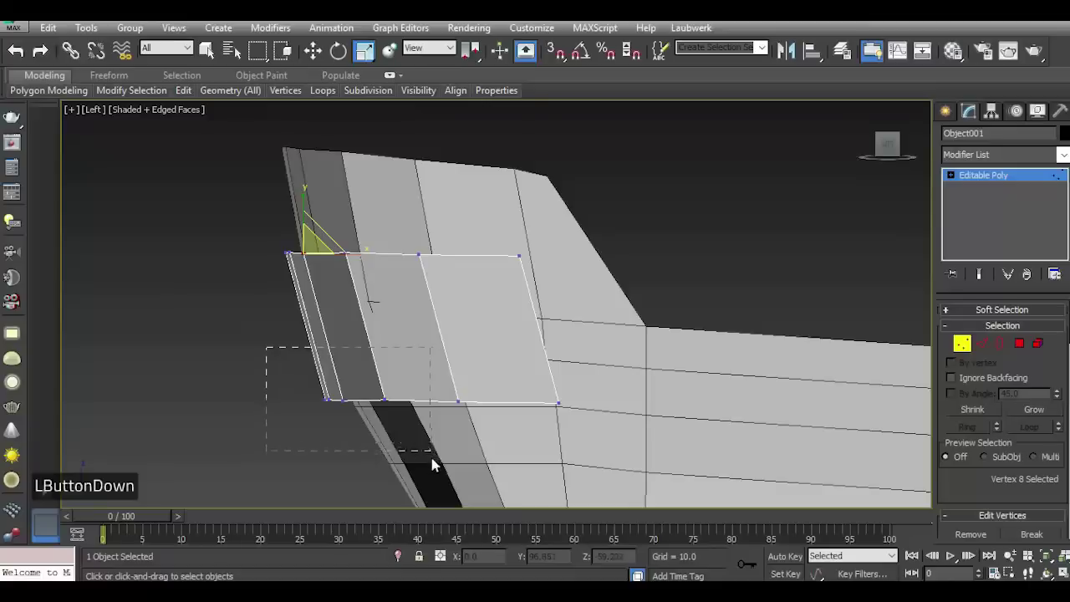
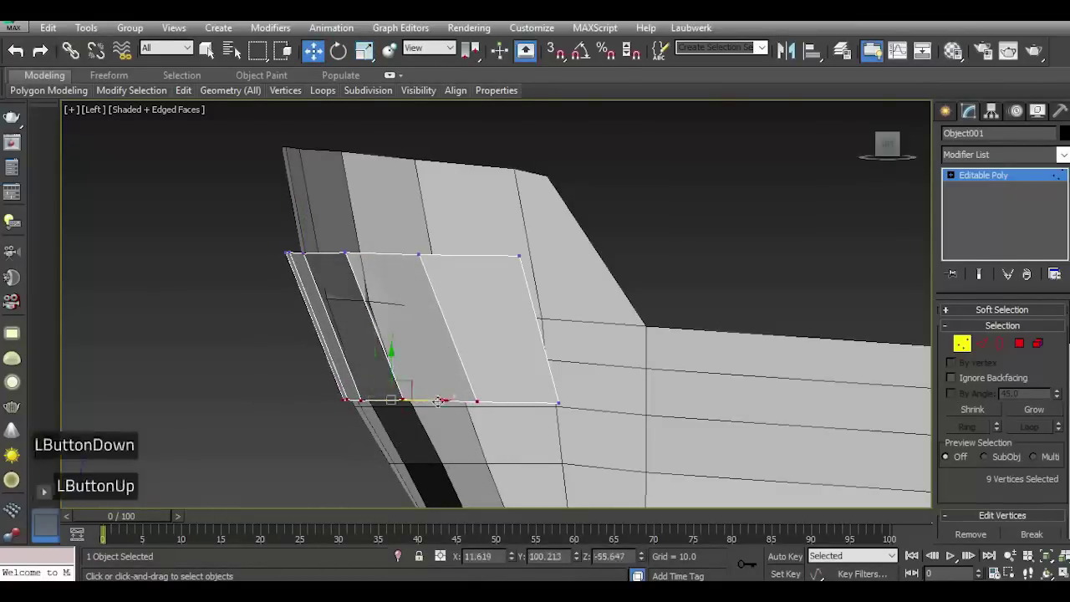
pyautogui.click(306, 245)
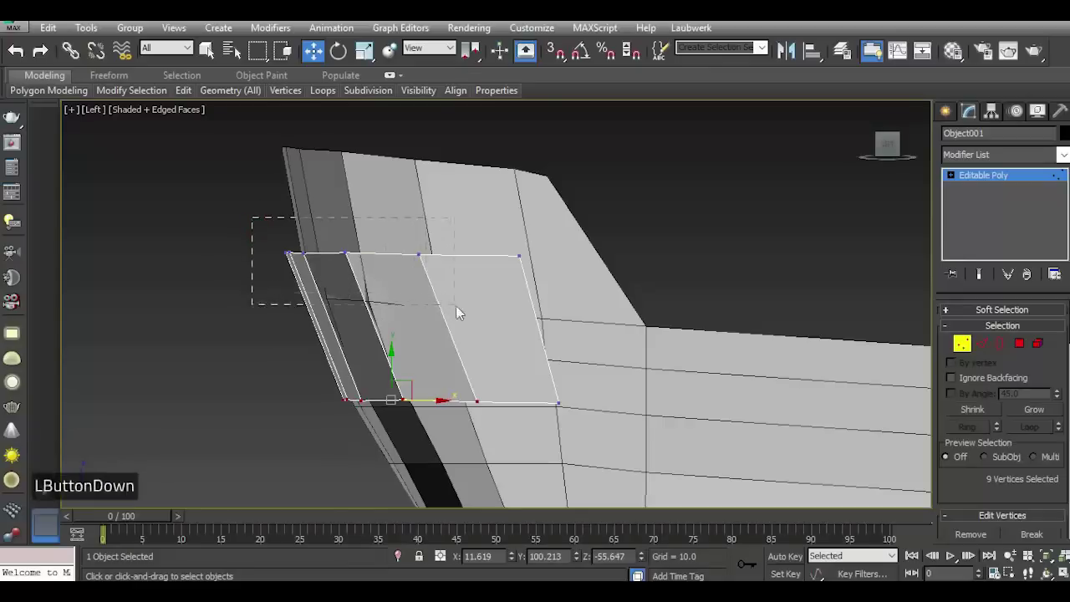
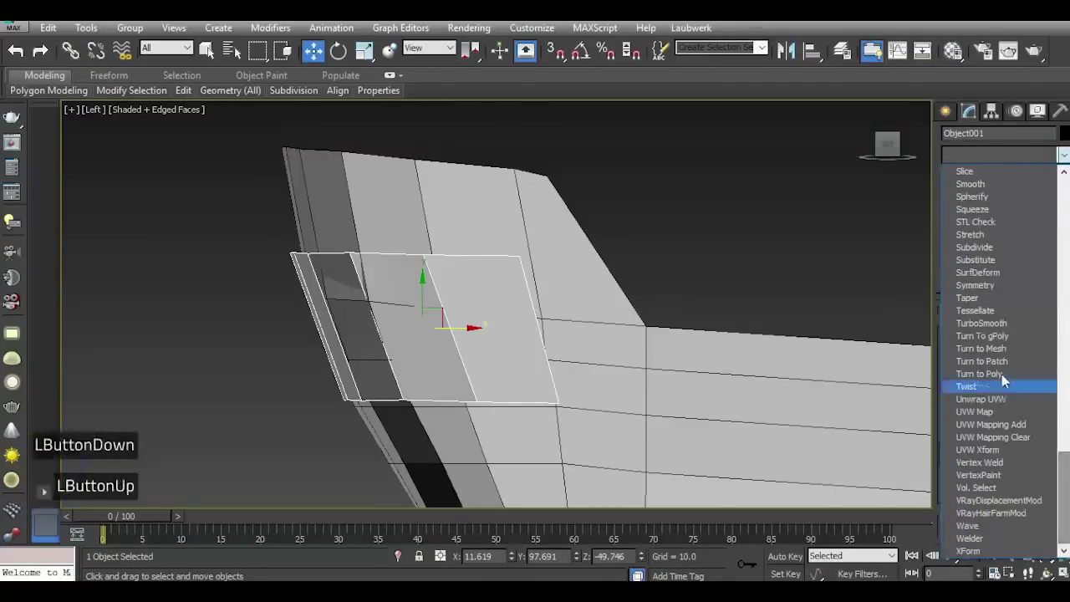
# Thicken the detached bow band with a Shell modifier, Inner 0.26 and Outer 1.29.
pyautogui.scroll(3)
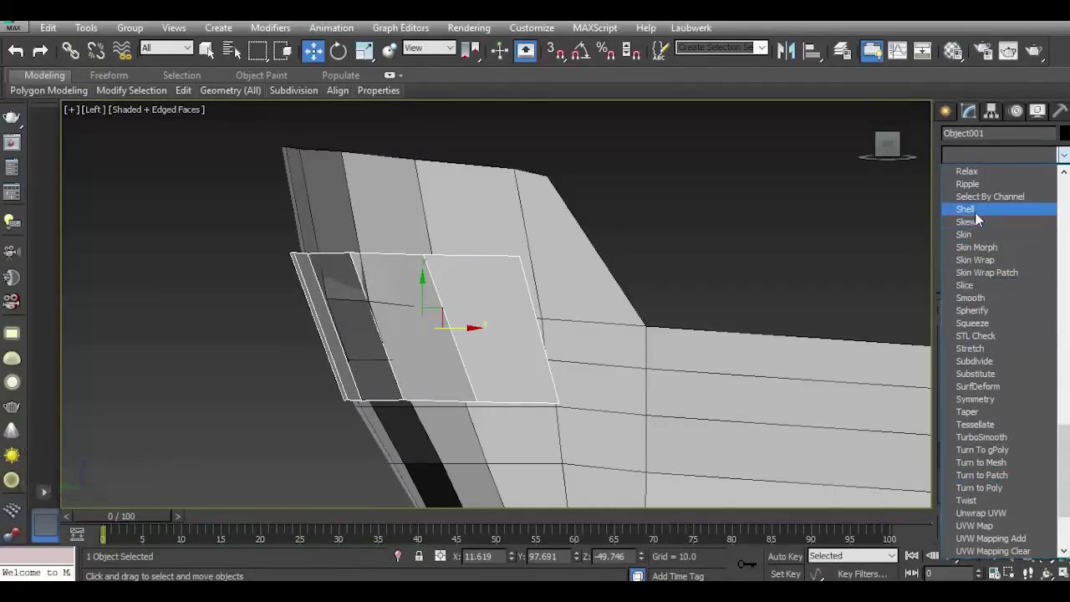
pyautogui.doubleClick(980, 219)
pyautogui.press('p')
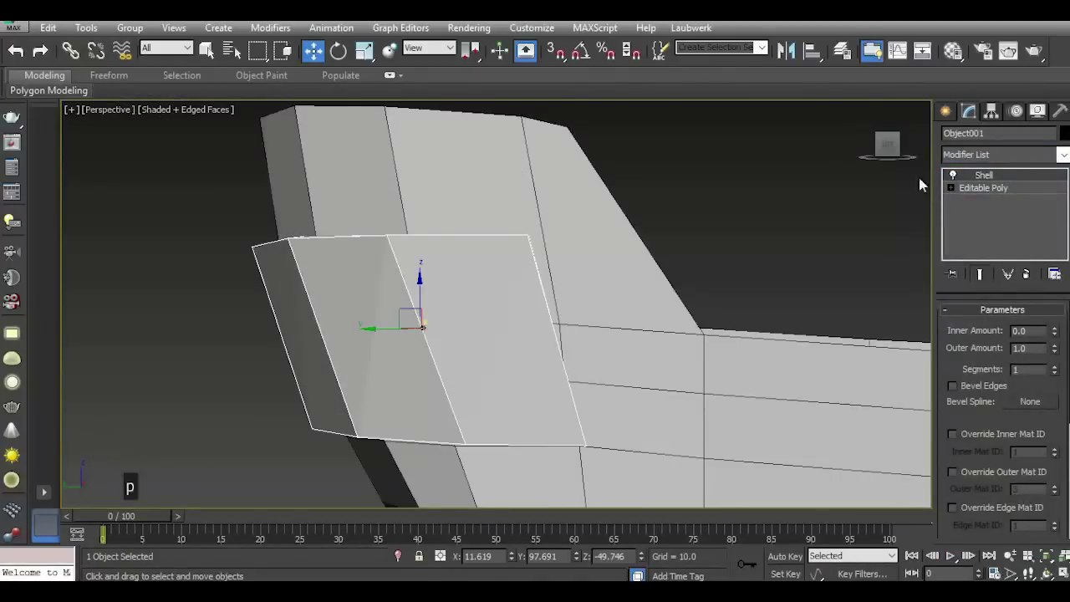
pyautogui.click(896, 150)
pyautogui.scroll(-3)
pyautogui.scroll(3)
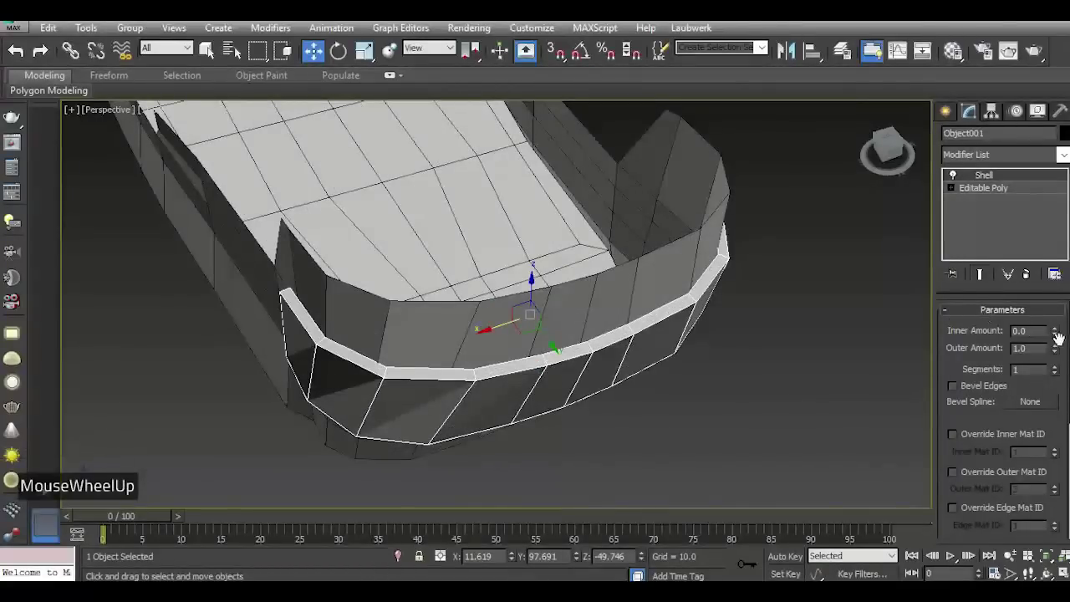
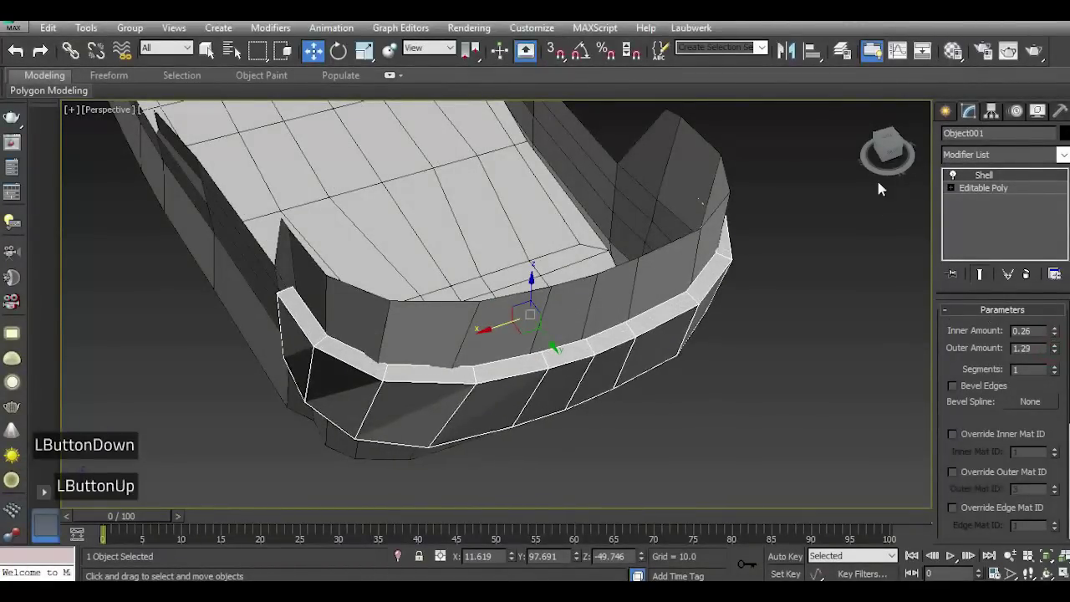
pyautogui.click(889, 159)
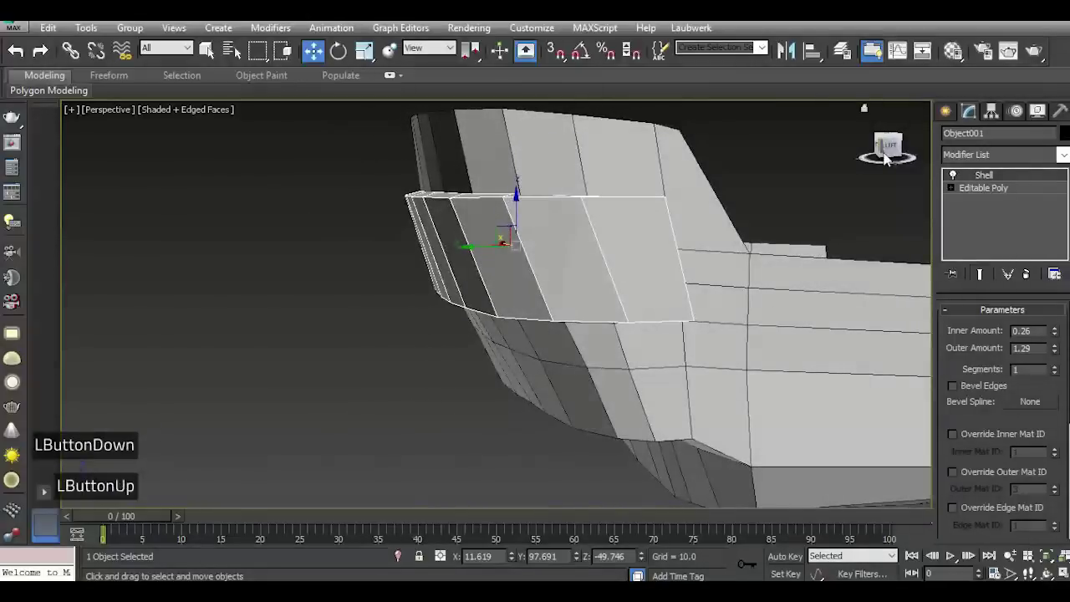
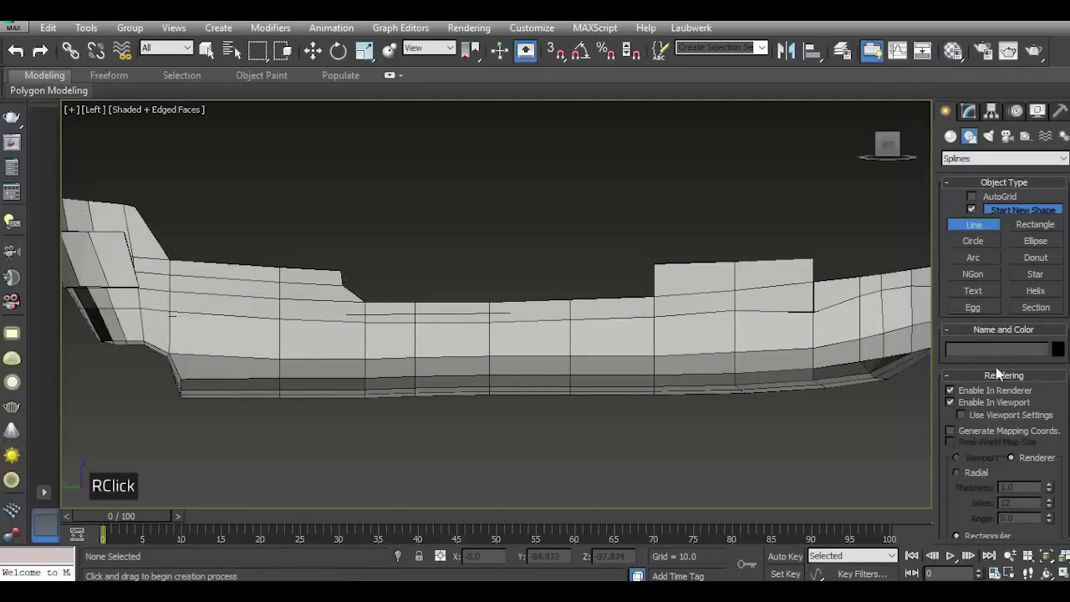
# Trace a spline from the stern along the keel and up the bow edge.
pyautogui.click(982, 400)
pyautogui.doubleClick(973, 404)
pyautogui.doubleClick(970, 396)
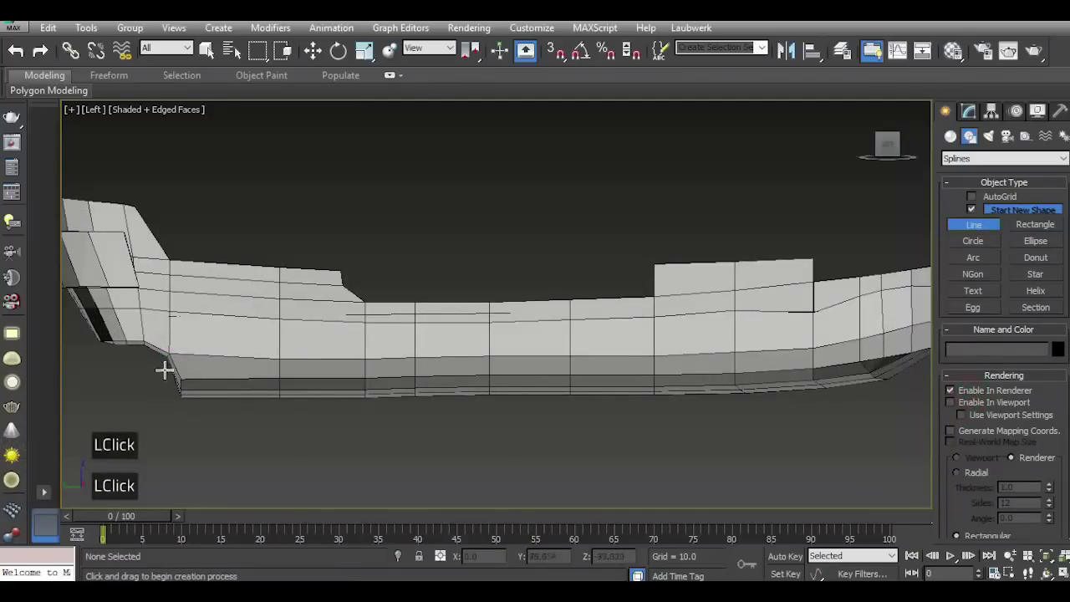
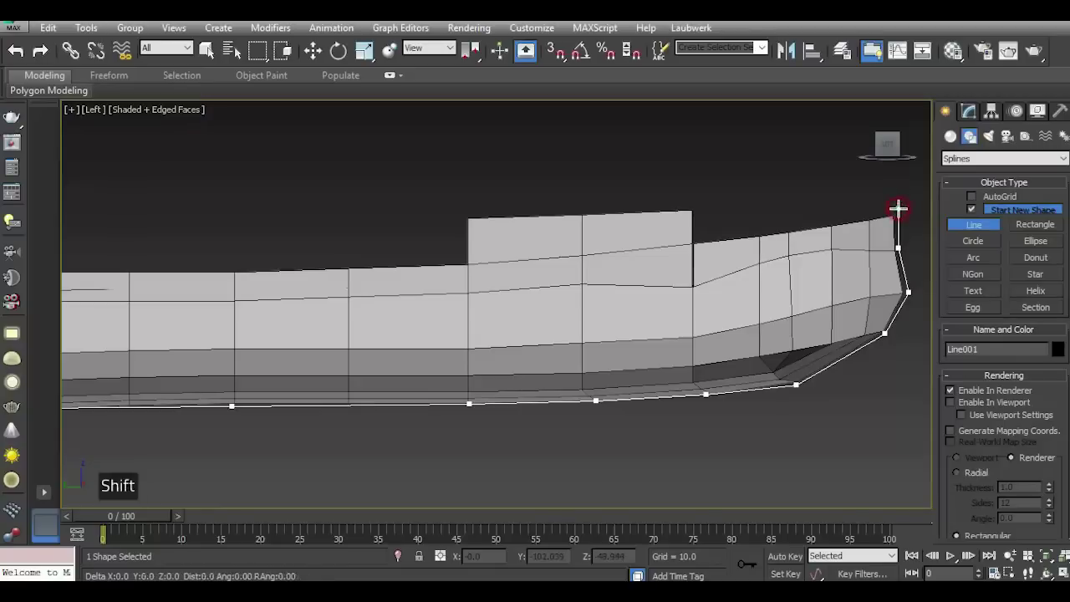
pyautogui.scroll(-3)
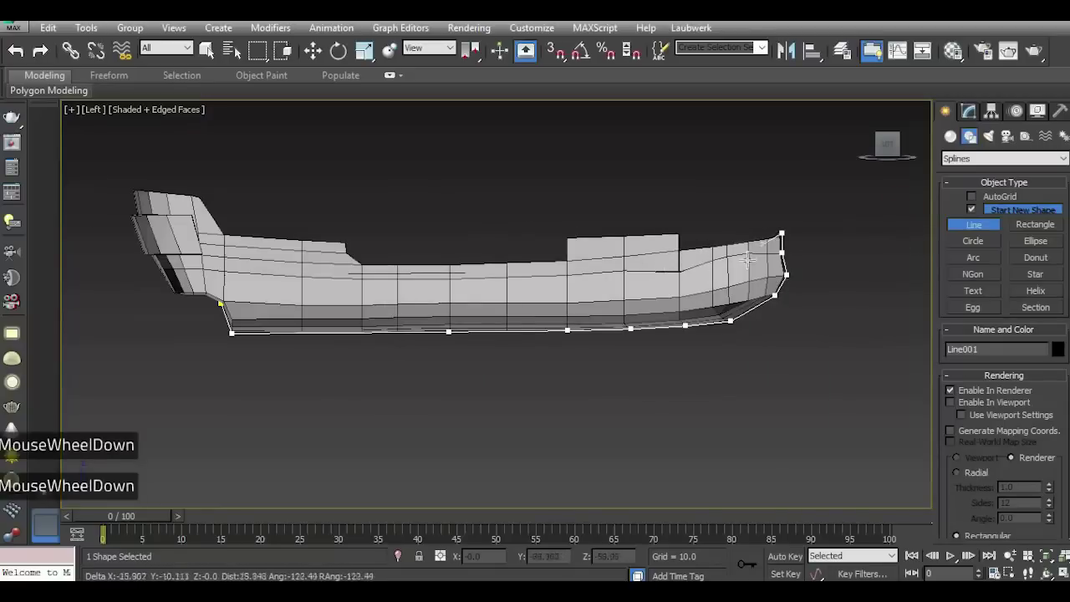
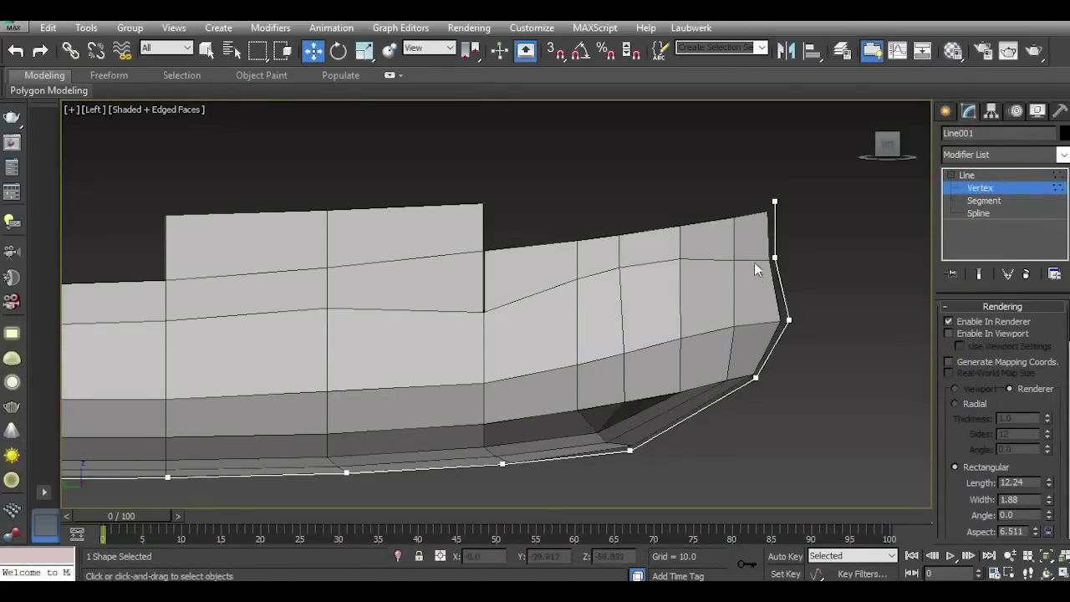
# Fillet the keel line's bow corners and render it in viewport as a rectangular strip, Length 2.081.
pyautogui.click(769, 274)
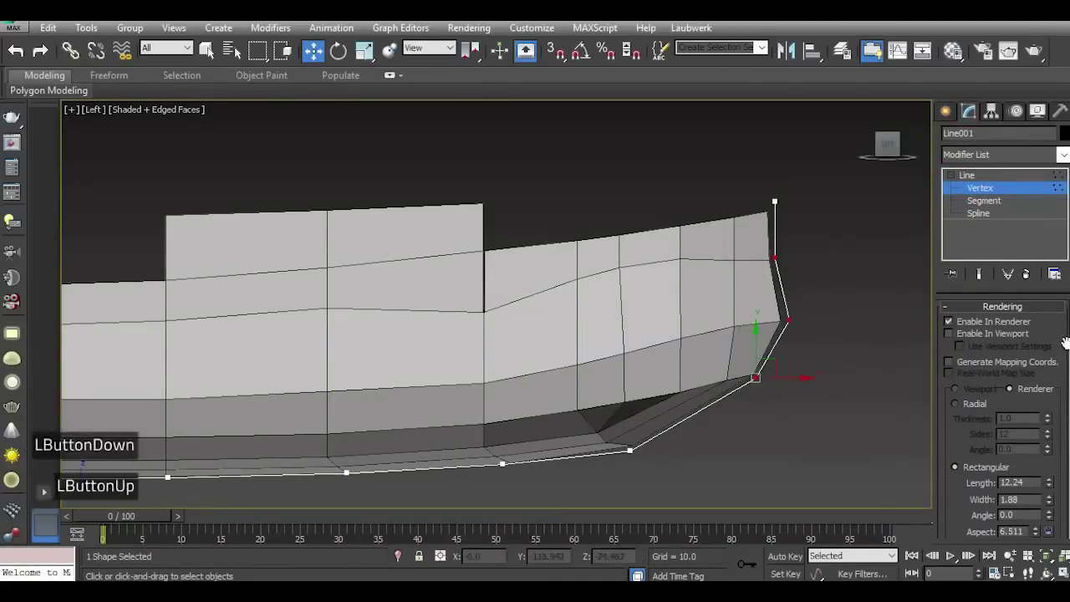
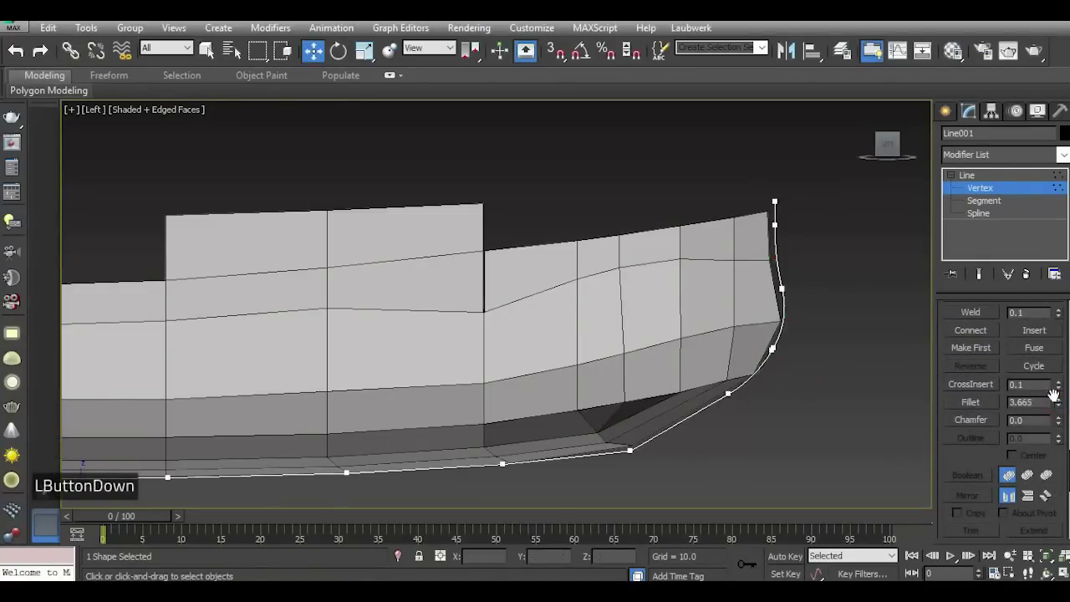
pyautogui.click(630, 417)
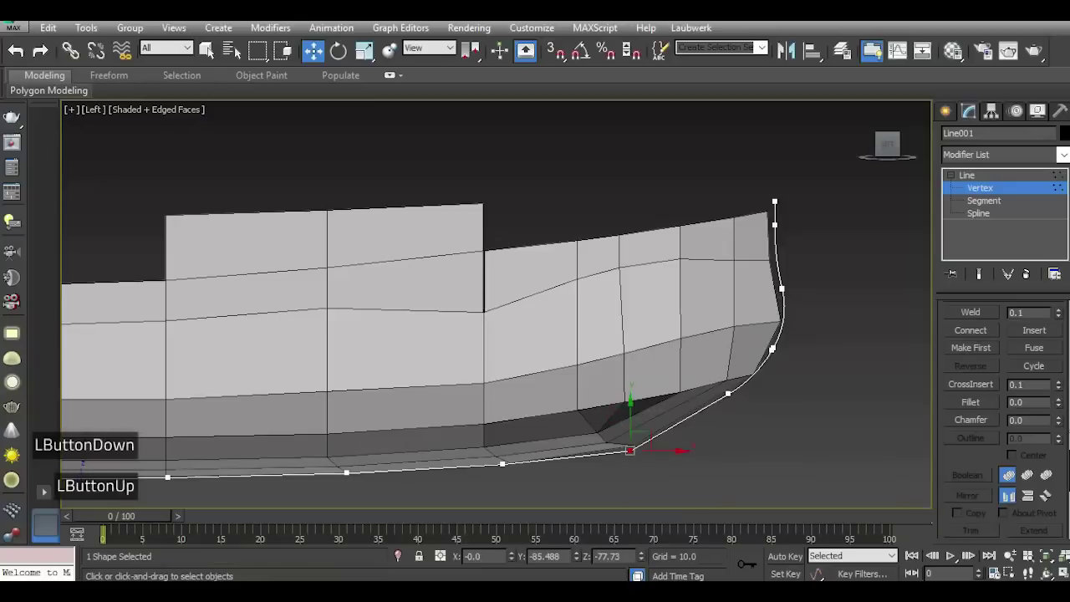
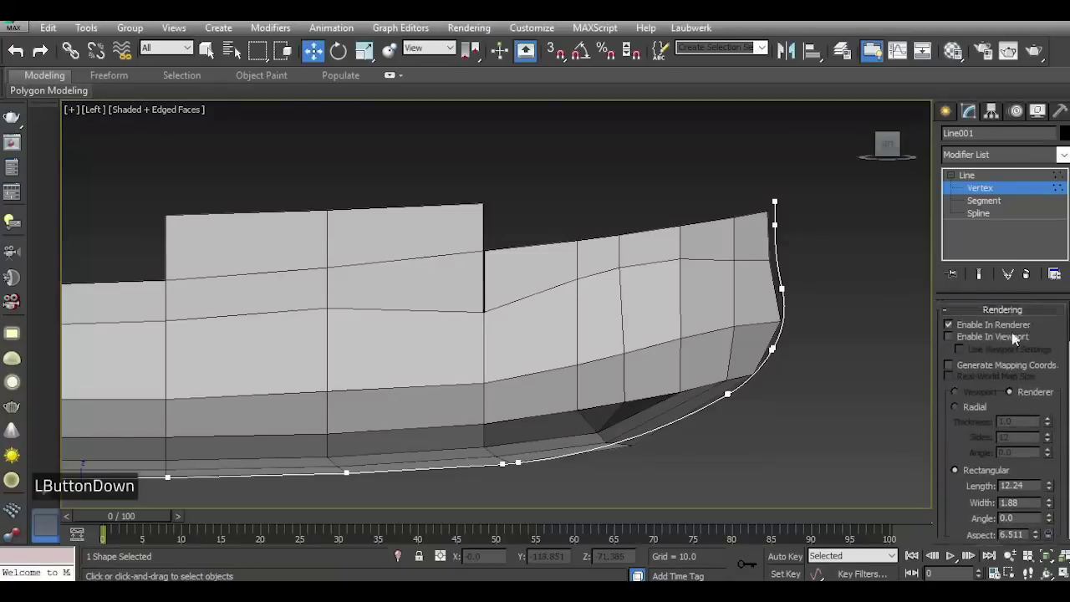
pyautogui.click(1010, 340)
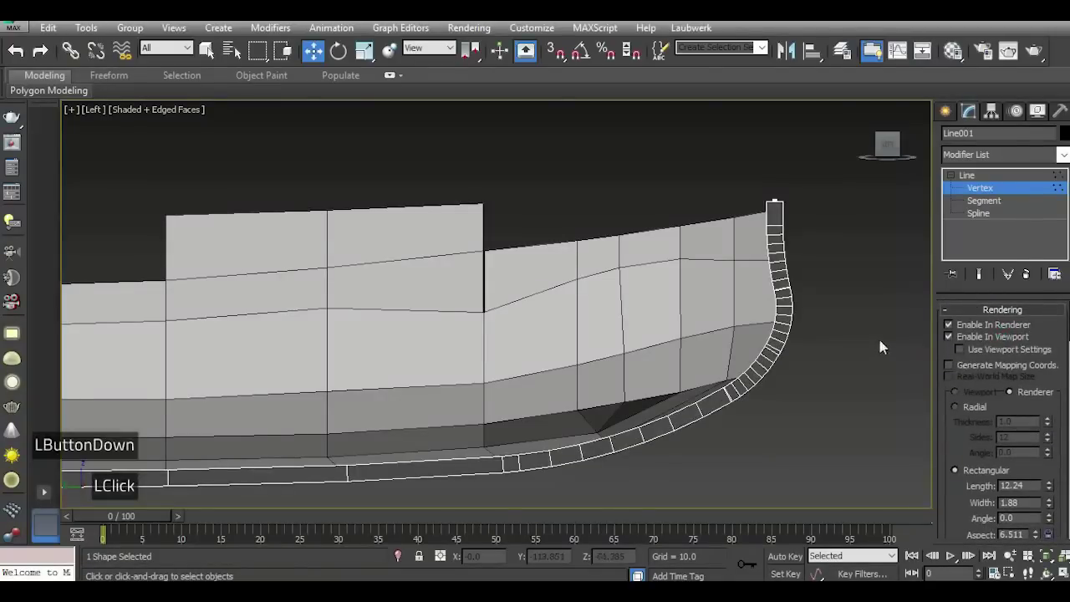
pyautogui.scroll(-3)
pyautogui.press('p')
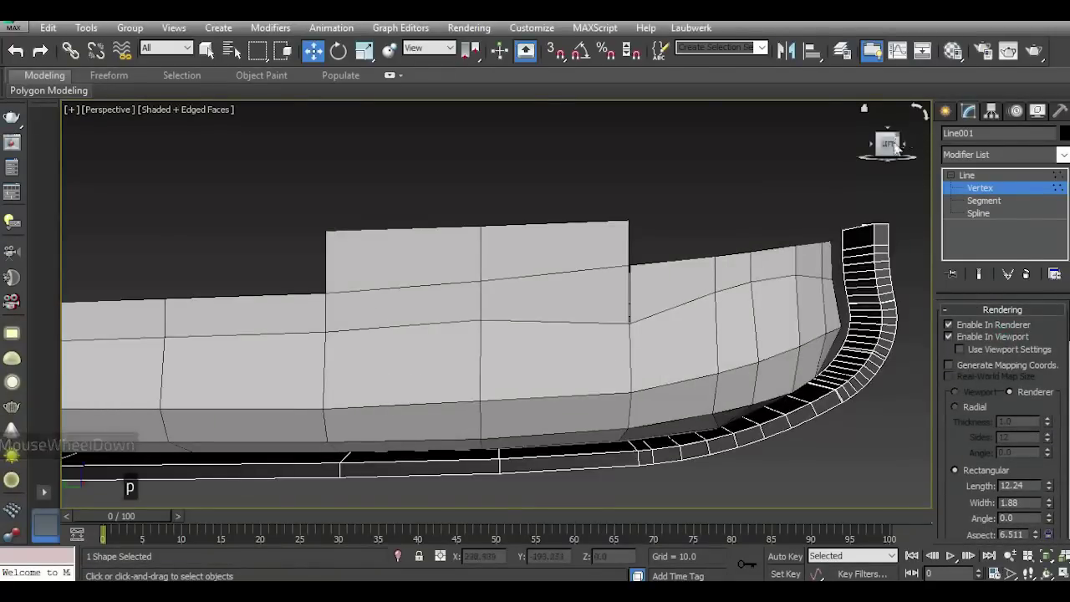
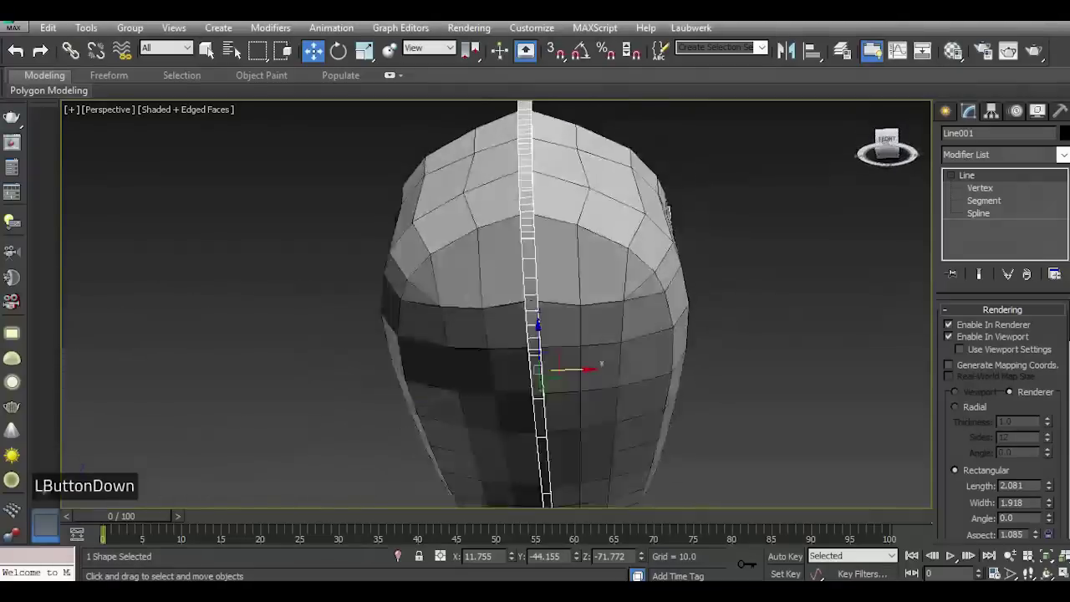
# Thin the strip to Length 1.29 and move its stern end vertex onto the hull bottom.
pyautogui.scroll(3)
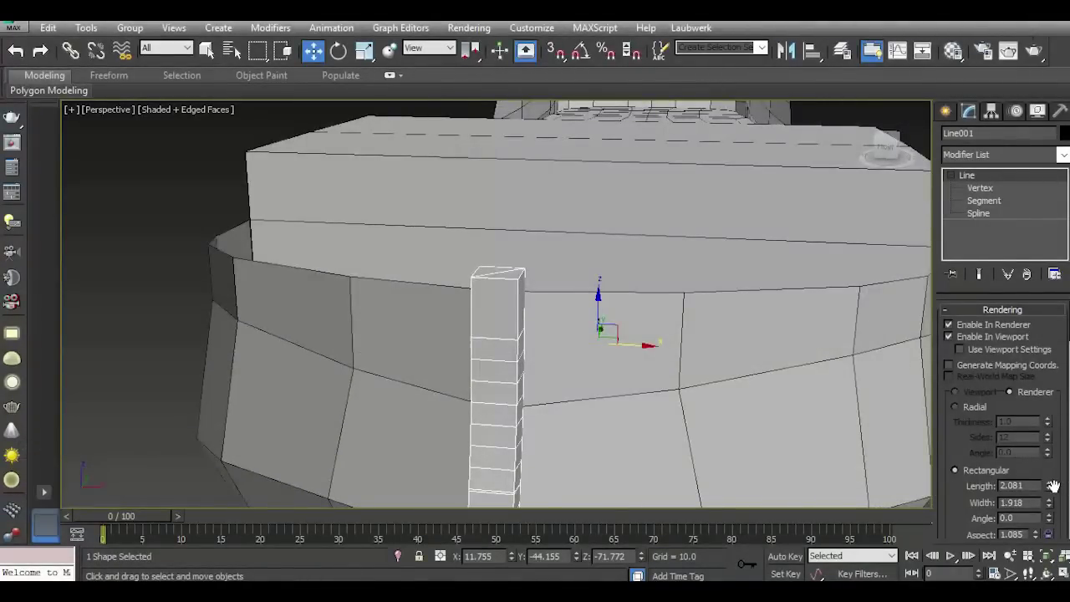
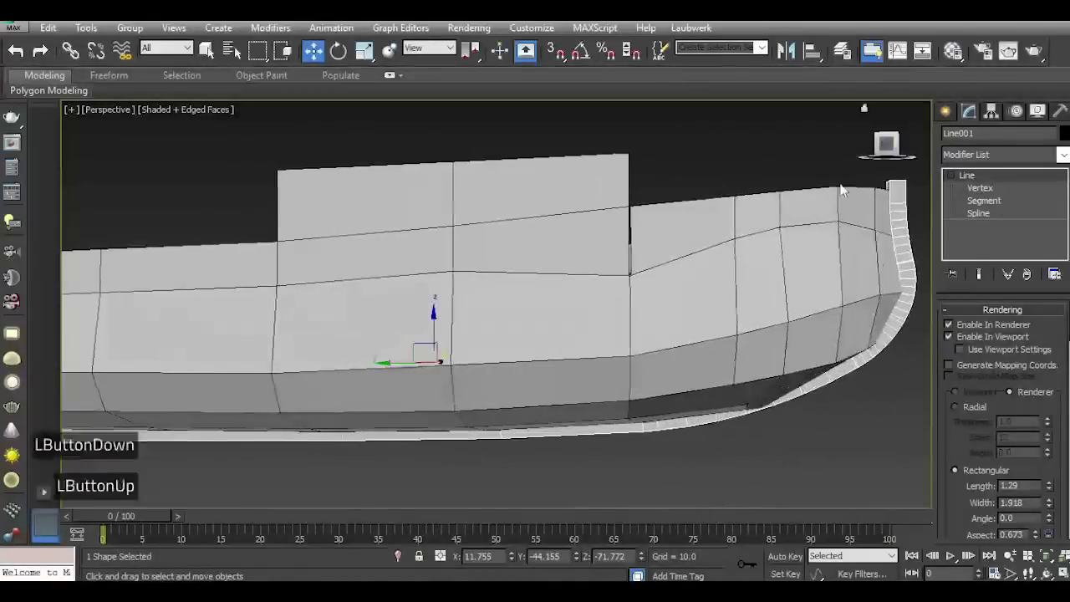
pyautogui.scroll(-3)
pyautogui.click(892, 143)
pyautogui.scroll(3)
pyautogui.scroll(3)
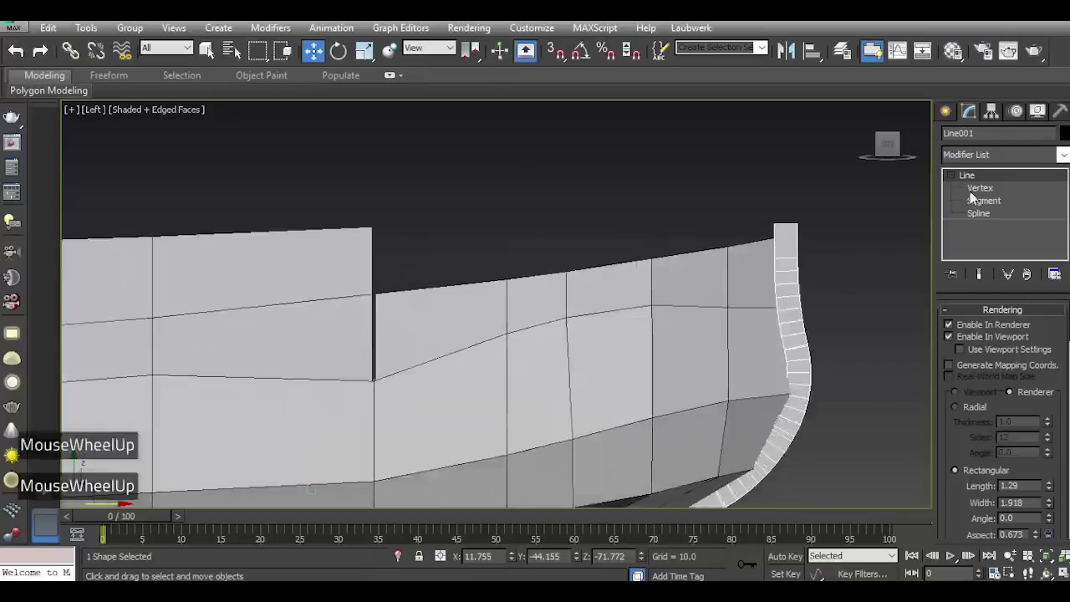
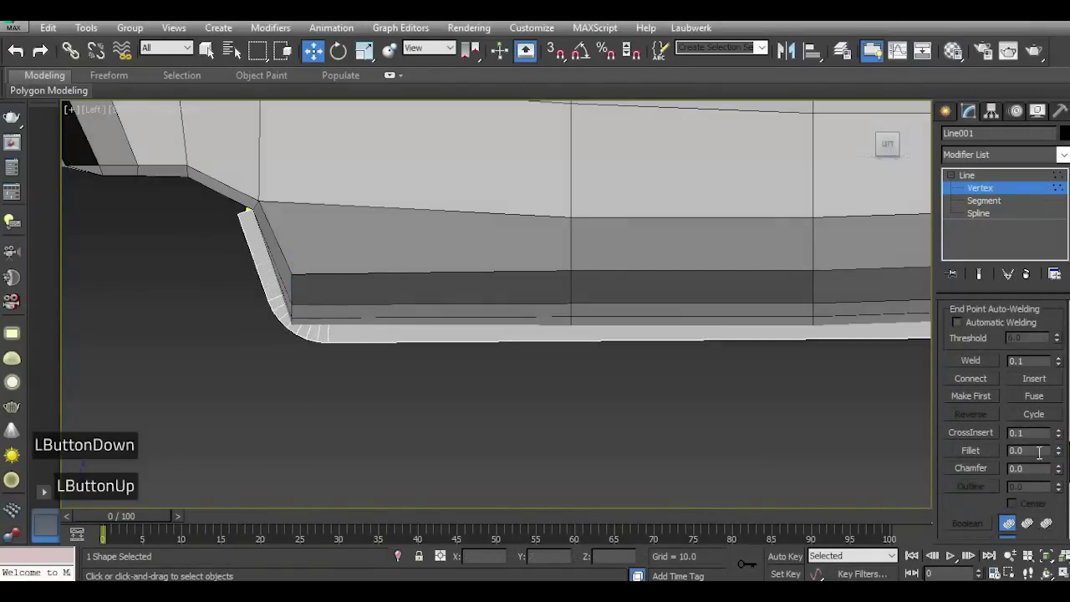
pyautogui.scroll(-3)
pyautogui.click(288, 247)
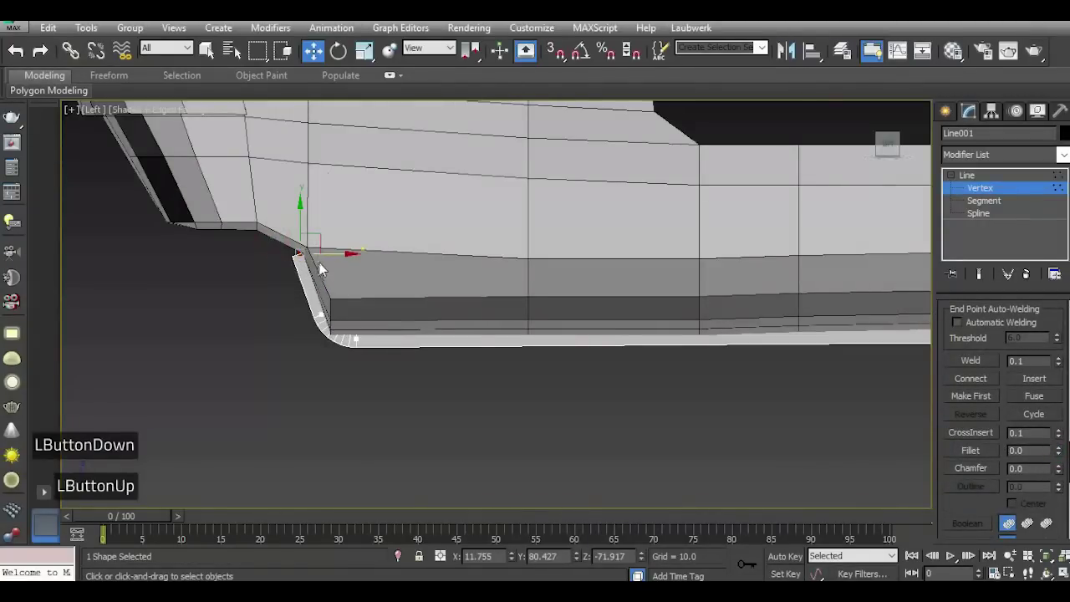
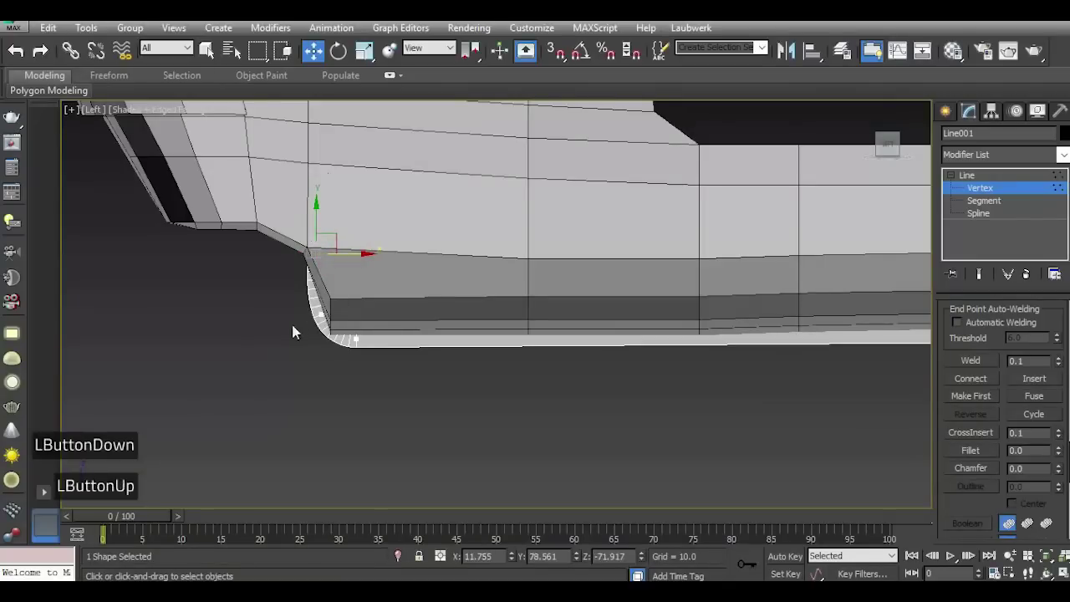
pyautogui.scroll(-3)
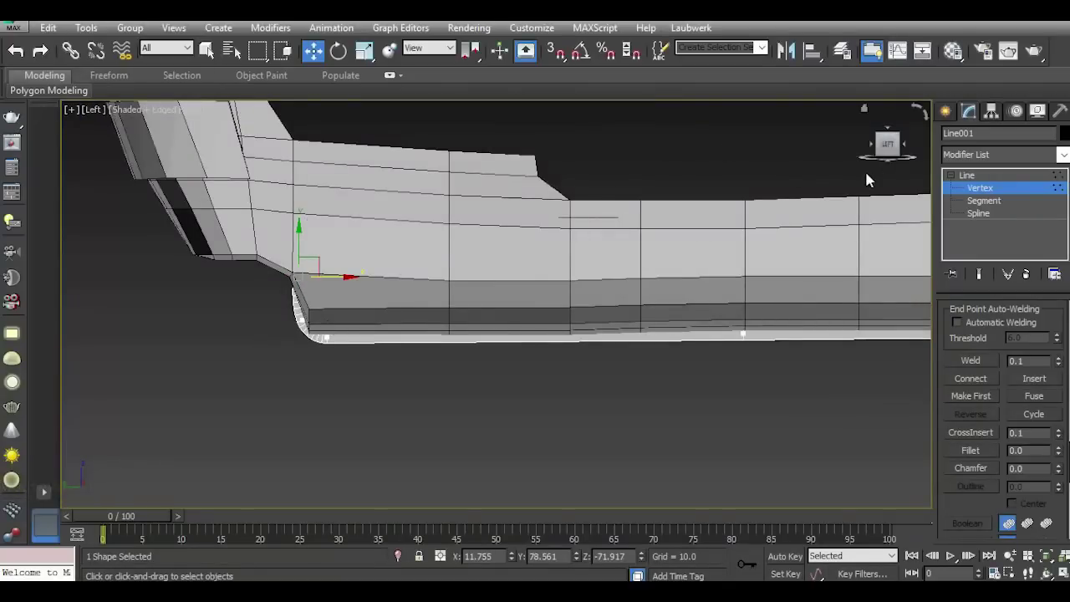
pyautogui.press('p')
pyautogui.click(897, 146)
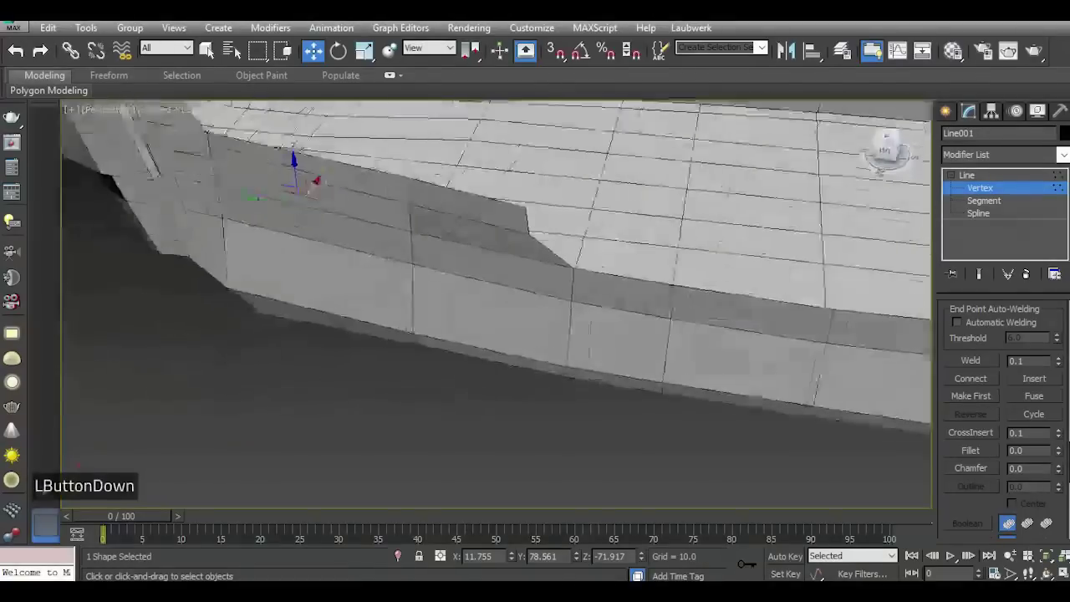
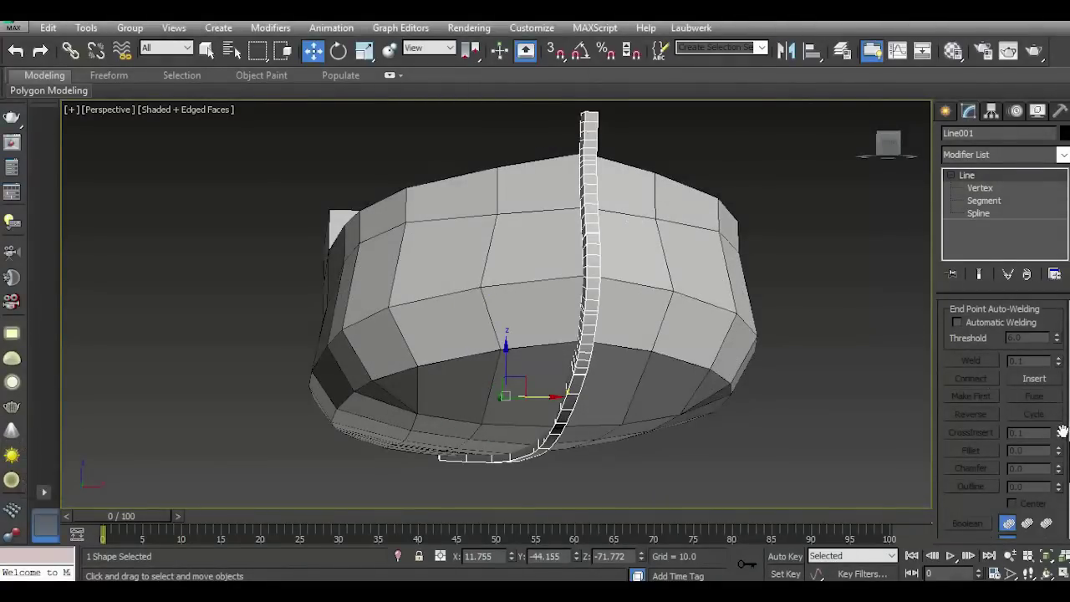
# Set the keel strip's rectangular section to Length 2.0 and Width 1.764.
pyautogui.scroll(3)
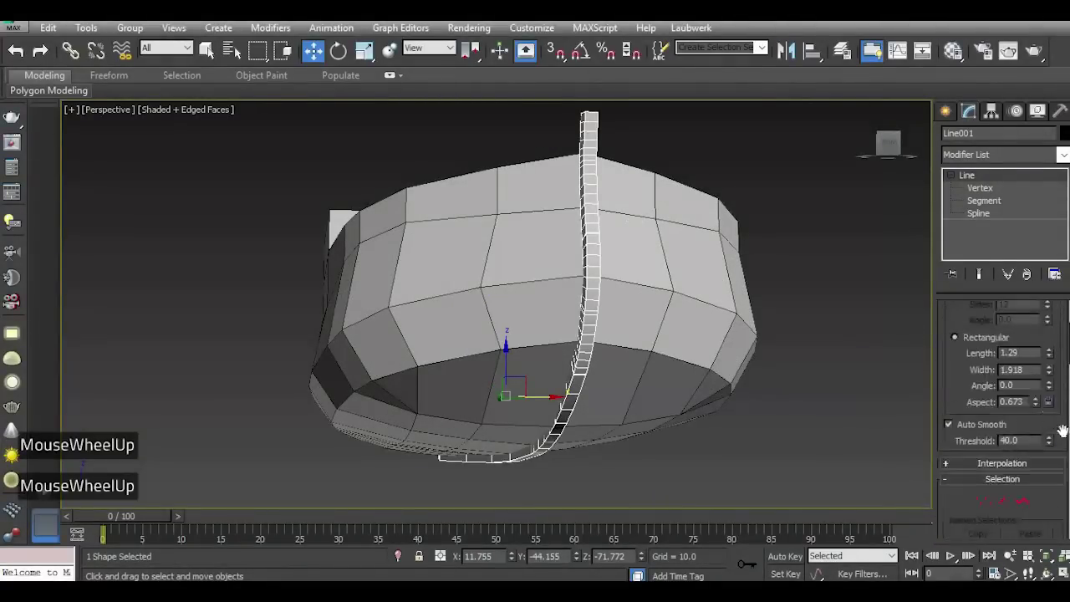
pyautogui.click(1052, 439)
pyautogui.click(1054, 432)
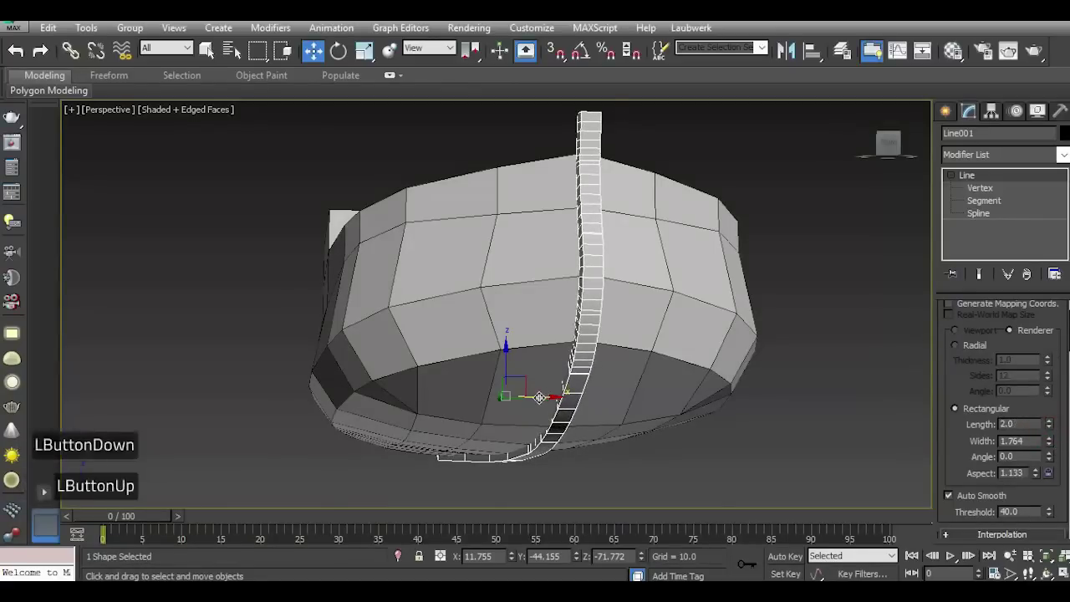
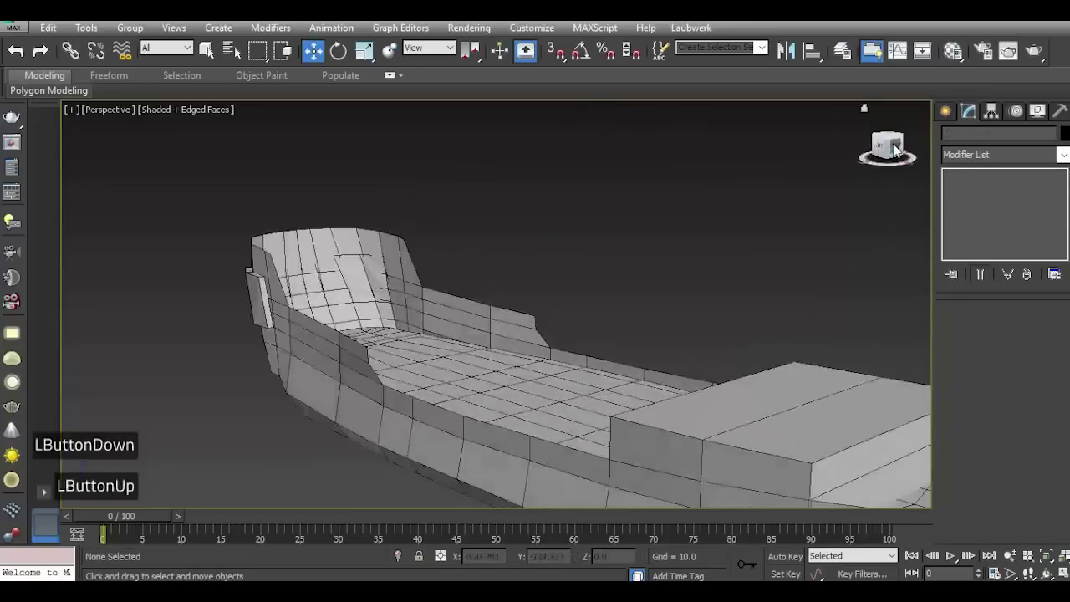
# Frame the whole deselected ship from the side before drawing the prow outline.
pyautogui.press('i')
pyautogui.scroll(-3)
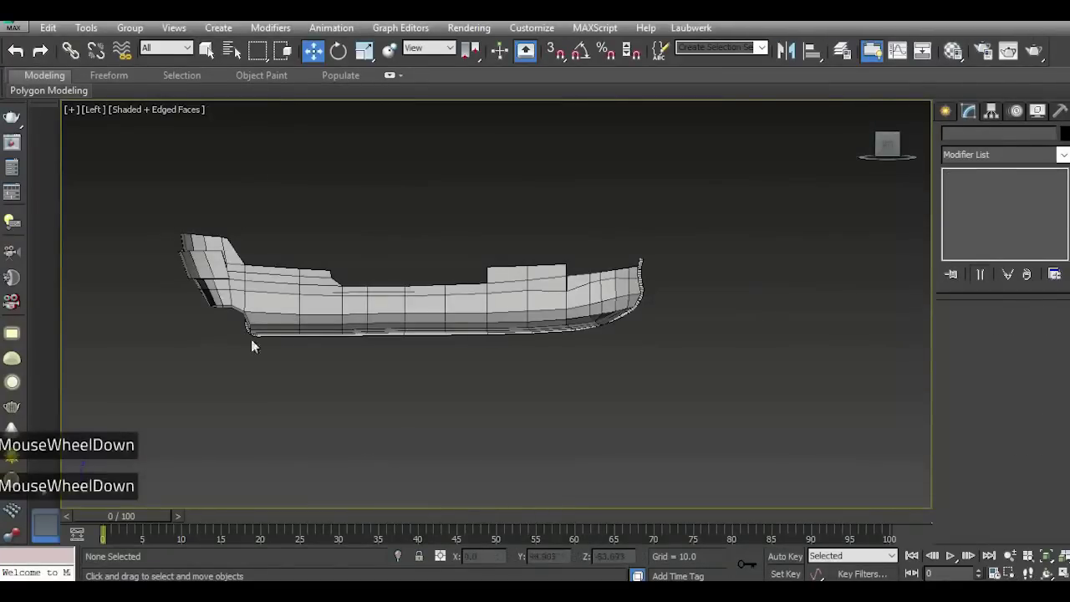
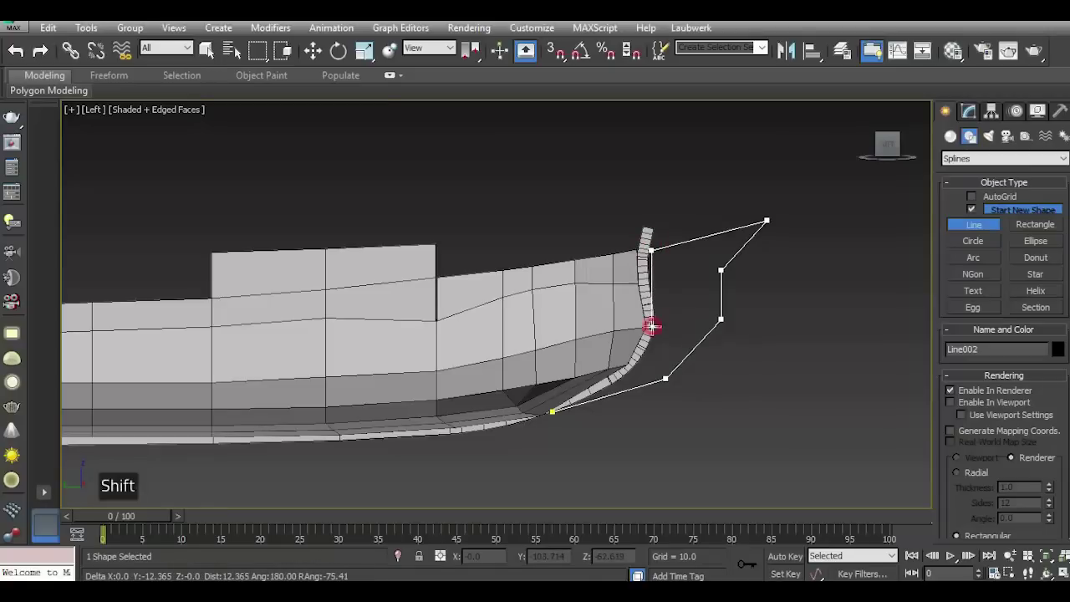
# Close the bow outline and pull its front-edge vertex into a curving prow.
pyautogui.doubleClick(557, 417)
pyautogui.click(543, 362)
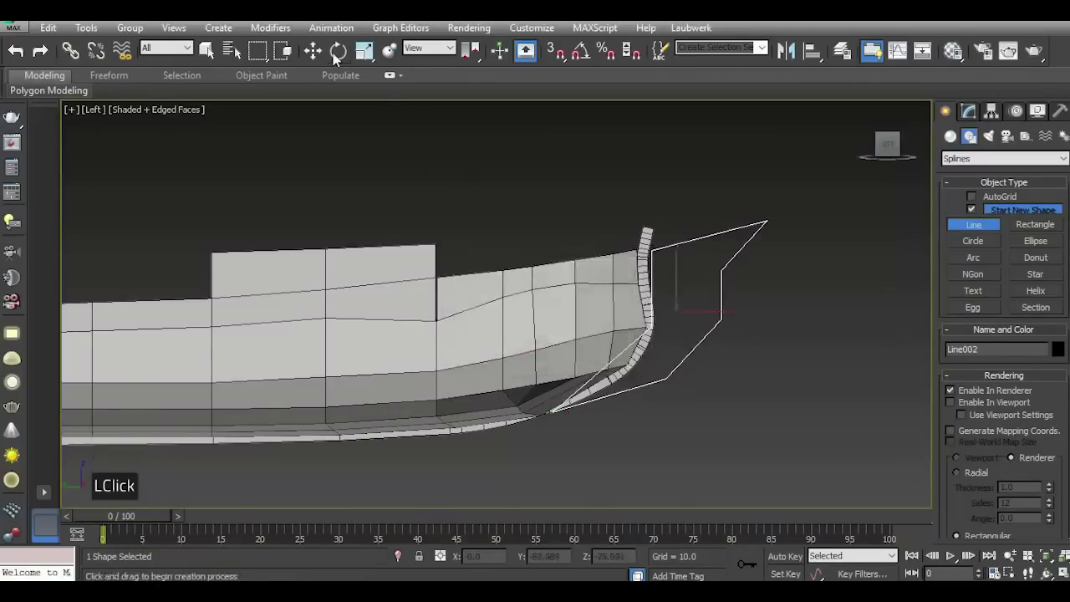
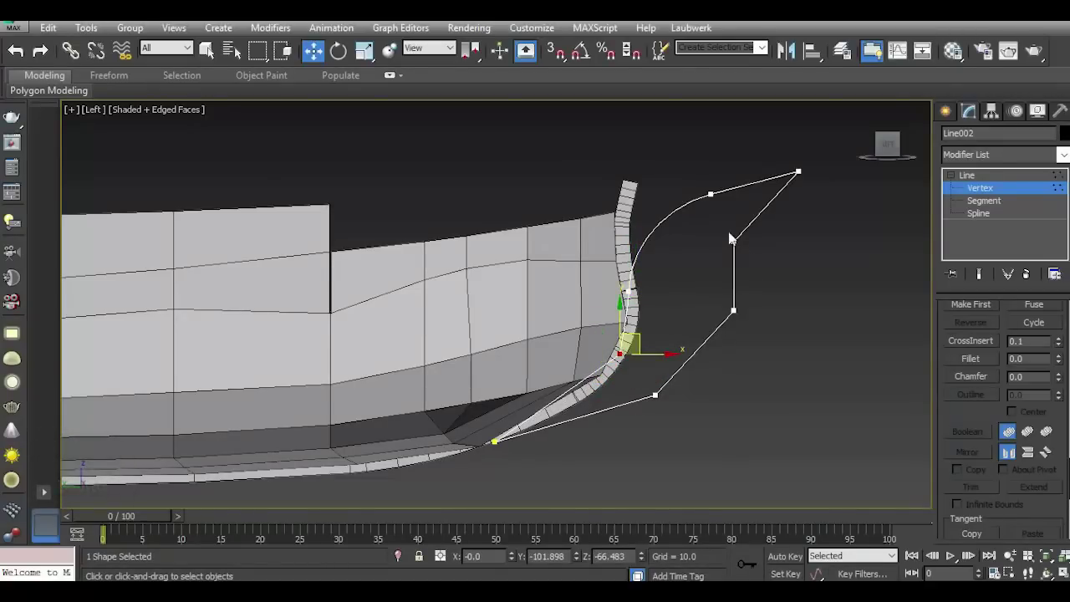
pyautogui.click(748, 252)
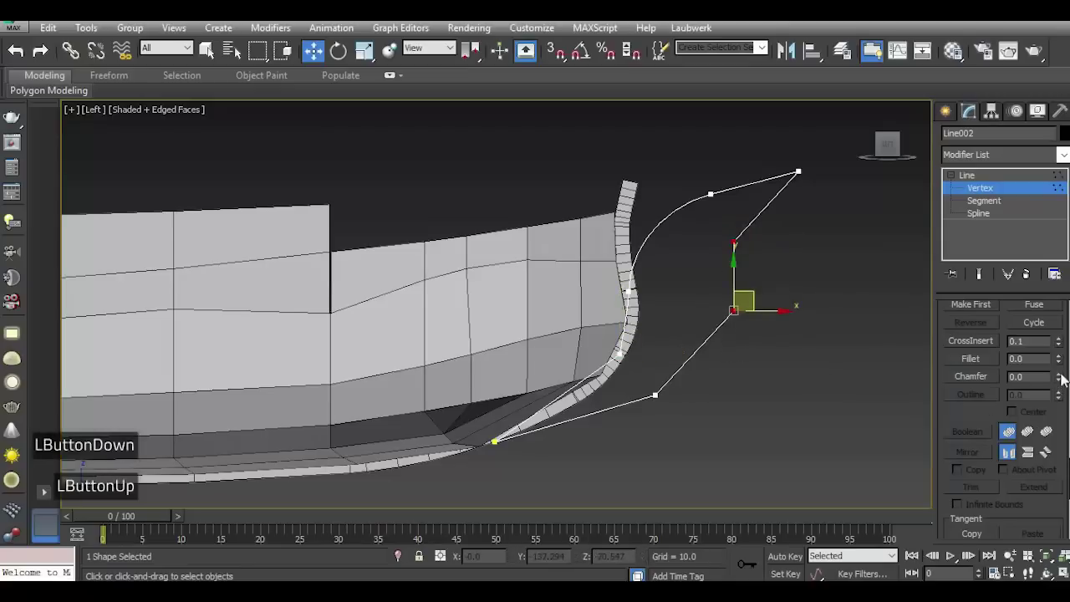
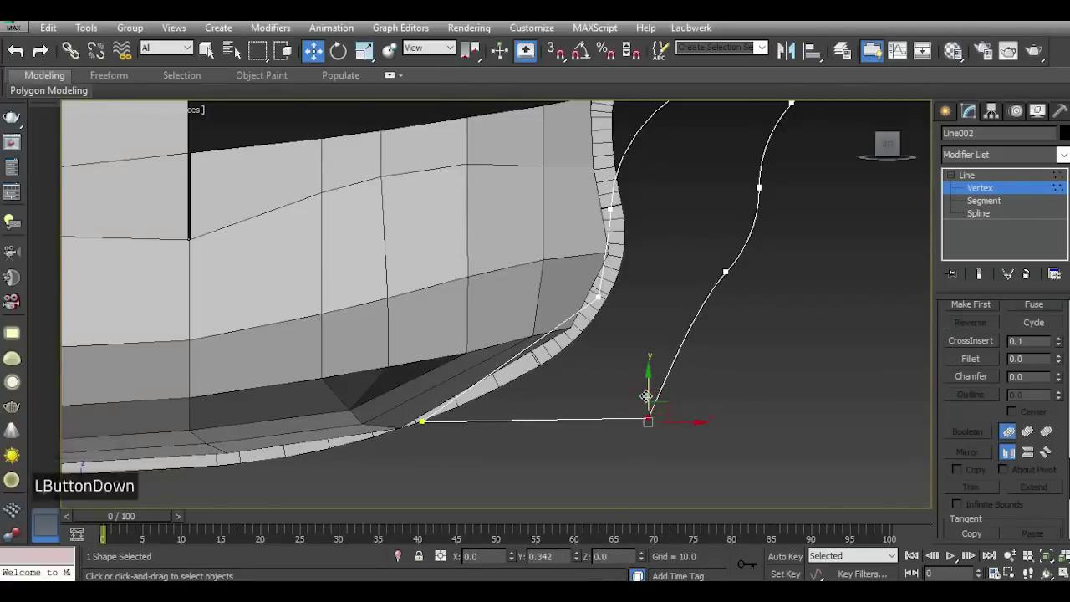
# Reposition the bottom front corner and the keel corner for a straight lower edge.
pyautogui.click(414, 425)
pyautogui.click(464, 452)
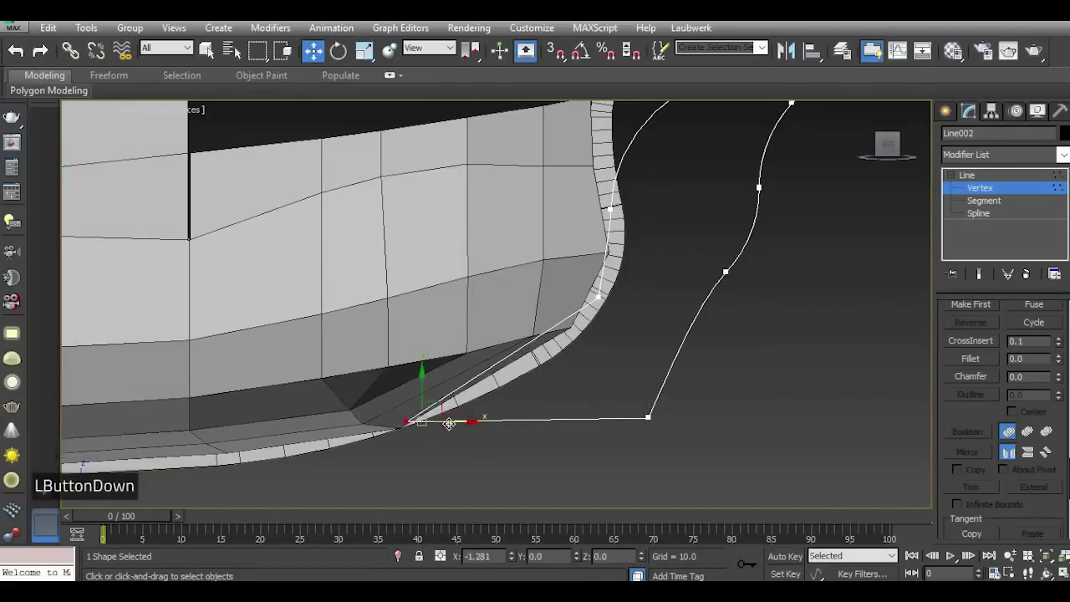
pyautogui.scroll(-3)
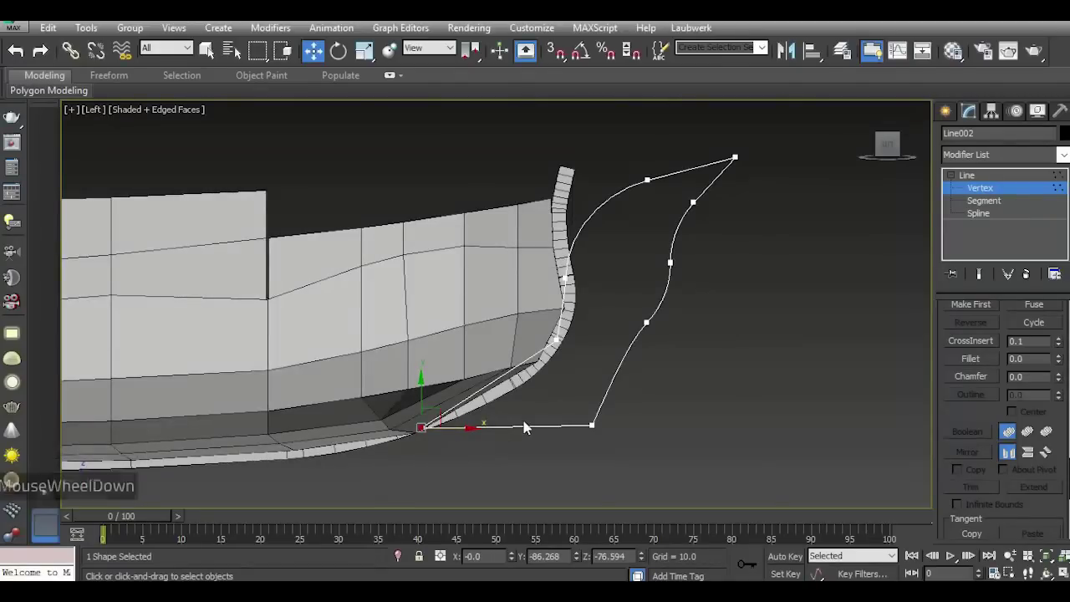
pyautogui.scroll(-3)
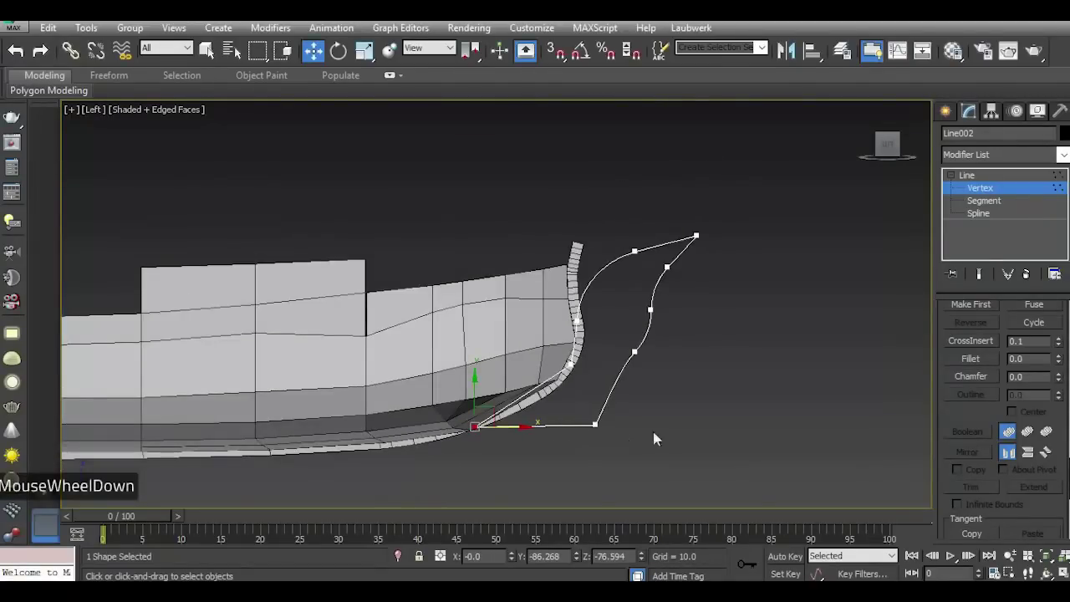
pyautogui.press('p')
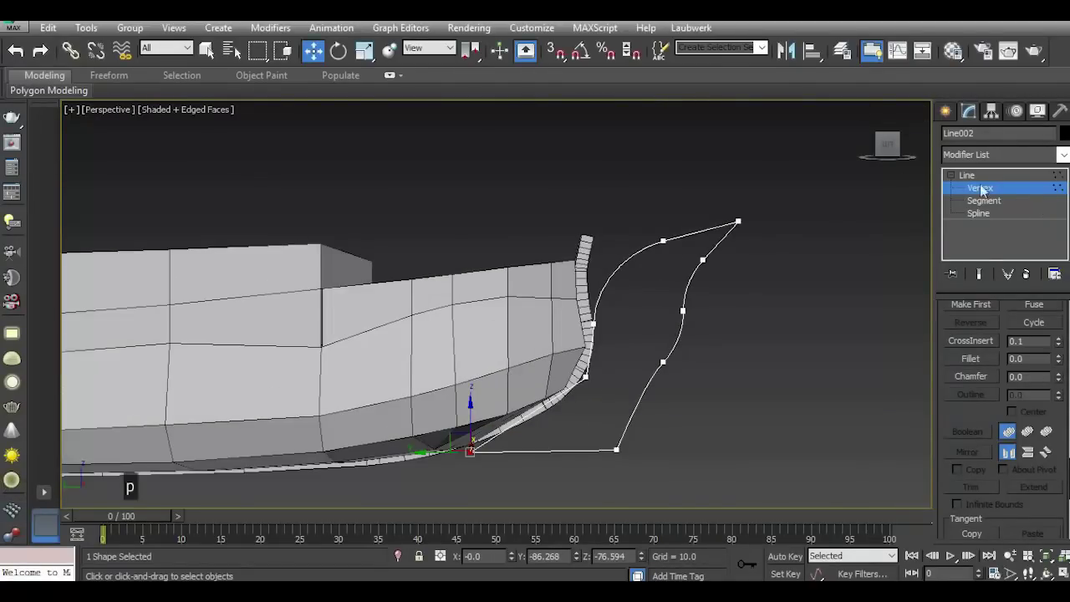
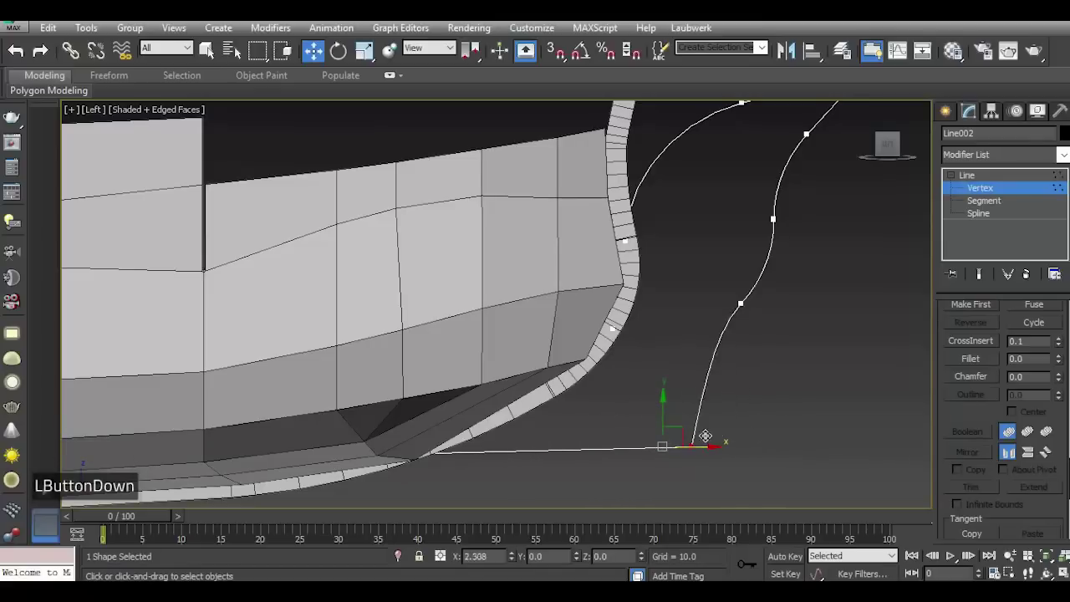
pyautogui.scroll(-3)
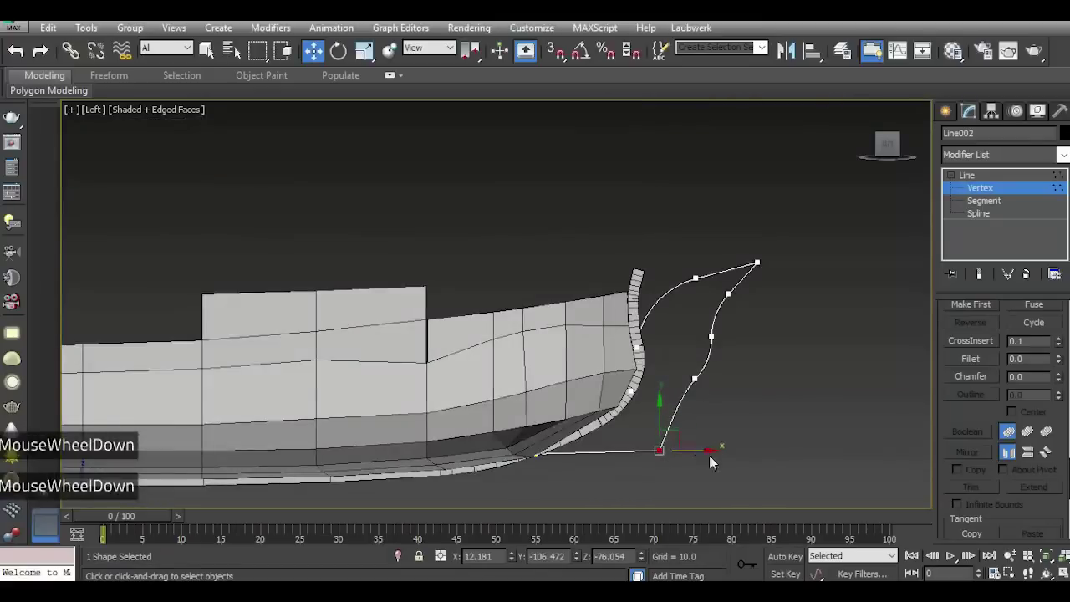
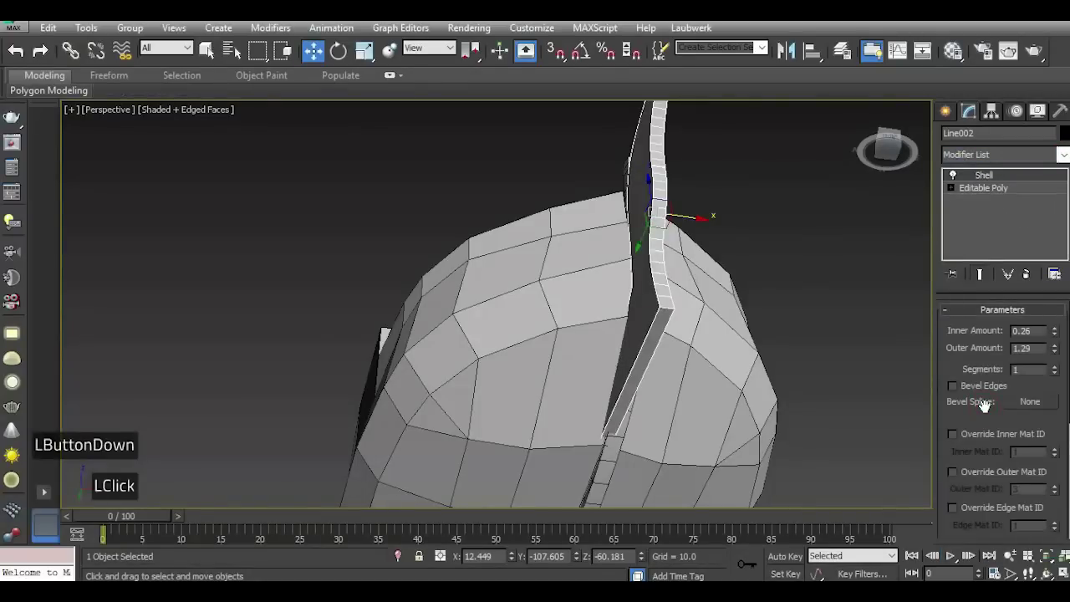
# Review the shelled prow piece at the hull's front in perspective.
pyautogui.press('p')
pyautogui.click(890, 148)
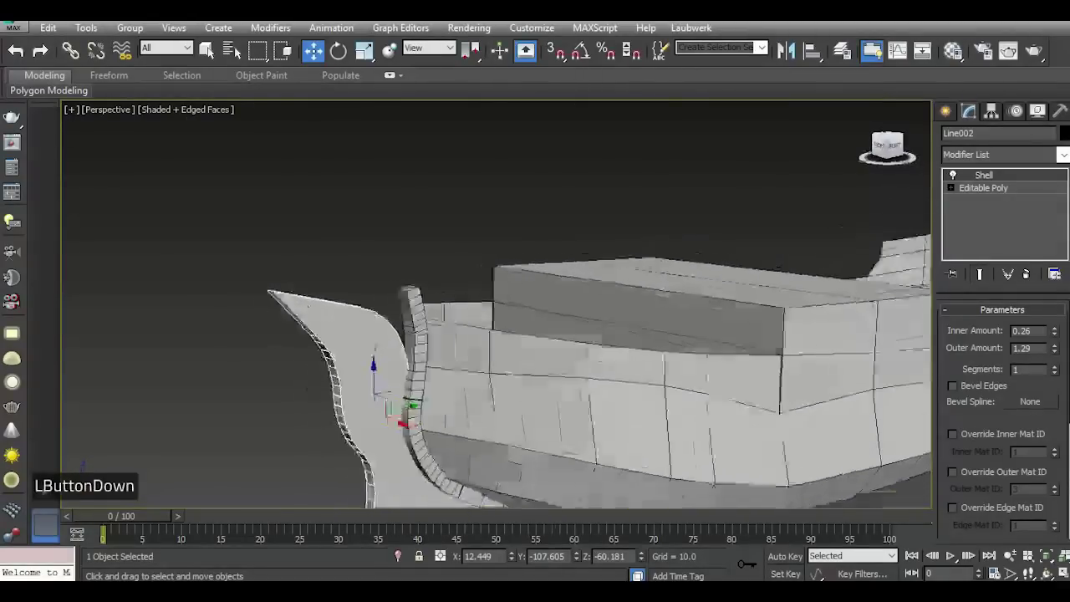
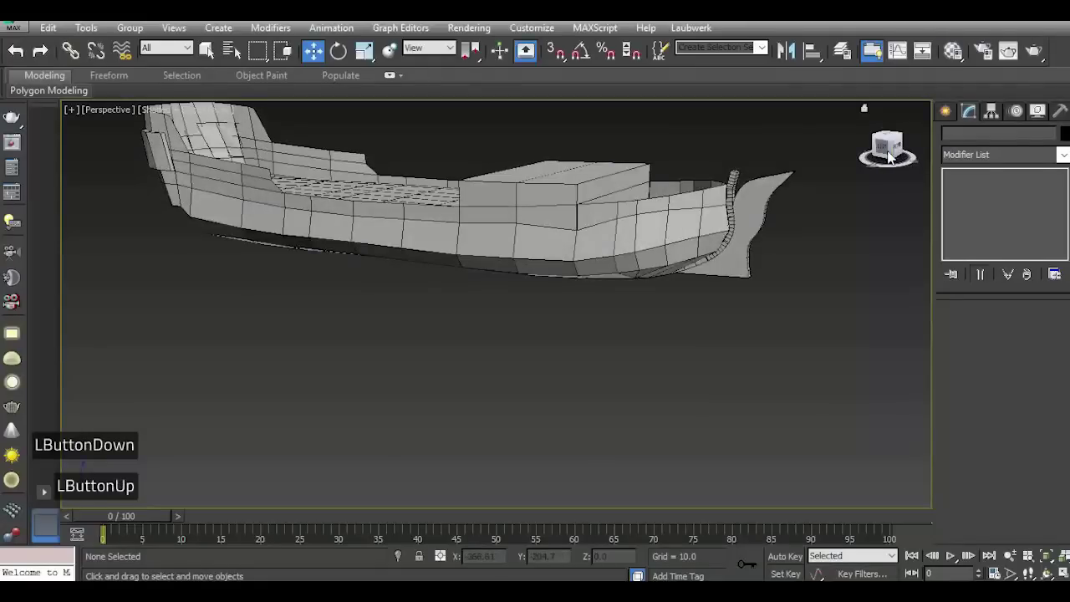
# Start a new thin renderable Line shape for the fin at the hull's lower stern curve.
pyautogui.scroll(-3)
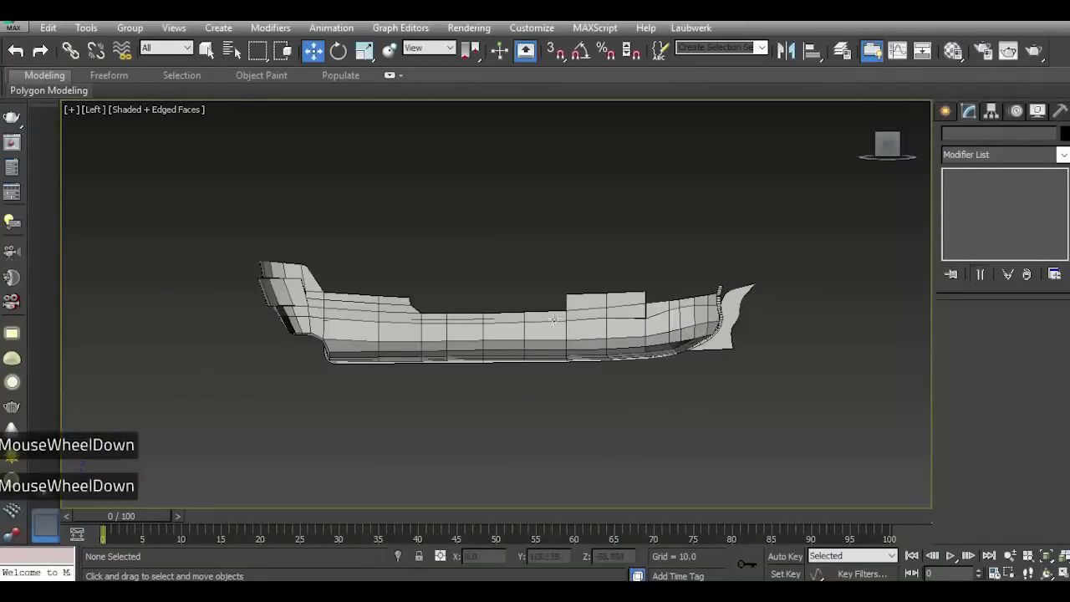
pyautogui.scroll(3)
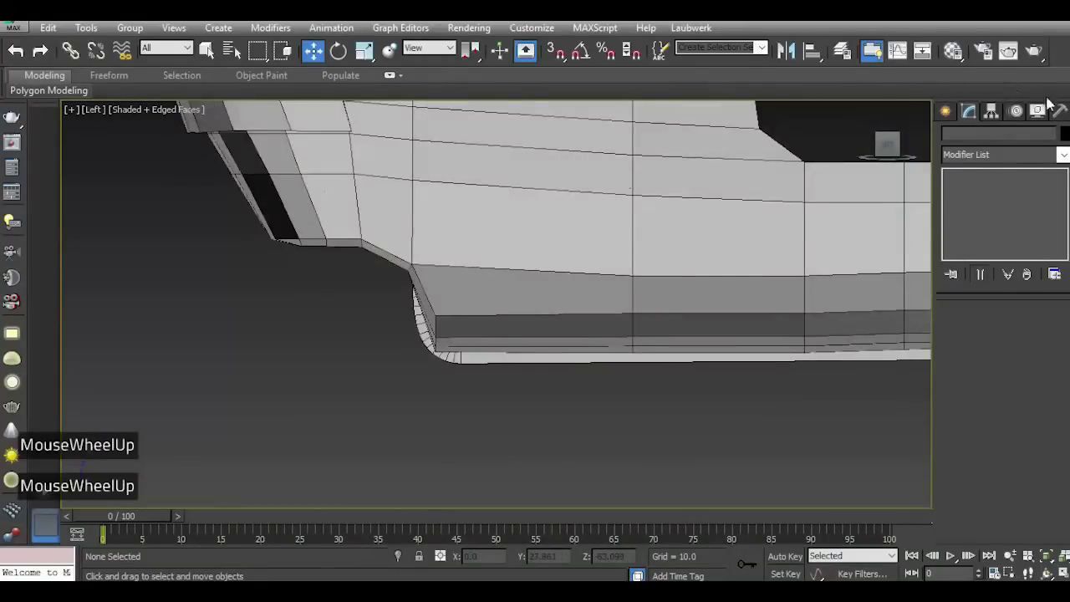
pyautogui.click(951, 115)
pyautogui.click(956, 121)
pyautogui.click(983, 226)
pyautogui.click(982, 244)
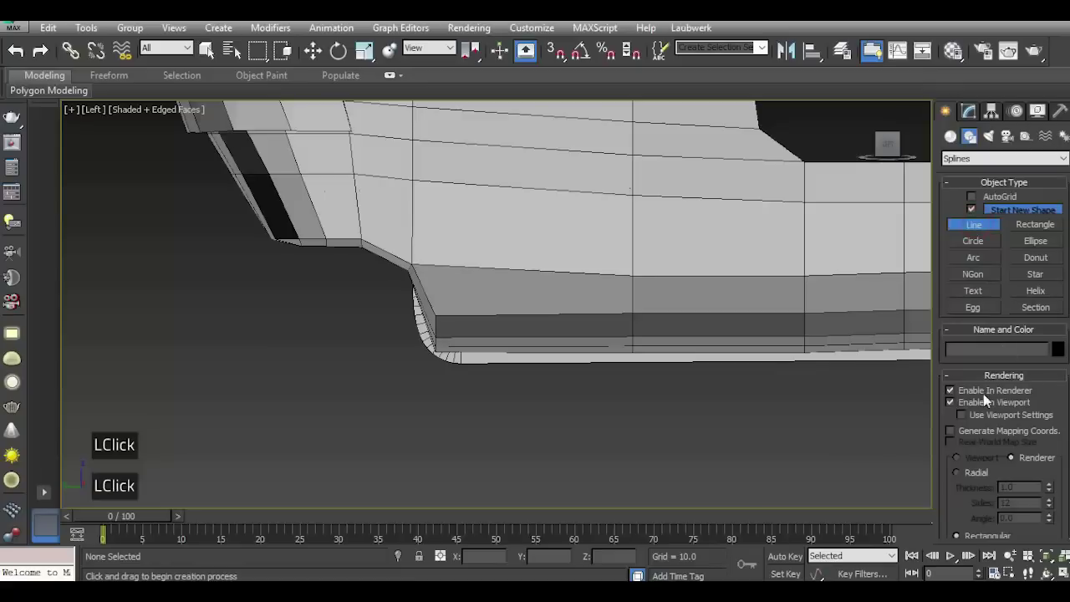
pyautogui.doubleClick(986, 403)
pyautogui.scroll(3)
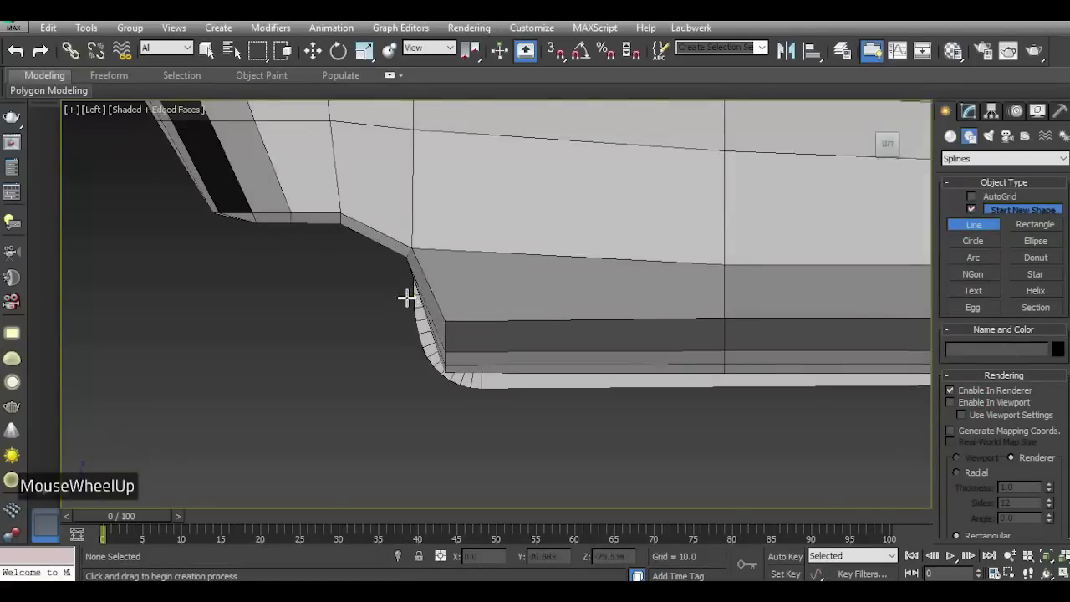
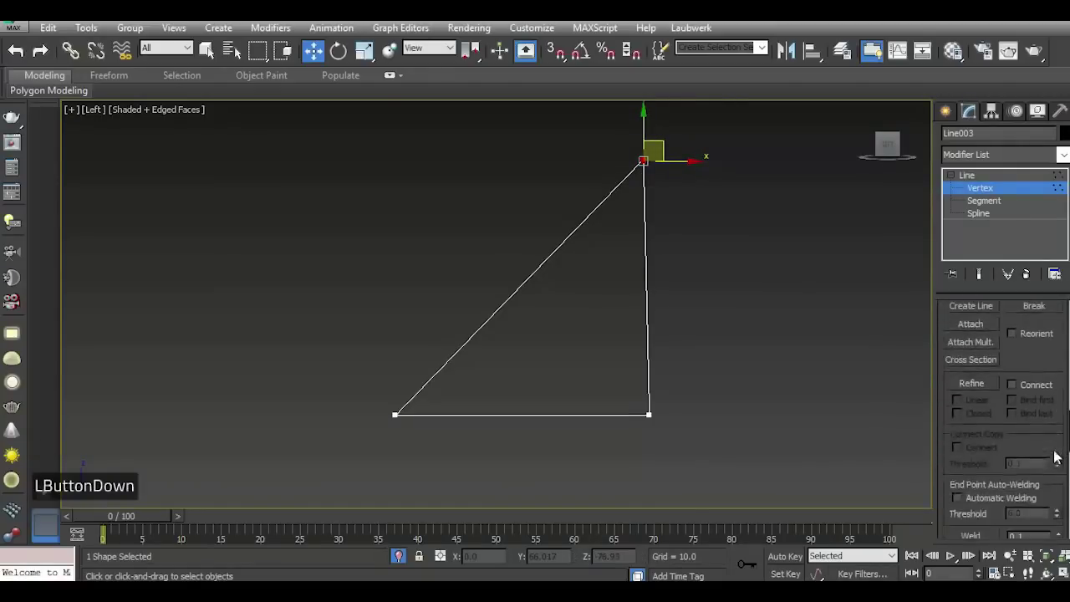
# Leave vertex editing and bring the hull back around the triangle spline.
pyautogui.click(967, 356)
pyautogui.click(967, 356)
pyautogui.doubleClick(978, 177)
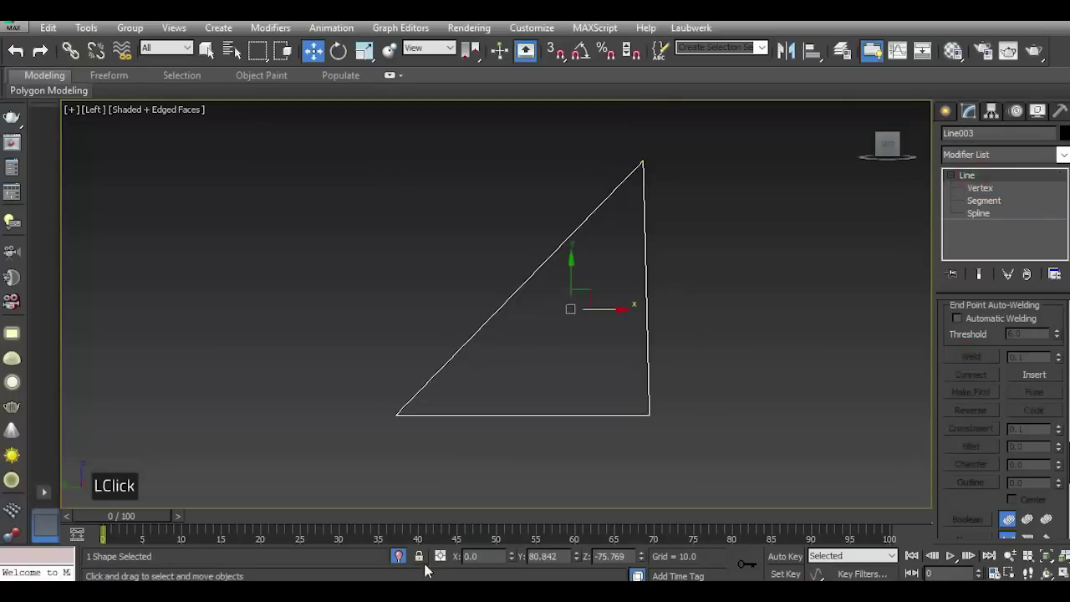
pyautogui.doubleClick(401, 560)
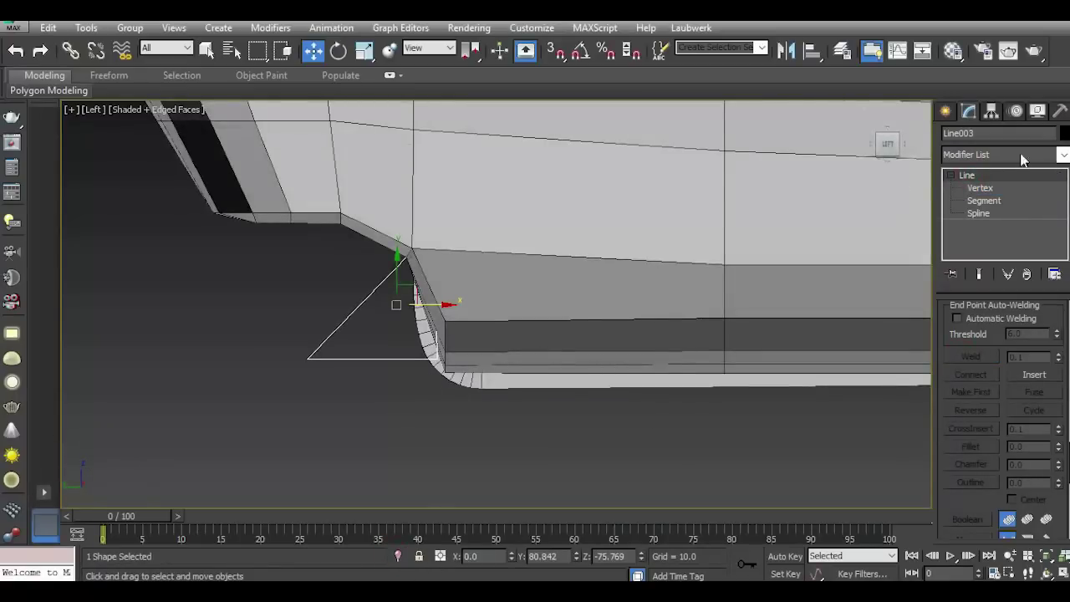
# Nudge the triangle corner beside the hull curve into place and return to object level.
pyautogui.click(880, 199)
pyautogui.click(776, 222)
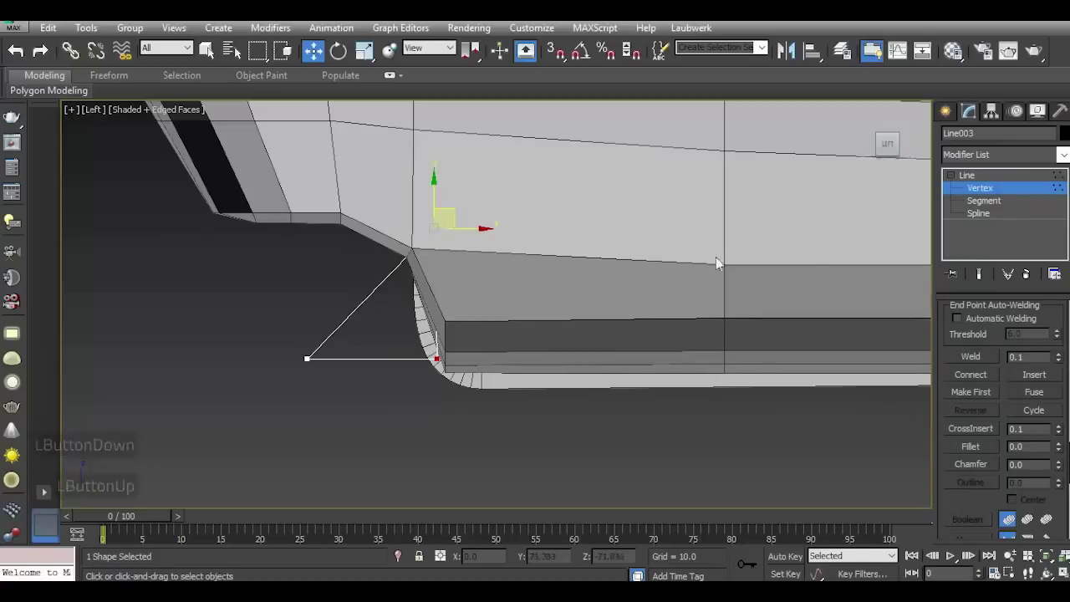
pyautogui.doubleClick(991, 179)
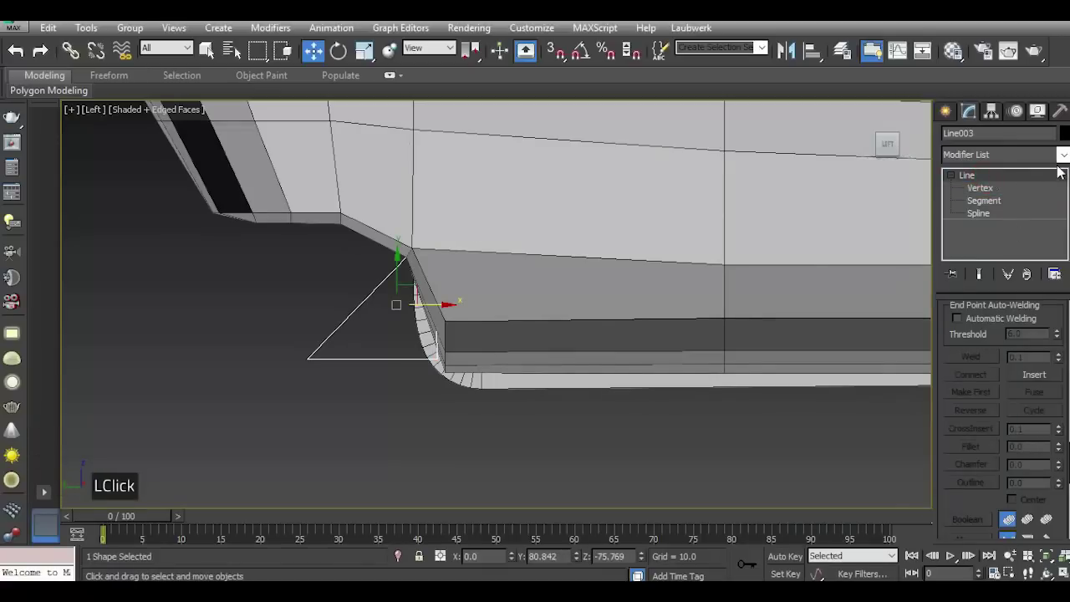
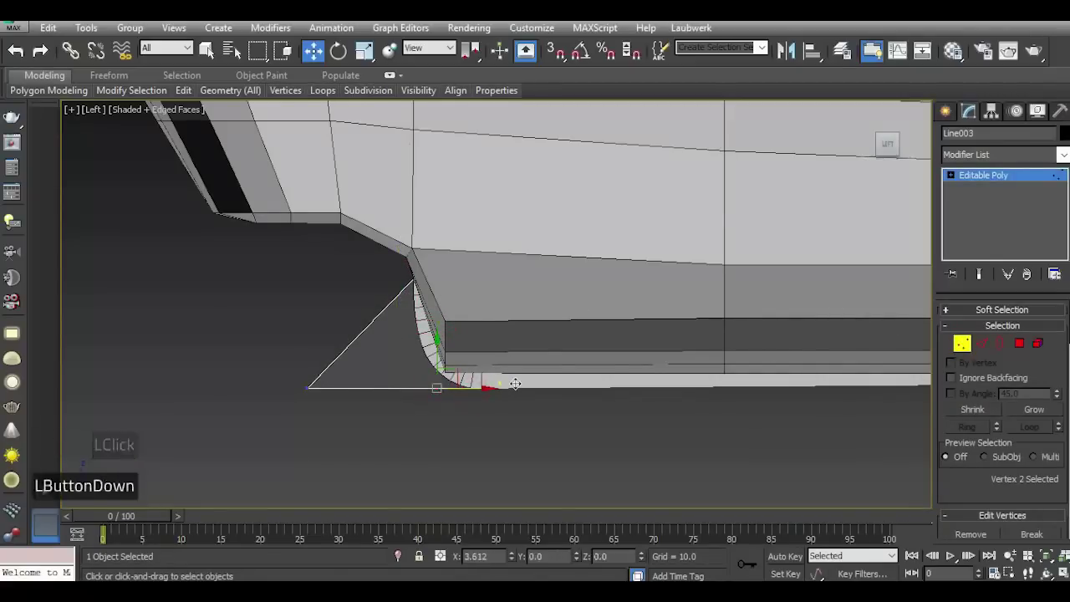
# Assign a material to the triangular fin in the Material Editor and close it.
pyautogui.press('p')
pyautogui.doubleClick(997, 178)
pyautogui.doubleClick(958, 63)
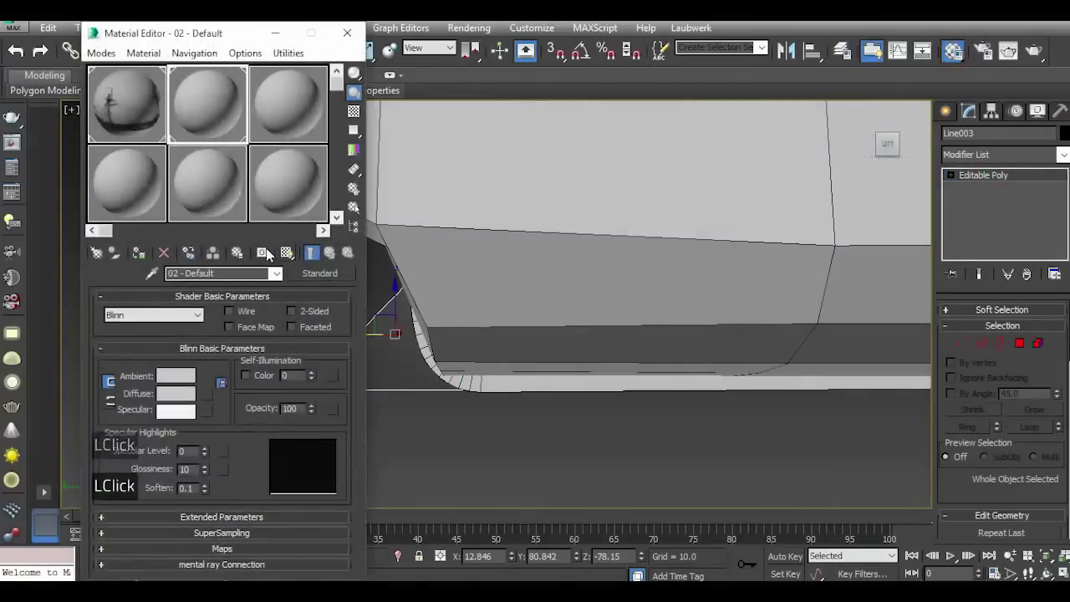
pyautogui.click(147, 260)
pyautogui.doubleClick(345, 42)
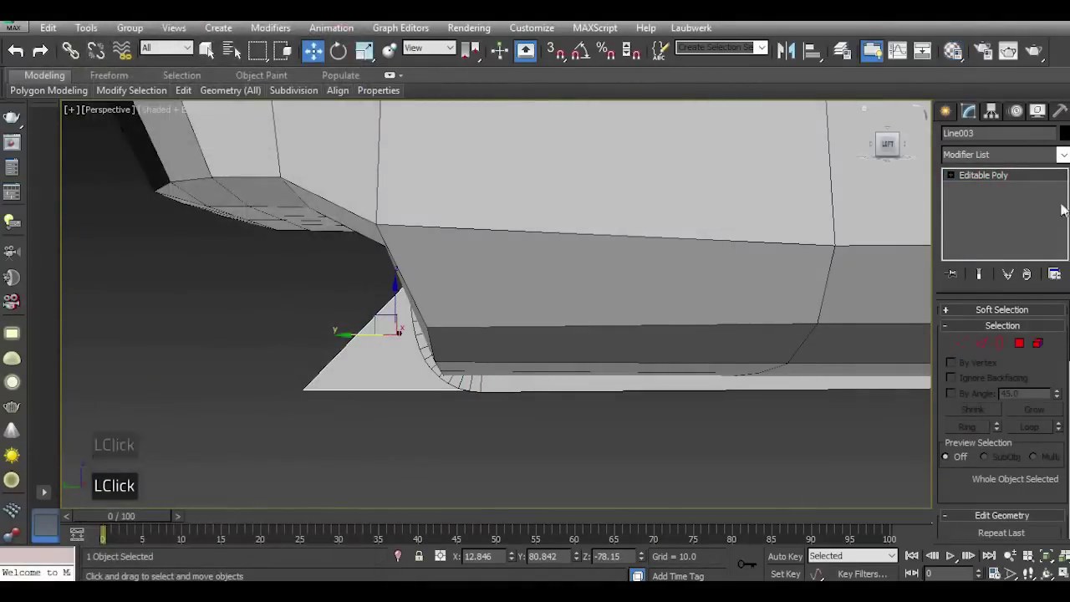
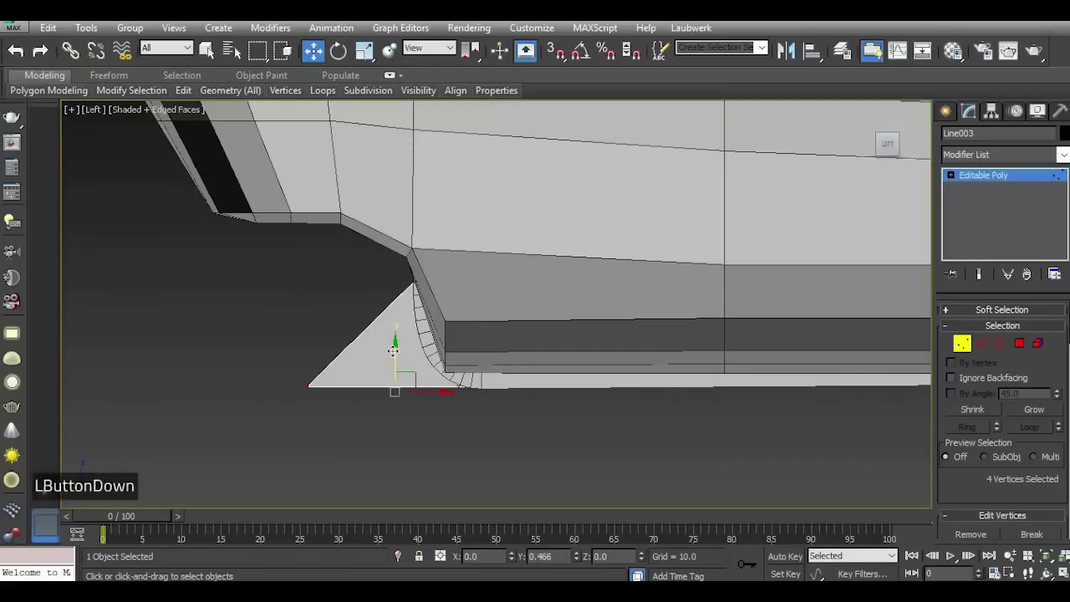
# Fit the fin's corner vertices against the hull's curved base and view it in Perspective.
pyautogui.scroll(-3)
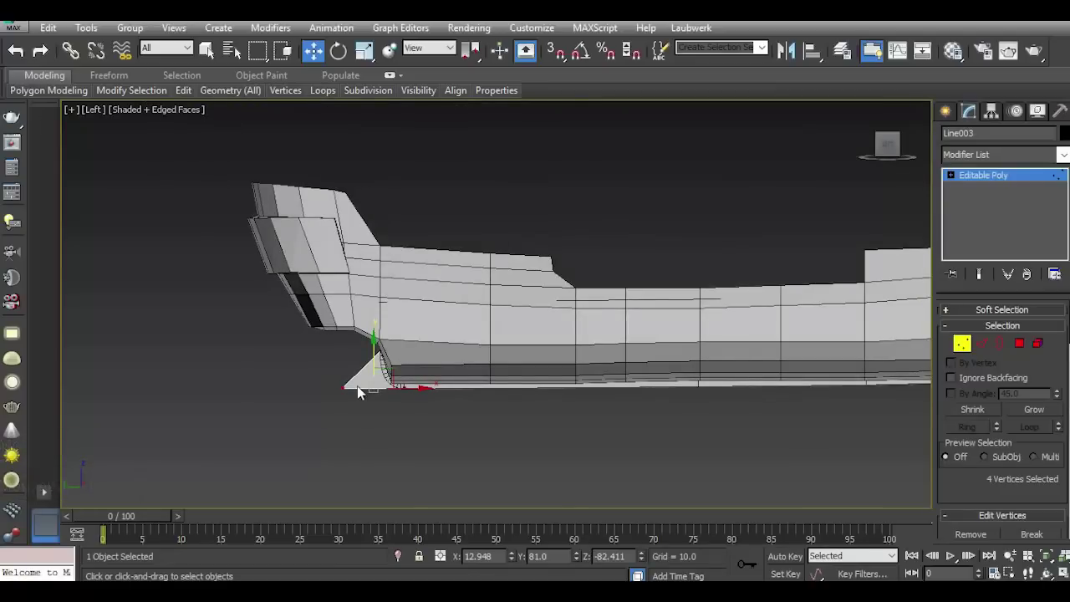
pyautogui.press('p')
pyautogui.click(1001, 179)
pyautogui.click(969, 185)
pyautogui.click(800, 196)
pyautogui.doubleClick(800, 196)
pyautogui.doubleClick(898, 154)
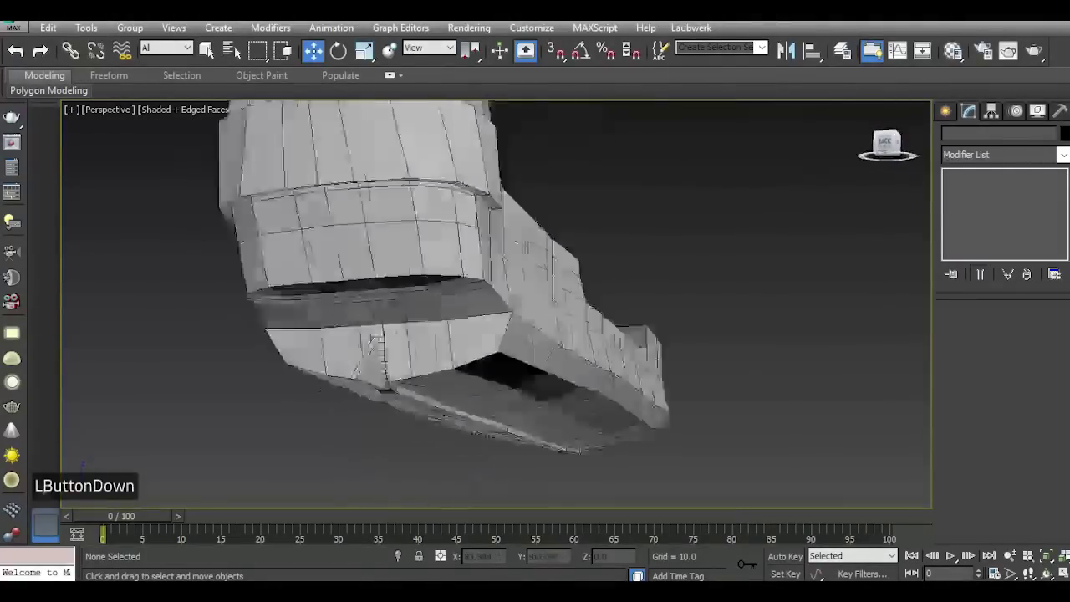
# Select the first deck faces at the rounded forward end of the deck in Polygon mode.
pyautogui.scroll(-3)
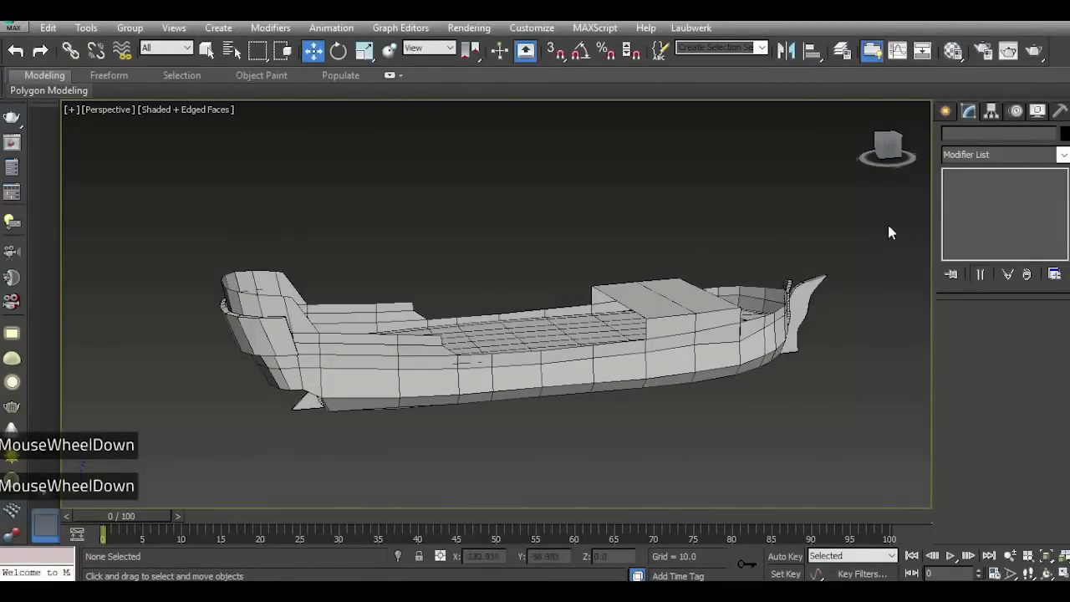
pyautogui.scroll(-3)
pyautogui.click(897, 153)
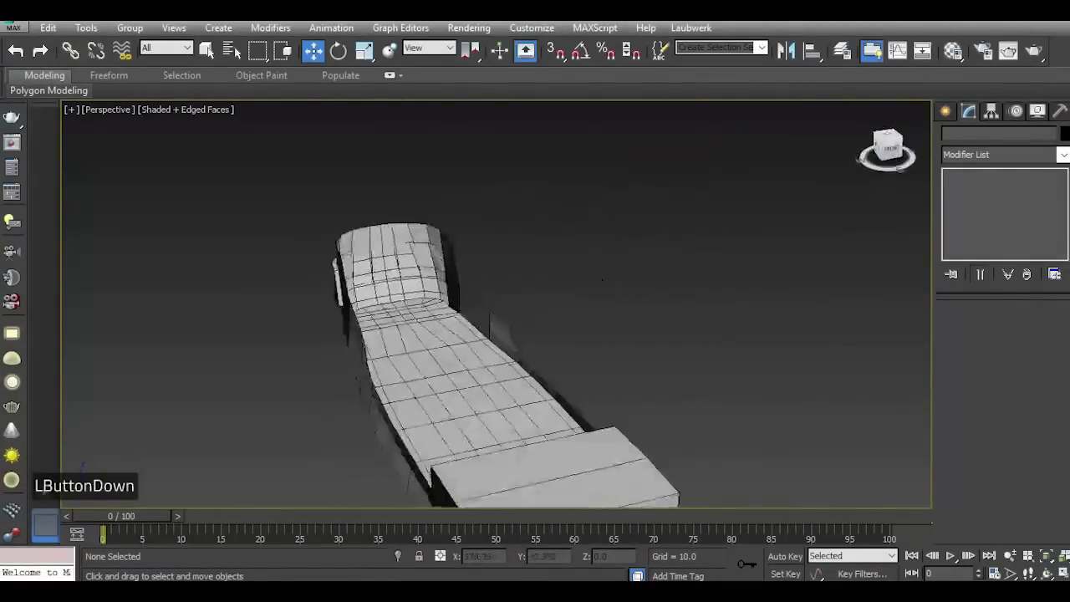
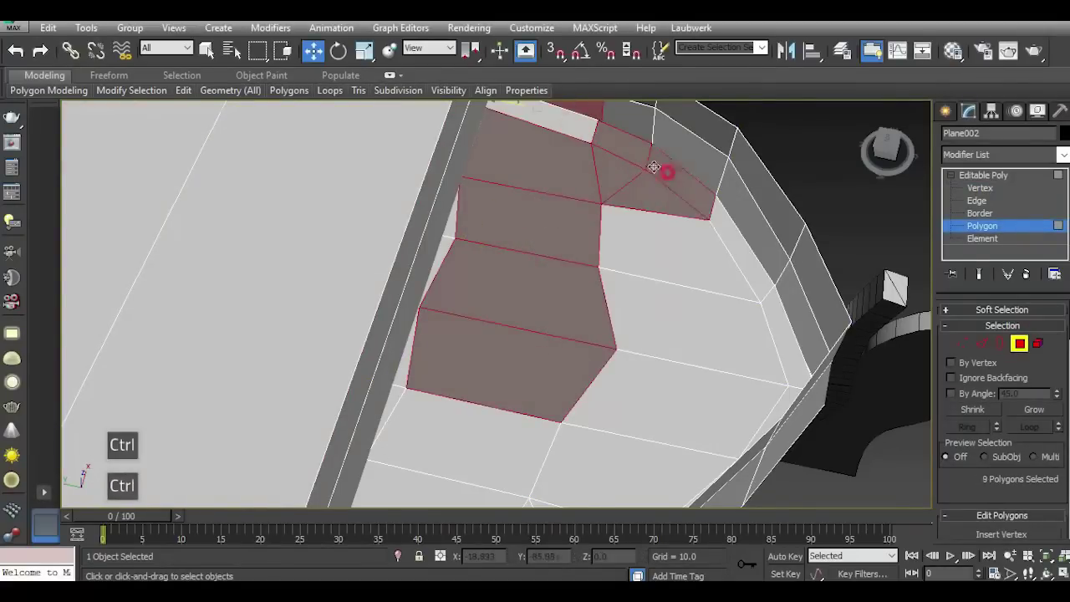
# Add the remaining bow deck faces, detach them as Object002 and raise its vertices as a step.
pyautogui.scroll(-3)
pyautogui.scroll(3)
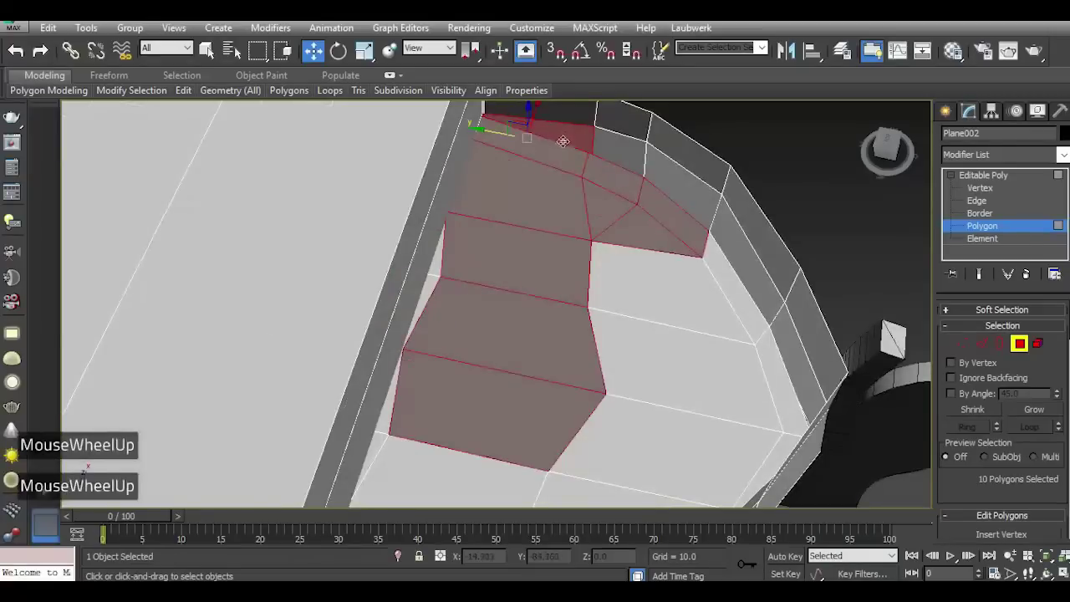
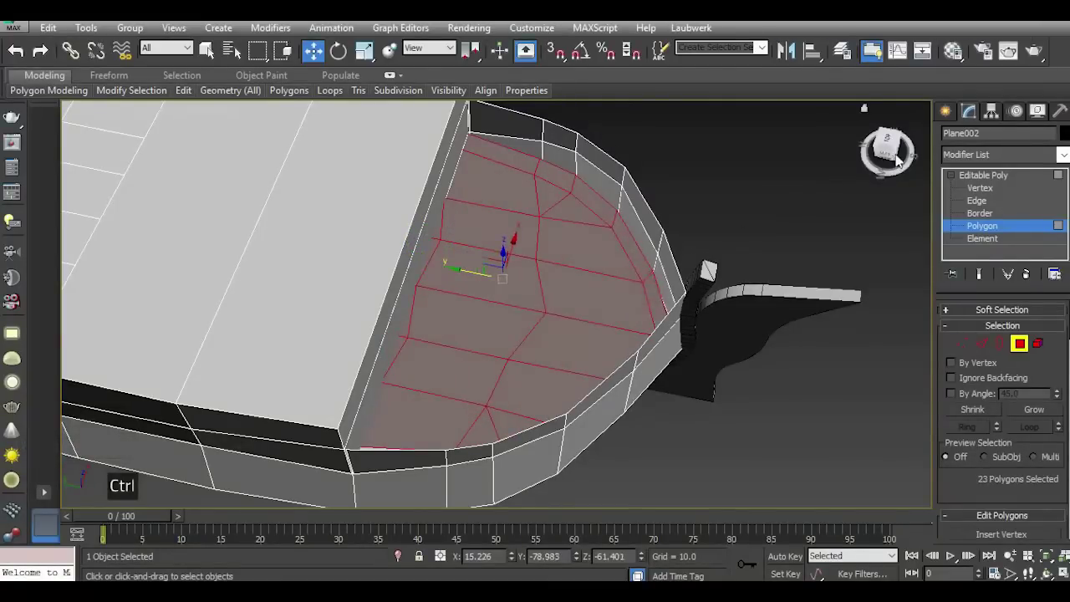
pyautogui.click(901, 155)
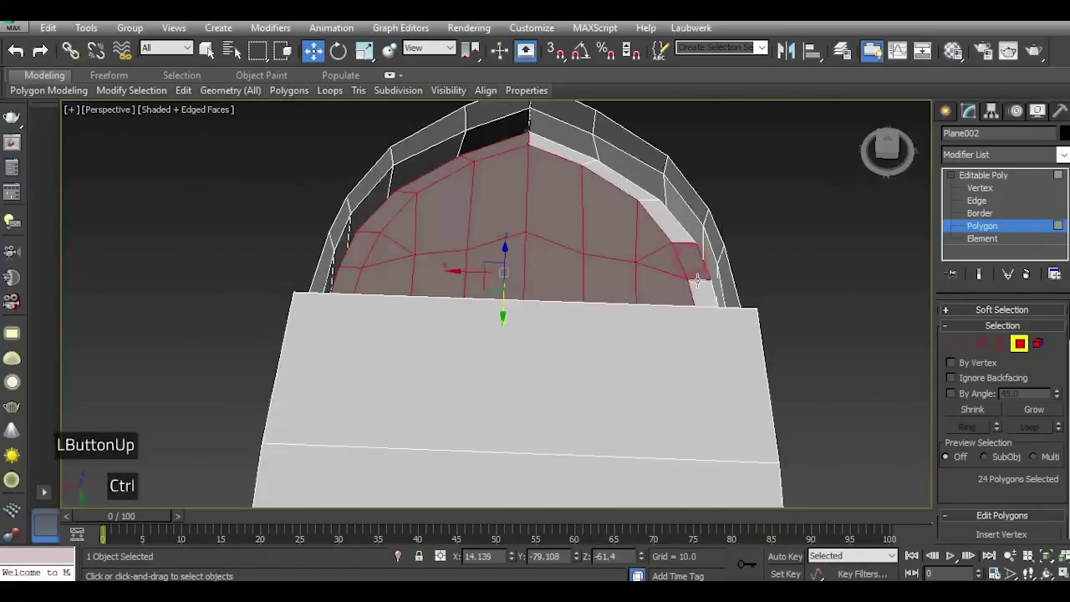
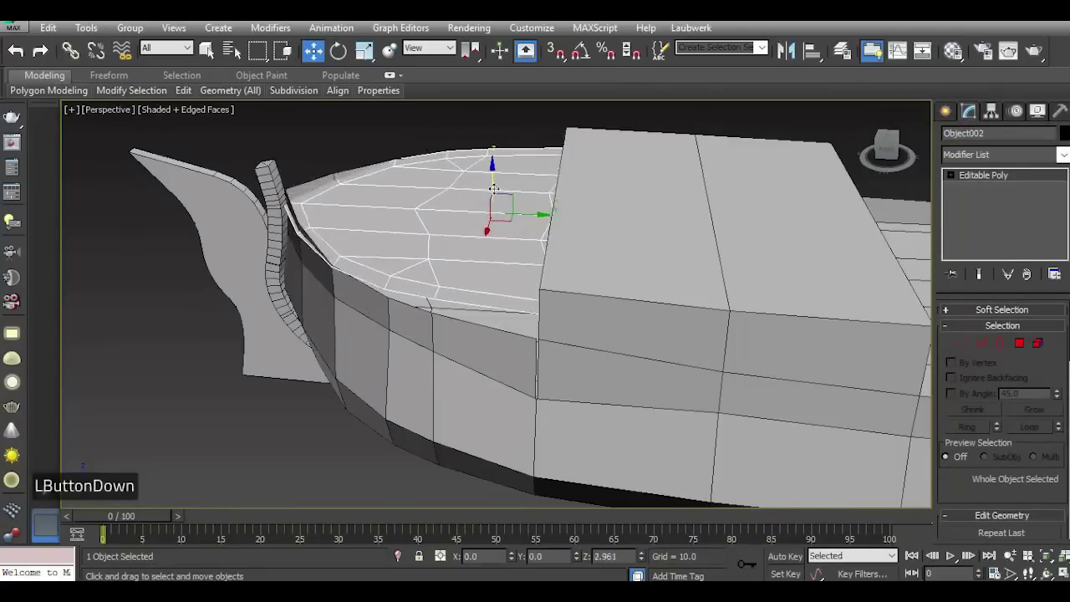
pyautogui.scroll(3)
pyautogui.click(950, 343)
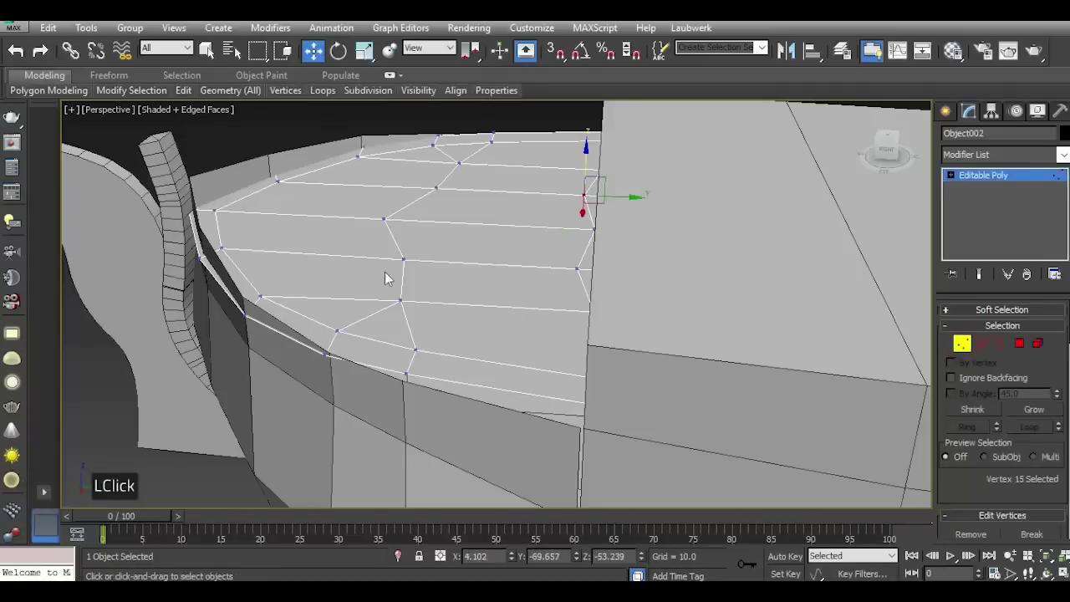
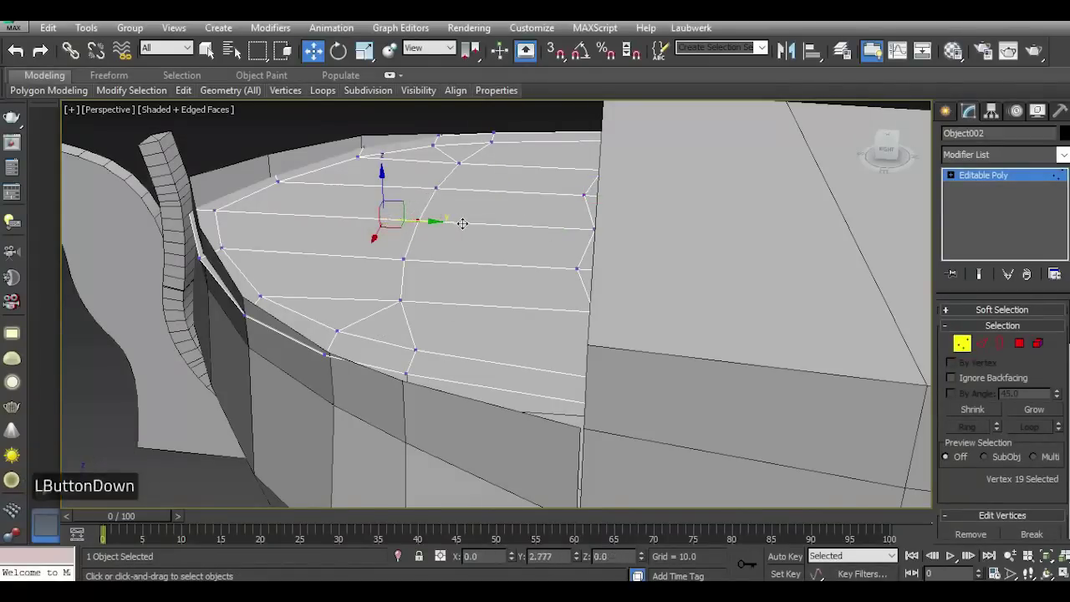
pyautogui.scroll(-3)
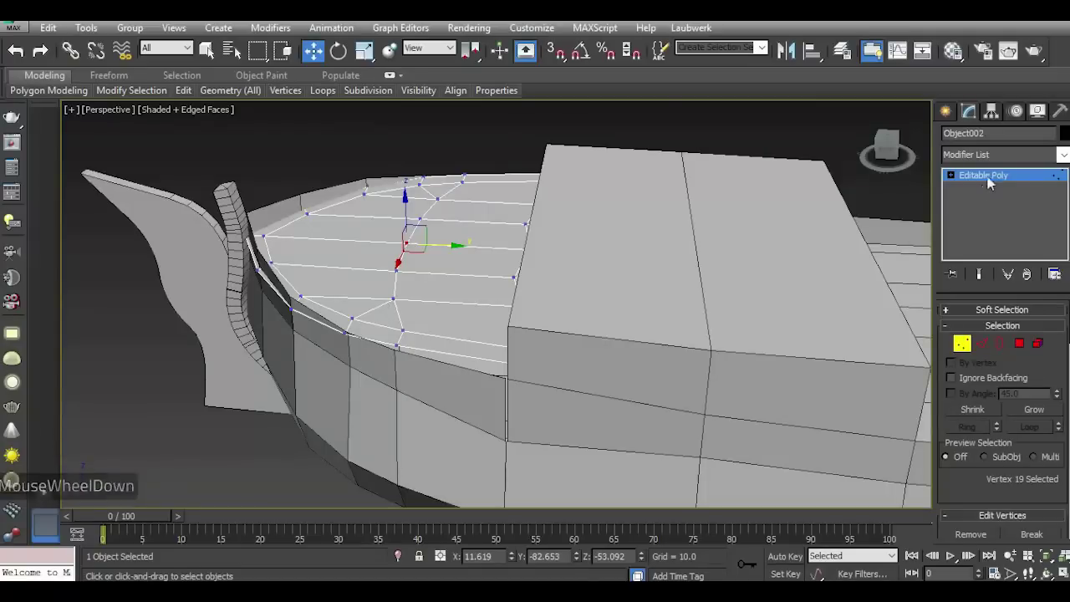
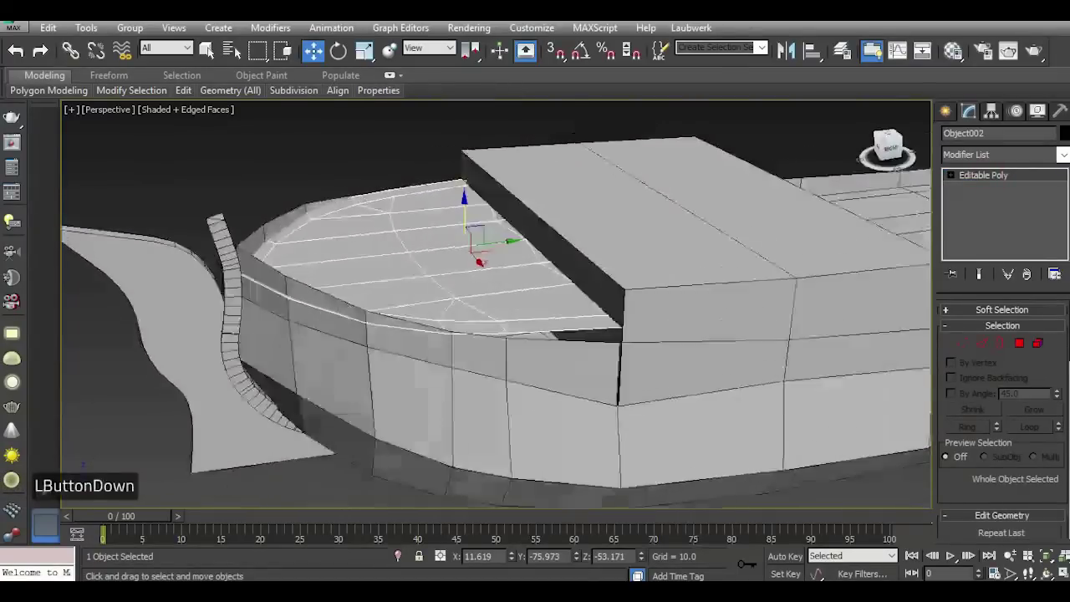
# Select the detached deck piece Object002 for rotating and isolate it on its own.
pyautogui.doubleClick(353, 59)
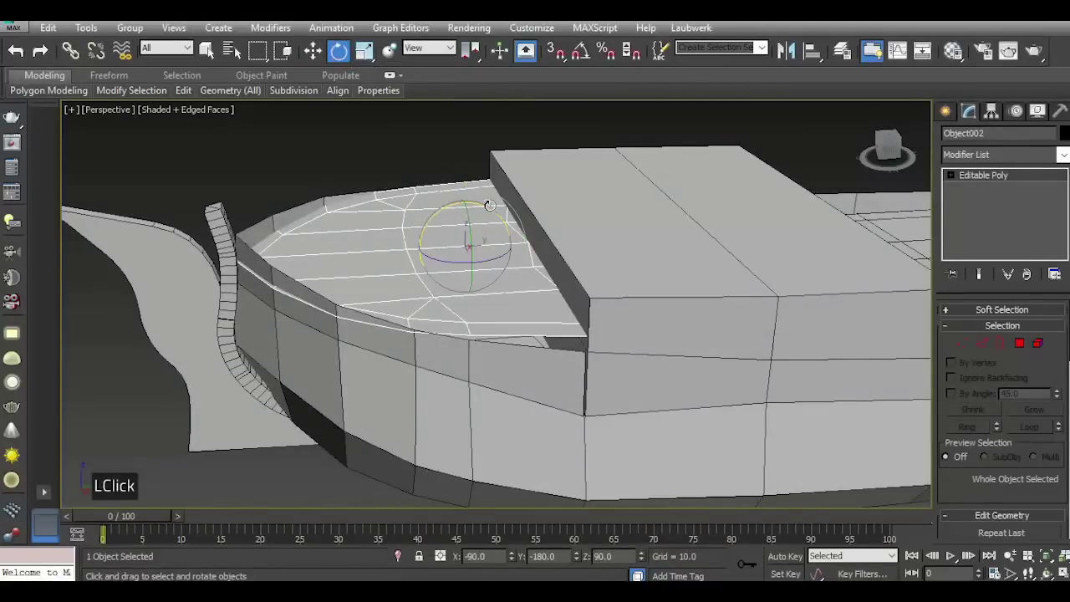
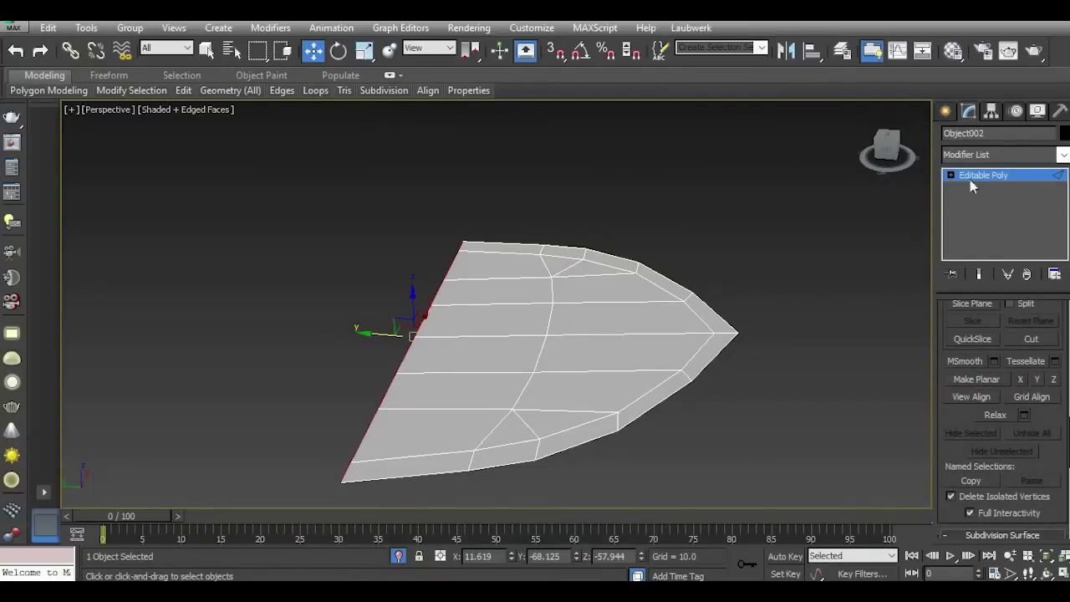
# Select the border vertices around the rim of the isolated bow deck piece.
pyautogui.doubleClick(956, 175)
pyautogui.doubleClick(979, 193)
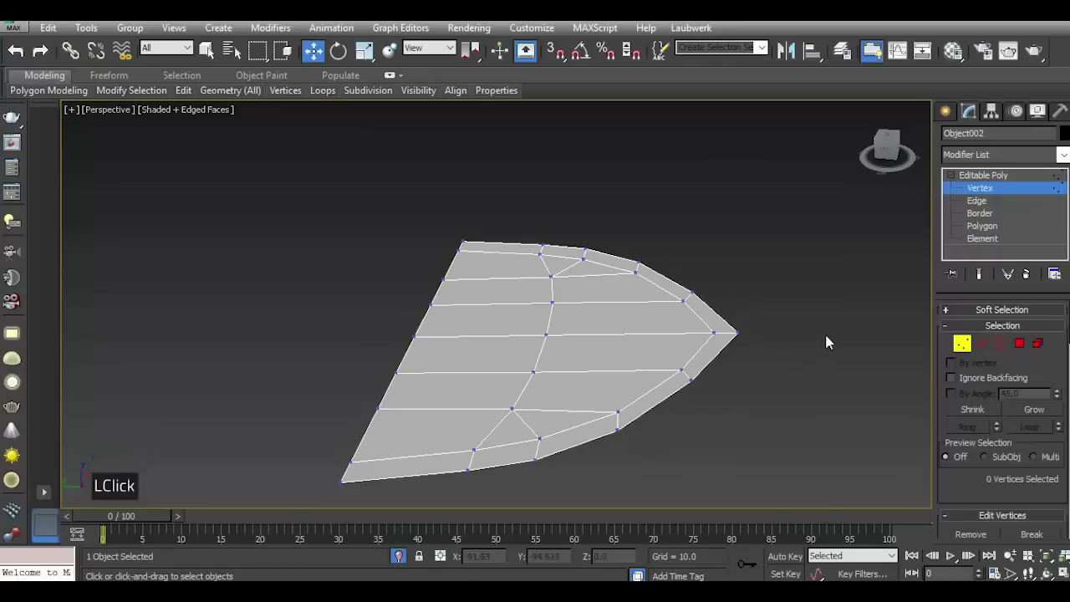
pyautogui.click(895, 157)
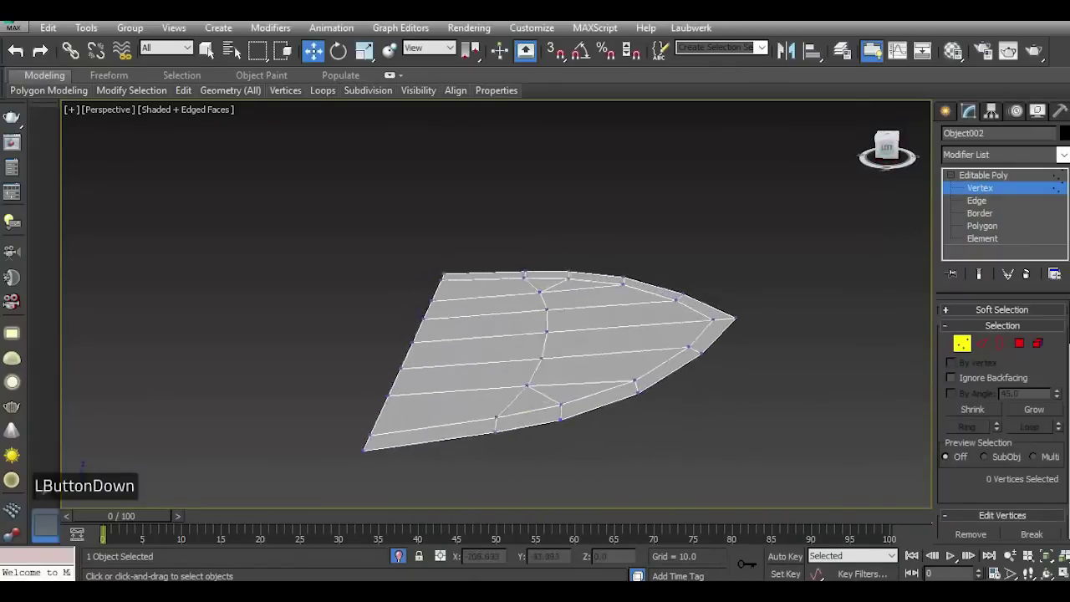
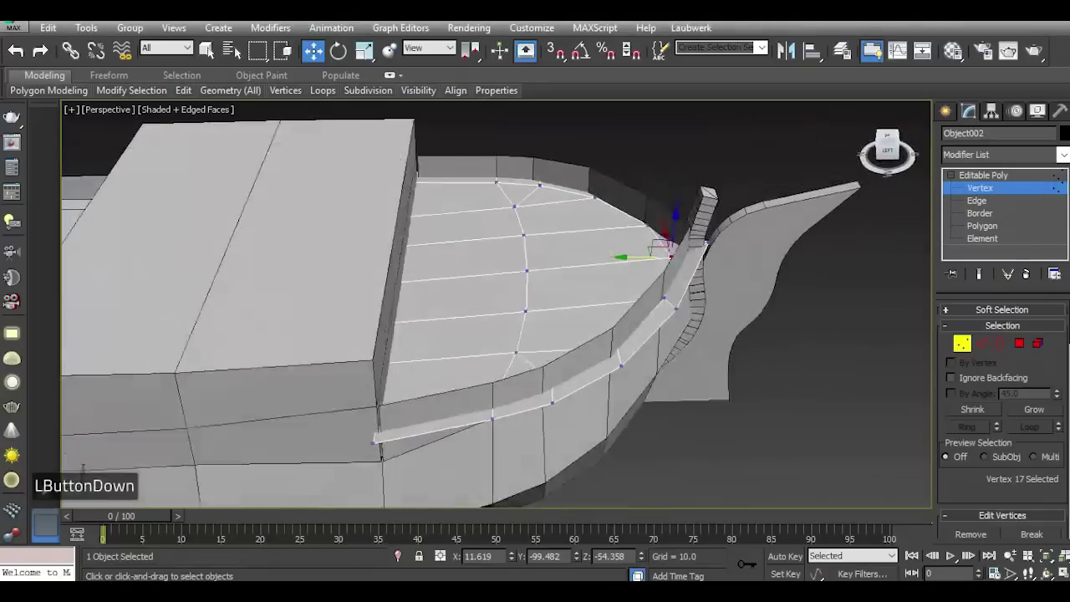
pyautogui.scroll(3)
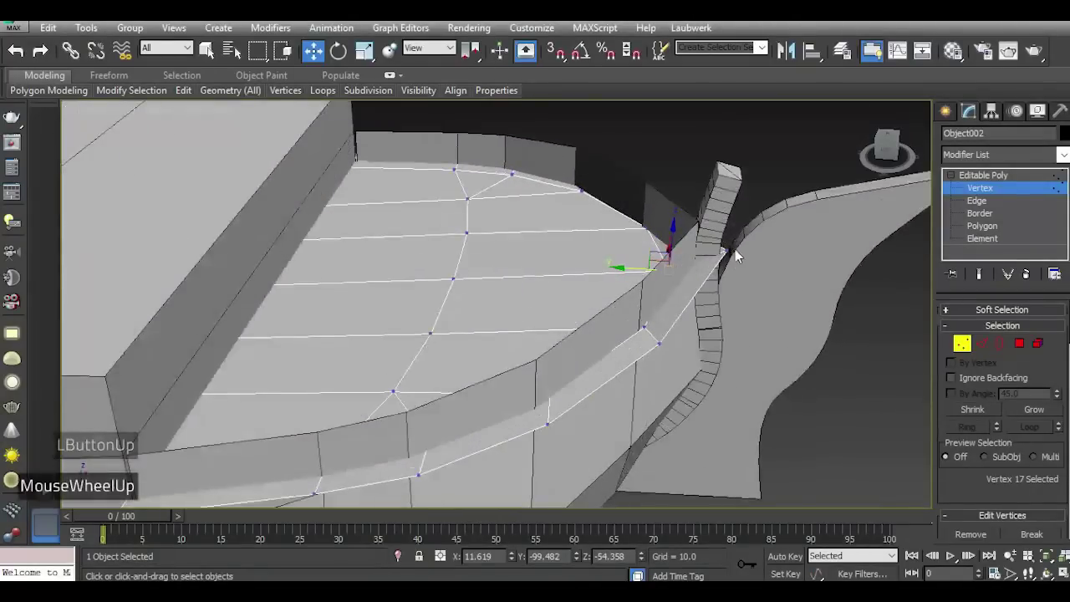
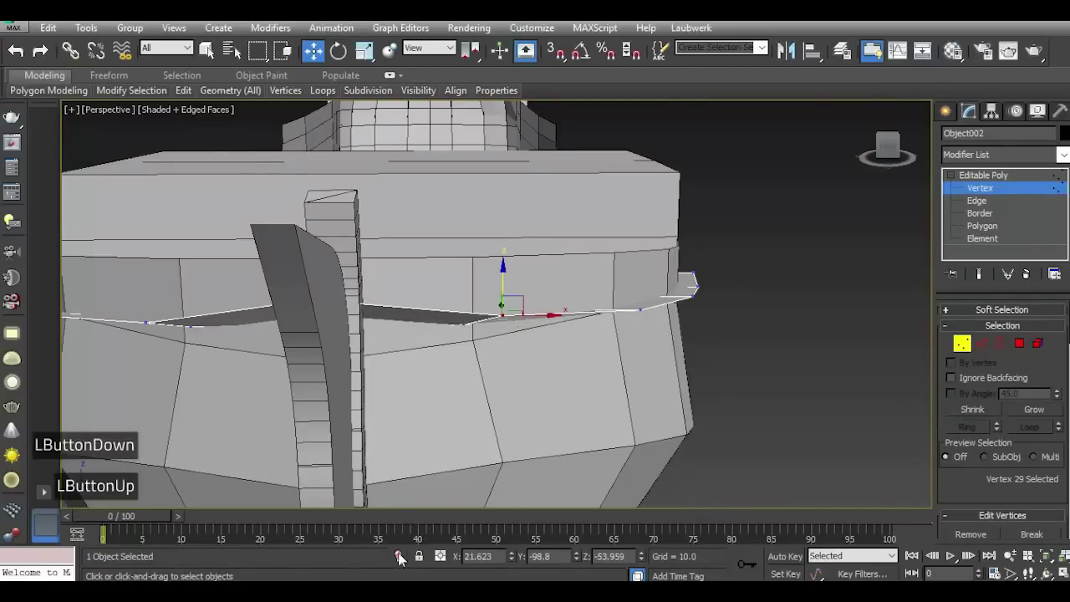
# Switch to Edge level and select the straight left edges of the deck piece.
pyautogui.doubleClick(404, 562)
pyautogui.scroll(-3)
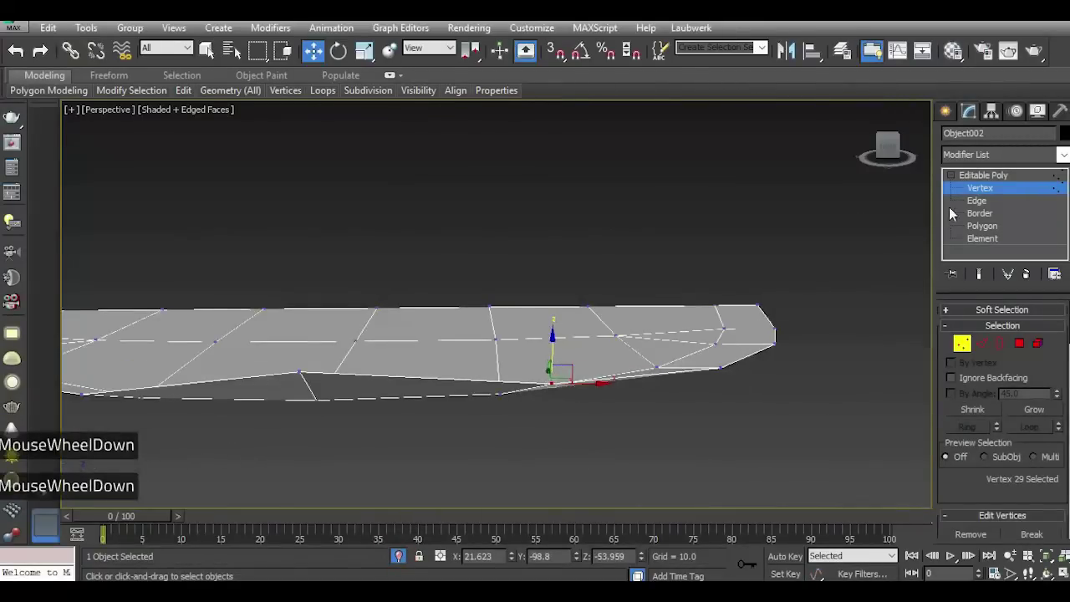
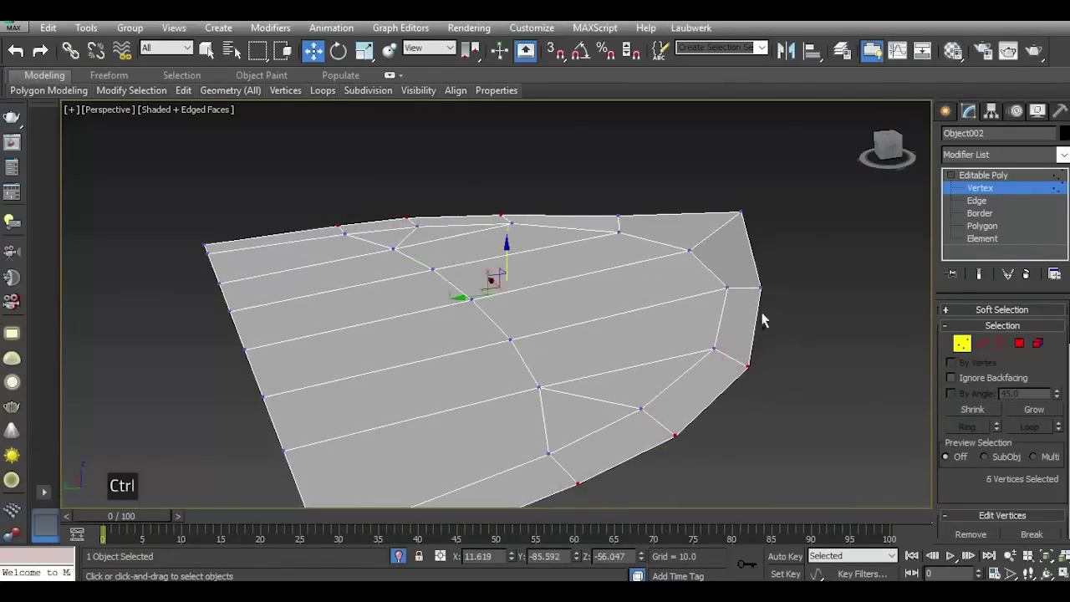
pyautogui.scroll(-3)
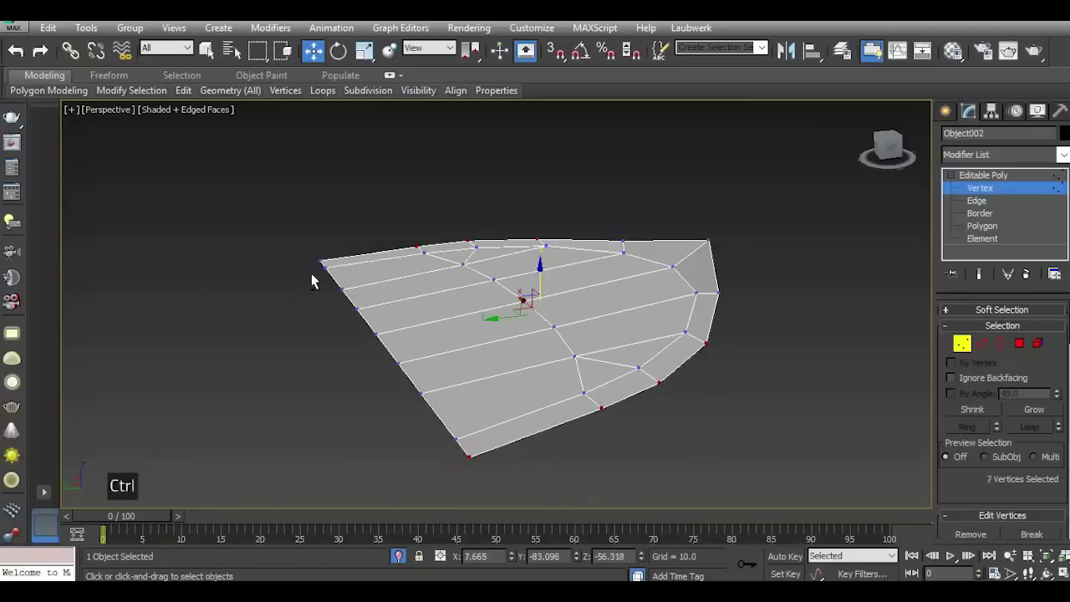
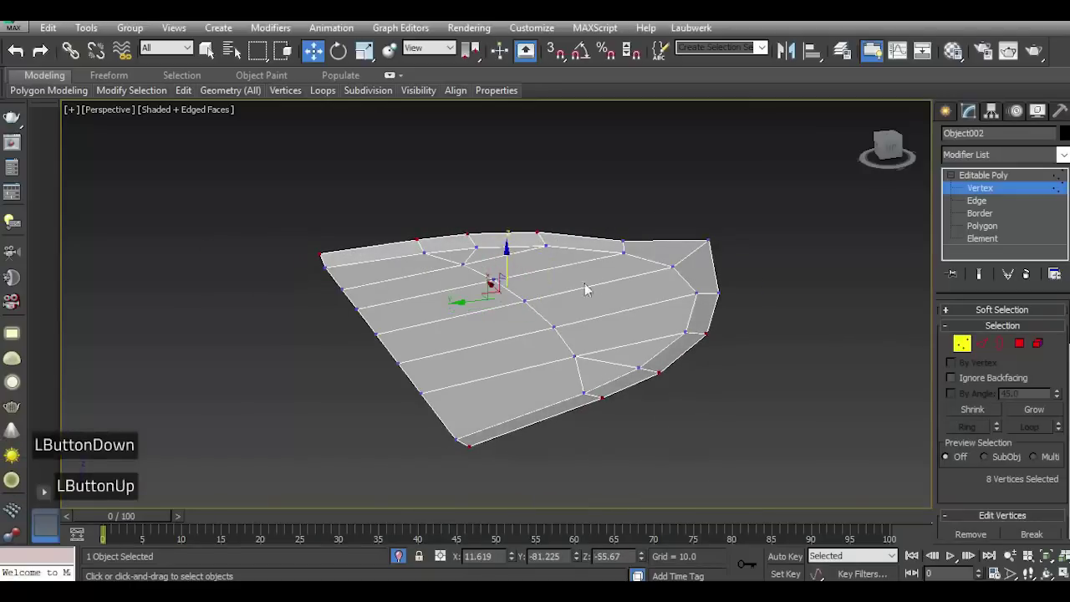
pyautogui.doubleClick(16, 51)
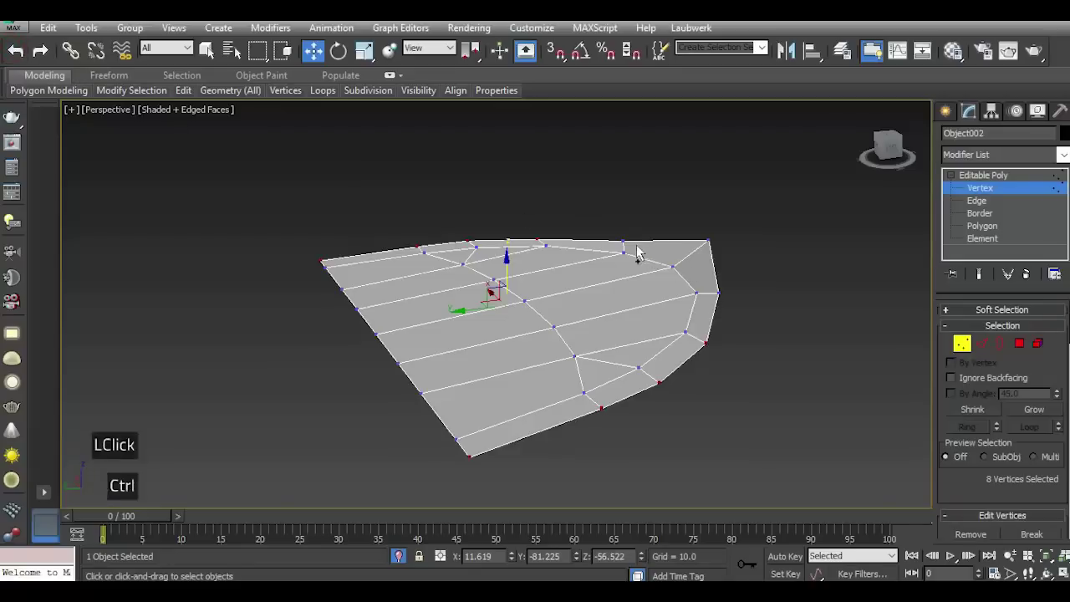
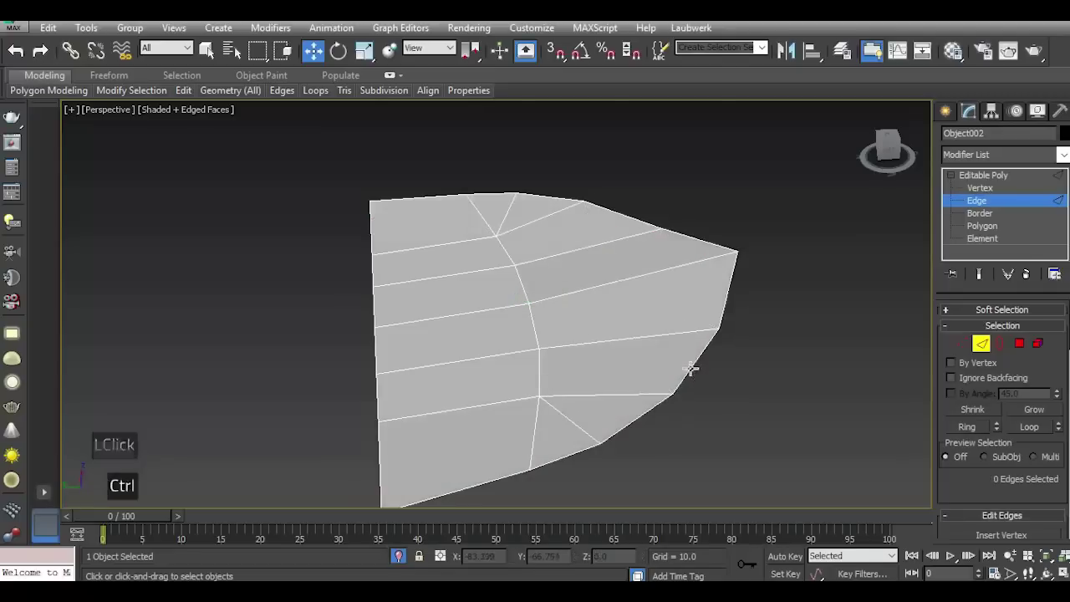
# Select the deck piece's outline edge loop, leave isolation and view the whole ship.
pyautogui.click(21, 62)
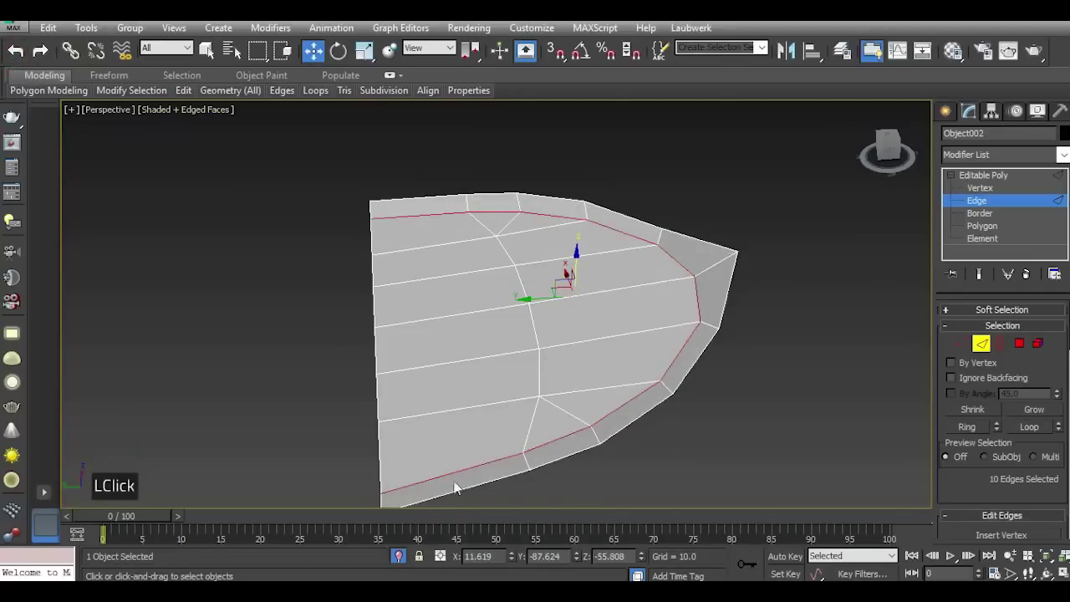
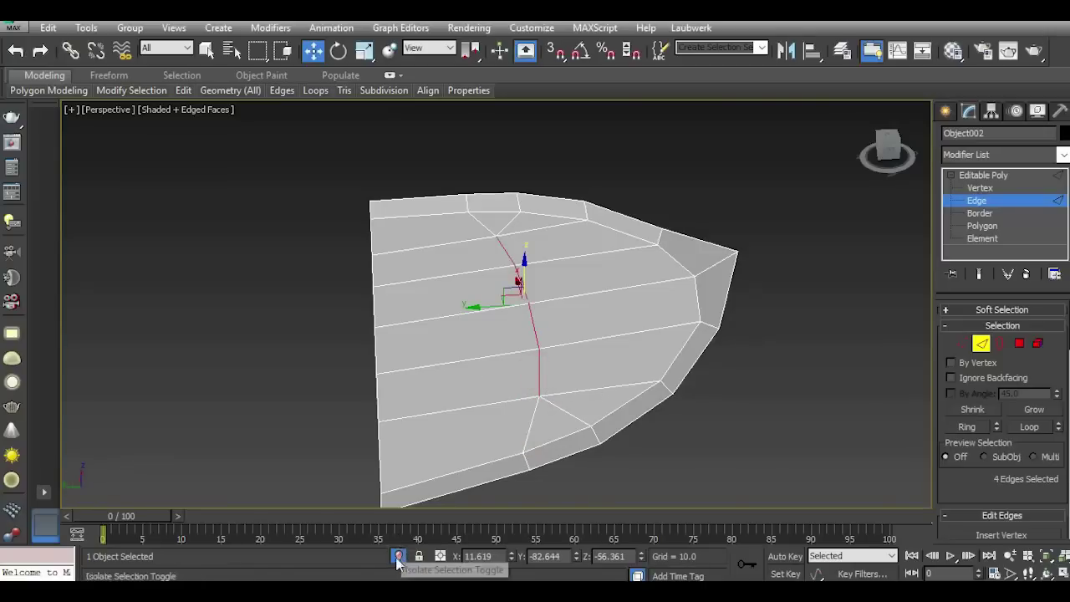
pyautogui.doubleClick(401, 562)
pyautogui.scroll(-3)
pyautogui.click(895, 155)
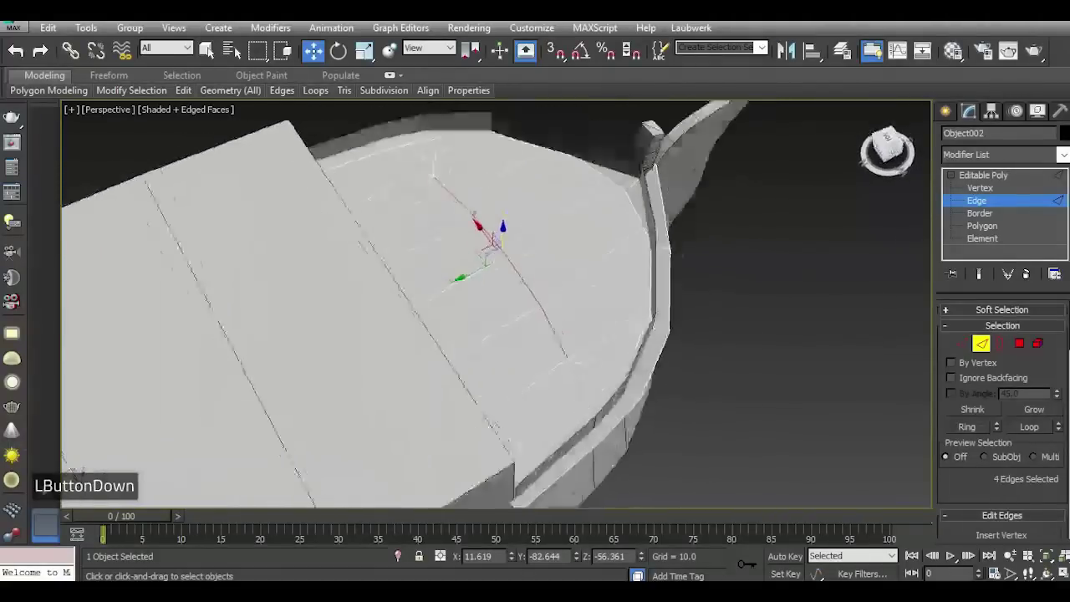
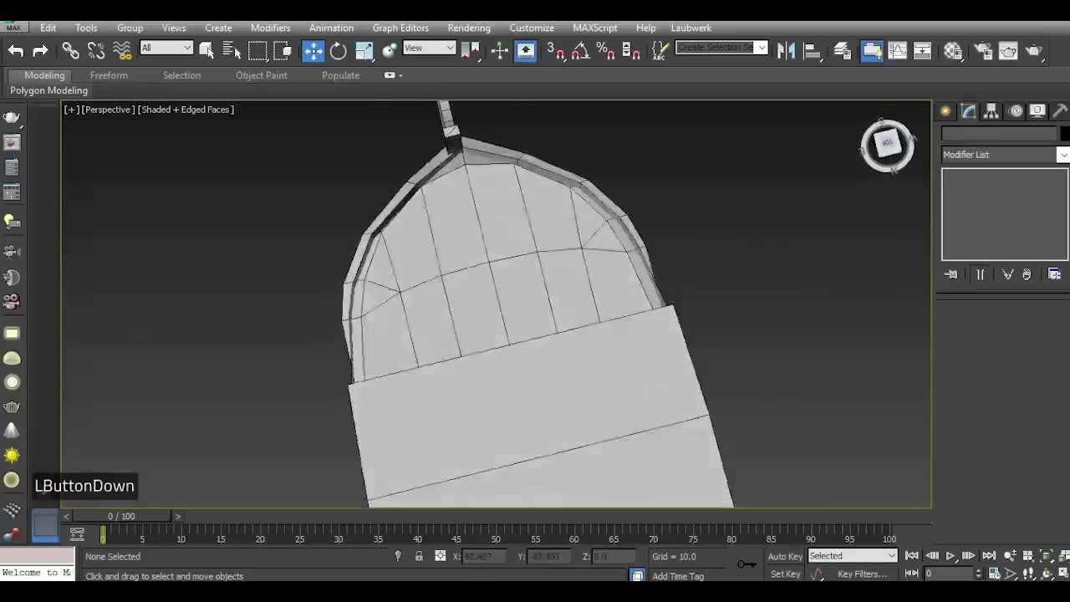
# Orbit around the ship toward the bow bulwark's top rim edges.
pyautogui.scroll(-3)
pyautogui.scroll(3)
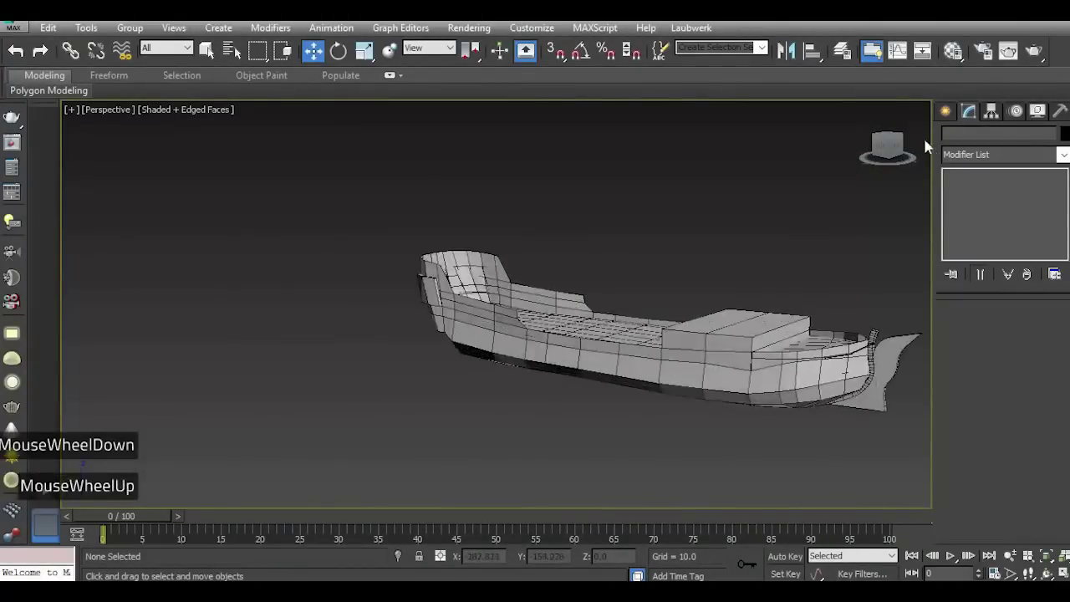
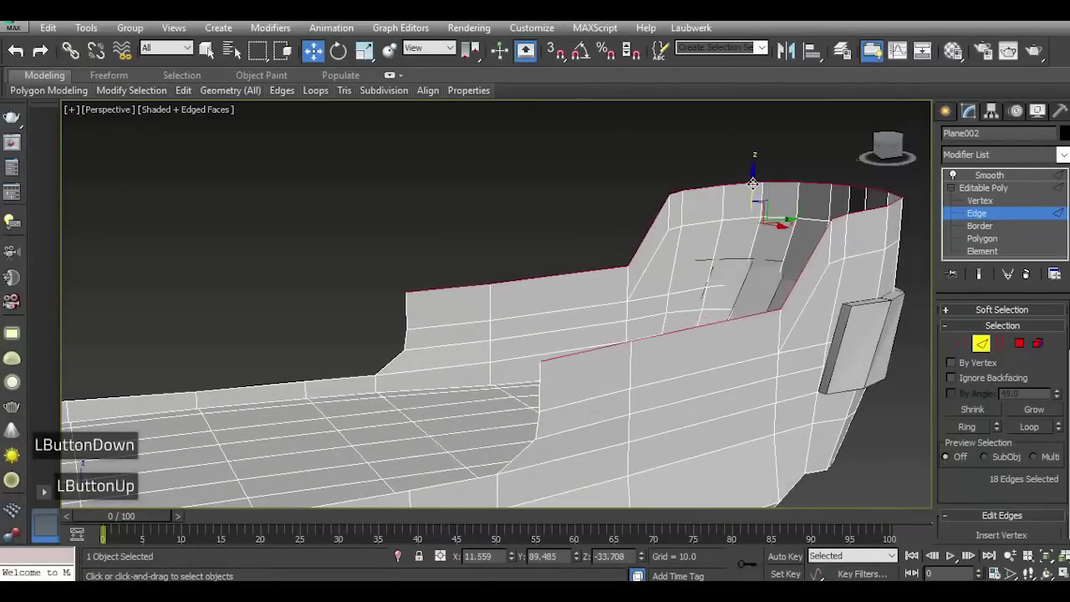
# Select the bulwark's full top rim edge loop and pull it up into a taller forecastle wall.
pyautogui.doubleClick(22, 62)
pyautogui.click(22, 62)
pyautogui.doubleClick(22, 62)
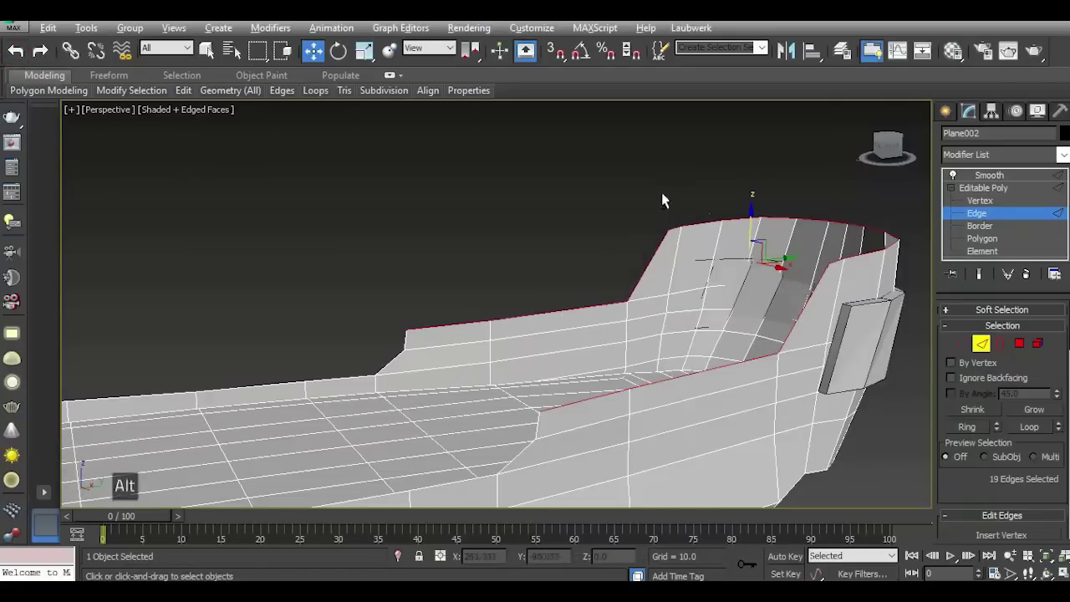
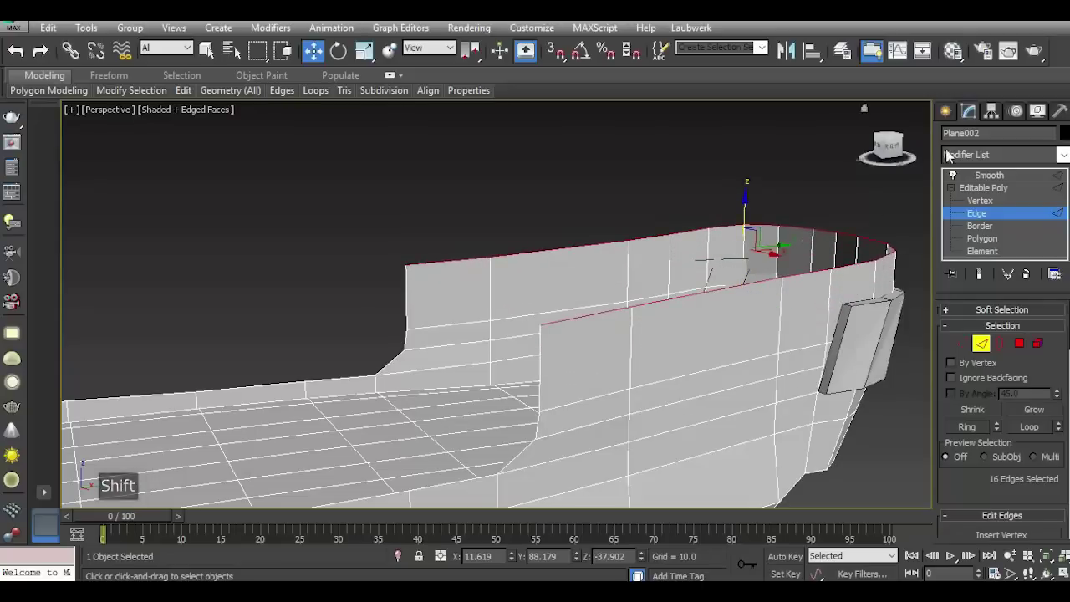
pyautogui.click(892, 144)
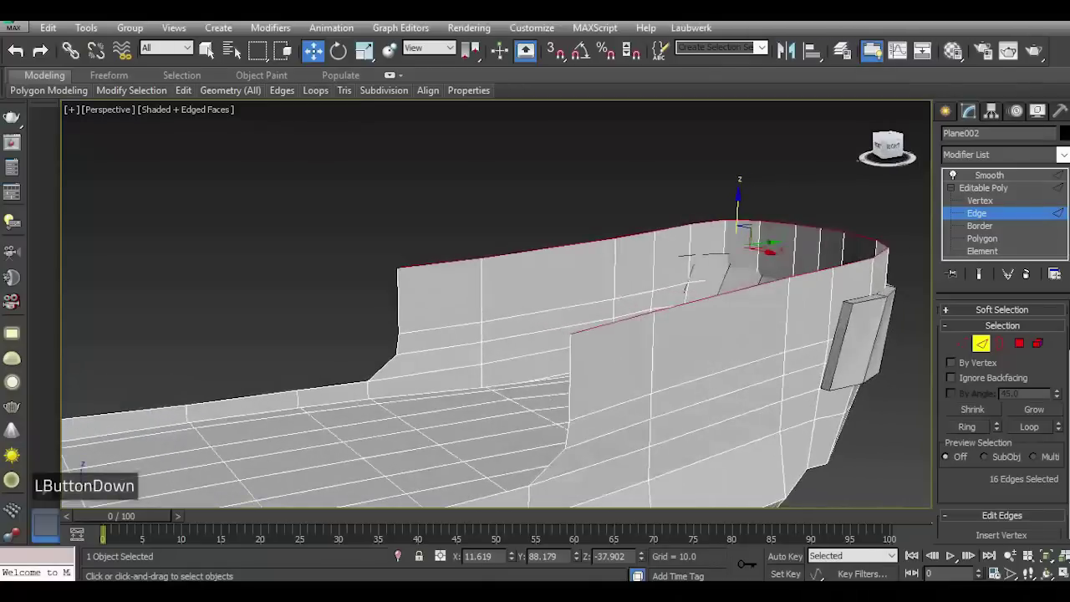
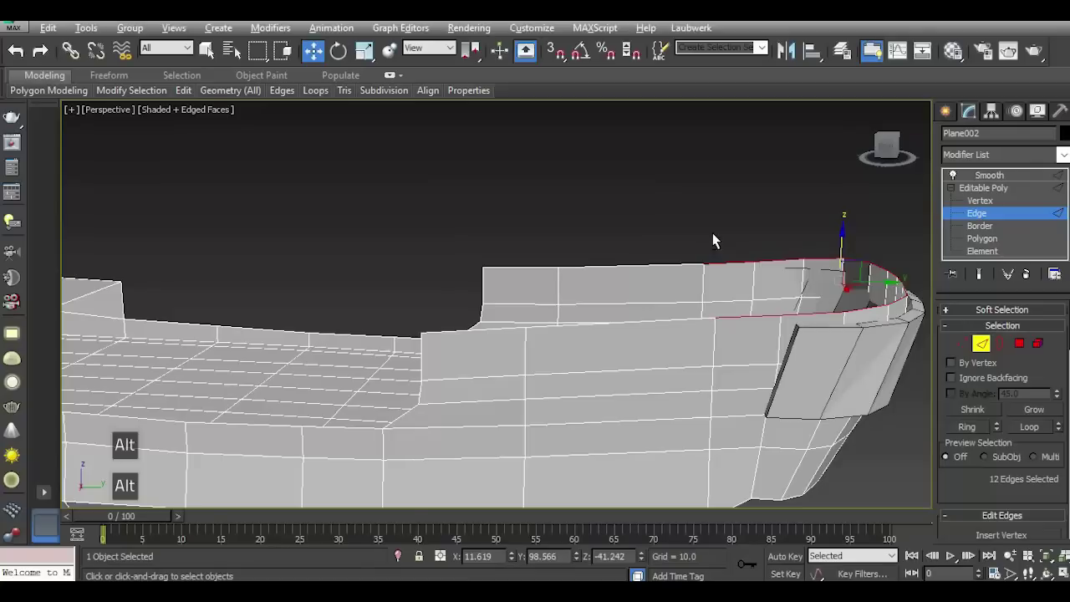
pyautogui.scroll(-3)
pyautogui.scroll(3)
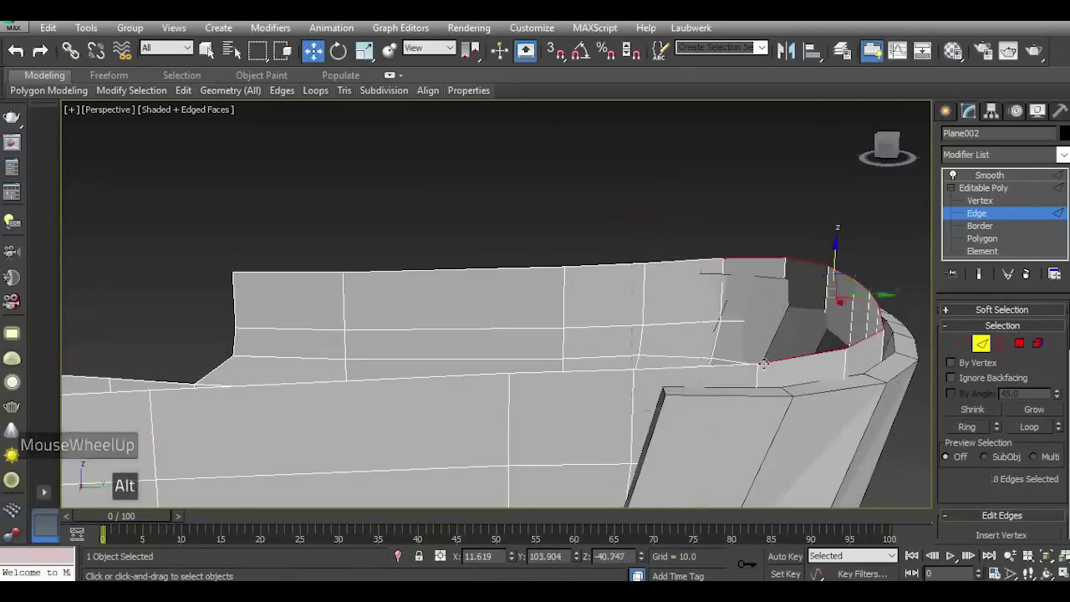
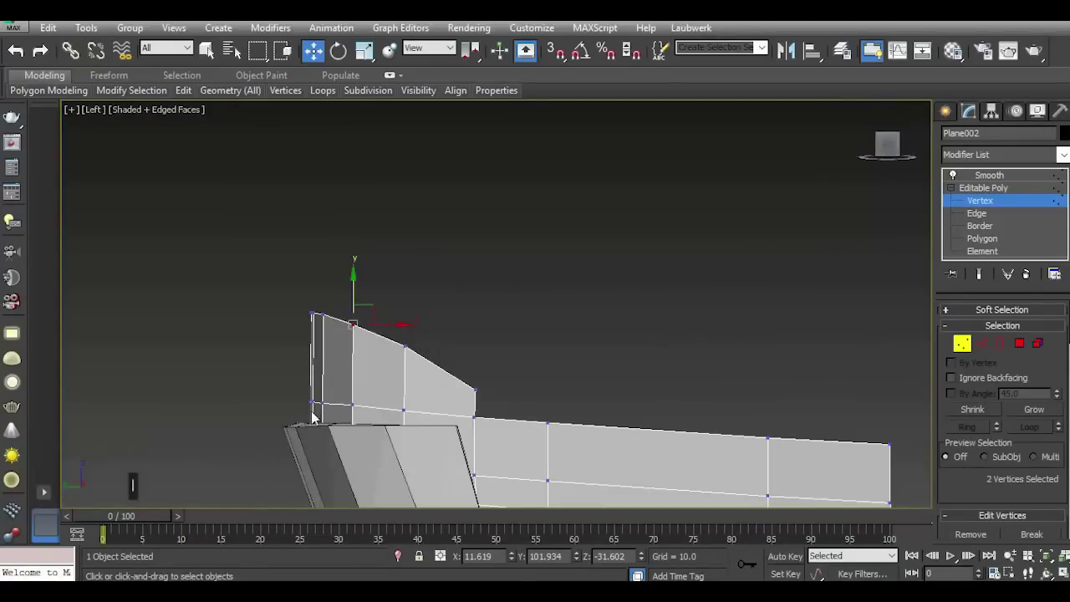
# From the Left view, select and move the forecastle slope's front and lower corner vertices.
pyautogui.scroll(3)
pyautogui.click(292, 381)
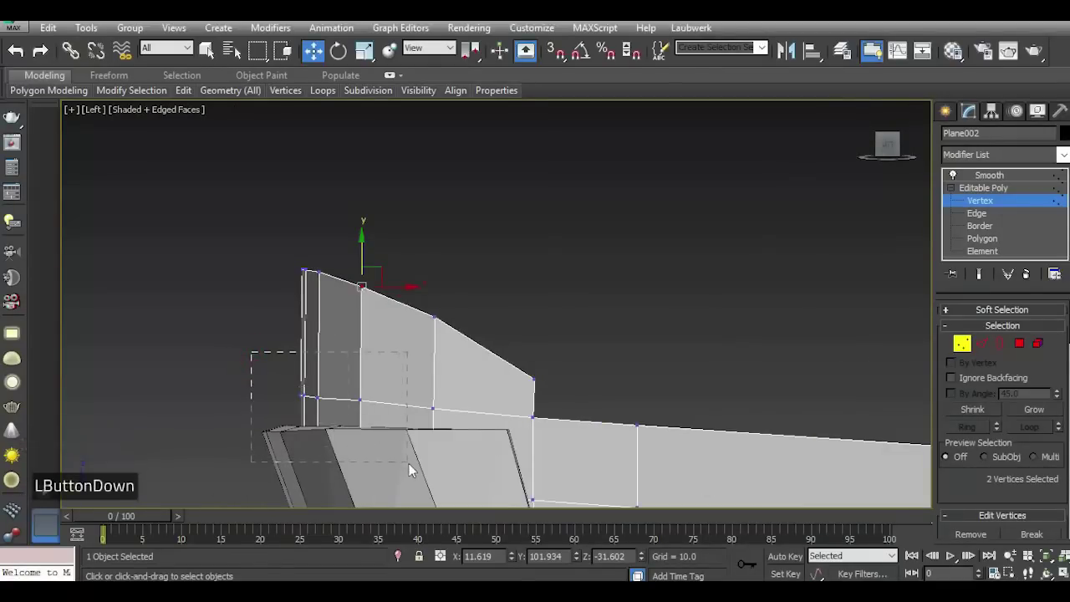
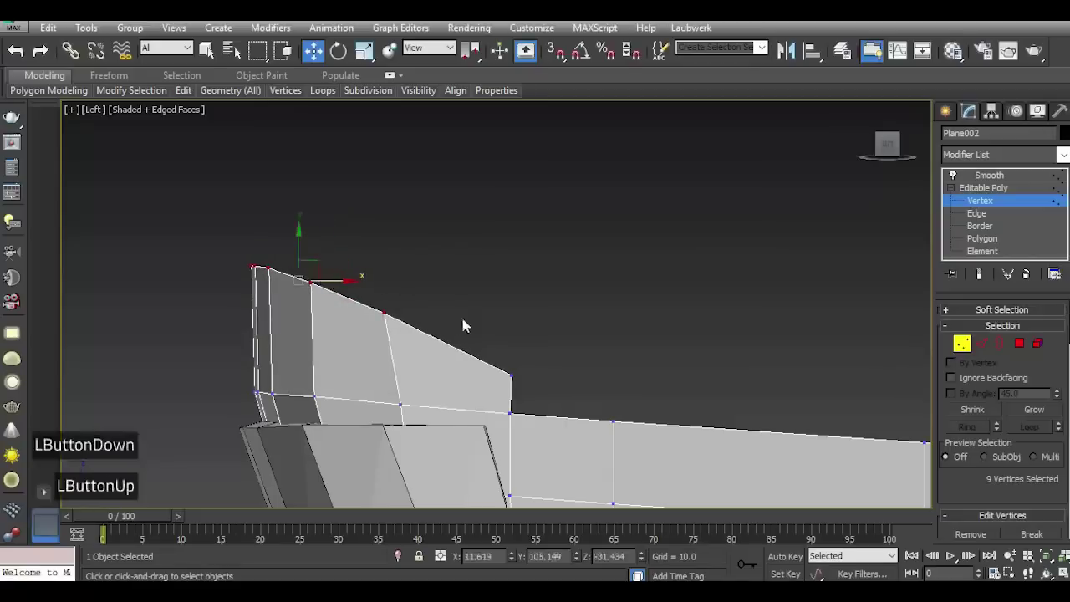
pyautogui.scroll(-3)
pyautogui.scroll(3)
pyautogui.click(488, 345)
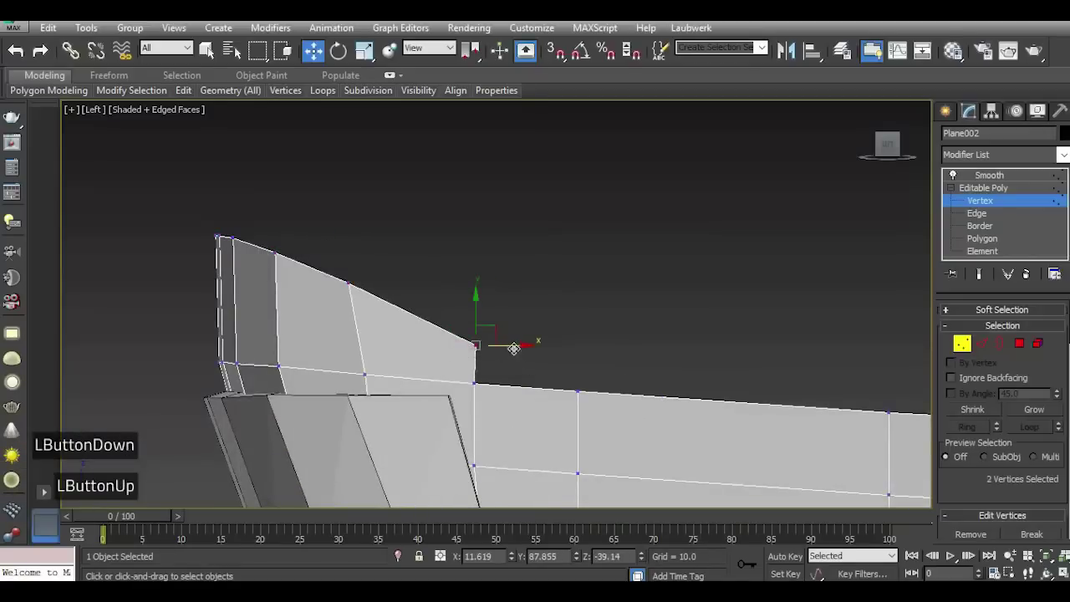
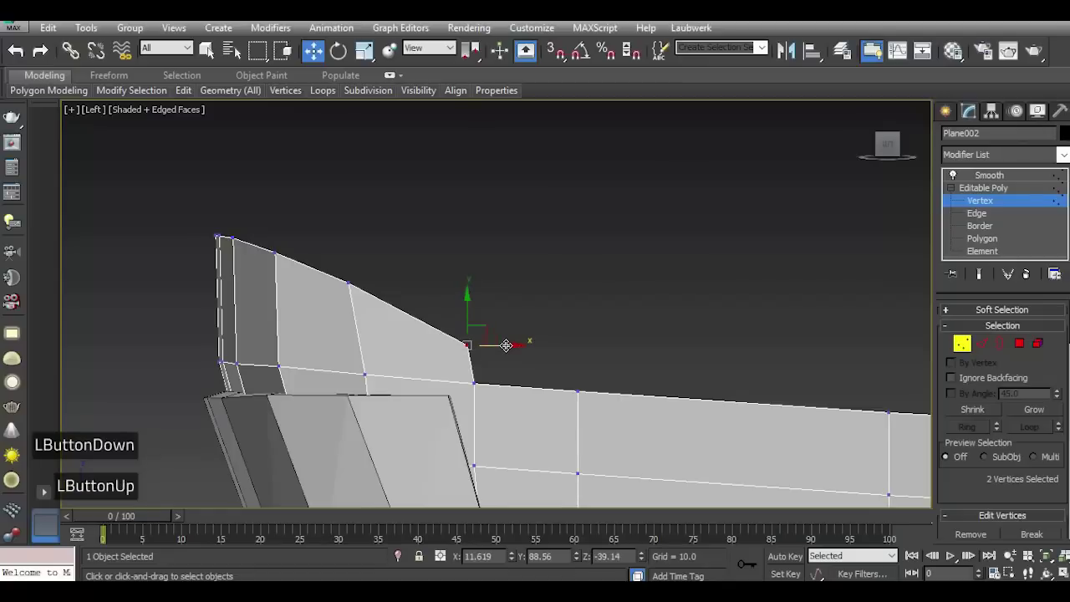
# Return to Perspective and re-enable the Smooth modifier on the hull.
pyautogui.press('p')
pyautogui.scroll(-3)
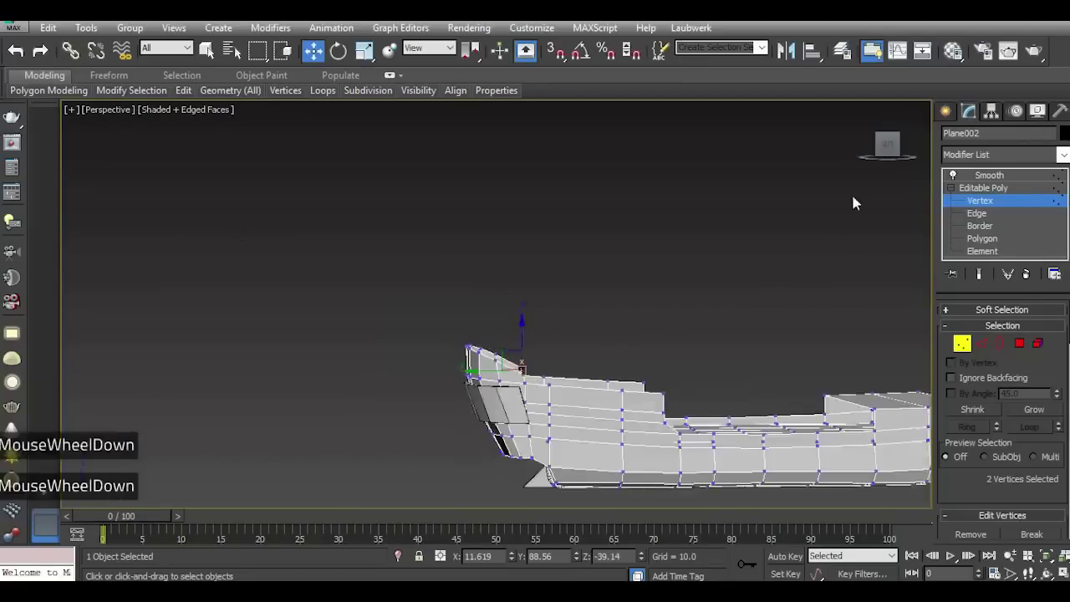
pyautogui.click(893, 141)
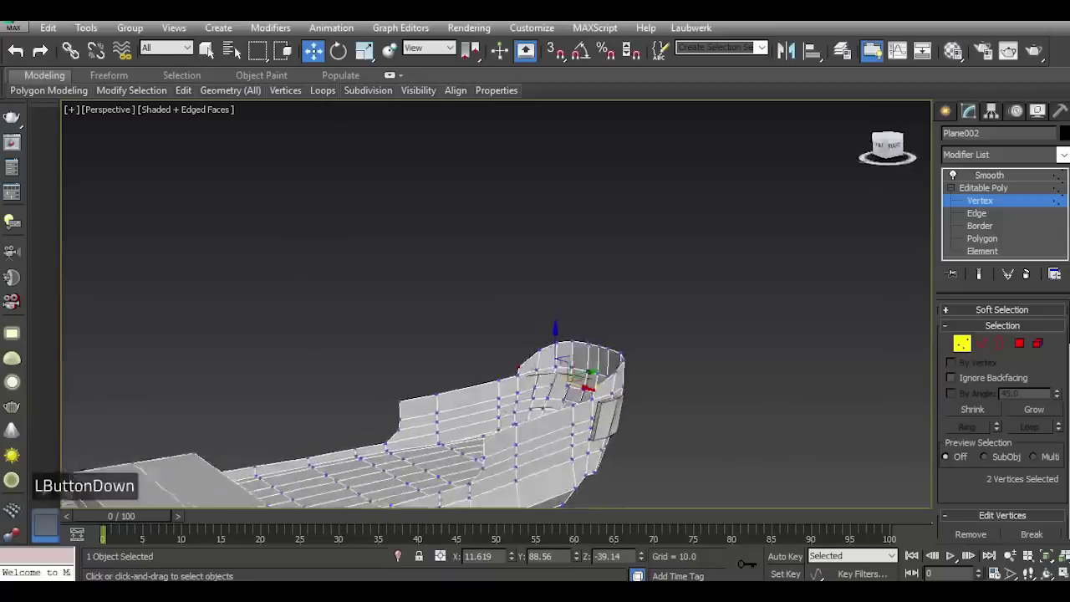
pyautogui.scroll(3)
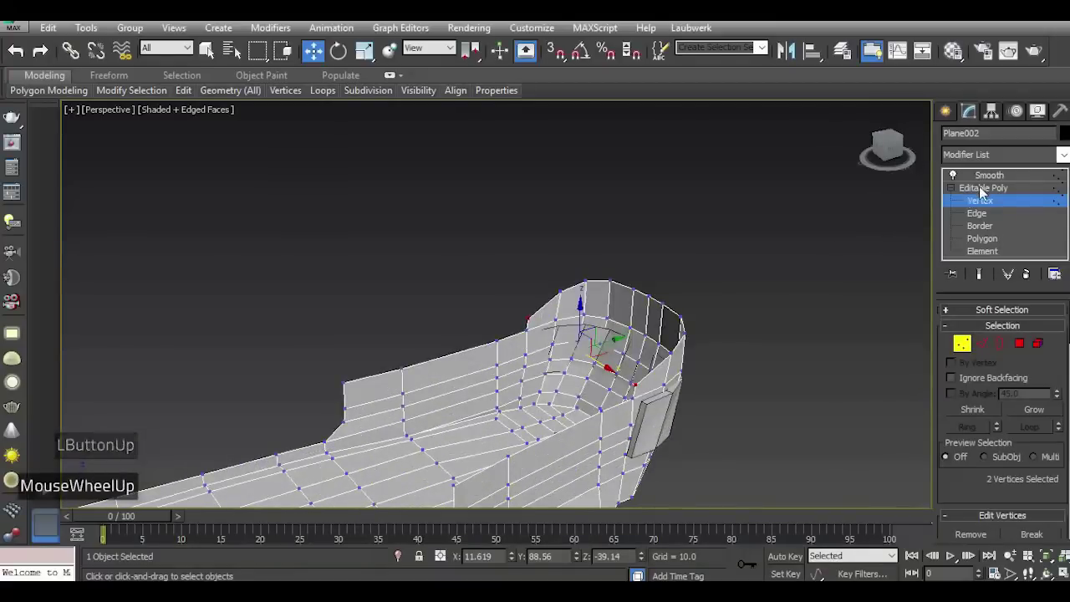
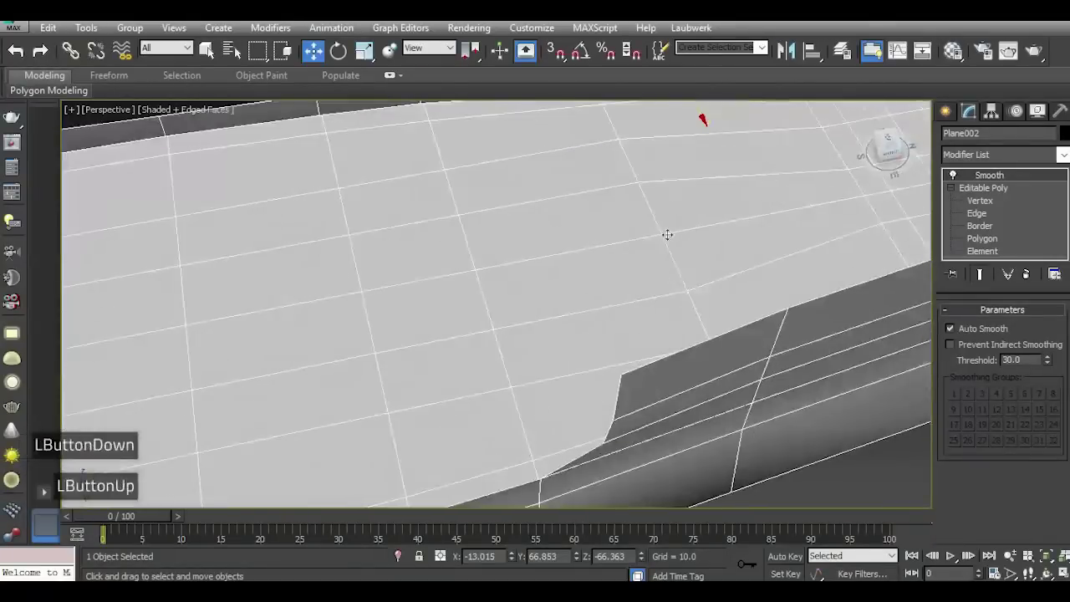
# Zoom in and enter Polygon level on Plane002 to select the main deck floor faces.
pyautogui.scroll(-3)
pyautogui.press('5')
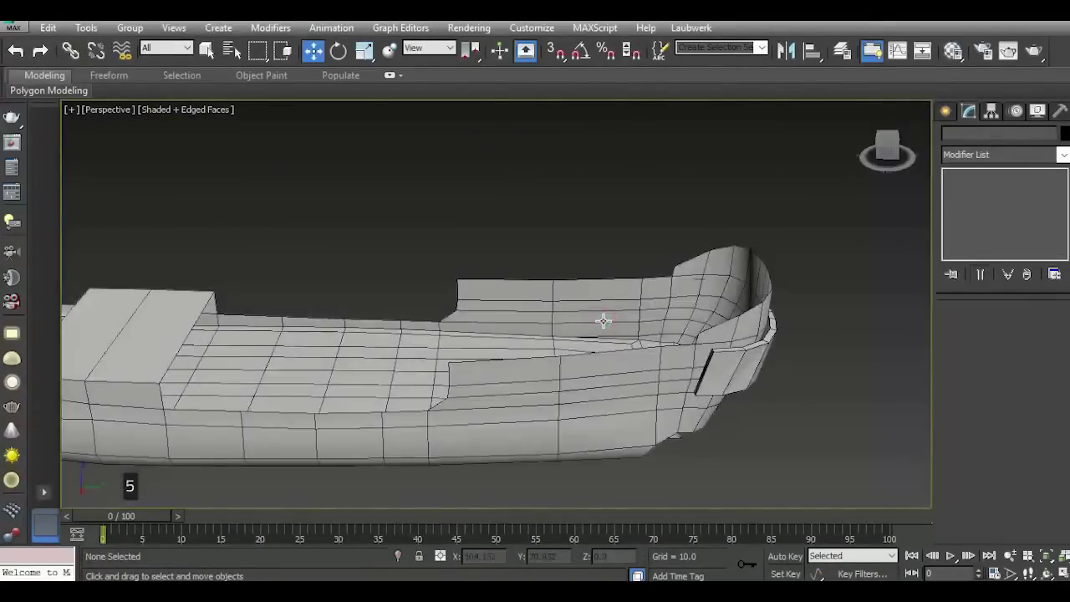
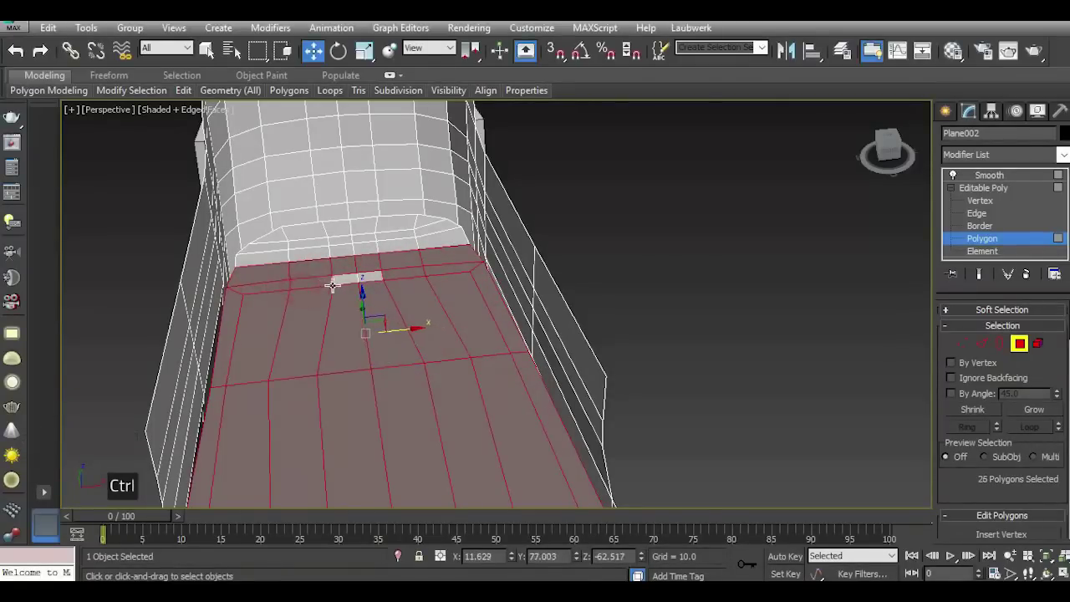
# Select the 46 raised forecastle deck floor faces near the bow end wall.
pyautogui.scroll(-3)
pyautogui.click(887, 164)
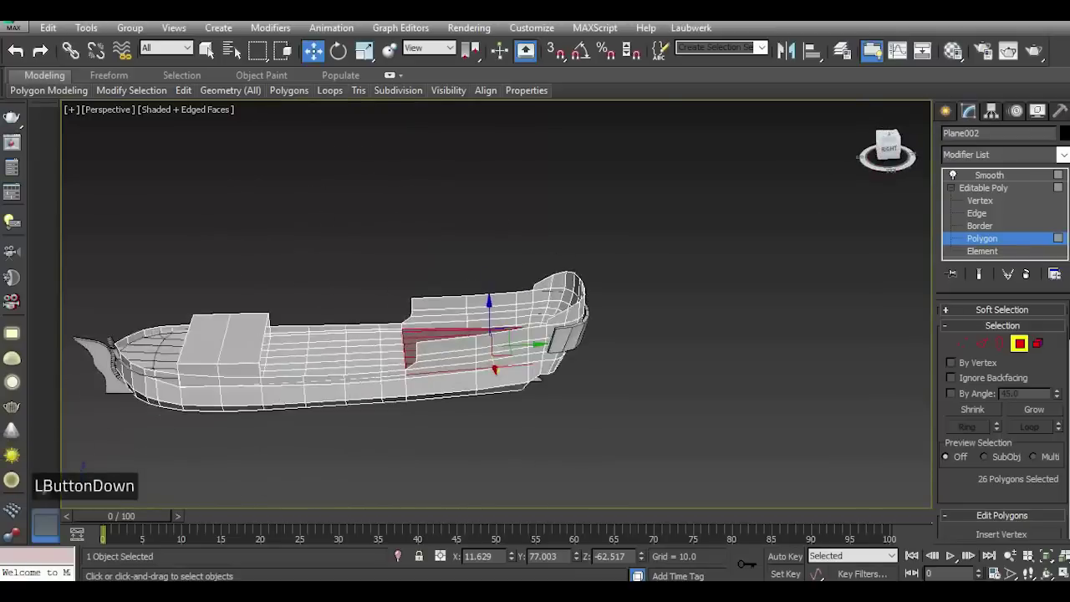
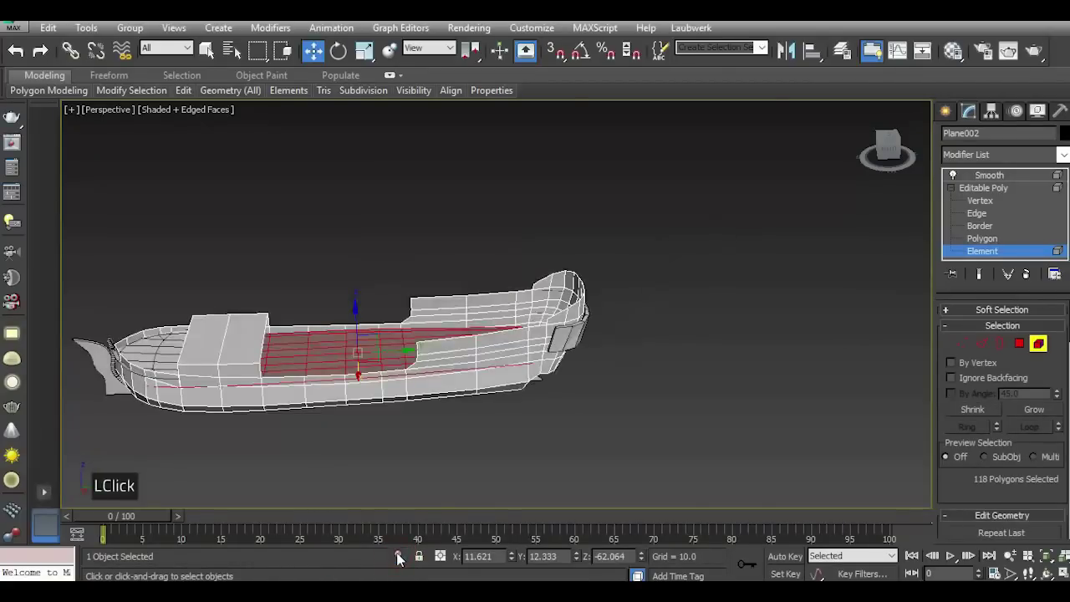
pyautogui.click(894, 166)
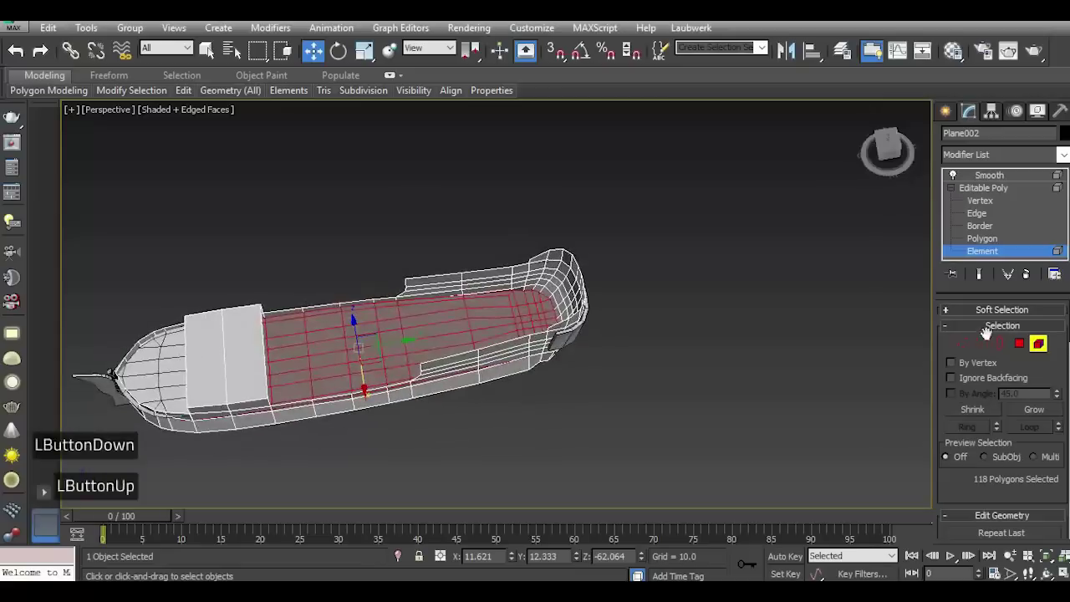
pyautogui.doubleClick(1024, 345)
pyautogui.scroll(-3)
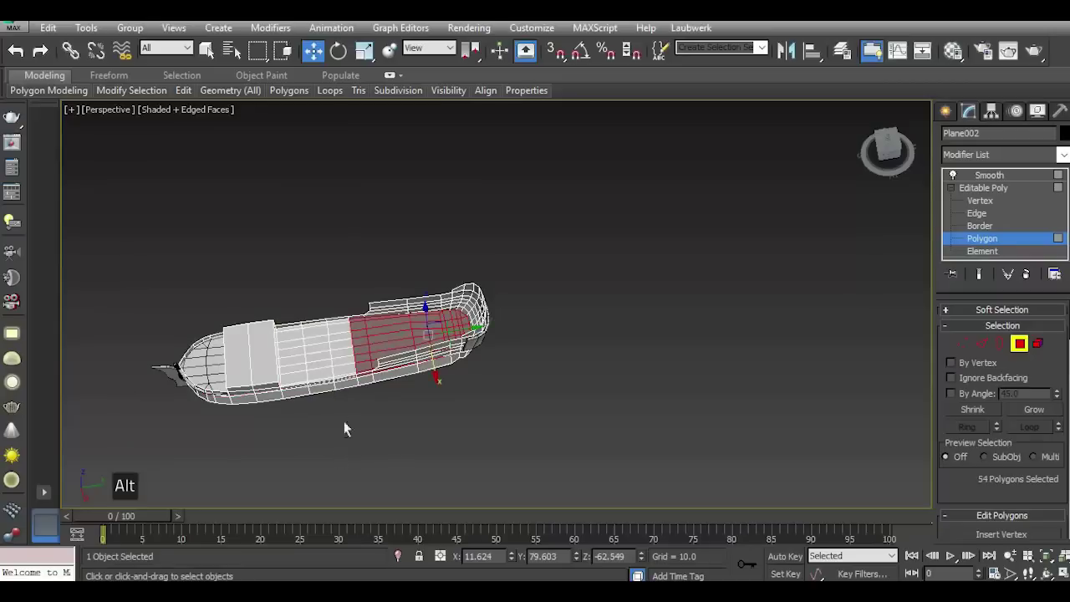
pyautogui.scroll(3)
pyautogui.scroll(3)
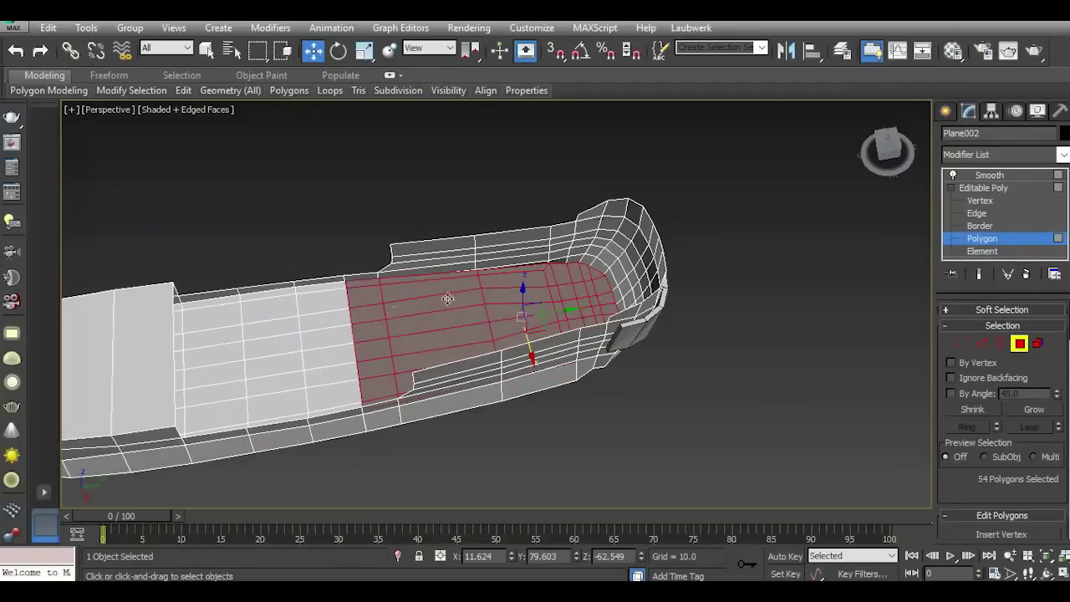
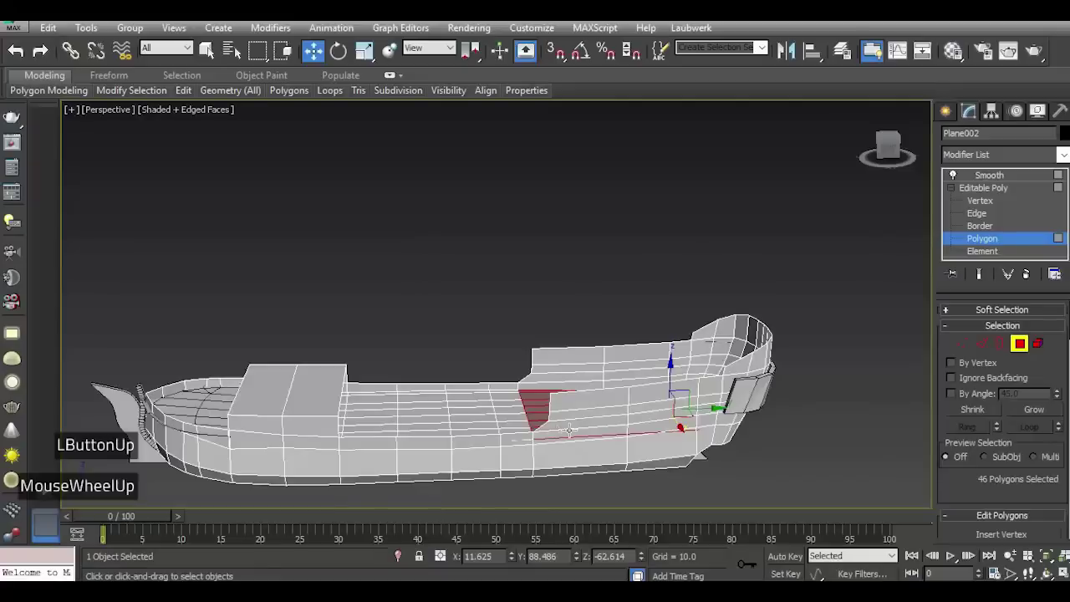
pyautogui.scroll(3)
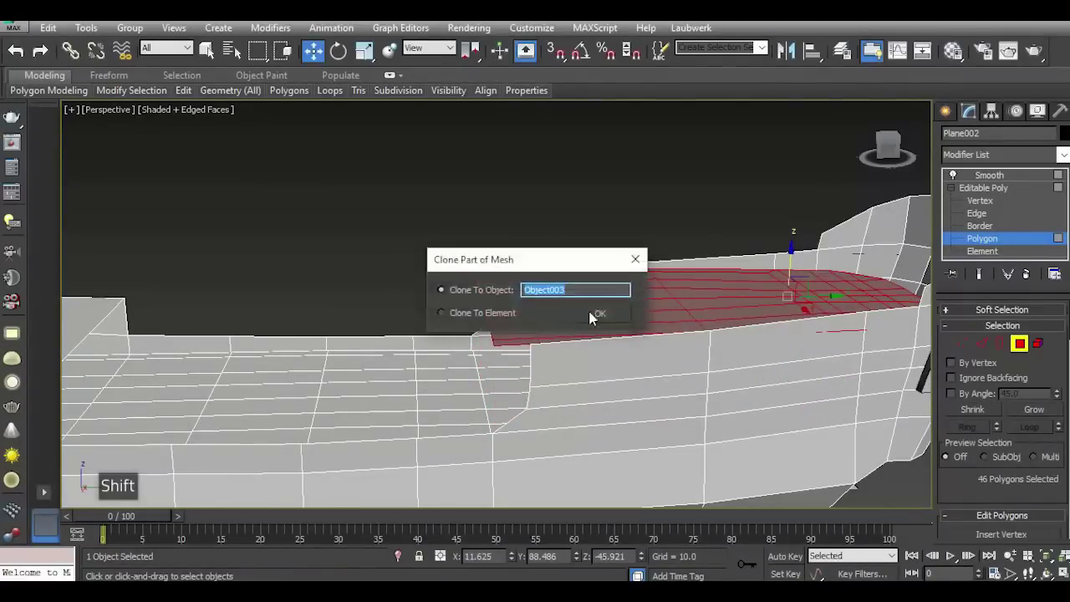
# Clone the 46 selected deck faces into new object Object003 and select it whole.
pyautogui.doubleClick(606, 318)
pyautogui.doubleClick(1000, 193)
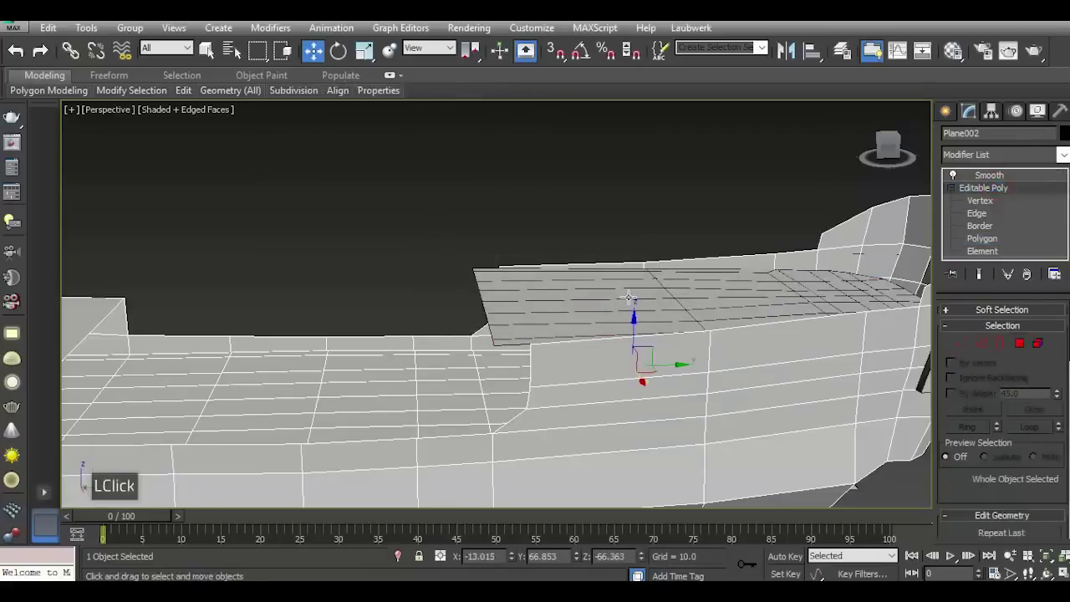
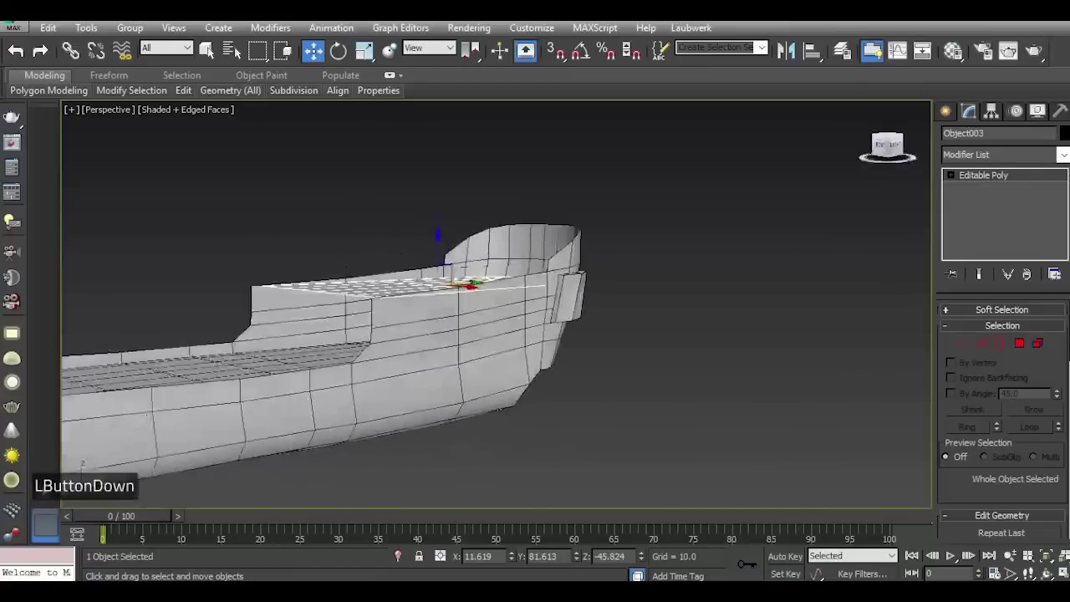
# Zoom around the copied deck object to view its outline from above.
pyautogui.scroll(-3)
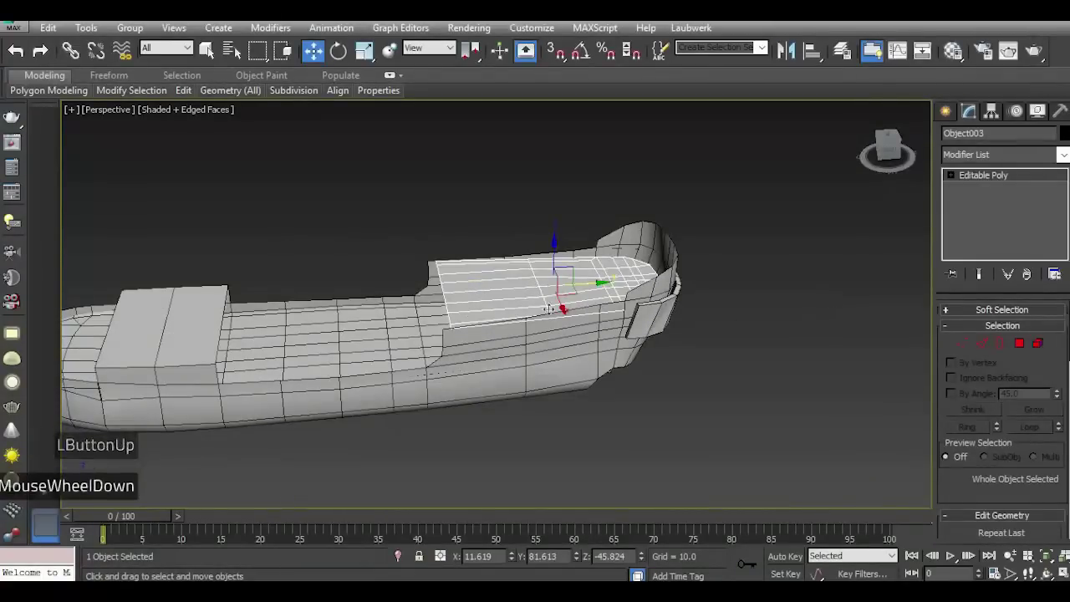
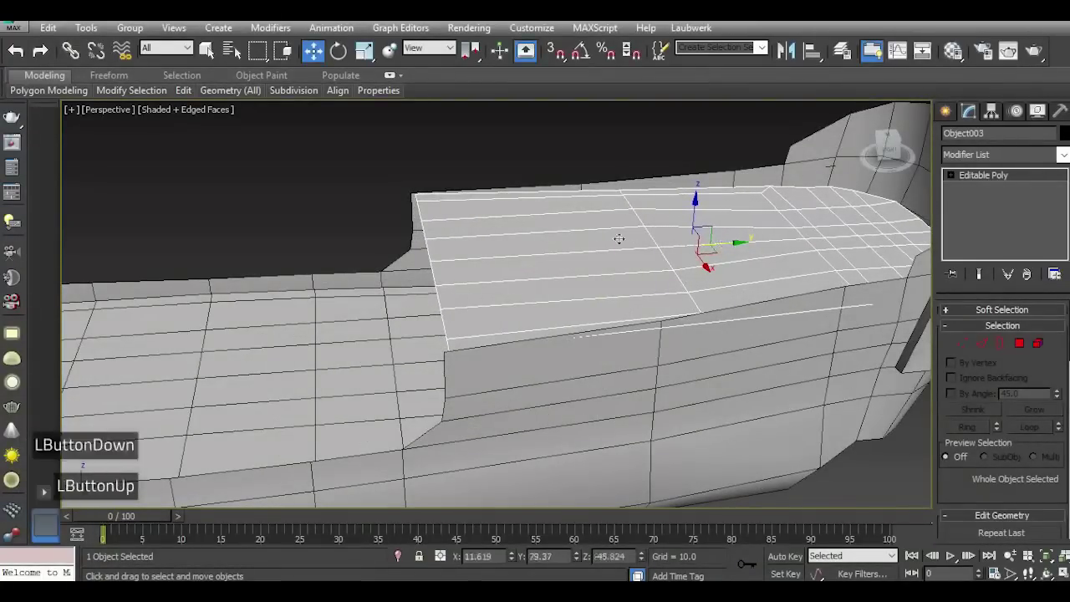
pyautogui.scroll(-3)
pyautogui.scroll(3)
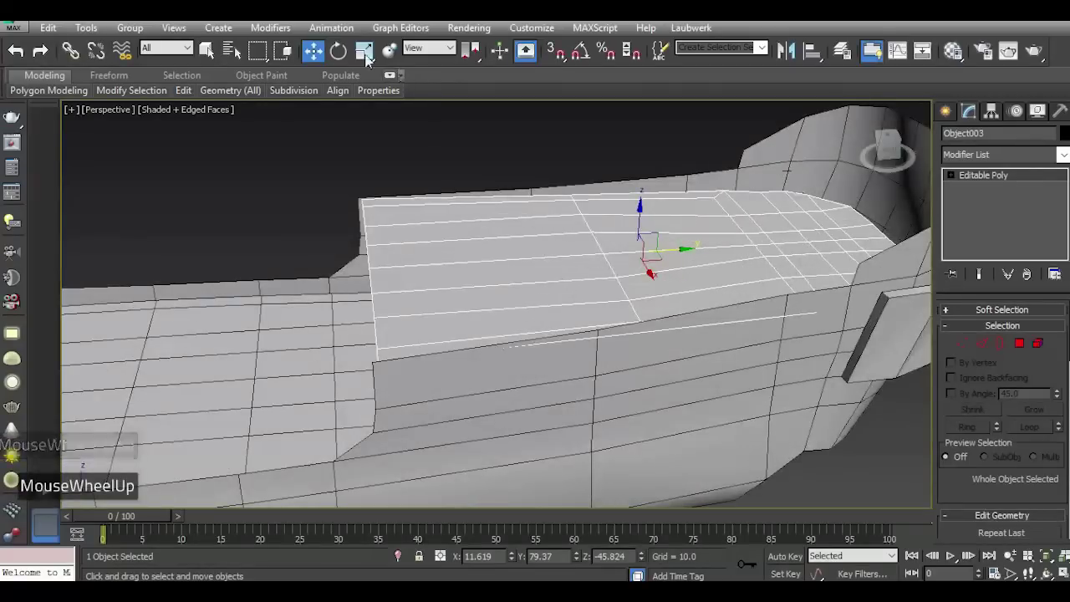
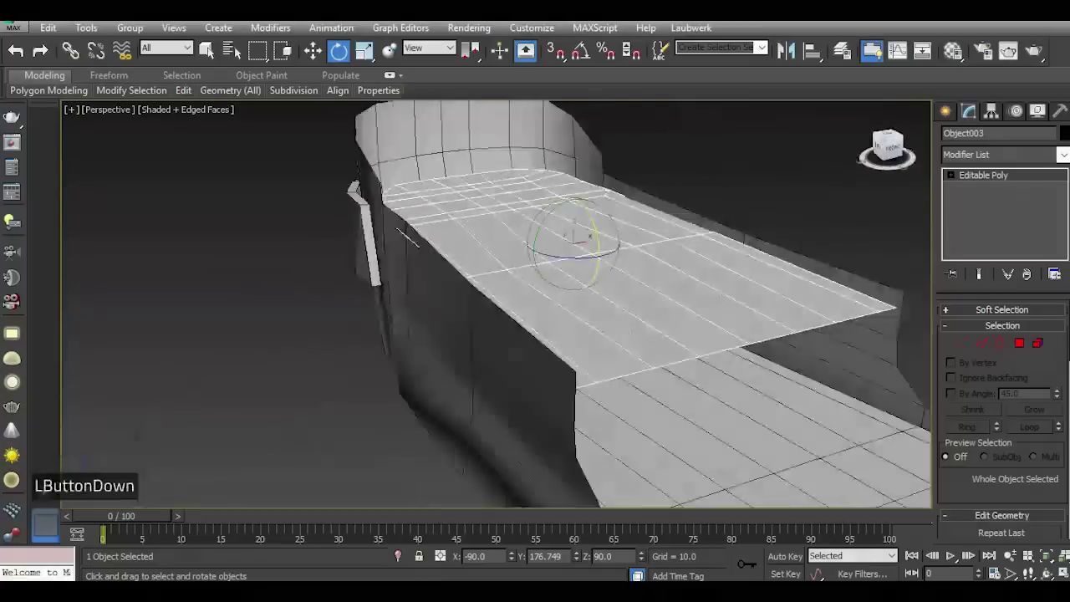
pyautogui.scroll(-3)
pyautogui.scroll(3)
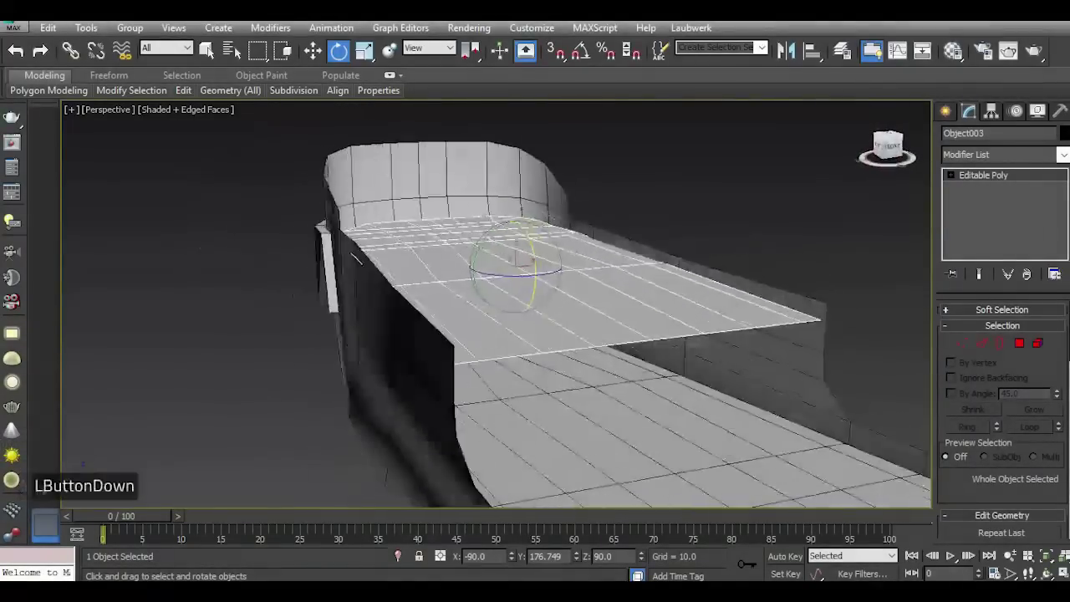
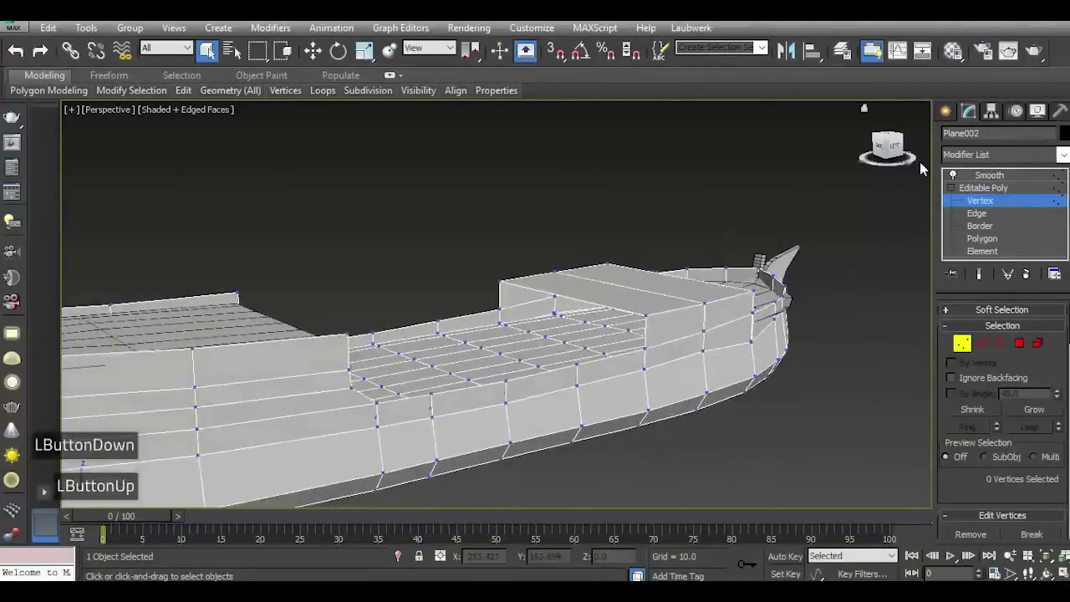
# Select the bow-tip vertices on the hull, then leave vertex editing.
pyautogui.scroll(-3)
pyautogui.click(147, 265)
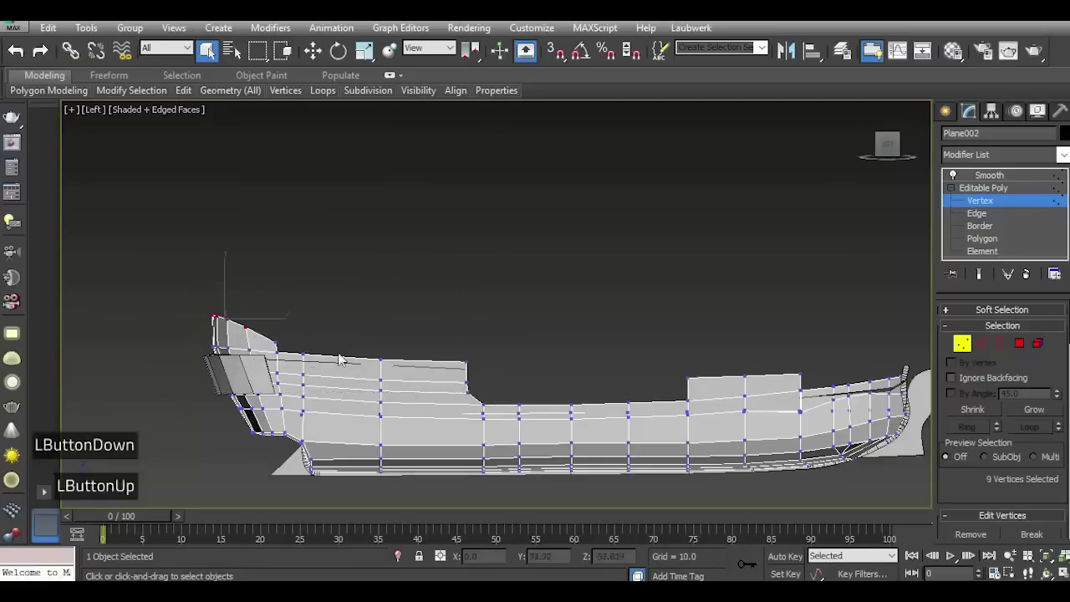
pyautogui.scroll(3)
pyautogui.doubleClick(1014, 192)
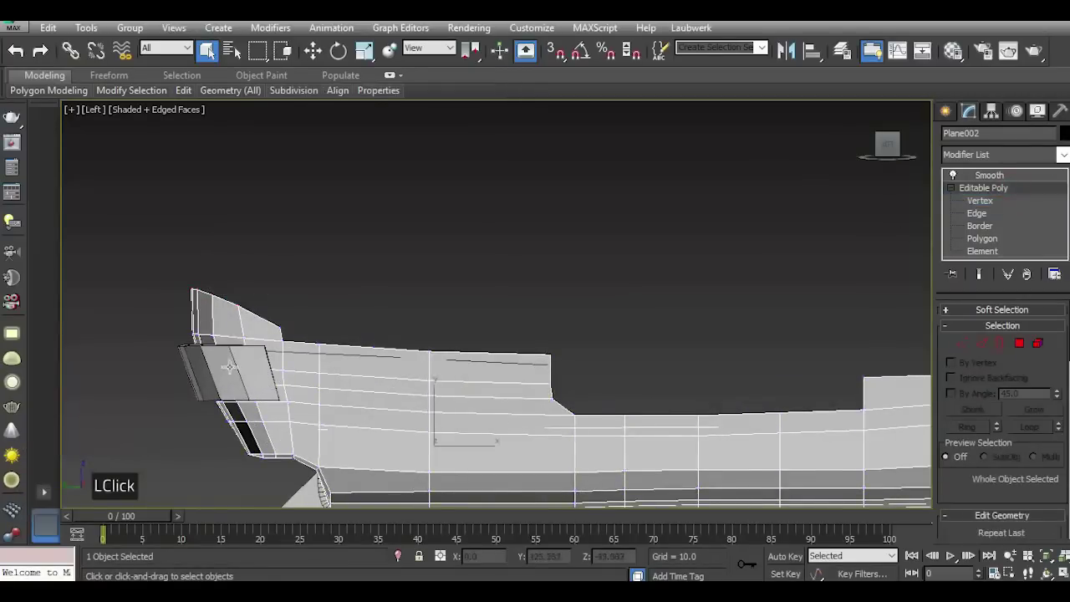
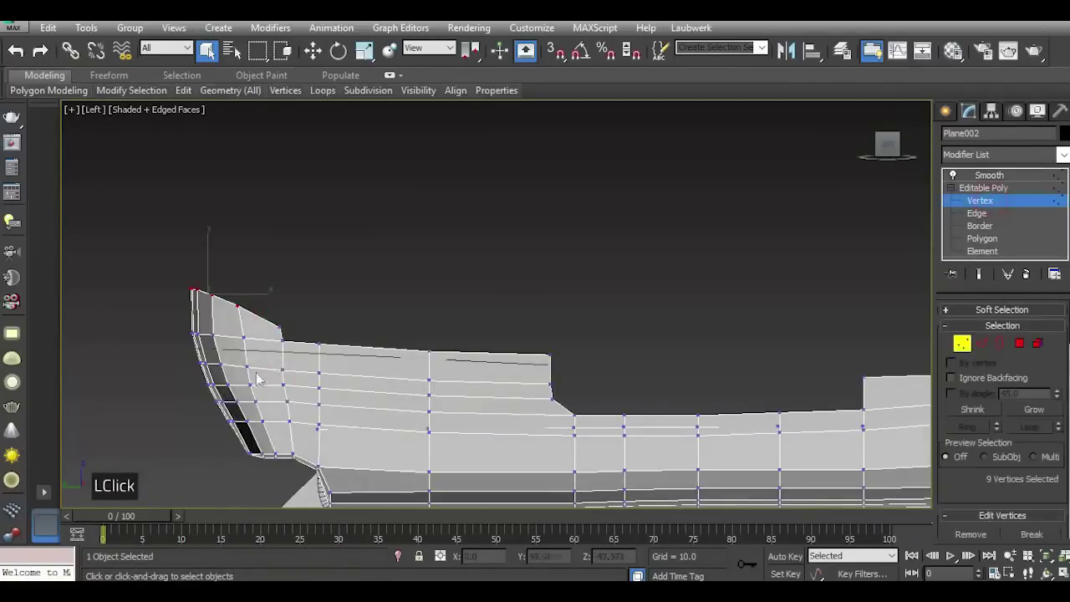
# Re-enter vertex editing and select the 41 vertices across the forecastle top and raised step.
pyautogui.click(224, 259)
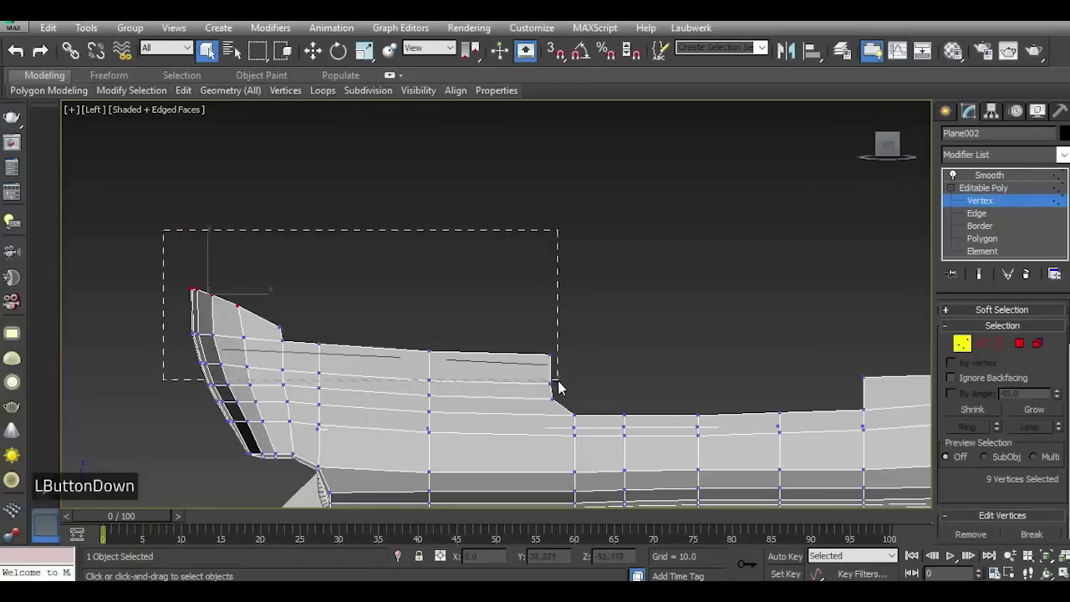
pyautogui.click(559, 383)
pyautogui.click(556, 382)
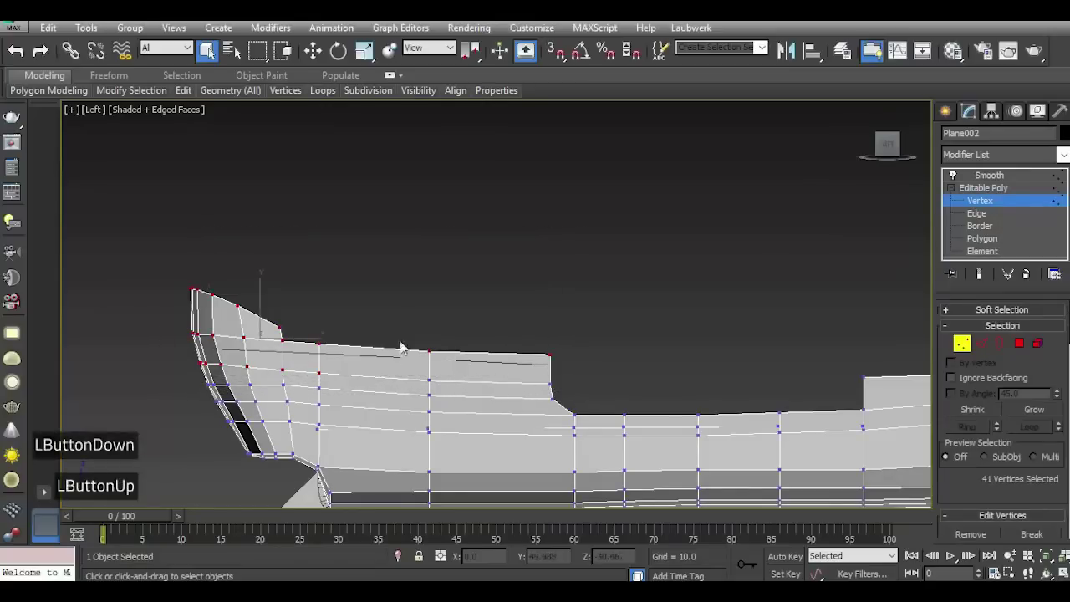
pyautogui.doubleClick(330, 60)
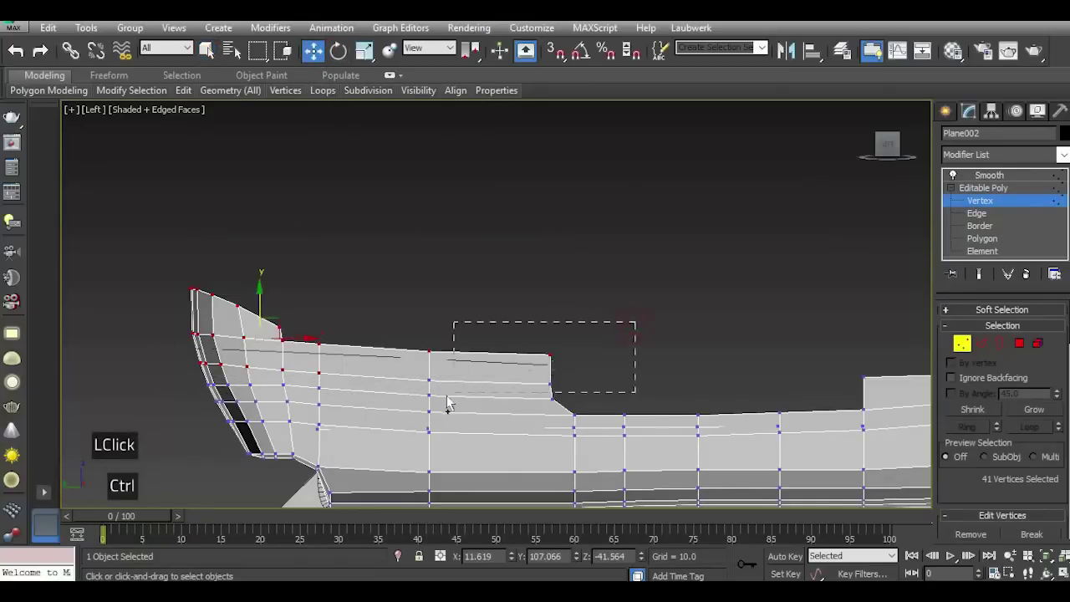
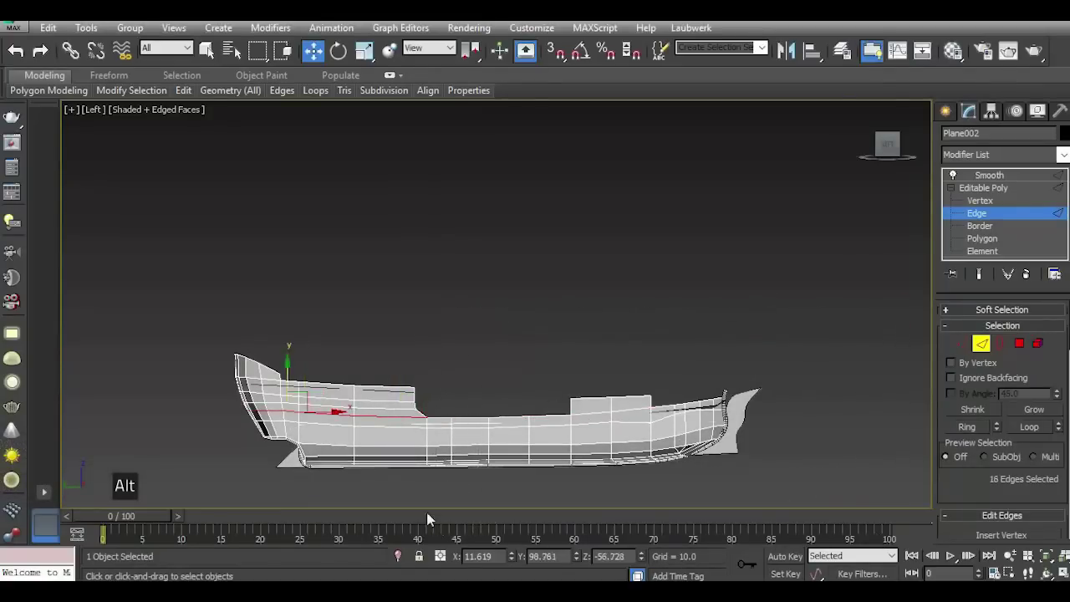
# Raise the split forecastle section, then select the 32 edges along the hull's top sides.
pyautogui.scroll(3)
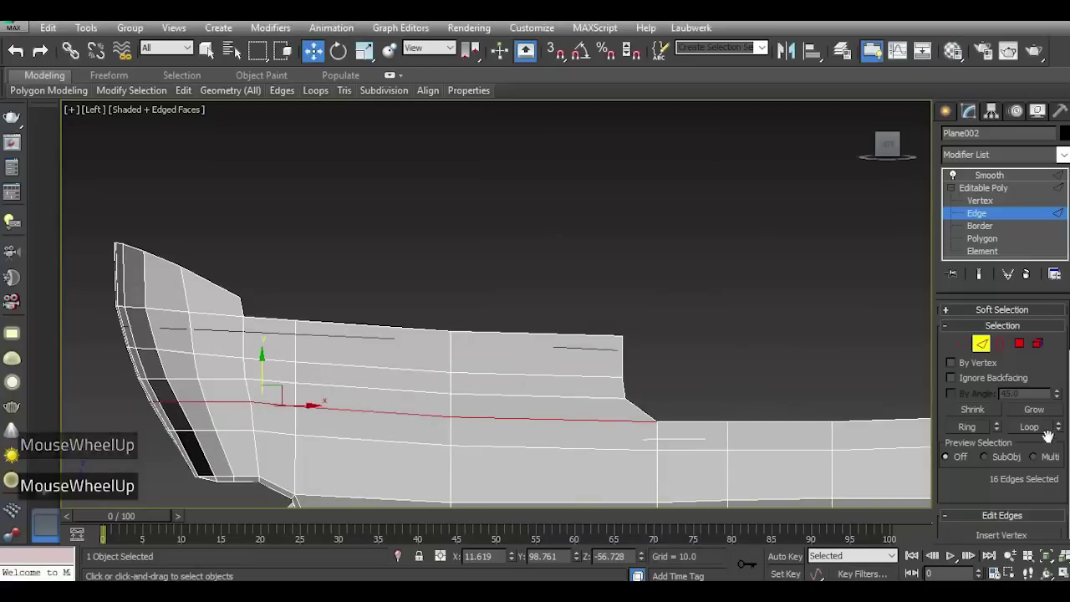
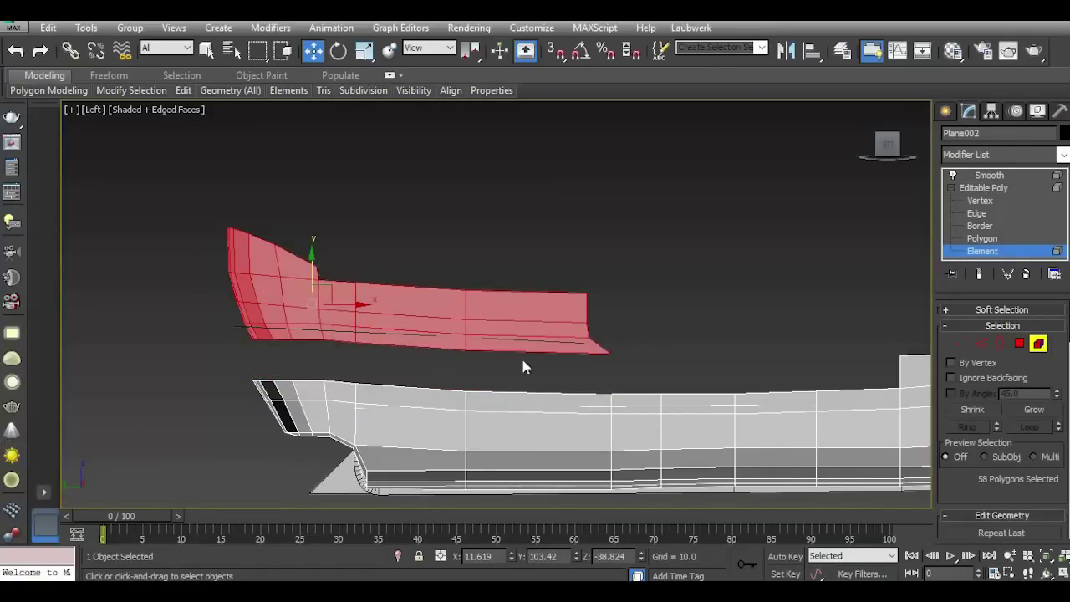
pyautogui.scroll(3)
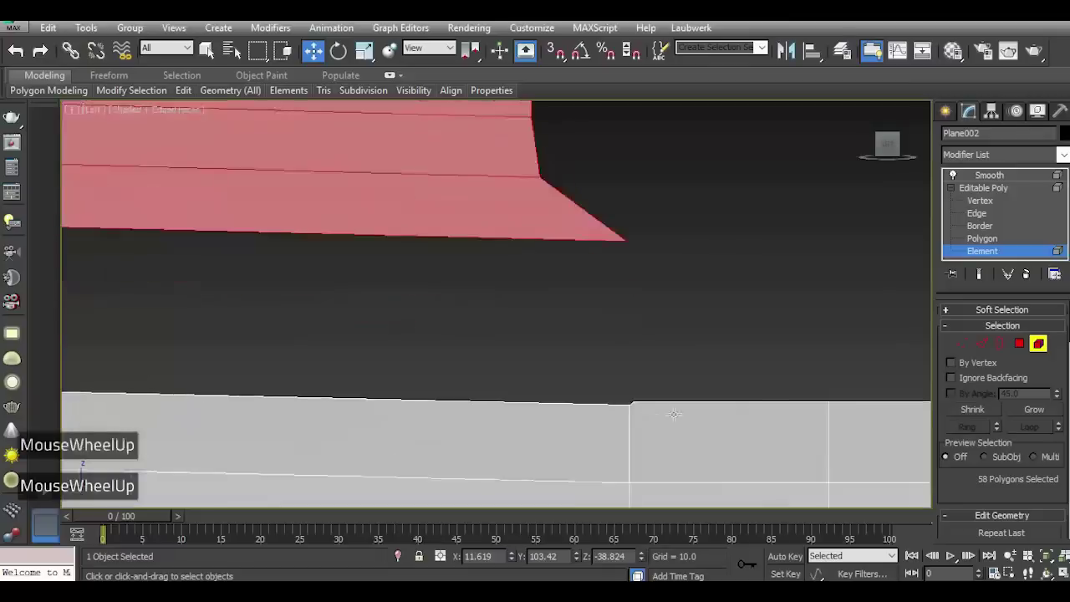
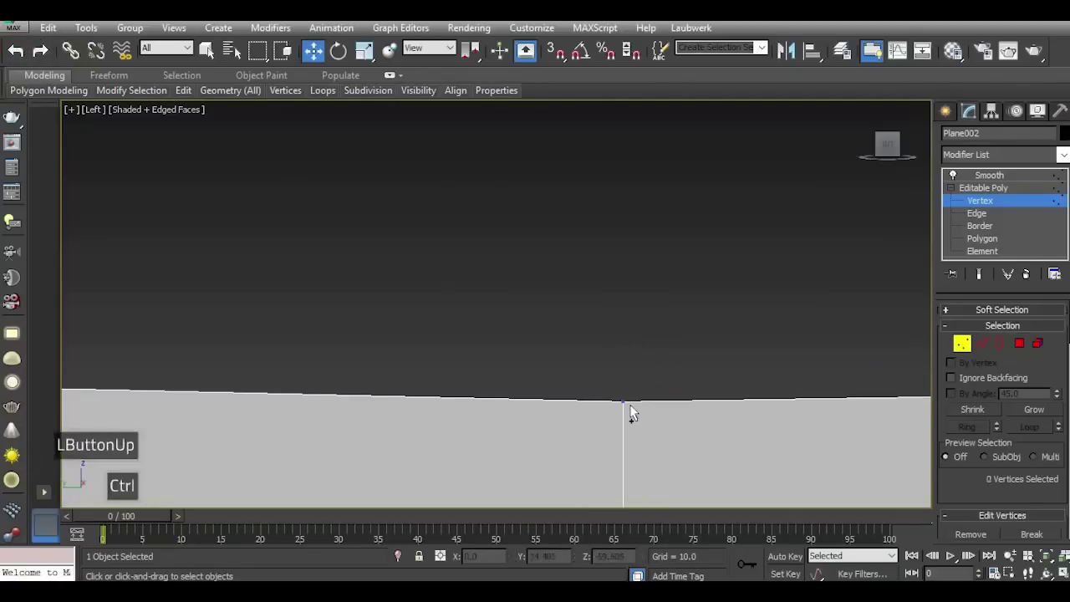
pyautogui.click(637, 406)
pyautogui.scroll(-3)
pyautogui.scroll(-3)
pyautogui.scroll(3)
pyautogui.click(985, 351)
pyautogui.click(969, 351)
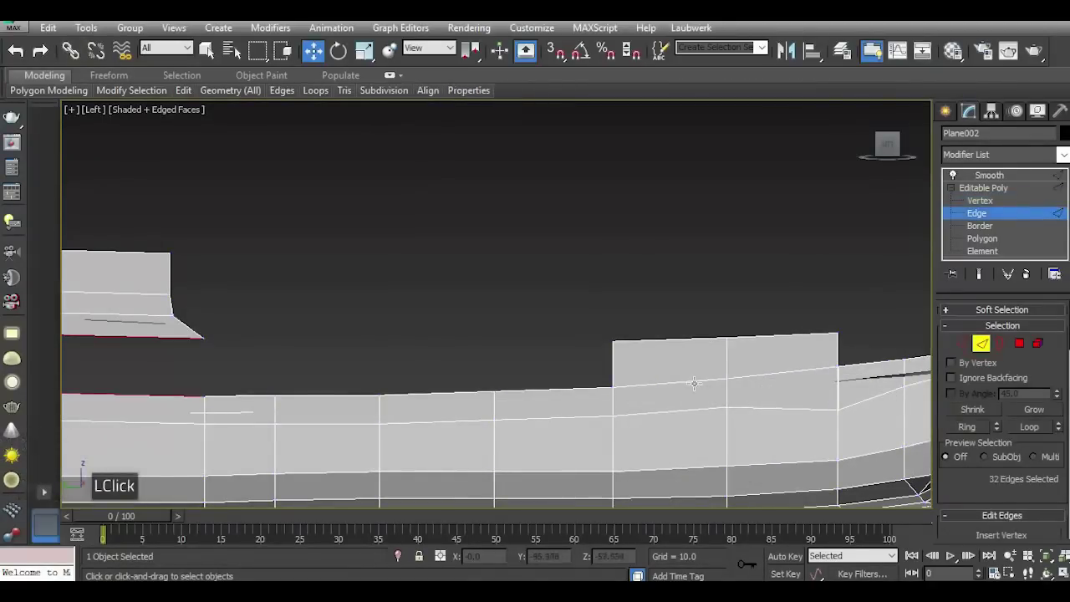
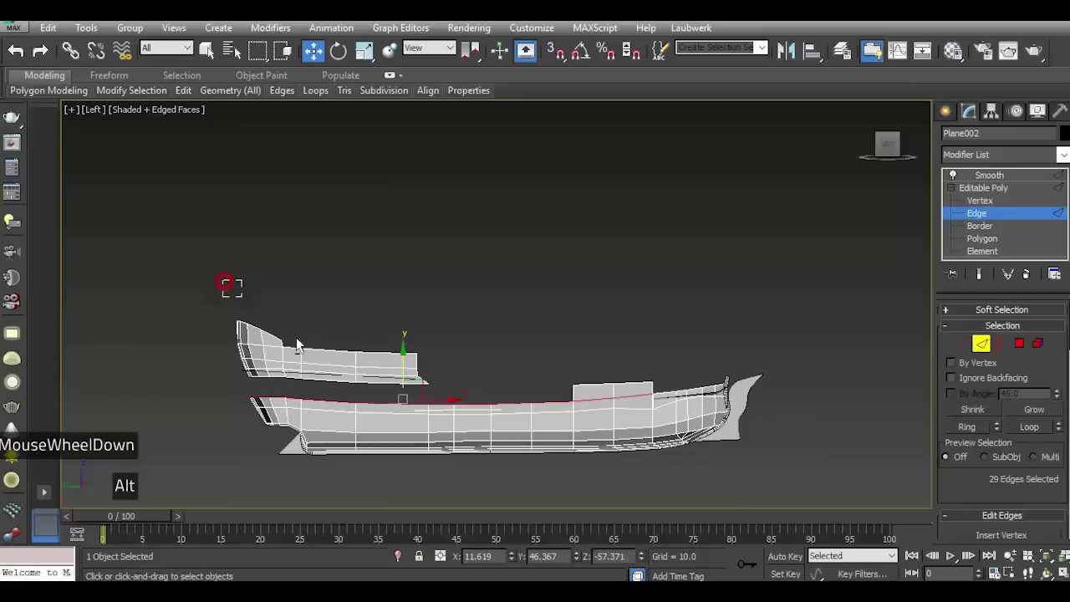
# Delete the raised block faces on the deck in the perspective view.
pyautogui.scroll(3)
pyautogui.press('p')
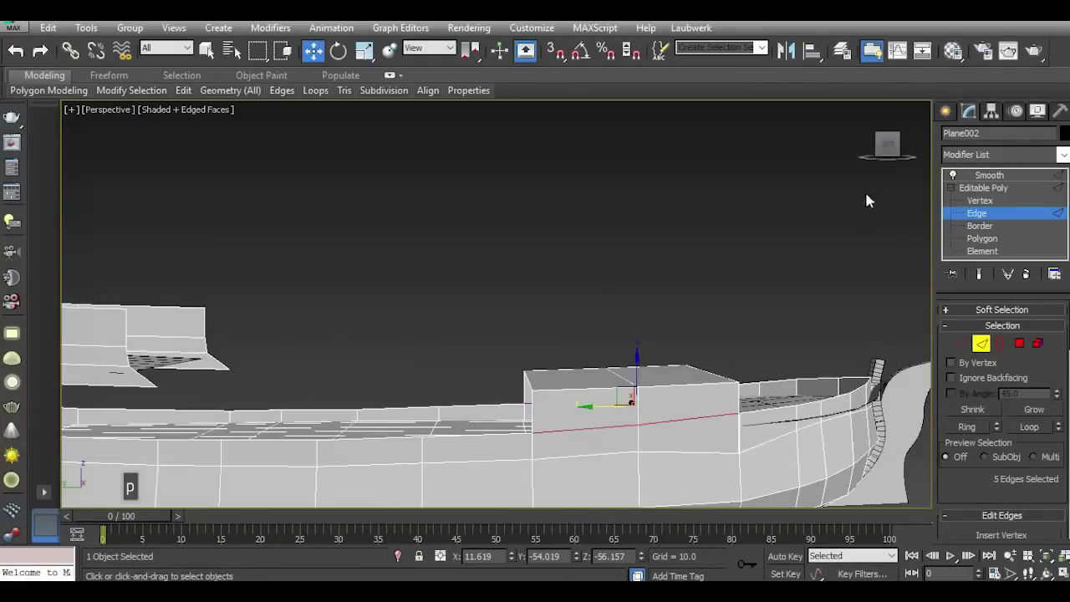
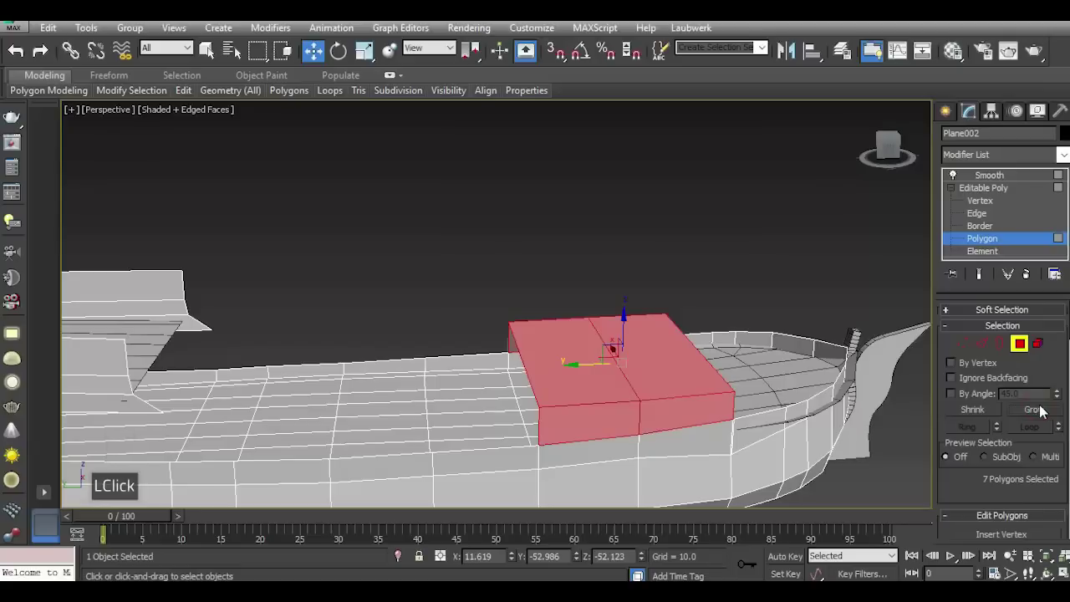
pyautogui.press('Delete')
pyautogui.scroll(3)
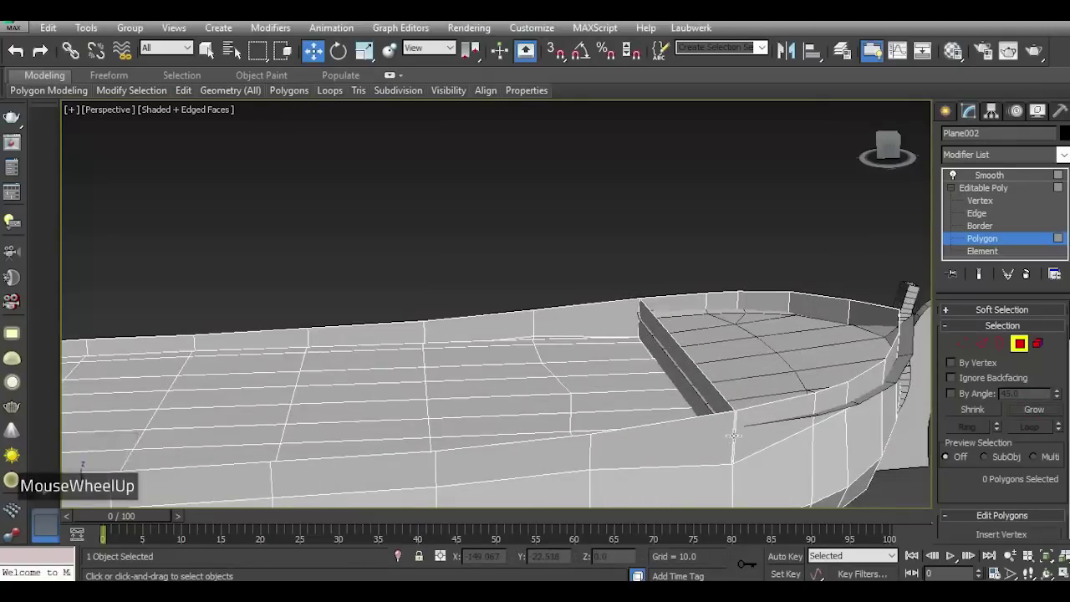
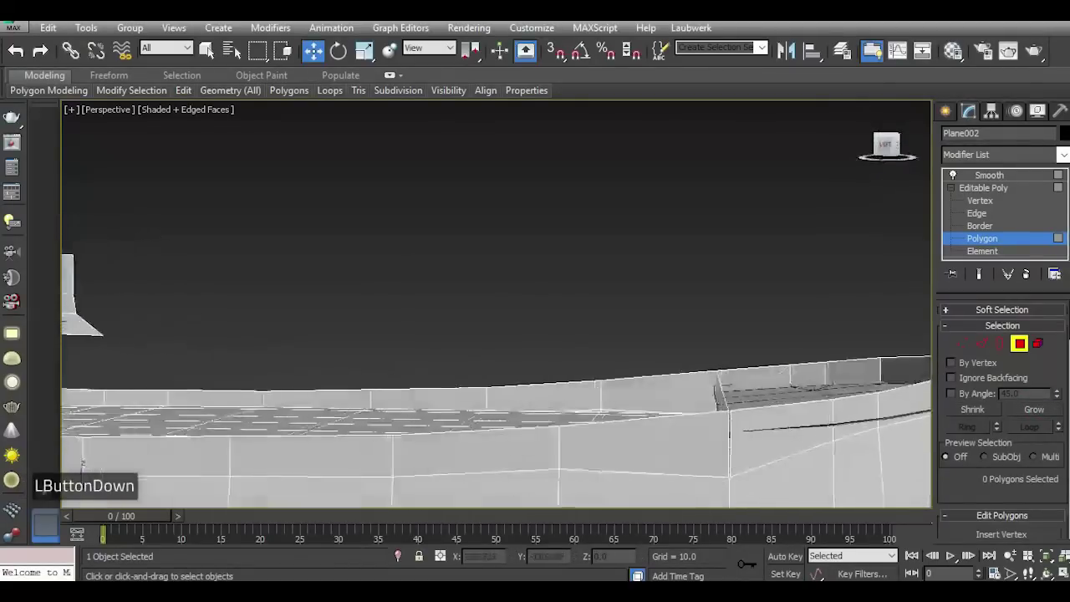
pyautogui.scroll(-3)
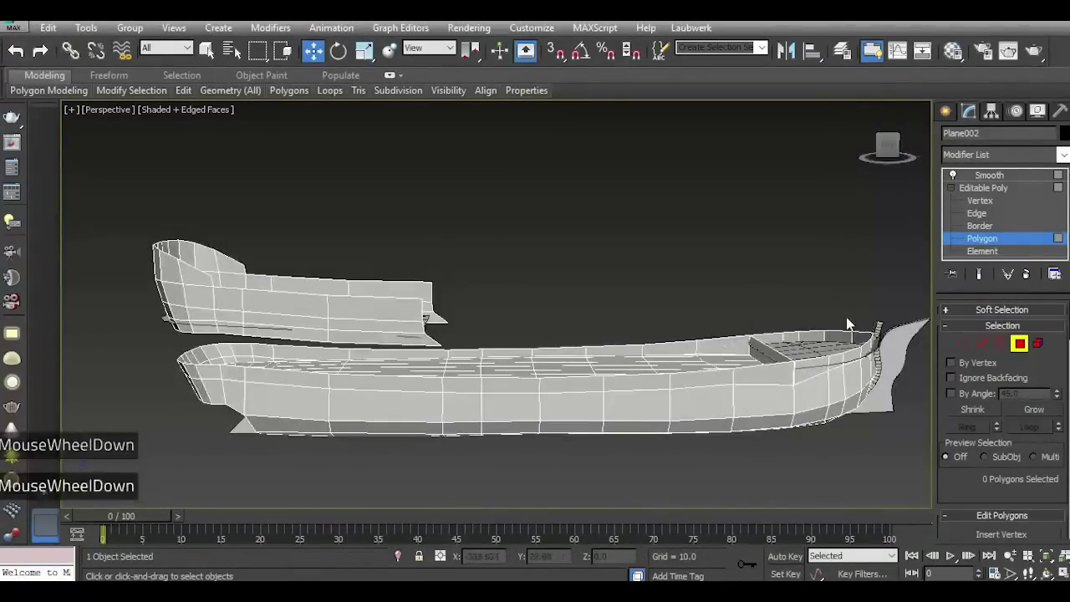
pyautogui.scroll(-3)
pyautogui.scroll(-3)
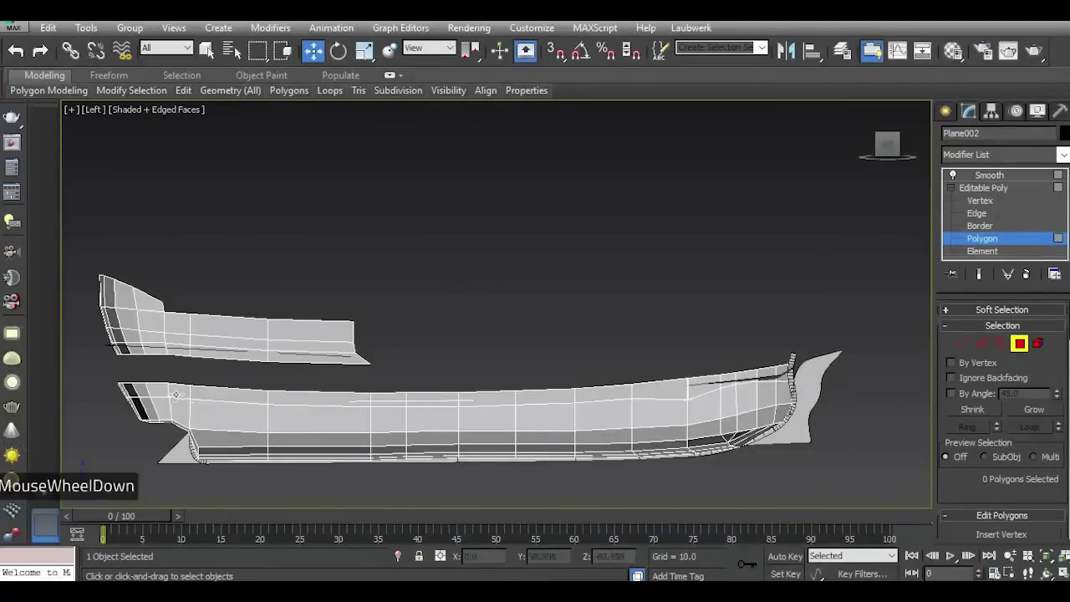
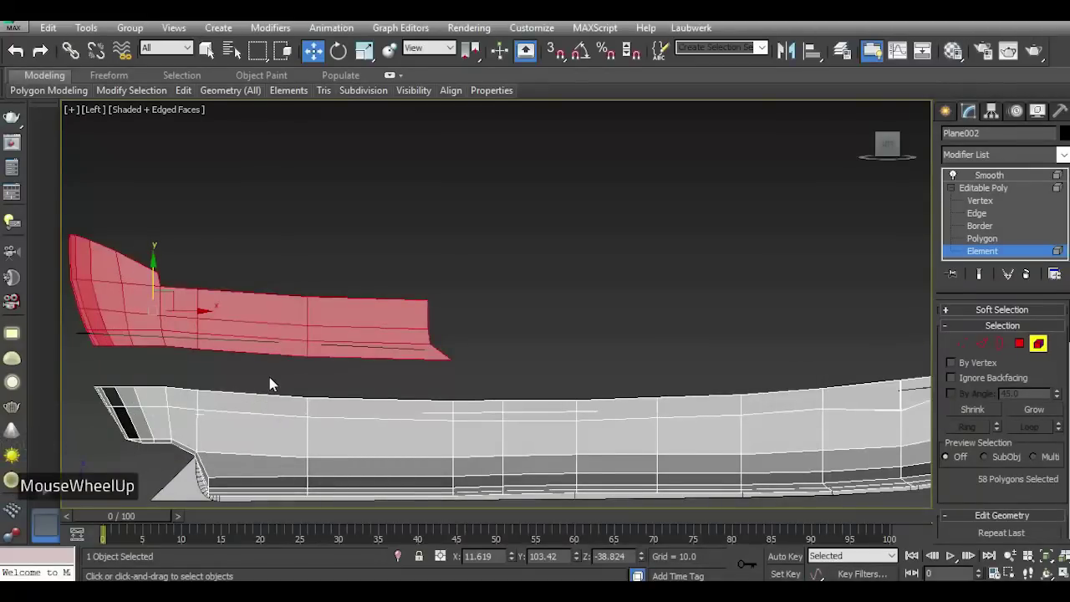
# Return to edge editing on the hull with the 29 top-rim edges selected.
pyautogui.click(985, 348)
pyautogui.press('5')
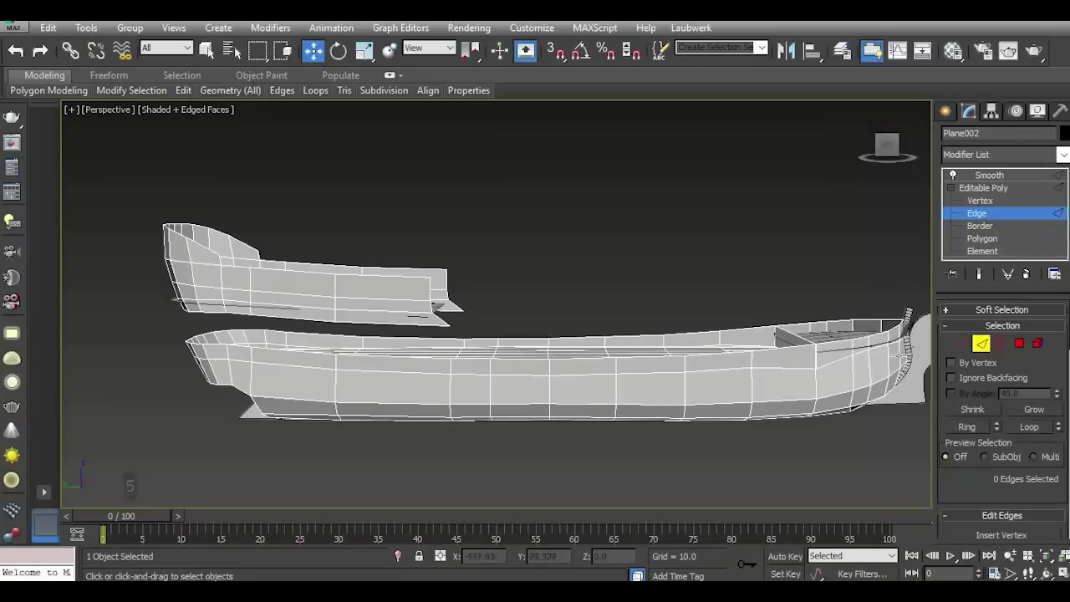
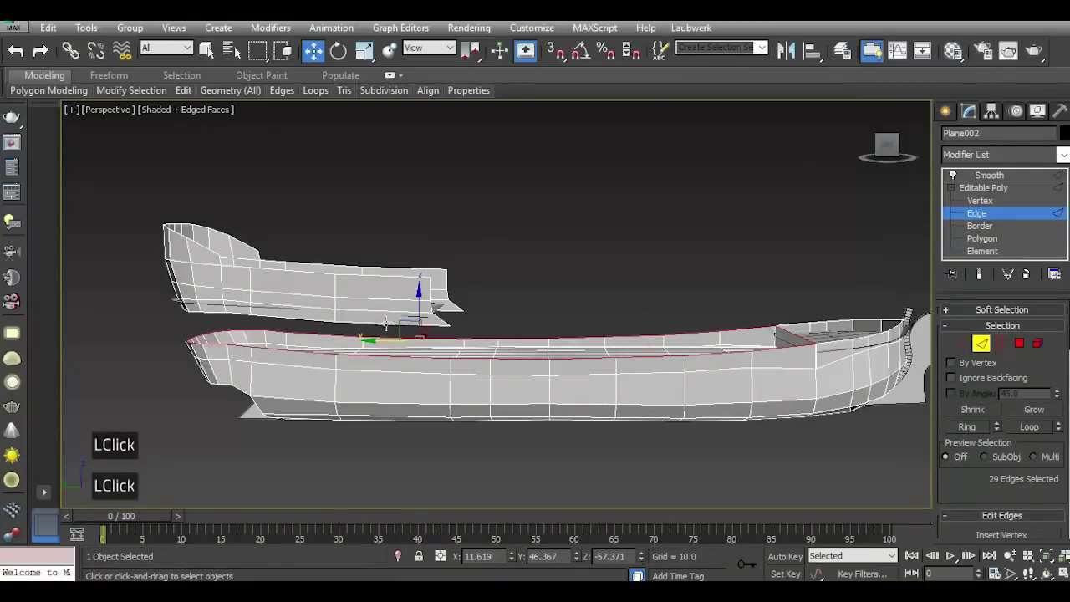
pyautogui.scroll(3)
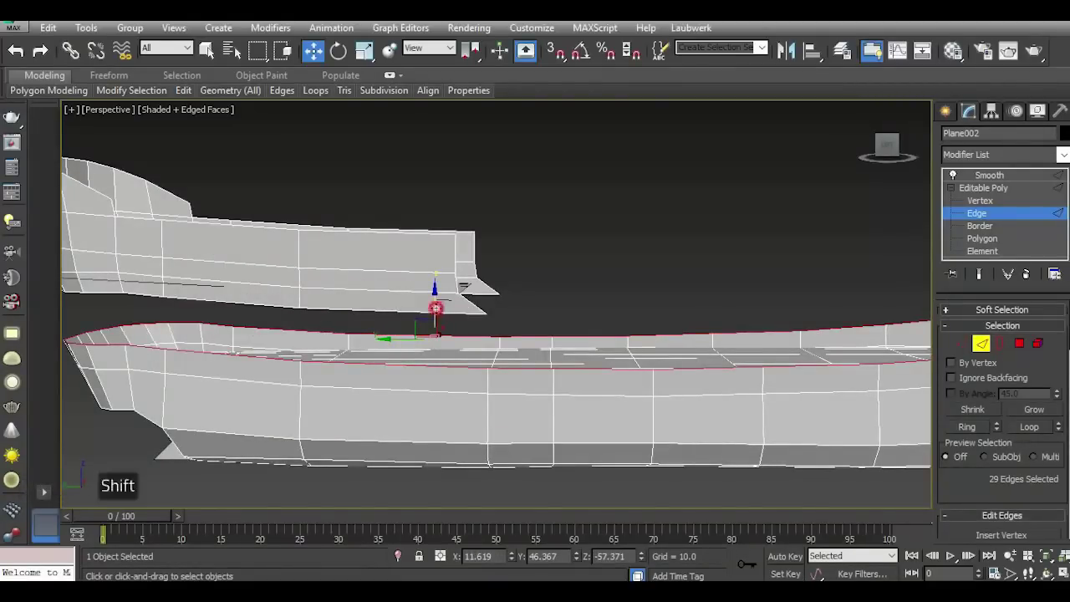
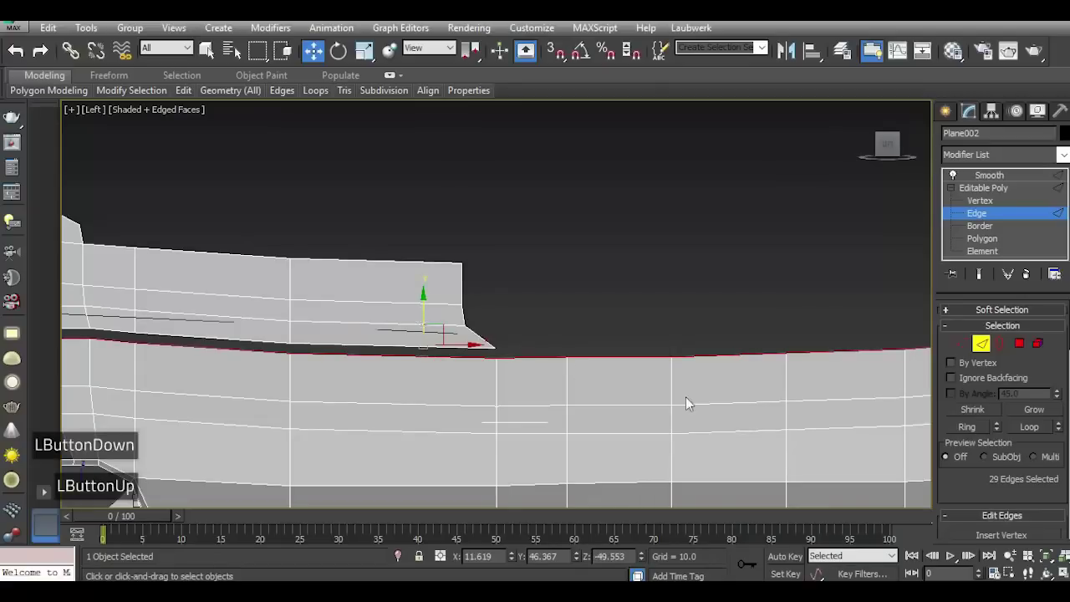
pyautogui.scroll(-3)
pyautogui.scroll(3)
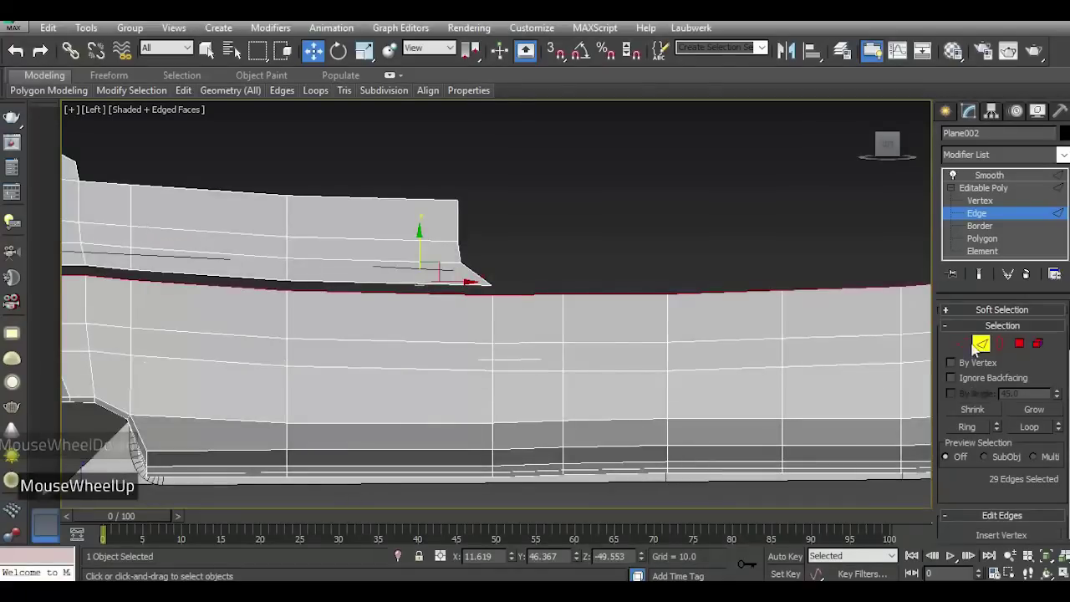
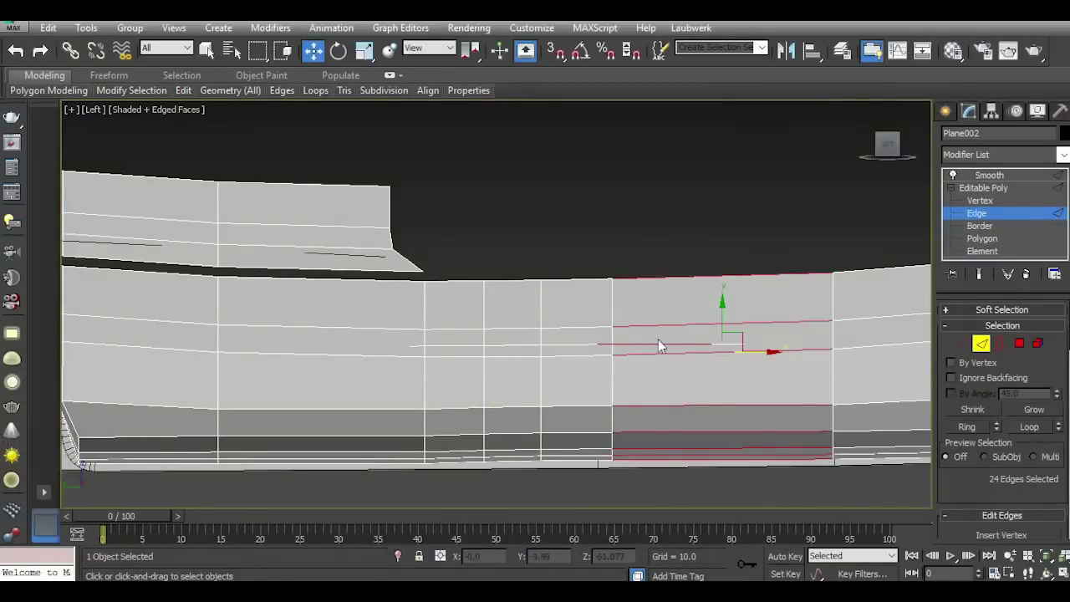
# Connect the bulwark bay edge ring with 2 segments to add vertical split edges.
pyautogui.press('p')
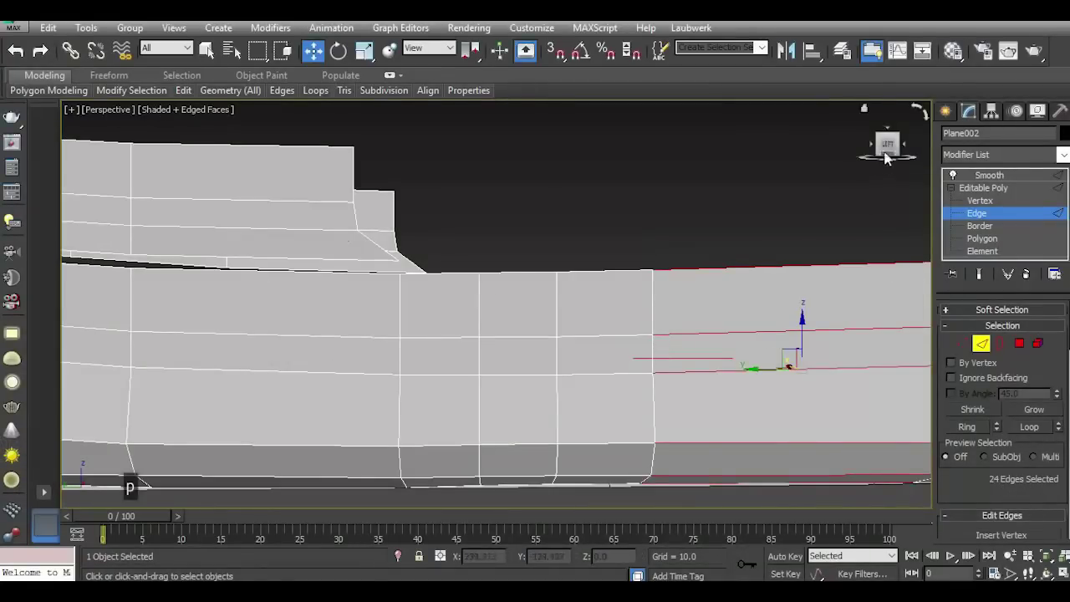
pyautogui.click(892, 155)
pyautogui.scroll(-3)
pyautogui.scroll(3)
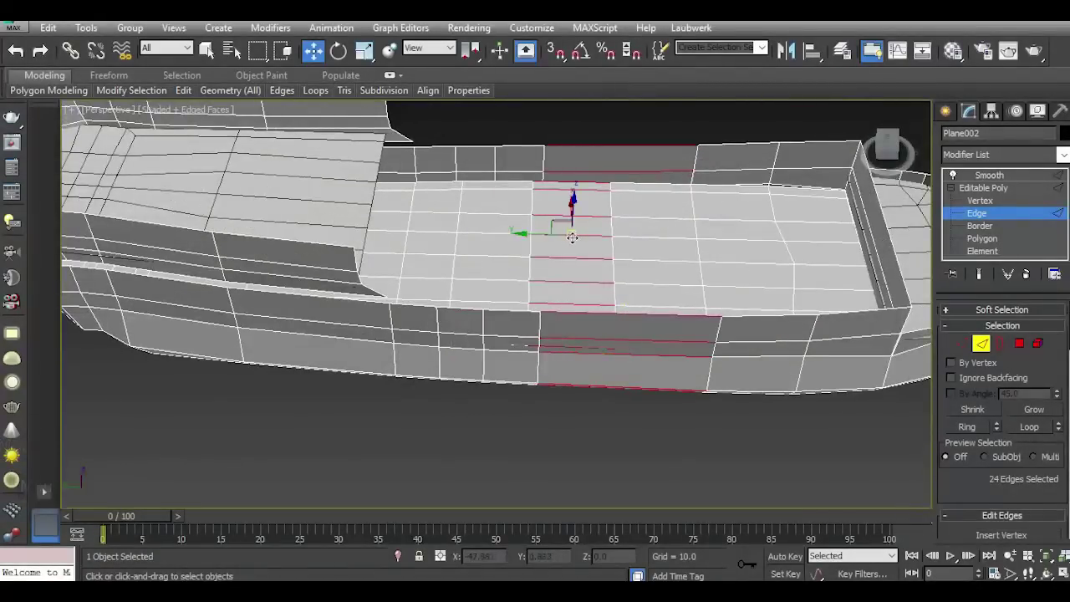
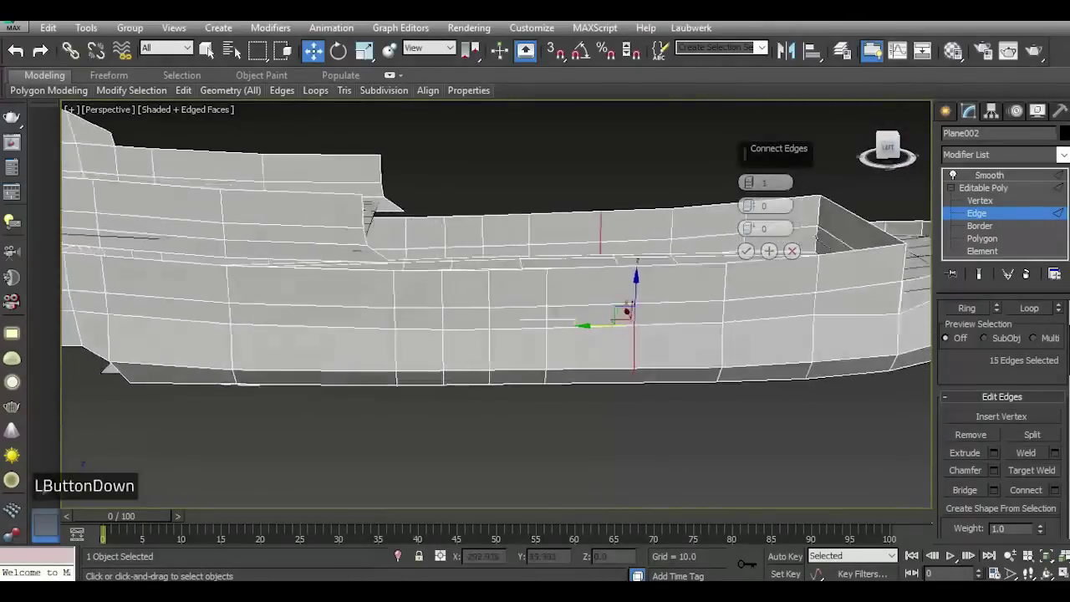
pyautogui.scroll(3)
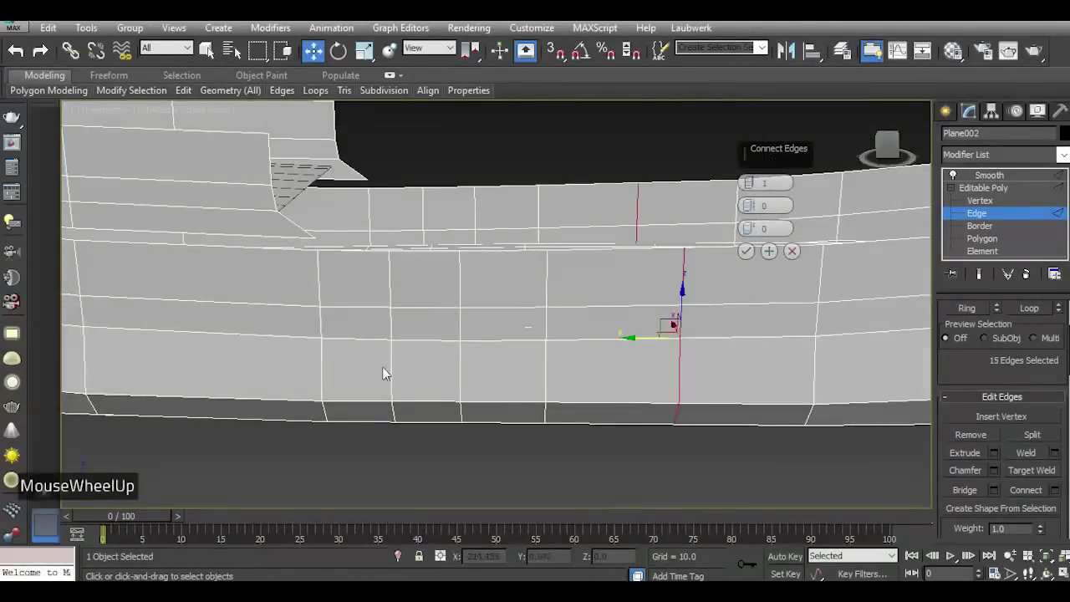
pyautogui.scroll(-3)
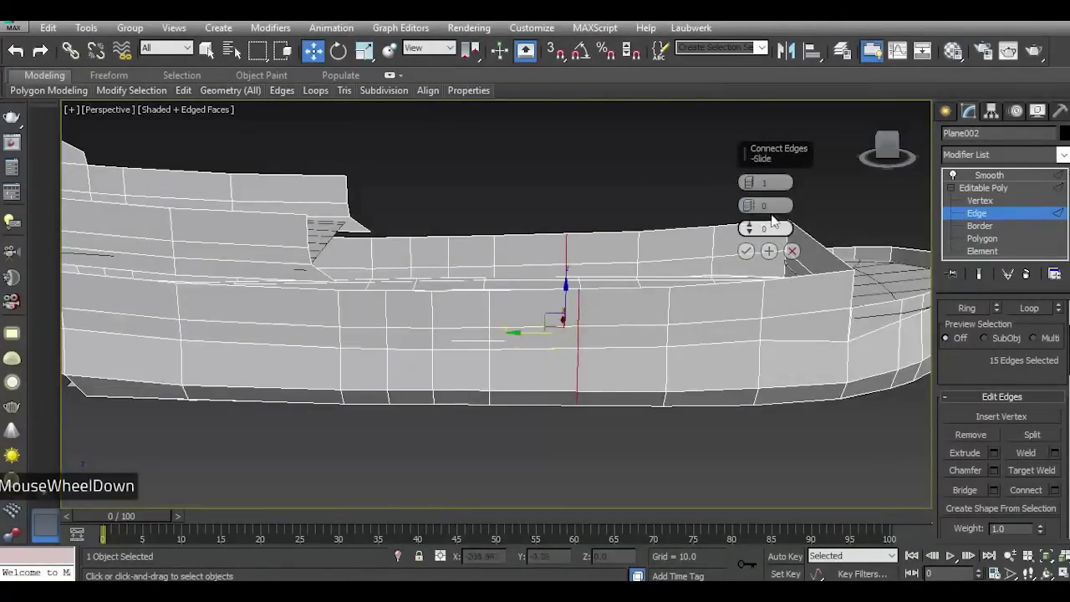
pyautogui.doubleClick(752, 178)
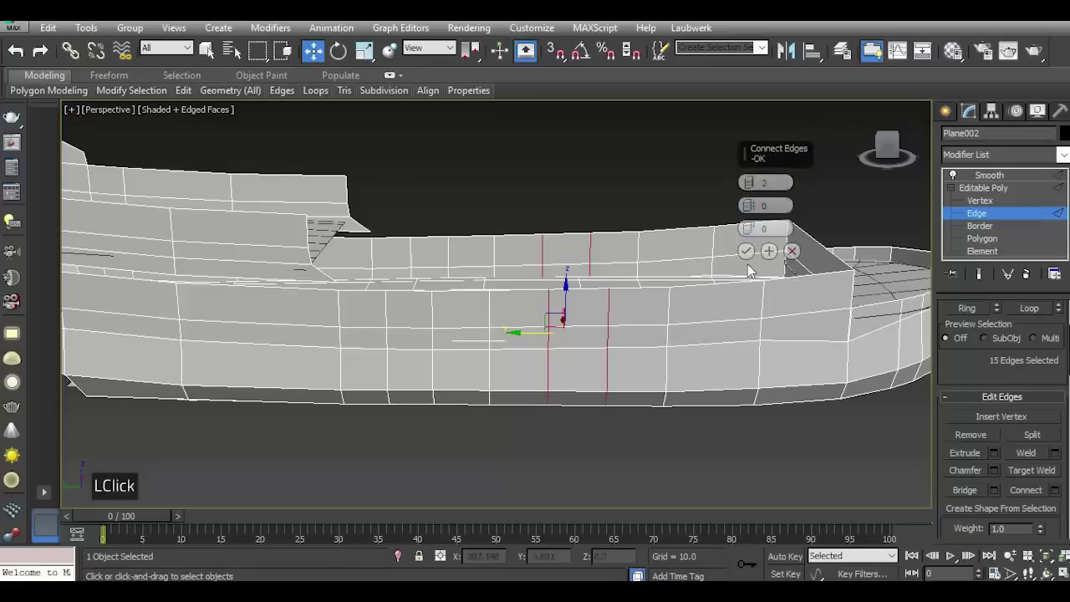
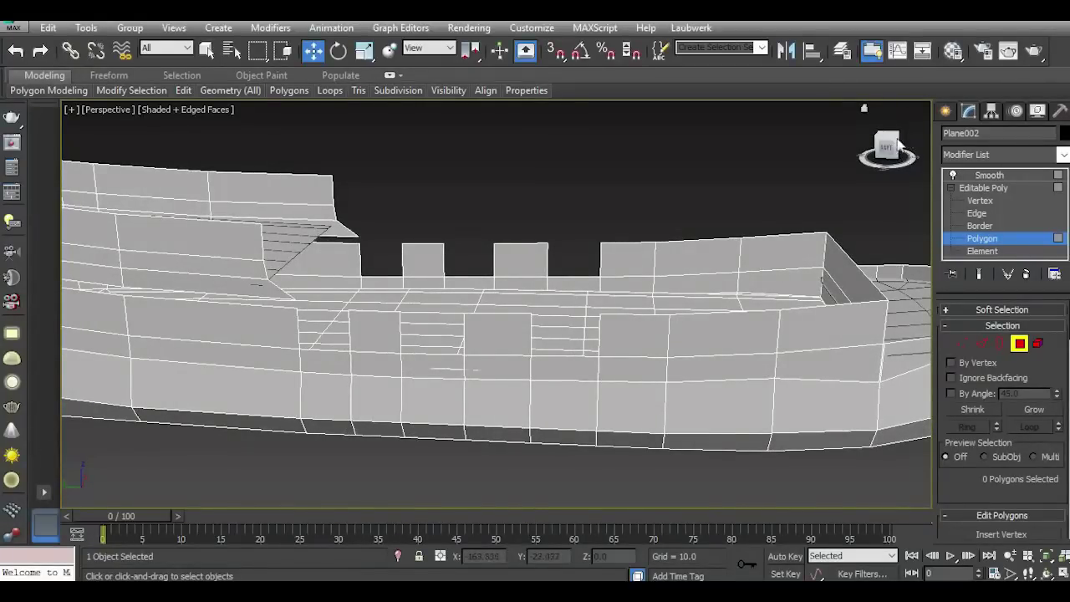
# View the separated bulwark posts and select the 27 top-rim polygons along posts and rail.
pyautogui.click(887, 144)
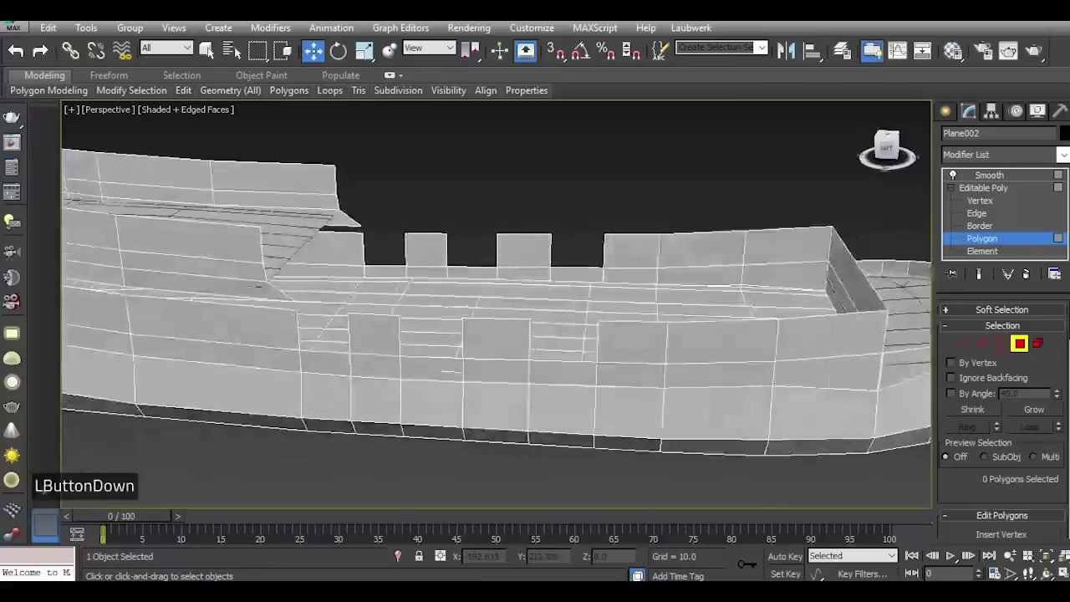
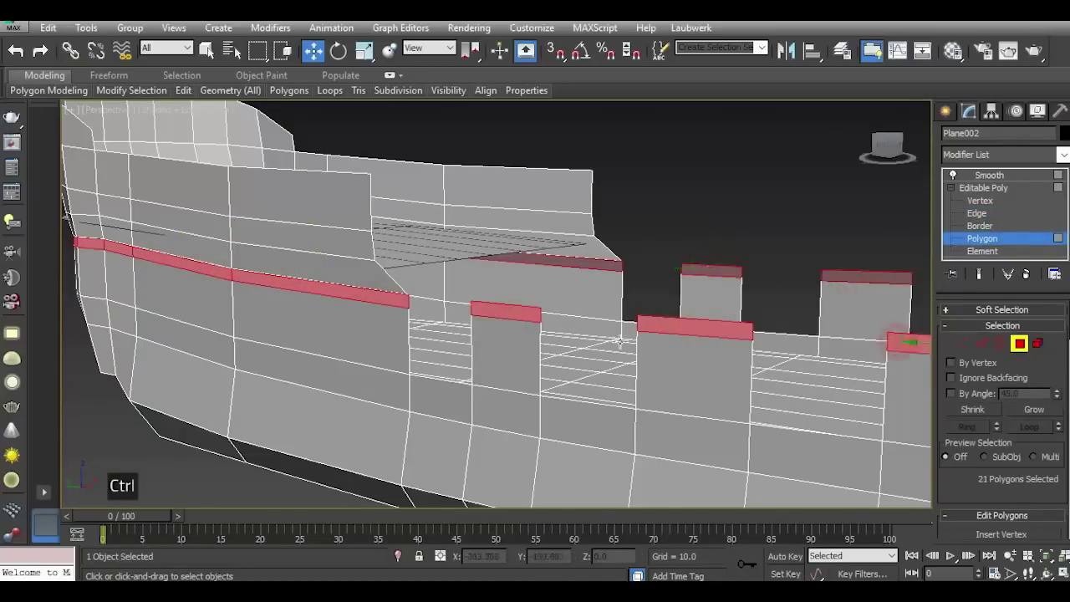
pyautogui.scroll(-3)
pyautogui.scroll(3)
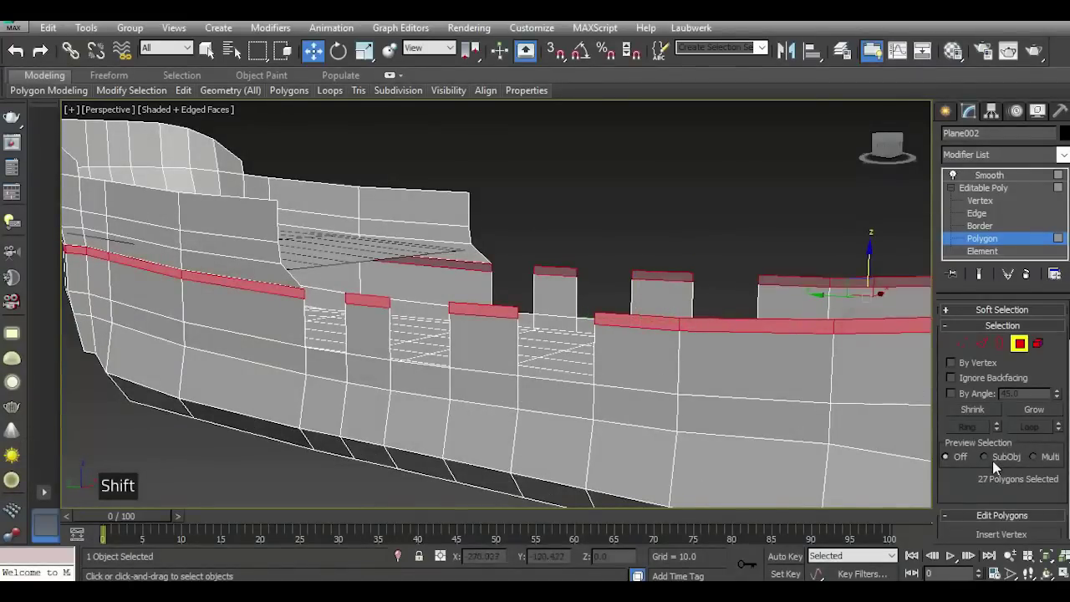
pyautogui.scroll(-3)
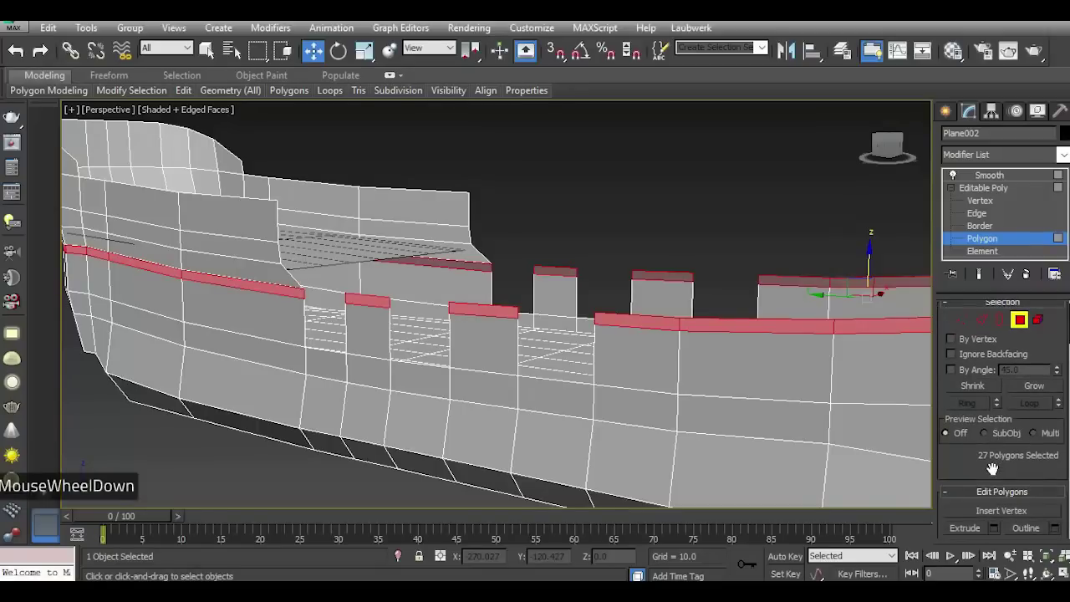
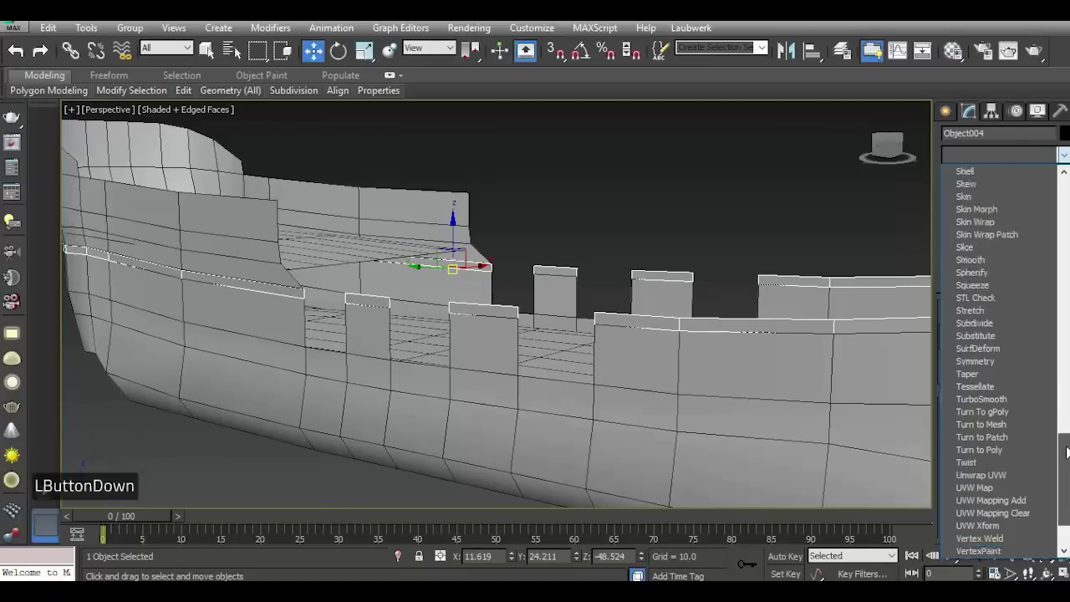
# Add a Shell modifier to thicken the detached rail caps.
pyautogui.doubleClick(983, 176)
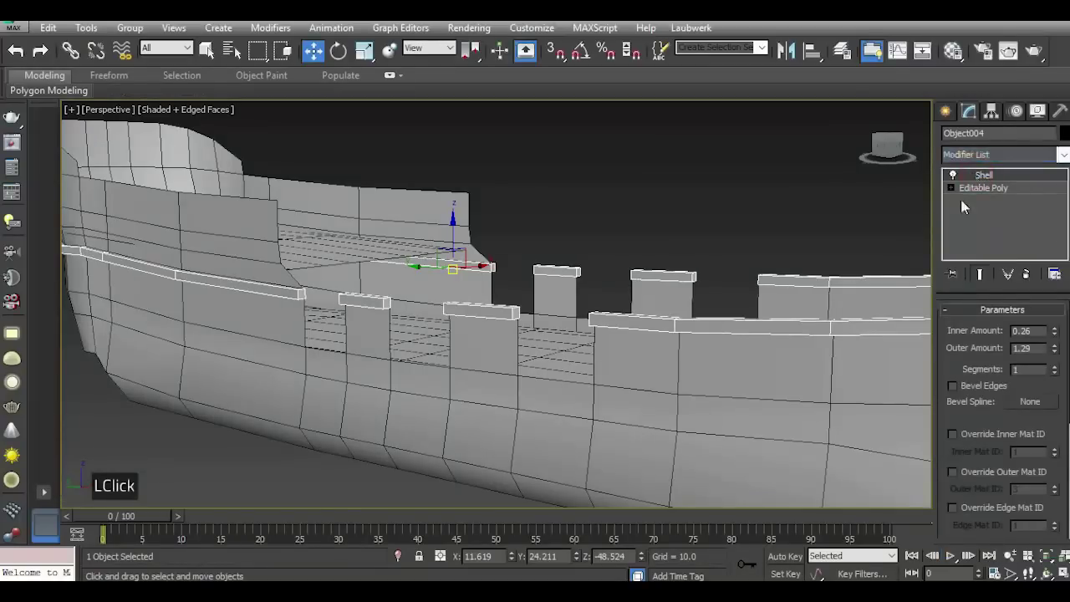
pyautogui.click(897, 140)
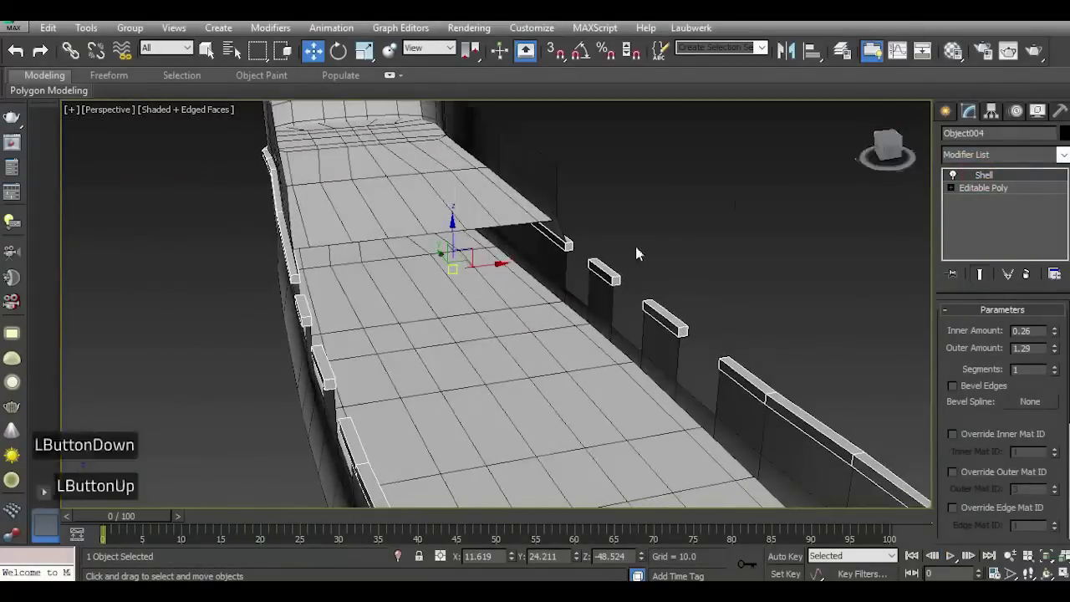
pyautogui.scroll(-3)
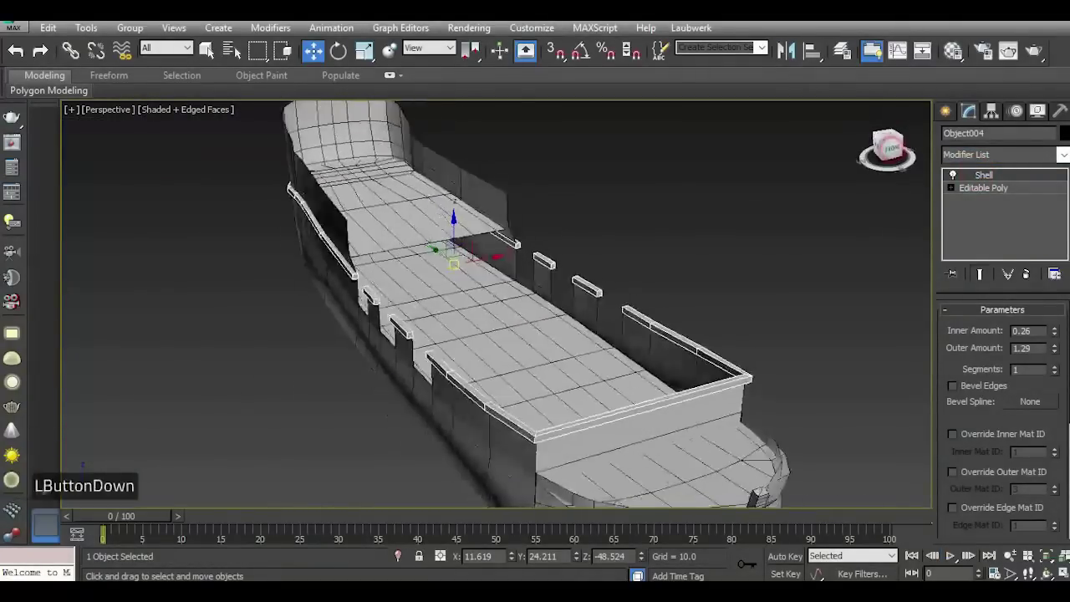
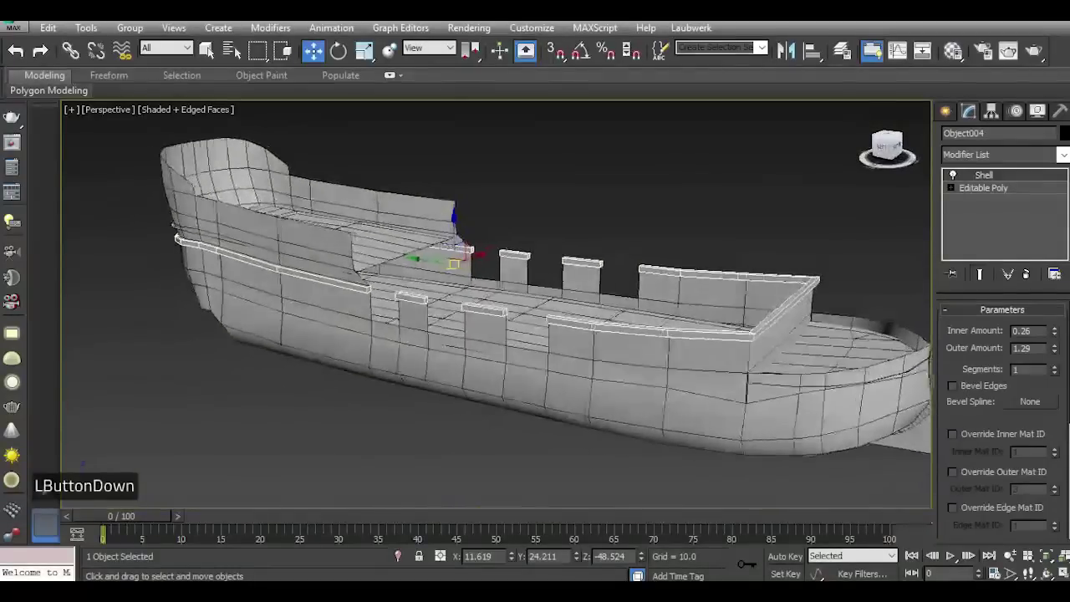
pyautogui.scroll(3)
pyautogui.click(894, 150)
pyautogui.scroll(3)
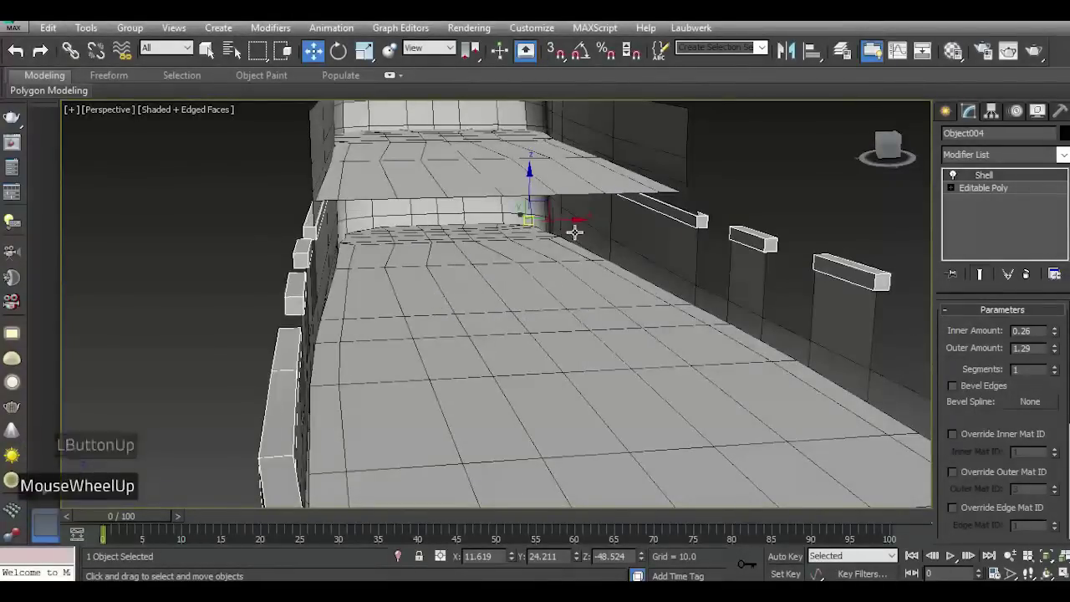
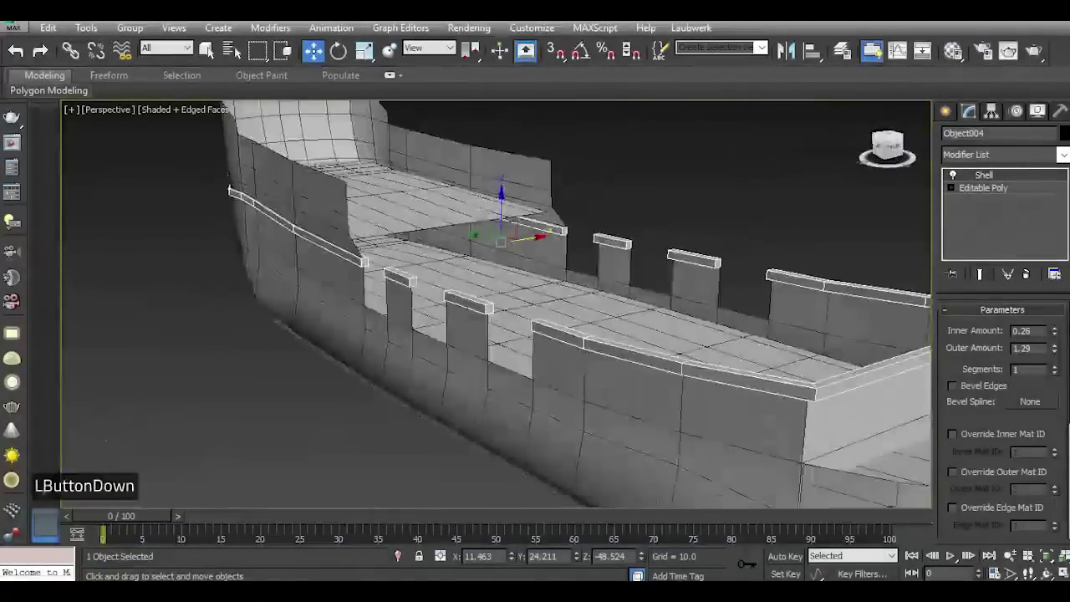
pyautogui.scroll(-3)
pyautogui.scroll(3)
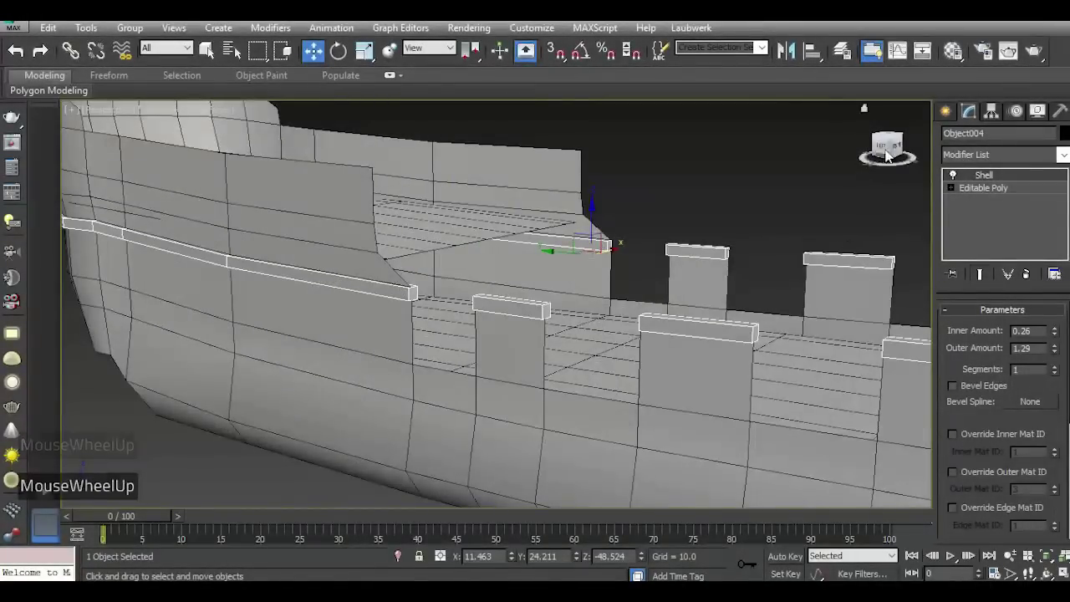
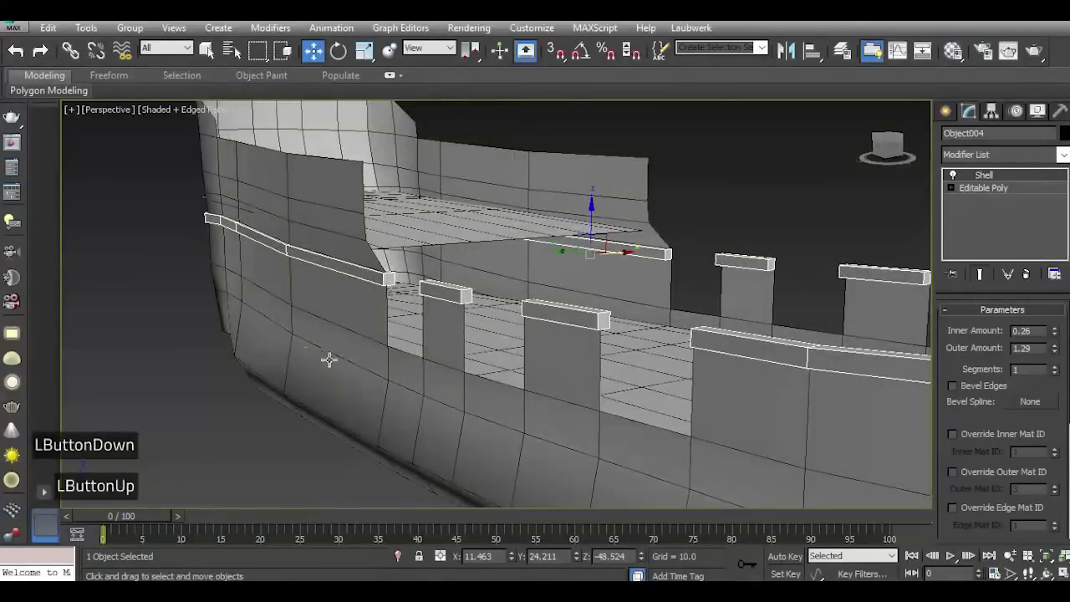
pyautogui.scroll(-3)
# Collapse the modifier stack to bake the thickened caps into an editable poly.
pyautogui.rightClick(1013, 235)
pyautogui.click(946, 394)
pyautogui.rightClick(1014, 229)
pyautogui.click(973, 372)
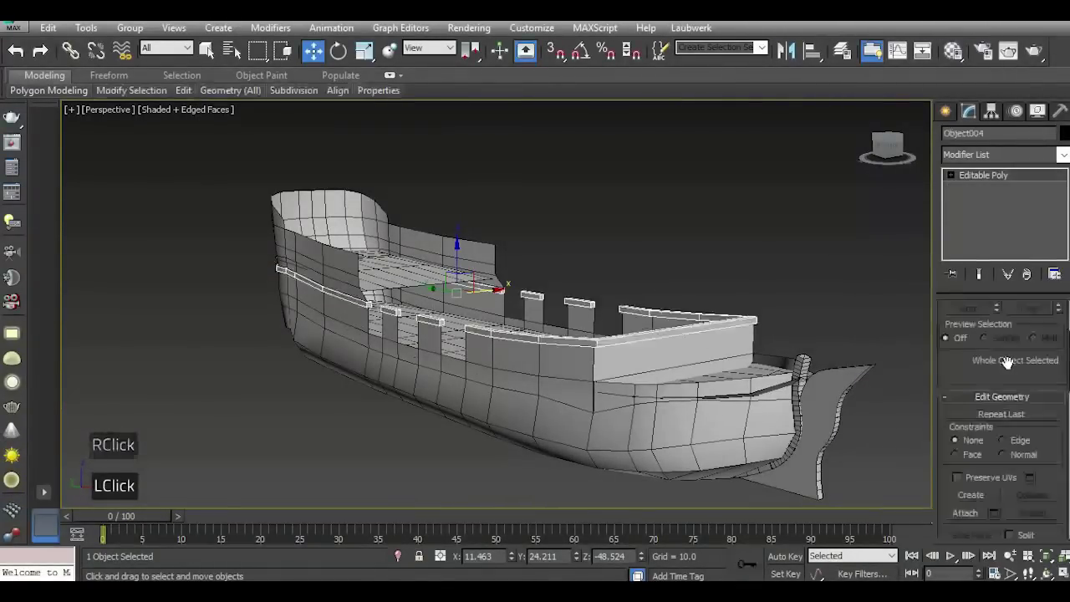
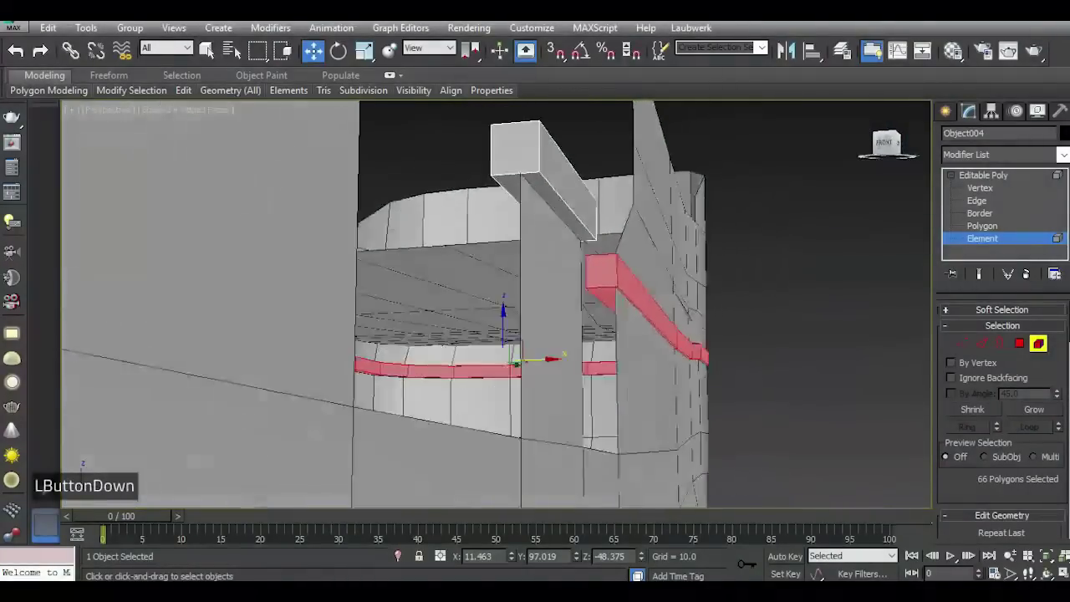
# Move the 28 rail cap vertices beside the forecastle step so the cap follows it.
pyautogui.doubleClick(974, 346)
pyautogui.click(889, 159)
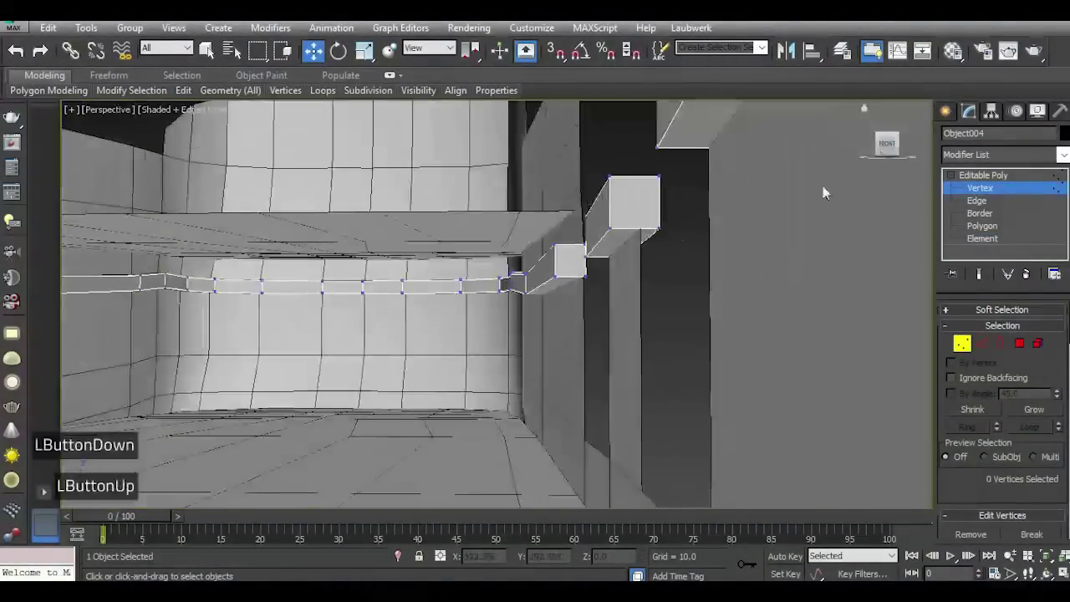
pyautogui.click(464, 170)
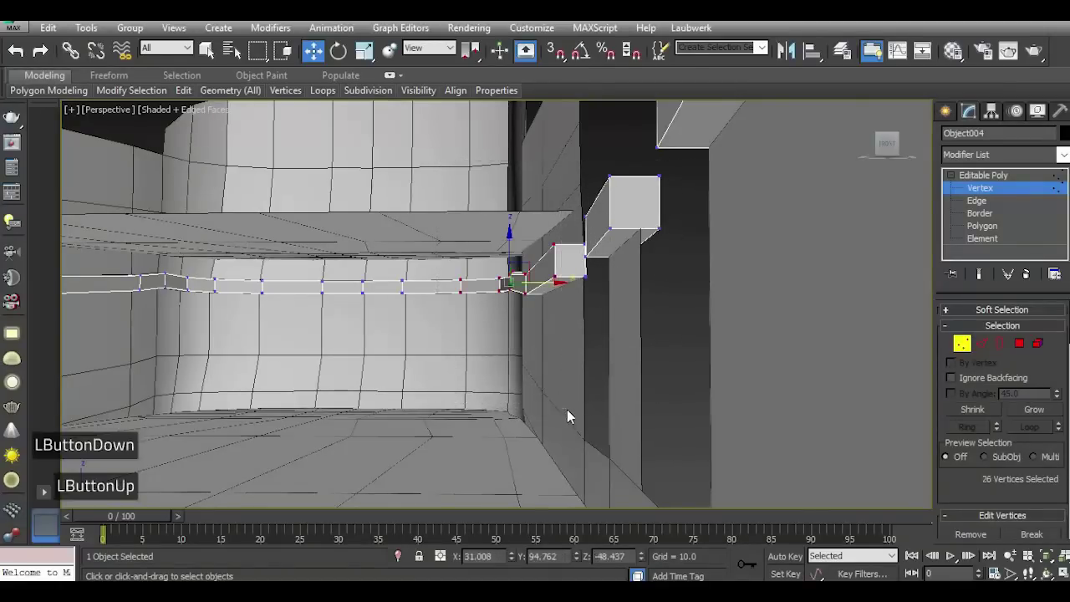
pyautogui.click(899, 145)
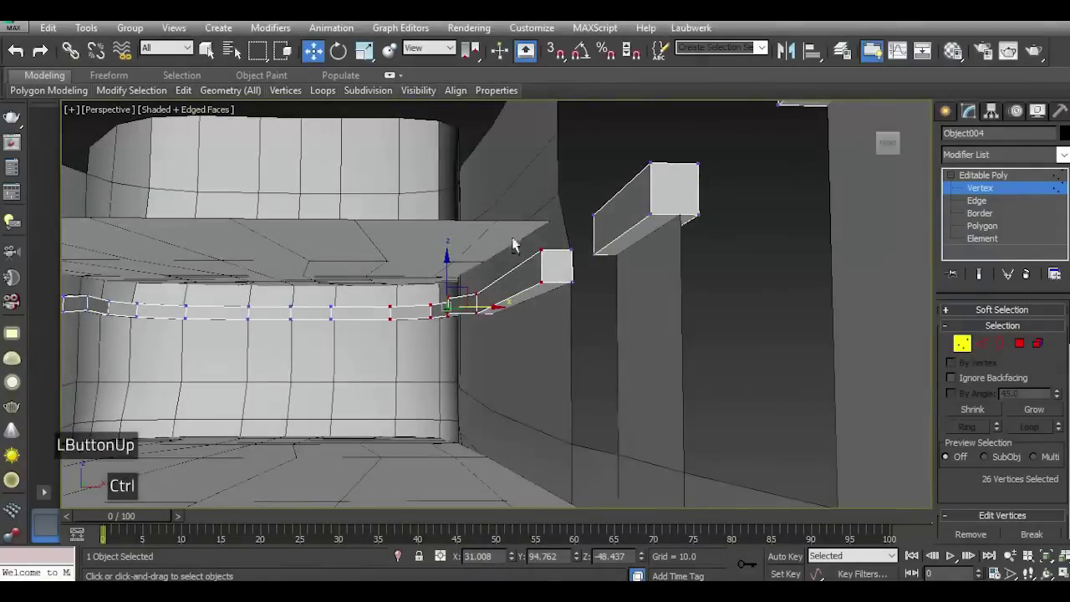
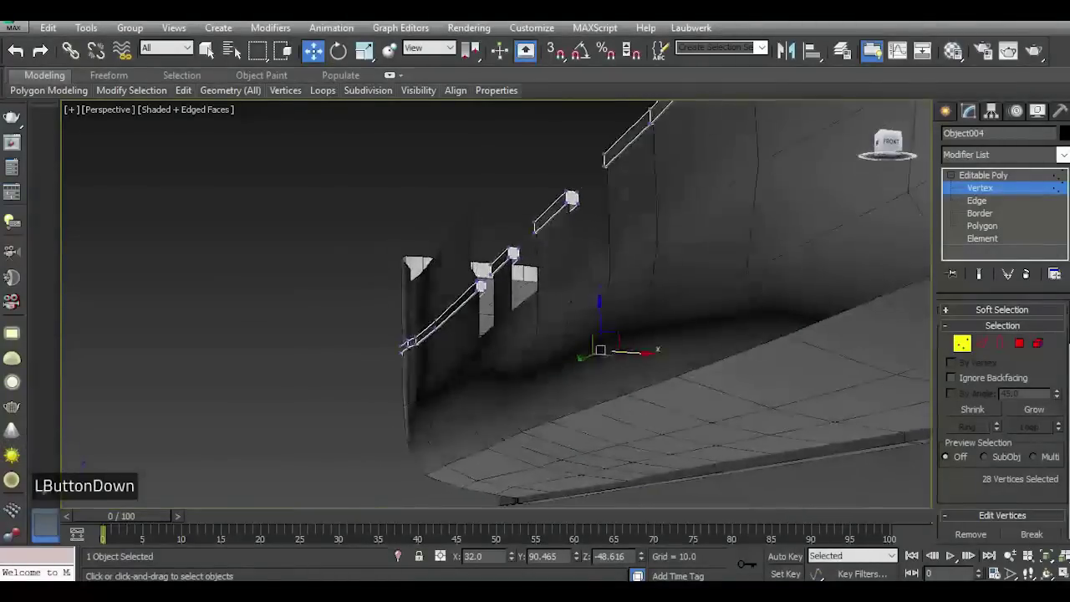
pyautogui.scroll(-3)
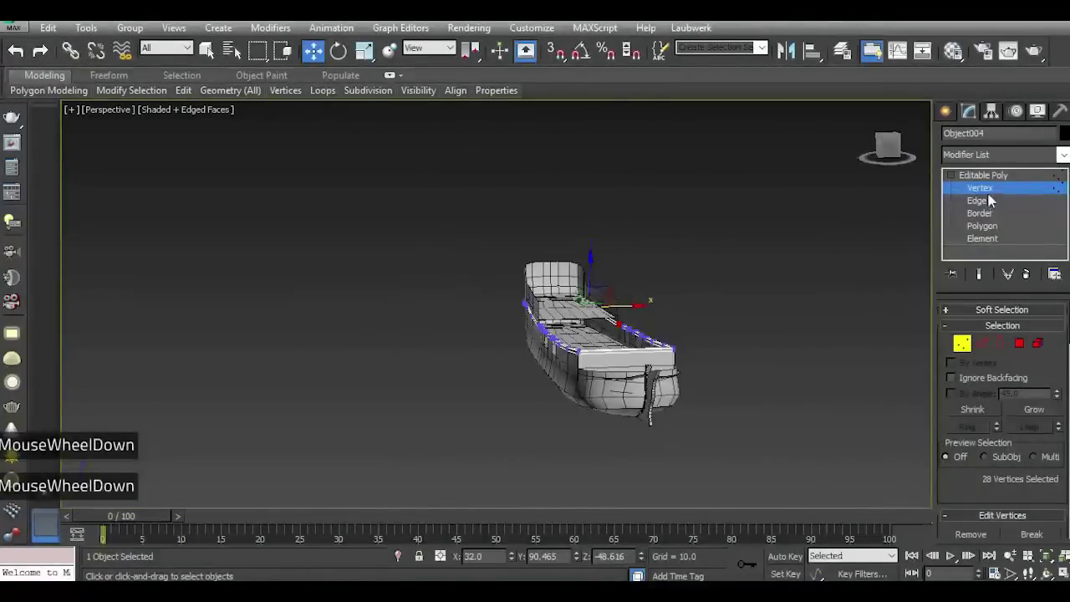
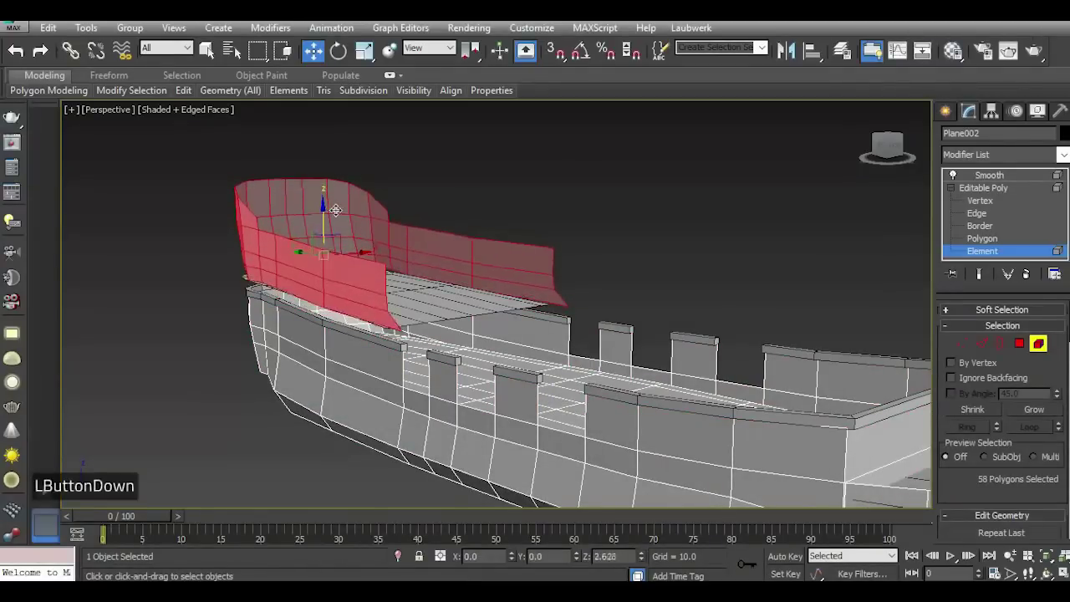
# Move the selected bulwark element into place at the bow of the hull.
pyautogui.click(894, 151)
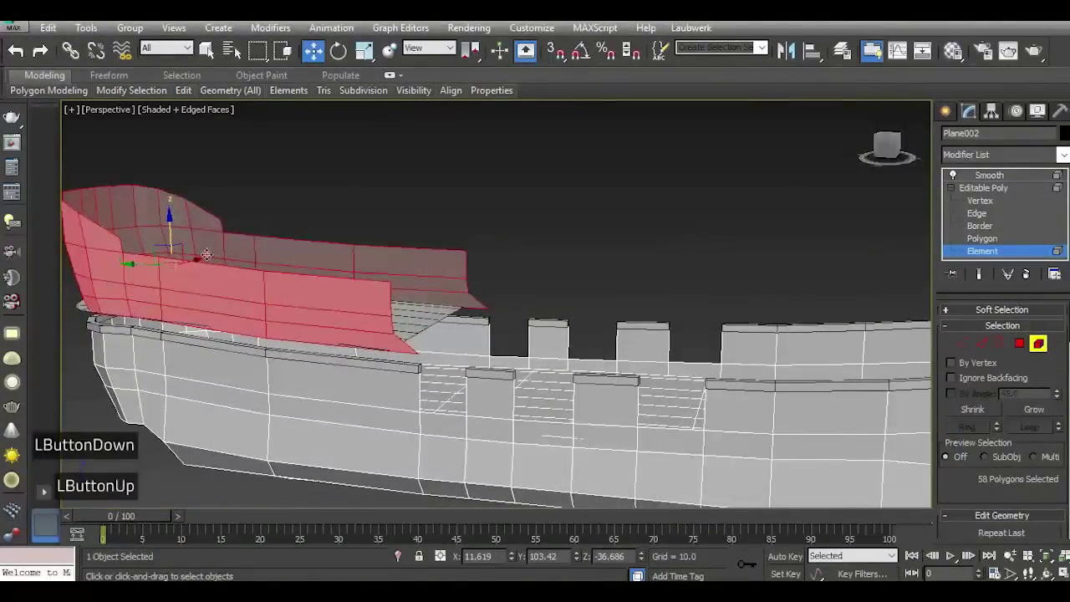
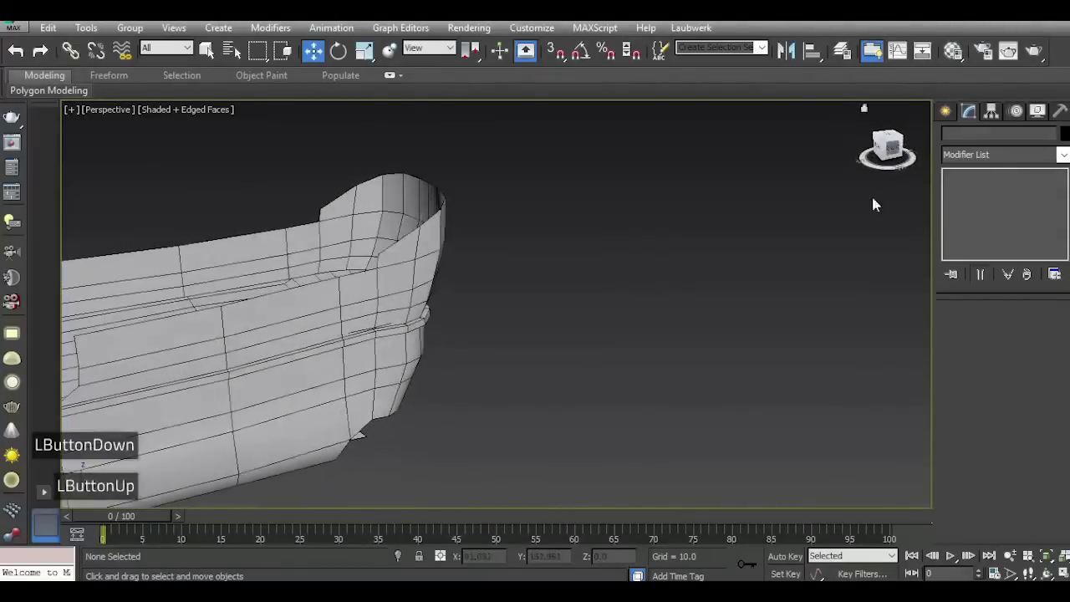
# Zoom and orbit around the bow deck to locate the 8-edge loop for the forecastle step.
pyautogui.scroll(-3)
pyautogui.scroll(-3)
pyautogui.scroll(3)
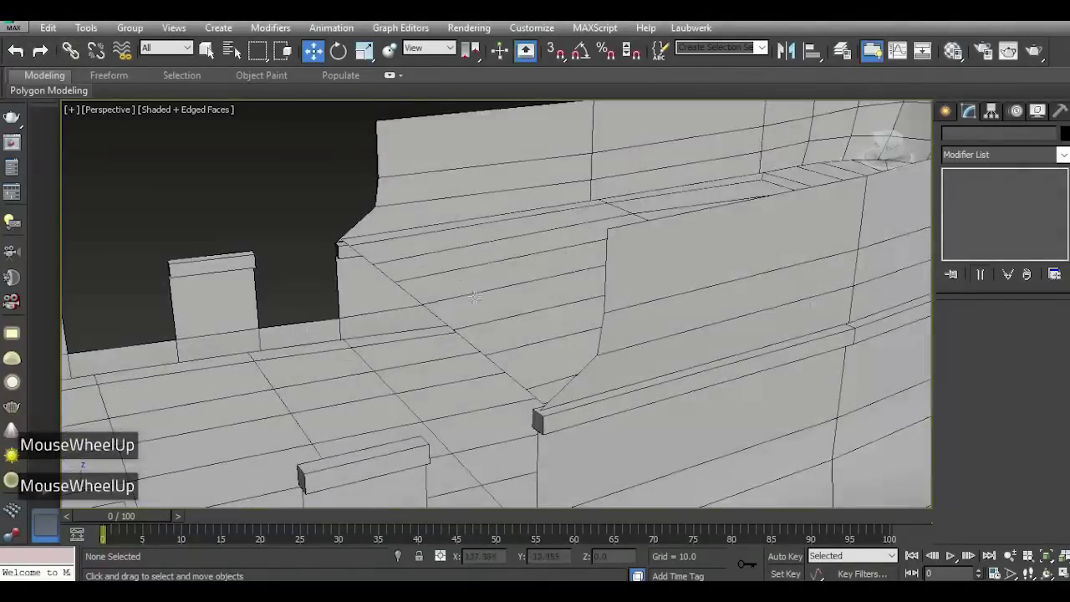
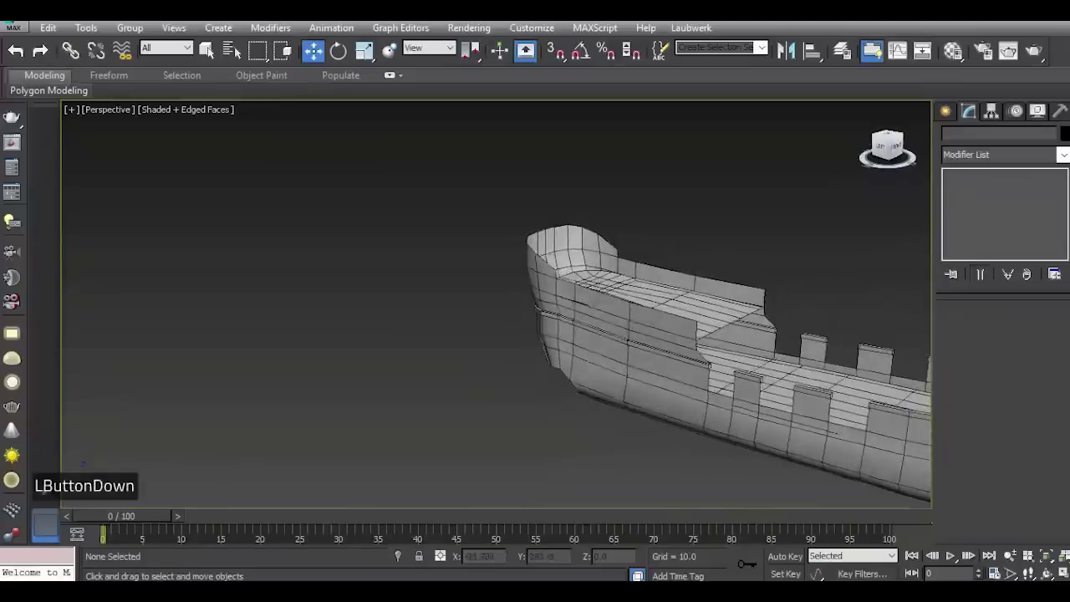
pyautogui.scroll(-3)
pyautogui.scroll(3)
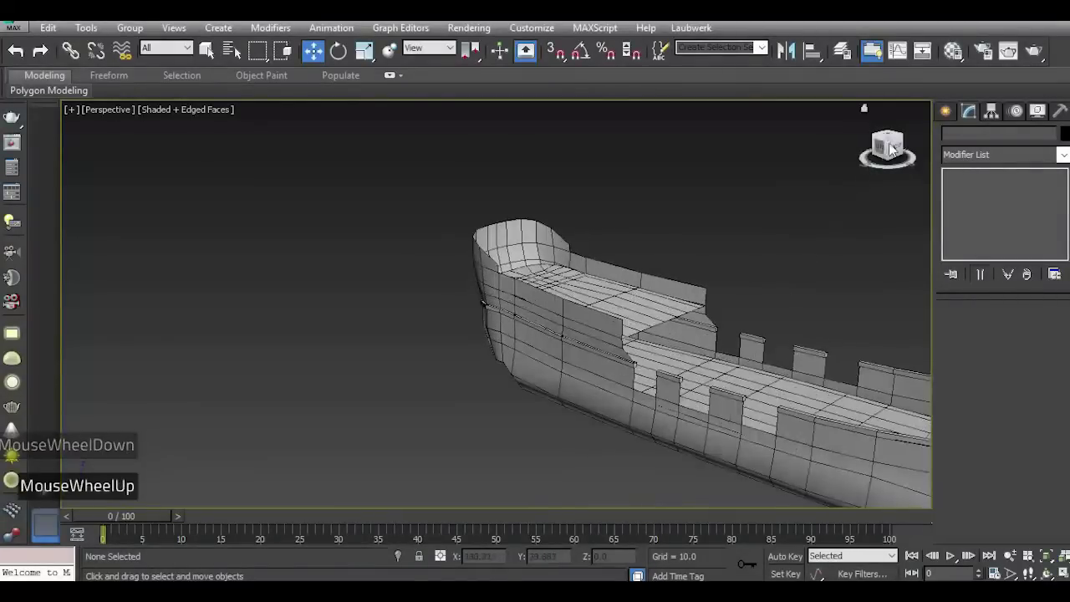
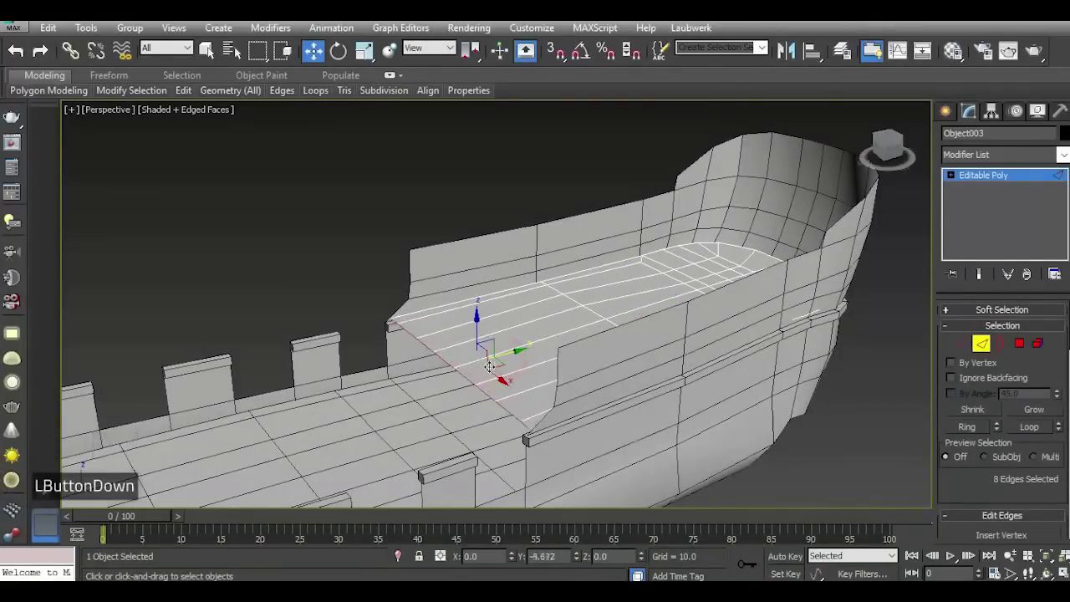
# Select the hull and switch to Polygon mode with the 18 front deck polygons picked.
pyautogui.scroll(-3)
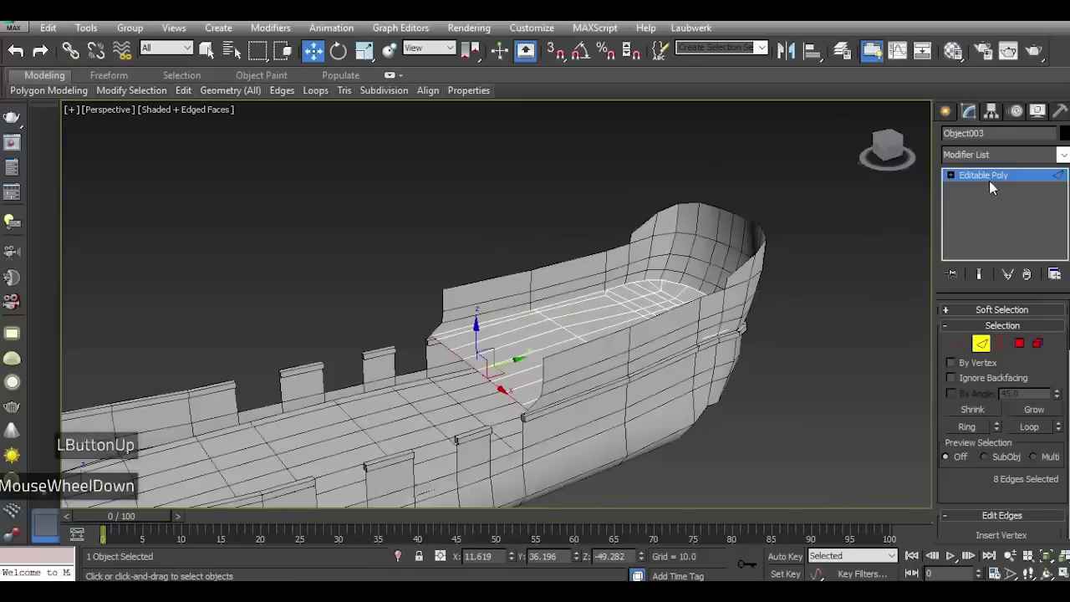
pyautogui.doubleClick(988, 179)
pyautogui.doubleClick(868, 263)
pyautogui.click(898, 149)
pyautogui.scroll(-3)
pyautogui.press('5')
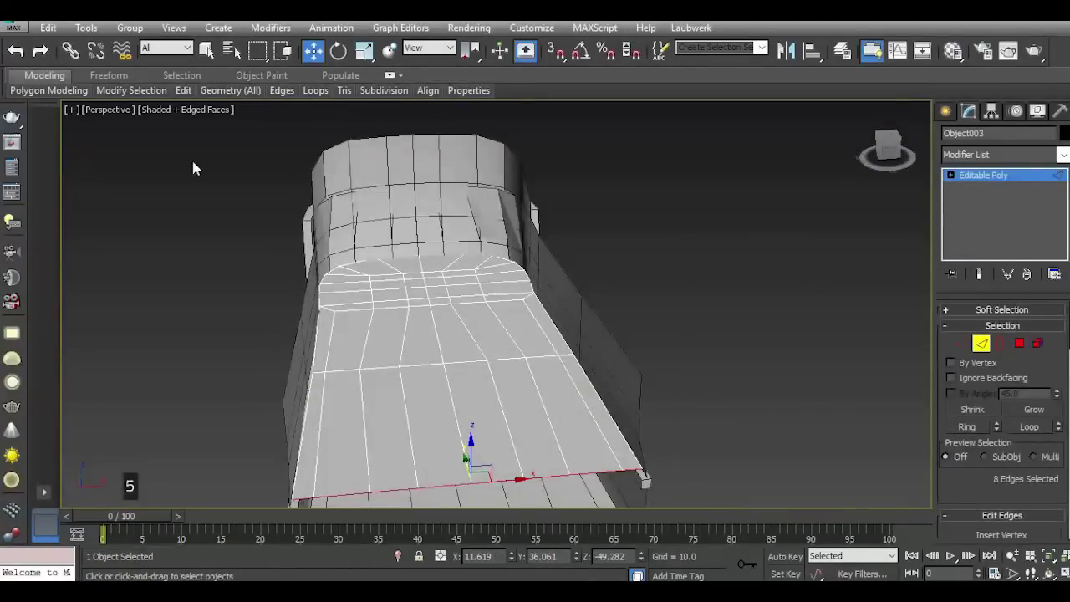
pyautogui.click(892, 152)
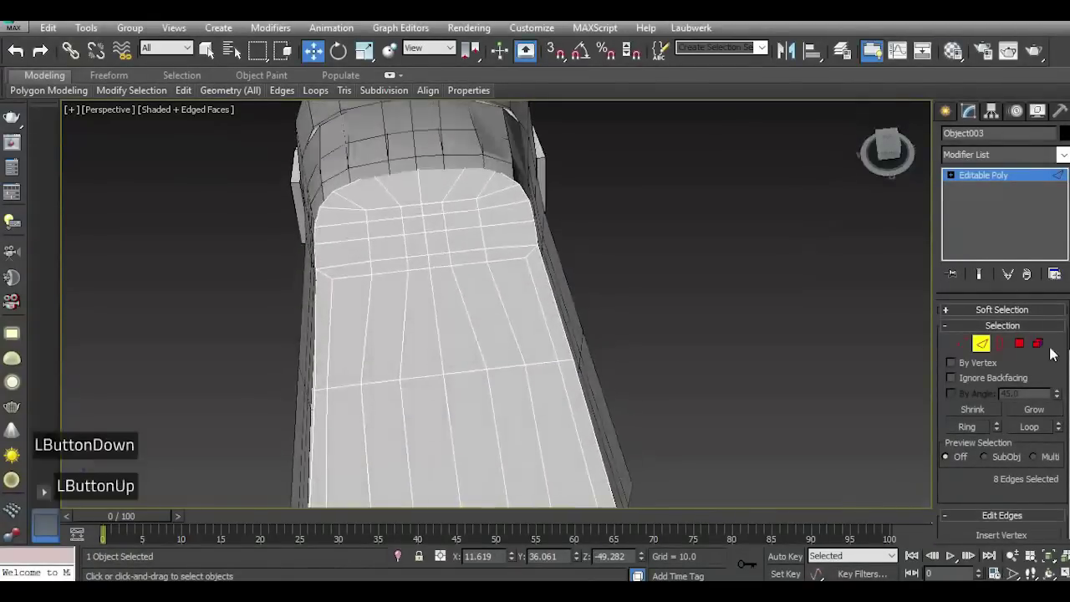
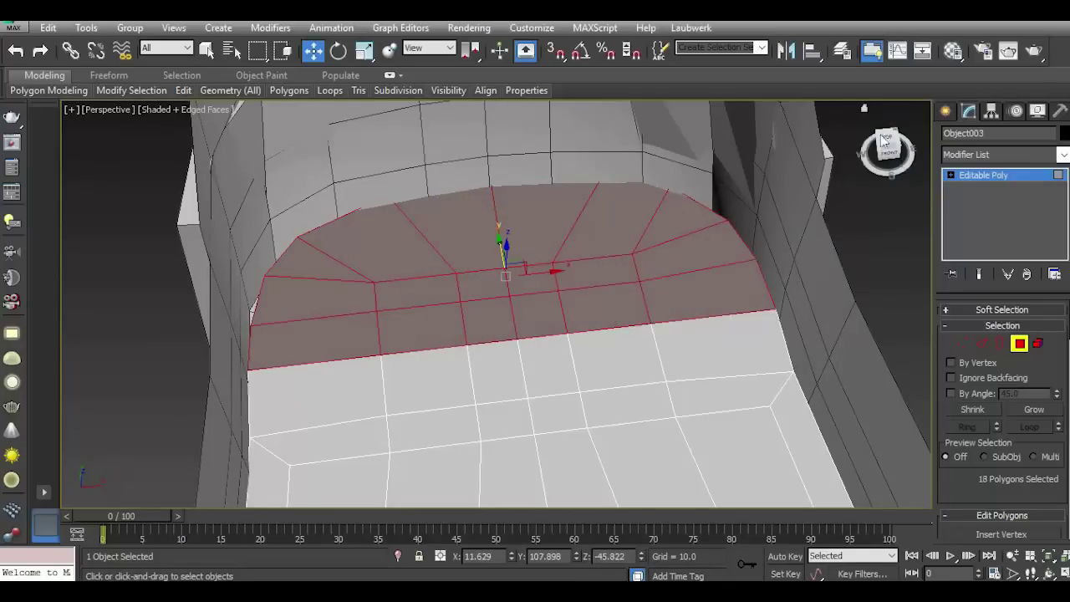
# Extrude the selected front deck polygons upward into a raised forecastle platform.
pyautogui.click(890, 148)
pyautogui.scroll(-3)
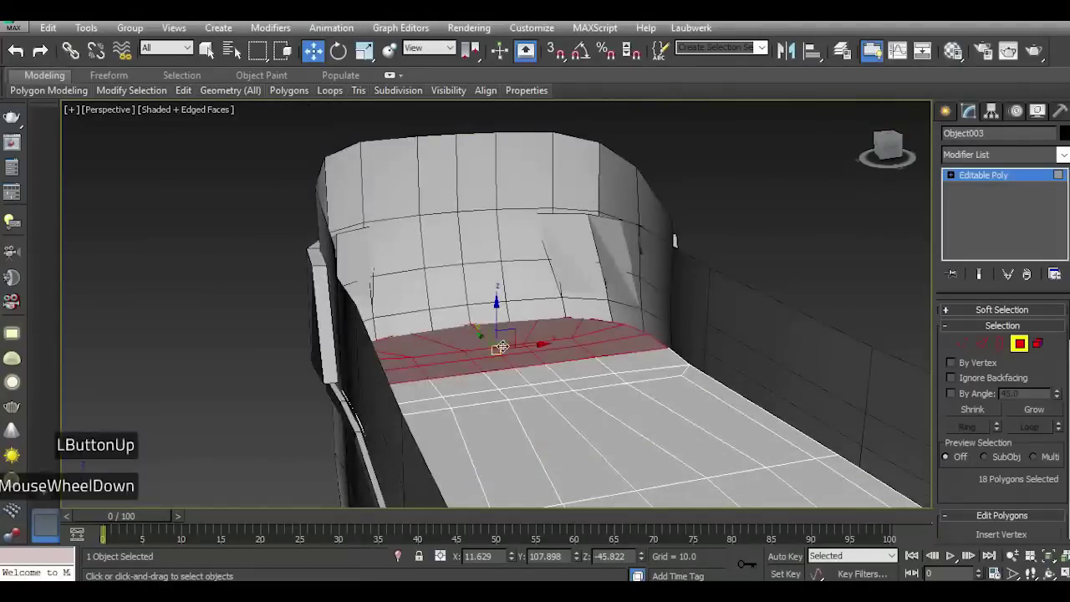
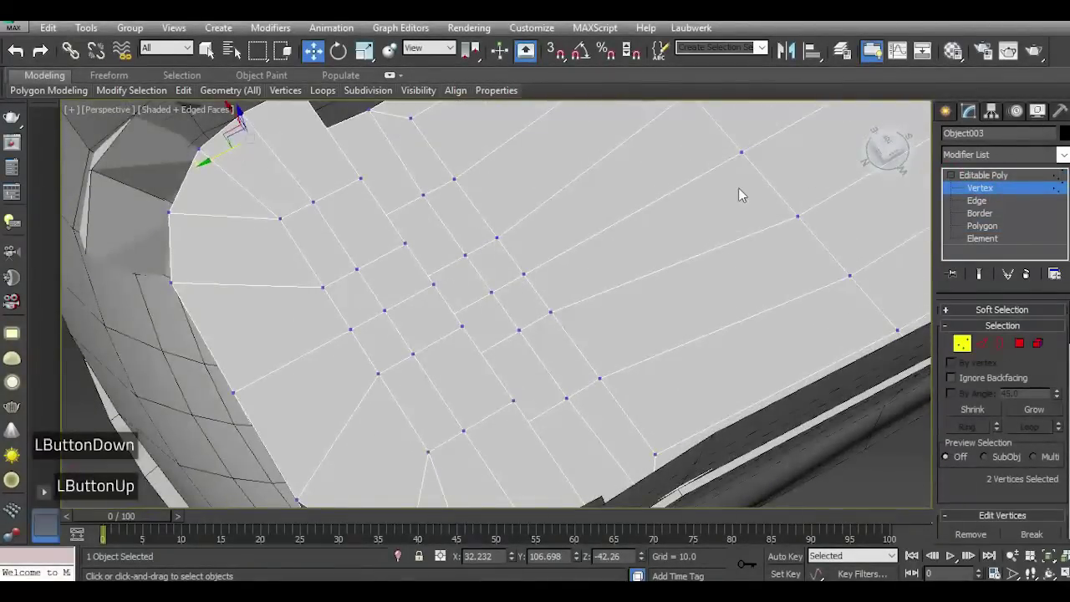
# In Top view, select a point on the platform's curved edge to start fitting it to the bulwark.
pyautogui.press('t')
pyautogui.scroll(-3)
pyautogui.scroll(3)
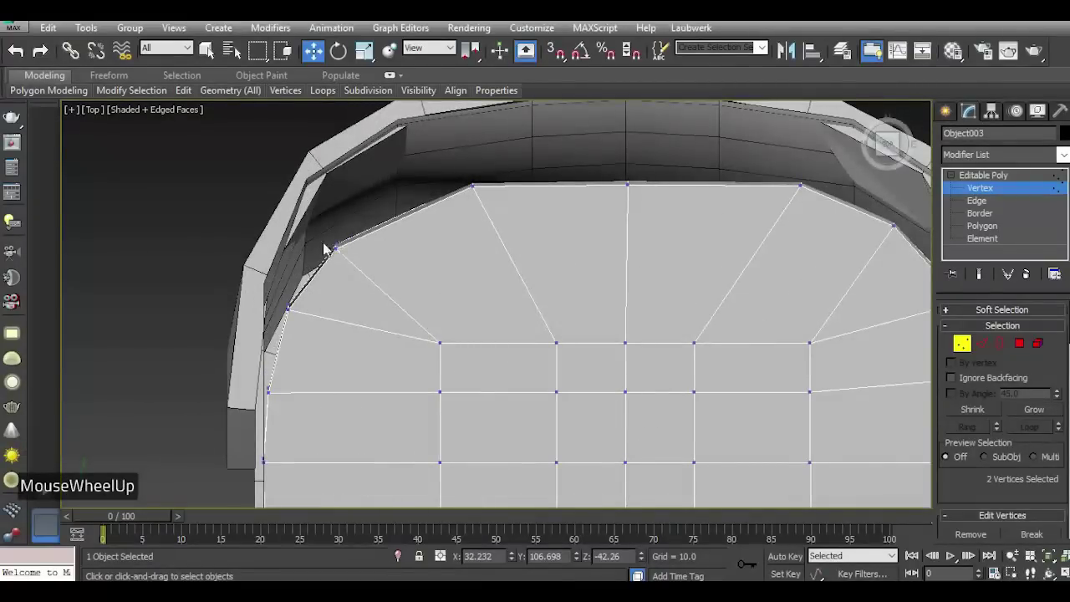
pyautogui.click(332, 240)
pyautogui.scroll(3)
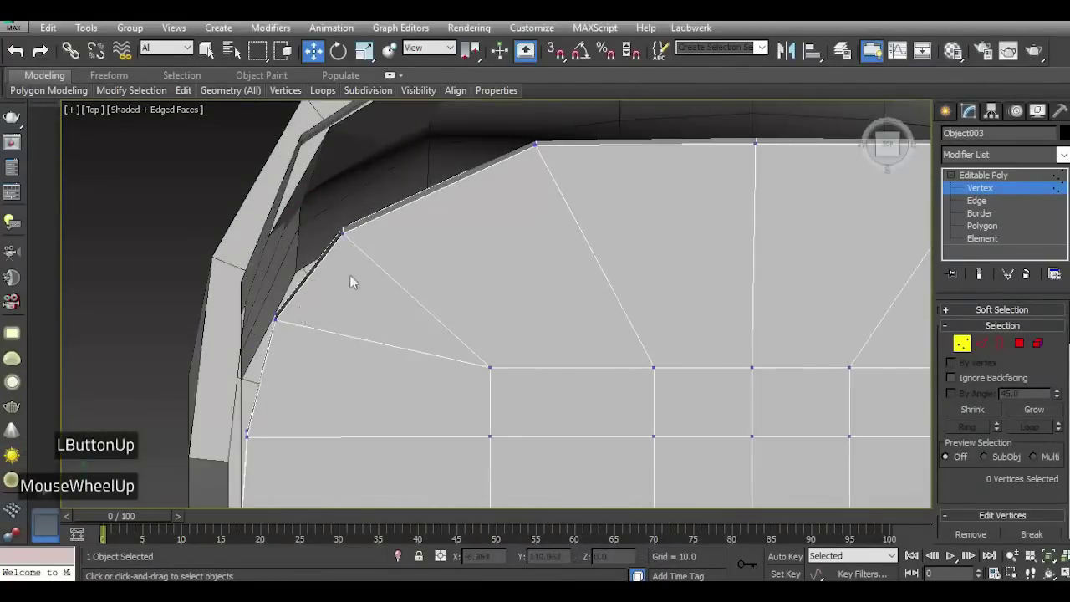
pyautogui.scroll(-3)
pyautogui.scroll(3)
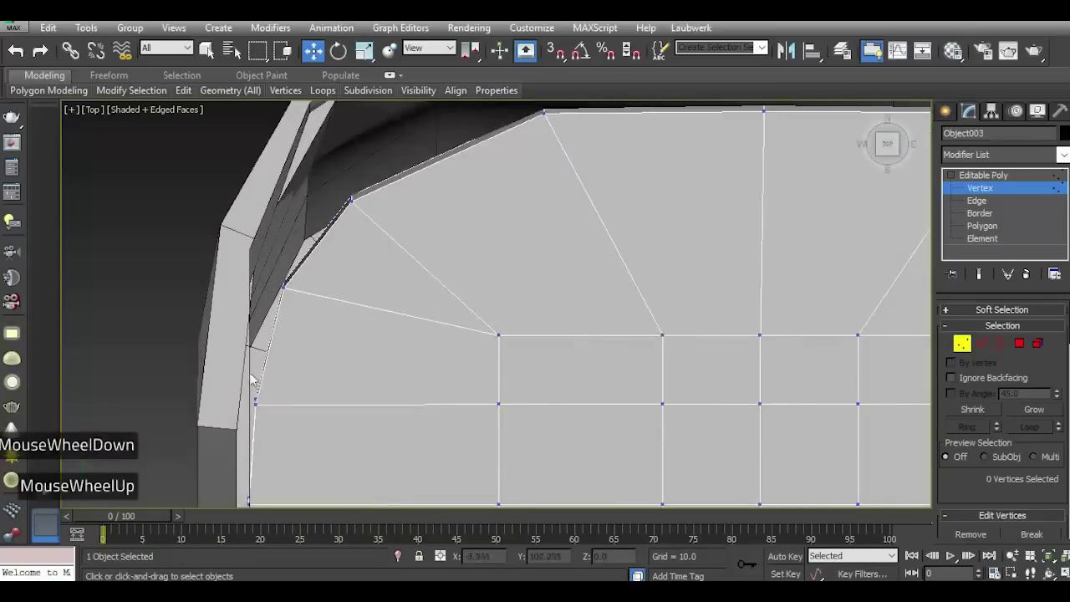
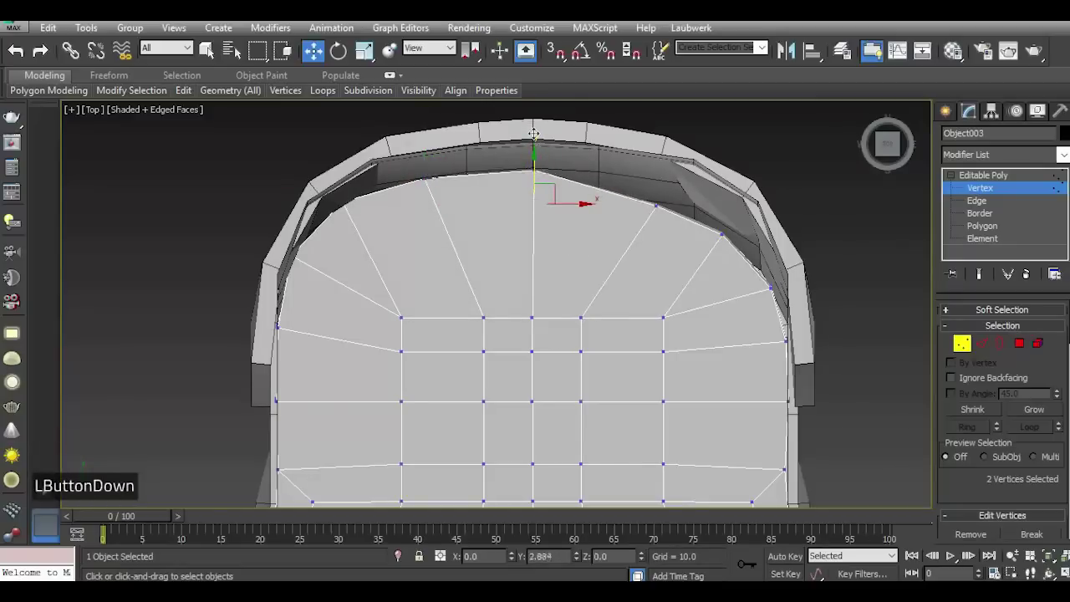
# Move the front-tip and adjacent curved-edge vertex pairs to follow the bulwark, then return to perspective.
pyautogui.click(579, 146)
pyautogui.click(674, 204)
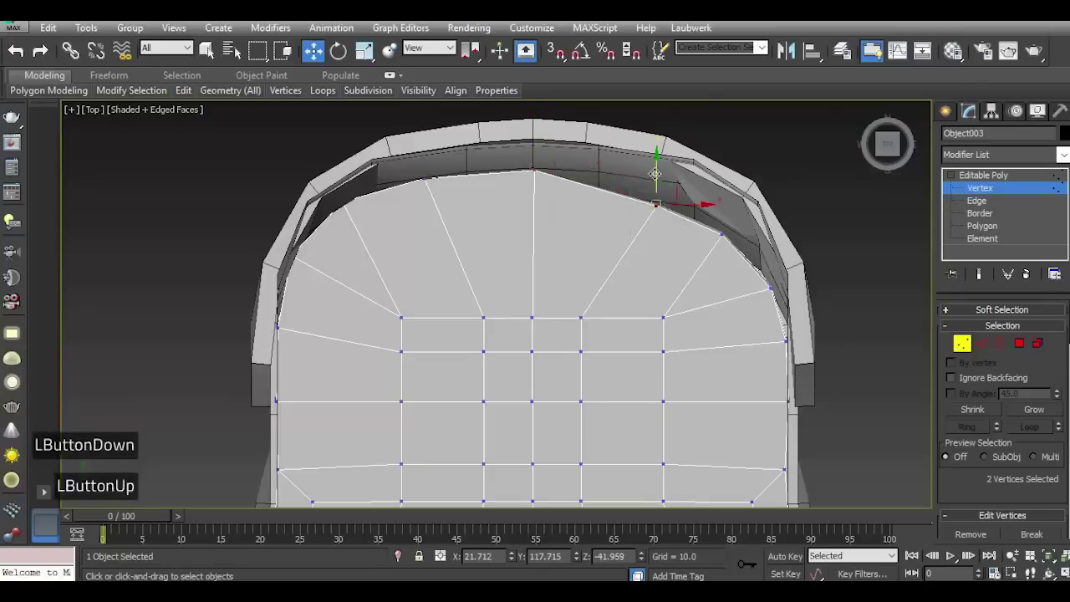
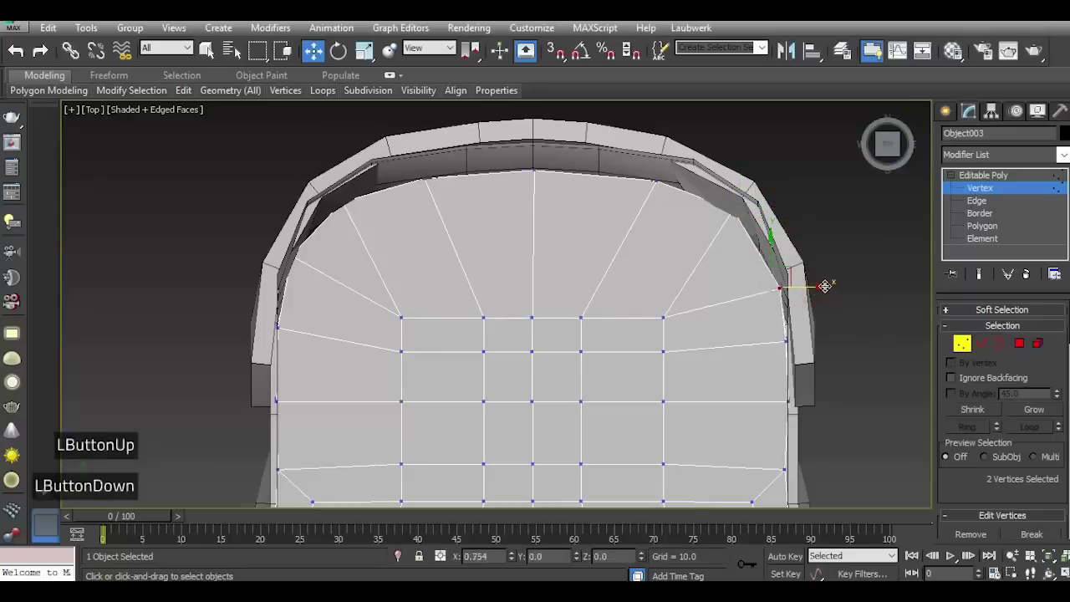
pyautogui.scroll(-3)
pyautogui.press('p')
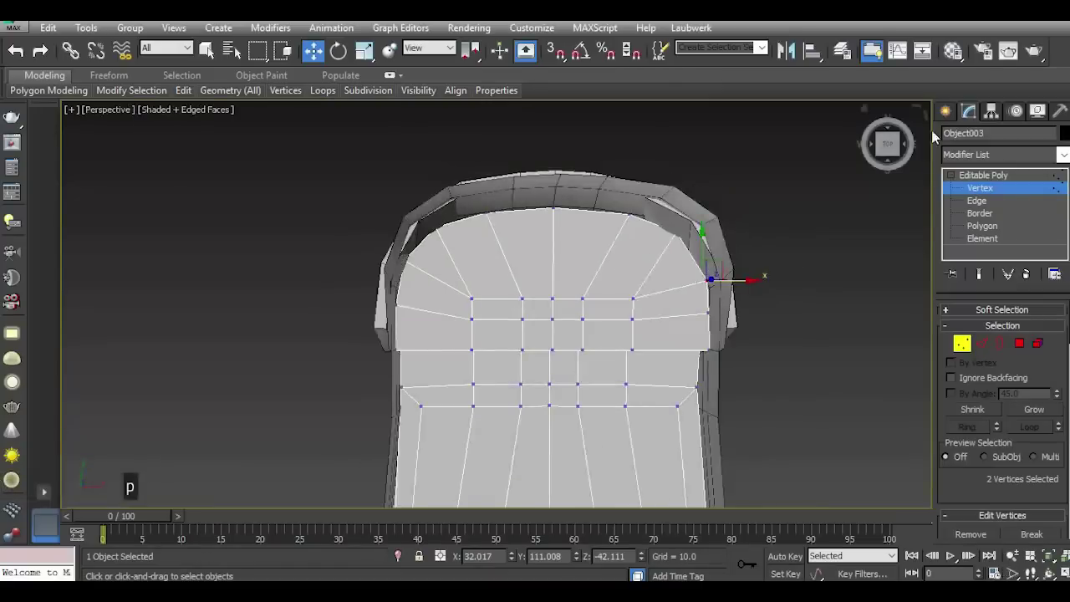
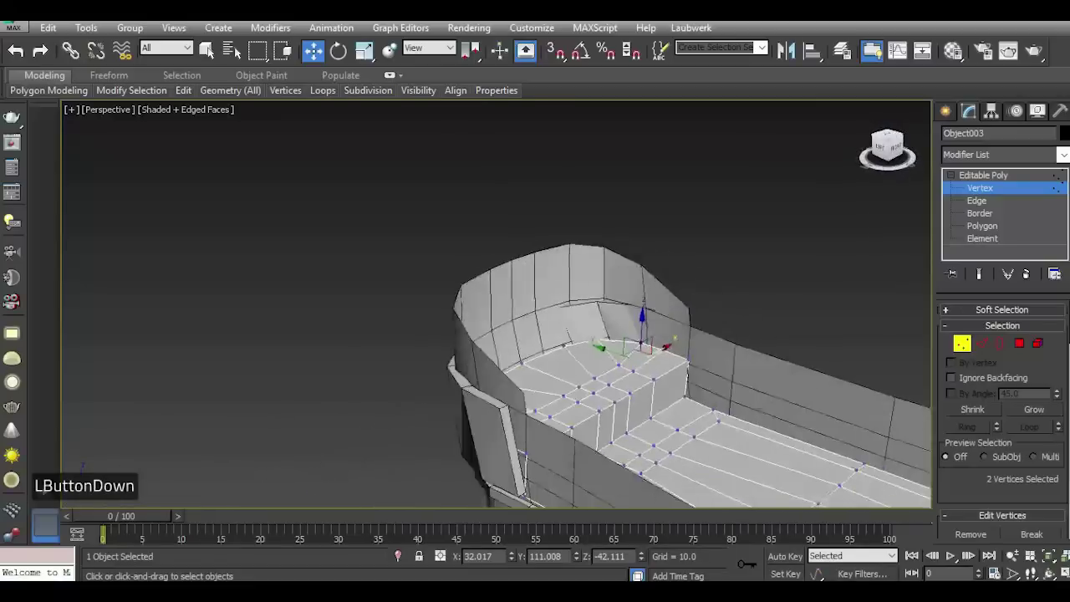
# Orbit the bow and view the finished forecastle step from straight ahead.
pyautogui.scroll(-3)
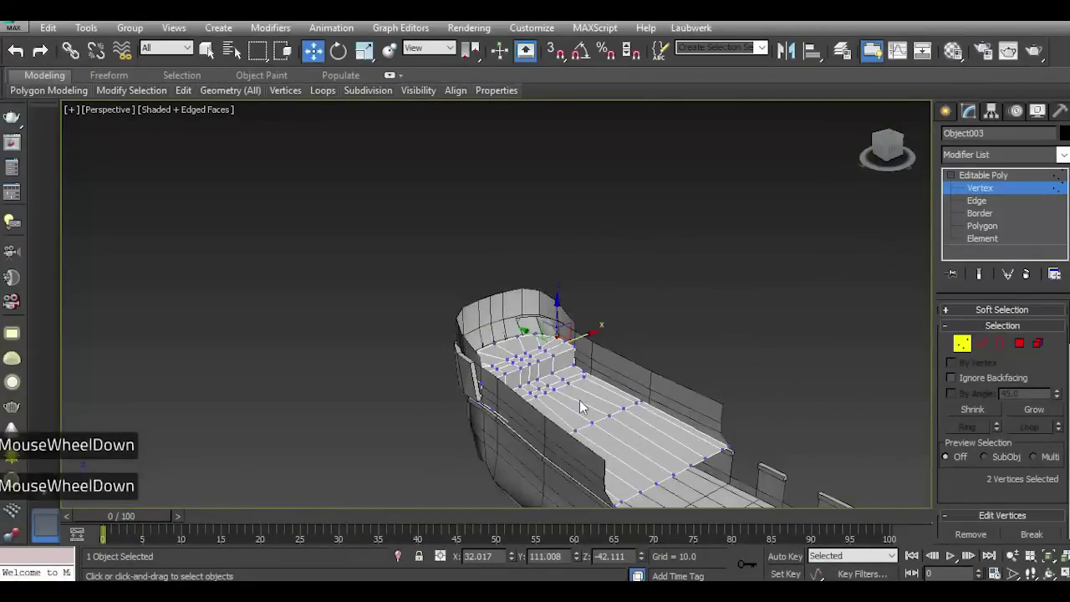
pyautogui.scroll(3)
pyautogui.doubleClick(773, 338)
pyautogui.click(900, 155)
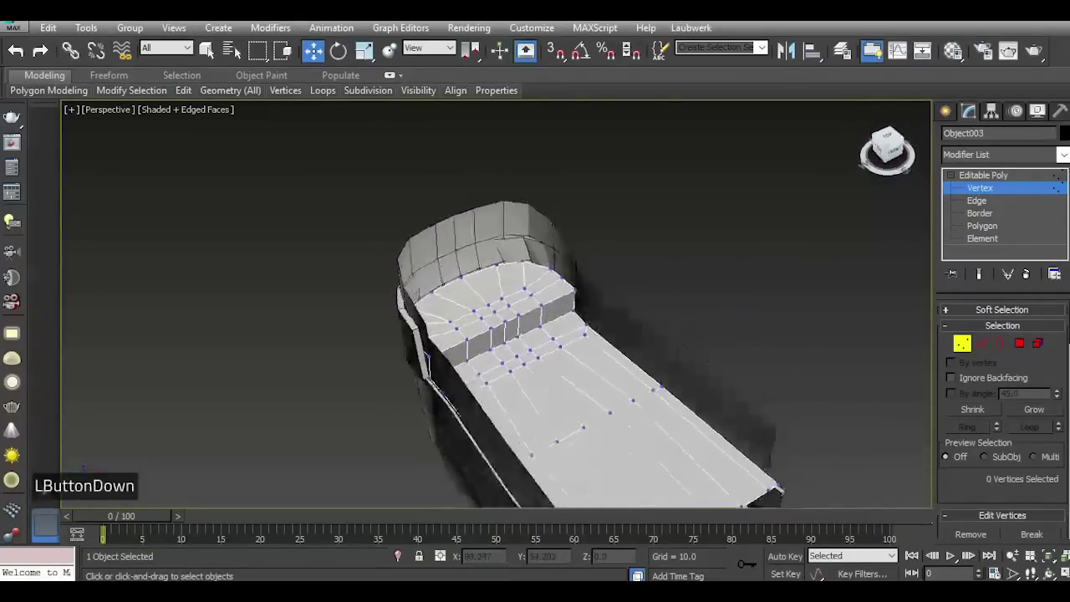
pyautogui.scroll(-3)
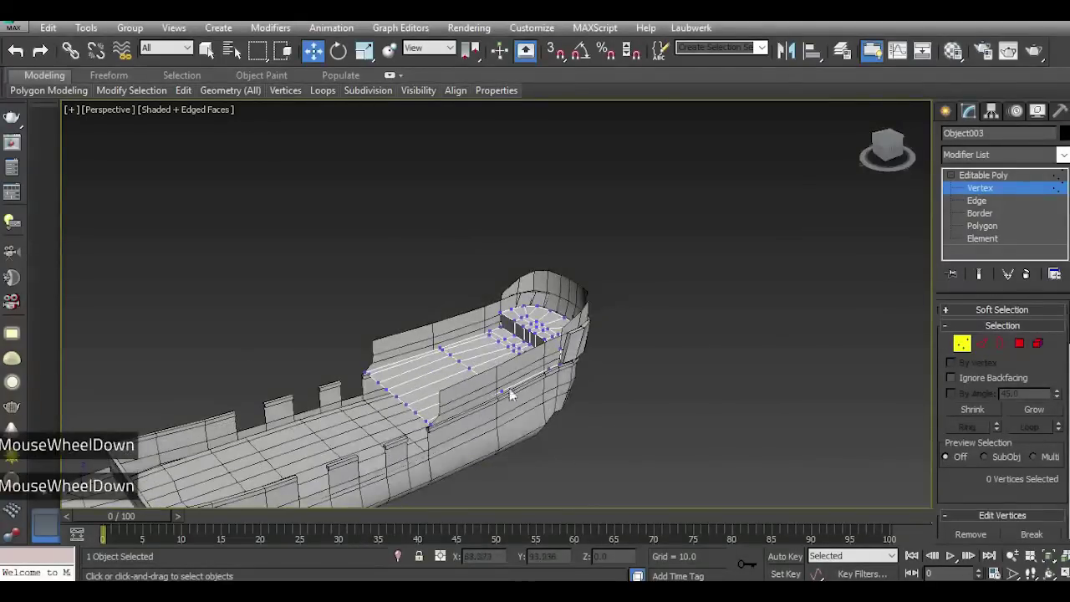
pyautogui.scroll(3)
pyautogui.scroll(3)
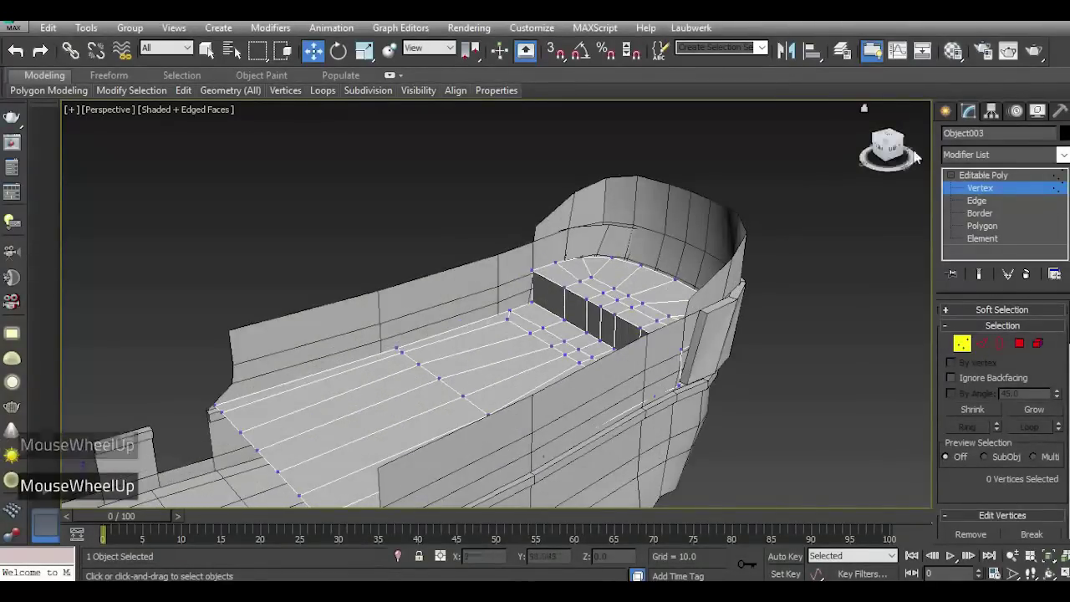
pyautogui.click(904, 156)
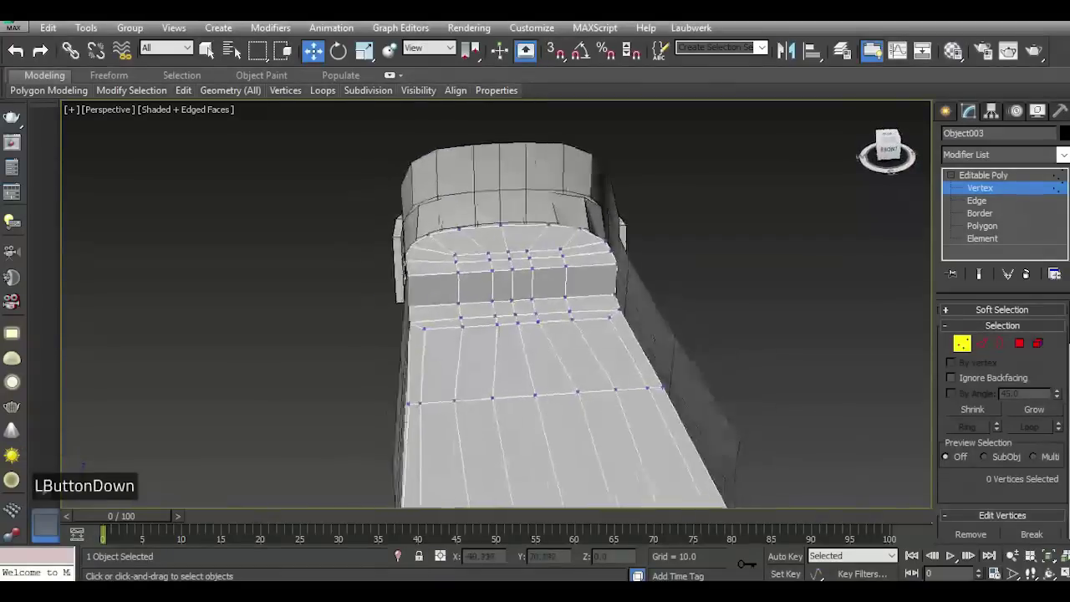
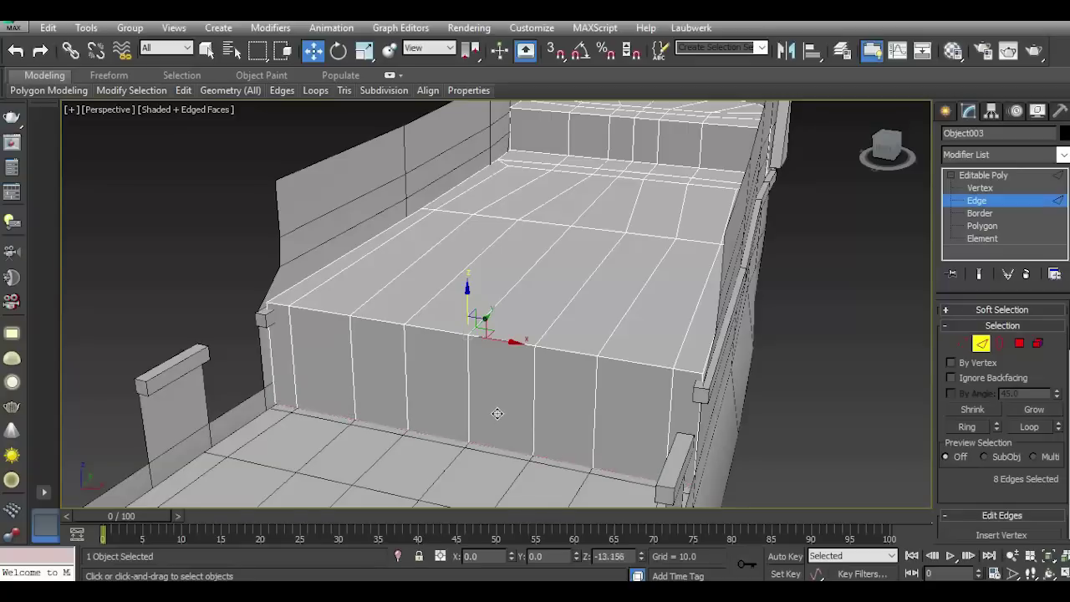
# Inspect the step's front edges in Edge mode and deselect the hull.
pyautogui.scroll(-3)
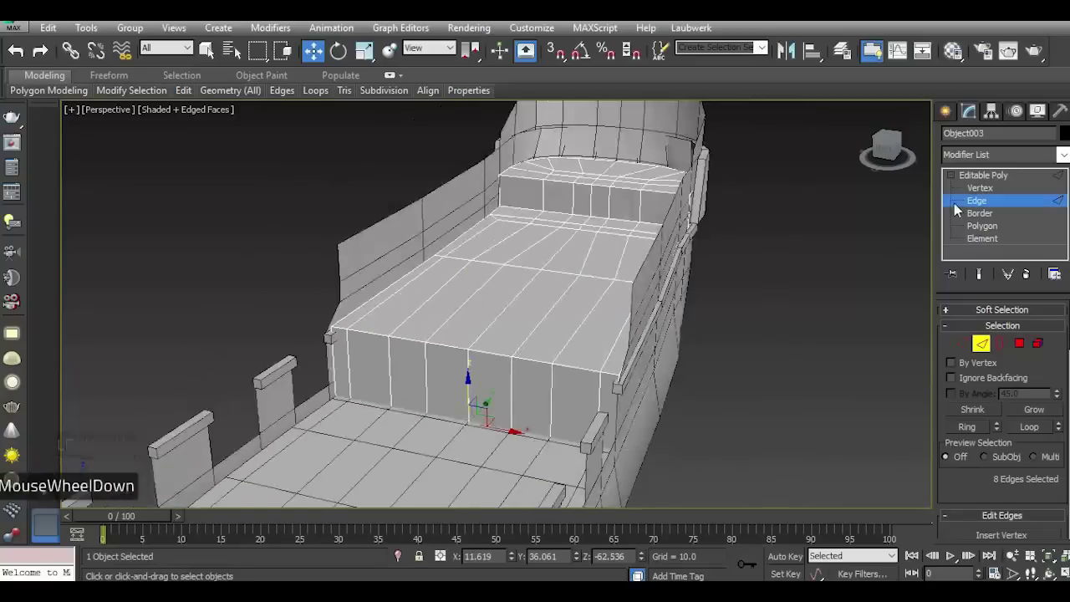
pyautogui.click(893, 156)
pyautogui.scroll(3)
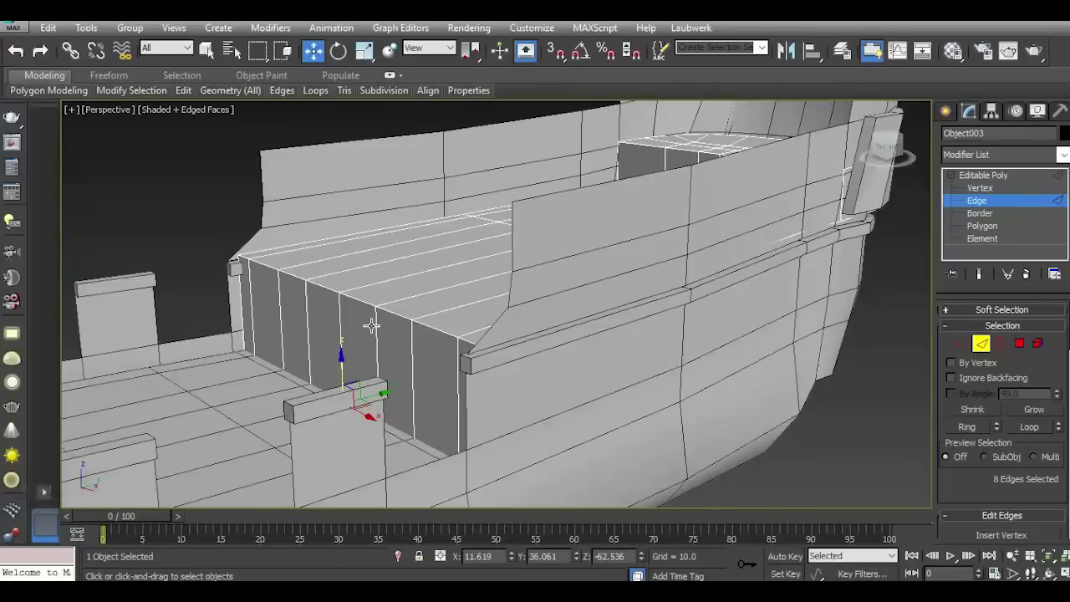
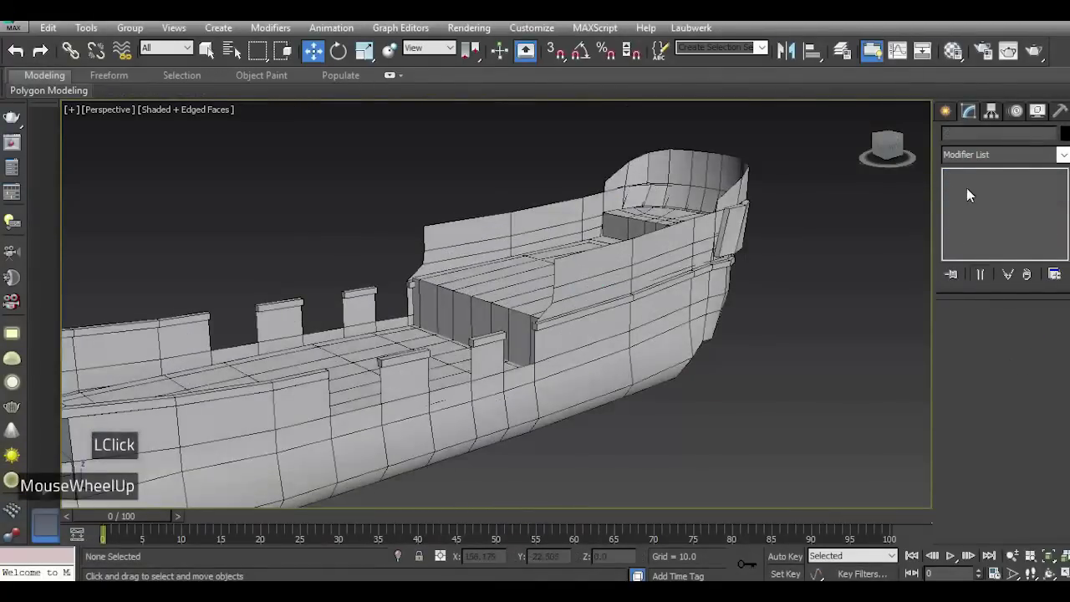
# Draw a three-sided Line frame beside the hull rendered as a Radial tube of thickness 1.0.
pyautogui.click(899, 156)
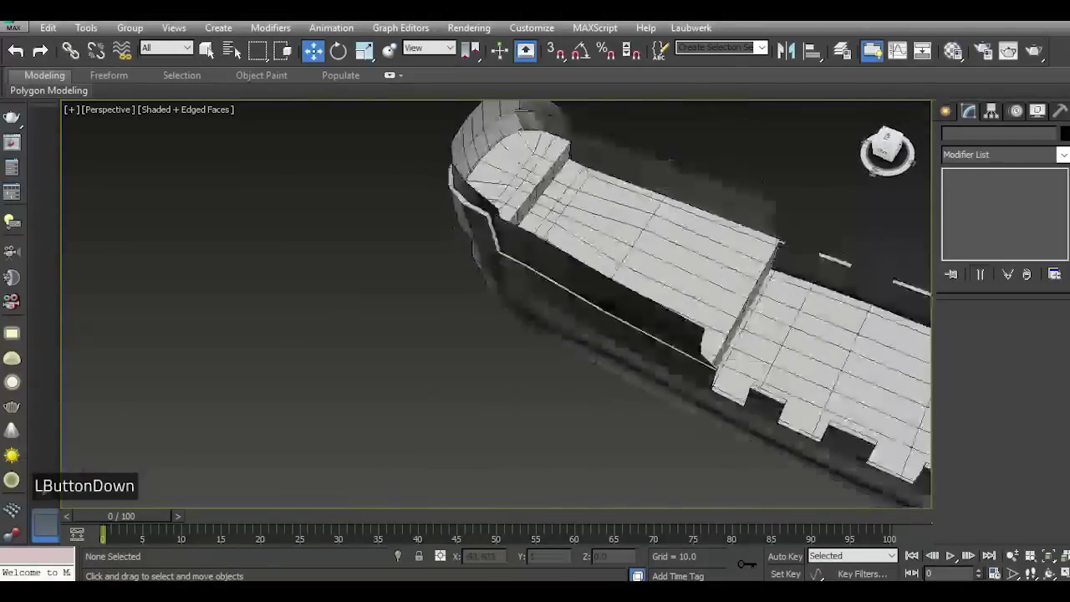
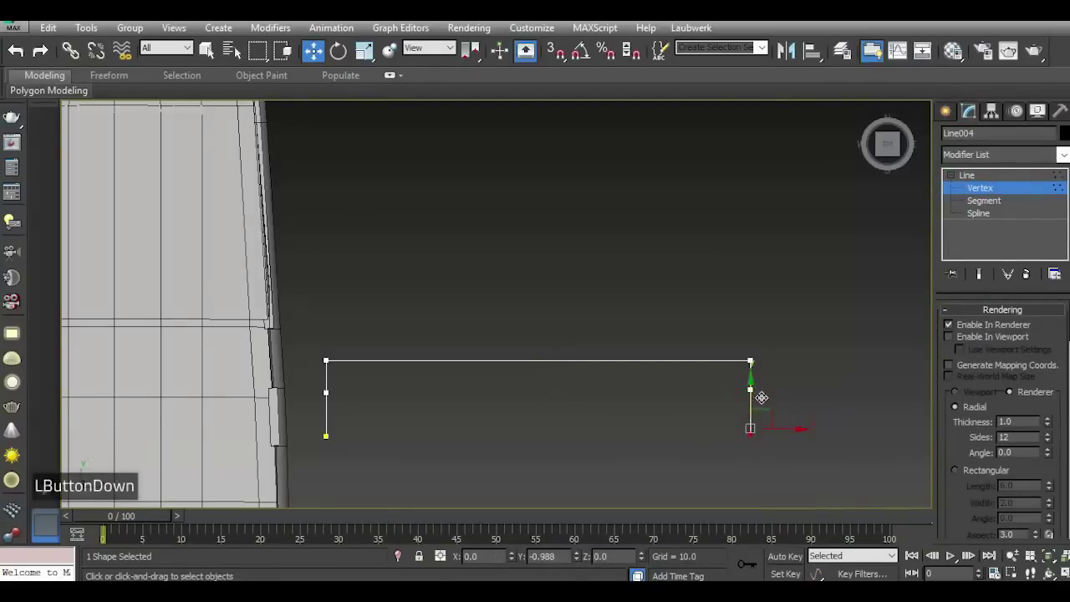
# Move a corner vertex of the Line004 rail frame and check its fit in perspective view.
pyautogui.click(336, 418)
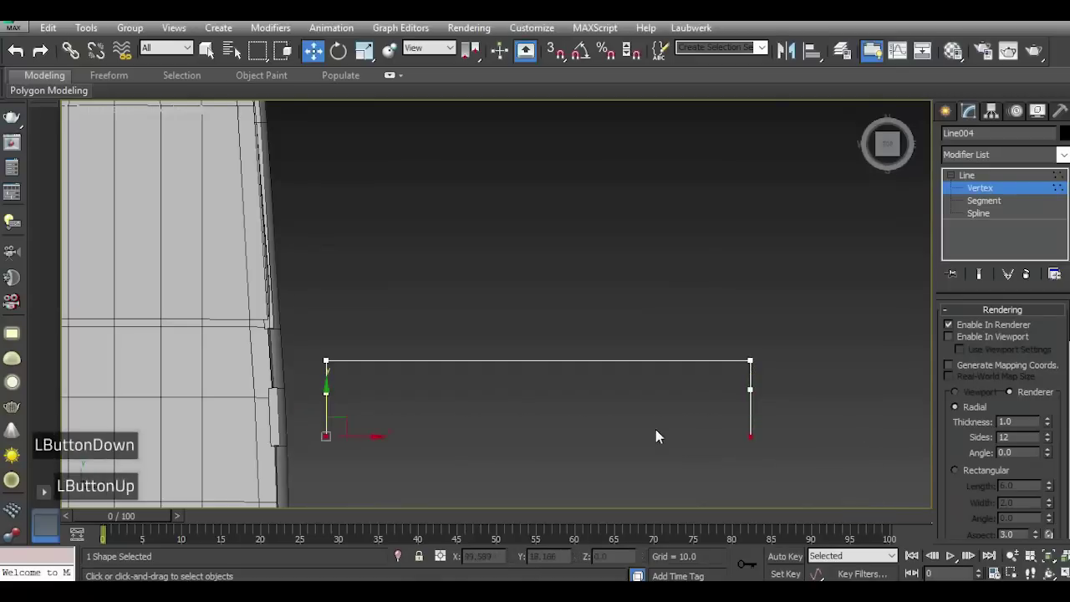
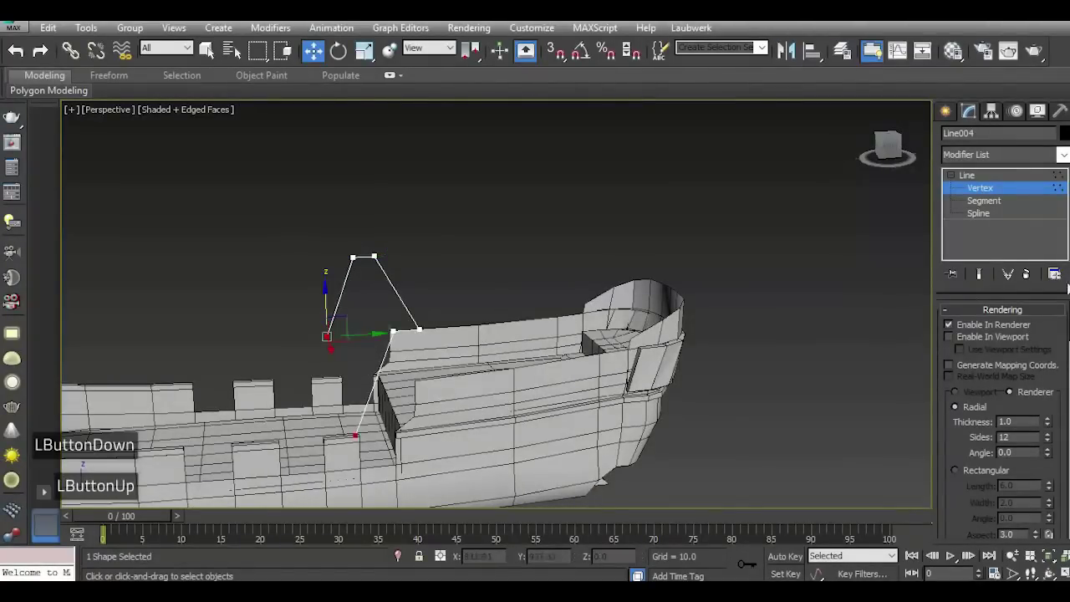
pyautogui.doubleClick(977, 182)
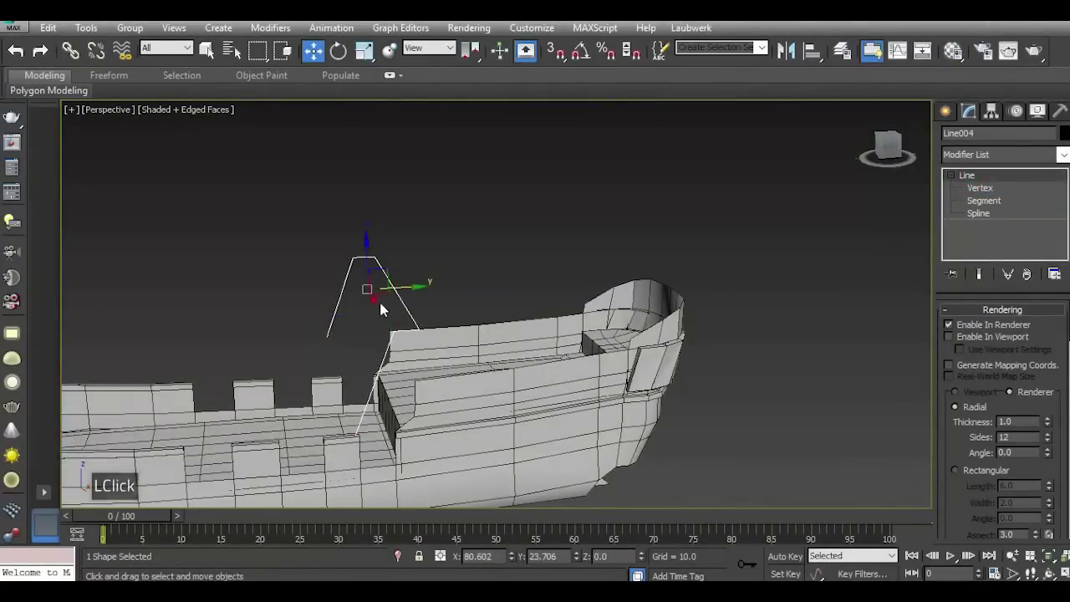
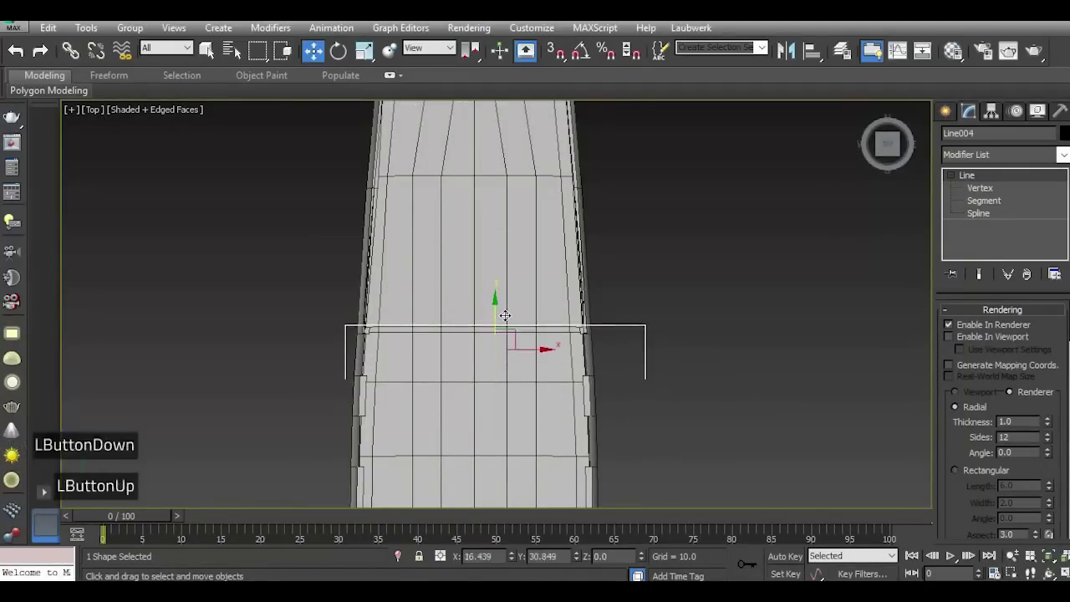
pyautogui.press('p')
pyautogui.click(890, 144)
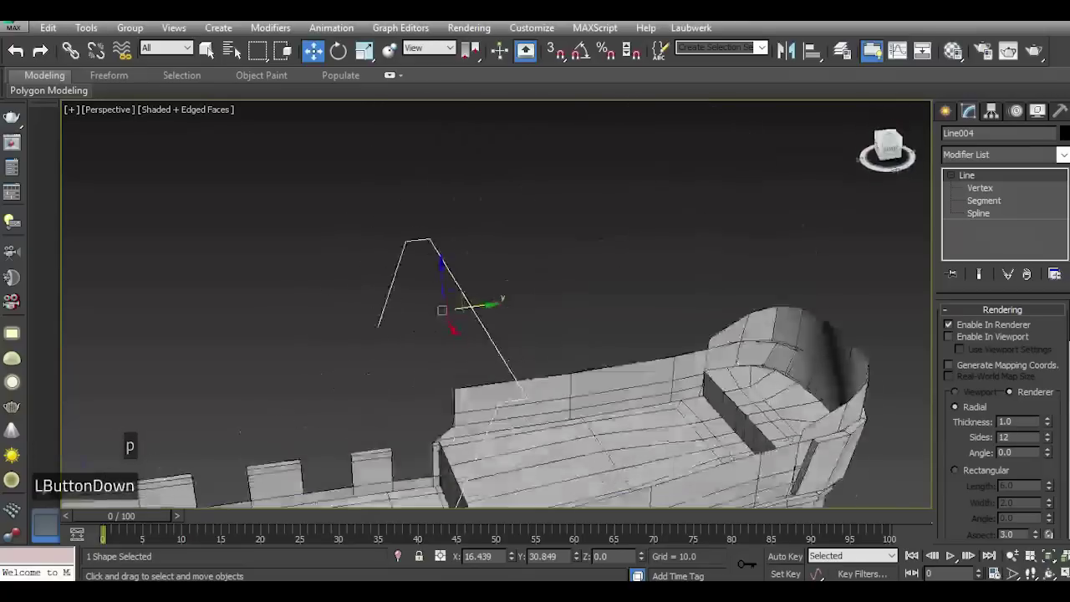
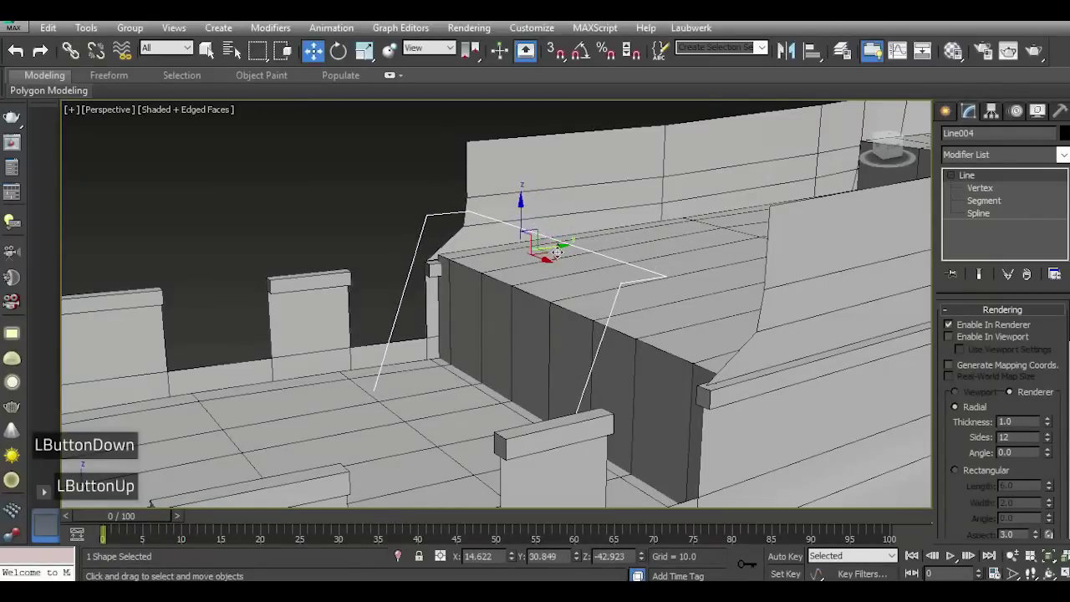
pyautogui.scroll(3)
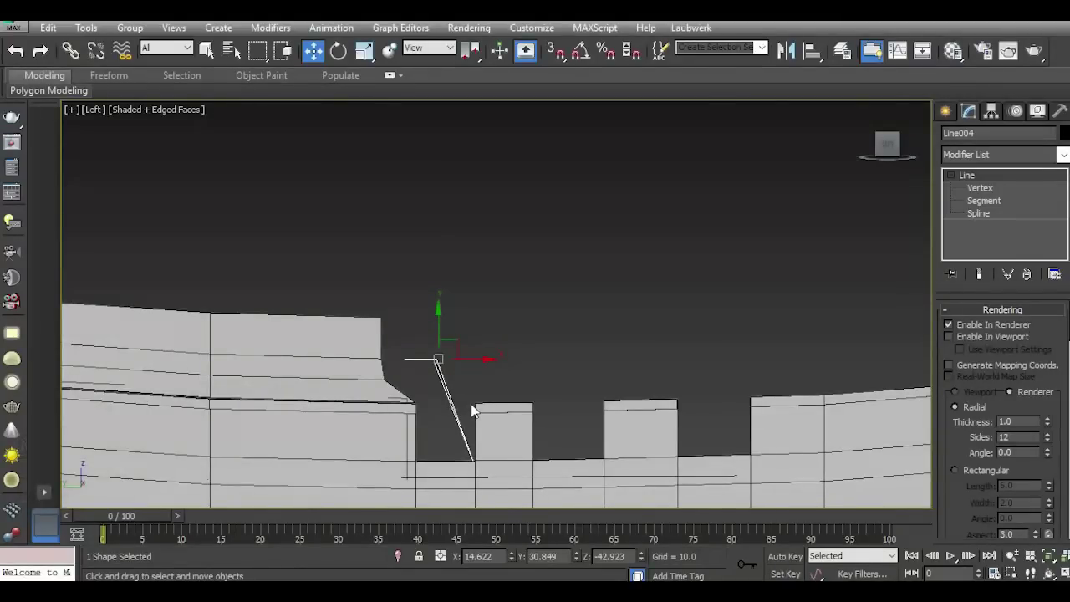
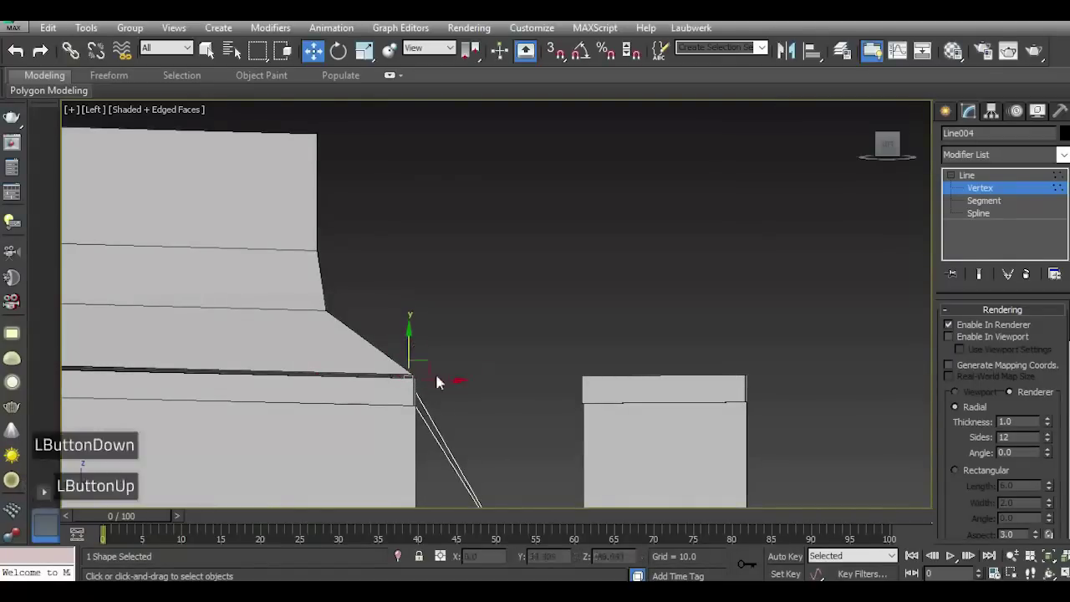
pyautogui.scroll(-3)
pyautogui.press('p')
# Reposition the frame's top-bar corners so it arches over the raised forecastle step.
pyautogui.click(894, 148)
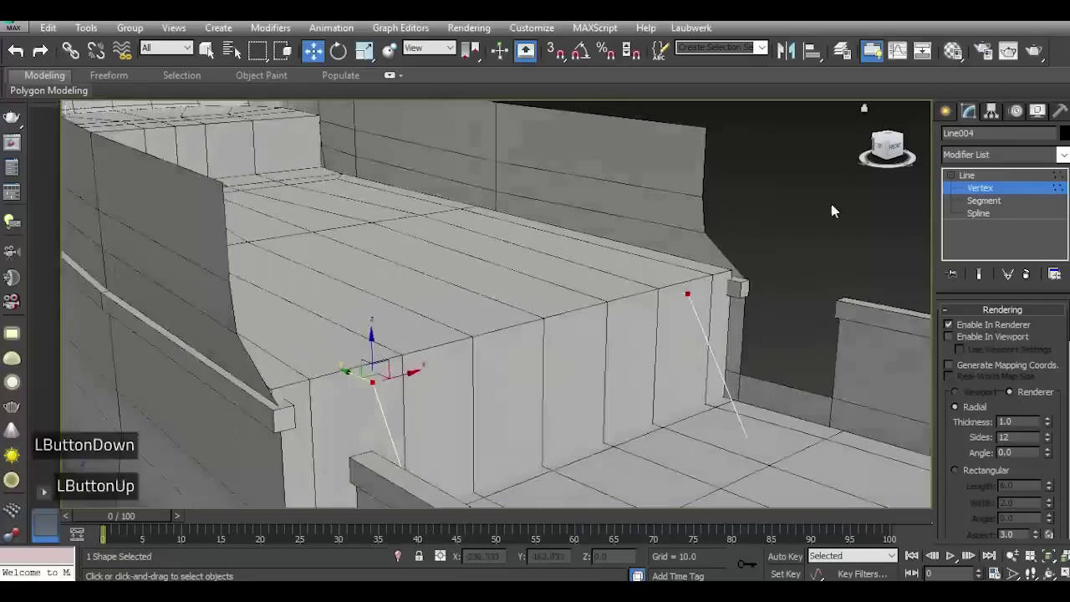
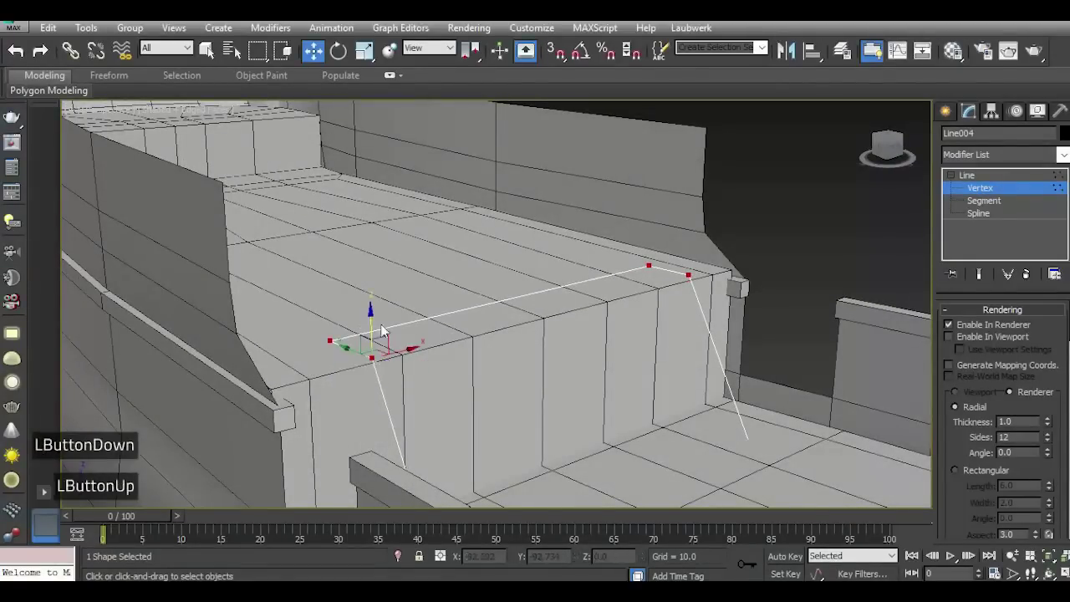
pyautogui.click(906, 149)
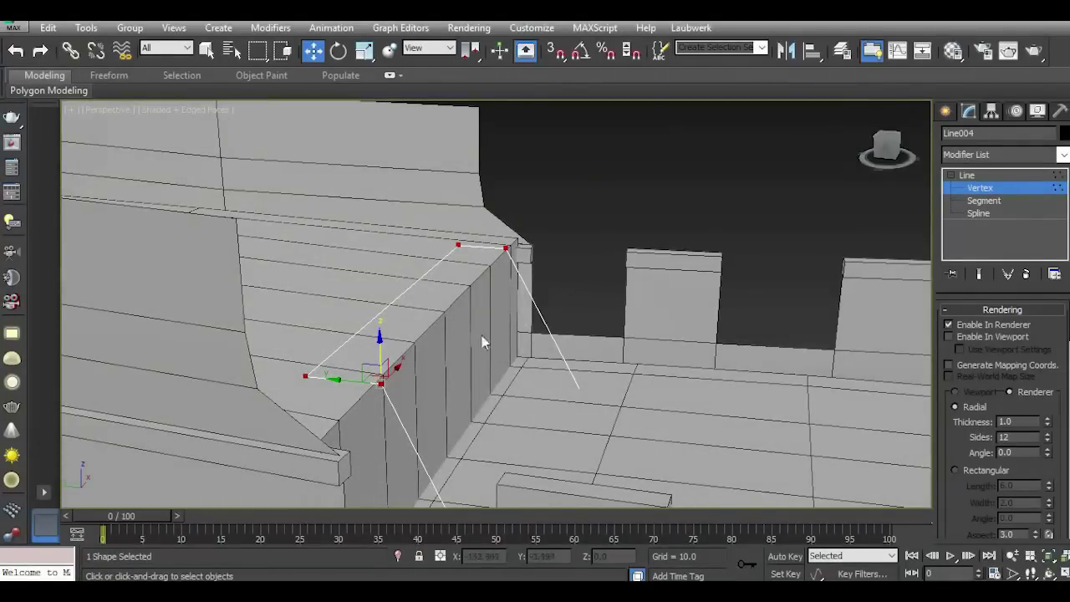
pyautogui.scroll(-3)
pyautogui.click(896, 149)
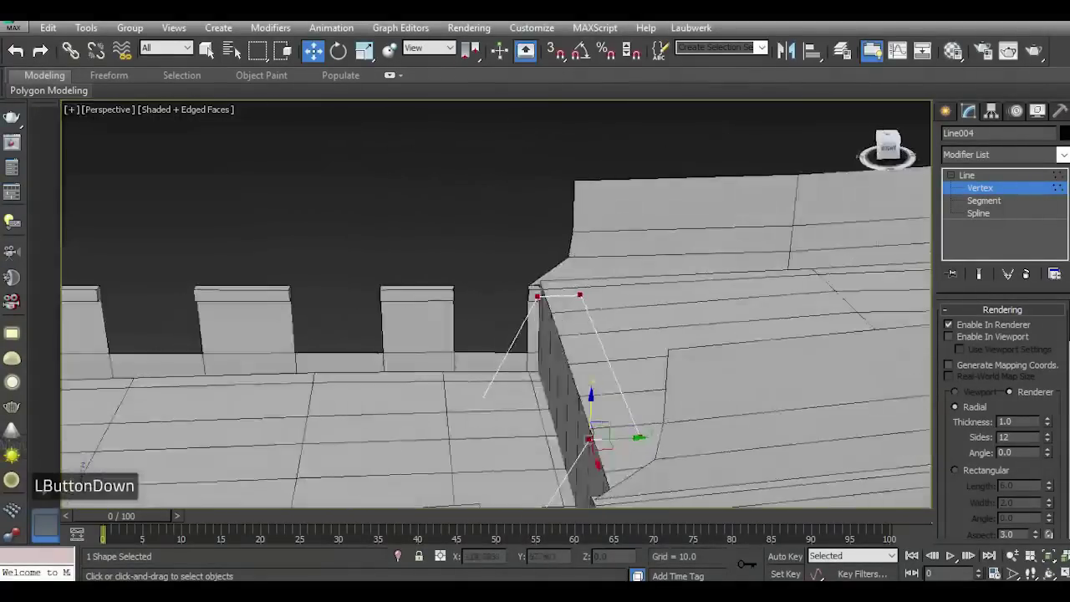
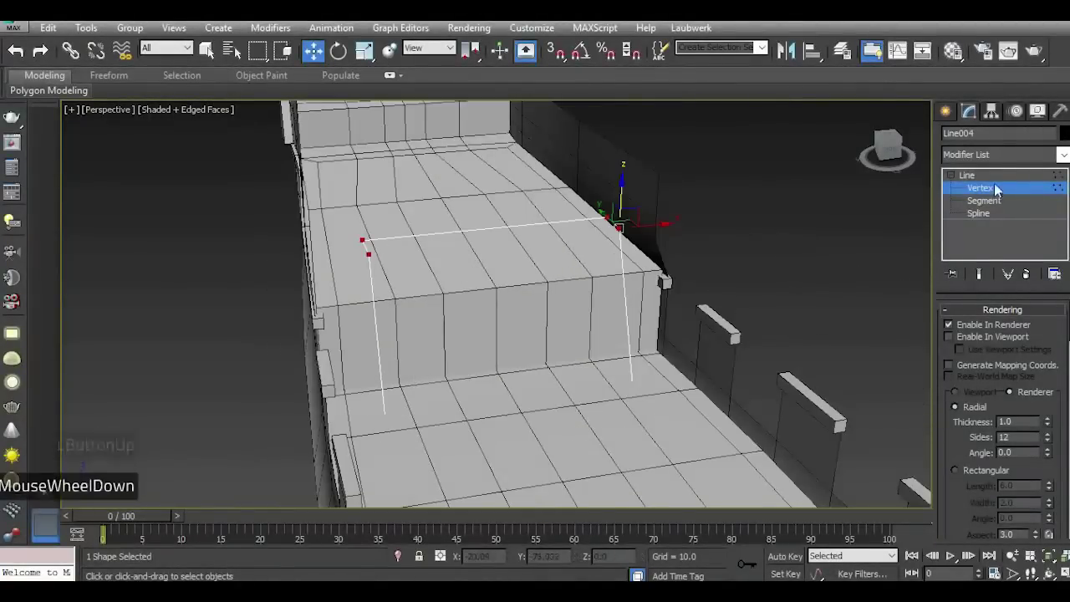
pyautogui.click(991, 179)
pyautogui.click(974, 182)
pyautogui.click(898, 161)
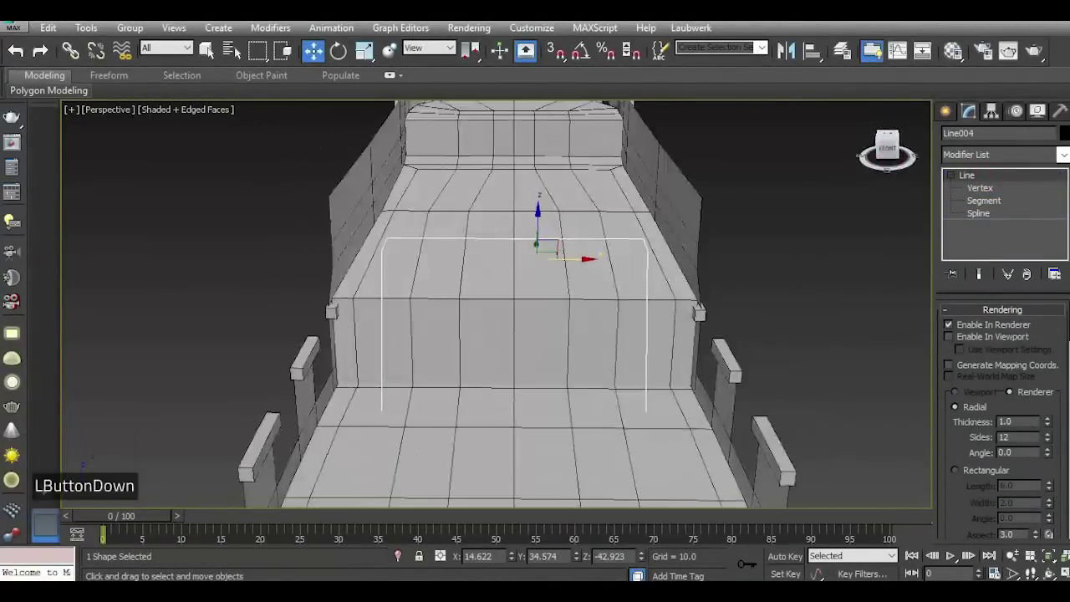
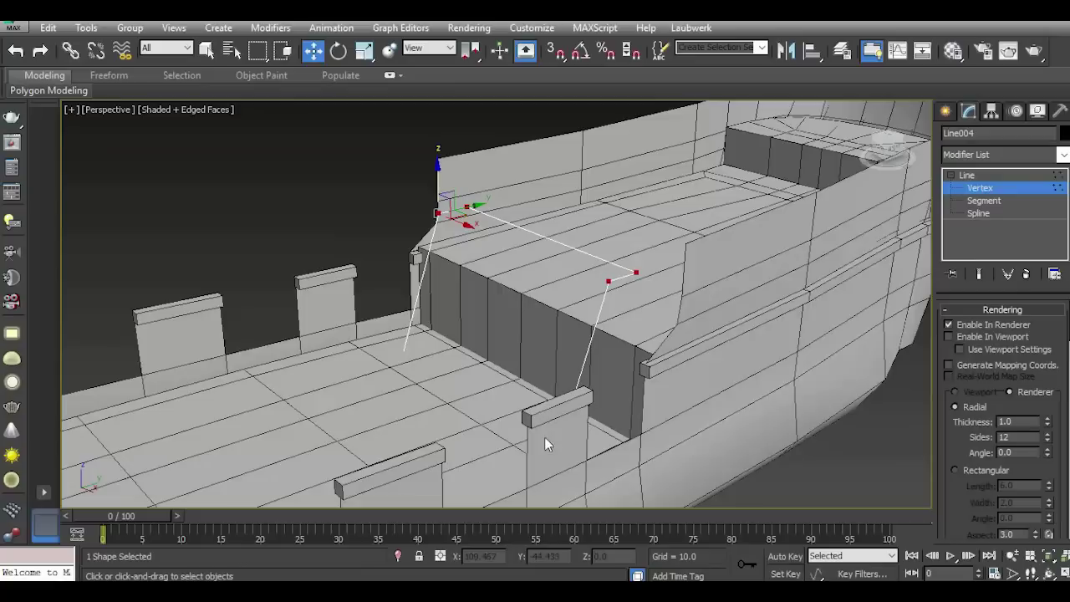
# Pull the frame's leg bottom and left-side corner points down to the lower deck.
pyautogui.click(413, 370)
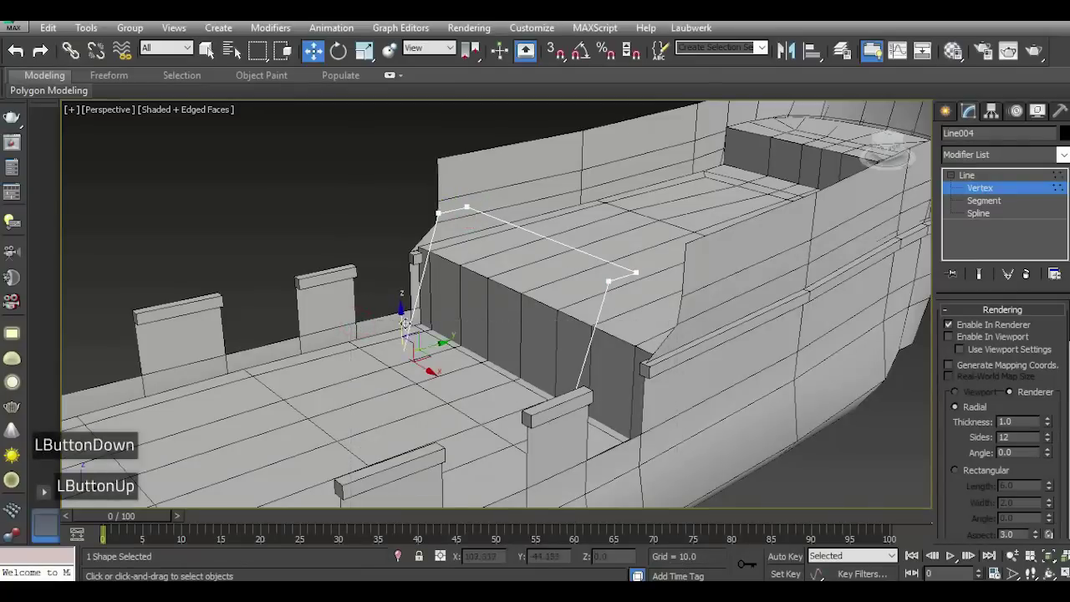
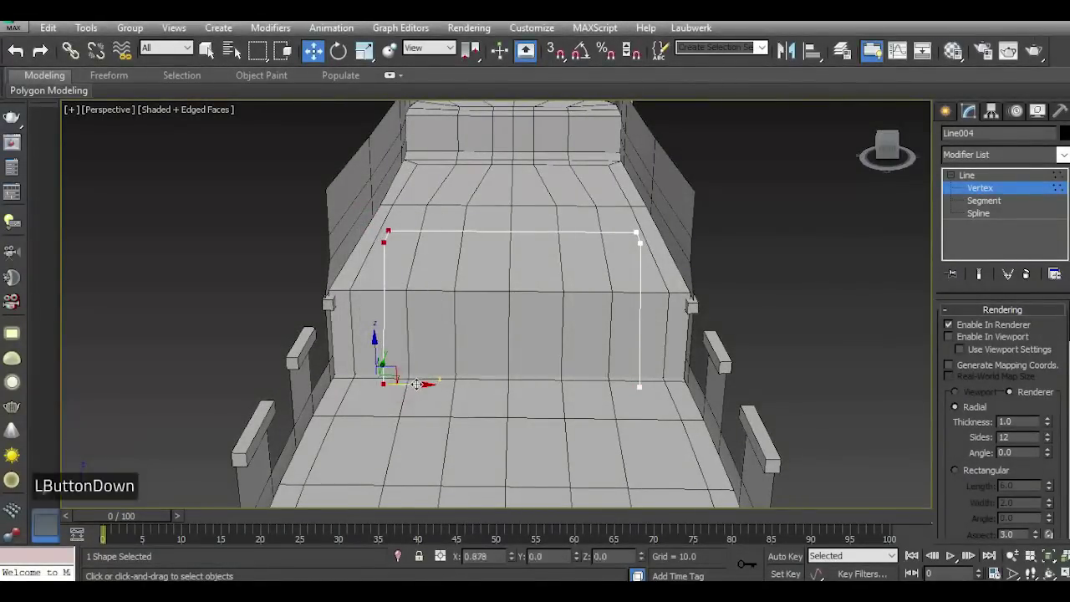
pyautogui.doubleClick(21, 51)
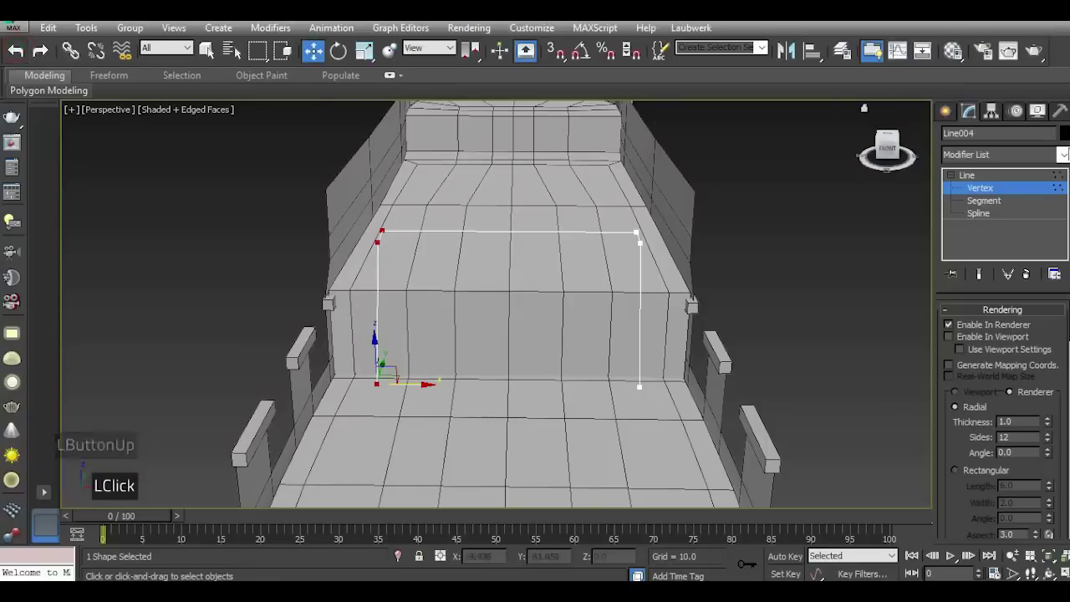
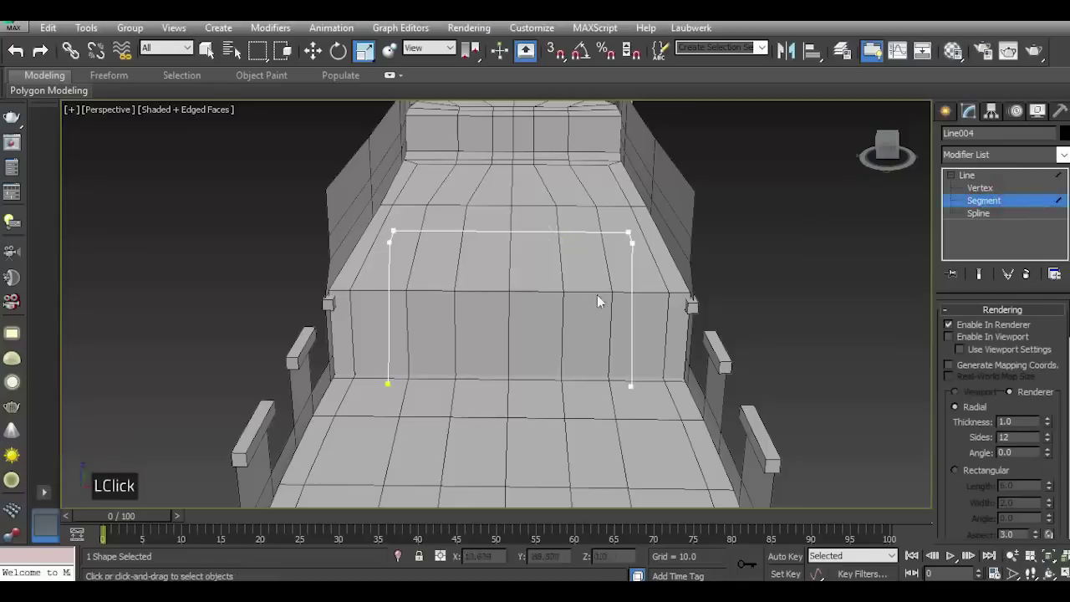
# At Segment level, Shift-move the frame's right leg to copy it out toward the ship's side wall.
pyautogui.doubleClick(635, 239)
pyautogui.scroll(3)
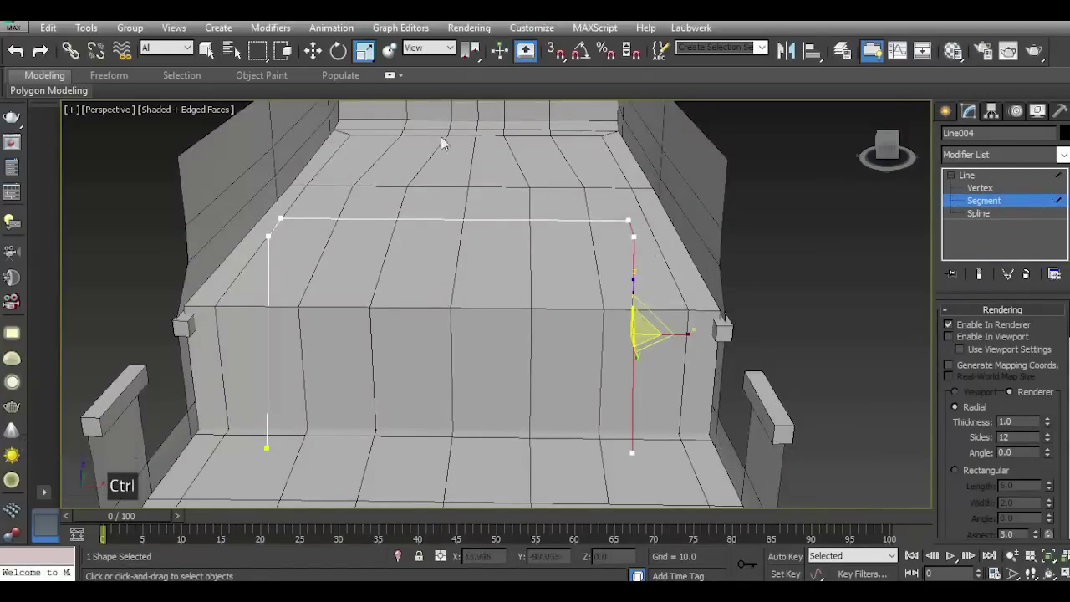
pyautogui.click(327, 60)
pyautogui.click(371, 72)
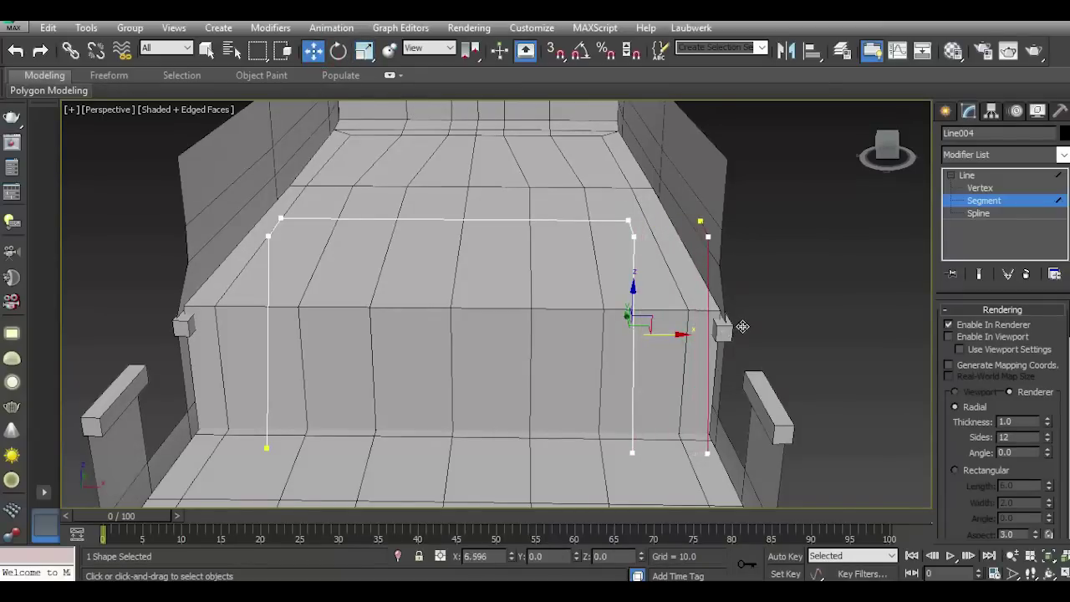
pyautogui.press('shift+Return')
pyautogui.press('shift+Return')
pyautogui.press('shift+Return')
pyautogui.click(637, 232)
pyautogui.click(637, 233)
# Return to Vertex level and view the rail frame from the top.
pyautogui.doubleClick(637, 233)
pyautogui.doubleClick(637, 232)
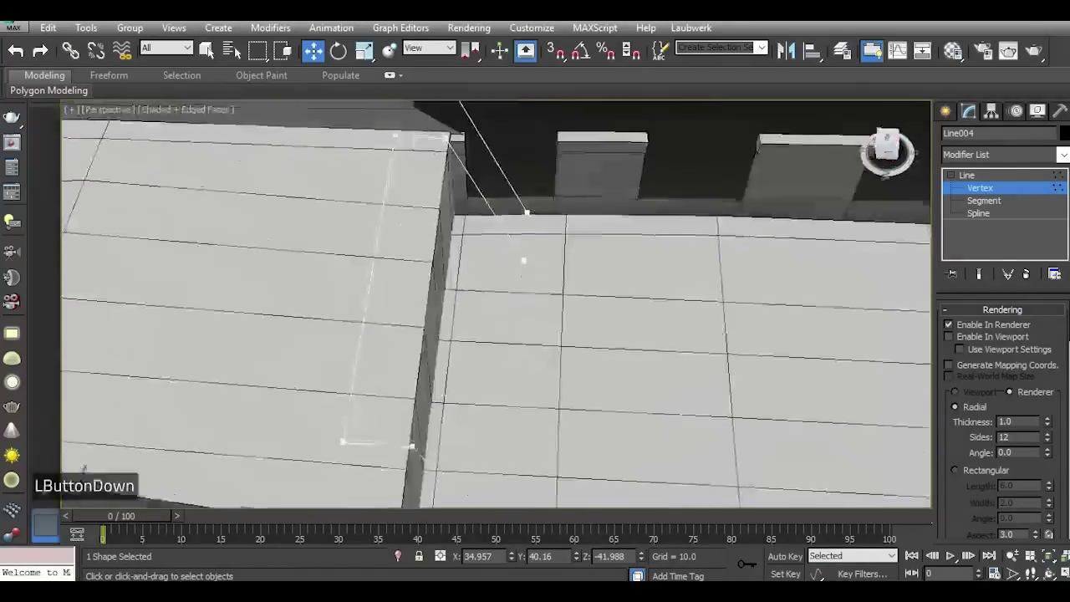
pyautogui.scroll(-3)
pyautogui.scroll(3)
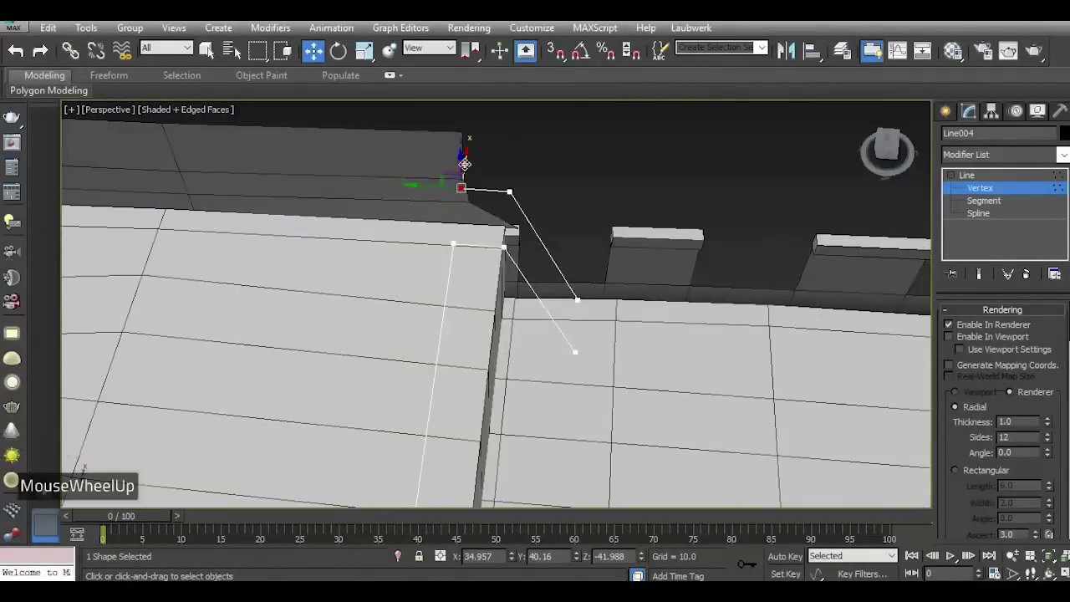
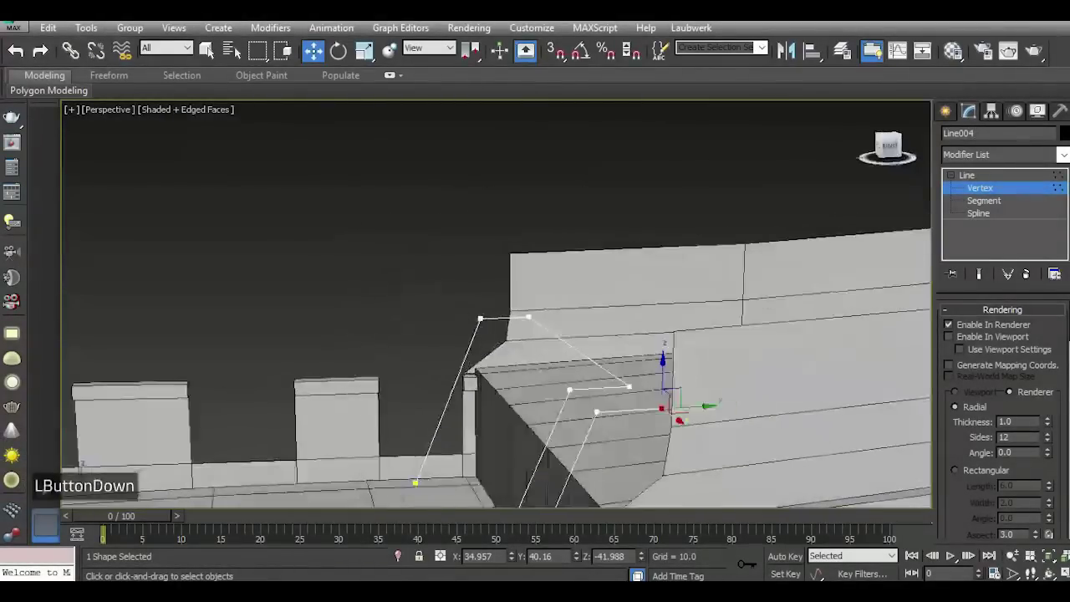
pyautogui.press('t')
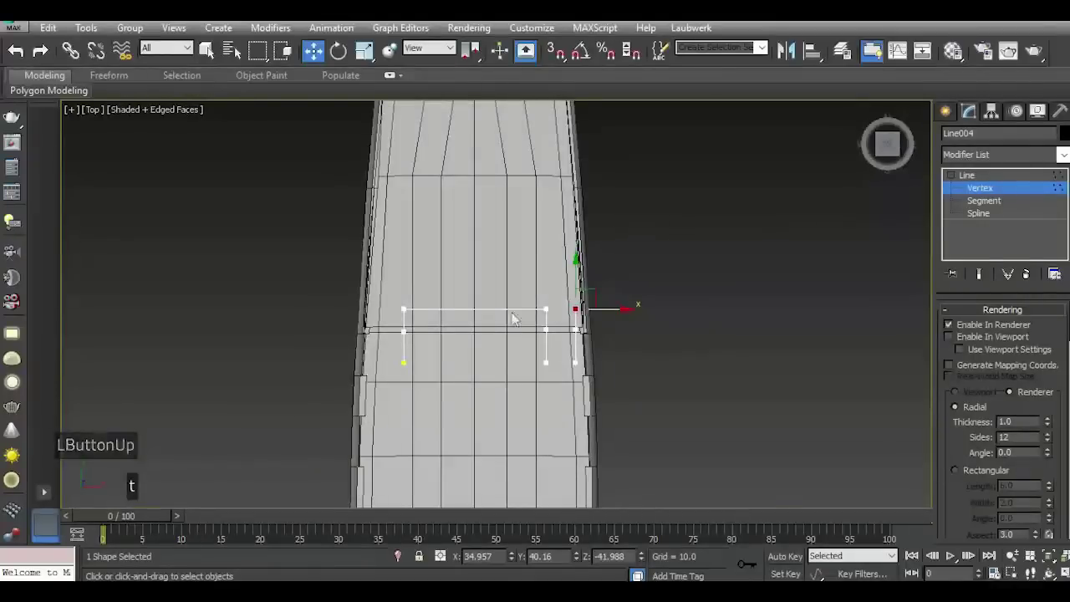
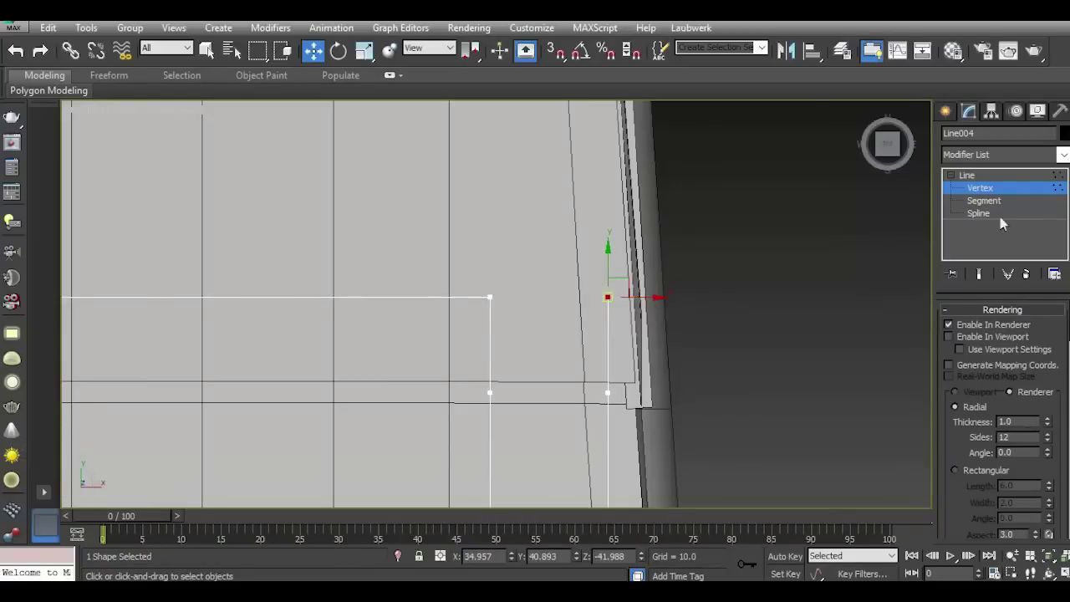
# Start a new Line added into the existing Line004 shape rather than a separate object.
pyautogui.click(990, 179)
pyautogui.click(954, 131)
pyautogui.click(963, 141)
pyautogui.doubleClick(947, 119)
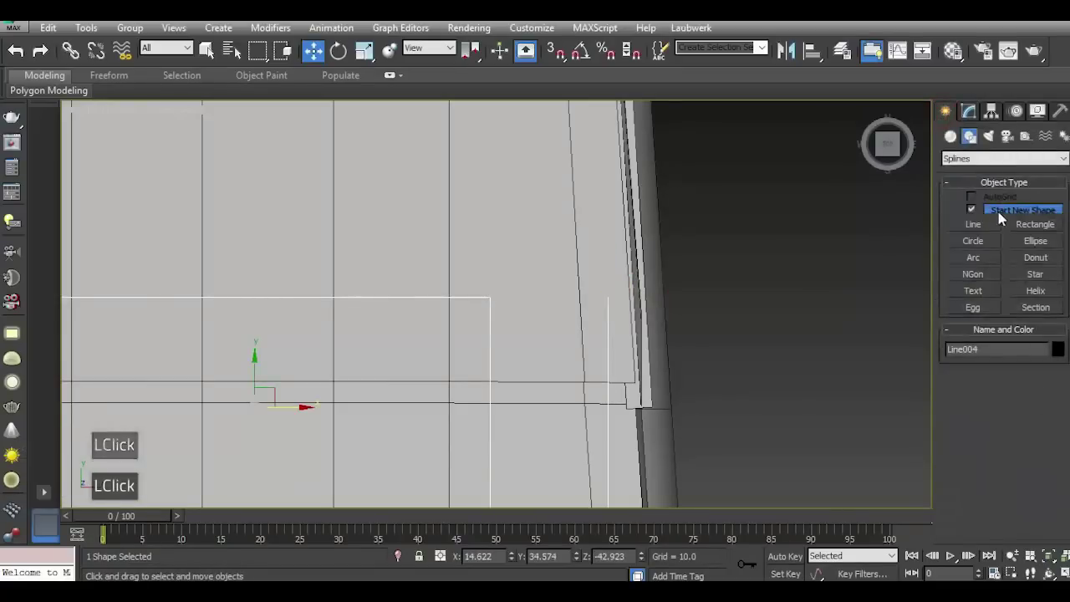
pyautogui.doubleClick(991, 226)
pyautogui.doubleClick(983, 212)
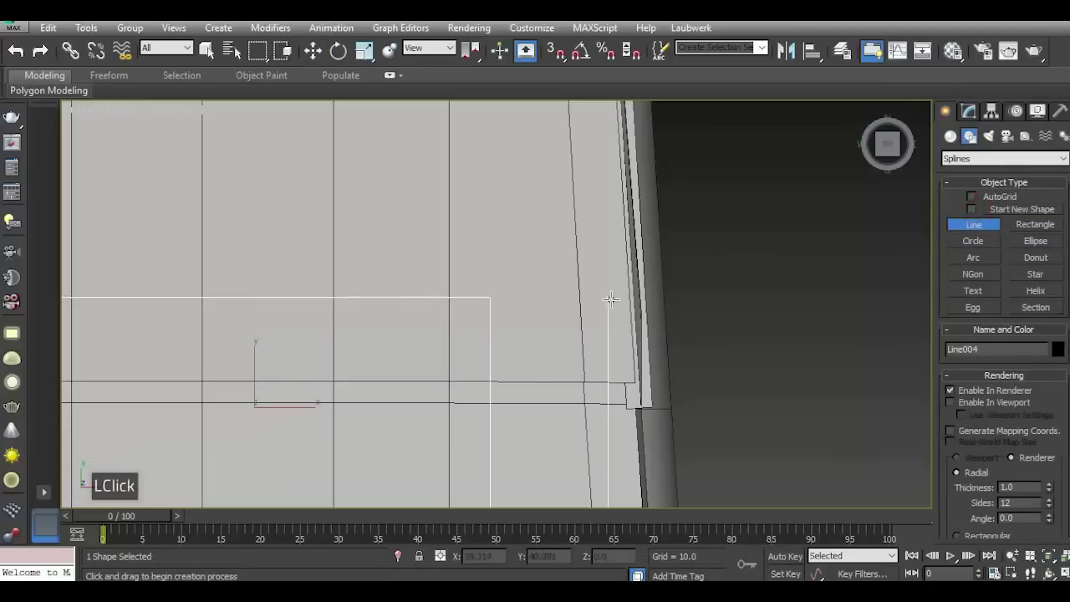
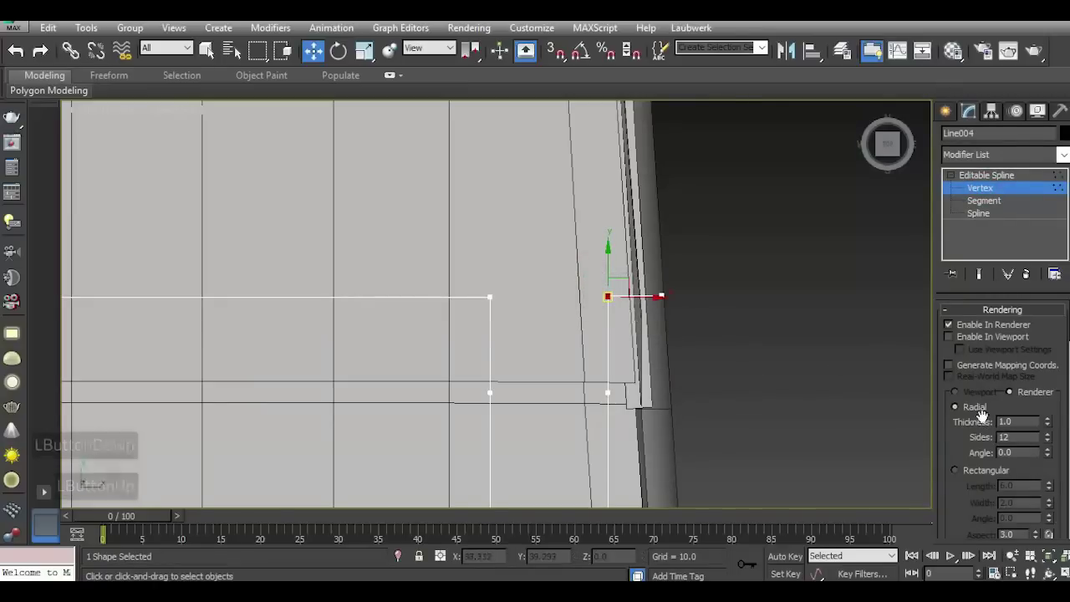
# Merge the overlapping end points so the copied leg meets the frame's corner on the step edge.
pyautogui.scroll(-3)
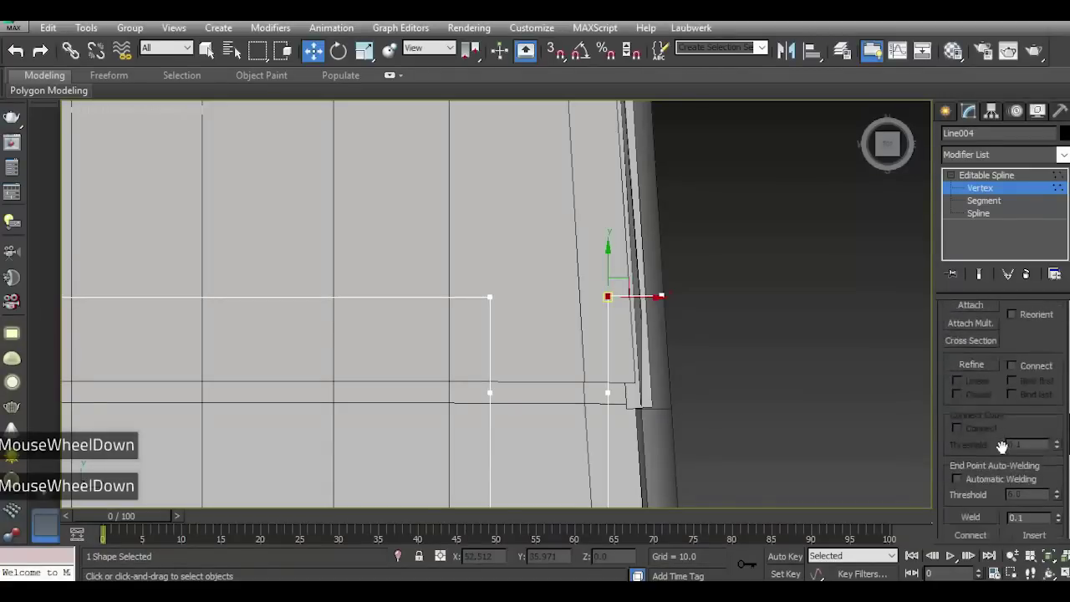
pyautogui.click(984, 446)
pyautogui.scroll(-3)
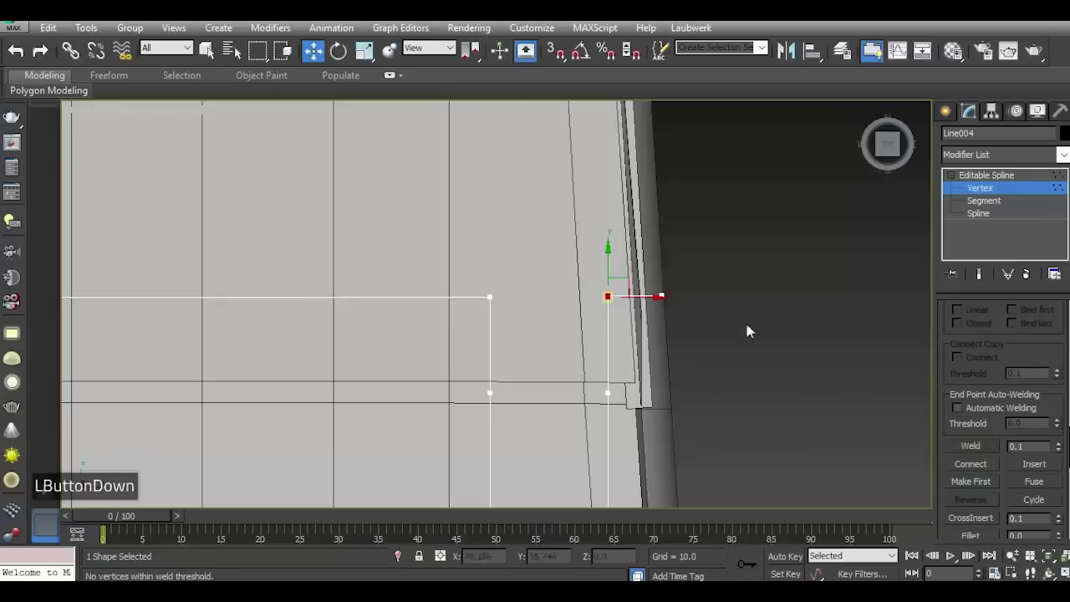
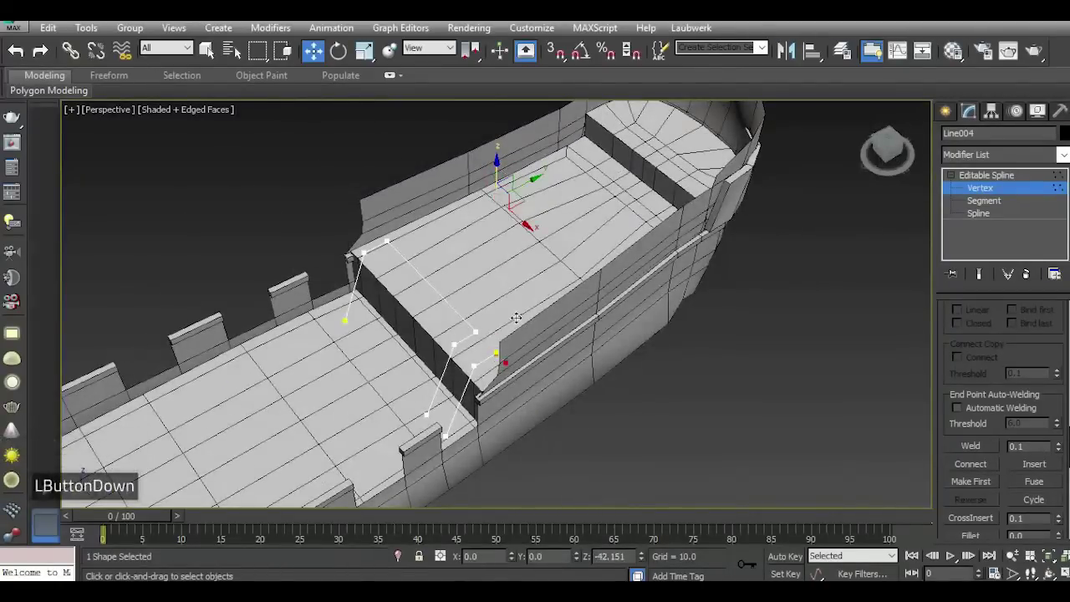
pyautogui.scroll(3)
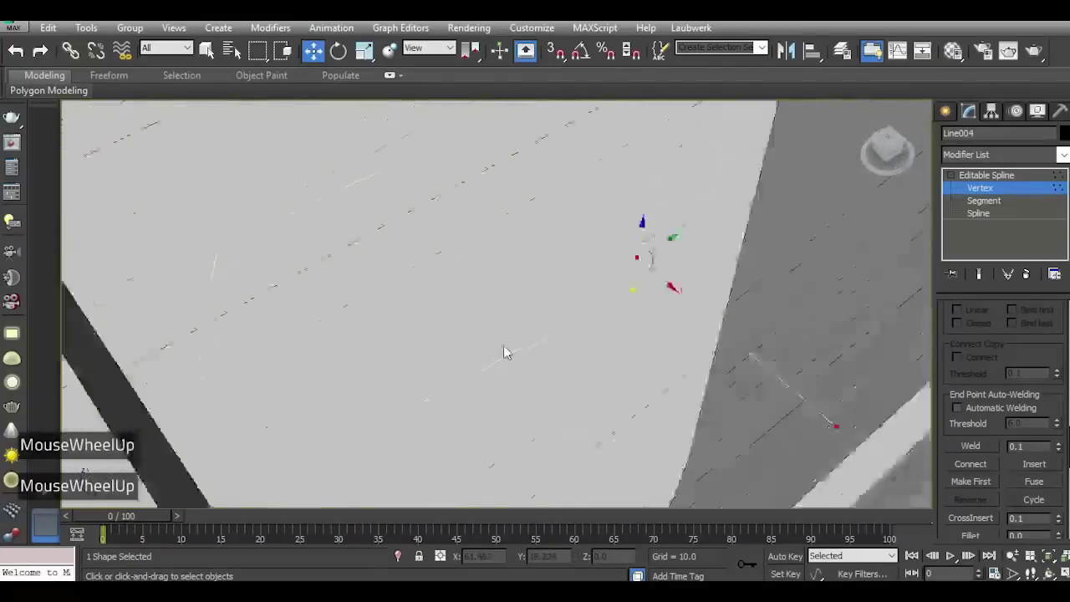
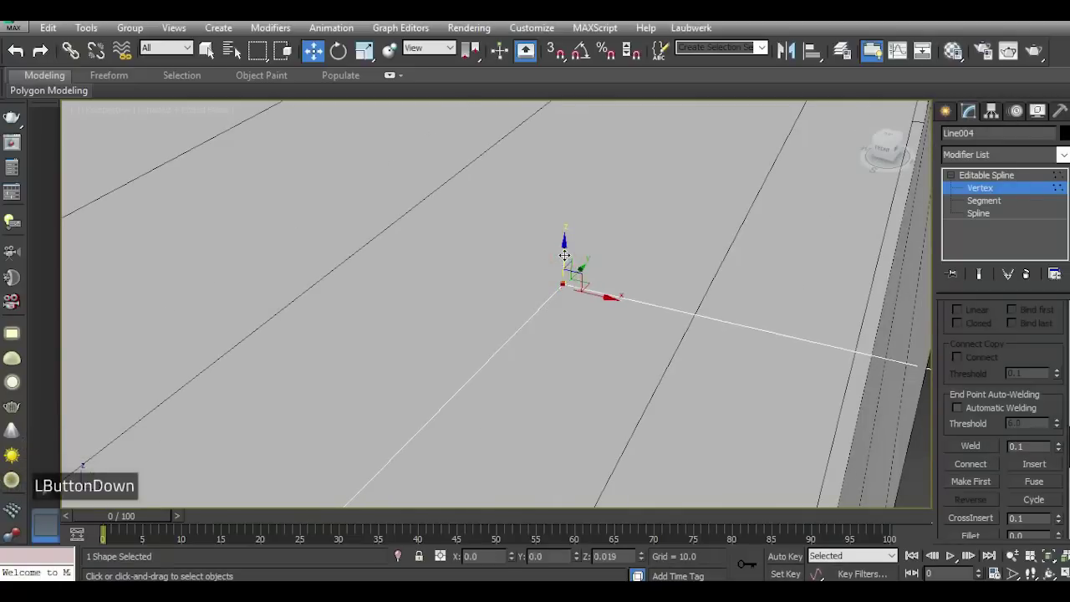
pyautogui.click(574, 283)
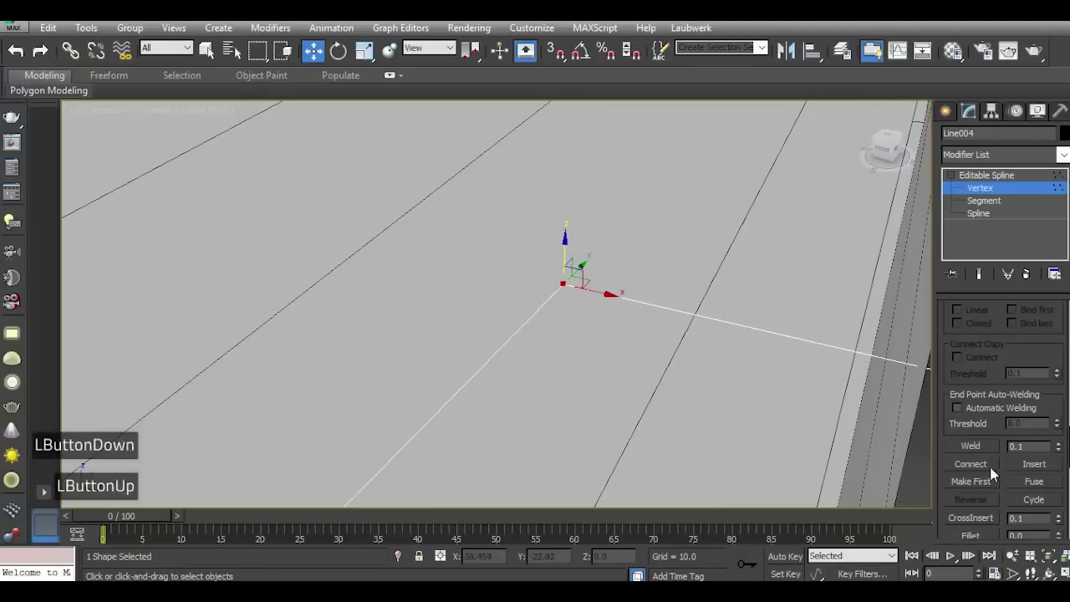
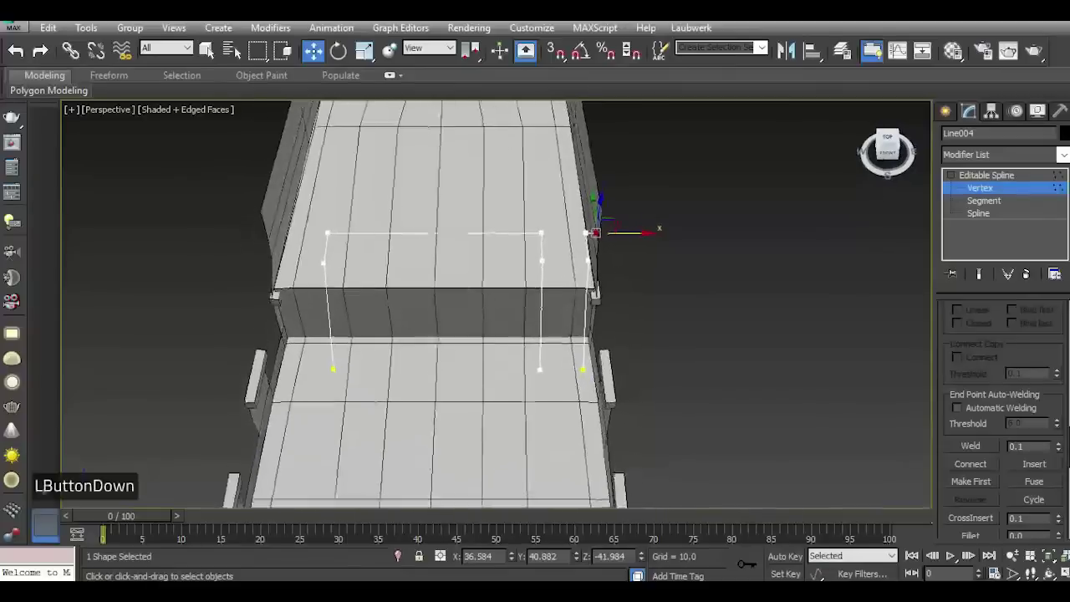
# At Spline level, pick the short stray spline piece on the left of the rail frame.
pyautogui.doubleClick(979, 220)
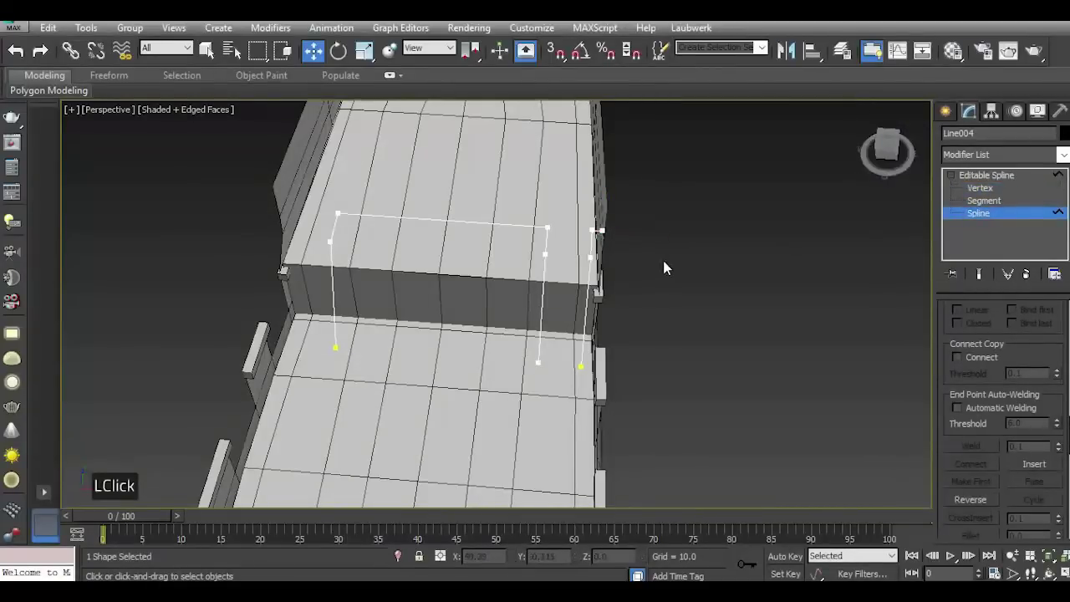
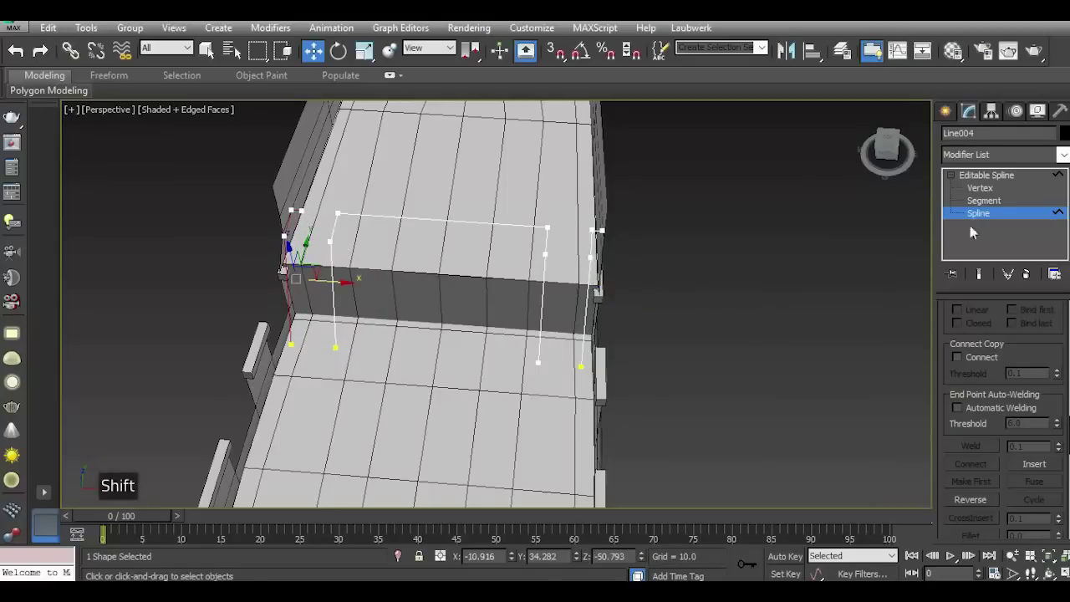
pyautogui.click(898, 160)
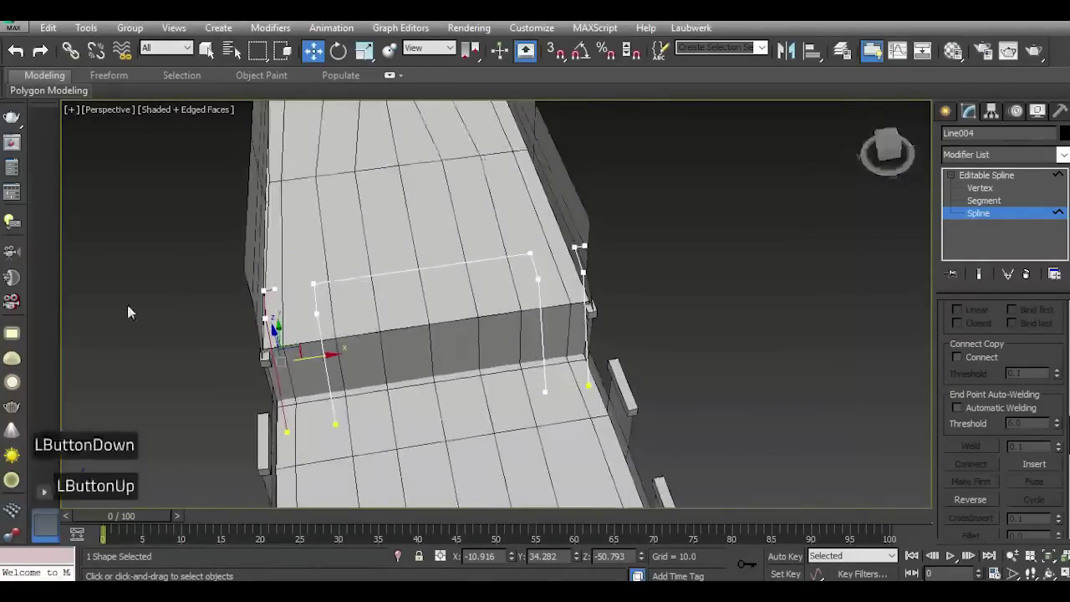
pyautogui.scroll(3)
pyautogui.doubleClick(296, 258)
pyautogui.doubleClick(587, 420)
pyautogui.scroll(3)
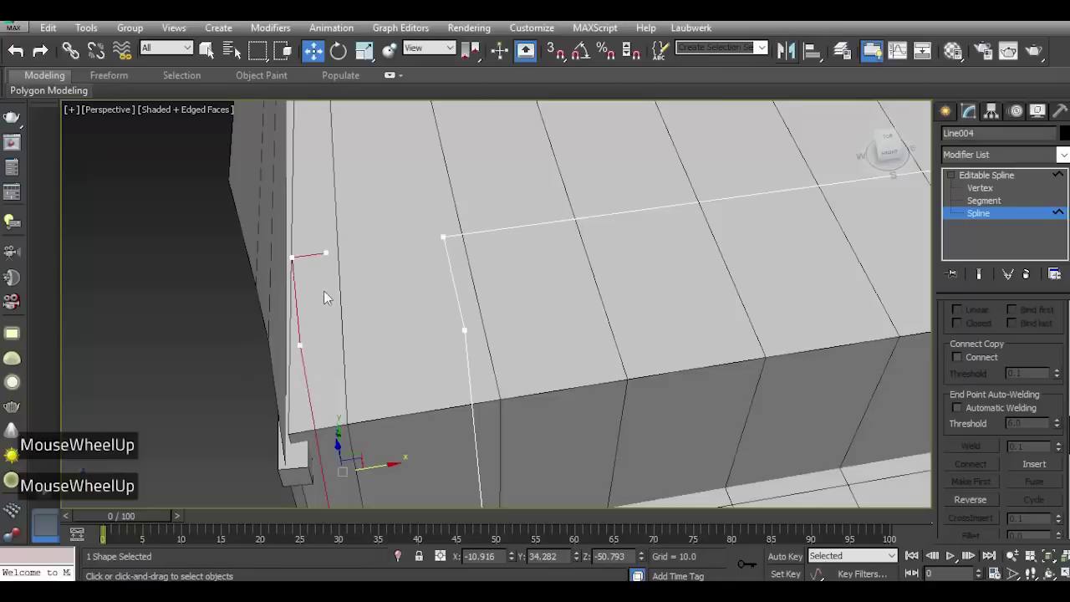
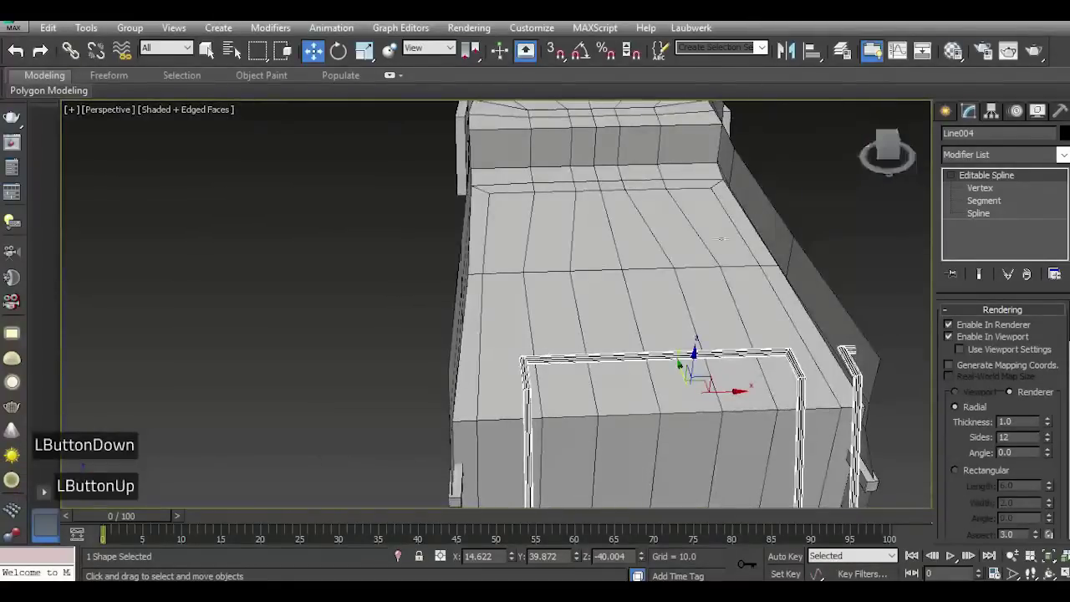
# Enter vertex editing on the rail line and select a leg's bottom point in the Left view.
pyautogui.scroll(-3)
pyautogui.scroll(3)
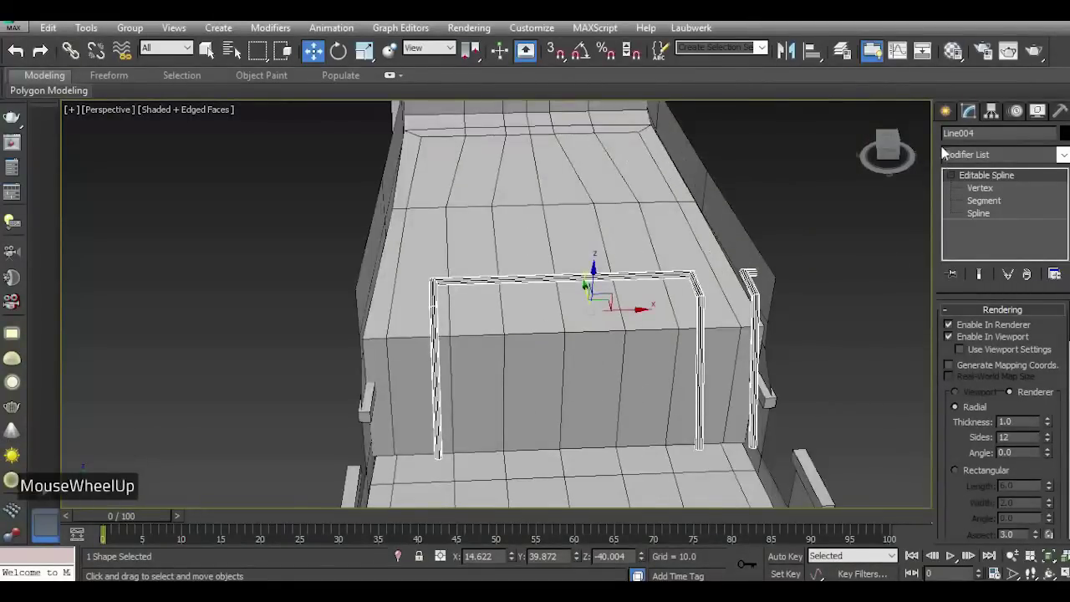
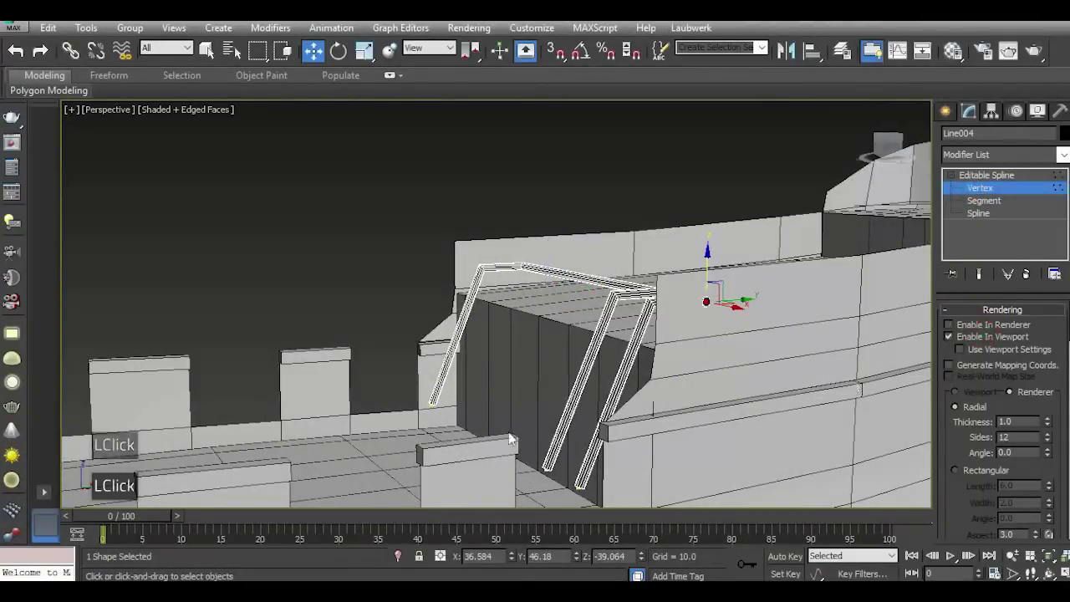
pyautogui.click(979, 344)
pyautogui.click(976, 339)
pyautogui.click(972, 333)
pyautogui.doubleClick(972, 334)
pyautogui.doubleClick(403, 377)
pyautogui.click(676, 543)
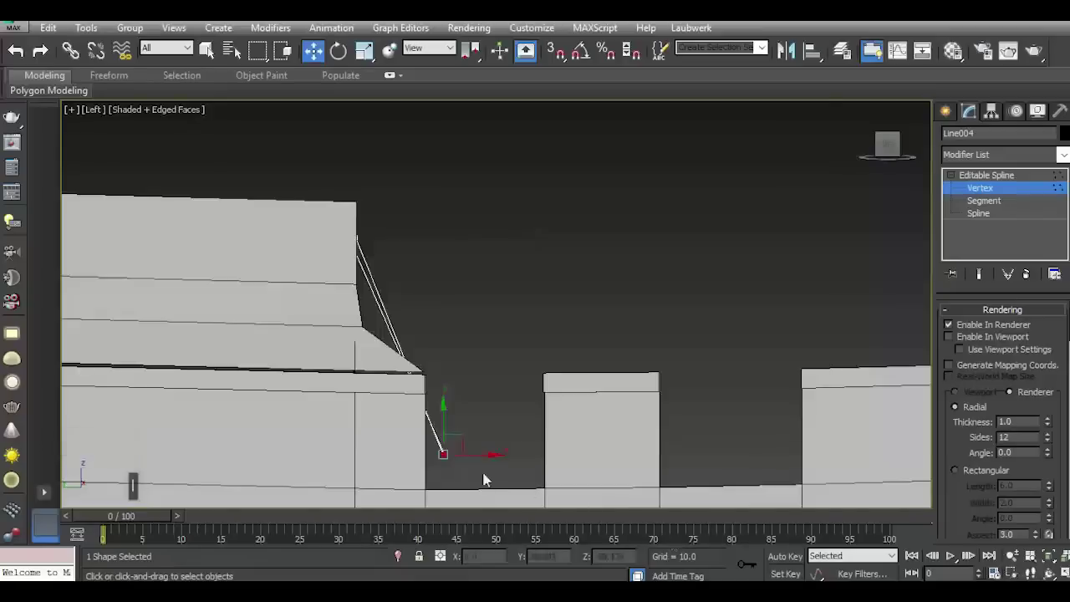
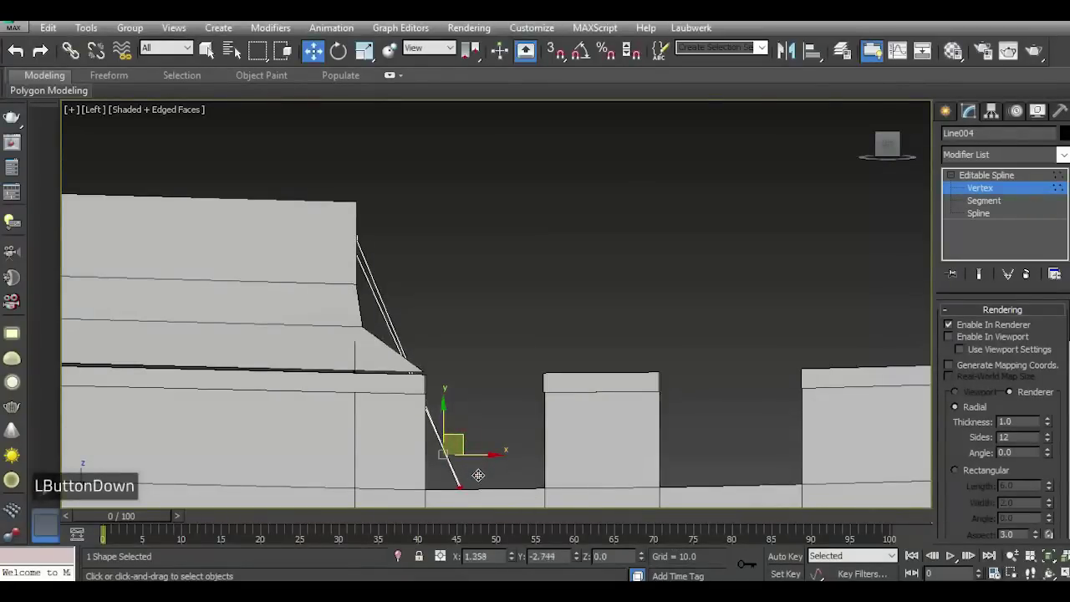
# Select the bottom points of both rail legs in Perspective and drop them onto the main deck.
pyautogui.press('p')
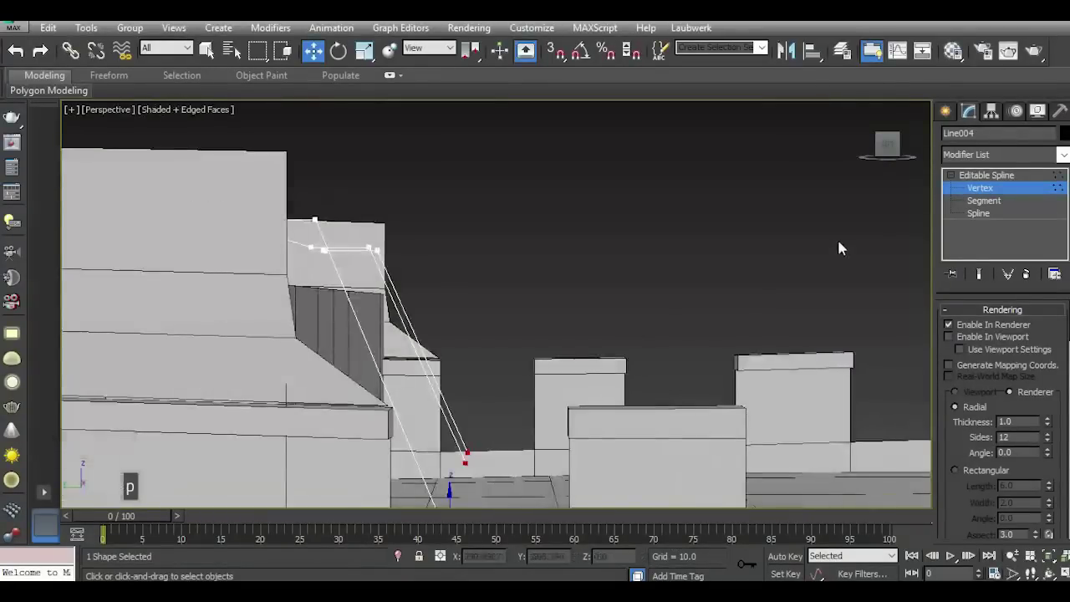
pyautogui.click(890, 156)
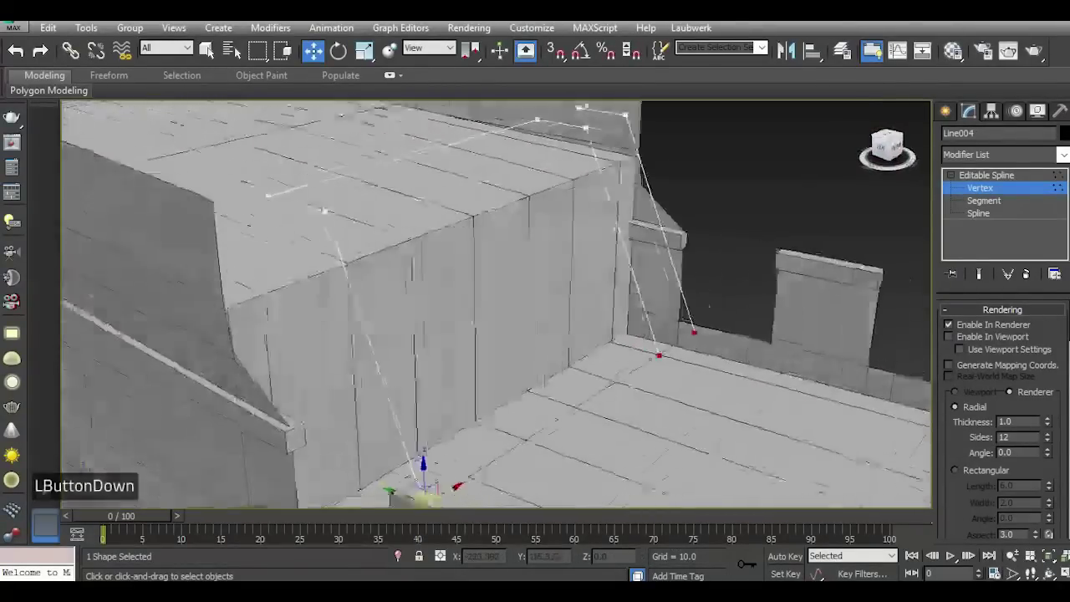
pyautogui.scroll(-3)
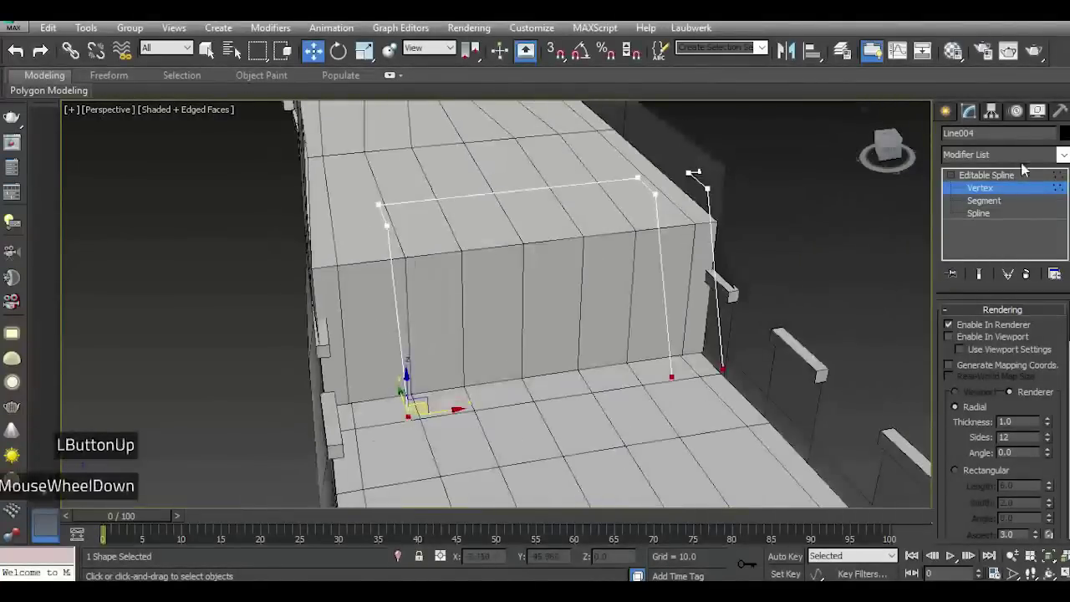
pyautogui.doubleClick(1008, 178)
pyautogui.click(812, 252)
pyautogui.click(804, 258)
pyautogui.scroll(-3)
pyautogui.press('5')
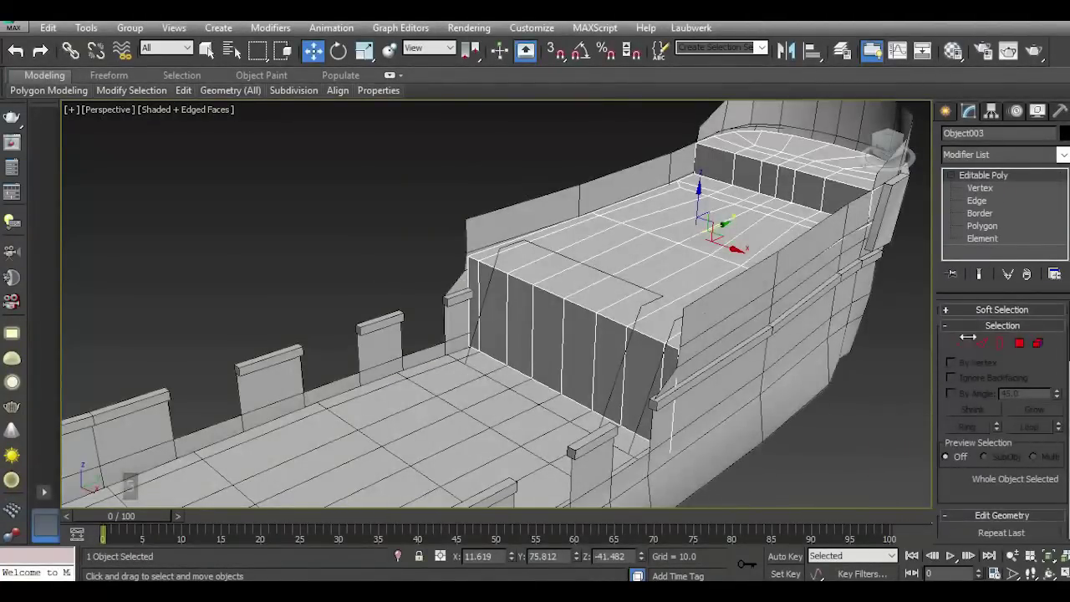
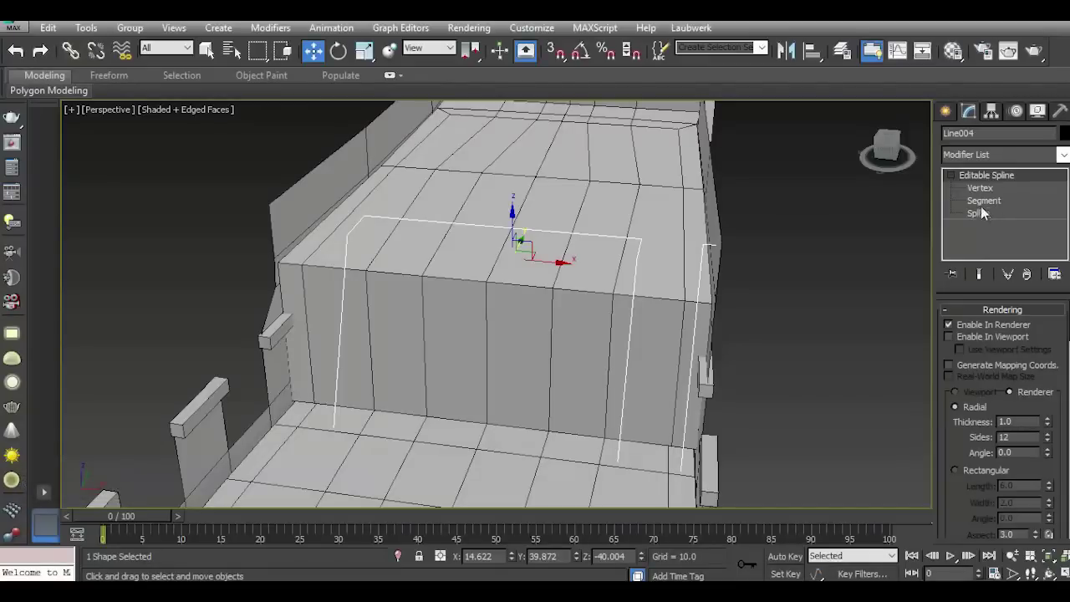
# Delete the stray extra leg spline from the rail frame.
pyautogui.click(988, 194)
pyautogui.click(967, 205)
pyautogui.click(699, 224)
pyautogui.press('Delete')
# Fillet the rail frame's top corner vertices to 2.0 for smooth rounded bends.
pyautogui.click(888, 157)
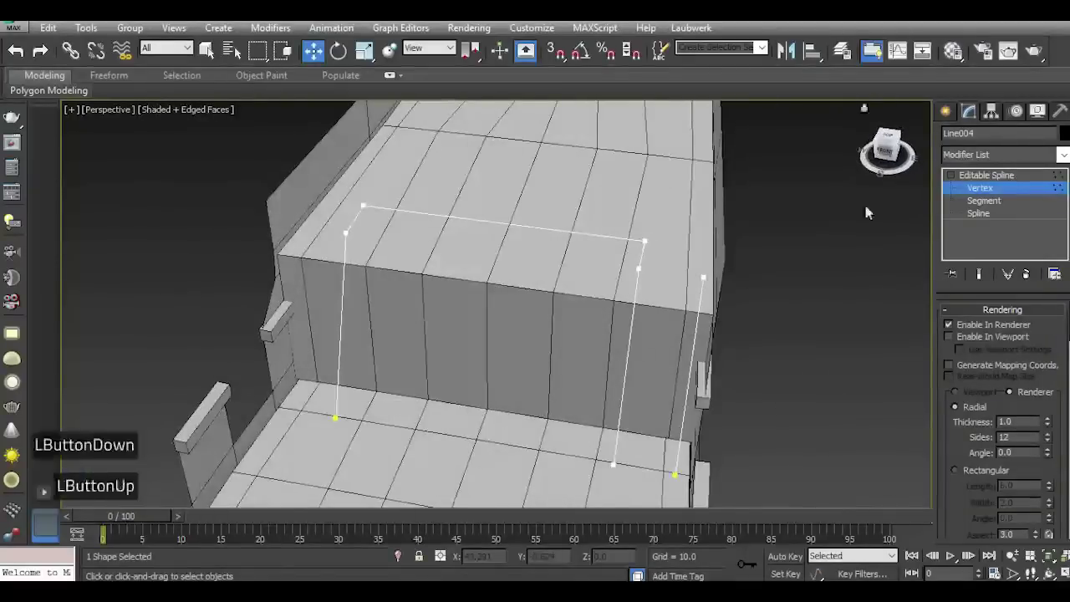
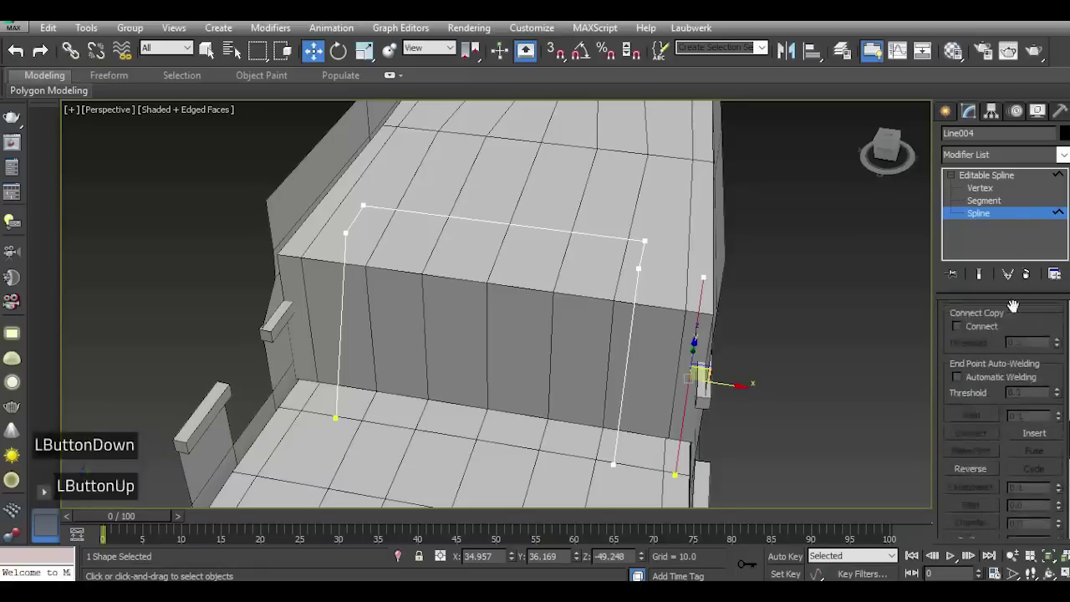
pyautogui.scroll(-3)
pyautogui.scroll(-3)
pyautogui.scroll(-3)
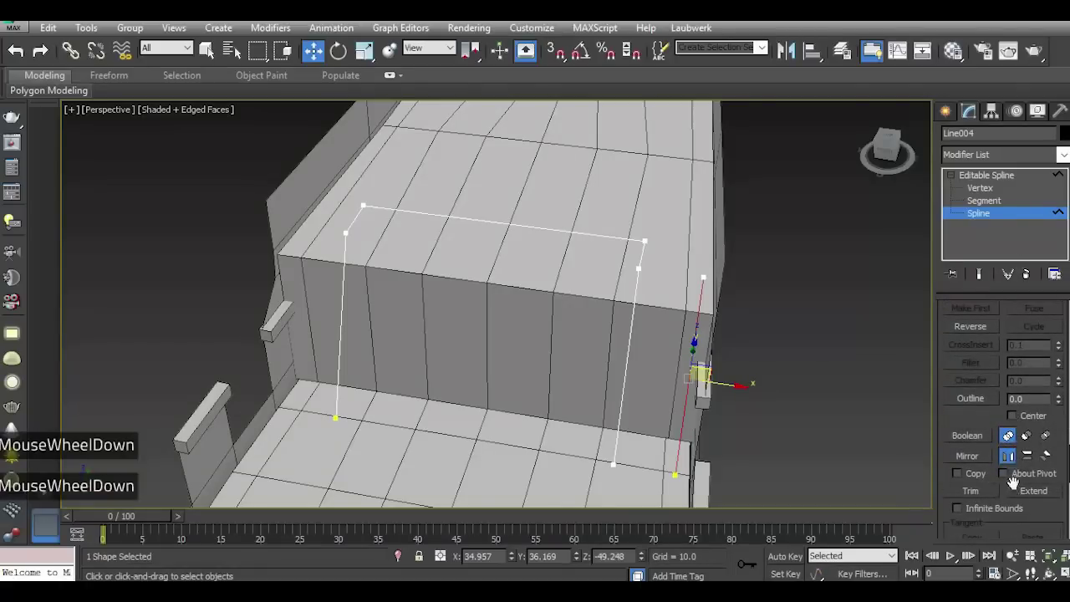
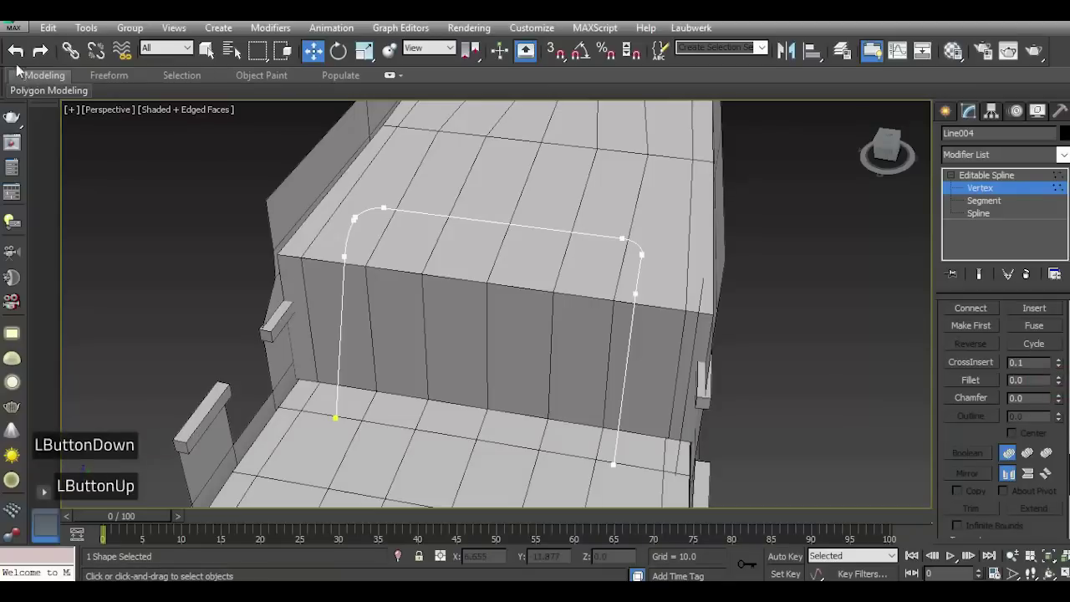
pyautogui.doubleClick(19, 59)
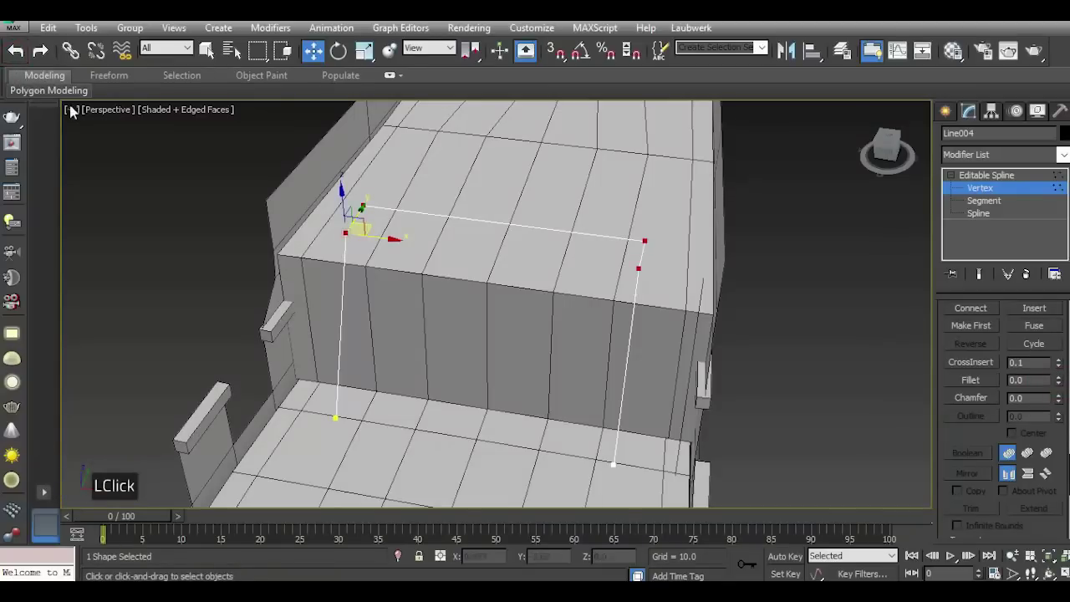
pyautogui.click(895, 154)
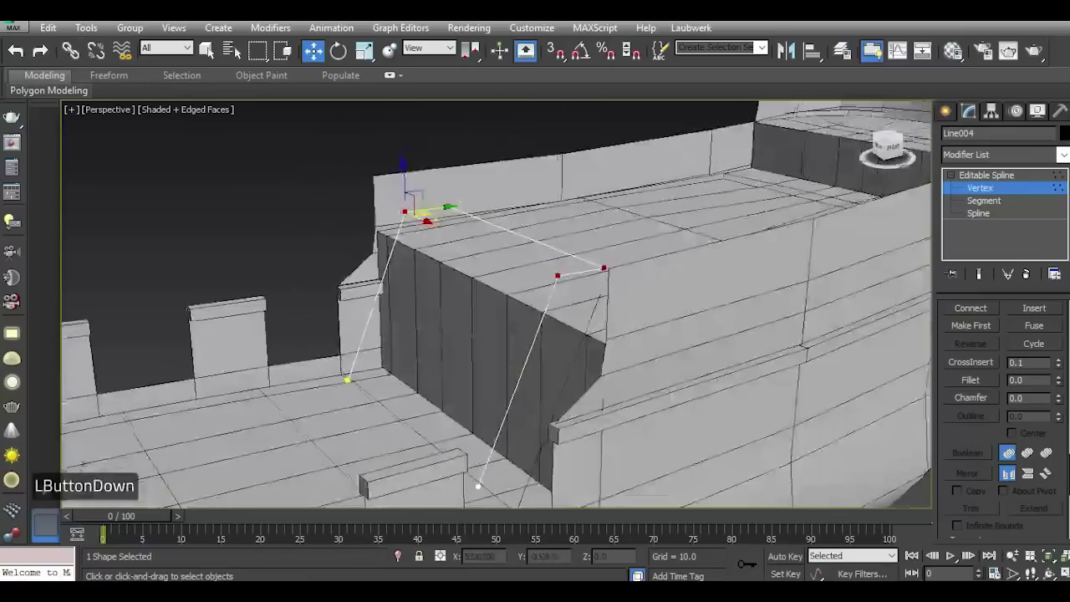
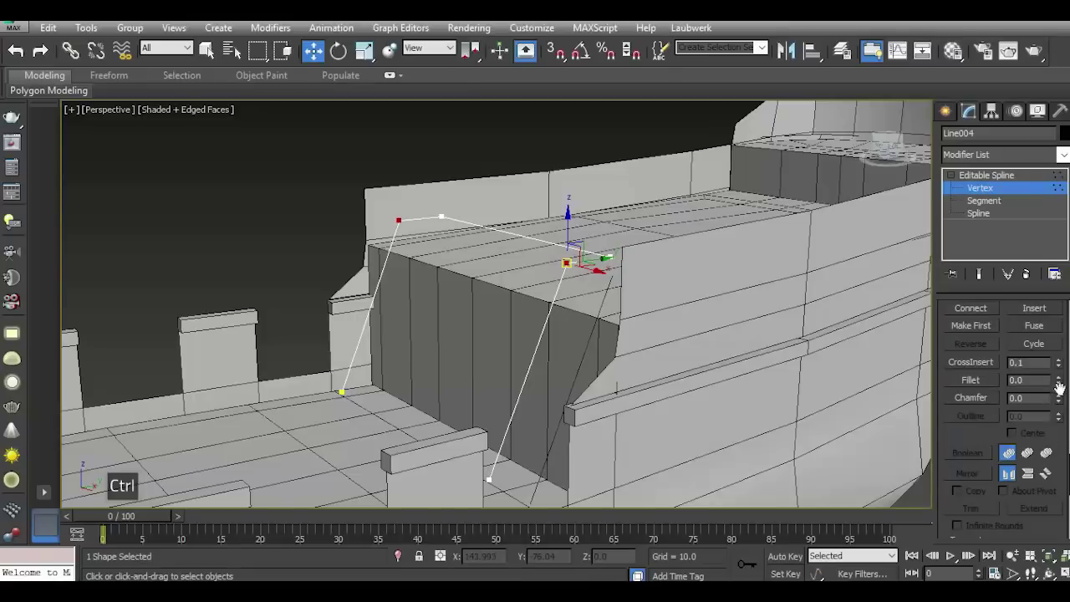
pyautogui.click(1064, 387)
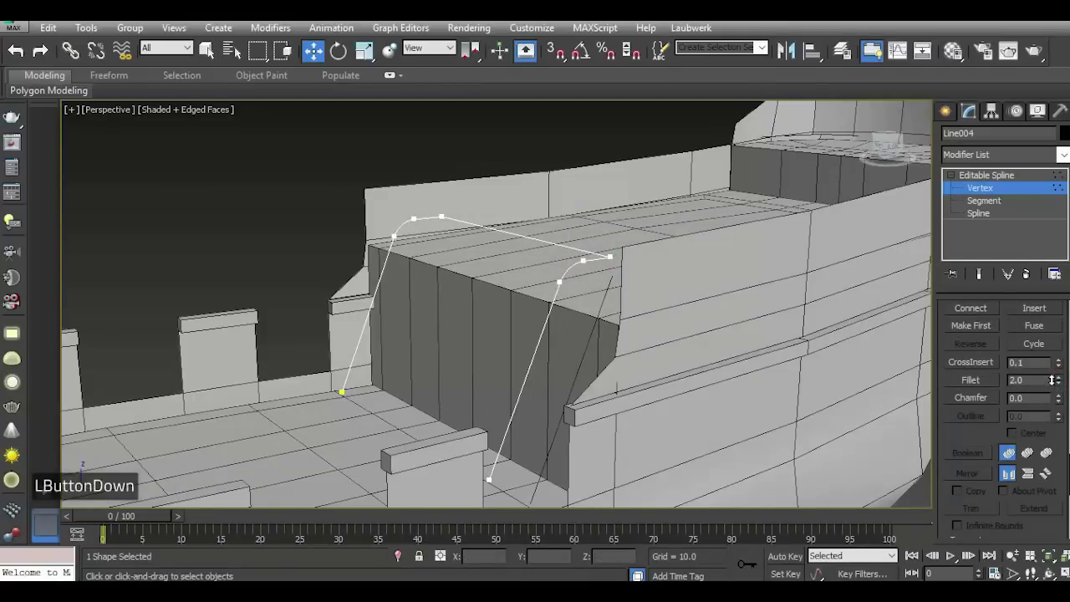
pyautogui.click(904, 155)
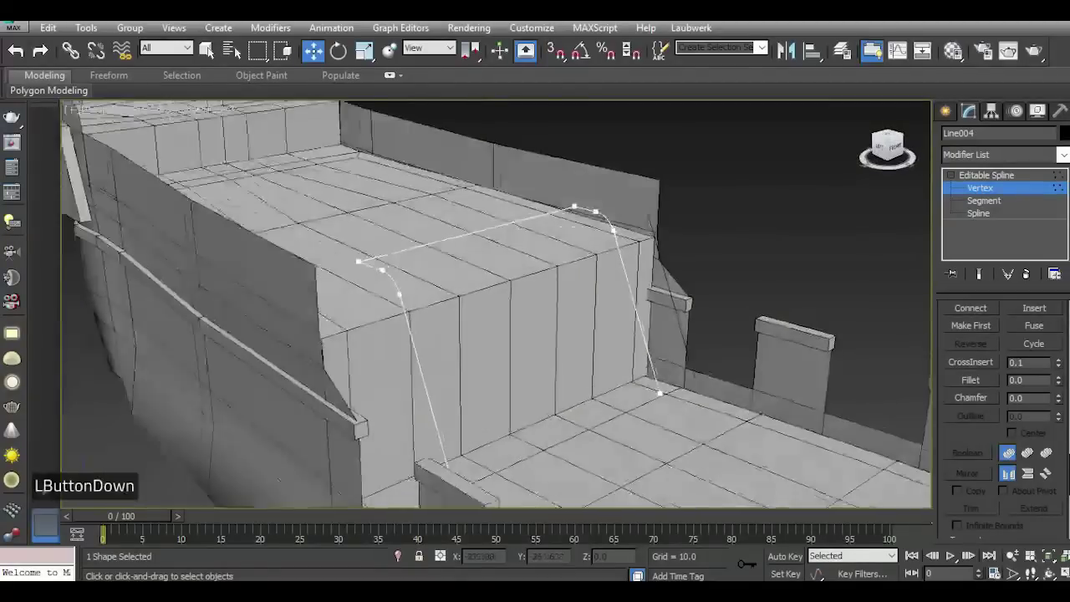
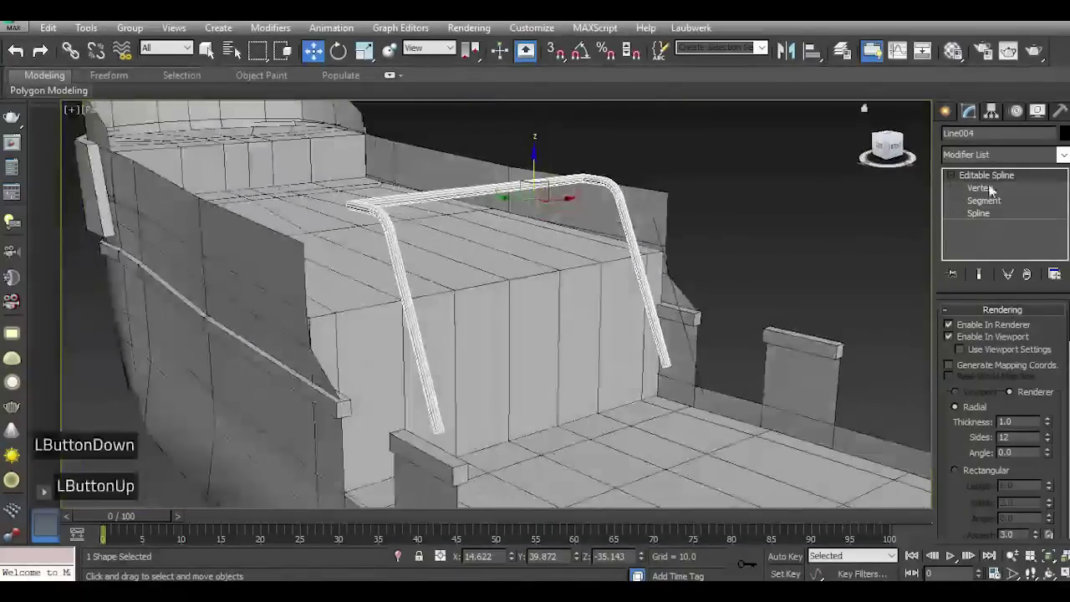
# Shift-drag a copy of the rail line as a crossbar along the forecastle step's top edge.
pyautogui.doubleClick(975, 192)
pyautogui.click(971, 343)
pyautogui.click(960, 349)
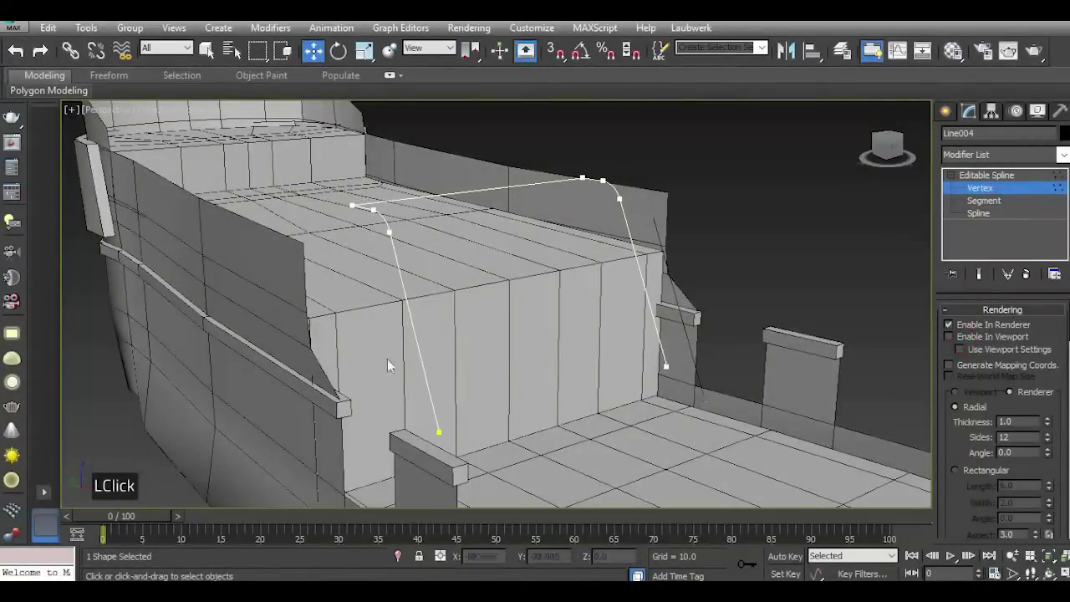
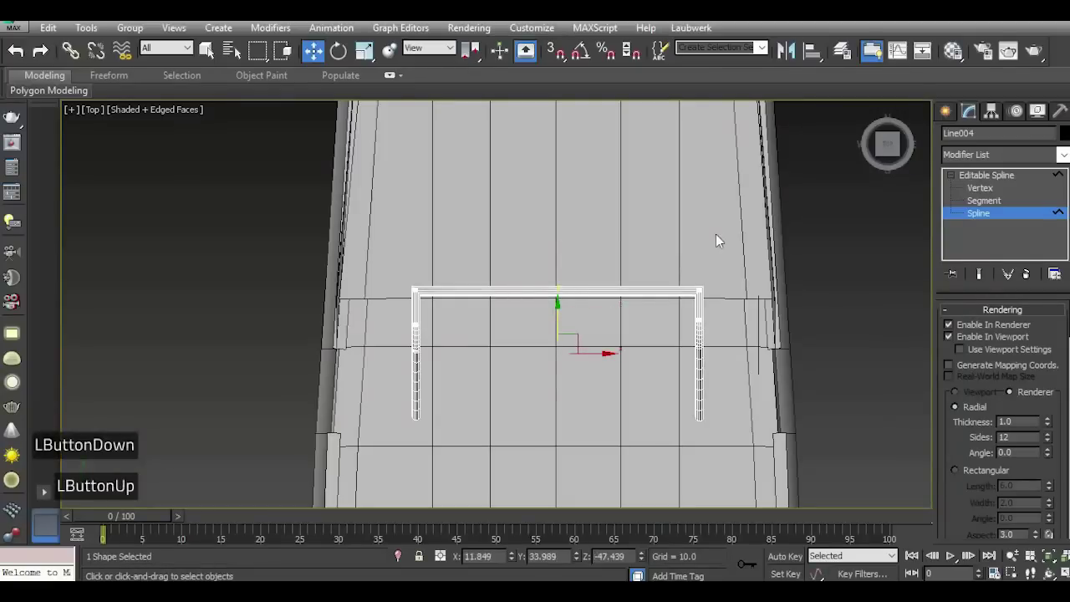
# Detach the crossbar as Shape001 with a Rectangular 6.0 by 2.0 render profile.
pyautogui.press('p')
pyautogui.click(900, 155)
pyautogui.scroll(-3)
pyautogui.scroll(3)
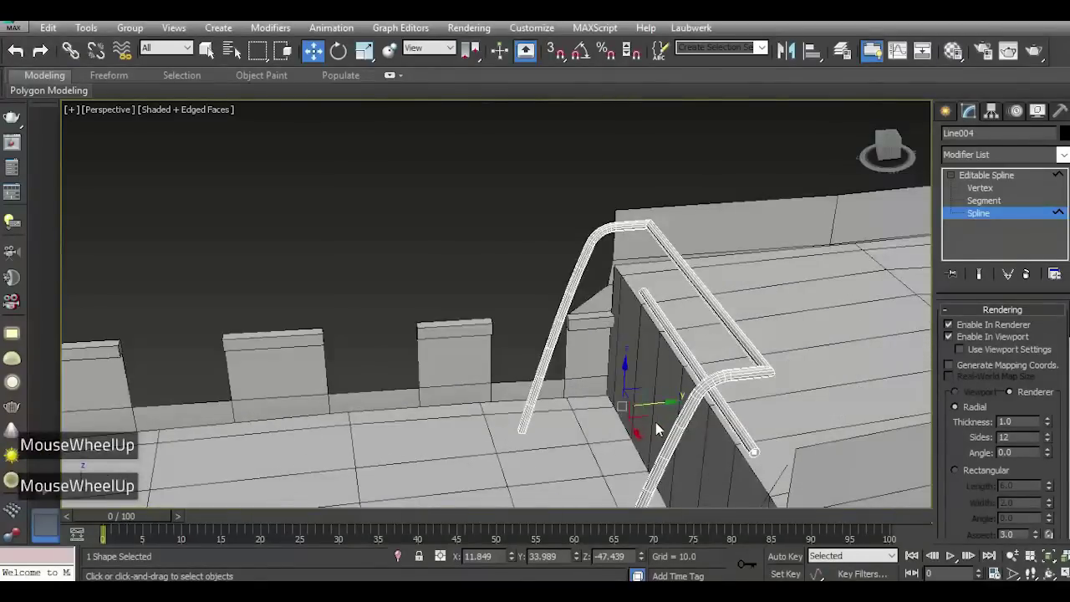
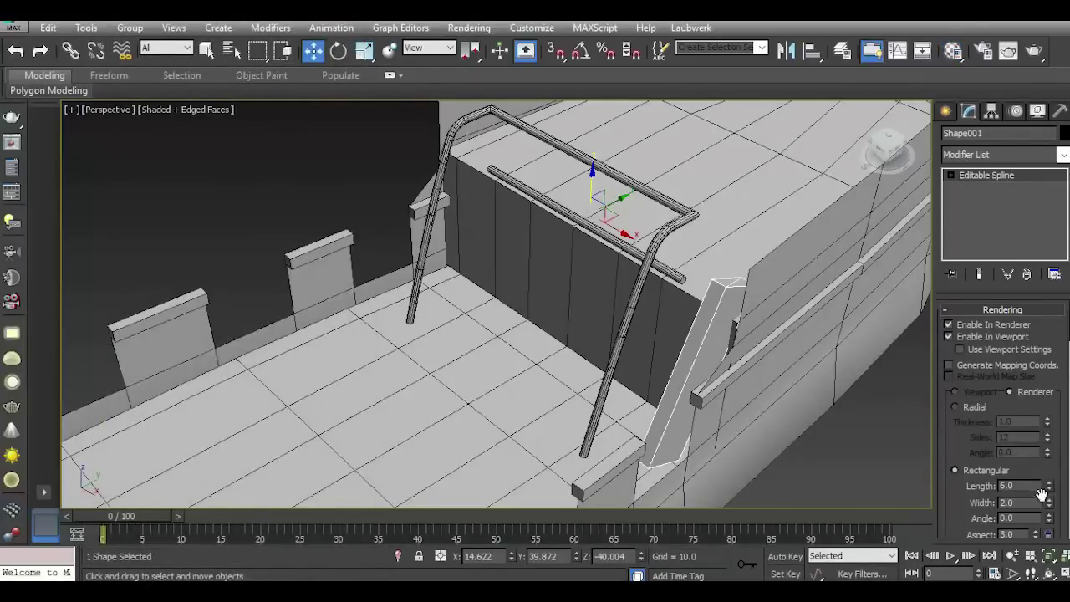
# Slim Shape001's rectangular profile to Length 2.1, Width 0.56 and check it from the side.
pyautogui.click(1053, 489)
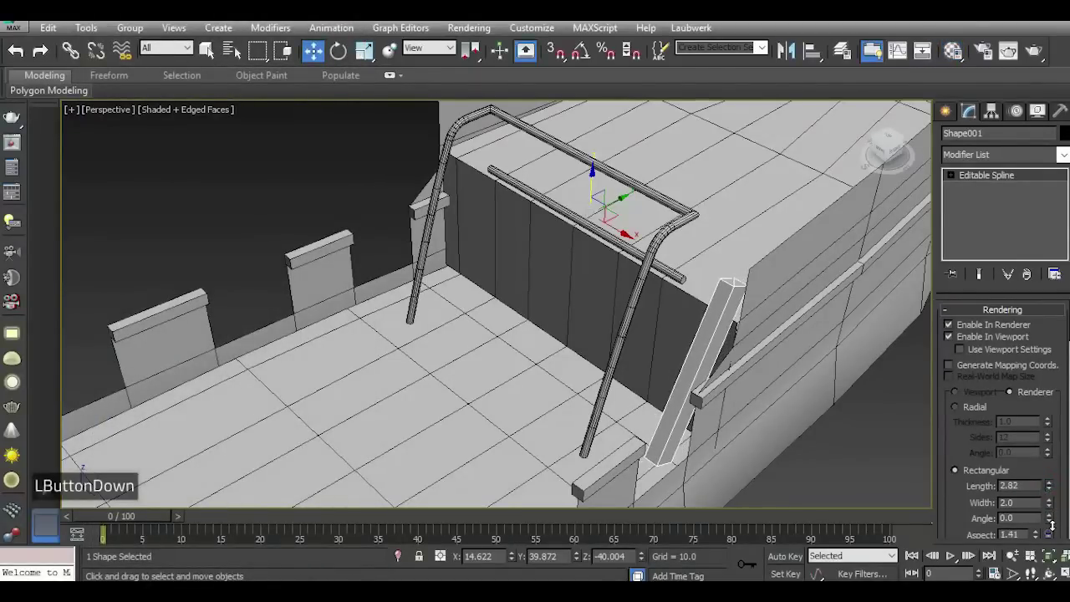
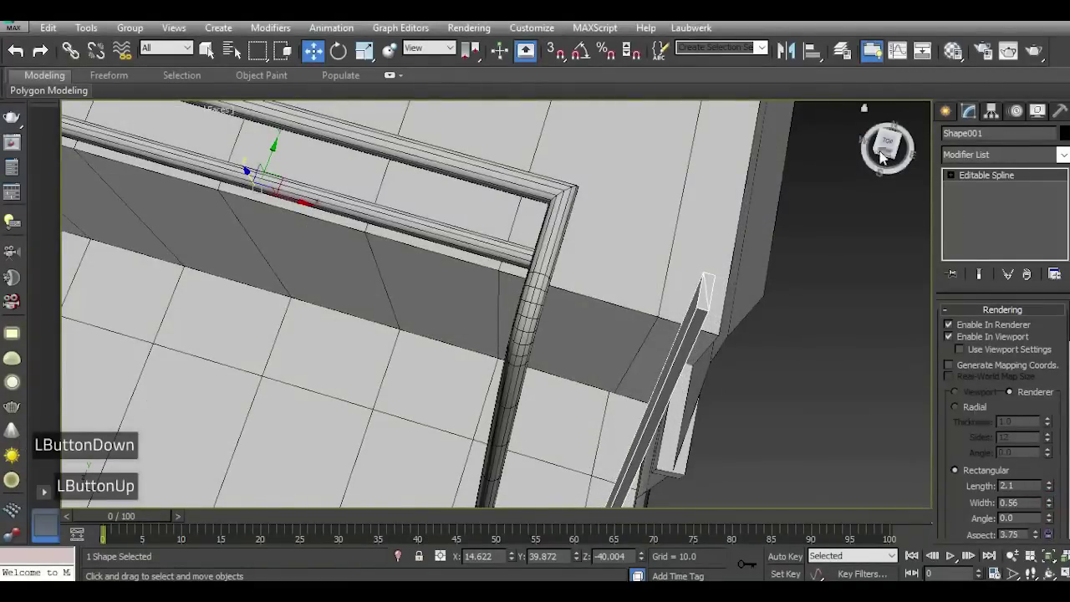
pyautogui.click(885, 158)
pyautogui.press('n')
pyautogui.scroll(3)
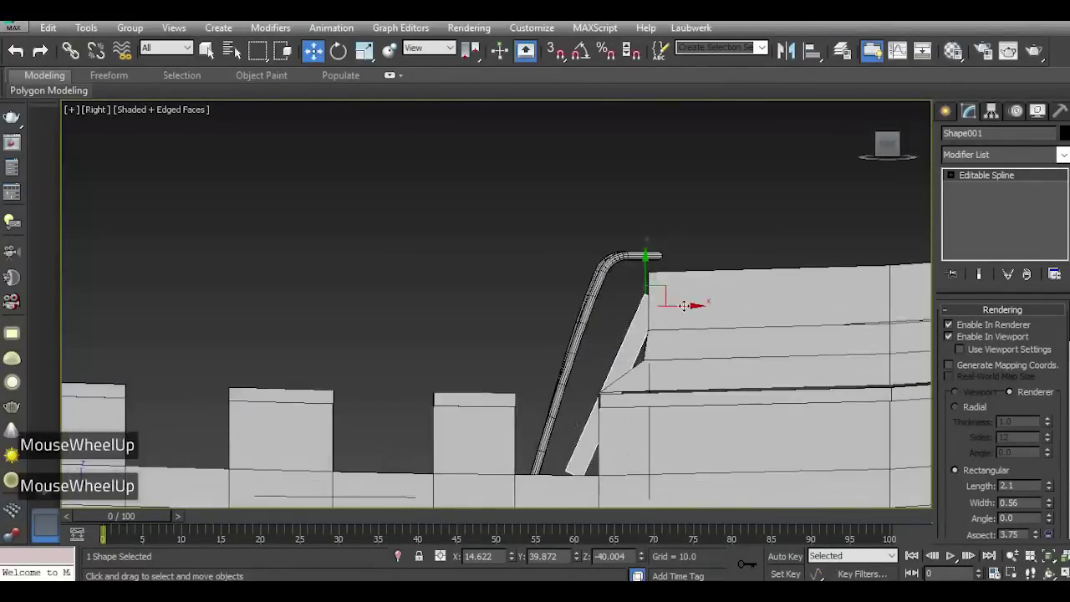
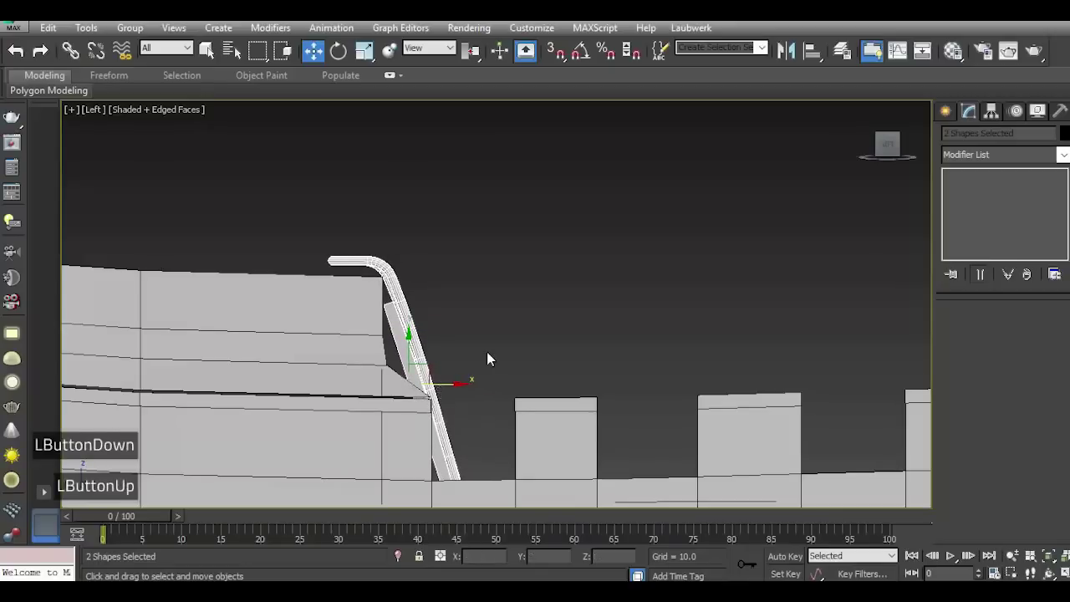
# Inspect the forecastle step's front edge from perspective and top views.
pyautogui.press('p')
pyautogui.click(881, 151)
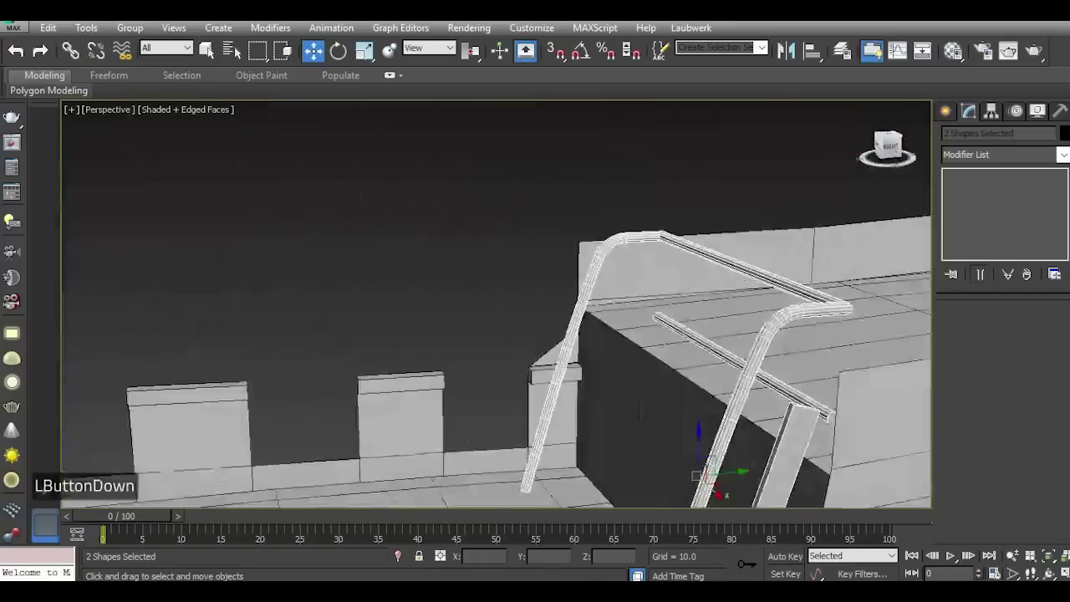
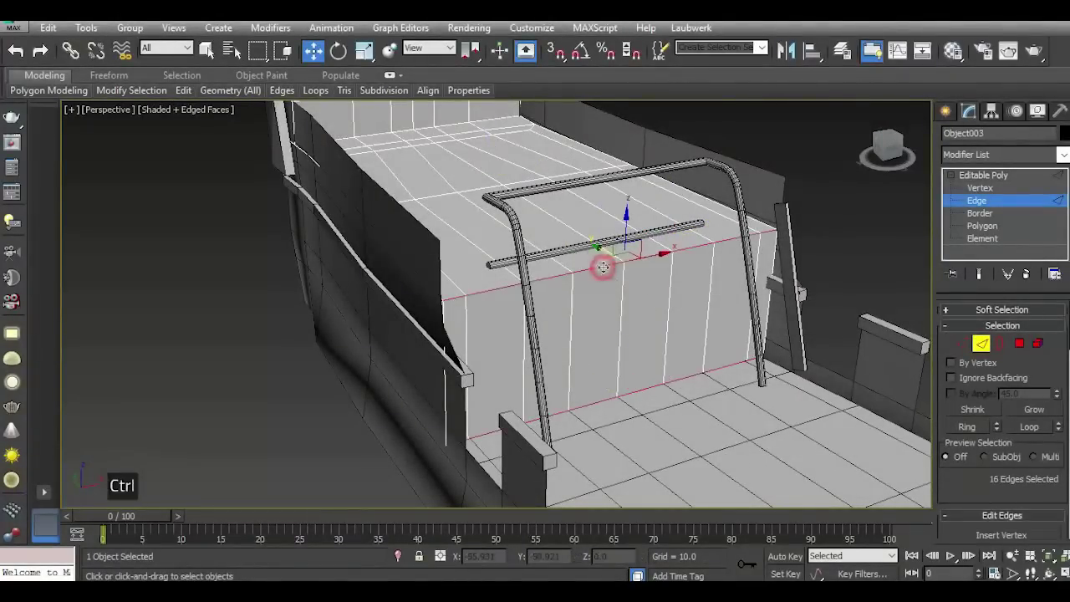
pyautogui.press('n')
pyautogui.press('p')
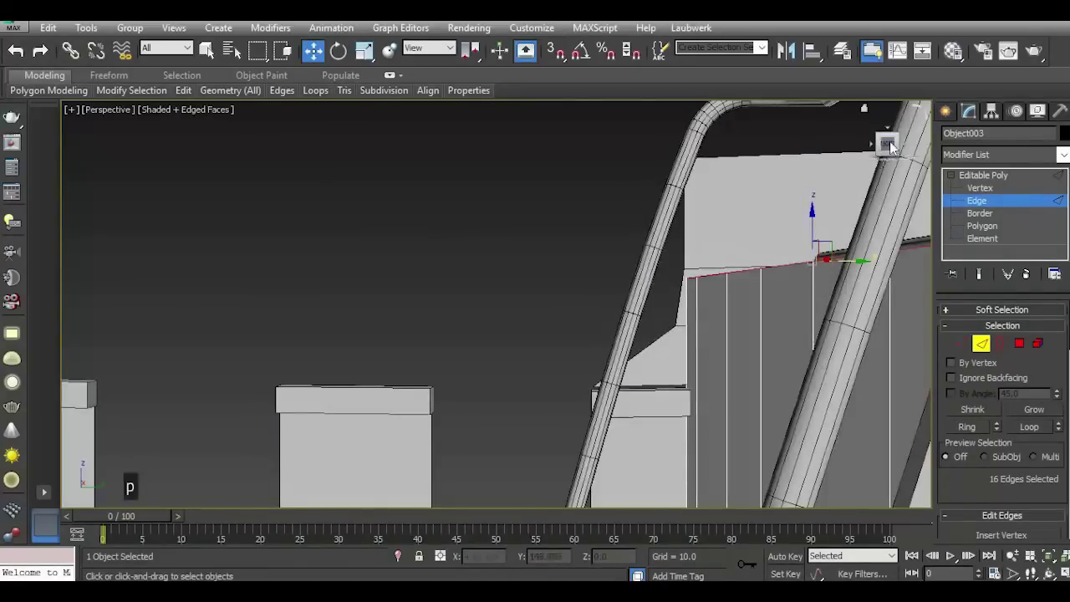
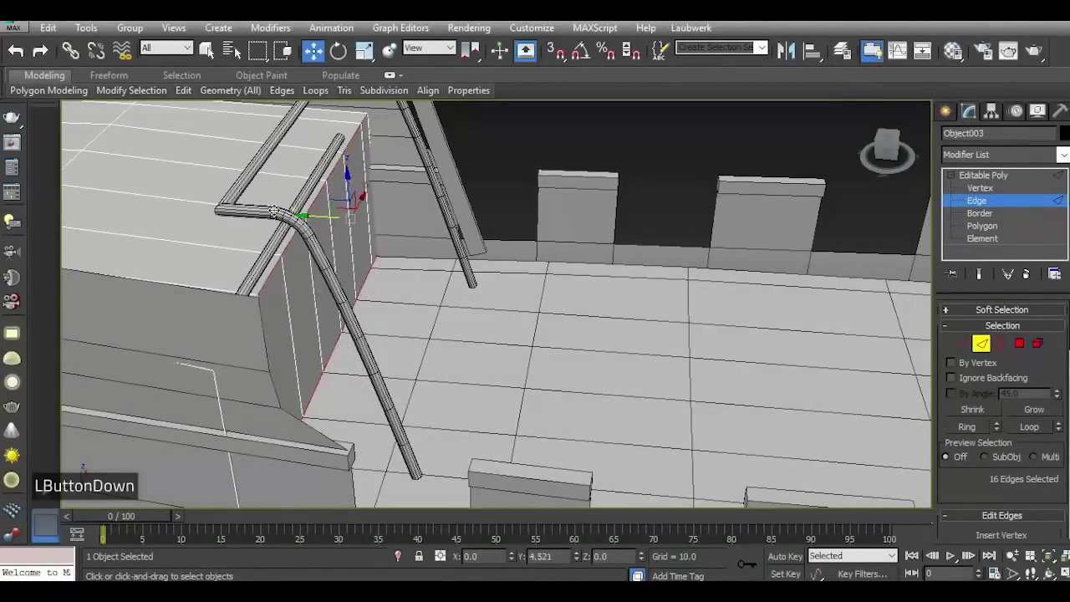
pyautogui.press('t')
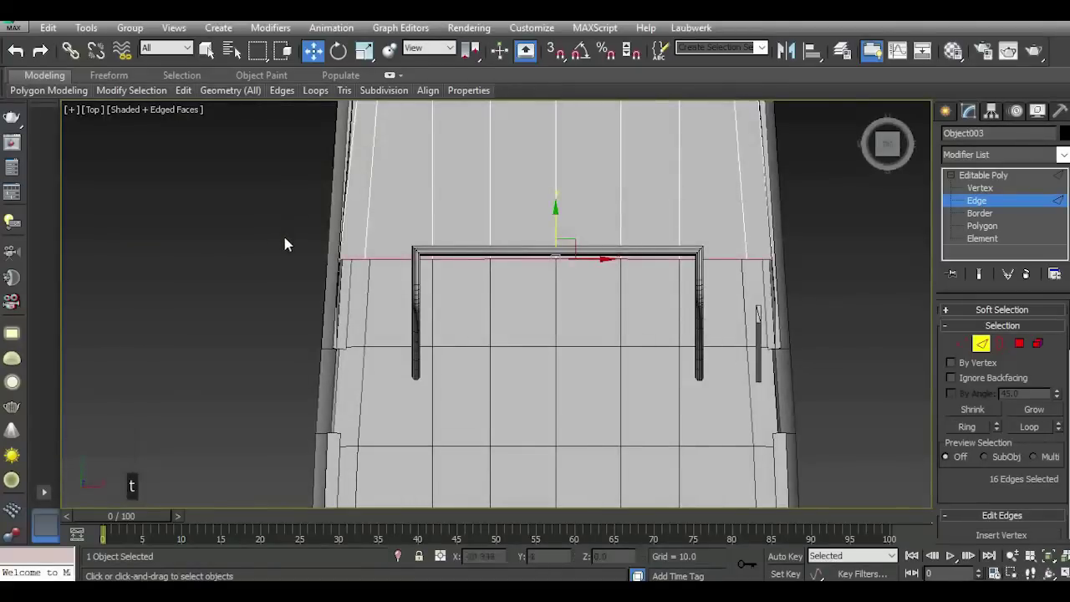
pyautogui.press('p')
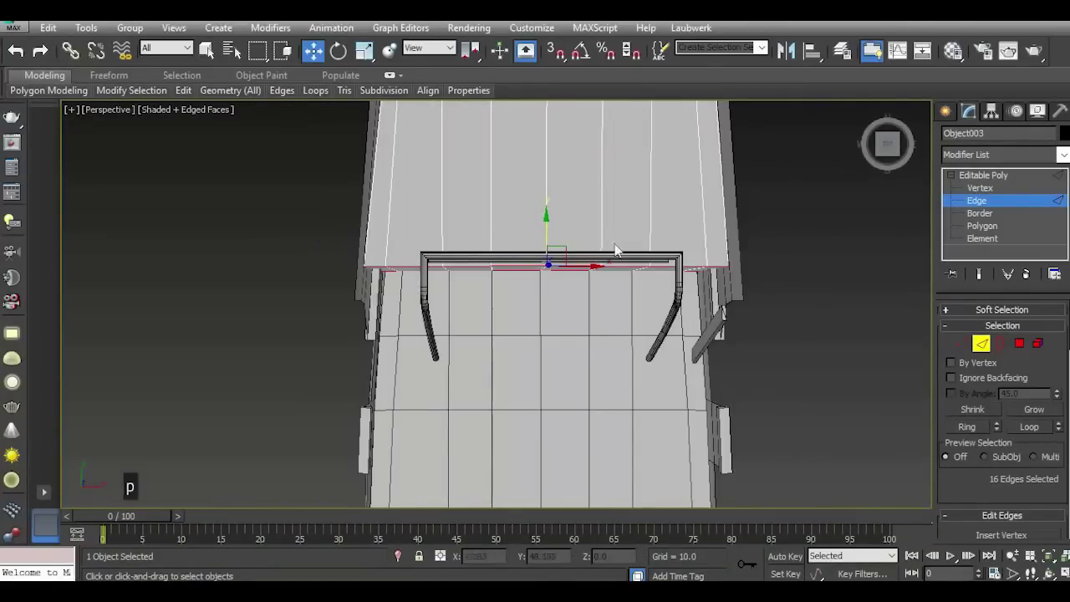
# Convert the ladder rail to Editable Poly and select its top vertices.
pyautogui.click(890, 147)
pyautogui.scroll(-3)
pyautogui.scroll(3)
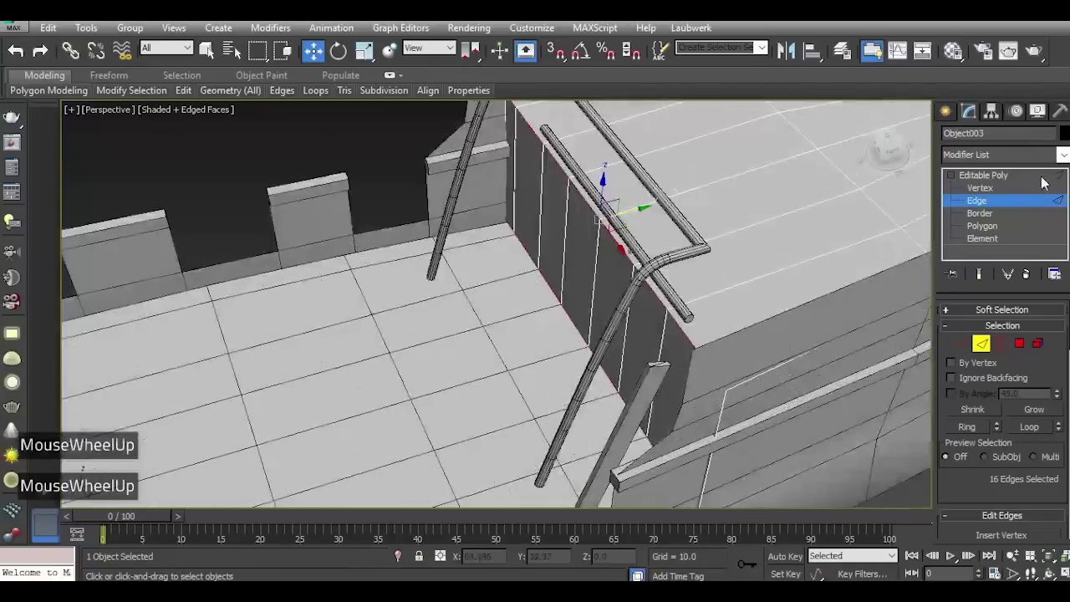
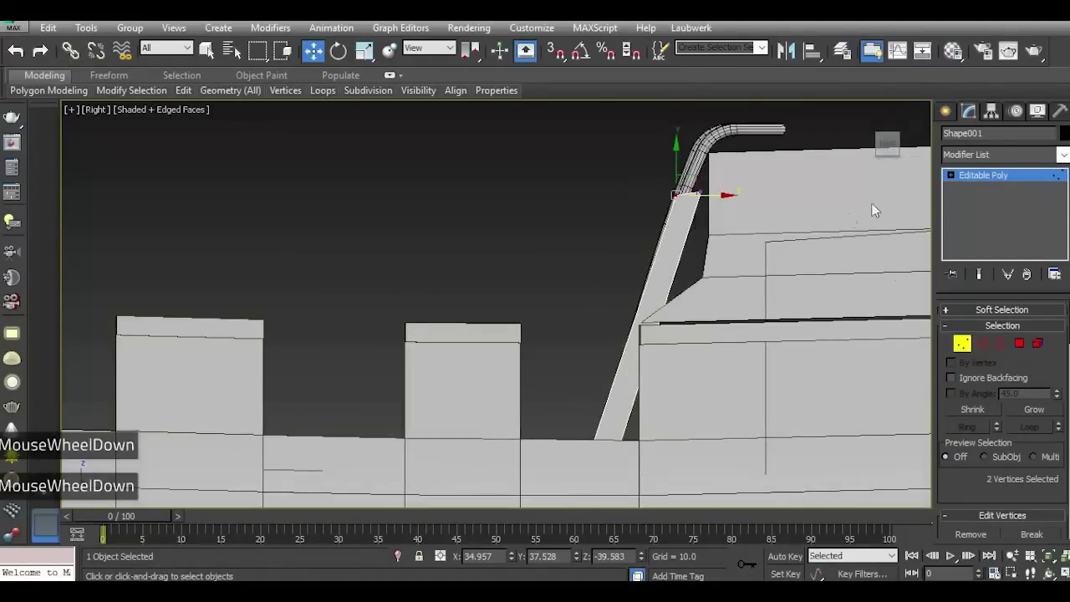
# Select the rail's bottom-end edge and adjust its material in the Material Editor.
pyautogui.press('p')
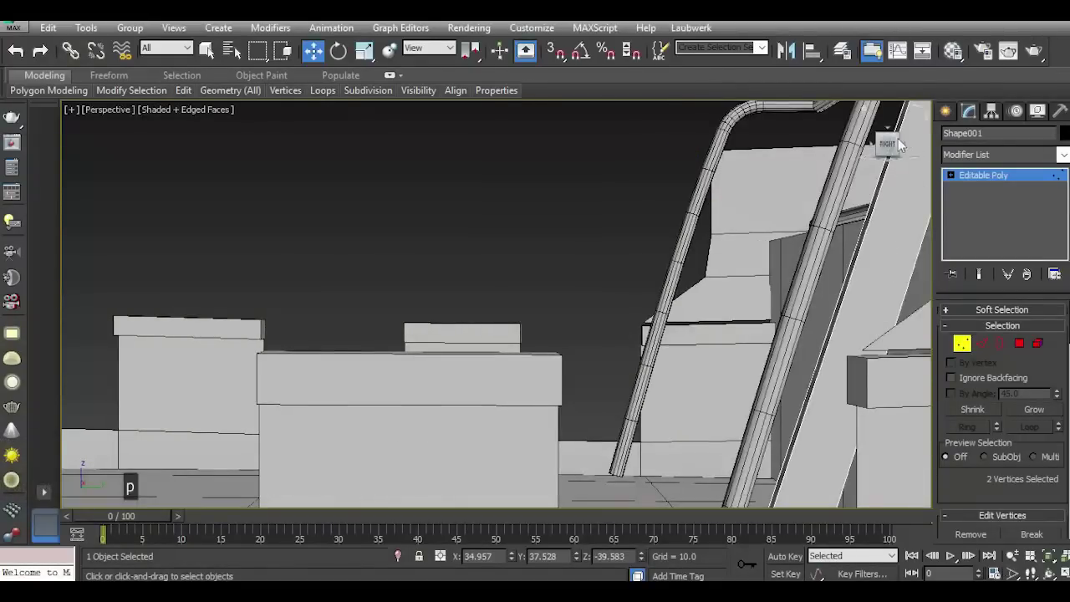
pyautogui.click(899, 146)
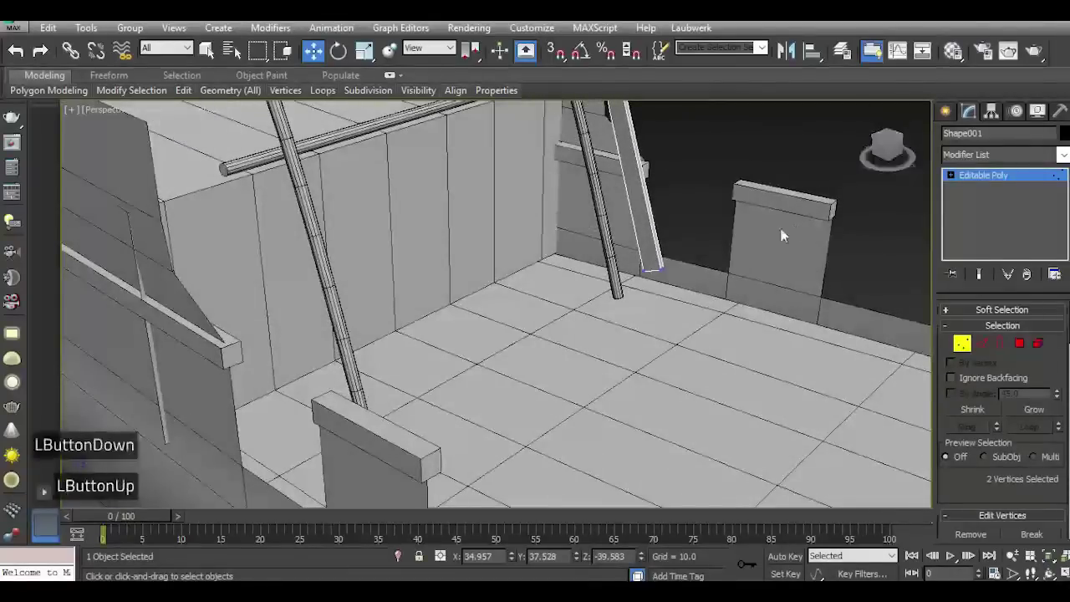
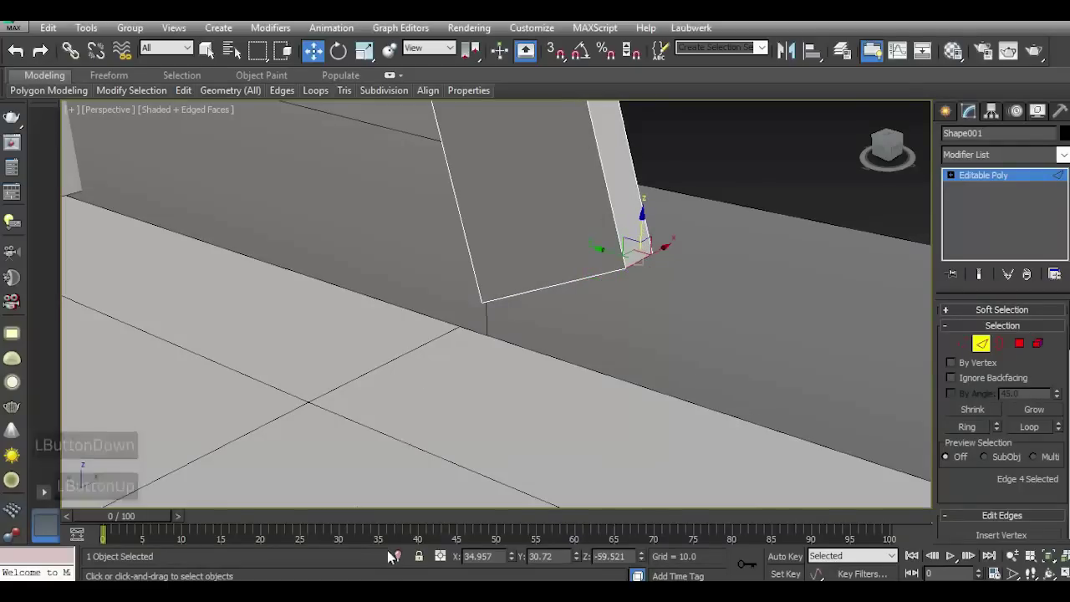
pyautogui.doubleClick(401, 561)
pyautogui.press('m')
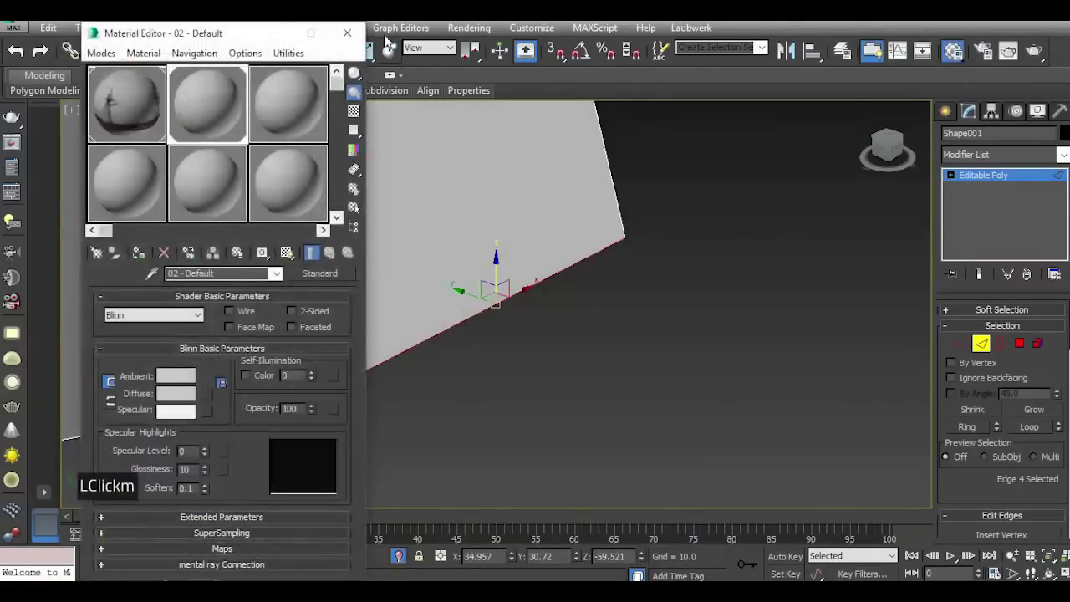
pyautogui.click(348, 38)
pyautogui.click(346, 49)
pyautogui.click(367, 98)
pyautogui.scroll(3)
pyautogui.scroll(-3)
pyautogui.scroll(3)
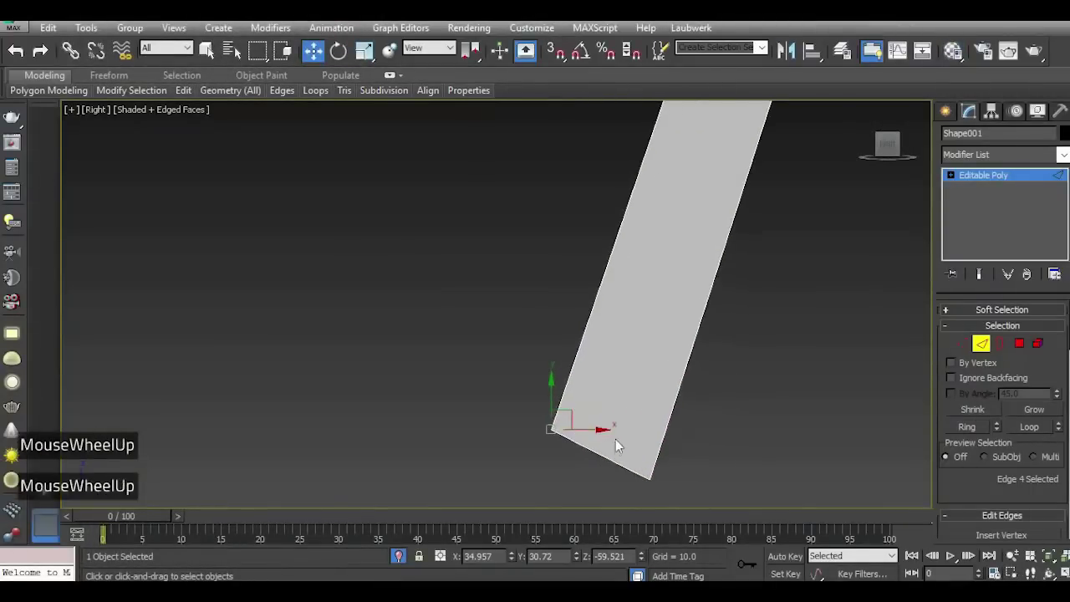
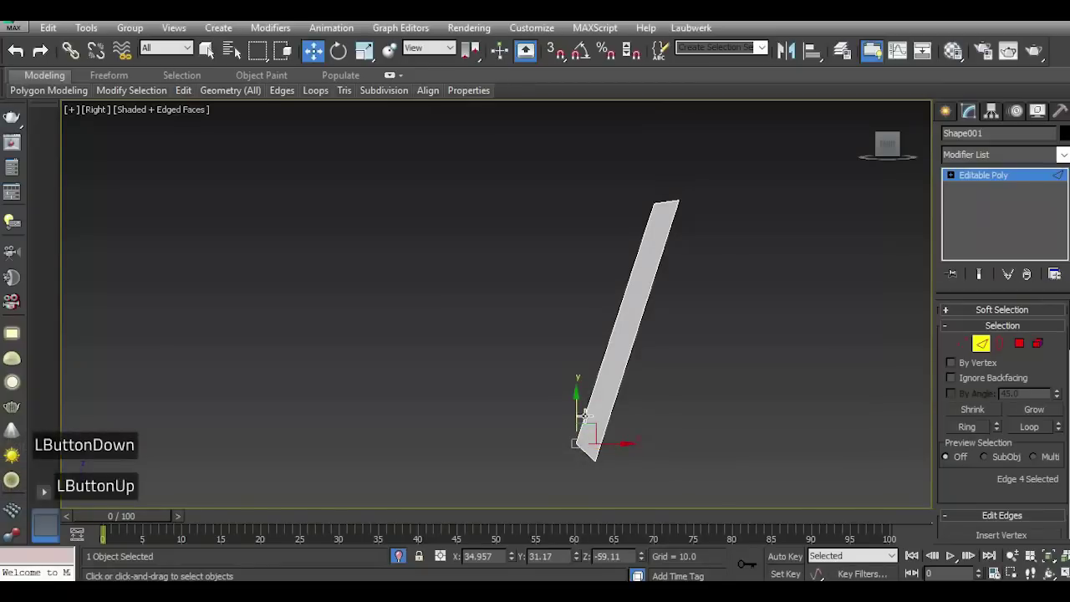
# Select the rail frame with the ladder rail and isolate them from the rest of the ship.
pyautogui.press('p')
pyautogui.doubleClick(407, 559)
pyautogui.scroll(-3)
pyautogui.click(894, 151)
pyautogui.scroll(-3)
pyautogui.scroll(3)
pyautogui.doubleClick(1009, 175)
pyautogui.doubleClick(409, 561)
pyautogui.scroll(-3)
pyautogui.press('f')
pyautogui.scroll(3)
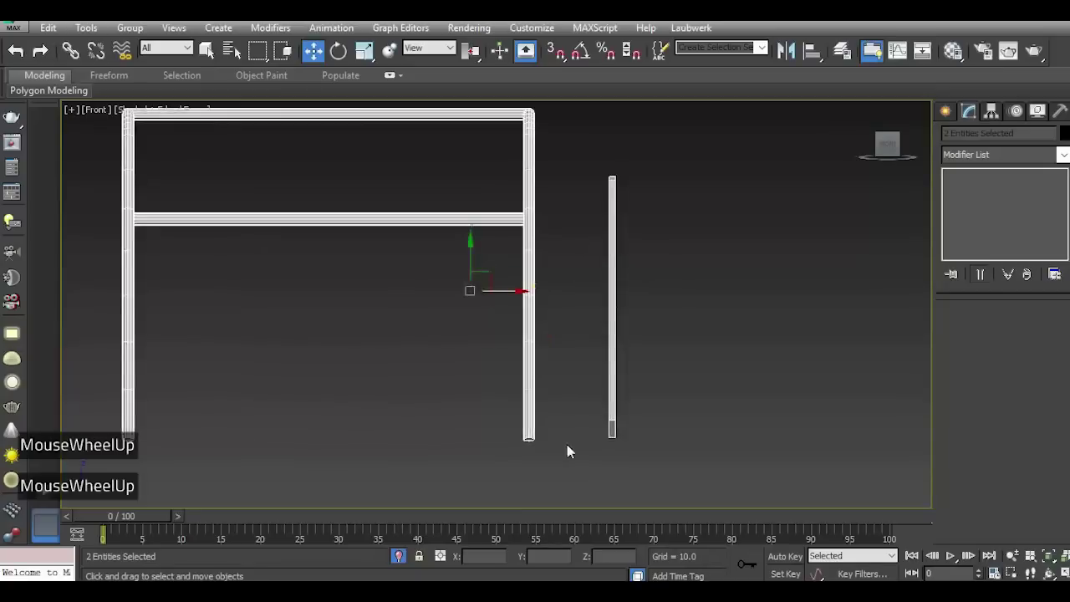
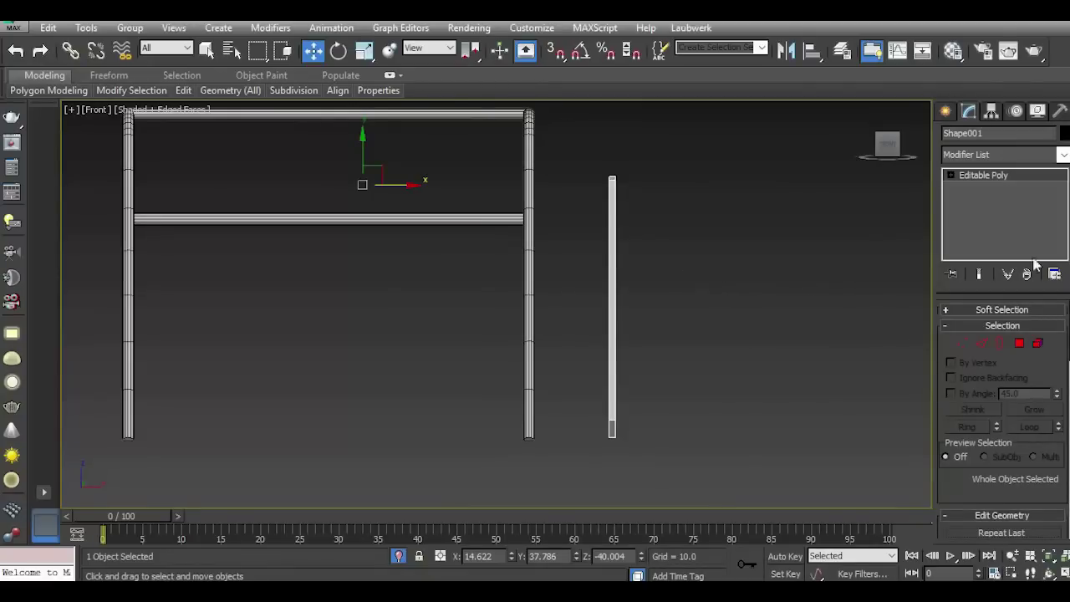
# Draw a short Line bracket between post and ladder with a Rectangular 1.664 by 0.32 profile.
pyautogui.doubleClick(953, 113)
pyautogui.doubleClick(976, 225)
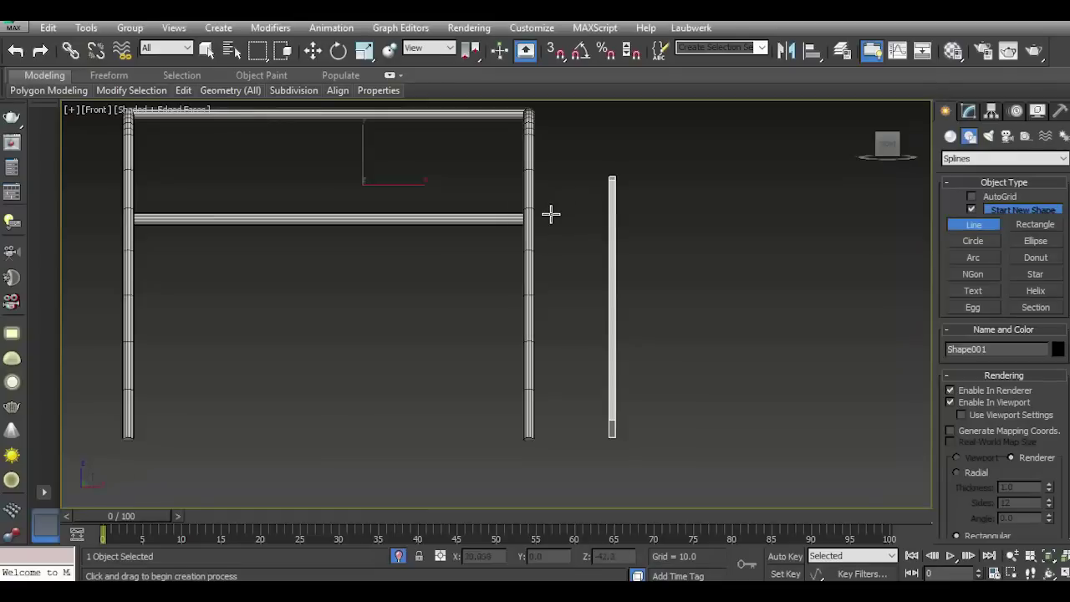
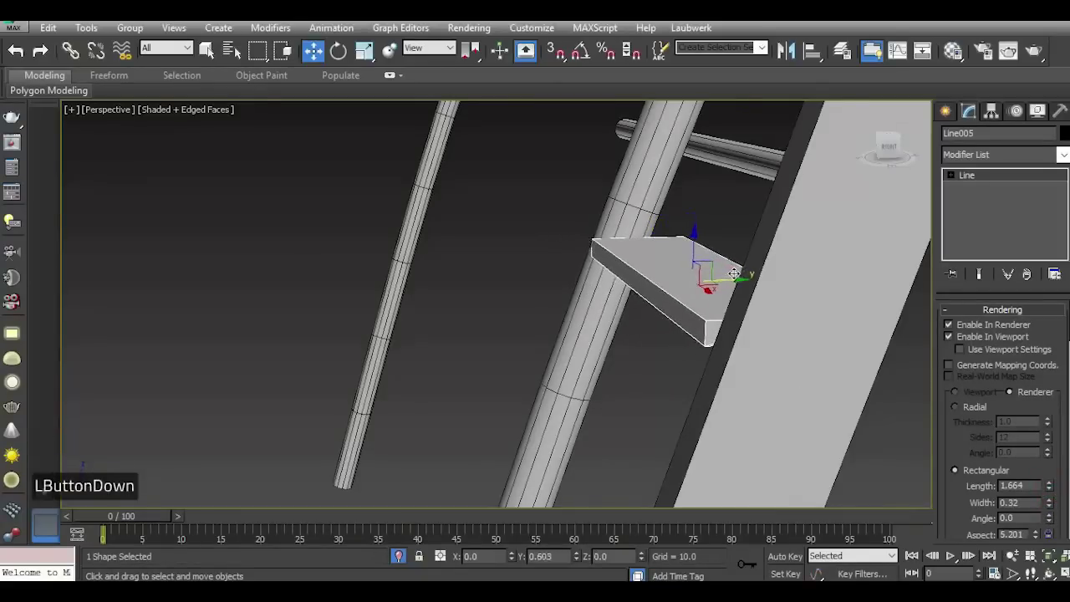
# Exit Isolation Mode to show the whole ship and select the ladder side rail.
pyautogui.scroll(-3)
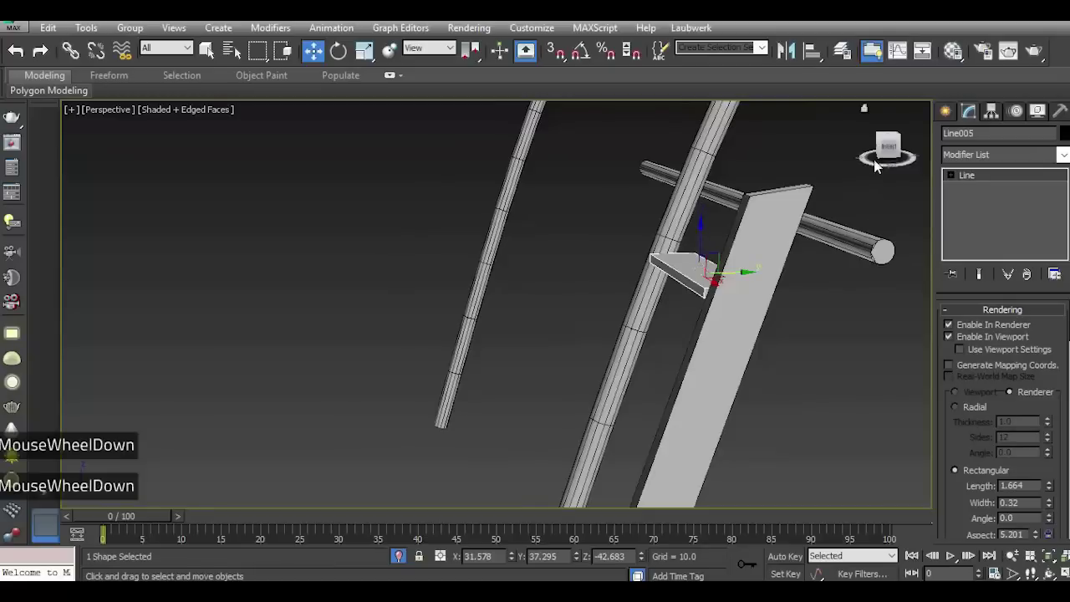
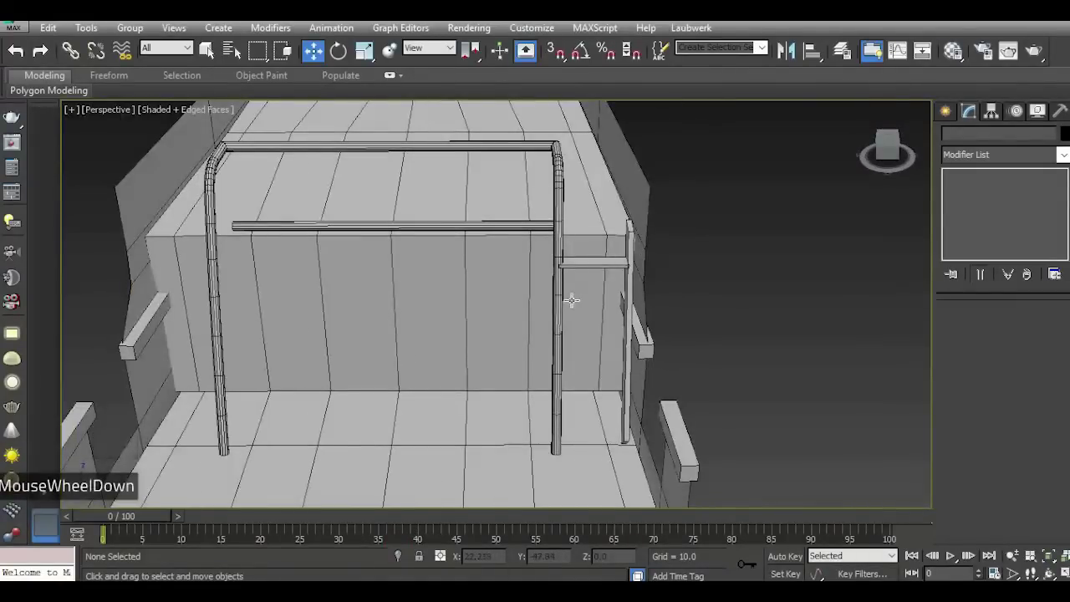
pyautogui.click(896, 152)
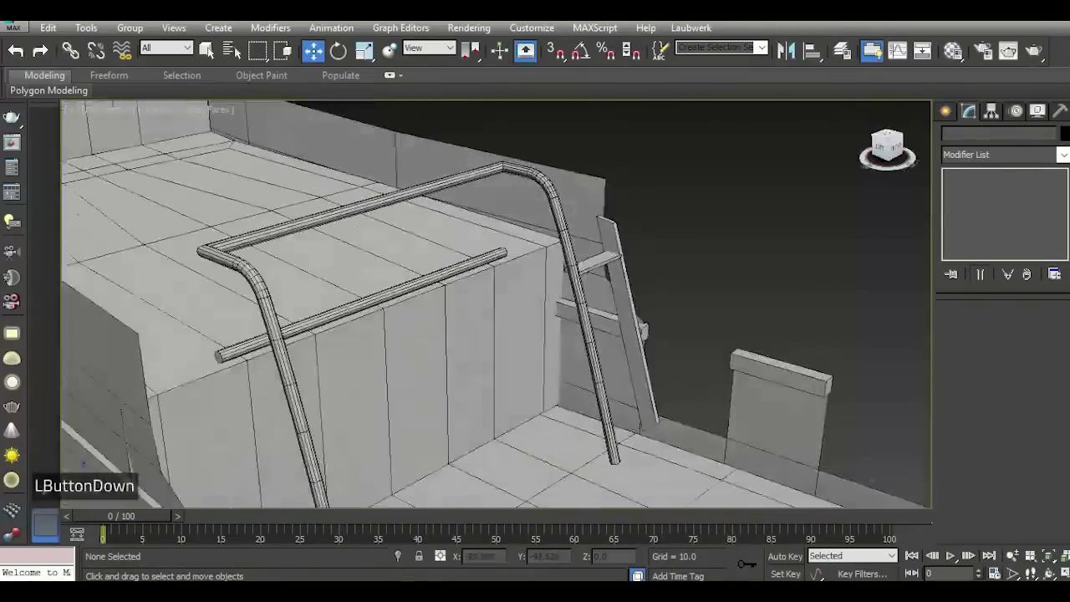